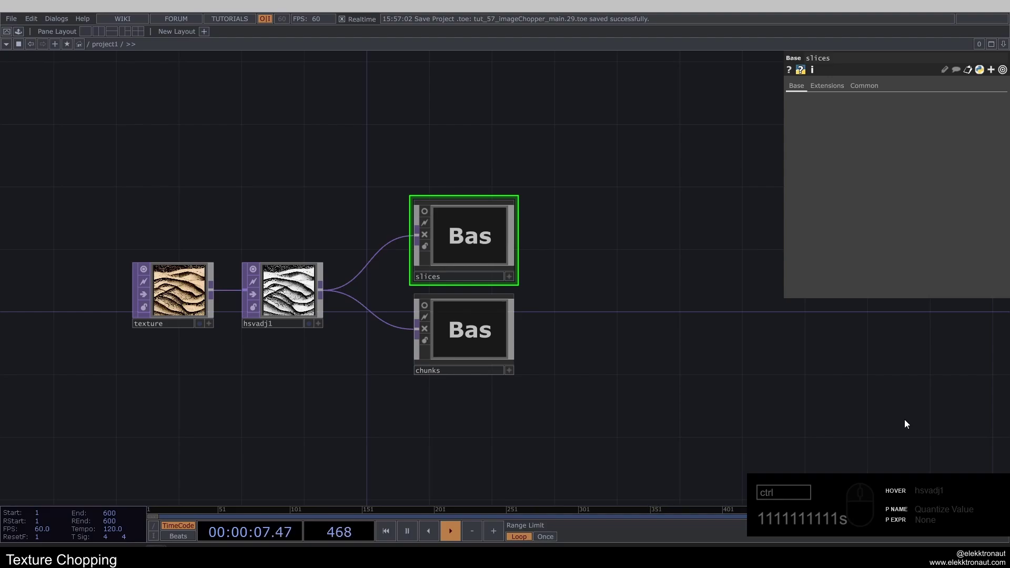
- Select the chunks then slices Base COMPs and dive into slices' replicator network
{"action": "left_click", "coordinate": [477, 251]}
{"action": "left_click", "coordinate": [464, 316]}
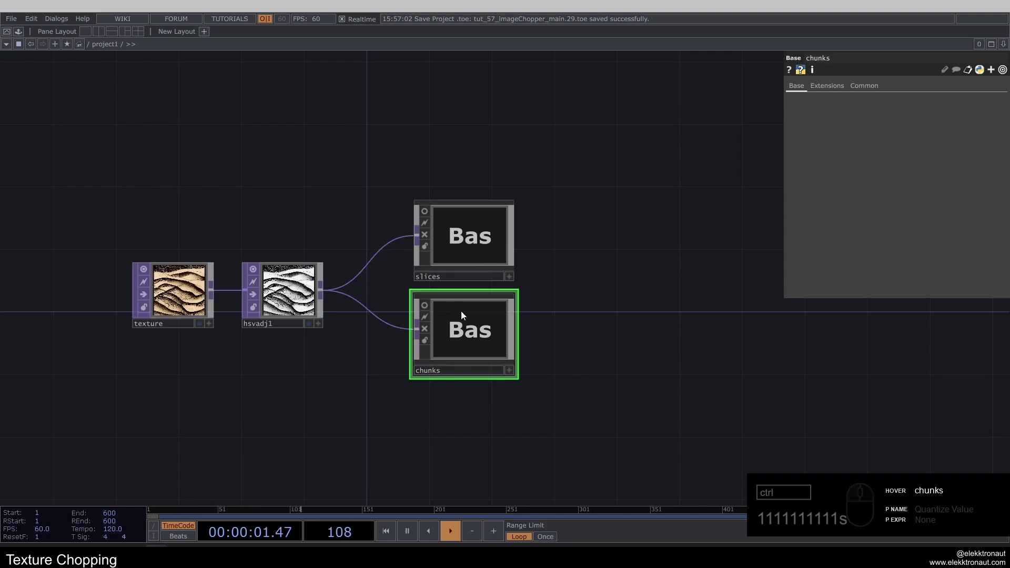
{"action": "left_click", "coordinate": [483, 258]}
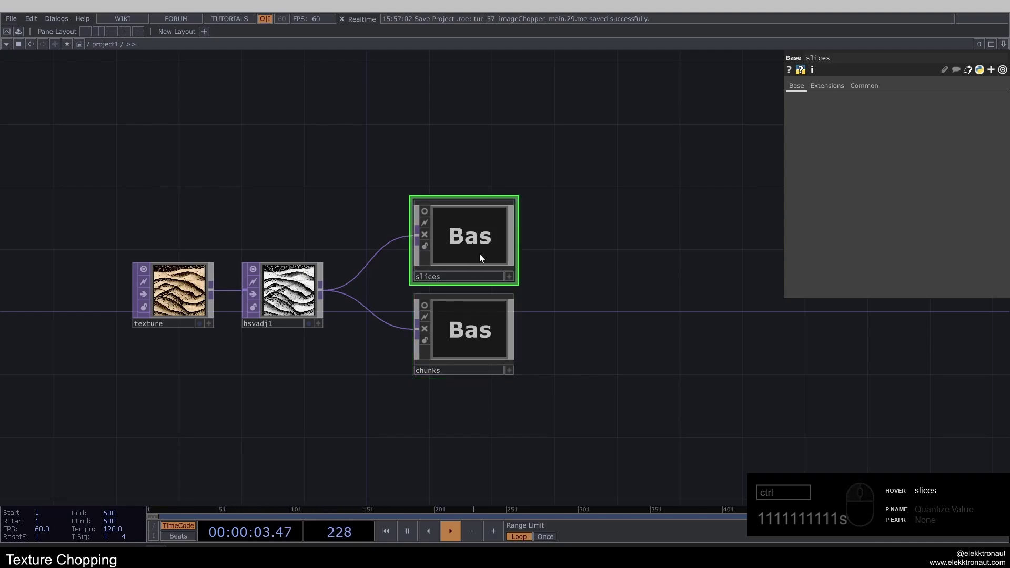
{"action": "left_click", "coordinate": [447, 279]}
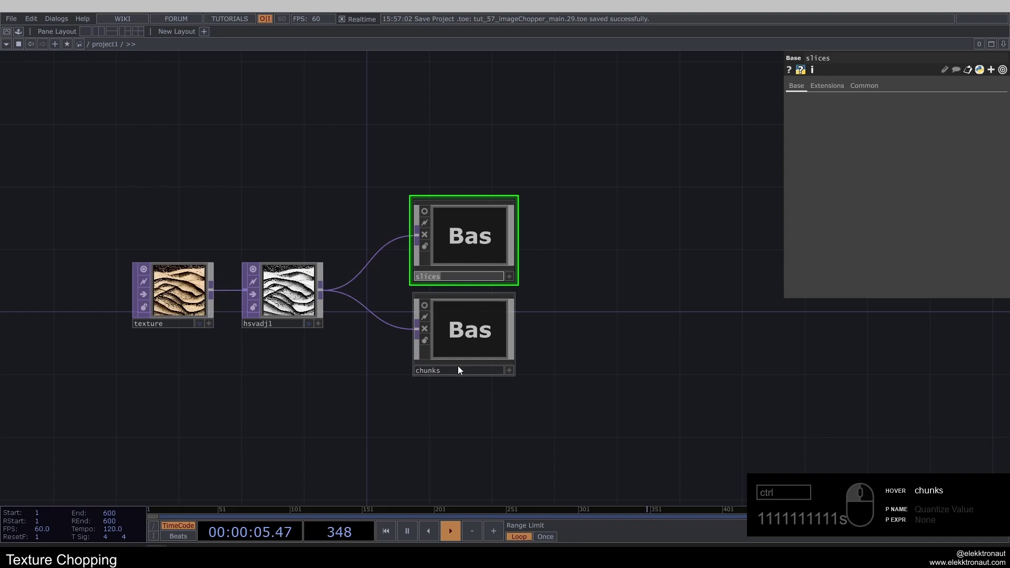
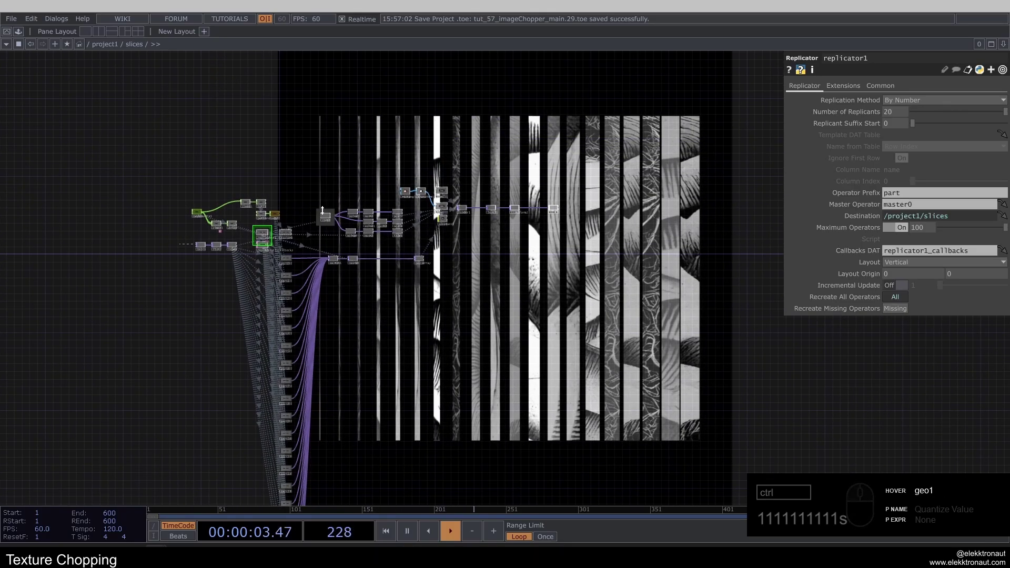
- Inspect master0 and the noise CHOPs driving the slices inside the slices network
{"action": "middle_click", "coordinate": [205, 223]}
{"action": "left_click", "coordinate": [385, 211]}
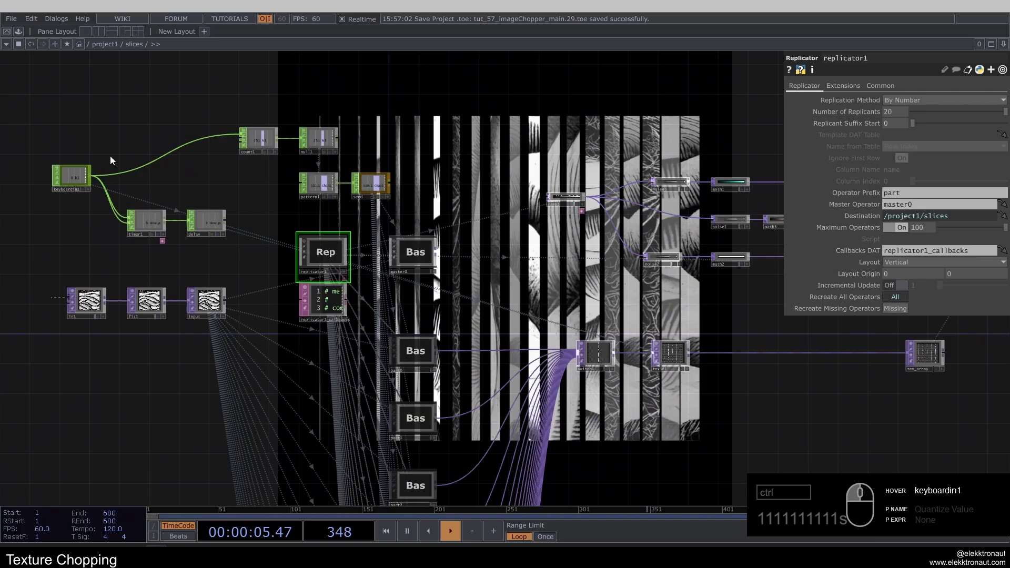
{"action": "left_click", "coordinate": [354, 332]}
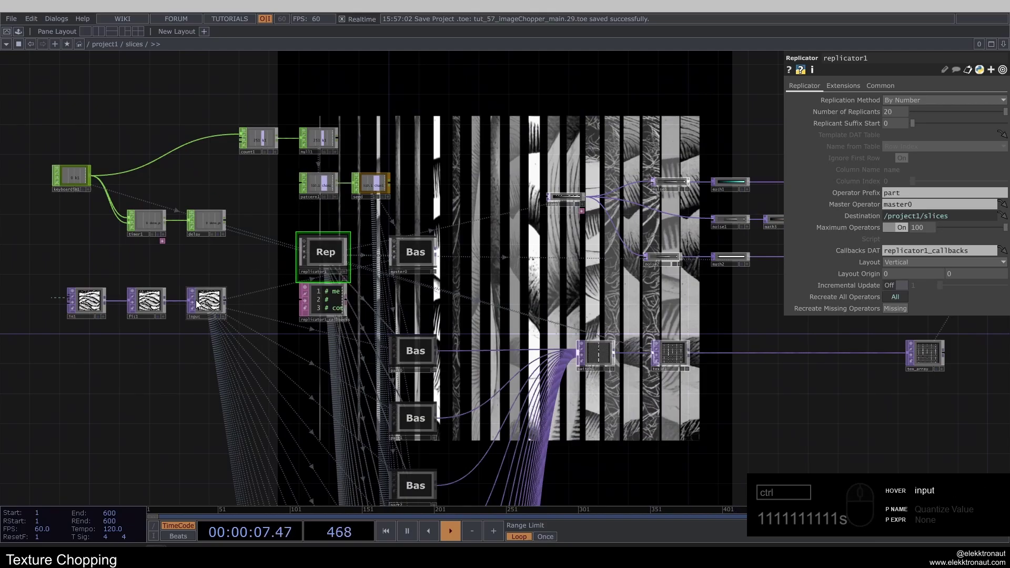
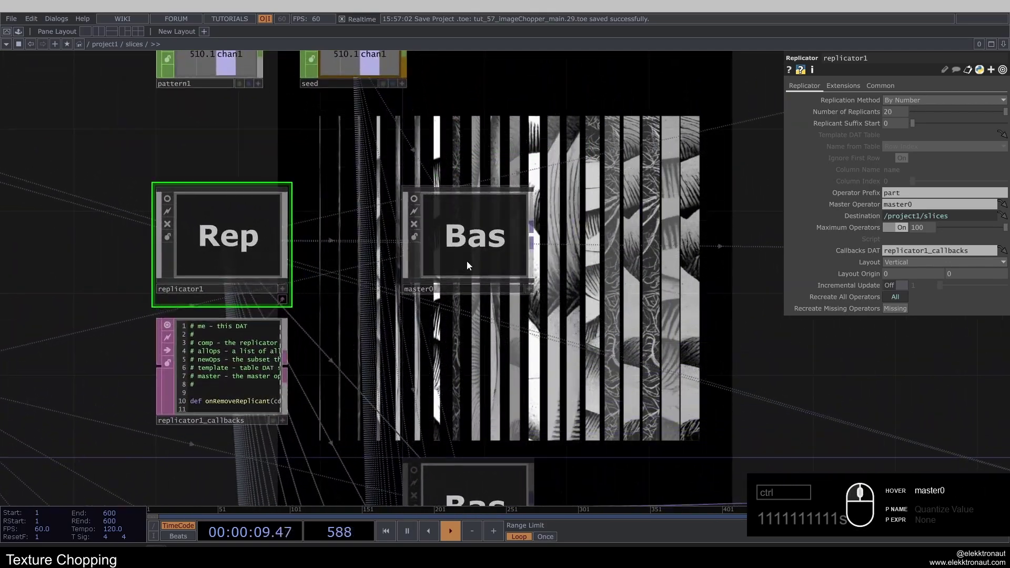
{"action": "left_click", "coordinate": [405, 264]}
{"action": "right_click", "coordinate": [195, 324]}
{"action": "left_click", "coordinate": [767, 390]}
{"action": "middle_click", "coordinate": [282, 343]}
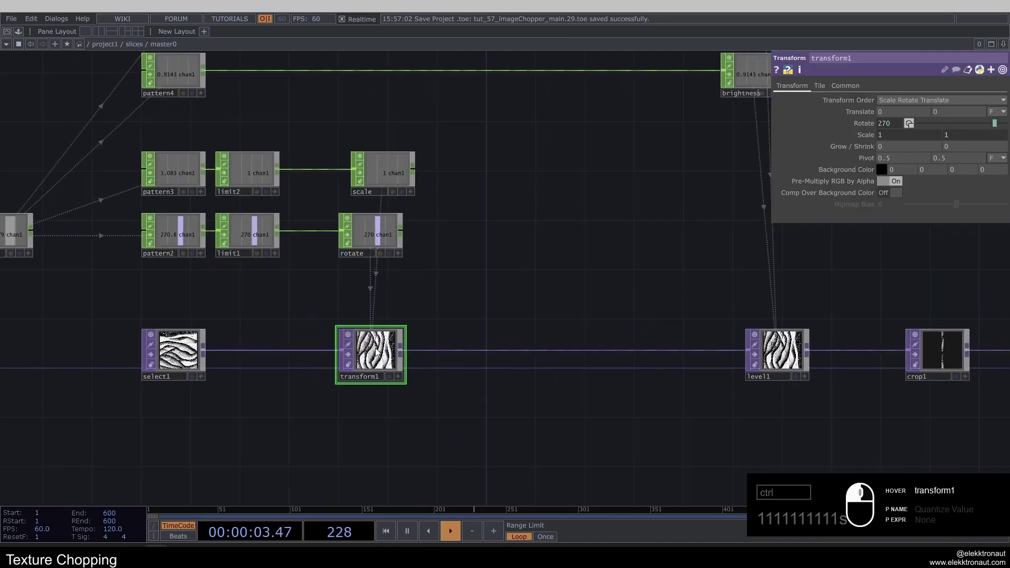
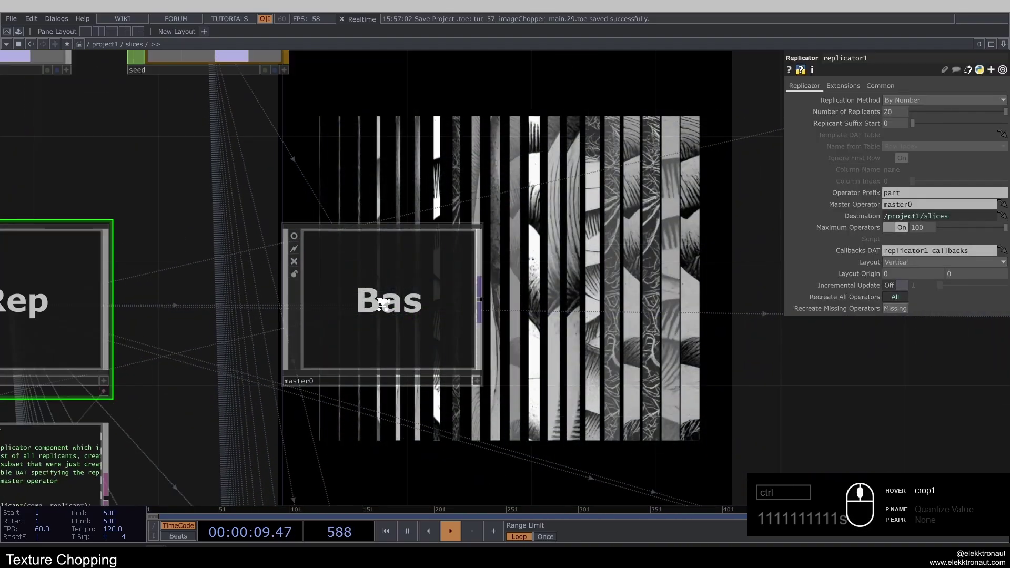
{"action": "left_click", "coordinate": [532, 318]}
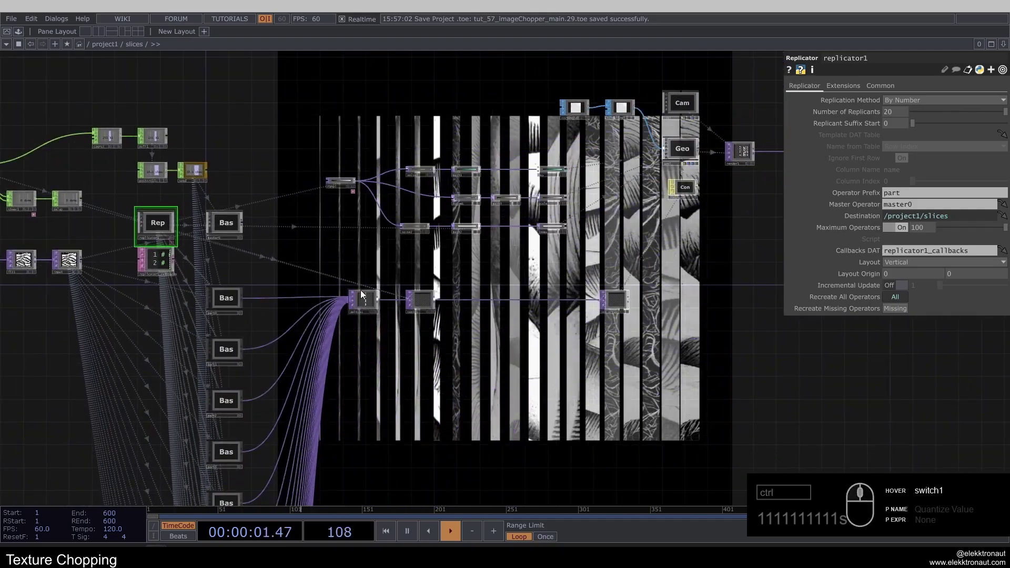
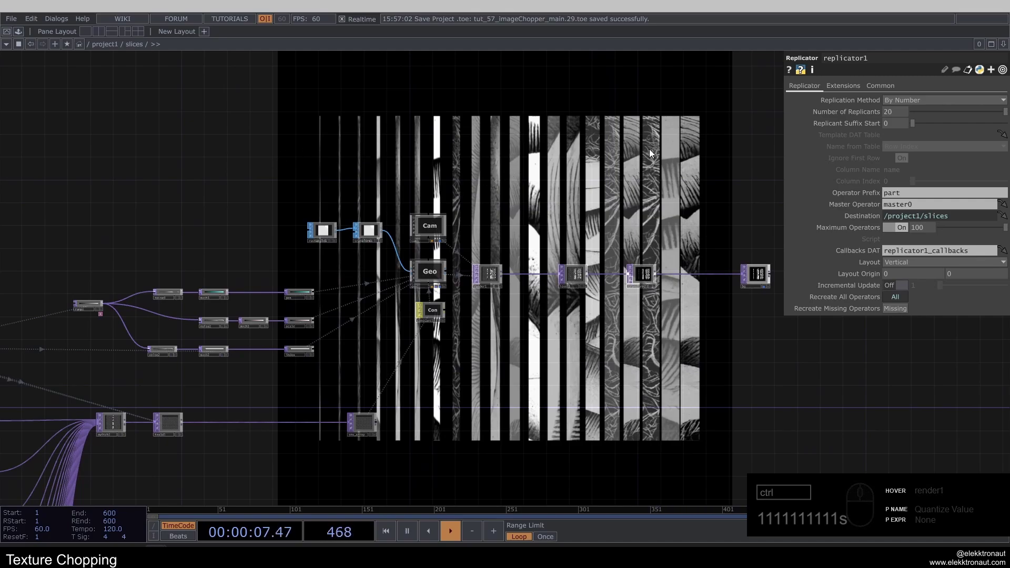
{"action": "left_click", "coordinate": [280, 149]}
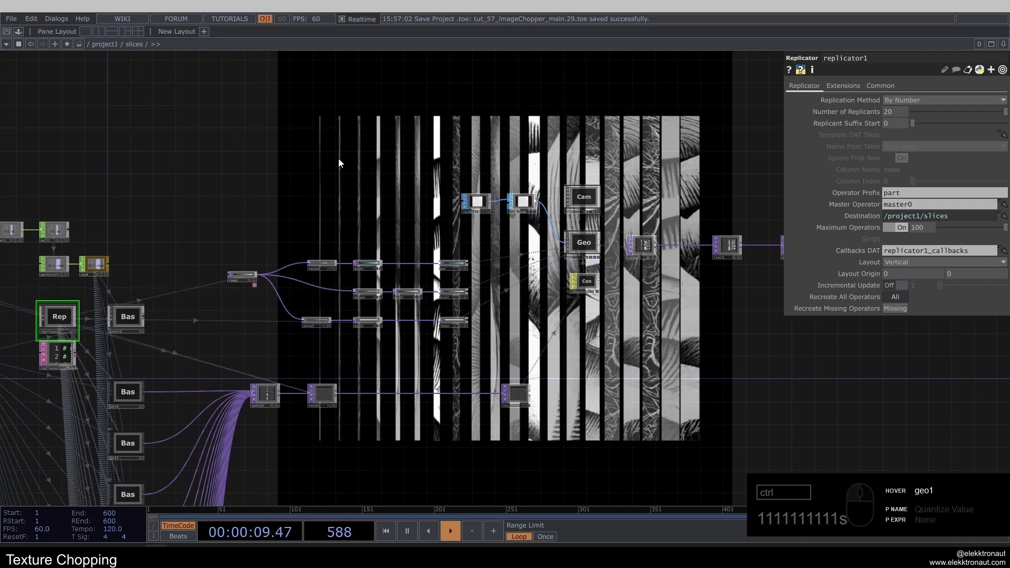
- Step through the render chain producing the striped slices output
{"action": "middle_click", "coordinate": [293, 264]}
{"action": "left_click", "coordinate": [343, 271]}
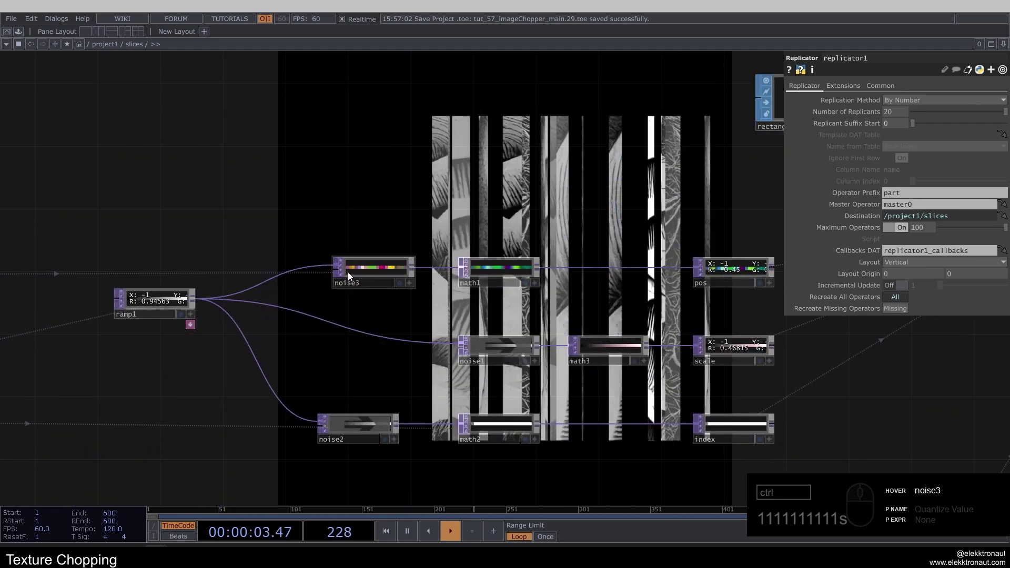
{"action": "left_click", "coordinate": [345, 275]}
{"action": "left_click", "coordinate": [469, 351]}
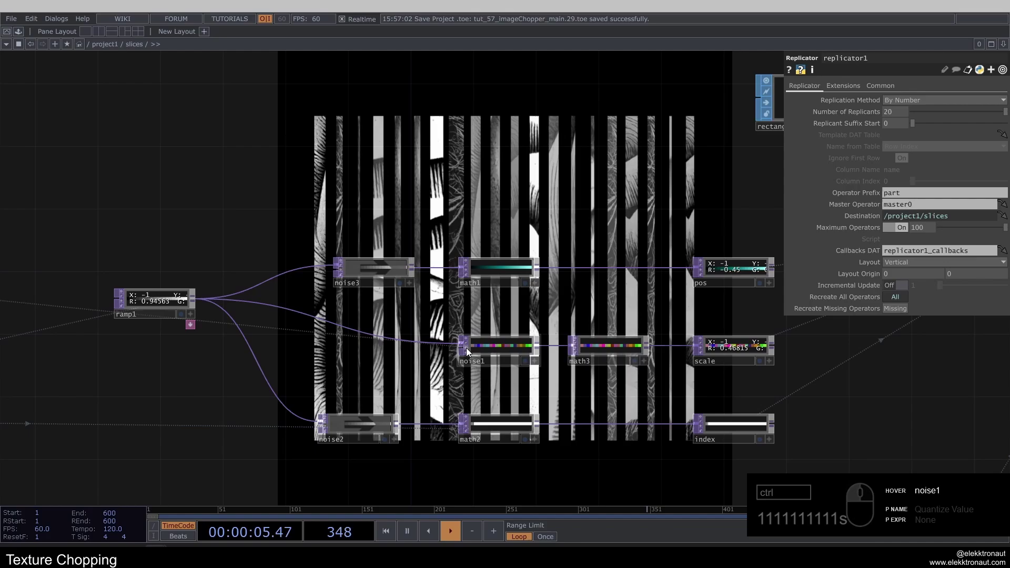
{"action": "left_click", "coordinate": [469, 350]}
{"action": "left_click", "coordinate": [329, 430]}
{"action": "left_click", "coordinate": [422, 172]}
{"action": "left_click", "coordinate": [471, 295]}
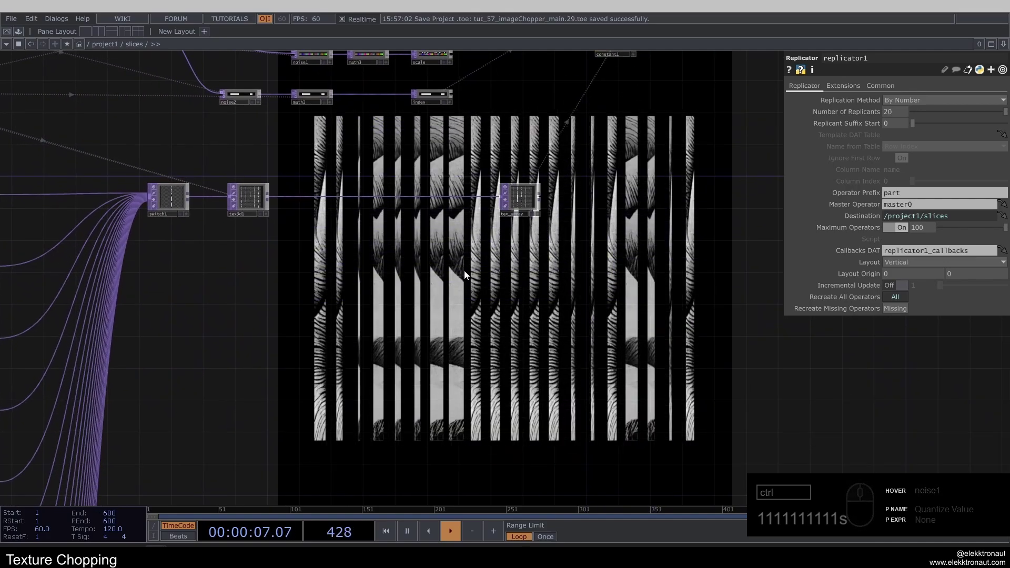
- Go back up and dive into the chunks Base COMP showing its square-chunk collage
{"action": "middle_click", "coordinate": [382, 192]}
{"action": "left_click", "coordinate": [391, 171]}
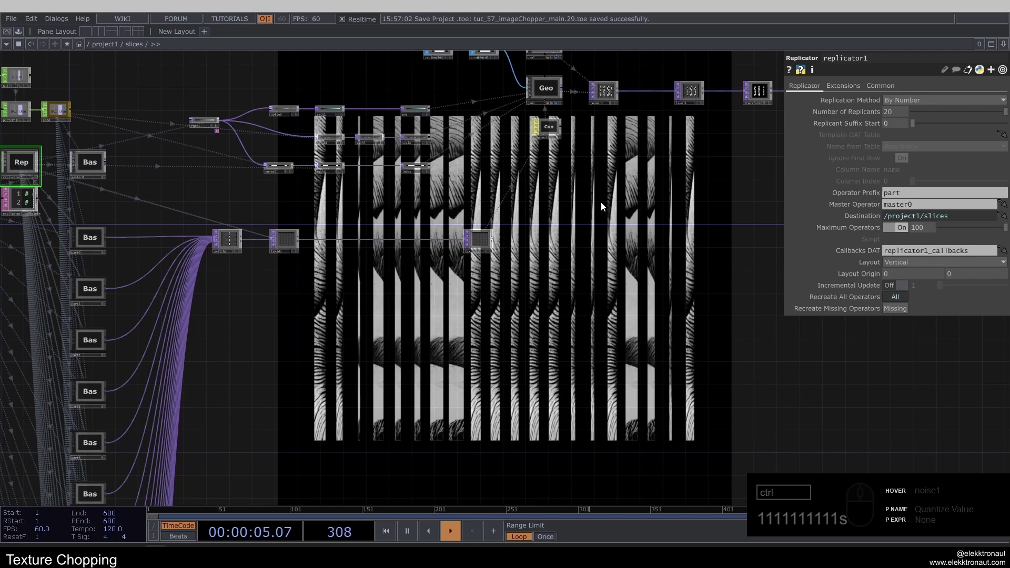
{"action": "left_click", "coordinate": [643, 172]}
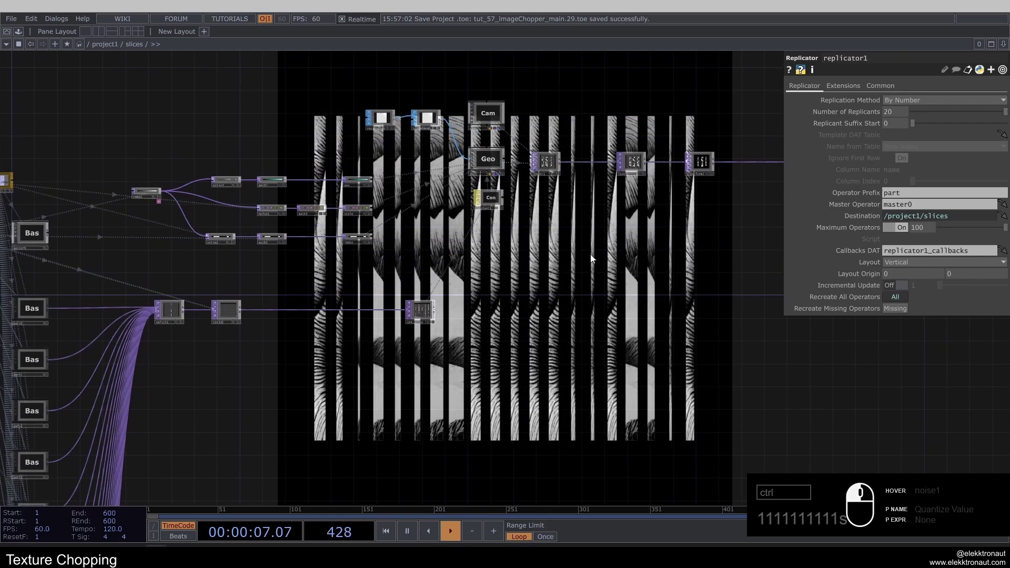
{"action": "middle_click", "coordinate": [489, 289]}
{"action": "left_click", "coordinate": [482, 321]}
{"action": "left_click", "coordinate": [402, 244]}
{"action": "left_click", "coordinate": [389, 238]}
{"action": "middle_click", "coordinate": [411, 258]}
{"action": "left_click", "coordinate": [520, 323]}
{"action": "type", "text": "1"}
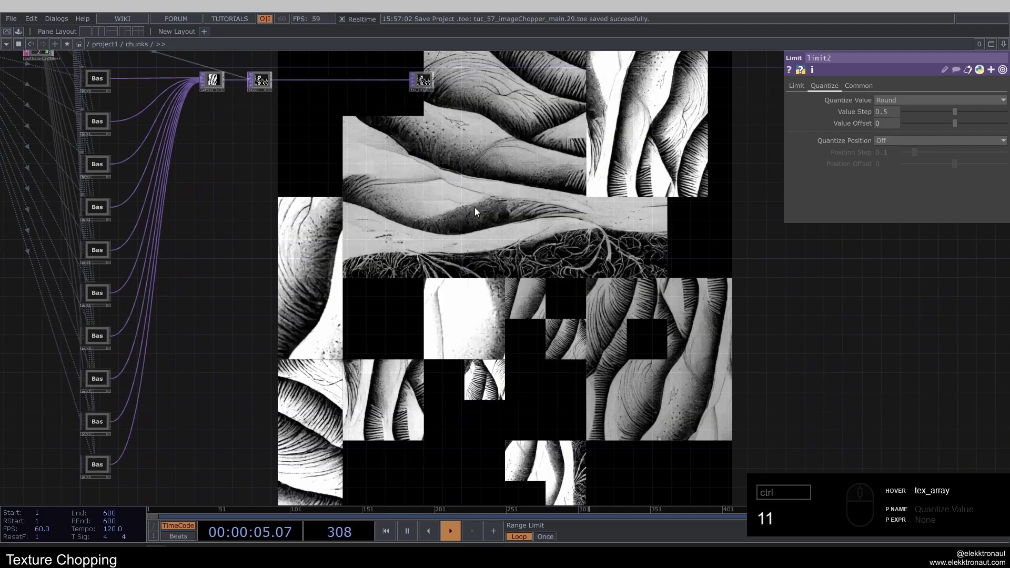
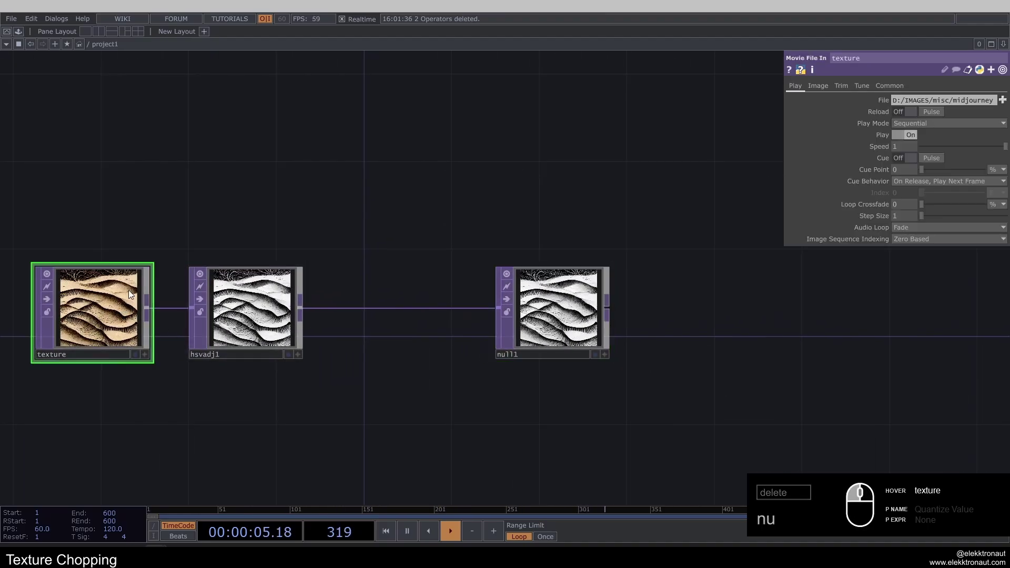
- Review hsvadj1 and the adjusted texture it feeds to null1
{"action": "left_click", "coordinate": [152, 177]}
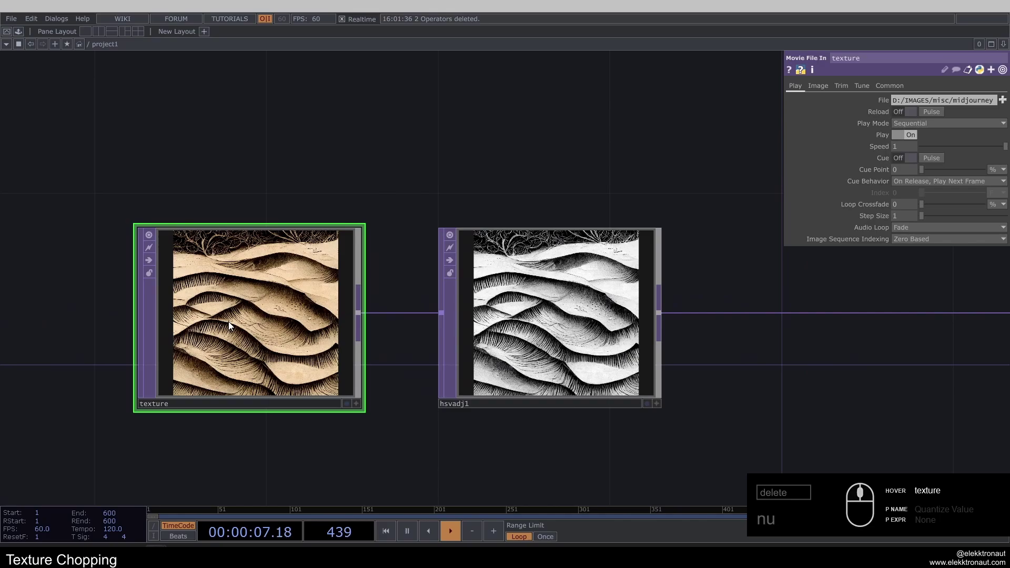
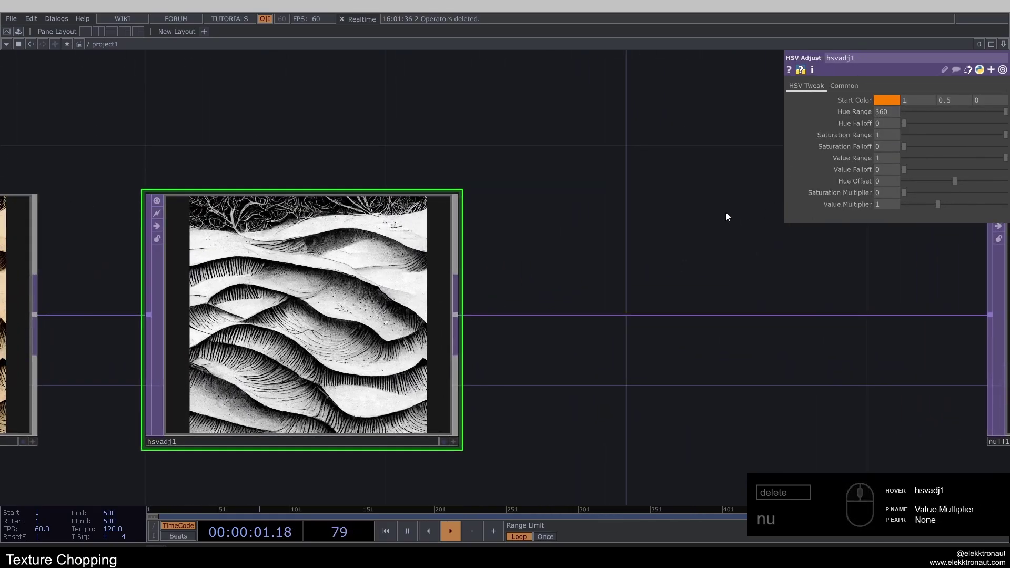
{"action": "scroll", "scroll_direction": "up", "scroll_amount": 3}
{"action": "left_click", "coordinate": [422, 242]}
{"action": "left_click", "coordinate": [352, 247]}
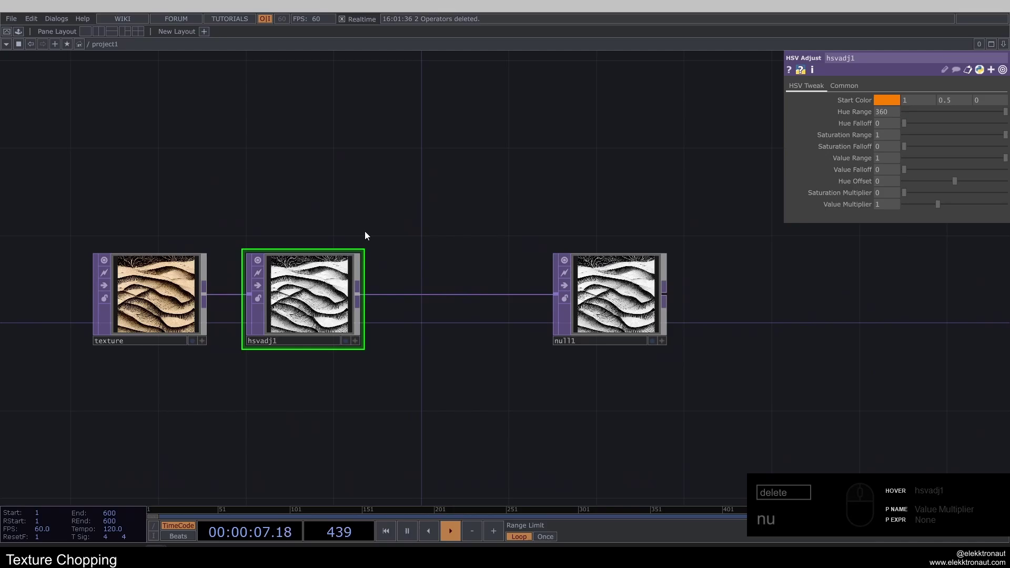
{"action": "left_click", "coordinate": [627, 302]}
{"action": "left_click", "coordinate": [744, 300]}
- Collapse null1 into a new Base COMP and rename it slices
{"action": "left_click", "coordinate": [509, 253]}
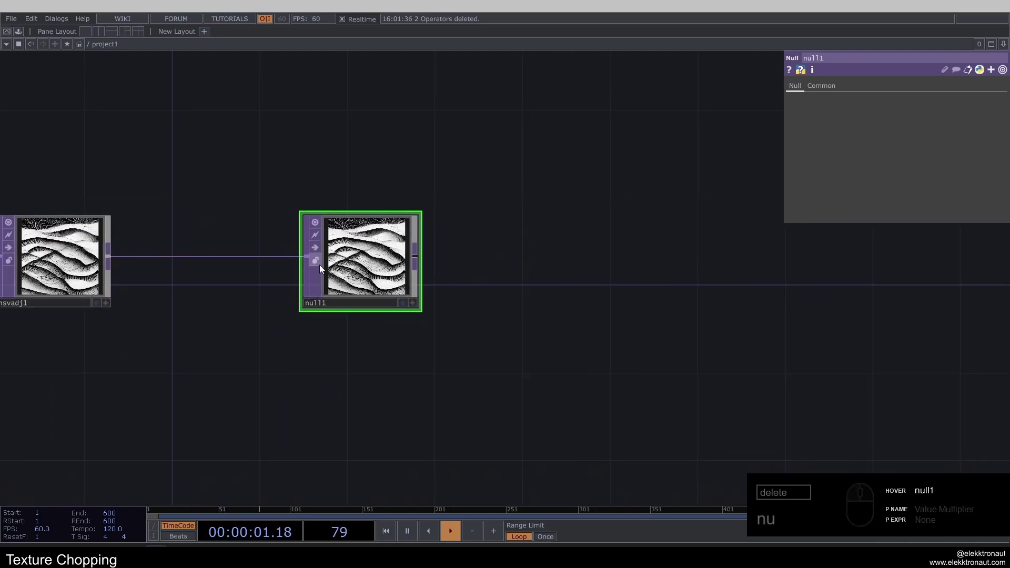
{"action": "left_click", "coordinate": [511, 266]}
{"action": "right_click", "coordinate": [640, 248]}
{"action": "left_click", "coordinate": [666, 419]}
{"action": "left_click", "coordinate": [447, 273]}
{"action": "left_click", "coordinate": [415, 317]}
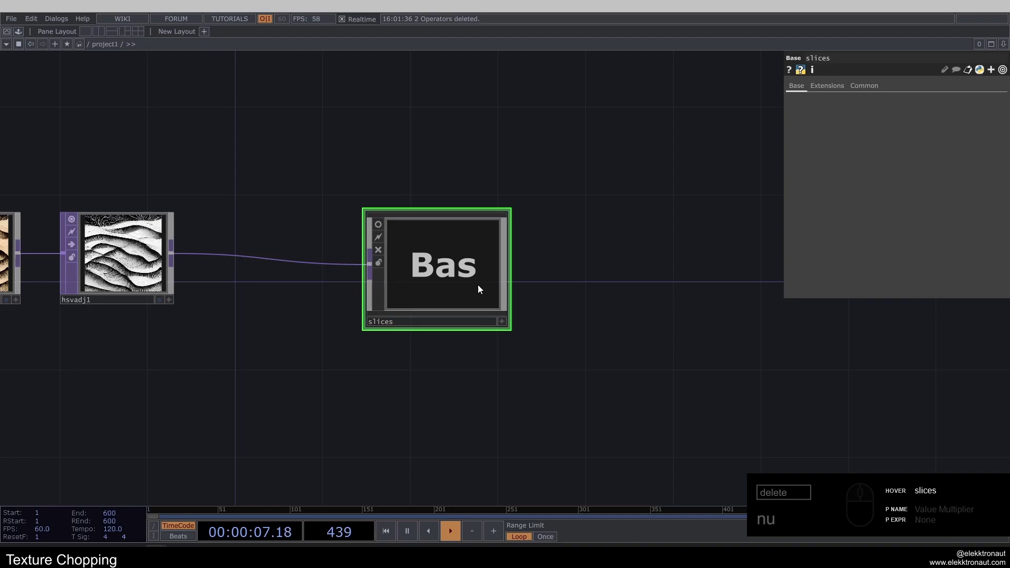
- Enter slices and select the in1-to-output connection where the fit will go
{"action": "left_click", "coordinate": [449, 299]}
{"action": "left_click", "coordinate": [378, 311]}
{"action": "left_click", "coordinate": [528, 273]}
{"action": "left_click", "coordinate": [409, 238]}
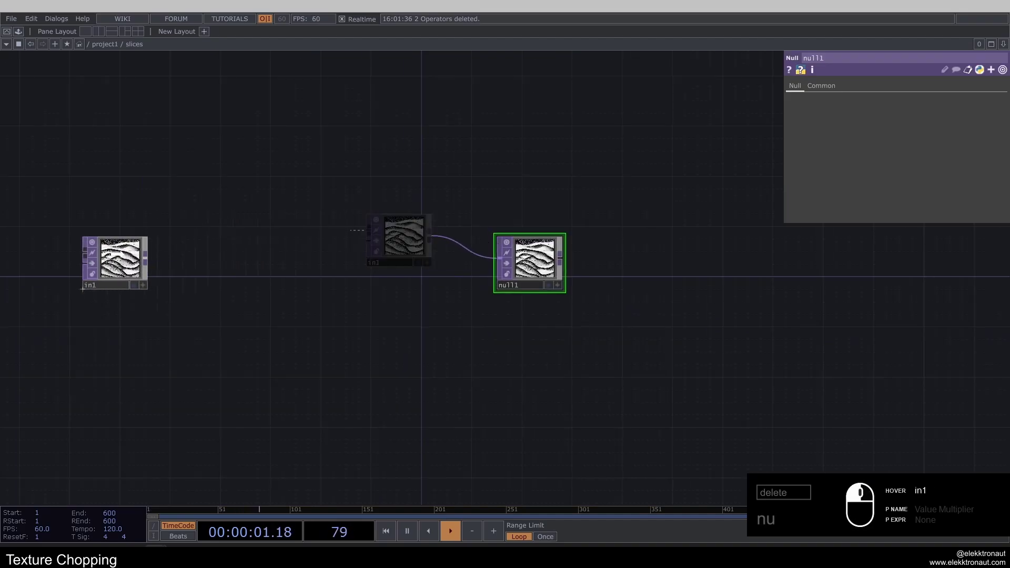
{"action": "left_click", "coordinate": [554, 279]}
{"action": "left_click", "coordinate": [320, 160]}
{"action": "left_click", "coordinate": [460, 298]}
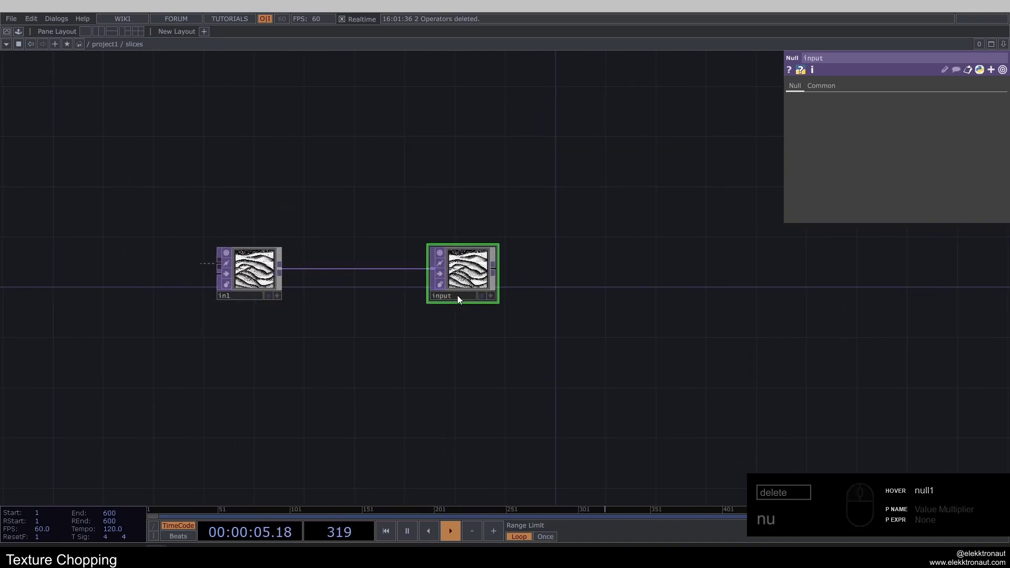
- Insert a Fit TOP between in1 and the output
{"action": "right_click", "coordinate": [330, 270]}
{"action": "double_click", "coordinate": [346, 255]}
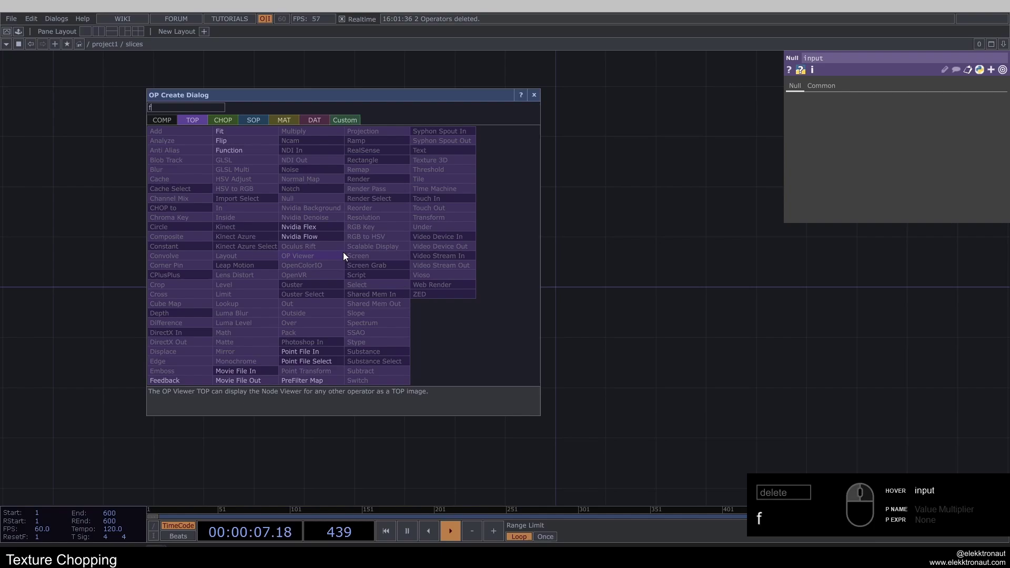
{"action": "type", "text": "it"}
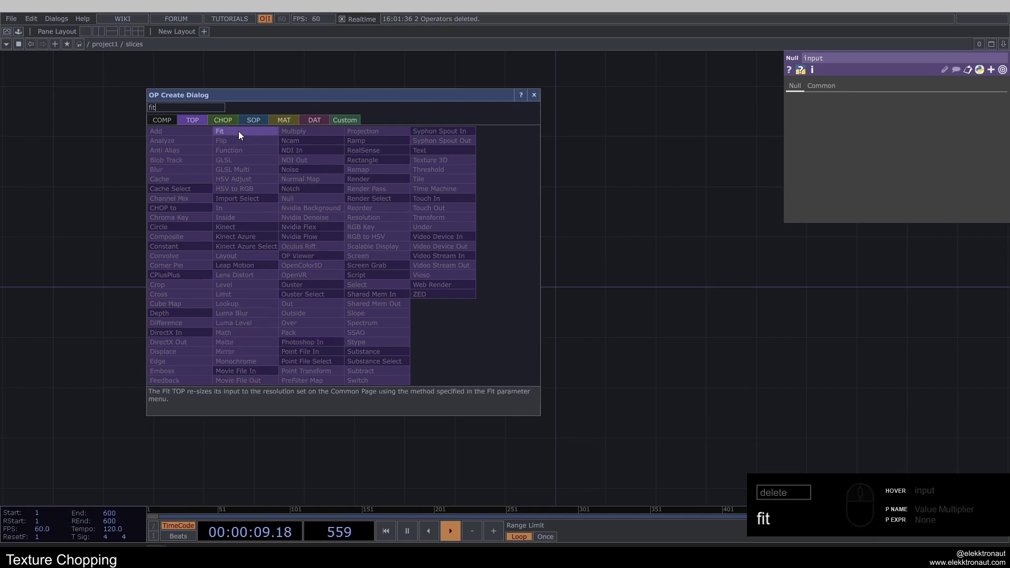
{"action": "left_click", "coordinate": [242, 135]}
{"action": "left_click", "coordinate": [356, 269]}
{"action": "left_click", "coordinate": [355, 258]}
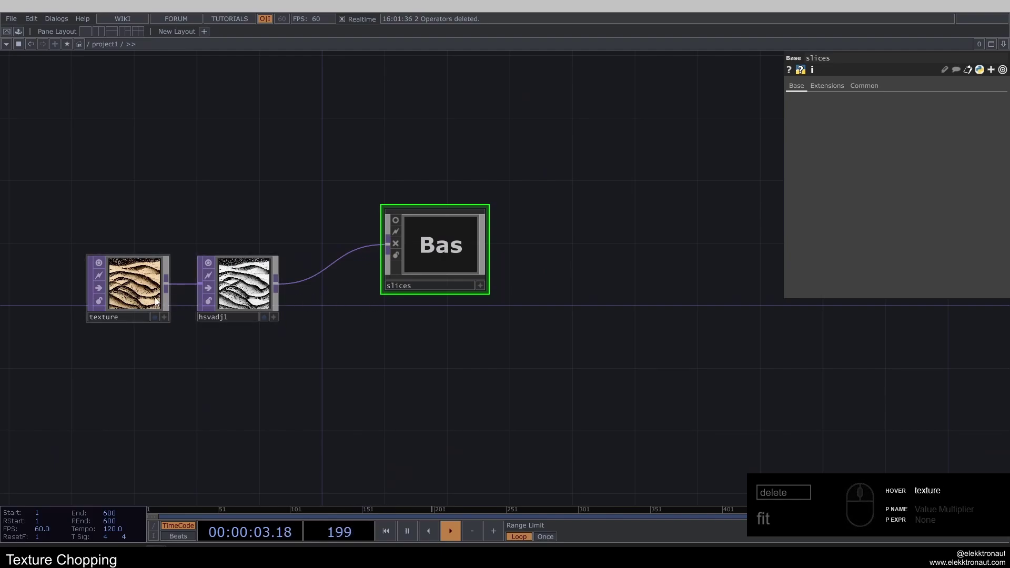
{"action": "type", "text": "fit"}
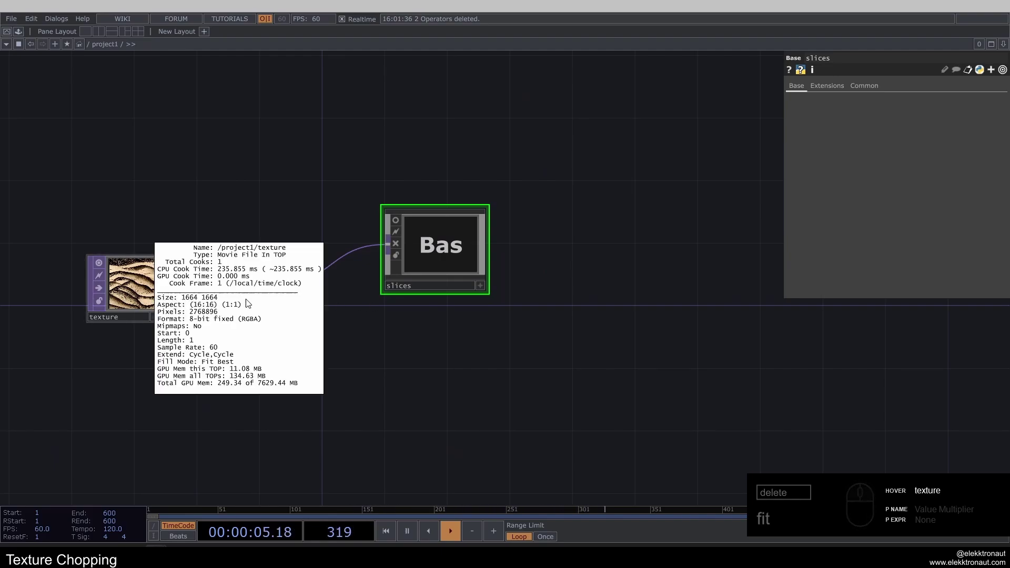
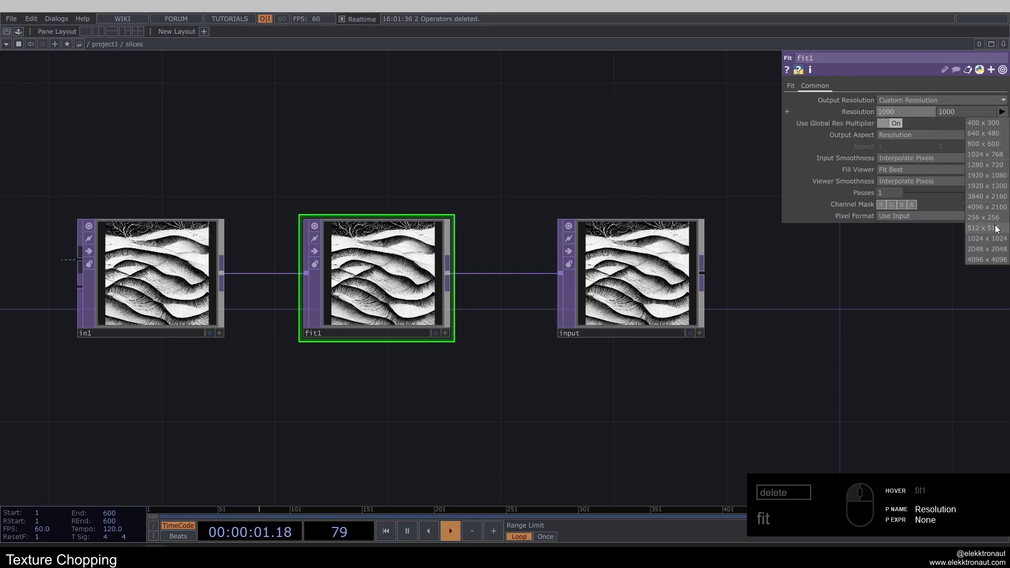
- Set the fit's Output Resolution to Custom 1024×1024 with Fit Outside to fill the frame
{"action": "left_click", "coordinate": [996, 241]}
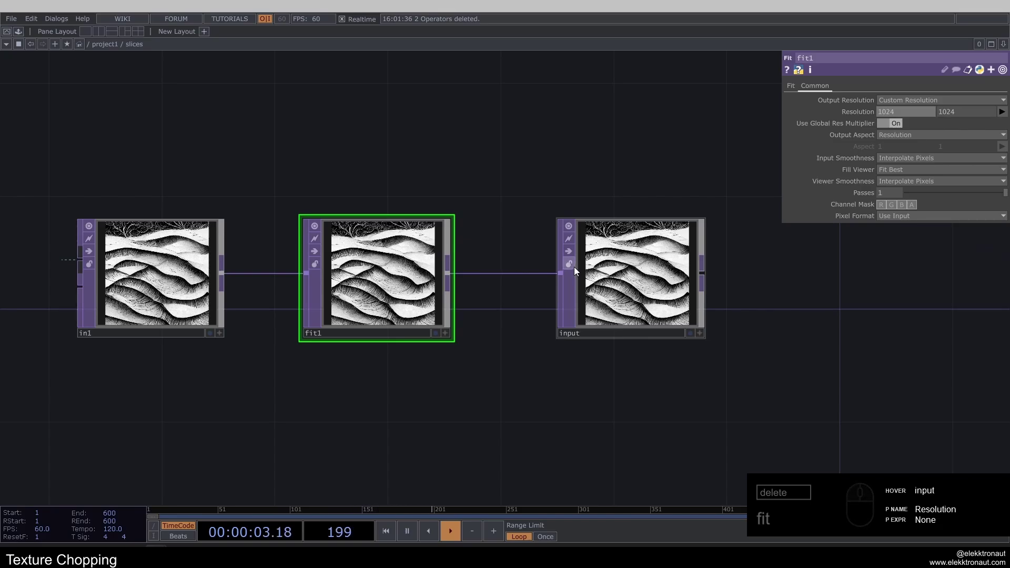
{"action": "left_click", "coordinate": [794, 93]}
{"action": "left_click", "coordinate": [900, 103]}
{"action": "left_click", "coordinate": [907, 153]}
{"action": "type", "text": "fit"}
{"action": "left_click", "coordinate": [338, 213]}
{"action": "middle_click", "coordinate": [384, 280]}
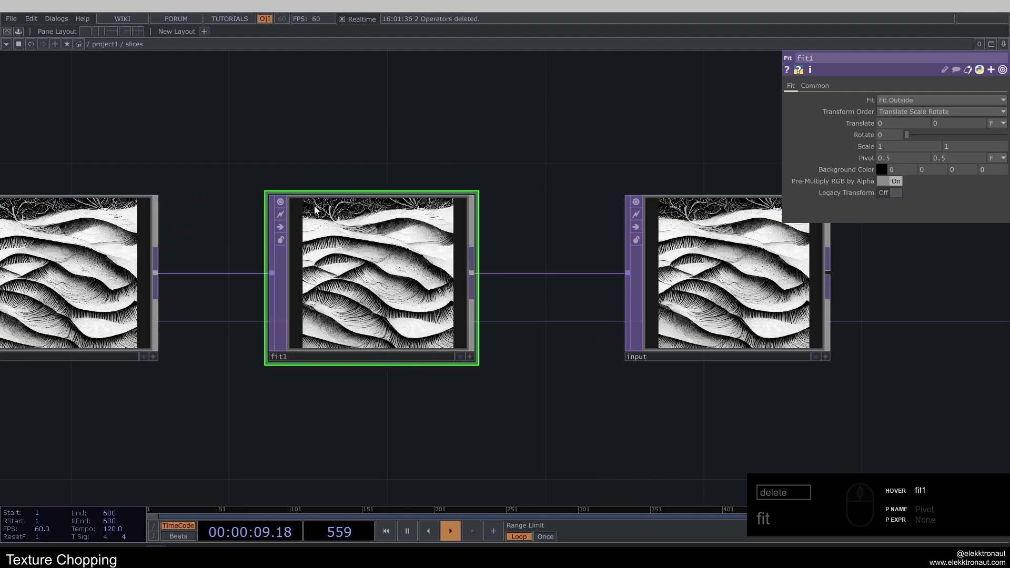
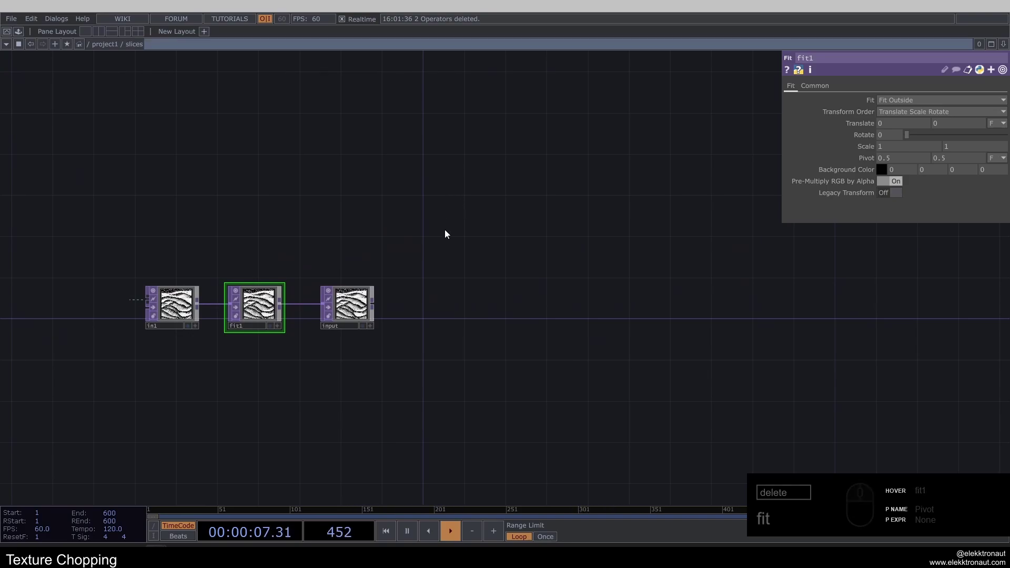
- Create a Replicator COMP next to the fit in the slices network
{"action": "left_click", "coordinate": [509, 230]}
{"action": "right_click", "coordinate": [236, 221]}
{"action": "left_click", "coordinate": [461, 308]}
{"action": "left_click", "coordinate": [454, 294]}
{"action": "type", "text": "fit"}
{"action": "left_click", "coordinate": [451, 249]}
{"action": "type", "text": "epl"}
{"action": "left_click", "coordinate": [263, 122]}
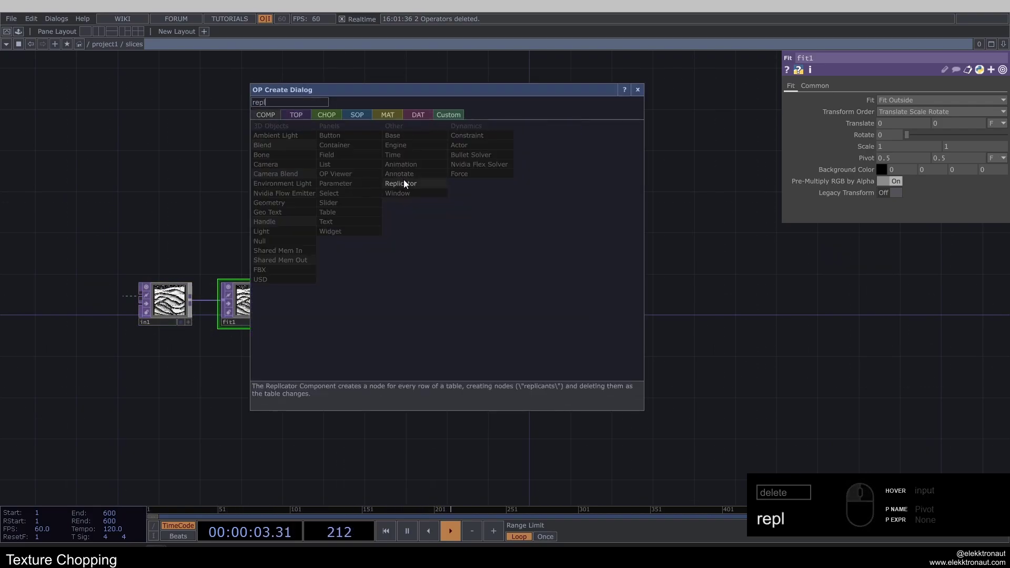
{"action": "left_click", "coordinate": [406, 183]}
{"action": "left_click", "coordinate": [467, 228]}
{"action": "left_click", "coordinate": [475, 226]}
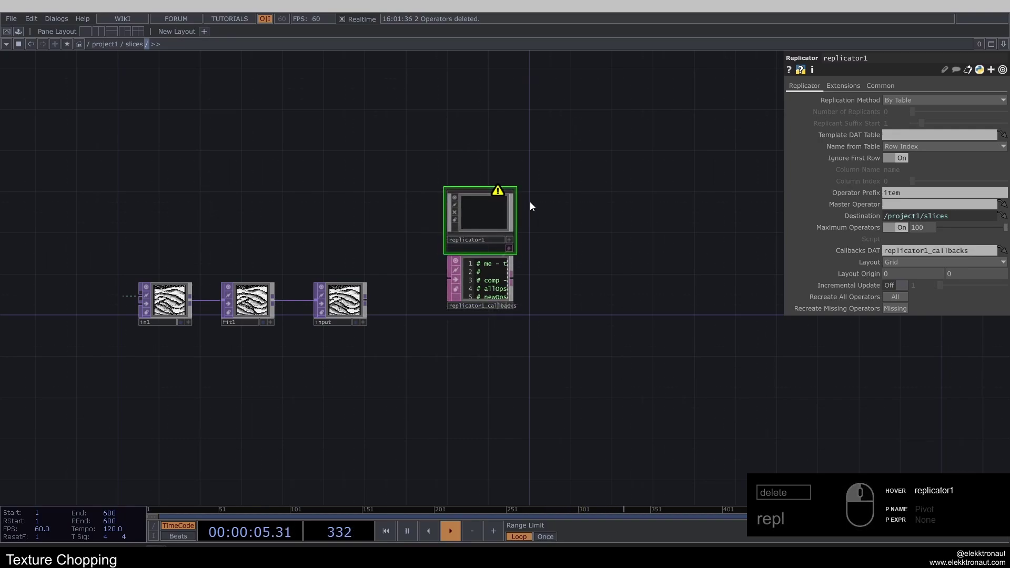
- Set Replication Method to By Number with 10 replicants
{"action": "left_click", "coordinate": [590, 175]}
{"action": "left_click", "coordinate": [901, 104]}
{"action": "left_click", "coordinate": [910, 114]}
{"action": "left_click", "coordinate": [913, 128]}
{"action": "left_click", "coordinate": [899, 116]}
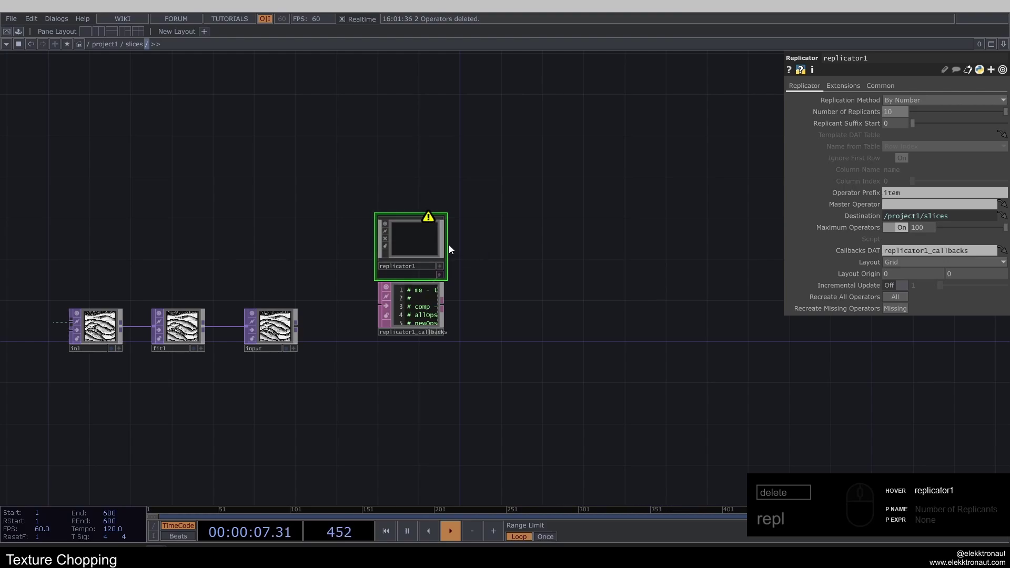
{"action": "middle_click", "coordinate": [523, 245]}
- Add an empty Base COMP and rename it master
{"action": "left_click", "coordinate": [475, 244]}
{"action": "type", "text": "ase"}
{"action": "left_click", "coordinate": [439, 132]}
{"action": "left_click", "coordinate": [516, 253]}
{"action": "left_click", "coordinate": [495, 292]}
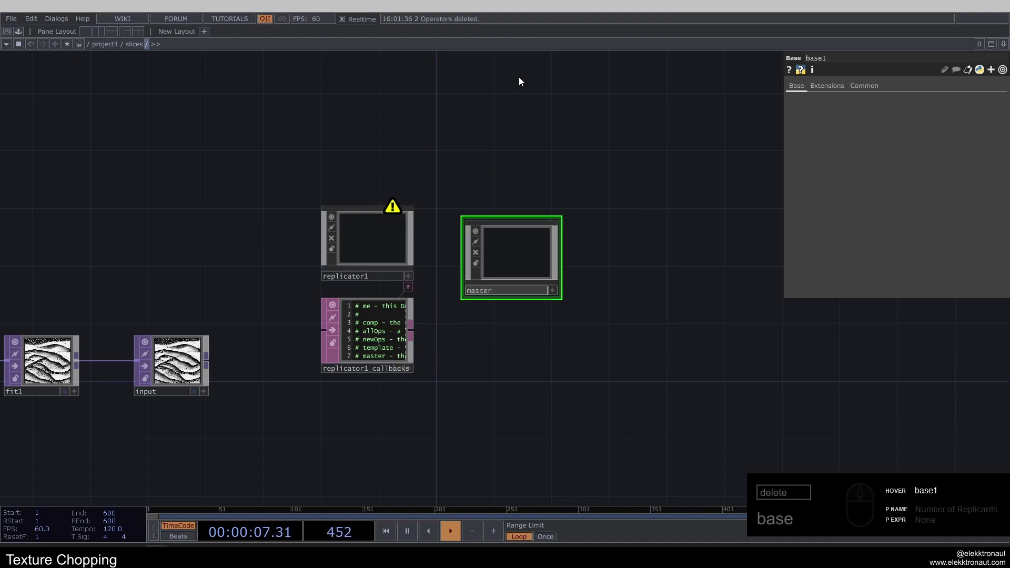
- Drag master0 into the replicator's Master Operator field, generating item0–item9
{"action": "left_click", "coordinate": [521, 249]}
{"action": "left_click", "coordinate": [376, 241]}
{"action": "left_click_drag", "start_coordinate": [509, 255], "coordinate": [655, 306]}
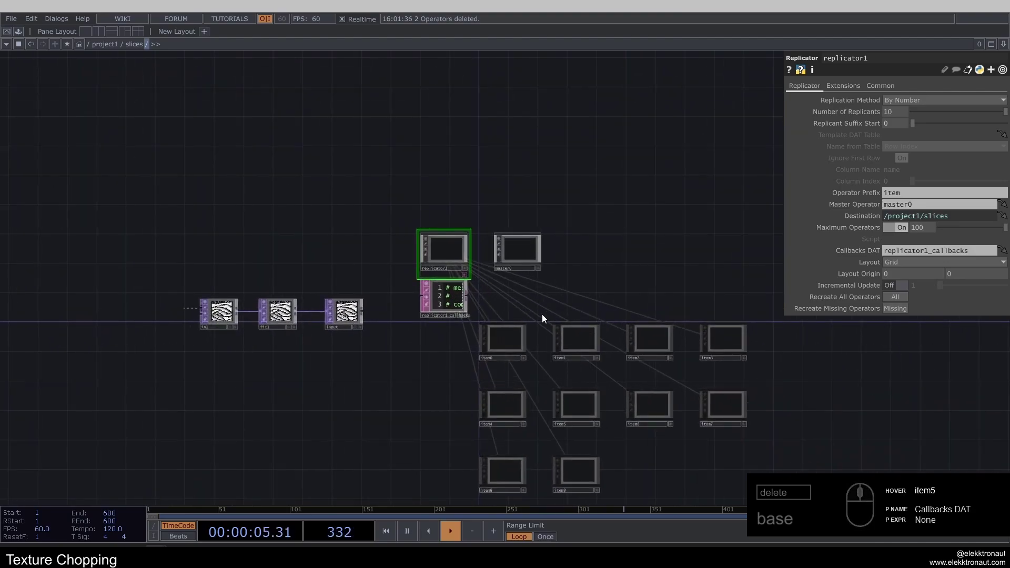
{"action": "left_click", "coordinate": [688, 458]}
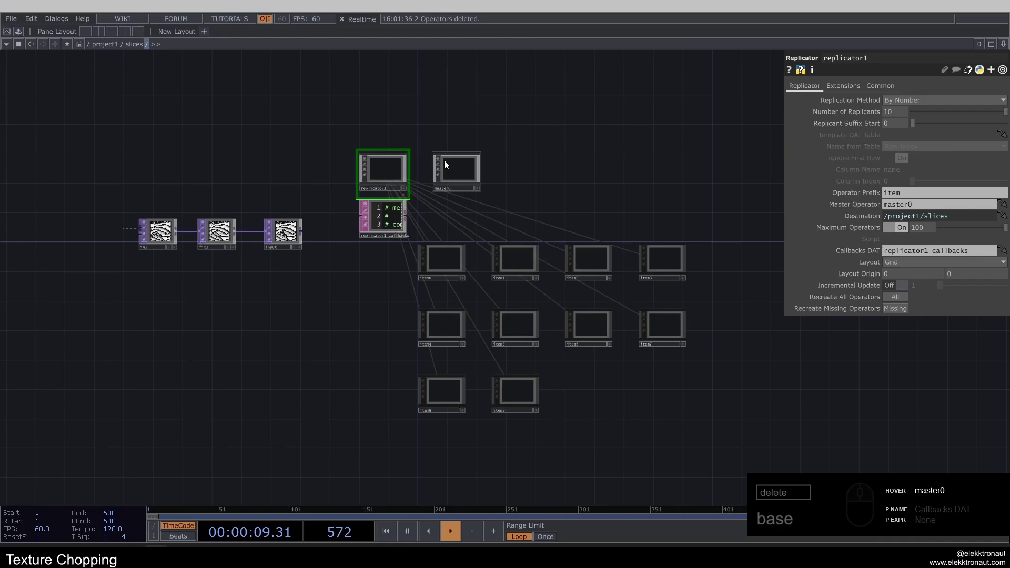
- Inspect the generated item copies and master0 in the network
{"action": "left_click", "coordinate": [456, 173]}
{"action": "left_click", "coordinate": [397, 177]}
{"action": "type", "text": "base"}
{"action": "left_click", "coordinate": [380, 175]}
{"action": "left_click", "coordinate": [9, 481]}
{"action": "type", "text": "c"}
{"action": "middle_click", "coordinate": [336, 162]}
{"action": "left_click", "coordinate": [372, 169]}
{"action": "middle_click", "coordinate": [320, 191]}
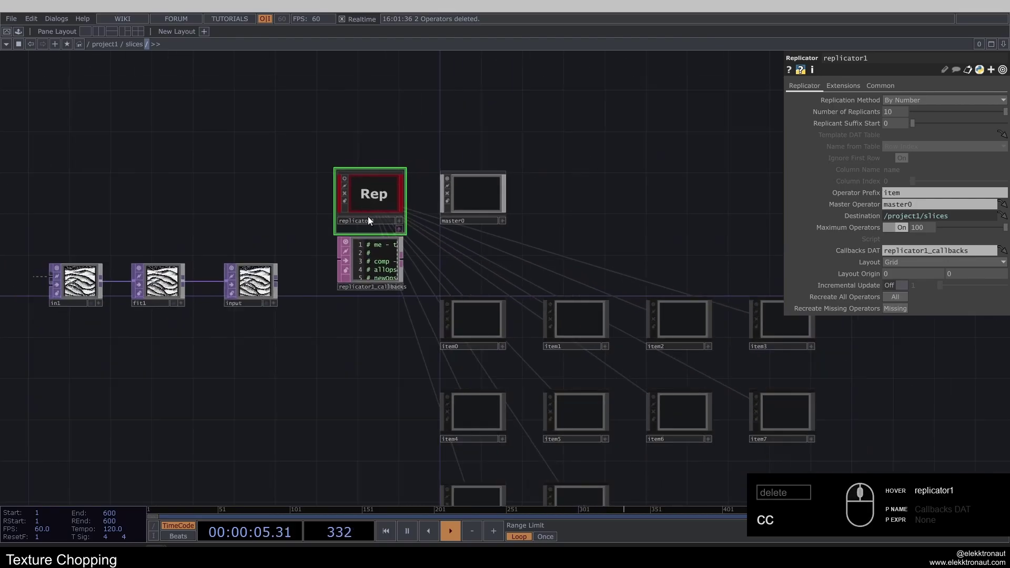
- Set the replicator's Layout to Vertical so the copies stack in a column
{"action": "left_click", "coordinate": [504, 258]}
{"action": "middle_click", "coordinate": [288, 241]}
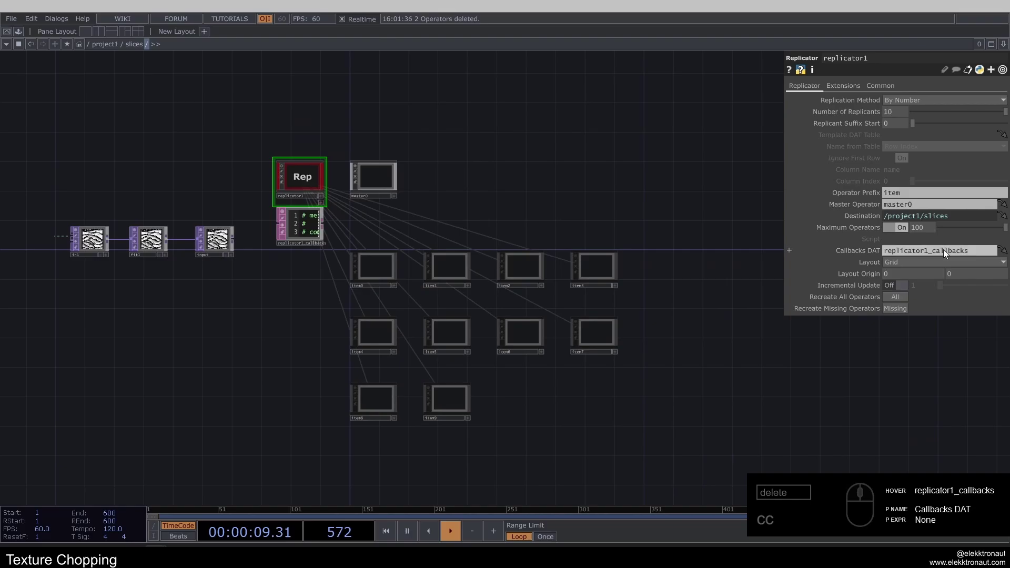
{"action": "left_click", "coordinate": [894, 267]}
{"action": "left_click", "coordinate": [914, 289]}
{"action": "type", "text": "cc"}
{"action": "left_click", "coordinate": [913, 270]}
{"action": "left_click", "coordinate": [906, 300]}
- Review the stacked item components and reselect master0 as the template
{"action": "middle_click", "coordinate": [462, 288]}
{"action": "left_click", "coordinate": [467, 284]}
{"action": "left_click", "coordinate": [406, 196]}
{"action": "right_click", "coordinate": [407, 199]}
{"action": "left_click", "coordinate": [379, 313]}
{"action": "right_click", "coordinate": [355, 460]}
{"action": "middle_click", "coordinate": [384, 169]}
{"action": "left_click", "coordinate": [358, 231]}
{"action": "middle_click", "coordinate": [461, 182]}
{"action": "type", "text": "cc"}
{"action": "left_click", "coordinate": [406, 222]}
{"action": "left_click", "coordinate": [448, 232]}
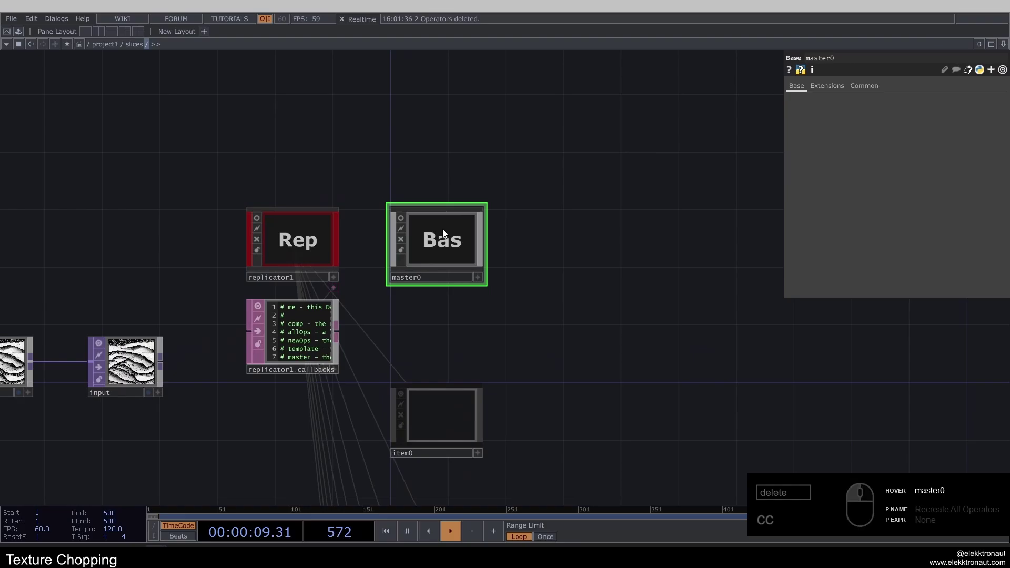
{"action": "left_click", "coordinate": [423, 156]}
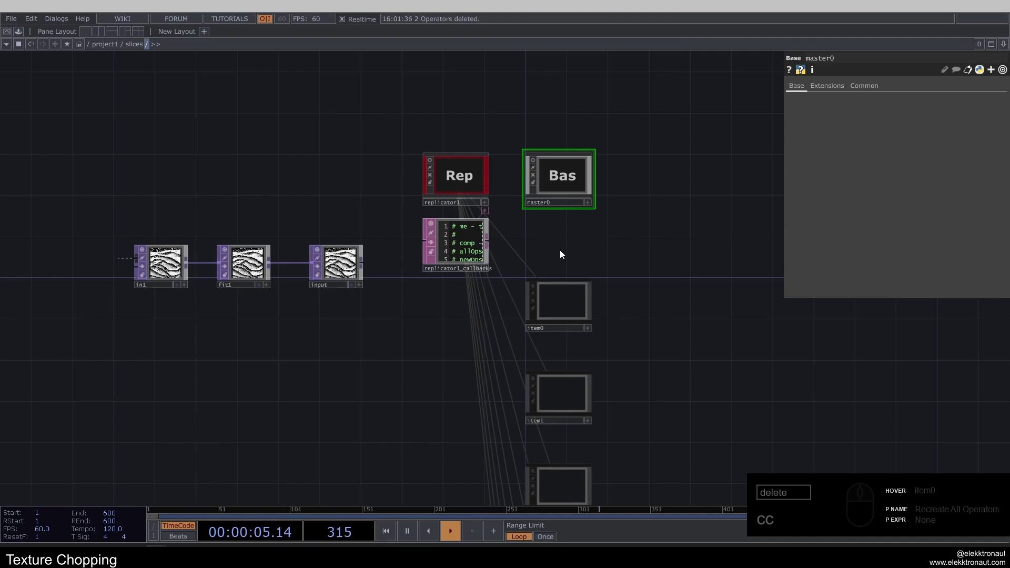
- Change the Operator Prefix to slice so copies become slice0–slice9
{"action": "type", "text": "cc"}
{"action": "left_click", "coordinate": [476, 187]}
{"action": "left_click", "coordinate": [898, 196]}
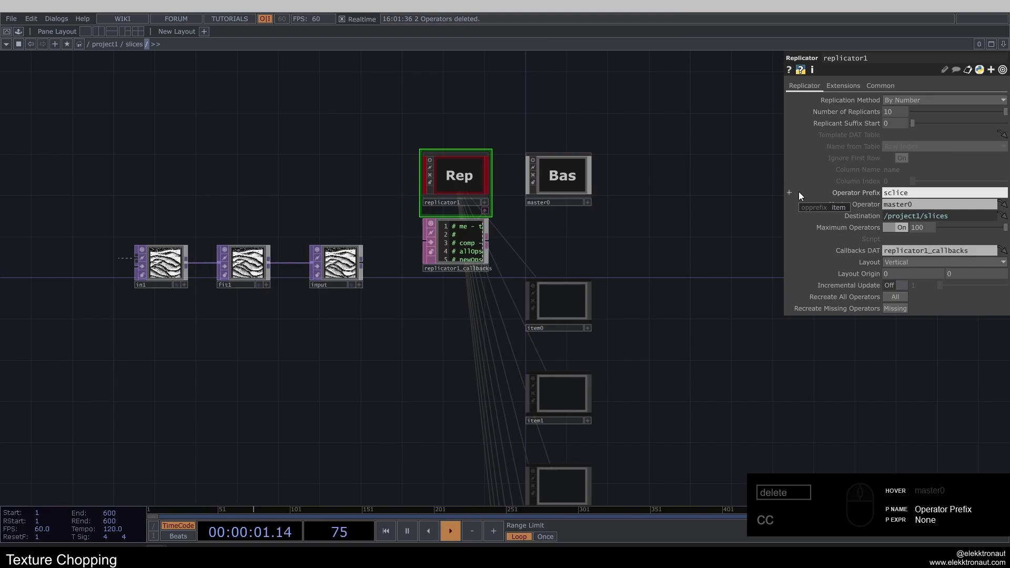
{"action": "left_click", "coordinate": [893, 197]}
{"action": "left_click", "coordinate": [671, 224]}
- Split the pane and open master0's contents in the second pane
{"action": "middle_click", "coordinate": [506, 238]}
{"action": "left_click", "coordinate": [586, 260]}
{"action": "right_click", "coordinate": [504, 461]}
{"action": "left_click", "coordinate": [507, 199]}
{"action": "left_click", "coordinate": [495, 190]}
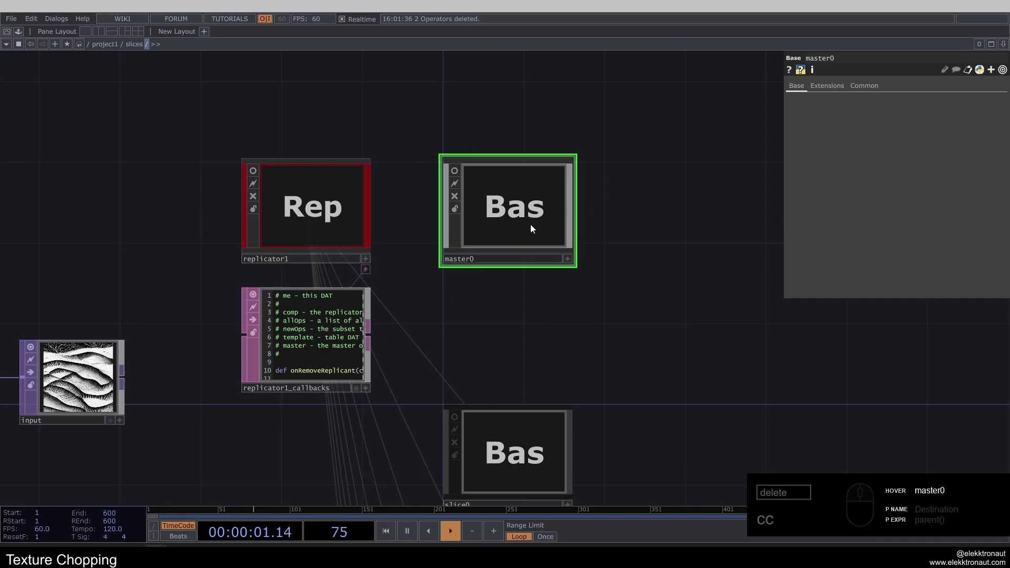
{"action": "middle_click", "coordinate": [334, 222]}
{"action": "left_click", "coordinate": [217, 160]}
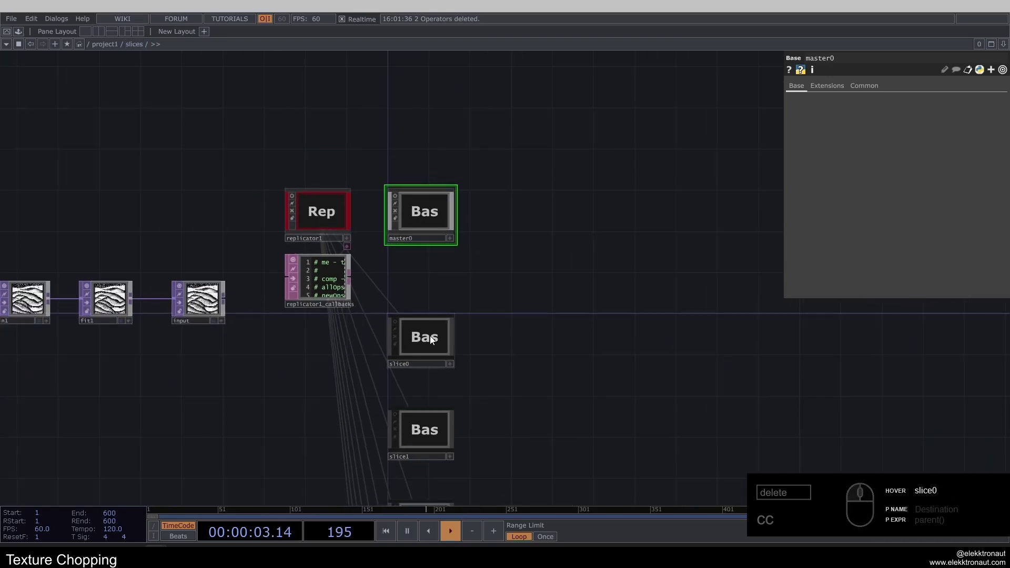
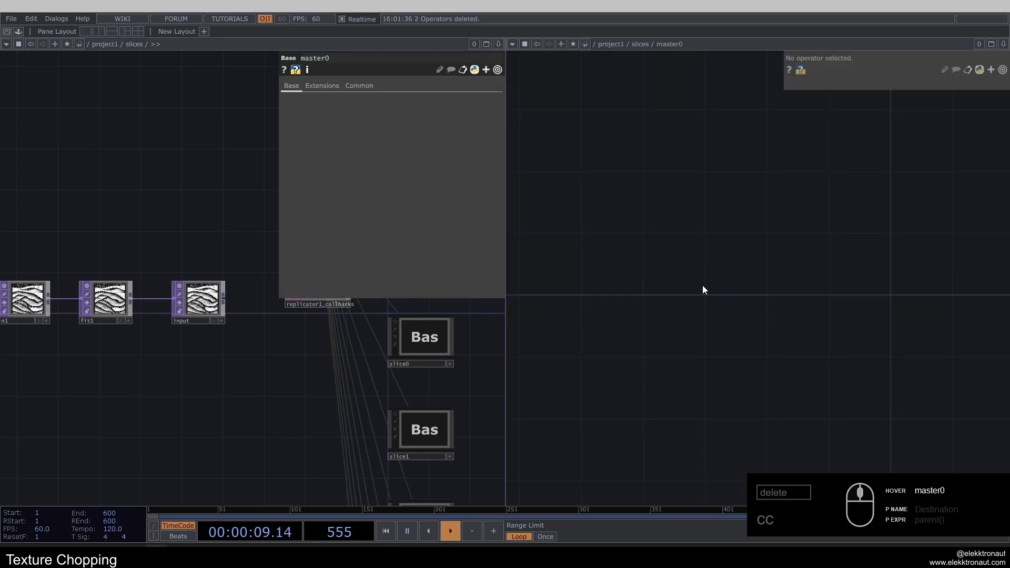
- Inside master0, add a Select TOP referencing the input texture
{"action": "left_click", "coordinate": [770, 301]}
{"action": "left_click", "coordinate": [695, 296]}
{"action": "left_click", "coordinate": [607, 301]}
{"action": "key", "text": "s"}
{"action": "type", "text": "e"}
{"action": "left_click", "coordinate": [456, 167]}
{"action": "left_click", "coordinate": [630, 331]}
{"action": "left_click", "coordinate": [610, 351]}
{"action": "left_click", "coordinate": [759, 270]}
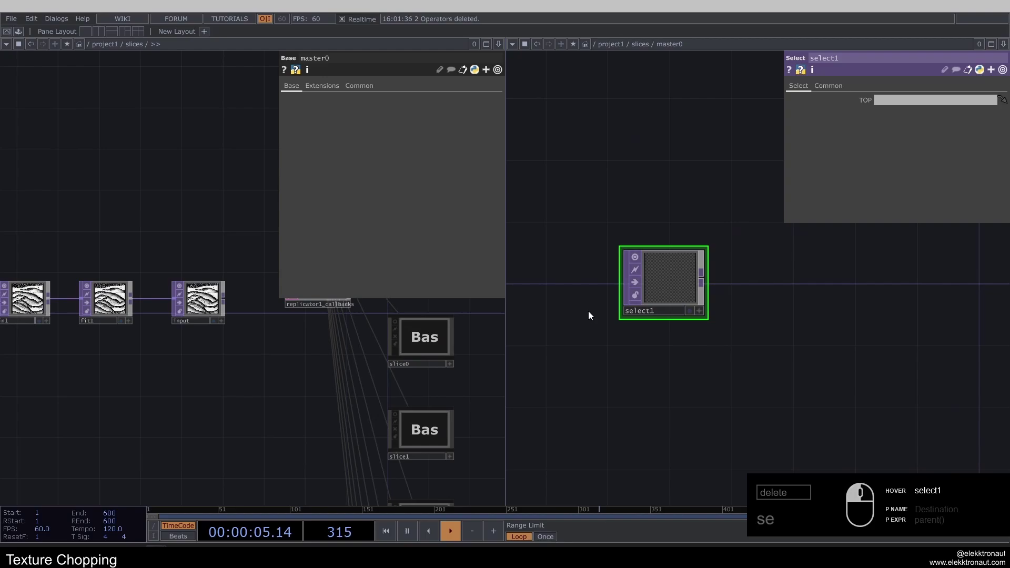
{"action": "left_click_drag", "start_coordinate": [200, 310], "coordinate": [648, 307]}
{"action": "left_click", "coordinate": [650, 306]}
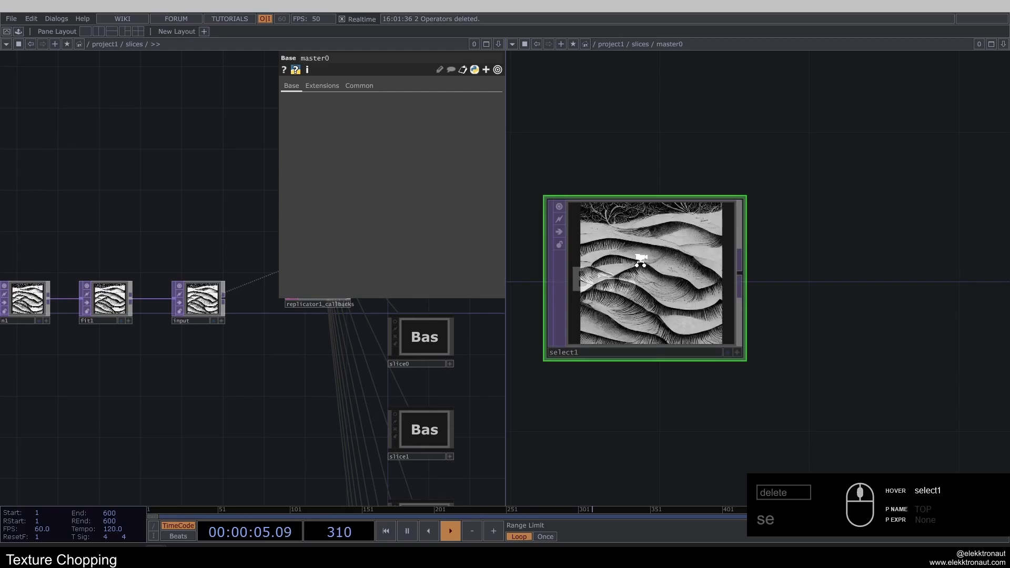
- Chain Transform, Level and Crop TOPs after the select node
{"action": "right_click", "coordinate": [693, 265]}
{"action": "type", "text": "tr"}
{"action": "left_click", "coordinate": [813, 231]}
{"action": "left_click", "coordinate": [780, 333]}
{"action": "right_click", "coordinate": [691, 290]}
{"action": "type", "text": "e"}
{"action": "left_click", "coordinate": [794, 303]}
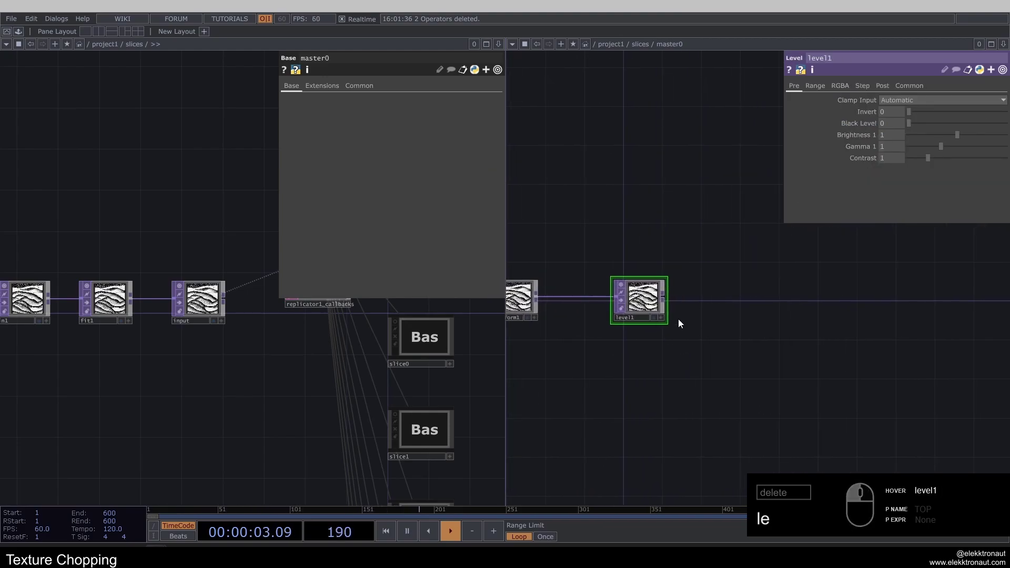
{"action": "right_click", "coordinate": [670, 300]}
{"action": "type", "text": "ro"}
{"action": "left_click", "coordinate": [519, 329]}
{"action": "left_click", "coordinate": [751, 308]}
- Append a Fit TOP and an Out TOP to finish the texture chain
{"action": "right_click", "coordinate": [776, 303]}
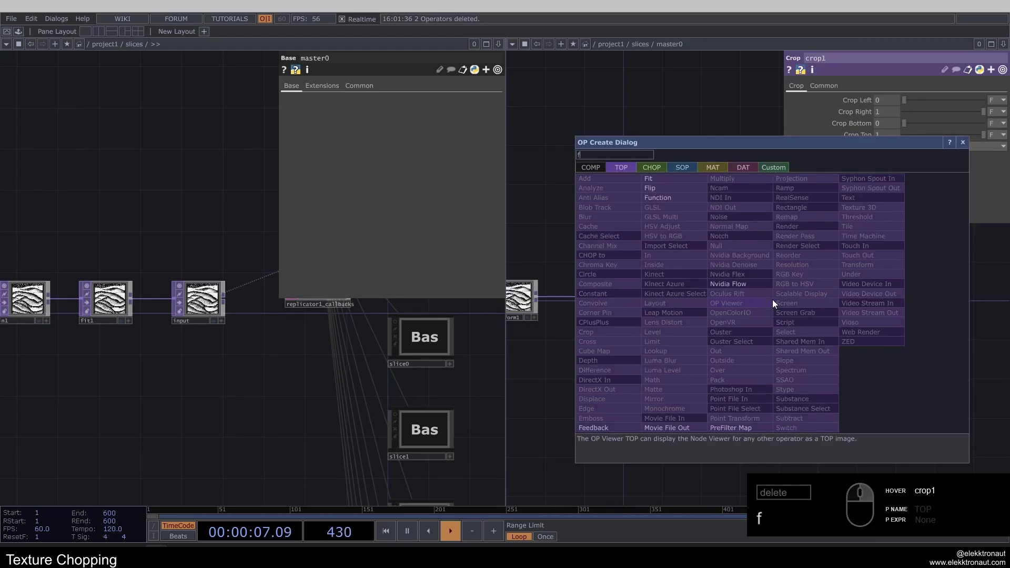
{"action": "type", "text": "it"}
{"action": "left_click", "coordinate": [667, 183]}
{"action": "left_click", "coordinate": [860, 303]}
{"action": "right_click", "coordinate": [727, 311]}
{"action": "type", "text": "u"}
{"action": "left_click", "coordinate": [678, 365]}
{"action": "left_click_drag", "start_coordinate": [822, 320], "coordinate": [755, 326]}
- Save the project and return to the replicator's settings in the slices network
{"action": "key", "text": "ctrl+s"}
{"action": "left_click_drag", "start_coordinate": [631, 275], "coordinate": [605, 213]}
{"action": "key", "text": "ctrl+s"}
{"action": "left_click_drag", "start_coordinate": [605, 213], "coordinate": [886, 295]}
{"action": "left_click", "coordinate": [898, 297]}
{"action": "left_click", "coordinate": [702, 334]}
{"action": "left_click", "coordinate": [778, 280]}
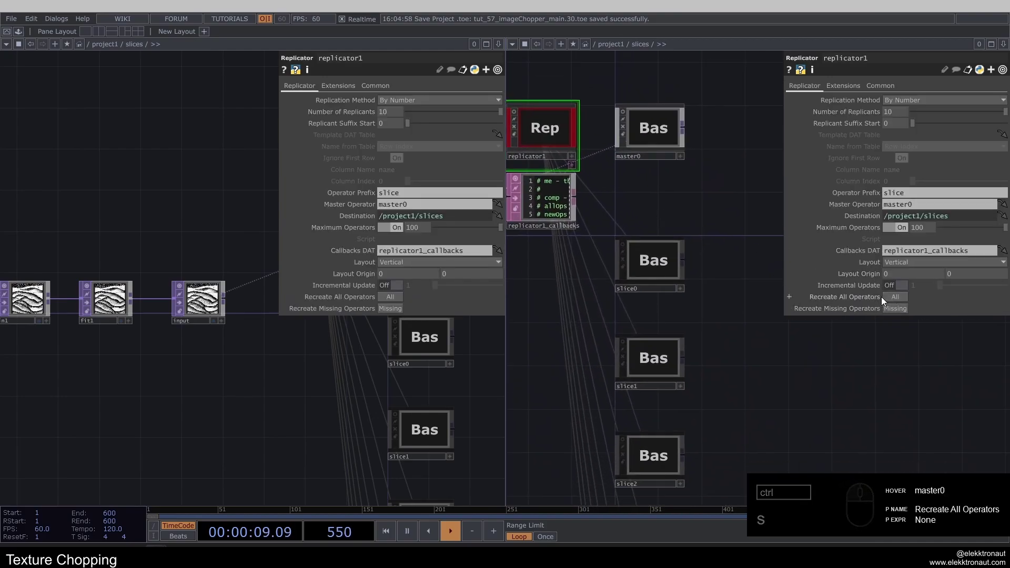
- Close the second pane, leaving a single view of the slices network with master0 selected
{"action": "left_click_drag", "start_coordinate": [657, 270], "coordinate": [662, 252]}
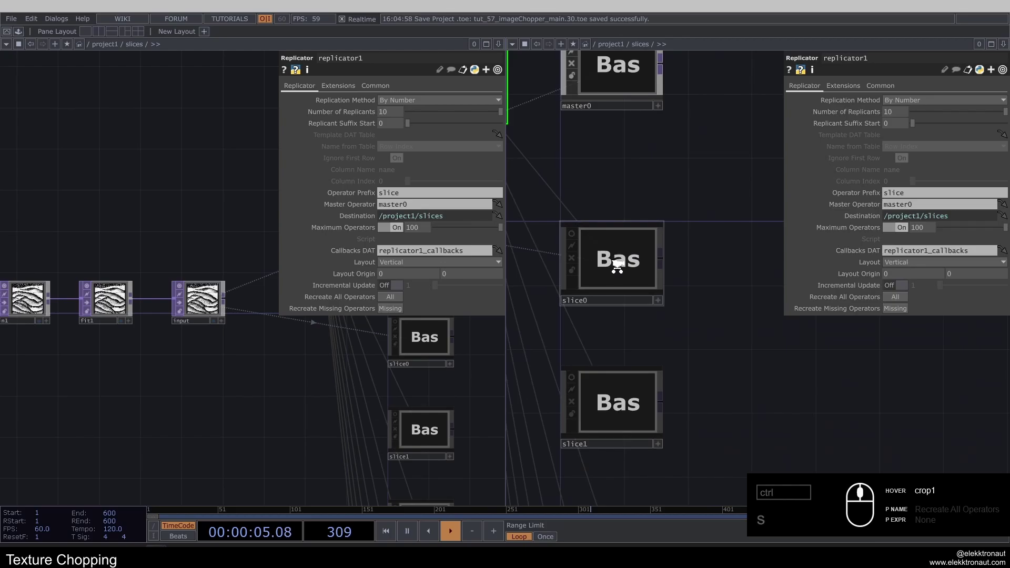
{"action": "left_click", "coordinate": [700, 218]}
{"action": "left_click", "coordinate": [702, 271]}
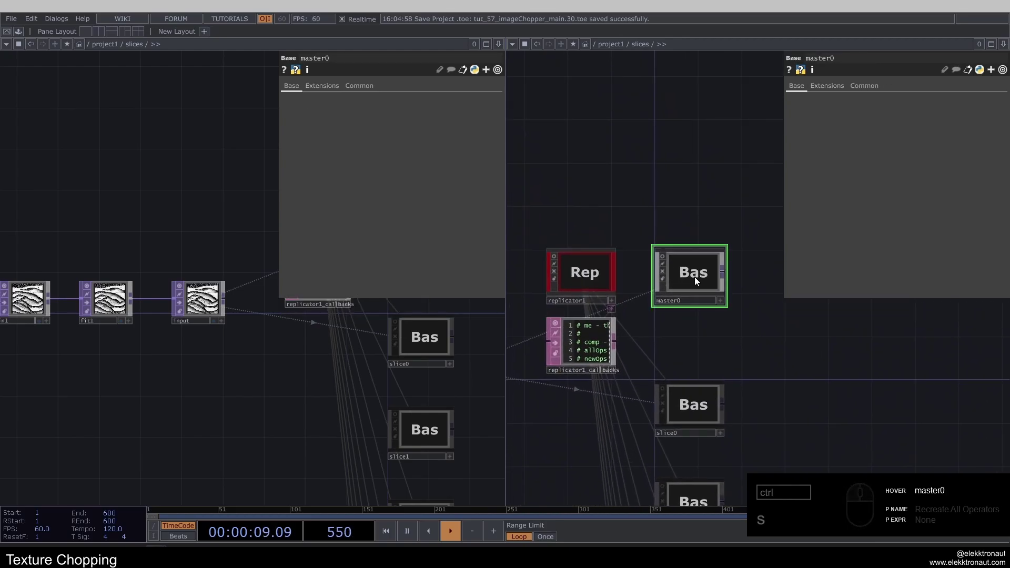
{"action": "left_click", "coordinate": [693, 339]}
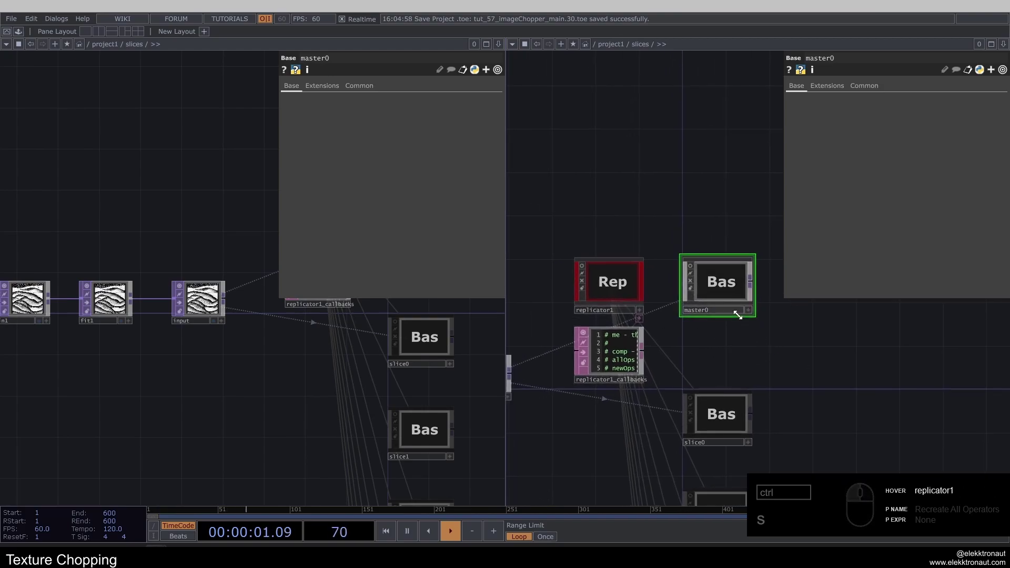
{"action": "left_click", "coordinate": [656, 203]}
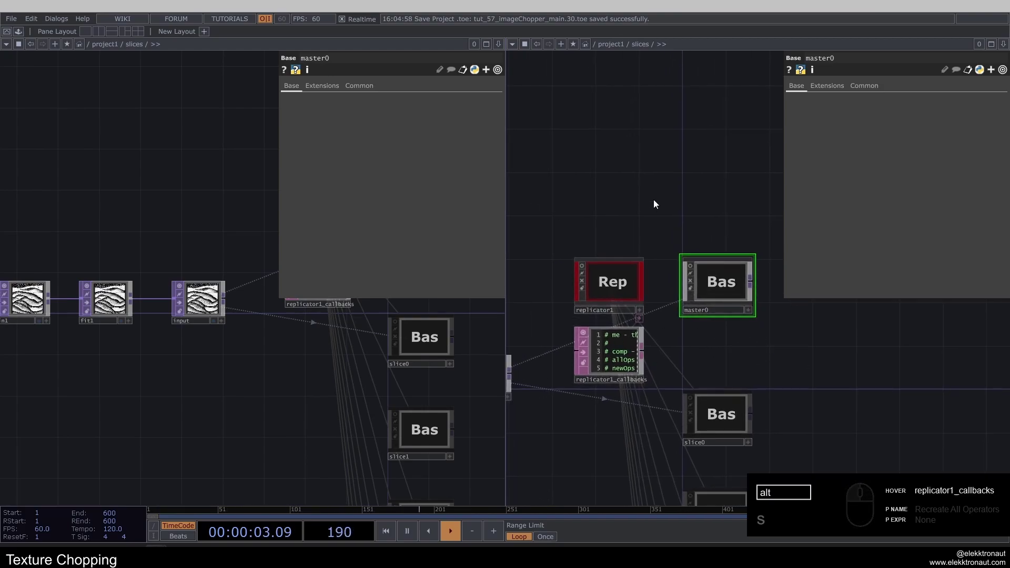
{"action": "key", "text": "alt+z"}
{"action": "left_click", "coordinate": [269, 376]}
{"action": "left_click", "coordinate": [414, 223]}
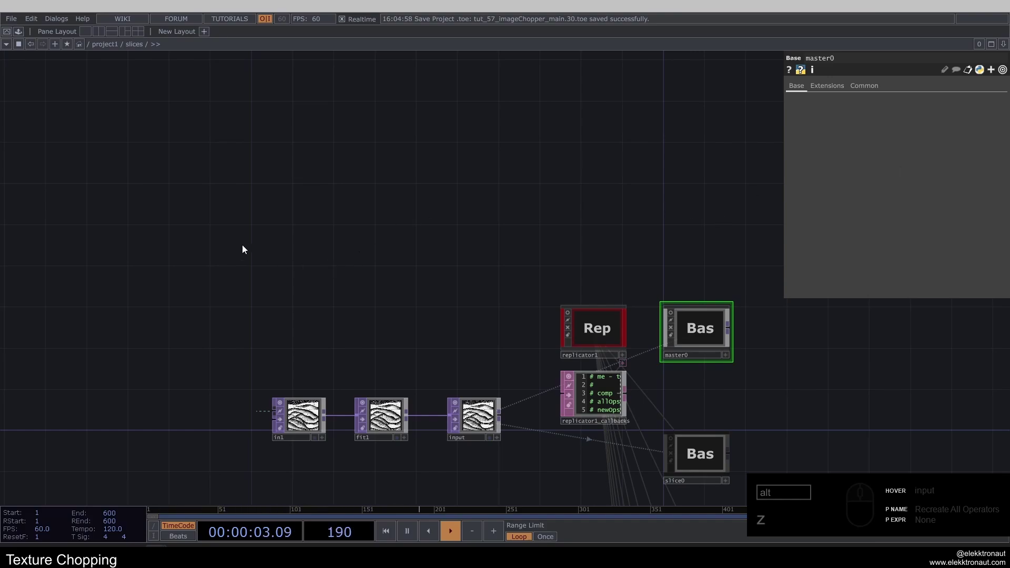
- Add a Keyboard In CHOP to the slices network
{"action": "left_click", "coordinate": [245, 248]}
{"action": "type", "text": "ze"}
{"action": "left_click", "coordinate": [130, 119]}
{"action": "left_click_drag", "start_coordinate": [224, 300], "coordinate": [219, 264]}
{"action": "left_click", "coordinate": [63, 480]}
{"action": "type", "text": "c"}
{"action": "left_click", "coordinate": [183, 214]}
{"action": "type", "text": "cc"}
- Feed the keyboard input into a Count CHOP and adjust its limit settings
{"action": "right_click", "coordinate": [278, 244]}
{"action": "type", "text": "ou"}
{"action": "left_click", "coordinate": [197, 202]}
{"action": "left_click", "coordinate": [501, 178]}
{"action": "left_click", "coordinate": [403, 257]}
{"action": "left_click", "coordinate": [331, 255]}
{"action": "left_click", "coordinate": [366, 235]}
{"action": "left_click", "coordinate": [364, 256]}
{"action": "left_click", "coordinate": [364, 262]}
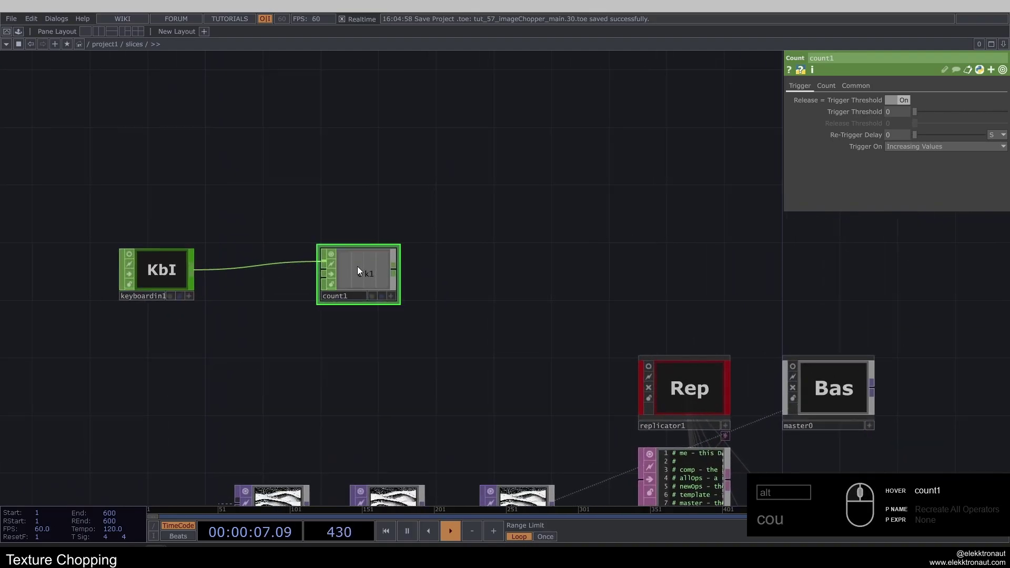
{"action": "left_click", "coordinate": [826, 86]}
{"action": "left_click", "coordinate": [929, 102]}
{"action": "left_click_drag", "start_coordinate": [910, 125], "coordinate": [350, 266]}
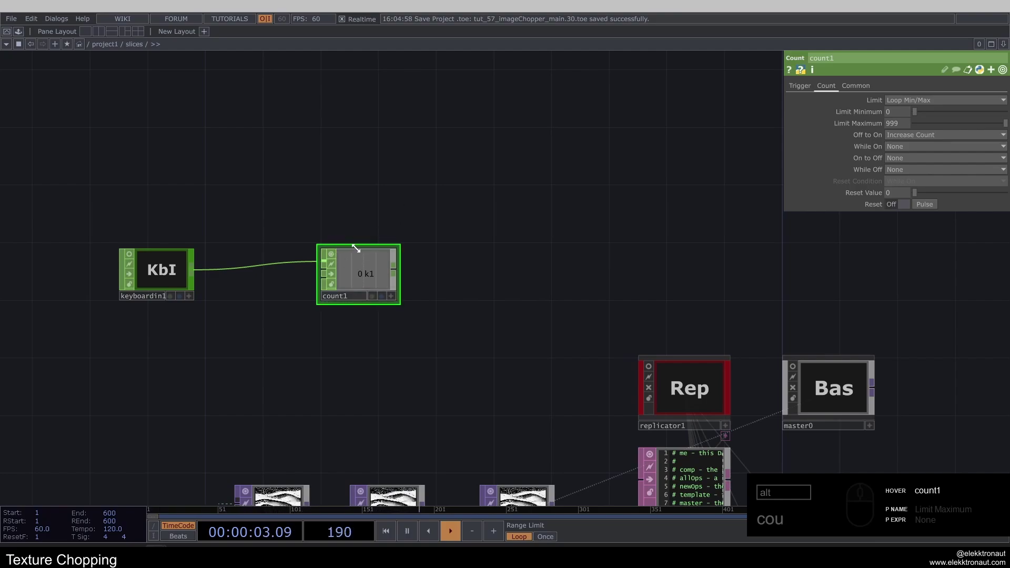
{"action": "left_click", "coordinate": [372, 273]}
- Append a Null renamed seed and press 1 repeatedly to increment the count
{"action": "left_click", "coordinate": [677, 274]}
{"action": "left_click", "coordinate": [669, 299]}
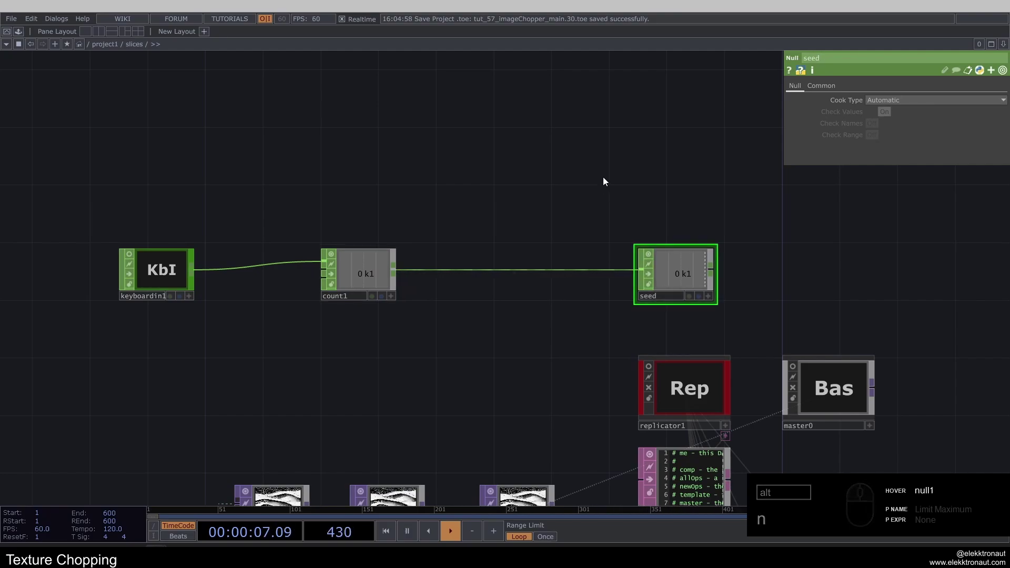
{"action": "left_click", "coordinate": [565, 189]}
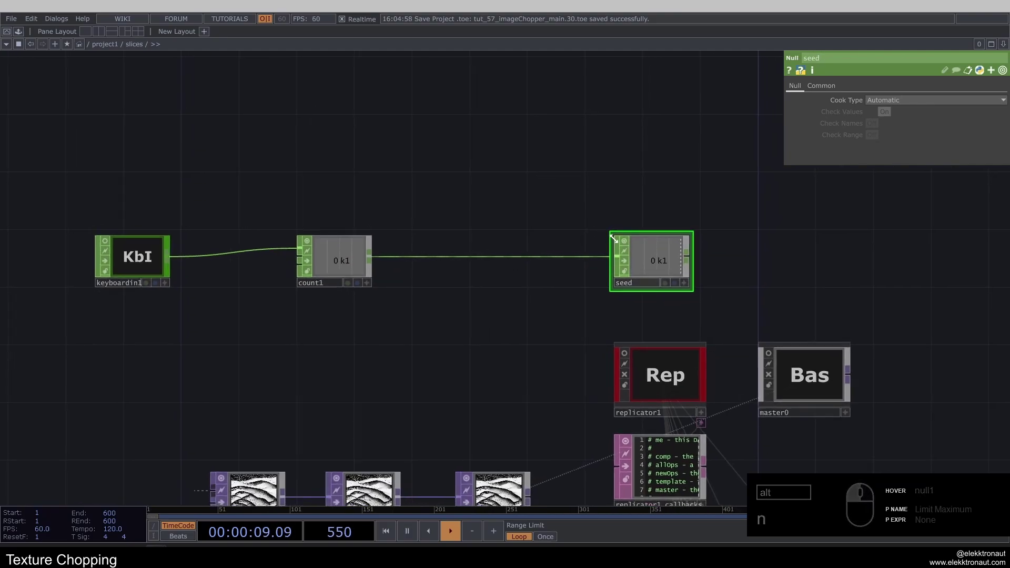
{"action": "key", "text": "c"}
{"action": "key", "text": "c"}
{"action": "left_click", "coordinate": [29, 481]}
{"action": "right_click", "coordinate": [82, 176]}
{"action": "left_click", "coordinate": [666, 264]}
{"action": "left_click", "coordinate": [648, 240]}
{"action": "left_click", "coordinate": [675, 184]}
{"action": "left_click", "coordinate": [443, 236]}
{"action": "type", "text": "cc"}
{"action": "type", "text": "11111"}
{"action": "left_click", "coordinate": [555, 282]}
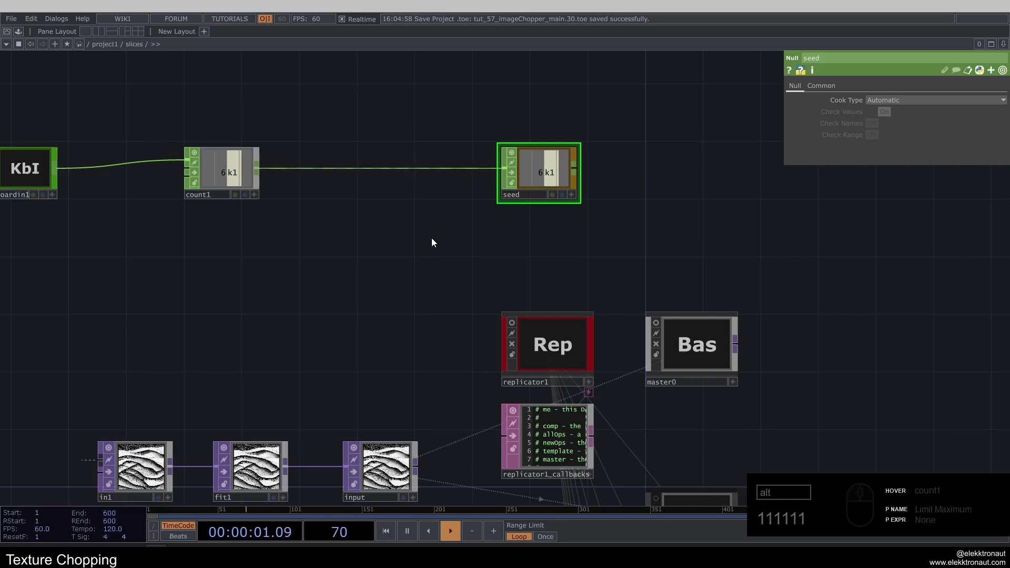
{"action": "left_click", "coordinate": [469, 245]}
- Split the pane to show master0's contents beside the slices network
{"action": "left_click", "coordinate": [105, 37]}
{"action": "left_click", "coordinate": [808, 242]}
{"action": "left_click", "coordinate": [649, 320]}
{"action": "left_click", "coordinate": [606, 272]}
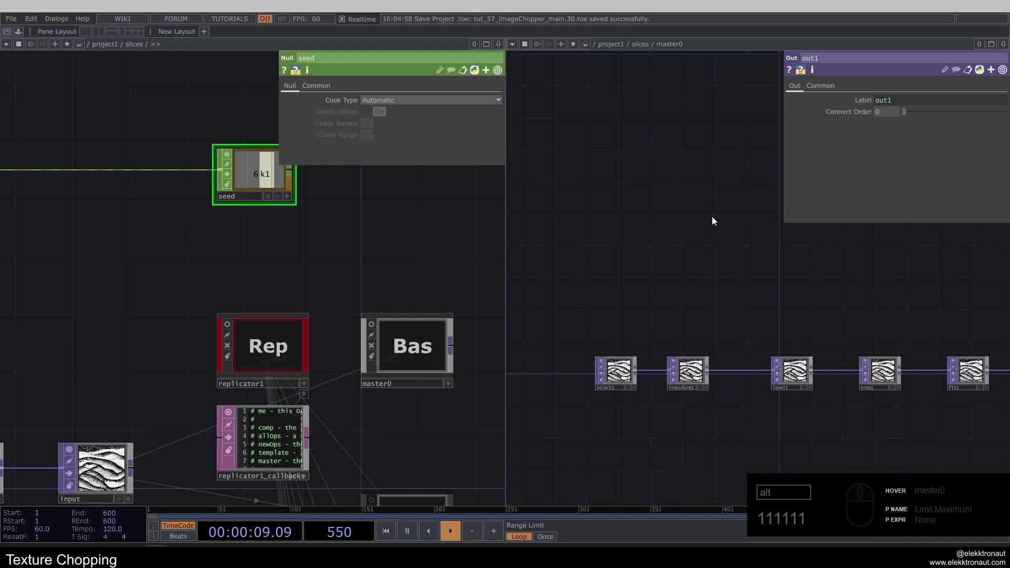
- Create a Pattern CHOP in master0 set to Type Random with Length 1
{"action": "left_click", "coordinate": [598, 274]}
{"action": "key", "text": "alt+p"}
{"action": "type", "text": "pa"}
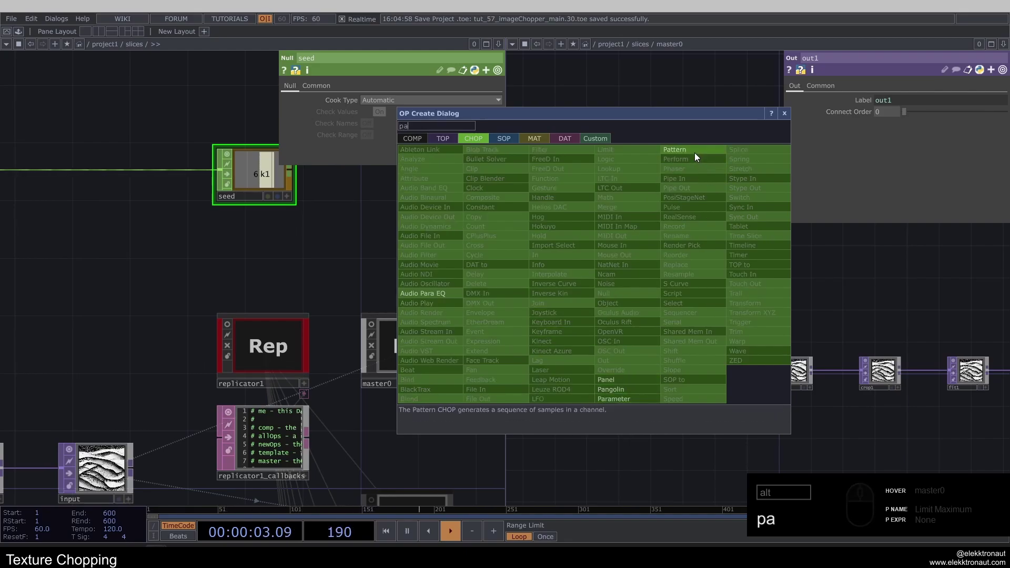
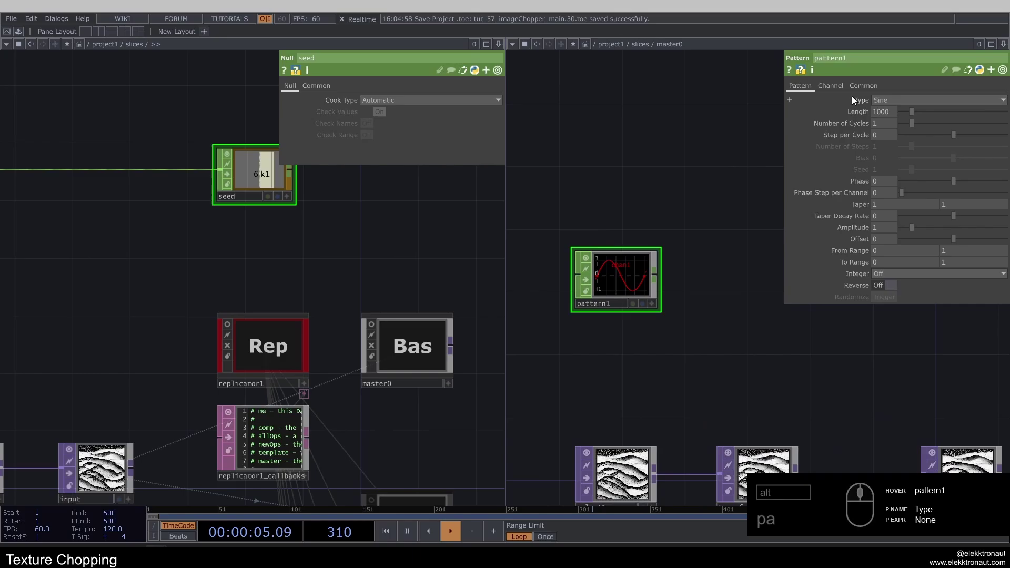
{"action": "left_click", "coordinate": [911, 104]}
{"action": "left_click", "coordinate": [905, 197]}
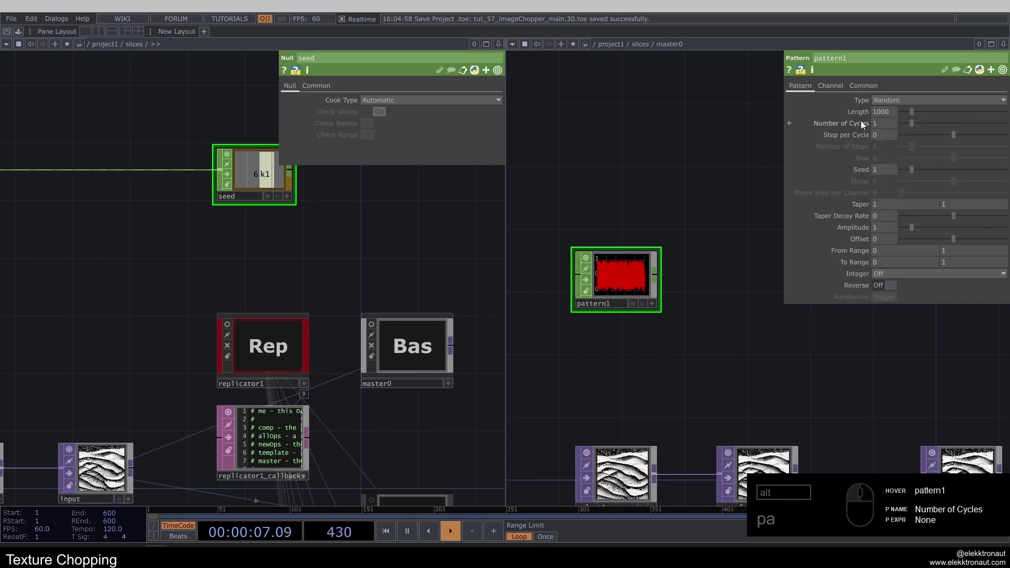
{"action": "left_click", "coordinate": [893, 118]}
{"action": "middle_click", "coordinate": [606, 266]}
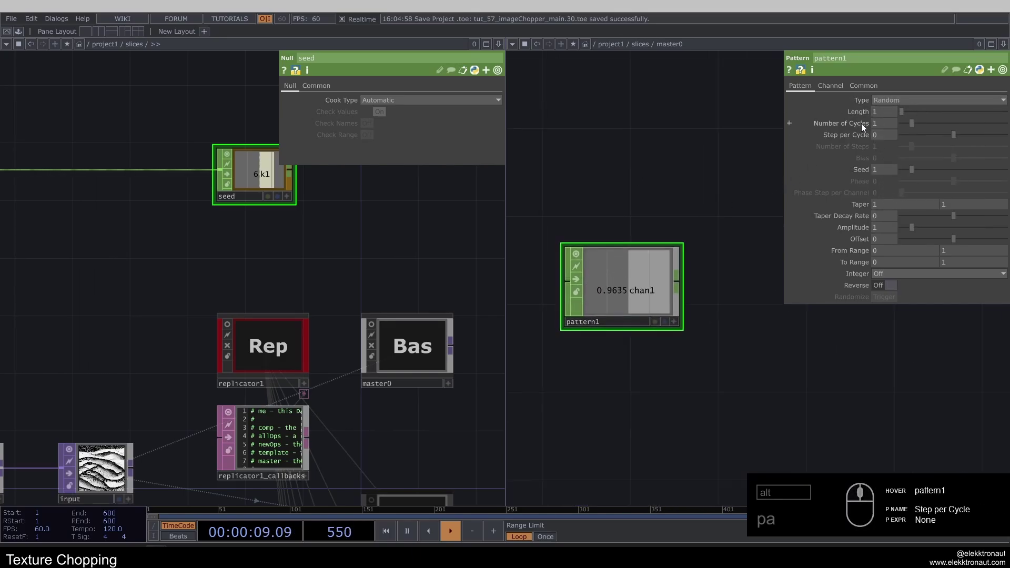
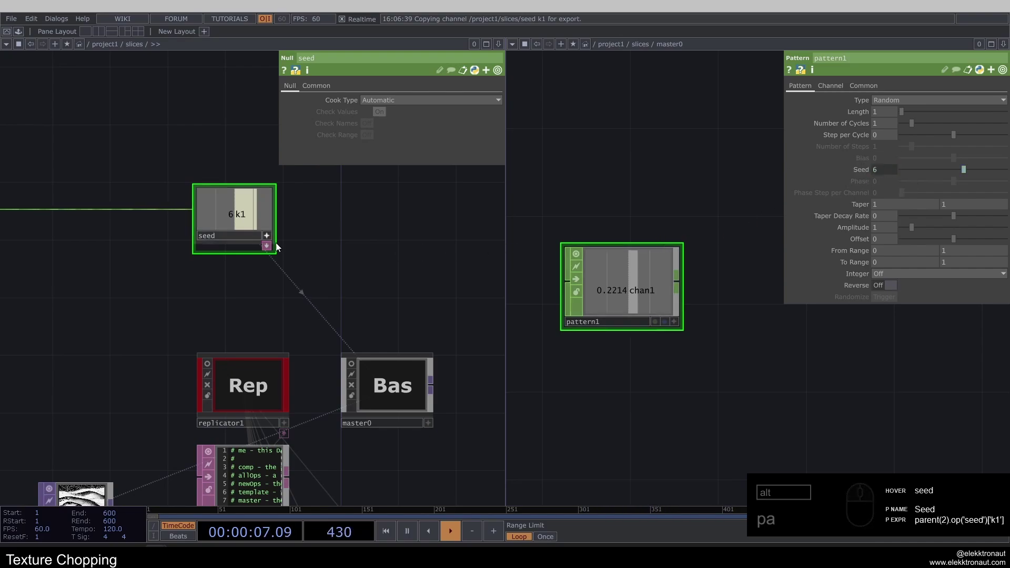
- Reference the pattern's Seed to parent(2).op('seed')[0] from the seed null's channel
{"action": "left_click", "coordinate": [856, 170]}
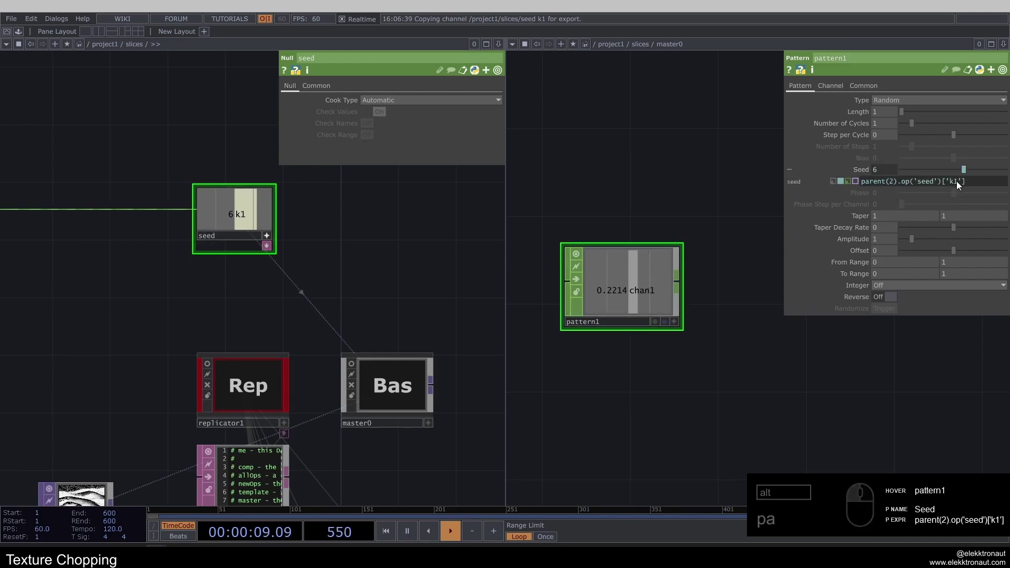
{"action": "left_click_drag", "start_coordinate": [964, 186], "coordinate": [848, 216]}
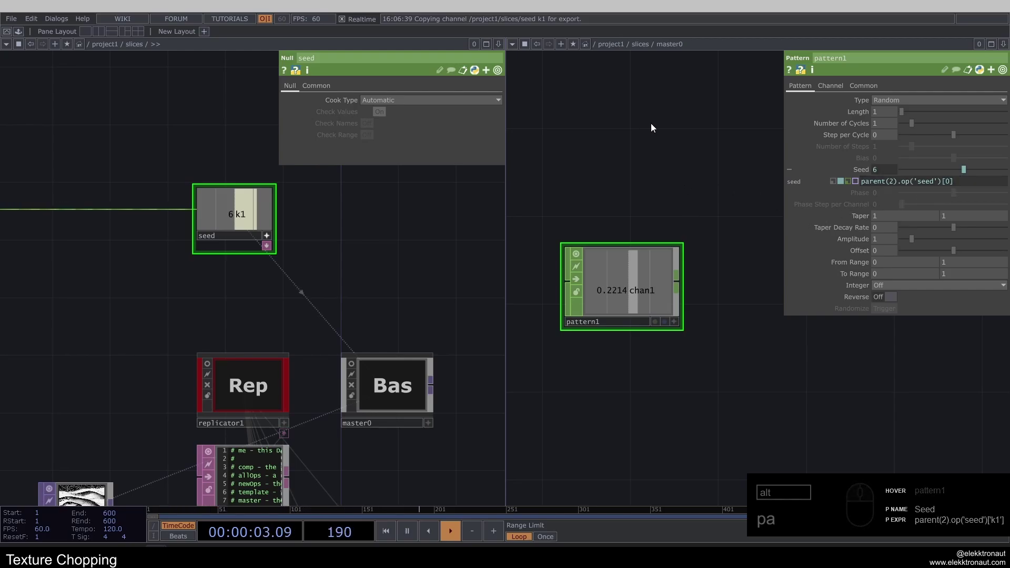
{"action": "left_click", "coordinate": [270, 238]}
{"action": "left_click_drag", "start_coordinate": [252, 243], "coordinate": [308, 247]}
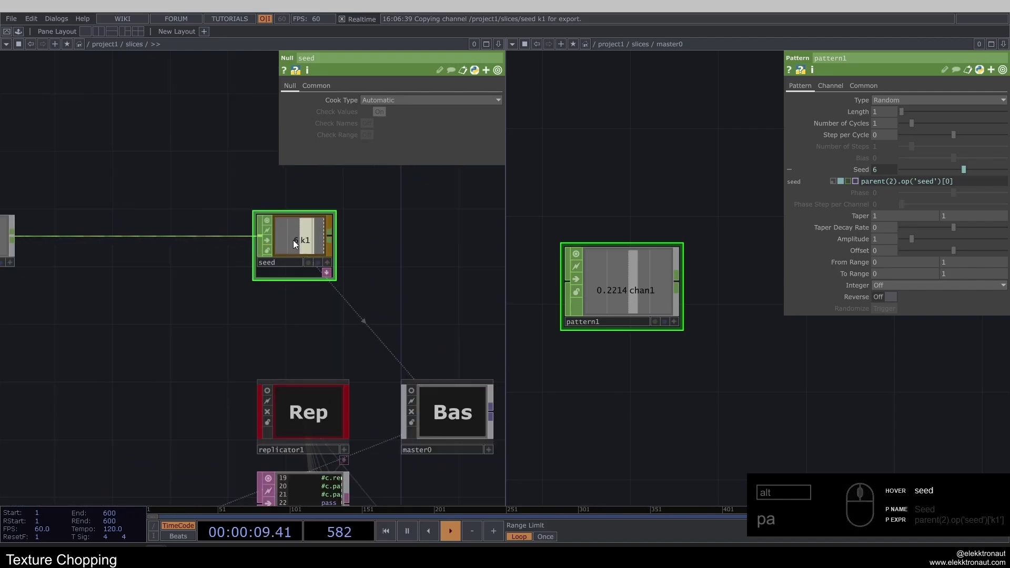
{"action": "left_click", "coordinate": [671, 383]}
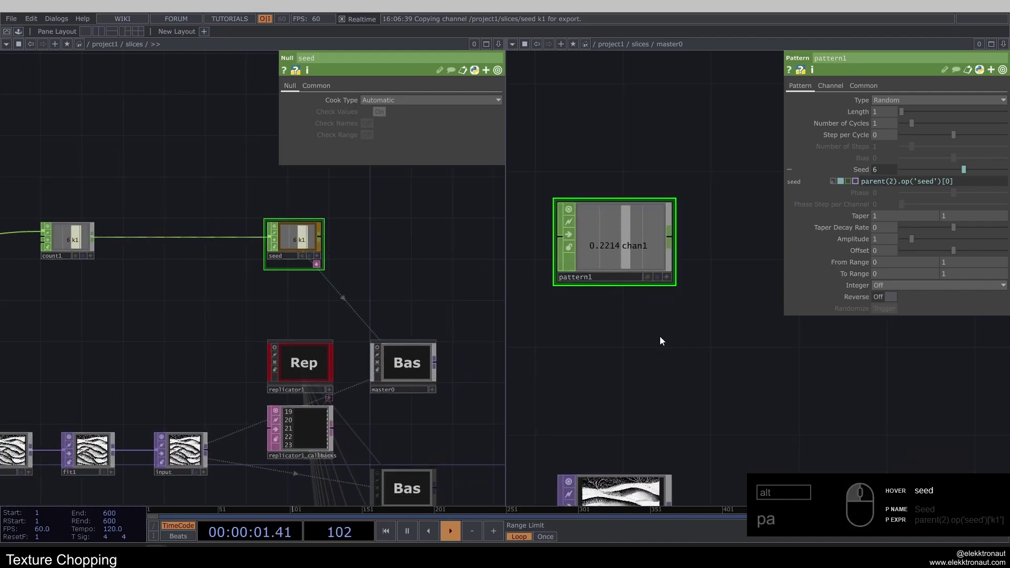
{"action": "middle_click", "coordinate": [664, 340]}
{"action": "left_click", "coordinate": [659, 348]}
{"action": "left_click", "coordinate": [749, 299]}
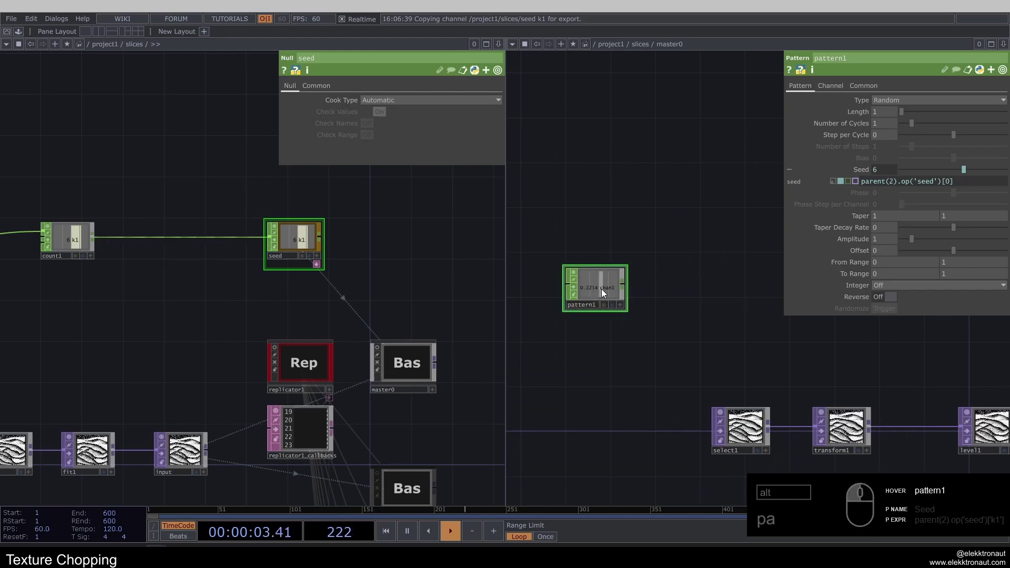
- Verify the pattern's value changes as 1 increments the seed, then append a Null
{"action": "left_click", "coordinate": [645, 236]}
{"action": "key", "text": "1"}
{"action": "middle_click", "coordinate": [603, 290]}
{"action": "type", "text": "111"}
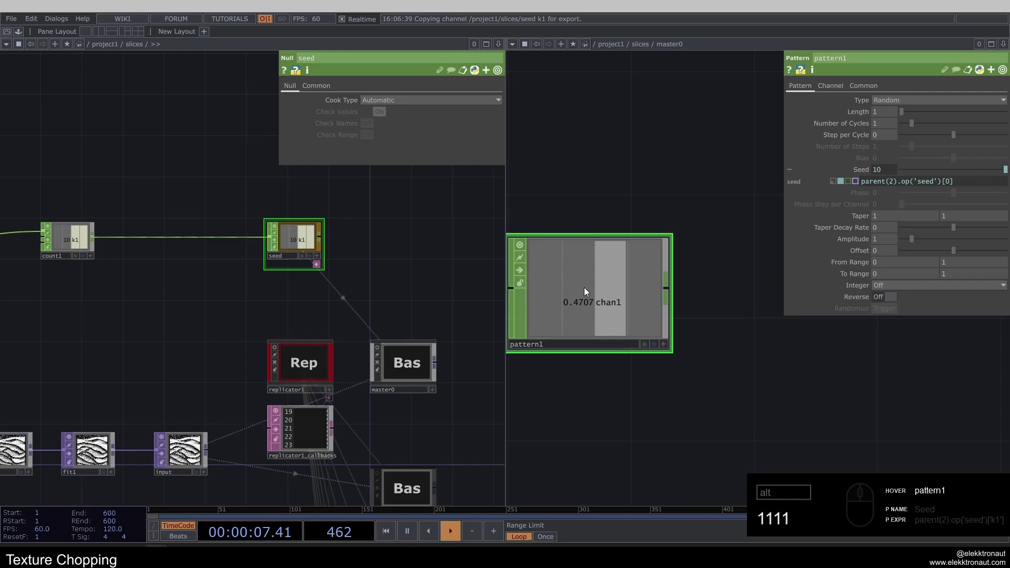
{"action": "type", "text": "111"}
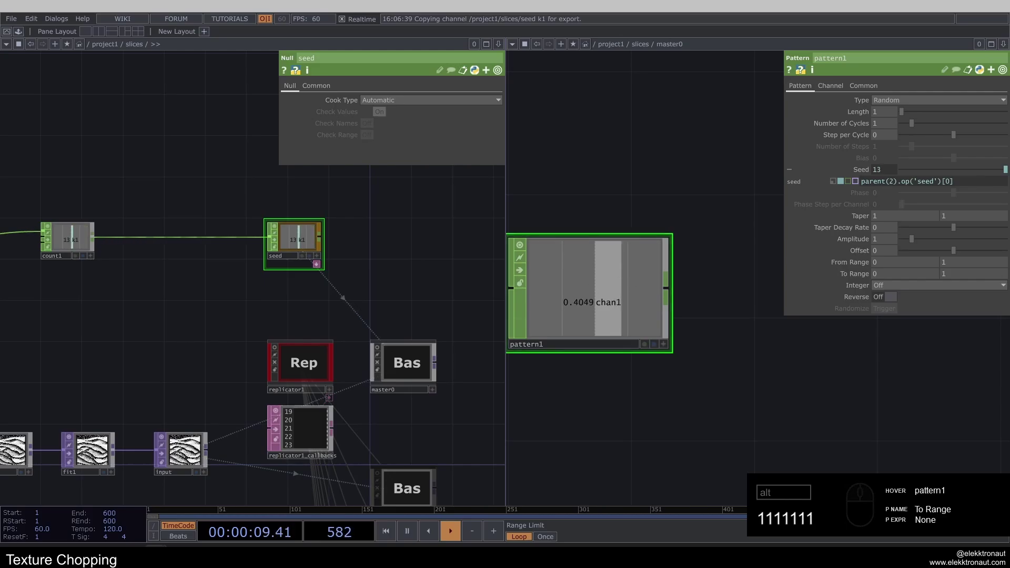
{"action": "left_click", "coordinate": [622, 257]}
{"action": "key", "text": "alt+n"}
{"action": "left_click", "coordinate": [695, 268]}
{"action": "left_click", "coordinate": [678, 289]}
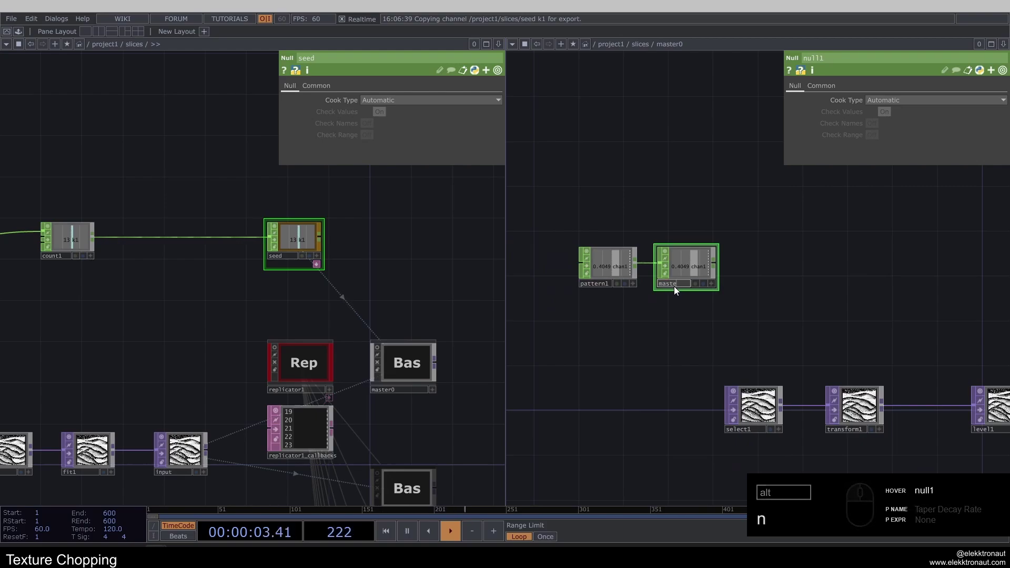
- Rename the null to master and tint it with a palette colour
{"action": "left_click", "coordinate": [702, 209]}
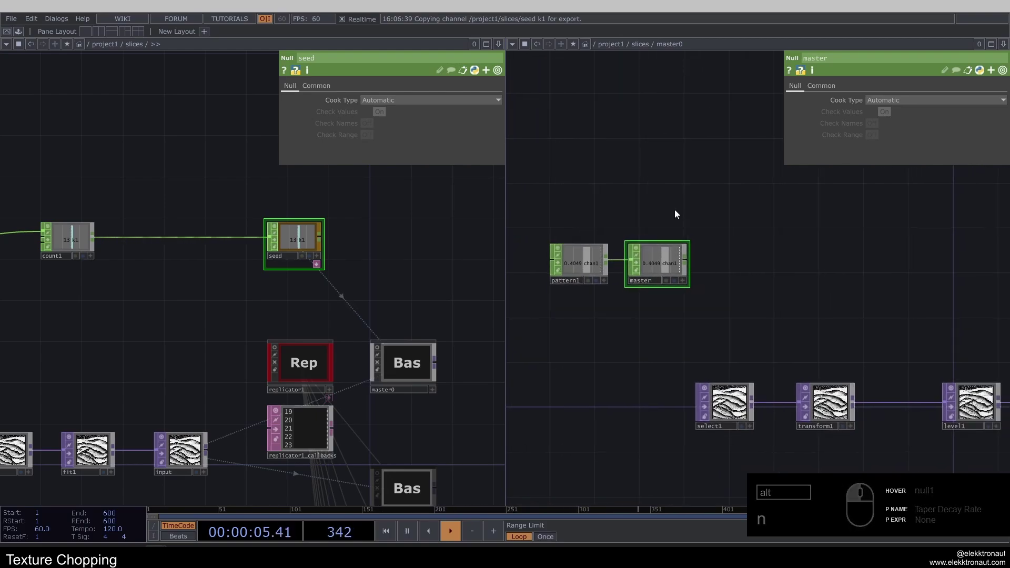
{"action": "left_click", "coordinate": [664, 201]}
{"action": "type", "text": "n"}
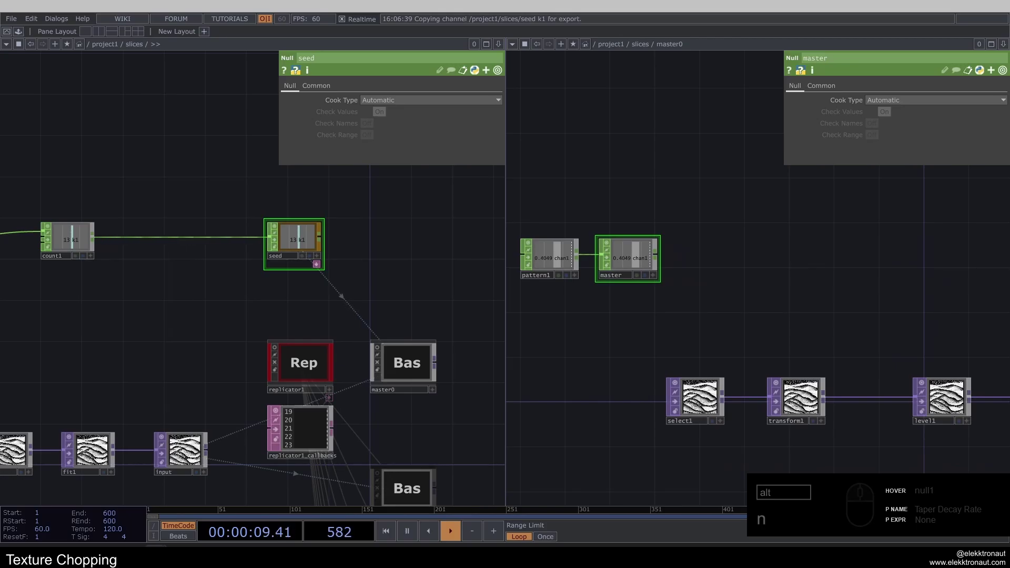
{"action": "left_click", "coordinate": [647, 248]}
{"action": "key", "text": "c"}
{"action": "left_click", "coordinate": [515, 472]}
{"action": "left_click", "coordinate": [519, 473]}
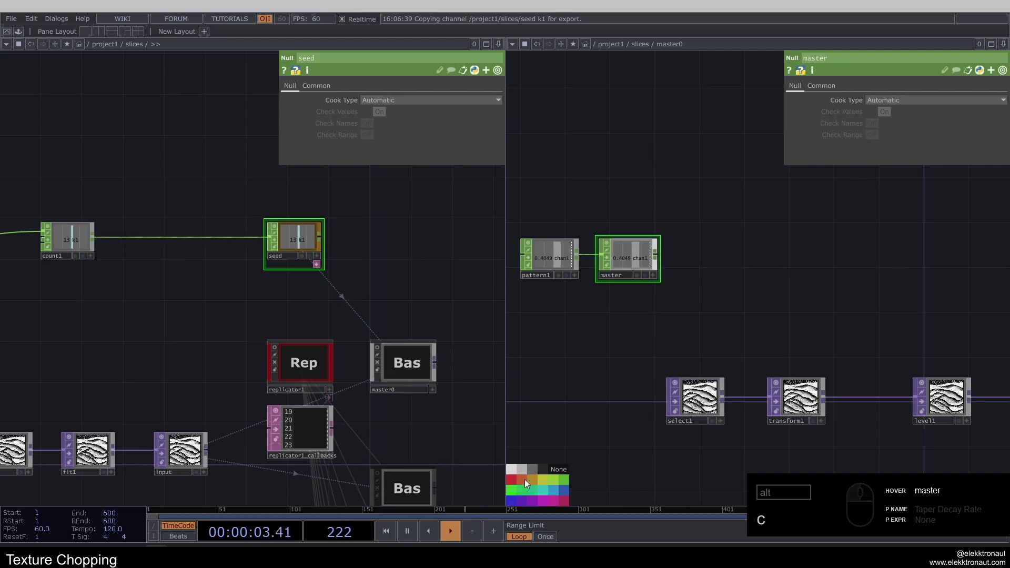
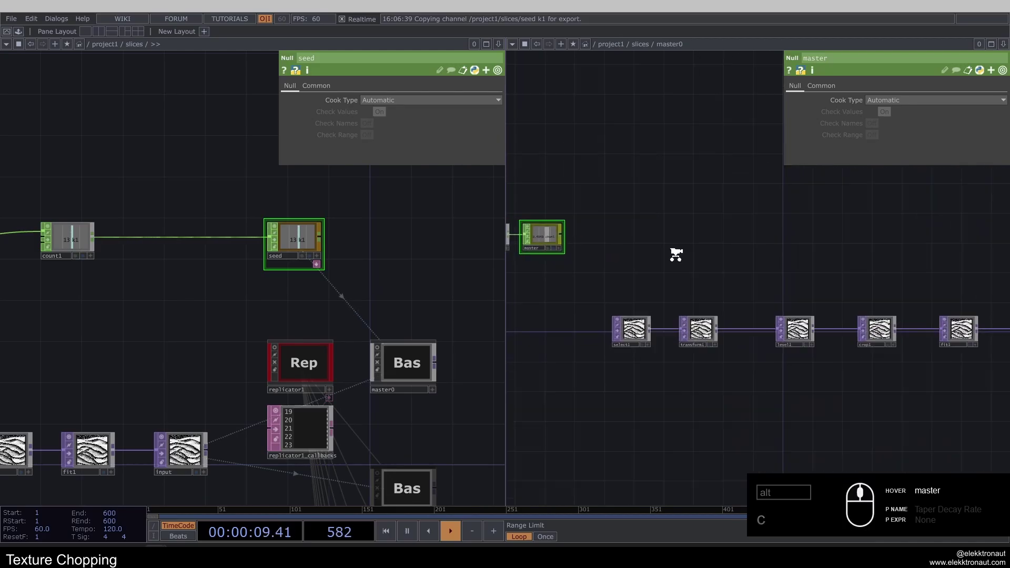
- Rearrange the TOP chain's transform and neighbouring operators inside master0
{"action": "left_click", "coordinate": [695, 249]}
{"action": "middle_click", "coordinate": [584, 252]}
{"action": "left_click", "coordinate": [826, 263]}
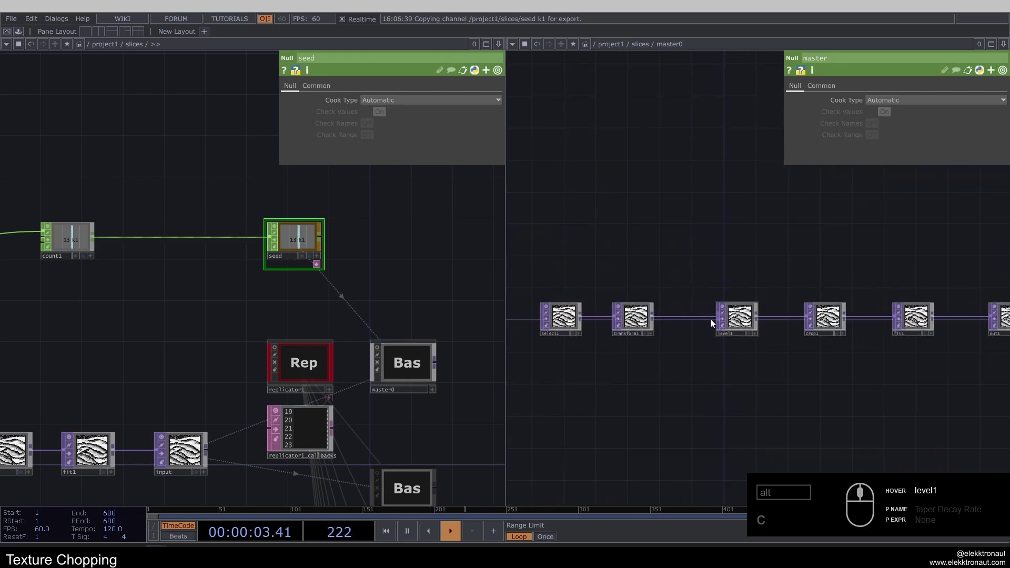
{"action": "left_click", "coordinate": [724, 362]}
{"action": "right_click", "coordinate": [895, 370]}
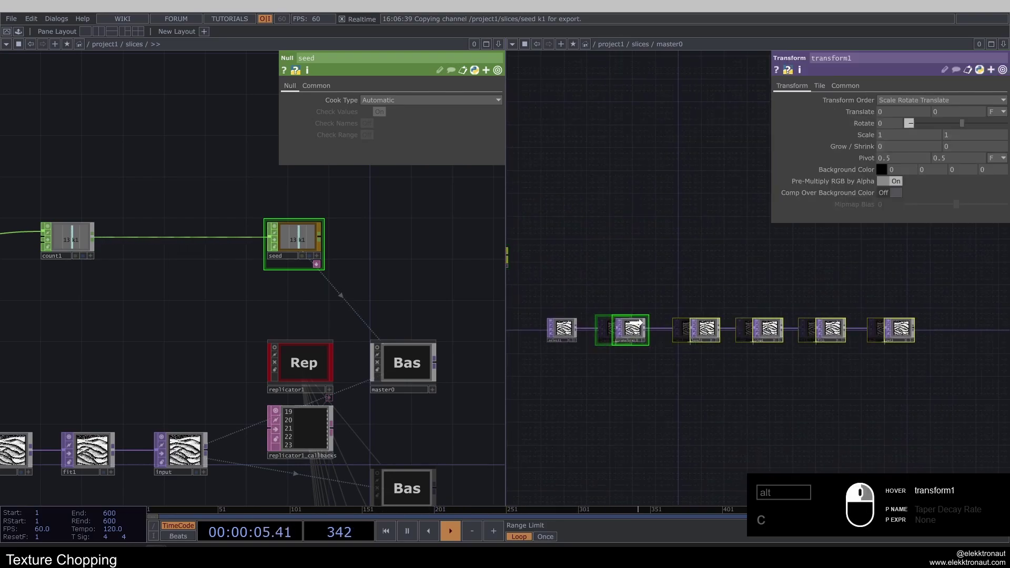
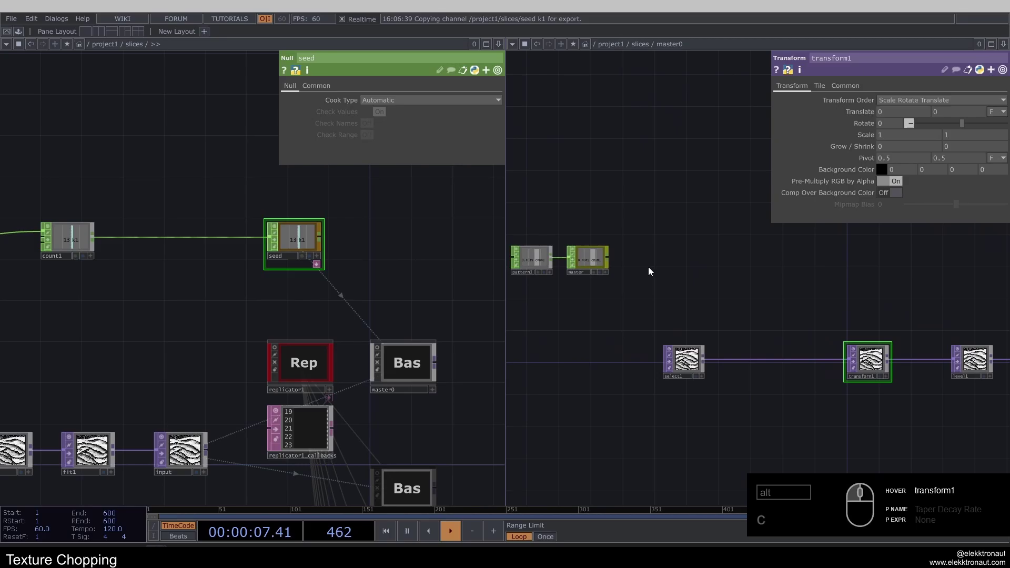
{"action": "left_click", "coordinate": [659, 268]}
{"action": "type", "text": "c"}
{"action": "left_click", "coordinate": [669, 265]}
{"action": "type", "text": "at"}
{"action": "left_click", "coordinate": [760, 147]}
{"action": "left_click", "coordinate": [686, 260]}
- Switch to a single pane and place a second Pattern CHOP, pattern2, in master0
{"action": "double_click", "coordinate": [392, 240]}
{"action": "key", "text": "alt+z"}
{"action": "left_click", "coordinate": [372, 271]}
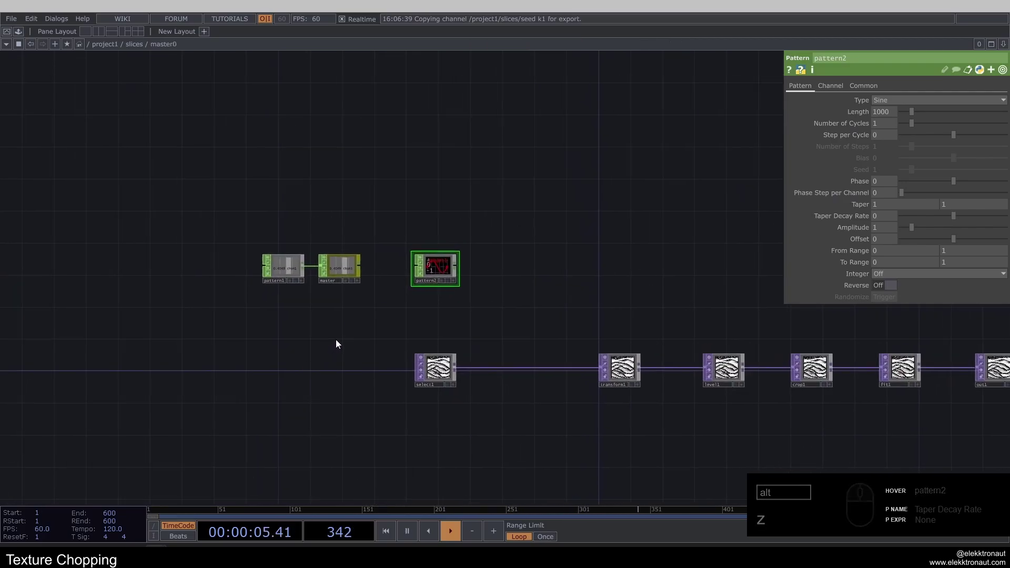
- Set pattern2 to Type Random, Length 1, then go up to the slices network
{"action": "left_click", "coordinate": [437, 295]}
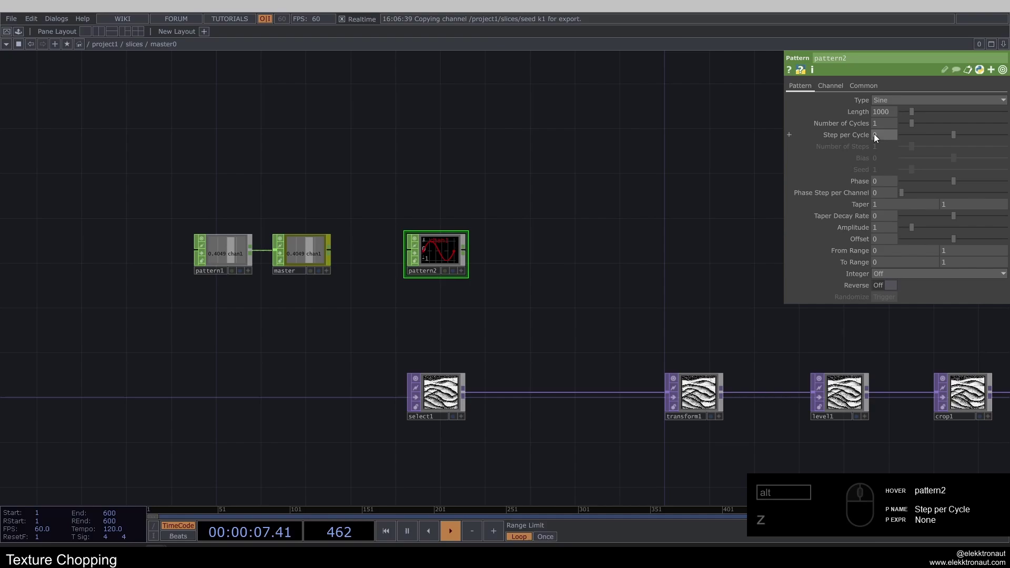
{"action": "left_click", "coordinate": [921, 107]}
{"action": "left_click", "coordinate": [897, 196]}
{"action": "left_click", "coordinate": [891, 115]}
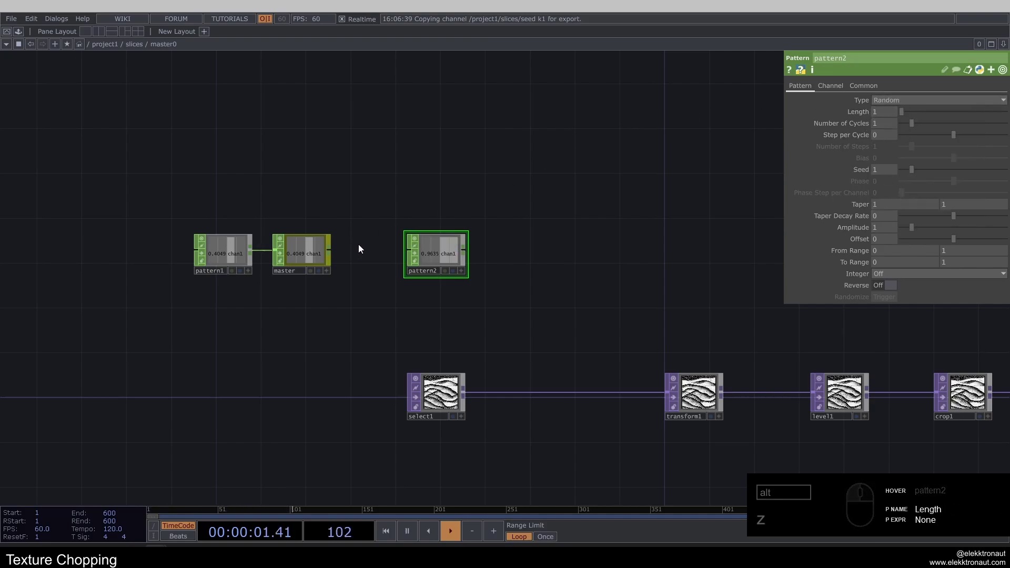
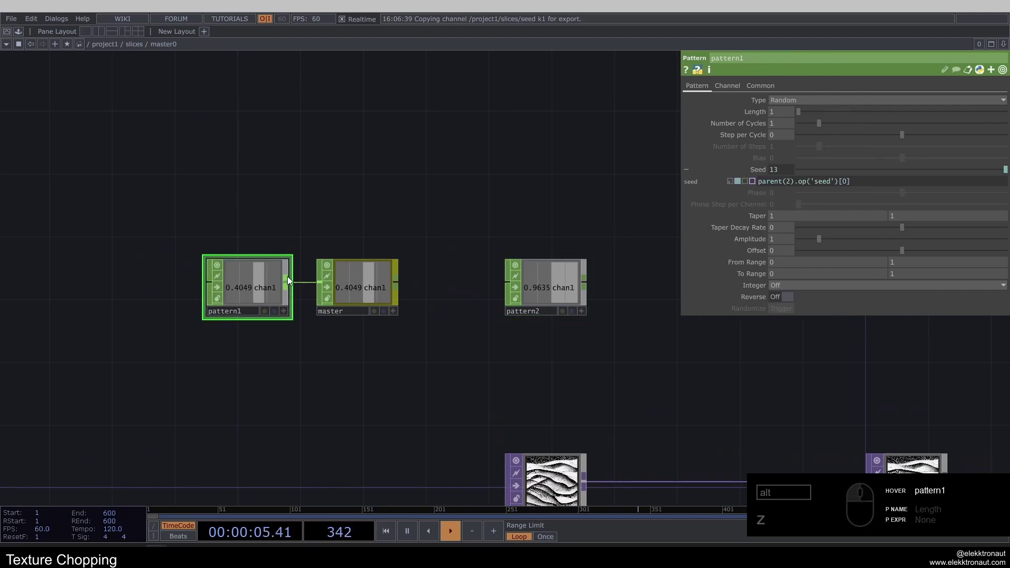
{"action": "left_click", "coordinate": [369, 212]}
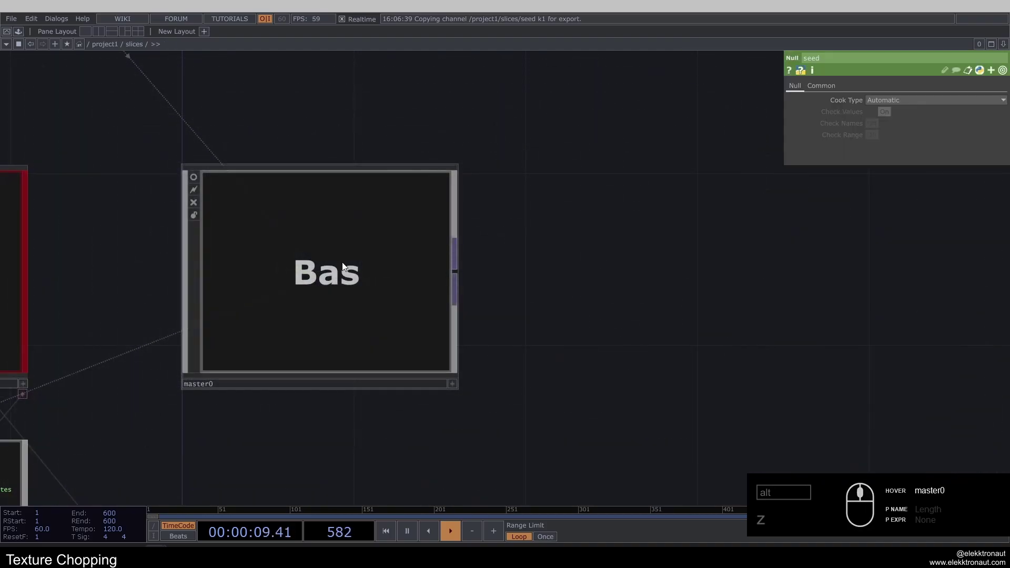
{"action": "left_click", "coordinate": [438, 291]}
- Review slice0, slice1 and slice2 in the slices network, then re-enter master0 at pattern1
{"action": "left_click", "coordinate": [403, 285]}
{"action": "left_click_drag", "start_coordinate": [391, 294], "coordinate": [409, 313]}
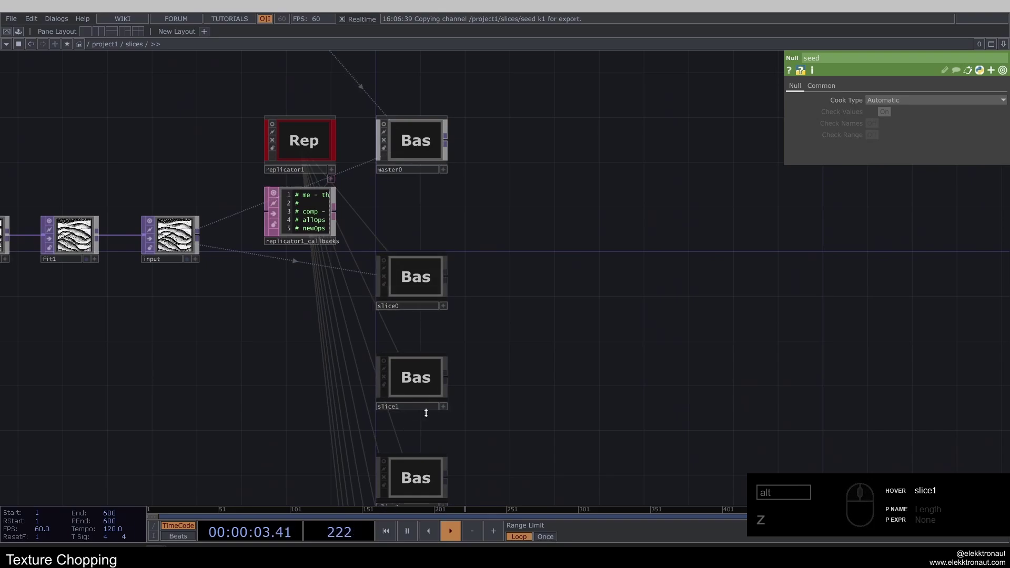
{"action": "left_click", "coordinate": [539, 278]}
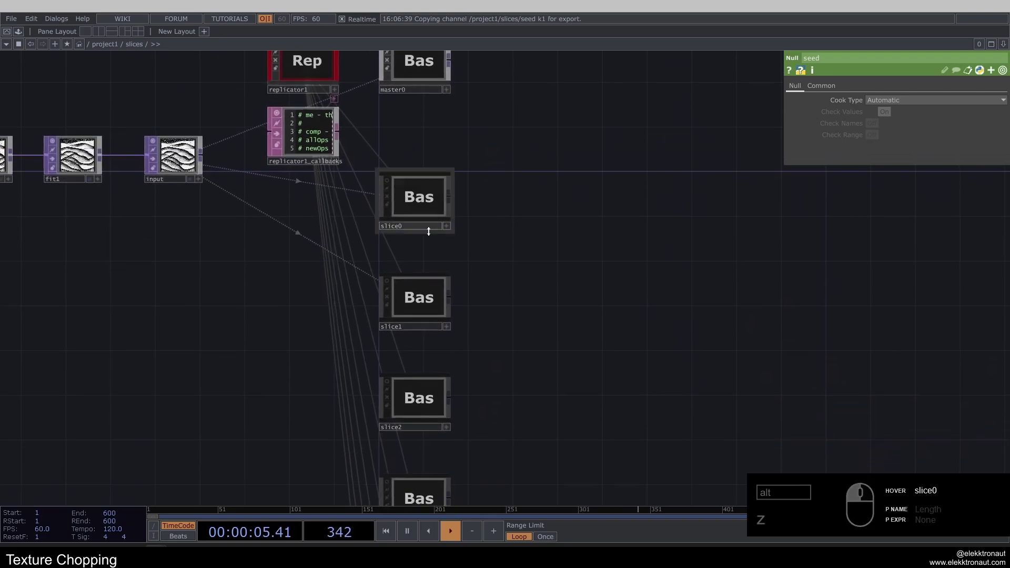
{"action": "left_click", "coordinate": [518, 375]}
{"action": "left_click", "coordinate": [506, 324]}
{"action": "left_click", "coordinate": [515, 164]}
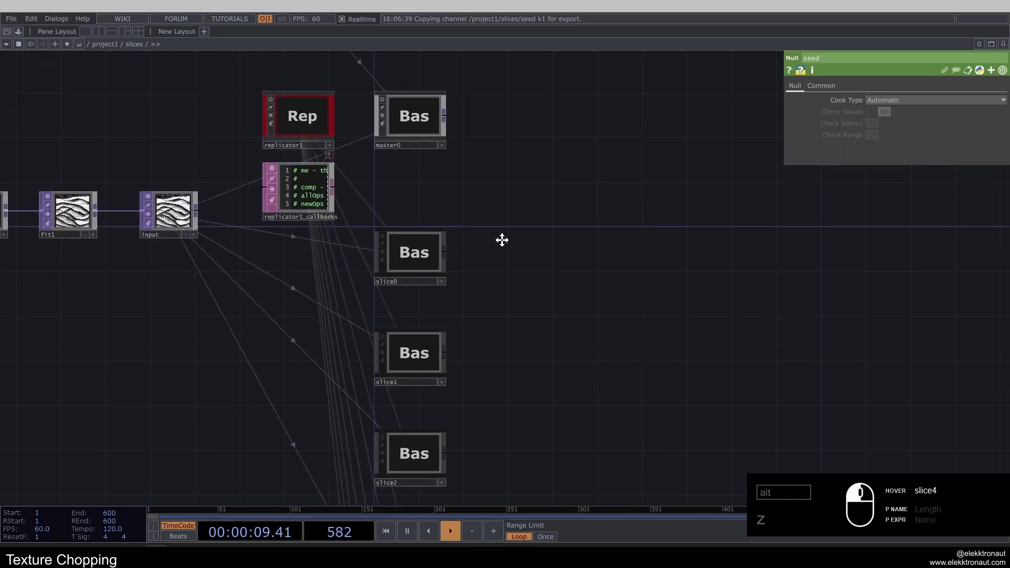
{"action": "middle_click", "coordinate": [386, 196]}
{"action": "left_click", "coordinate": [271, 268]}
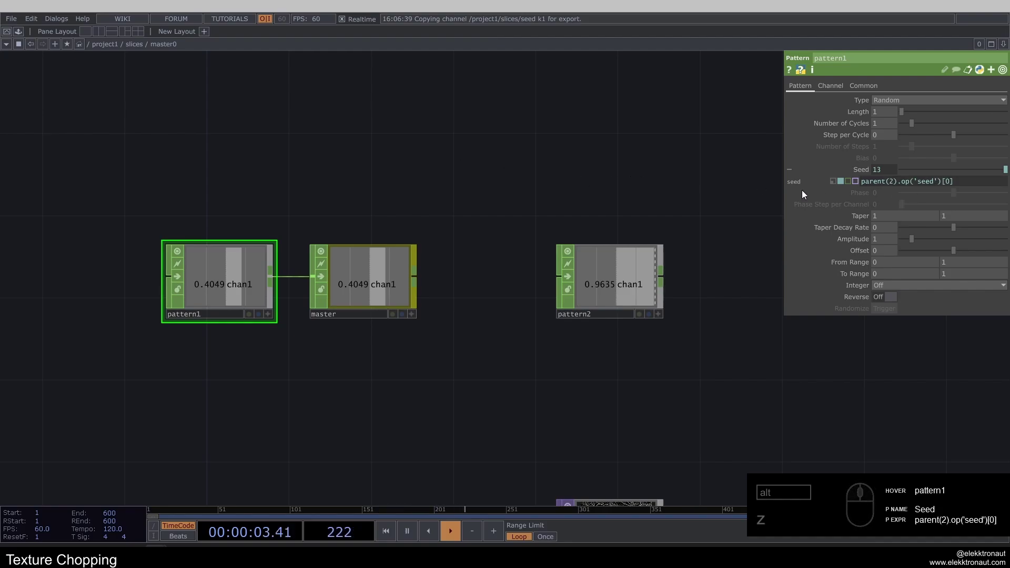
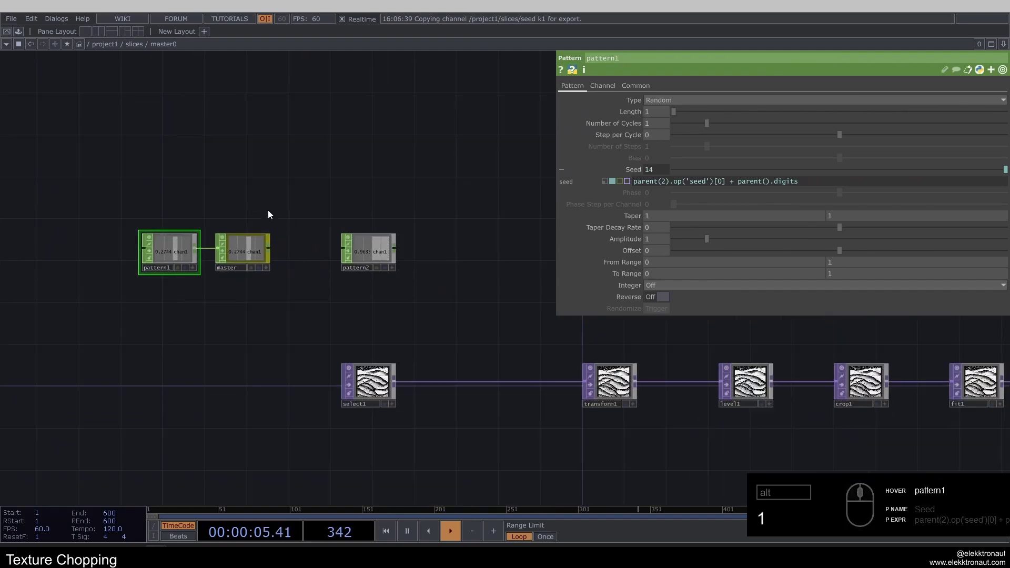
- Seed pattern1 with parent(2).op('seed')[0] + parent().digits, then select pattern2 and grab master's chan1
{"action": "left_click", "coordinate": [417, 258]}
{"action": "left_click", "coordinate": [341, 183]}
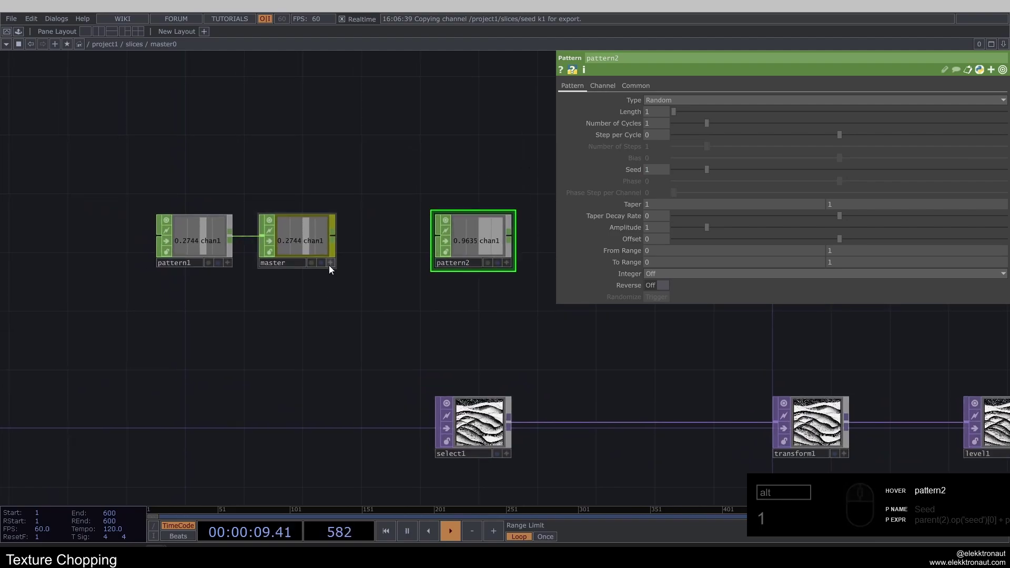
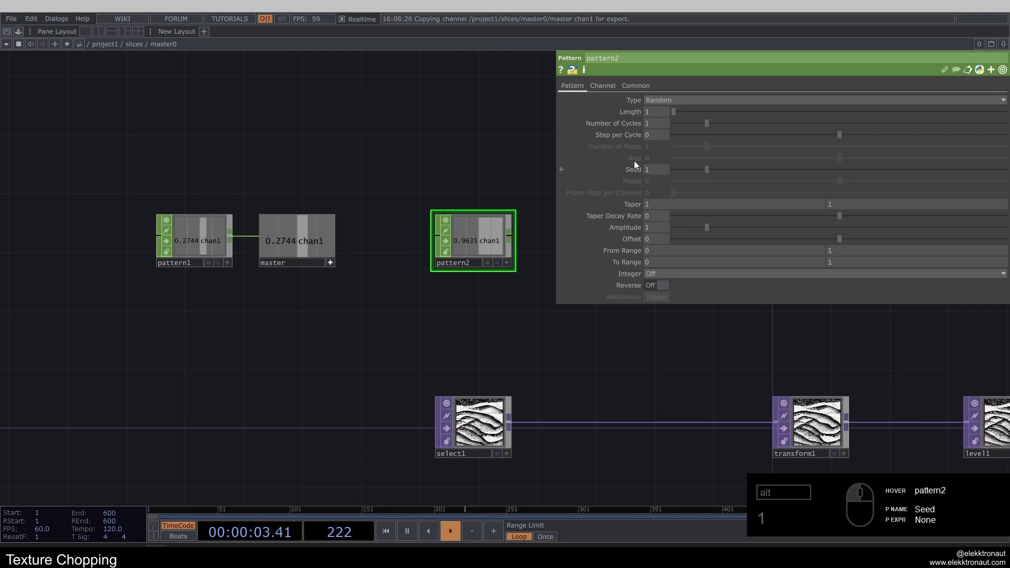
- Reference the master value op('master')[0] in pattern2's Seed expression
{"action": "left_click", "coordinate": [641, 173]}
{"action": "left_click", "coordinate": [741, 182]}
{"action": "left_click_drag", "start_coordinate": [716, 186], "coordinate": [676, 188]}
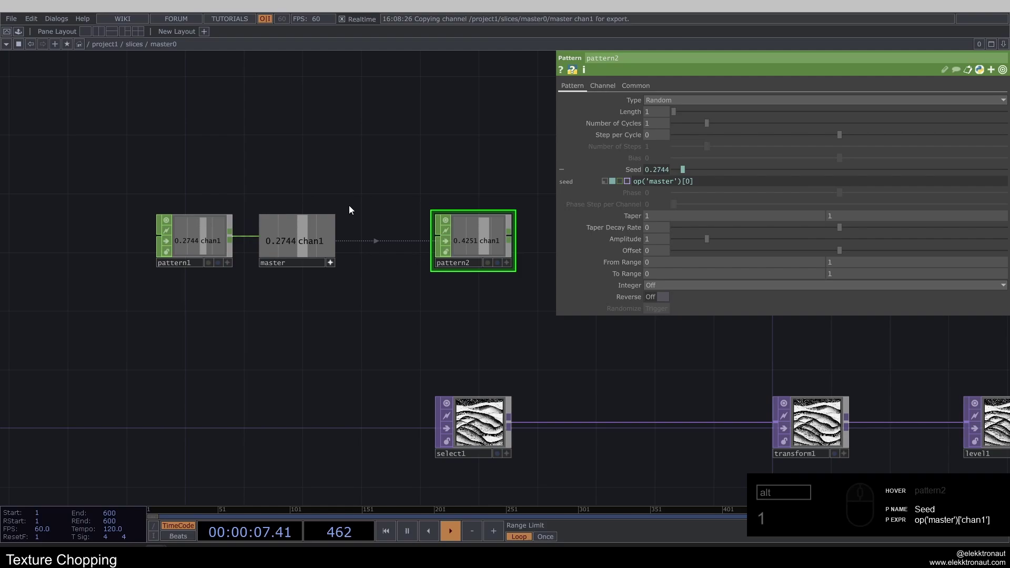
{"action": "left_click", "coordinate": [336, 264]}
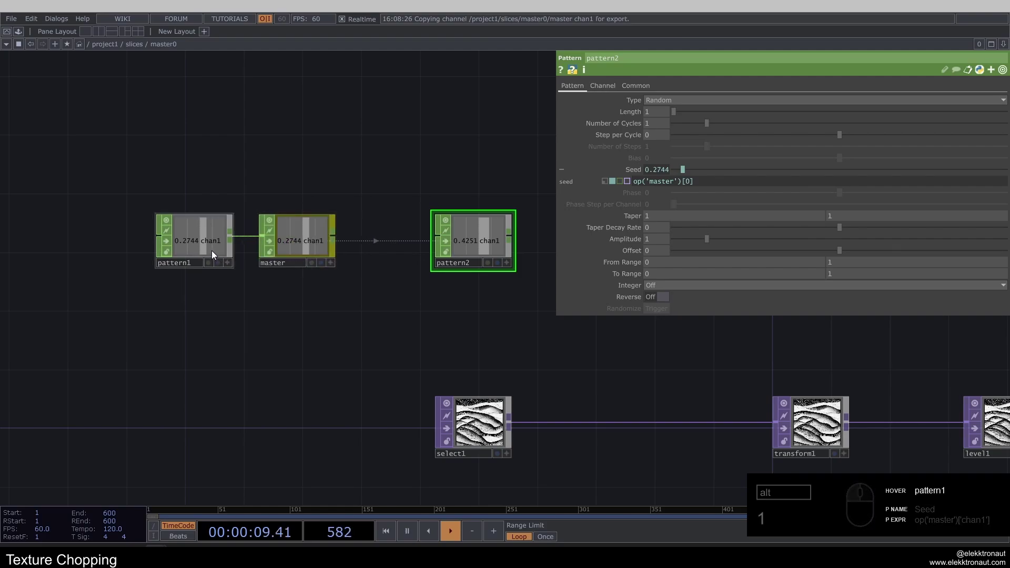
- Name pattern1's channel seed and pattern2's channel rotate
{"action": "left_click", "coordinate": [214, 243]}
{"action": "left_click", "coordinate": [618, 93]}
{"action": "left_click", "coordinate": [682, 107]}
{"action": "left_click", "coordinate": [378, 145]}
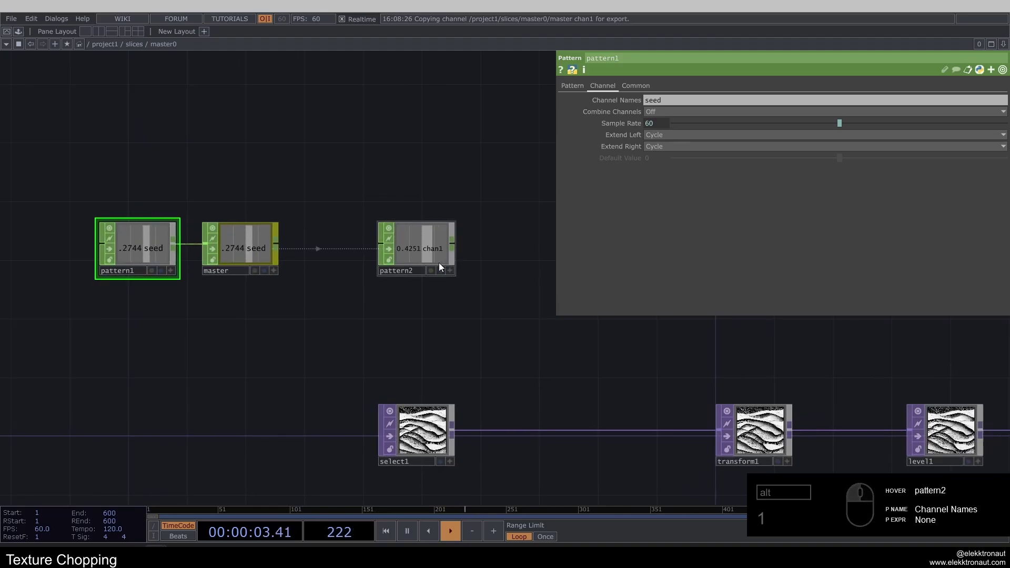
{"action": "left_click", "coordinate": [416, 250]}
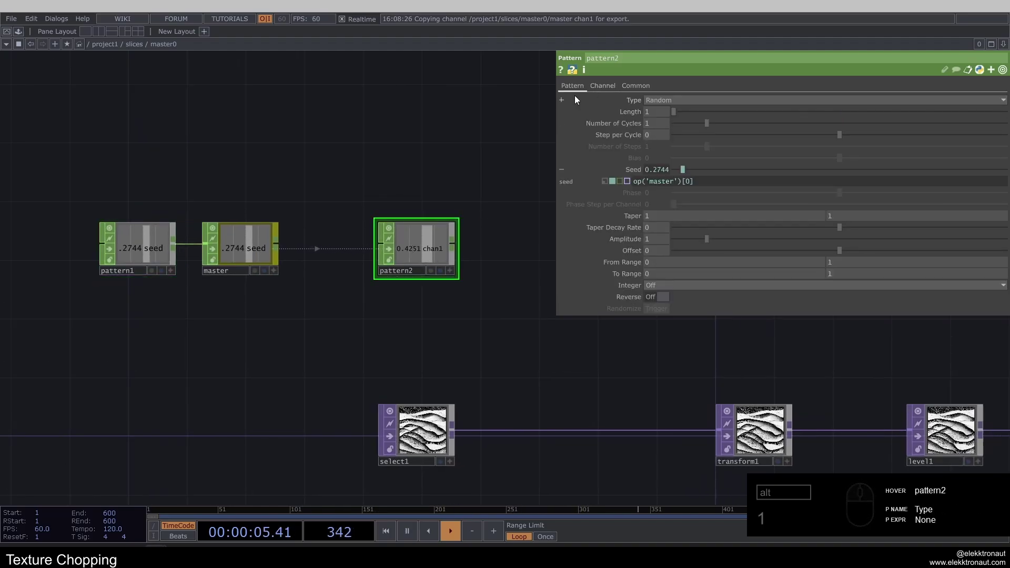
{"action": "left_click", "coordinate": [454, 133]}
{"action": "left_click", "coordinate": [610, 88]}
{"action": "left_click", "coordinate": [669, 102]}
{"action": "left_click", "coordinate": [509, 94]}
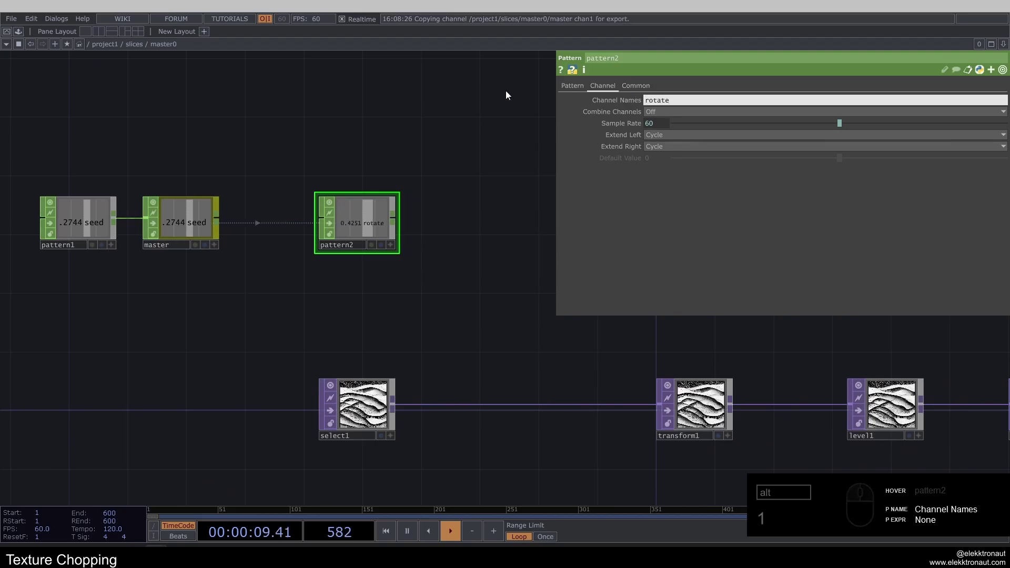
- Extend pattern2's seed expression to op('master')[0] + me.digits
{"action": "left_click", "coordinate": [453, 146]}
{"action": "left_click", "coordinate": [720, 182]}
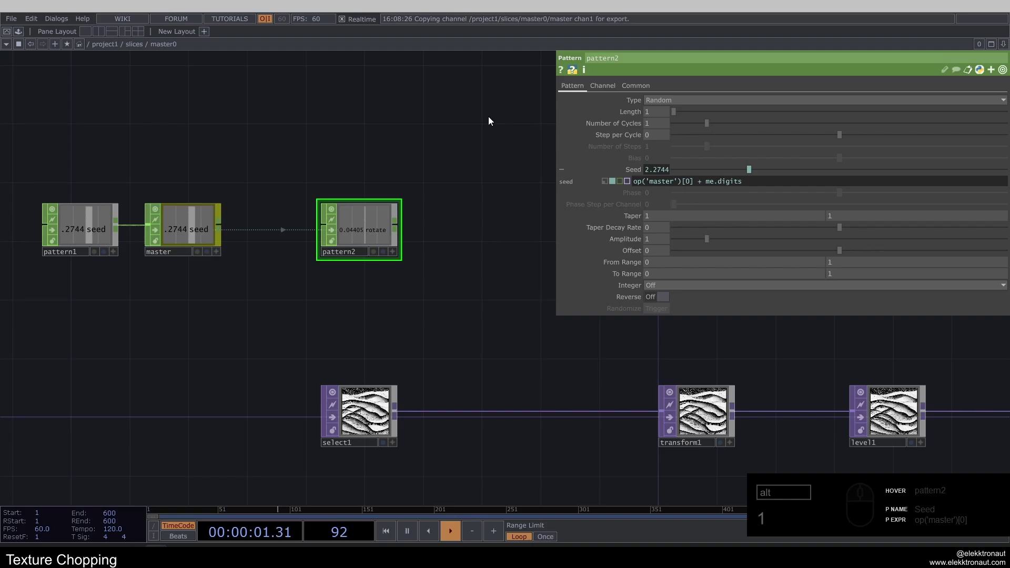
{"action": "left_click", "coordinate": [425, 129]}
{"action": "left_click", "coordinate": [379, 271]}
{"action": "left_click", "coordinate": [405, 214]}
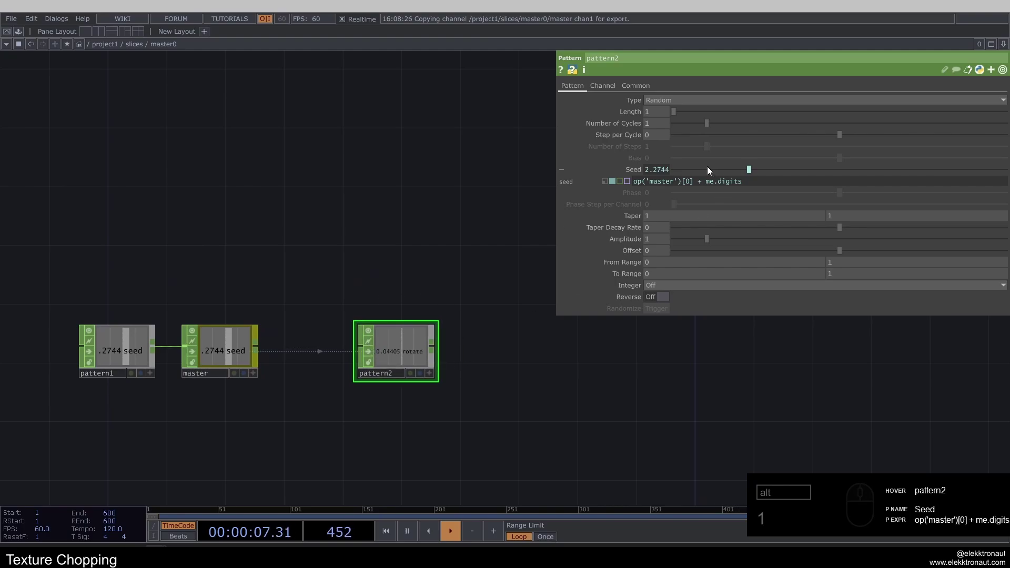
- Set pattern2's To Range upper value to 360 for a full random rotation
{"action": "left_click_drag", "start_coordinate": [752, 186], "coordinate": [450, 194]}
{"action": "left_click", "coordinate": [426, 210]}
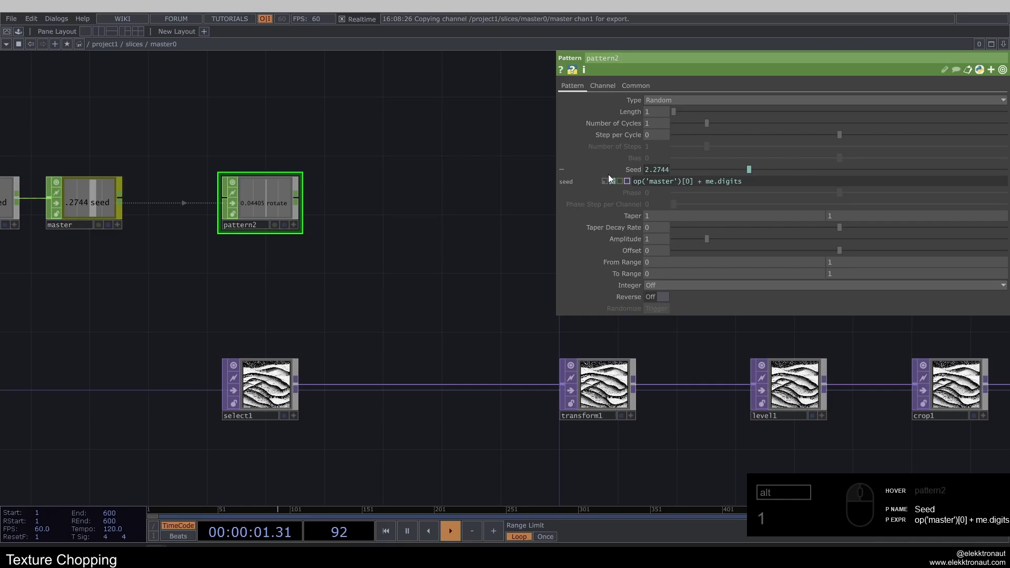
{"action": "left_click", "coordinate": [641, 168]}
{"action": "left_click", "coordinate": [390, 134]}
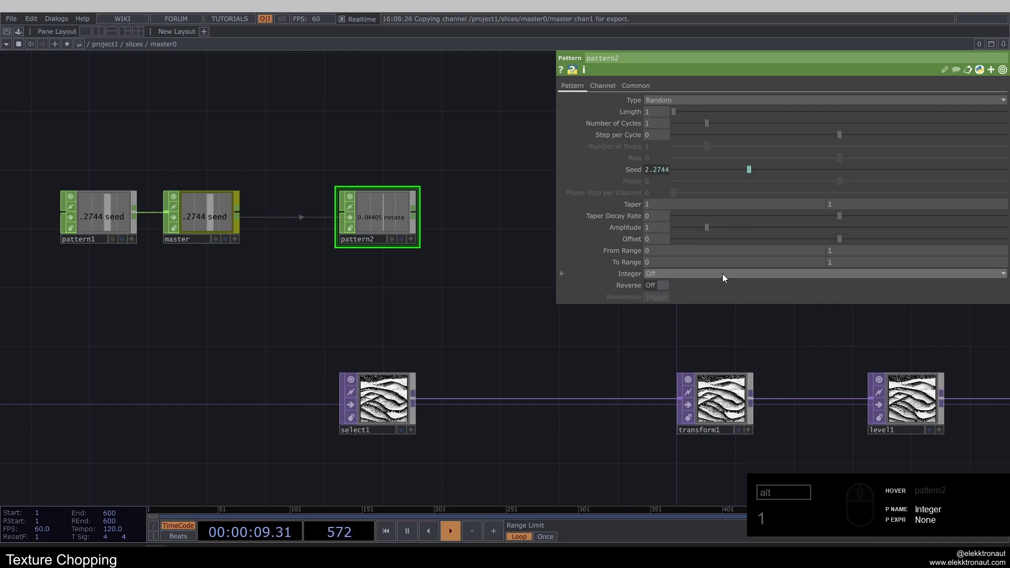
{"action": "left_click", "coordinate": [846, 263]}
{"action": "left_click", "coordinate": [683, 263]}
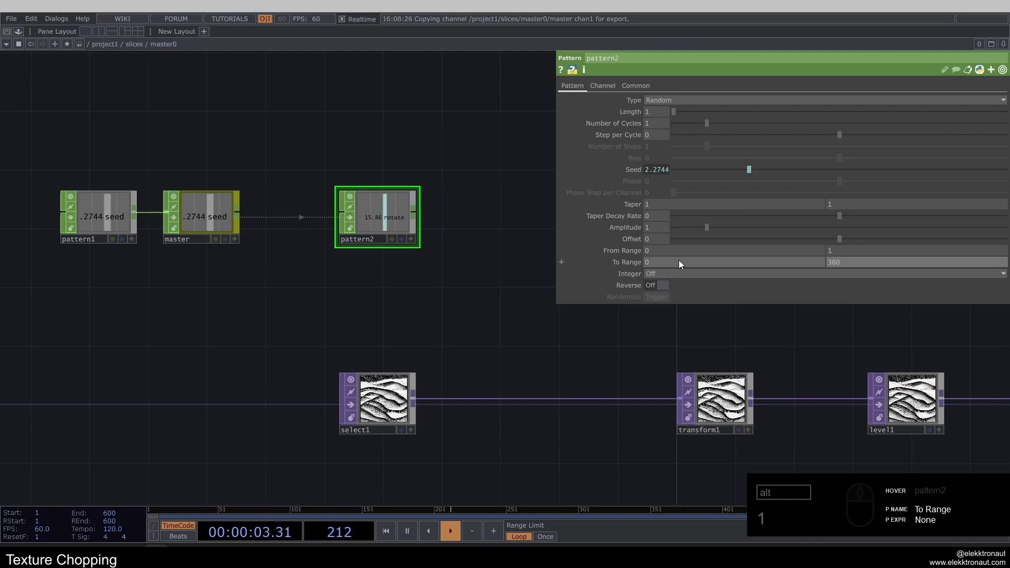
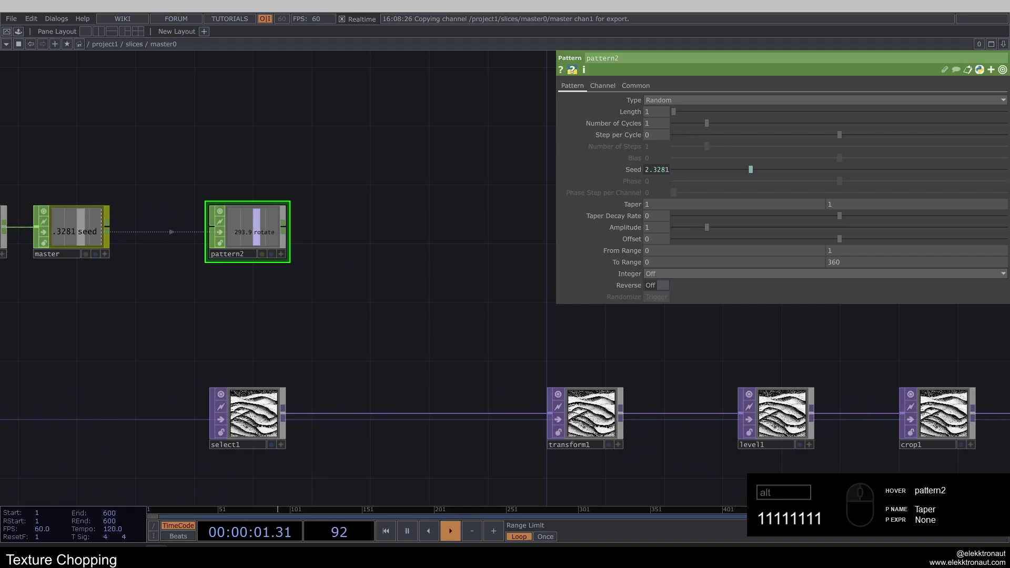
- Insert a Limit CHOP limit1 after pattern2 and show its quantize settings
{"action": "right_click", "coordinate": [288, 227]}
{"action": "right_click", "coordinate": [291, 198]}
{"action": "type", "text": "i"}
{"action": "left_click", "coordinate": [312, 106]}
{"action": "left_click", "coordinate": [379, 231]}
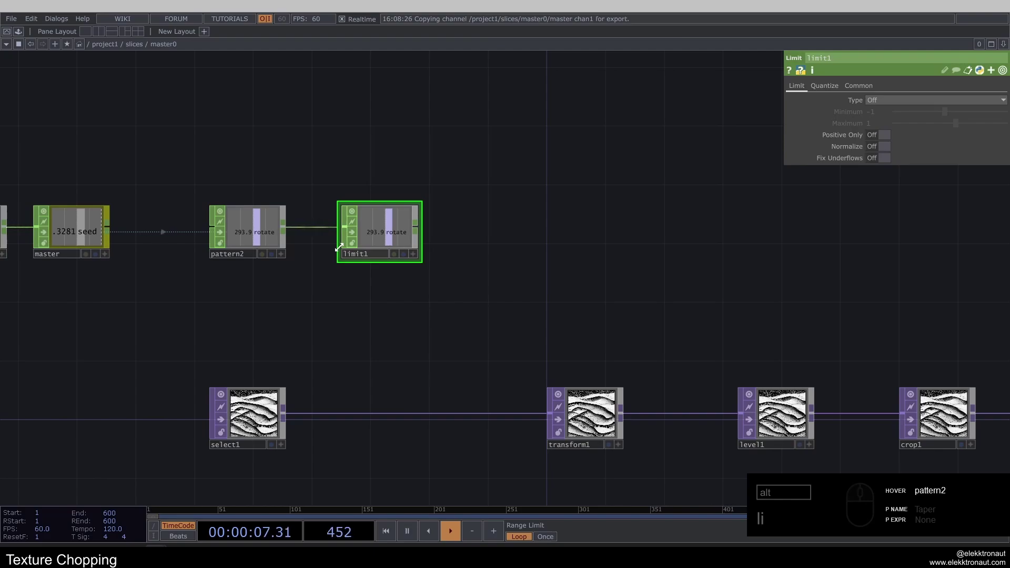
{"action": "left_click", "coordinate": [374, 232]}
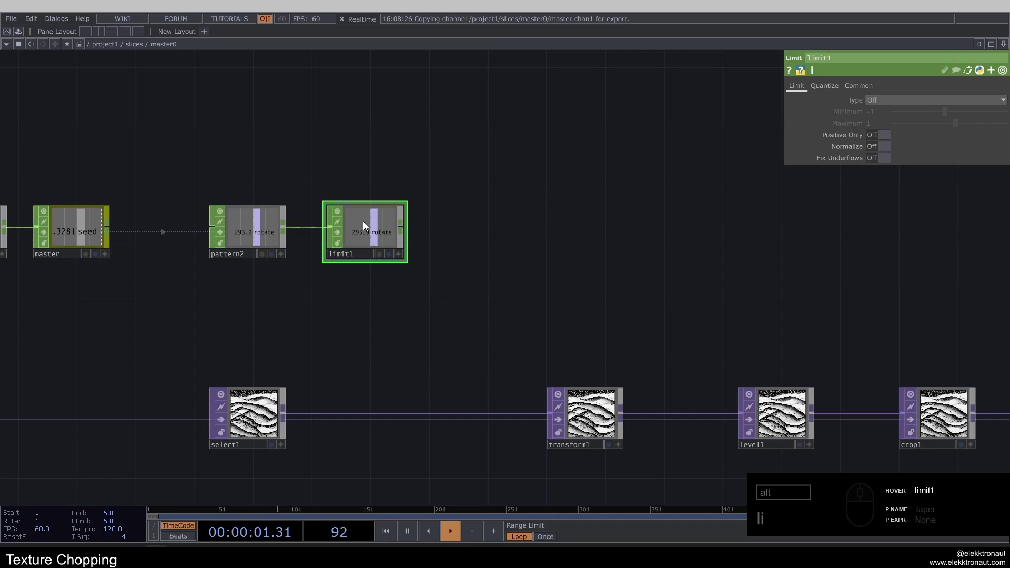
{"action": "left_click", "coordinate": [826, 93]}
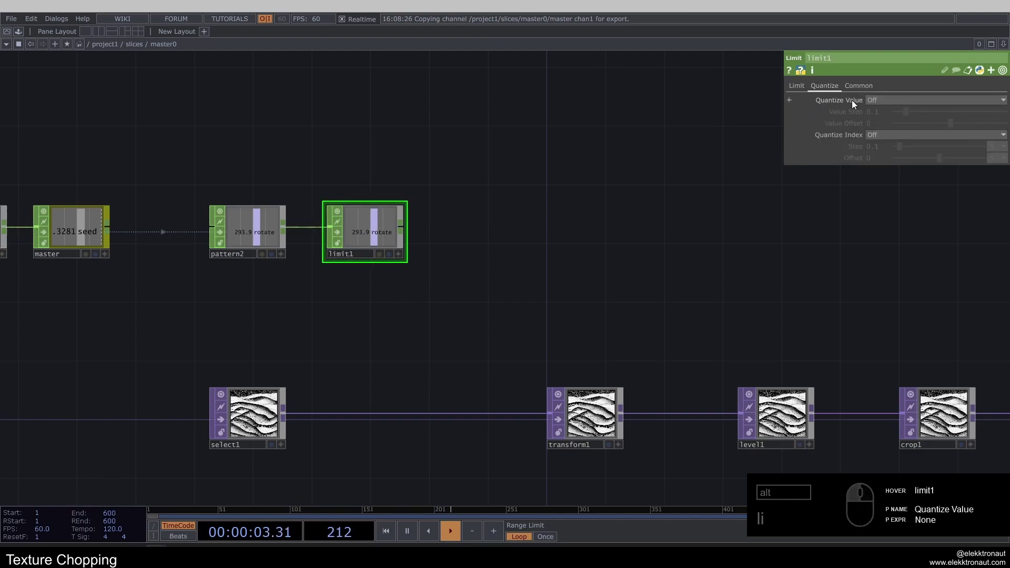
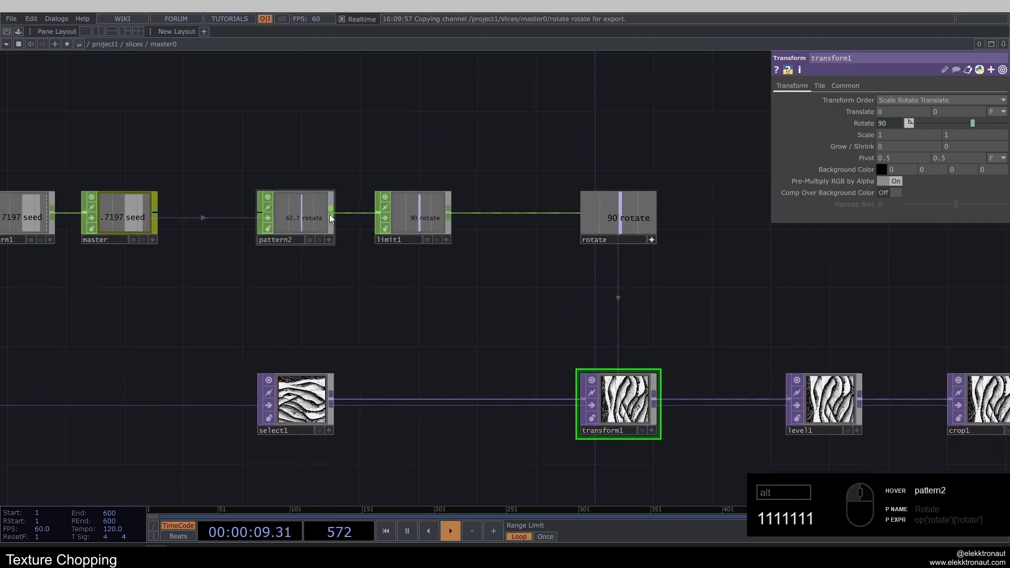
- Check transform1's rotation now driven by the rotate null in 90-degree steps
{"action": "left_click", "coordinate": [518, 327]}
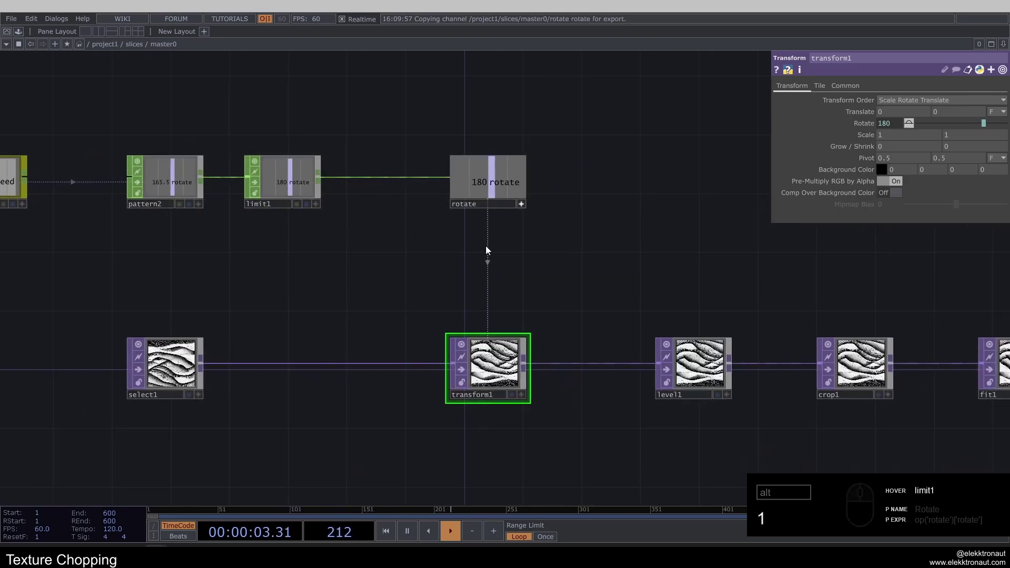
{"action": "type", "text": "11111"}
{"action": "left_click", "coordinate": [527, 209]}
{"action": "middle_click", "coordinate": [477, 250]}
- Select pattern2, limit1 and the rotate null and copy the chain
{"action": "left_click", "coordinate": [477, 249]}
{"action": "left_click", "coordinate": [467, 291]}
{"action": "right_click", "coordinate": [261, 208]}
- Paste the copied chain and place it above the rotation chain
{"action": "type", "text": "111111"}
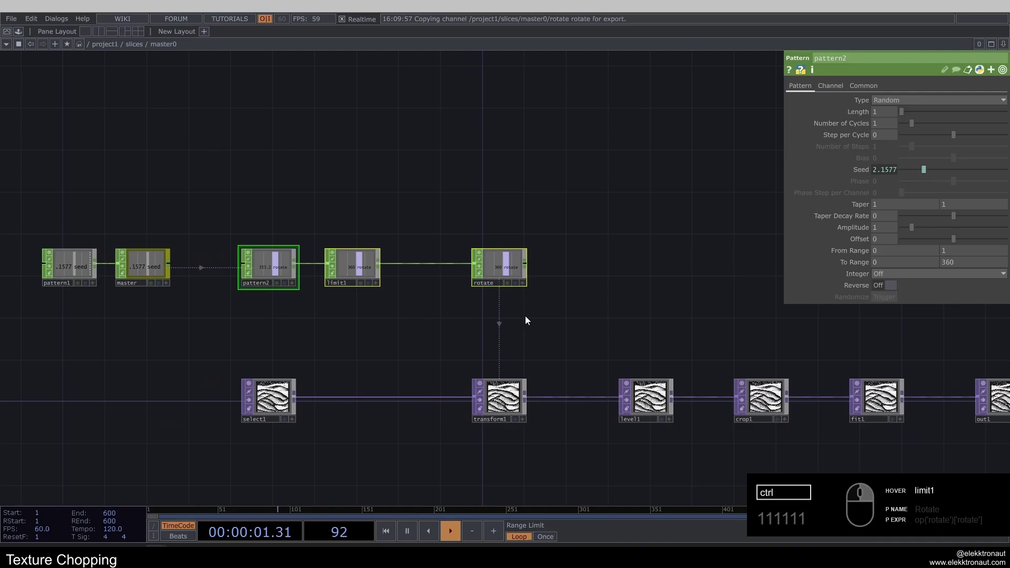
{"action": "type", "text": "v"}
{"action": "left_click", "coordinate": [281, 324]}
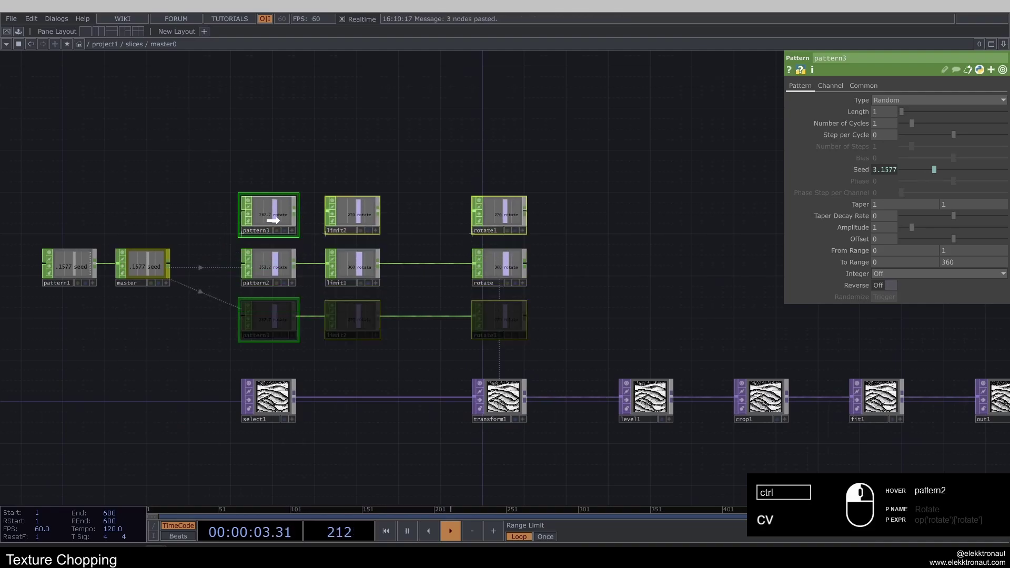
{"action": "left_click", "coordinate": [324, 148]}
{"action": "middle_click", "coordinate": [287, 178]}
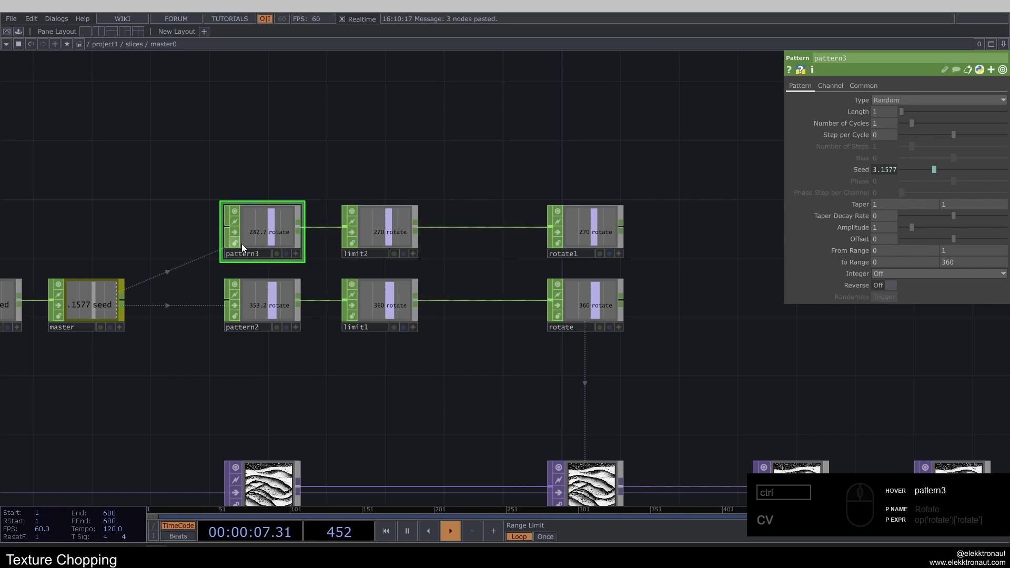
- Set pattern3's upper To Range value to 1.5
{"action": "left_click", "coordinate": [277, 232]}
{"action": "type", "text": "cv"}
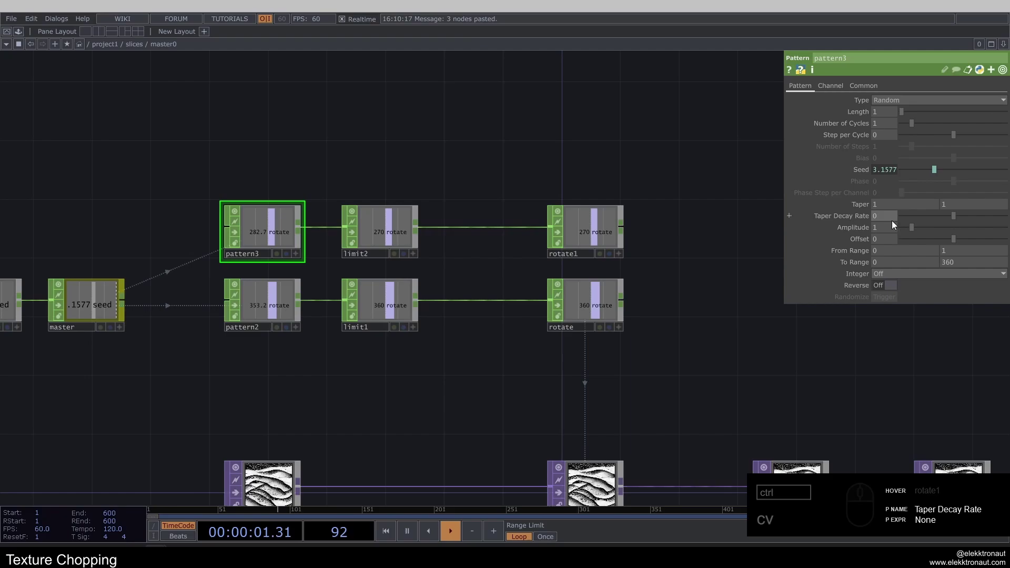
{"action": "left_click", "coordinate": [903, 264]}
{"action": "left_click", "coordinate": [958, 265]}
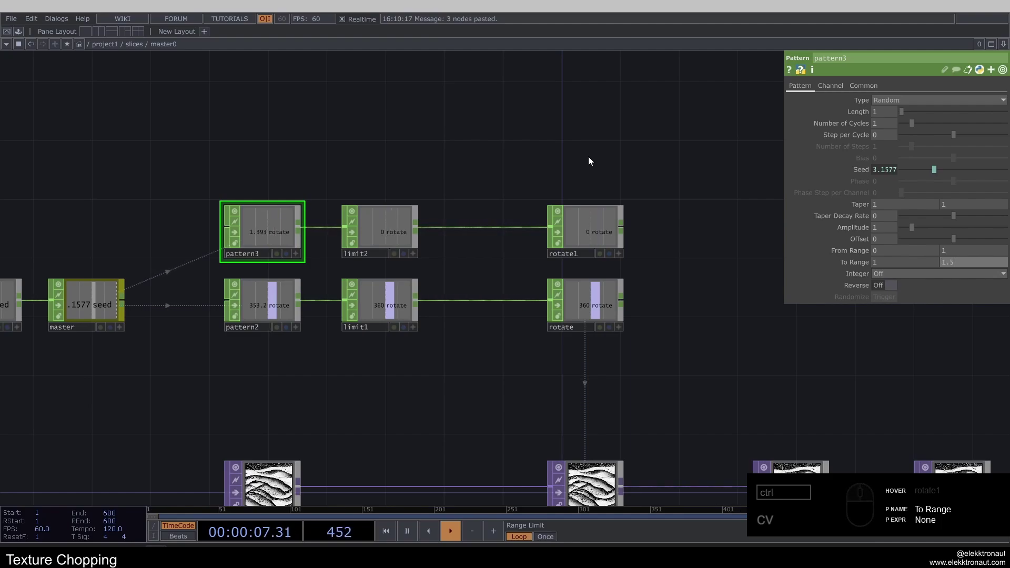
{"action": "left_click", "coordinate": [593, 145]}
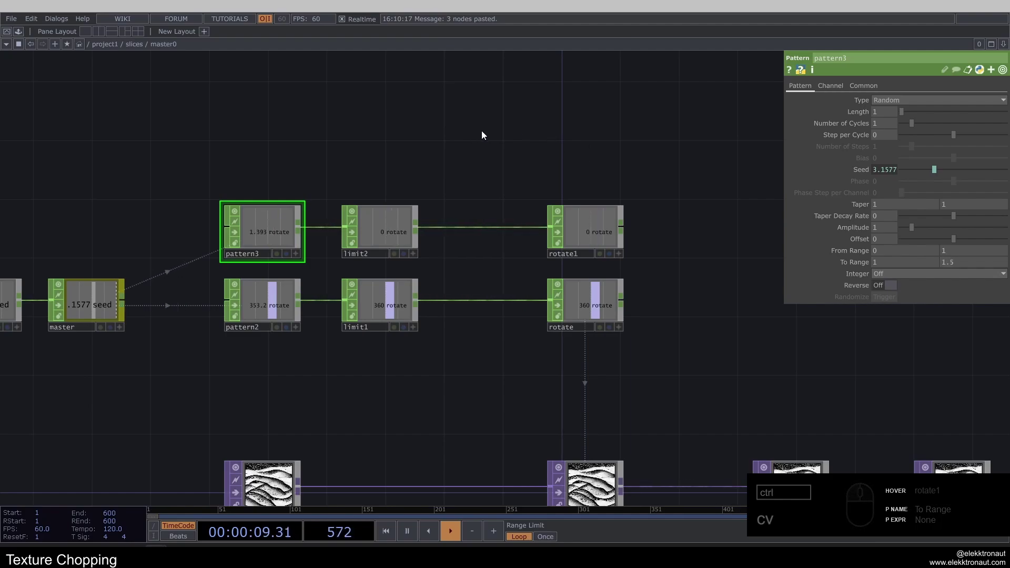
- Set limit2 to quantize by Round with a 0.5 step
{"action": "left_click", "coordinate": [382, 231]}
{"action": "left_click", "coordinate": [424, 154]}
{"action": "left_click", "coordinate": [885, 103]}
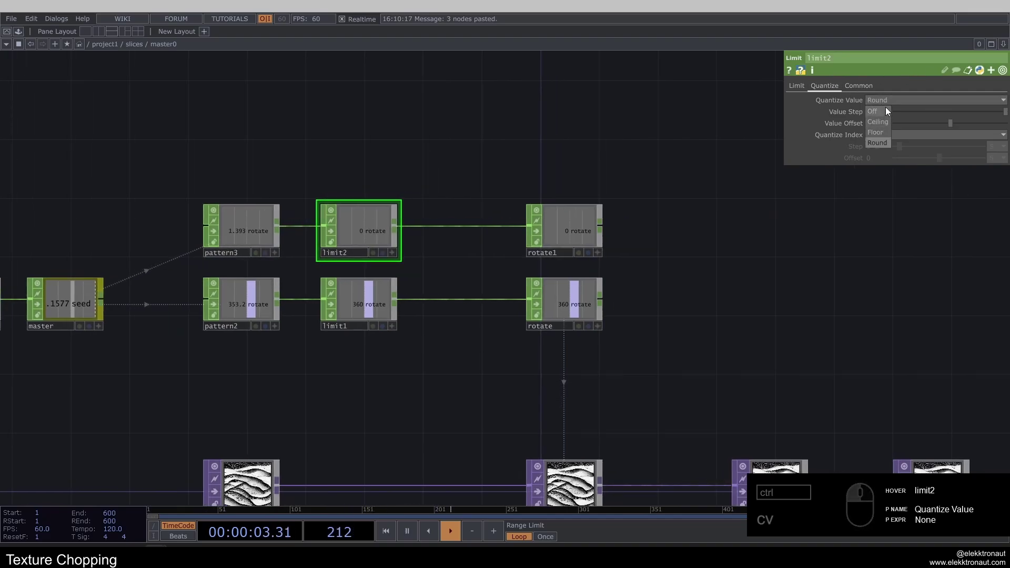
{"action": "left_click", "coordinate": [891, 105]}
{"action": "type", "text": "cv"}
{"action": "left_click", "coordinate": [883, 118]}
{"action": "type", "text": "cv"}
{"action": "left_click", "coordinate": [444, 159]}
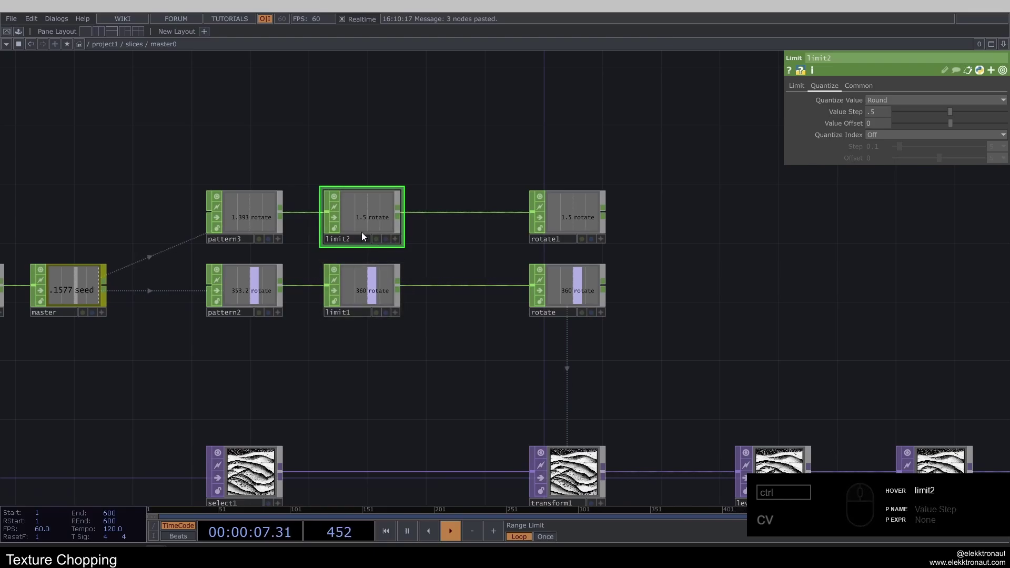
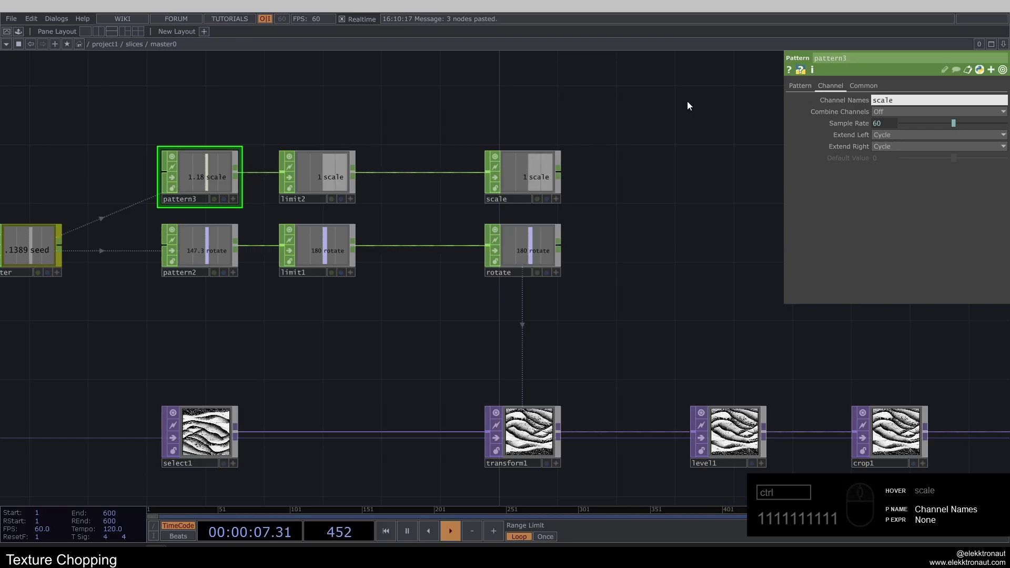
- Export the scale null to transform1's Scale parameter
{"action": "left_click", "coordinate": [537, 438]}
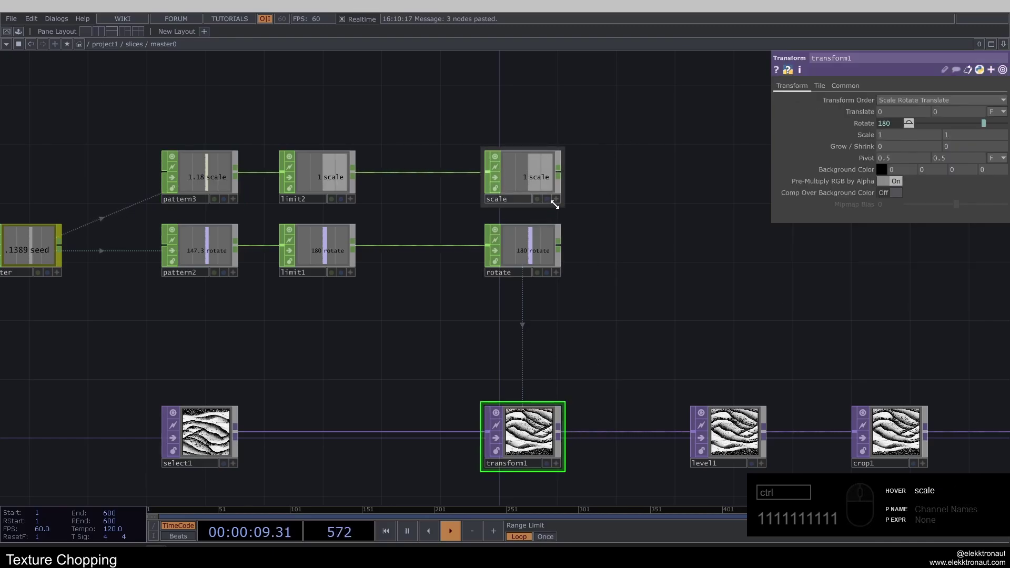
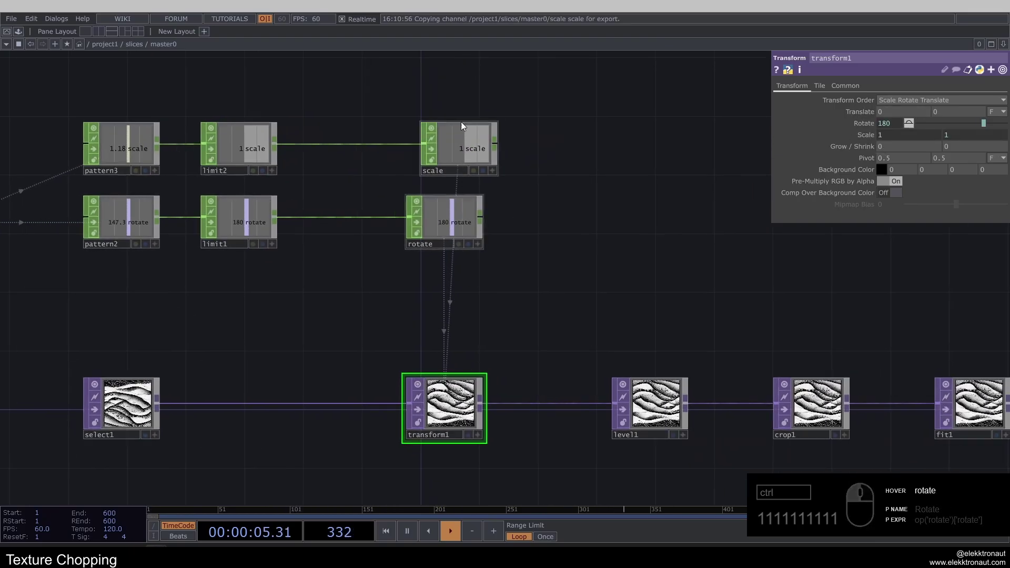
{"action": "left_click", "coordinate": [517, 292]}
{"action": "type", "text": "111111"}
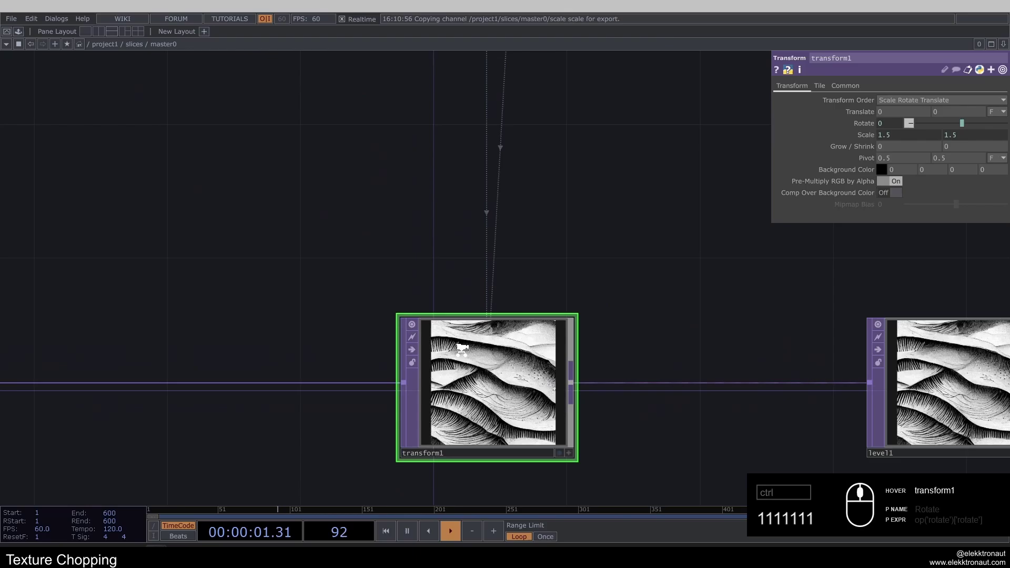
{"action": "type", "text": "111"}
{"action": "left_click", "coordinate": [326, 236]}
- Raise pattern3's upper range to 2 so scale runs 1–2 in half steps
{"action": "left_click", "coordinate": [238, 158]}
{"action": "left_click", "coordinate": [804, 93]}
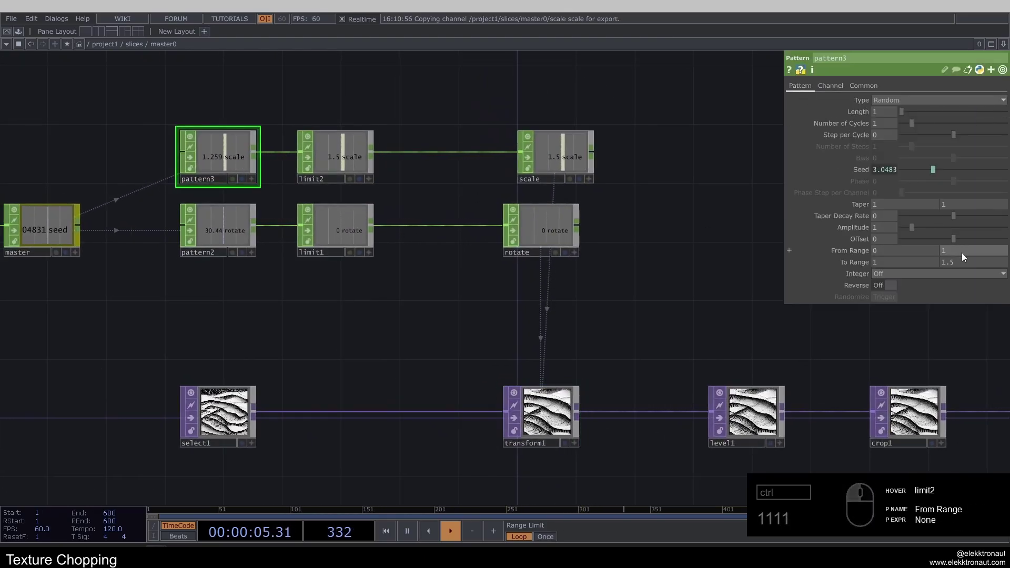
{"action": "left_click", "coordinate": [961, 264]}
{"action": "key", "text": "BackSpace"}
{"action": "type", "text": "111111"}
{"action": "left_click", "coordinate": [623, 298]}
{"action": "middle_click", "coordinate": [433, 315]}
{"action": "left_click", "coordinate": [372, 291]}
{"action": "left_click", "coordinate": [343, 185]}
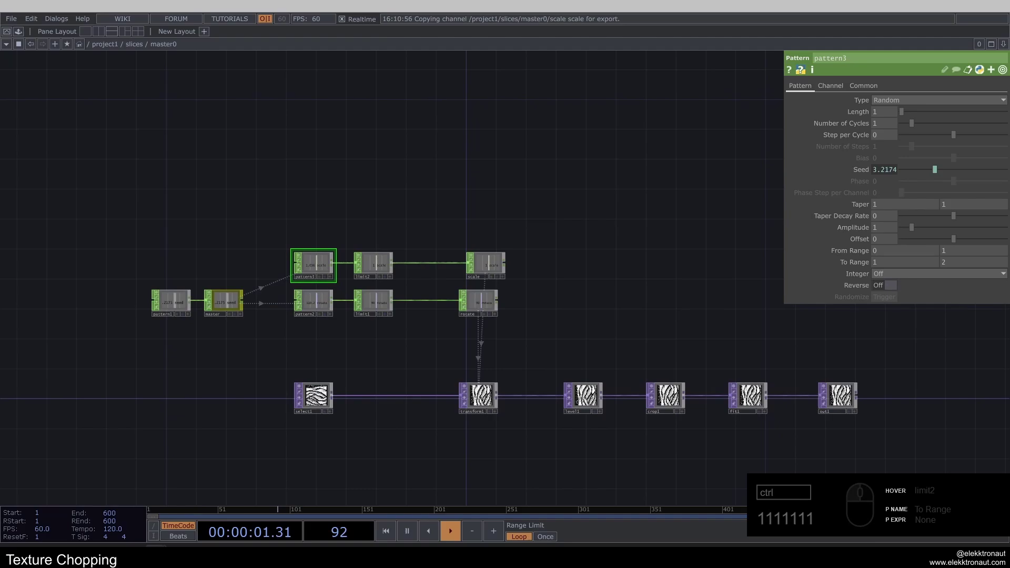
- Copy both random chains and paste a third pair below them
{"action": "left_click_drag", "start_coordinate": [289, 198], "coordinate": [535, 336]}
{"action": "type", "text": "v"}
{"action": "left_click", "coordinate": [319, 347]}
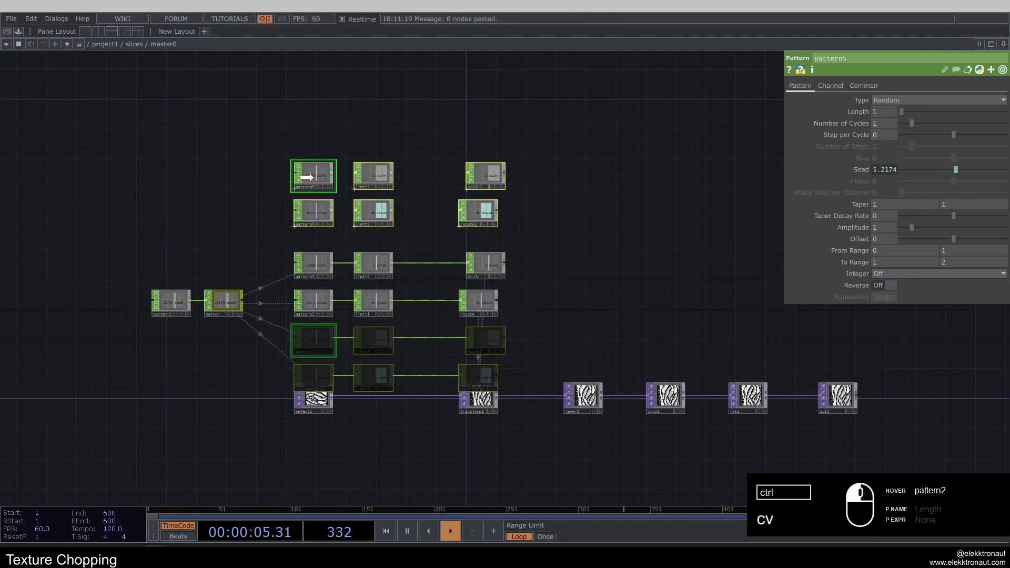
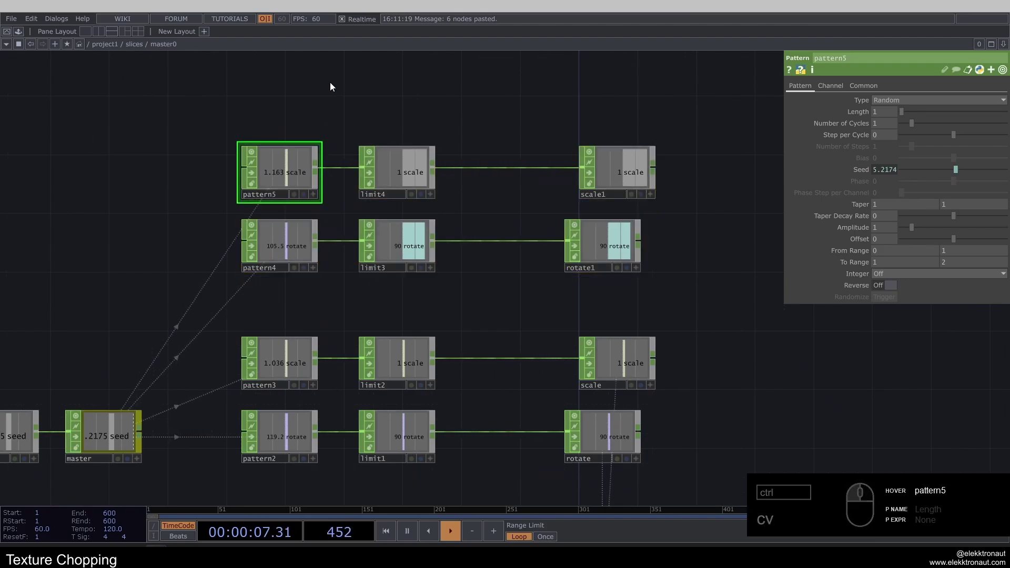
{"action": "left_click", "coordinate": [326, 93]}
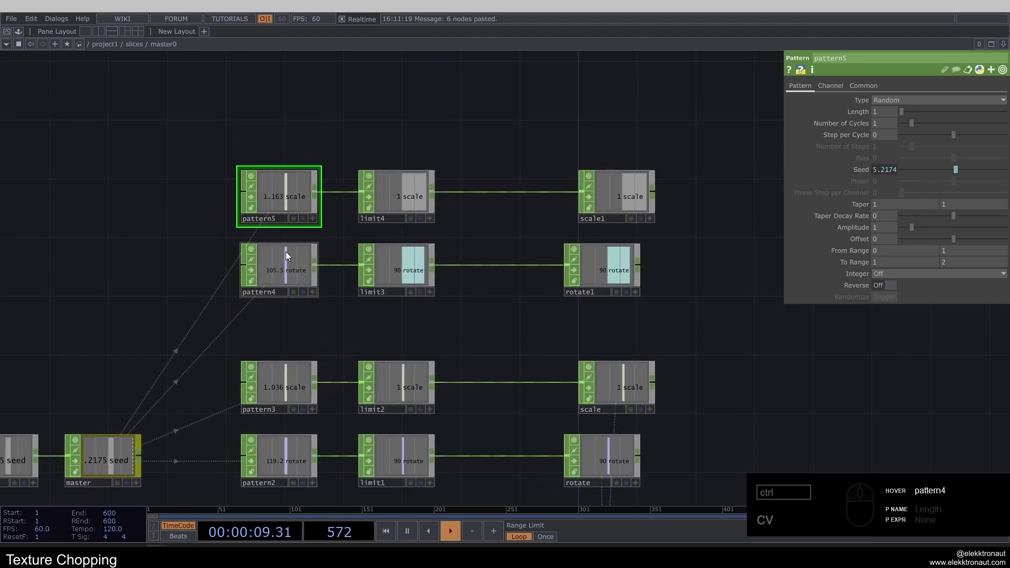
- Name pattern4's channel brightness and delete the unneeded limit CHOPs
{"action": "left_click", "coordinate": [285, 263]}
{"action": "left_click", "coordinate": [847, 92]}
{"action": "left_click", "coordinate": [910, 104]}
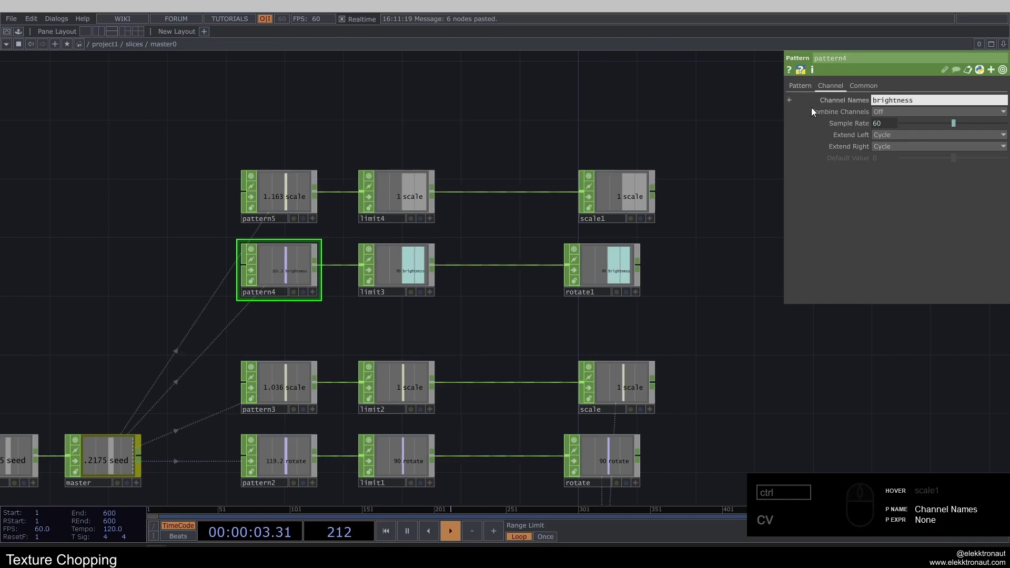
{"action": "double_click", "coordinate": [403, 268]}
{"action": "right_click", "coordinate": [388, 166]}
{"action": "left_click", "coordinate": [288, 270]}
{"action": "left_click", "coordinate": [796, 95]}
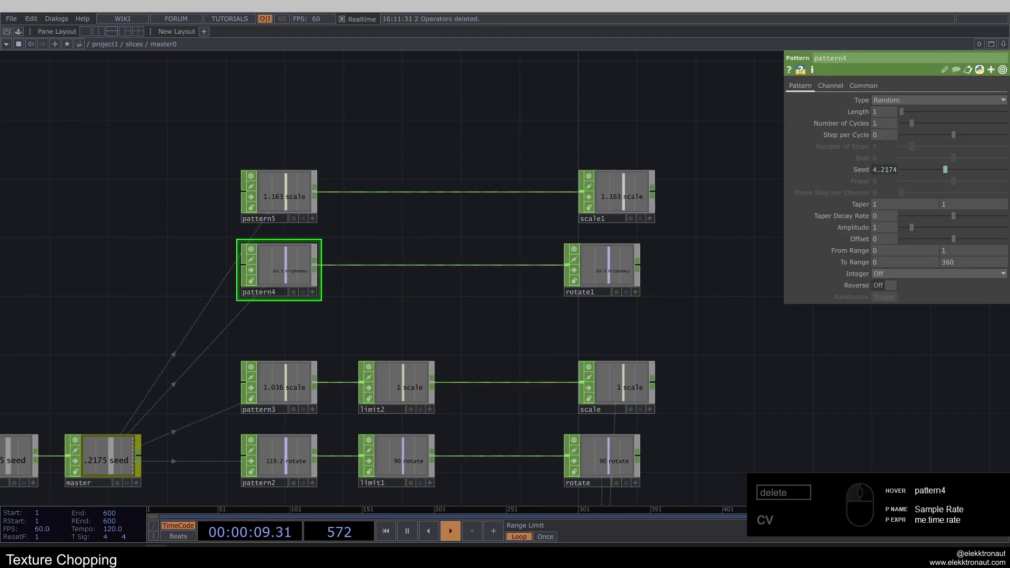
- Rename the rotate1 null to brightness and set pattern4's range to 0.7–1.3
{"action": "left_click", "coordinate": [880, 263]}
{"action": "left_click", "coordinate": [975, 267]}
{"action": "left_click", "coordinate": [672, 323]}
{"action": "left_click", "coordinate": [597, 298]}
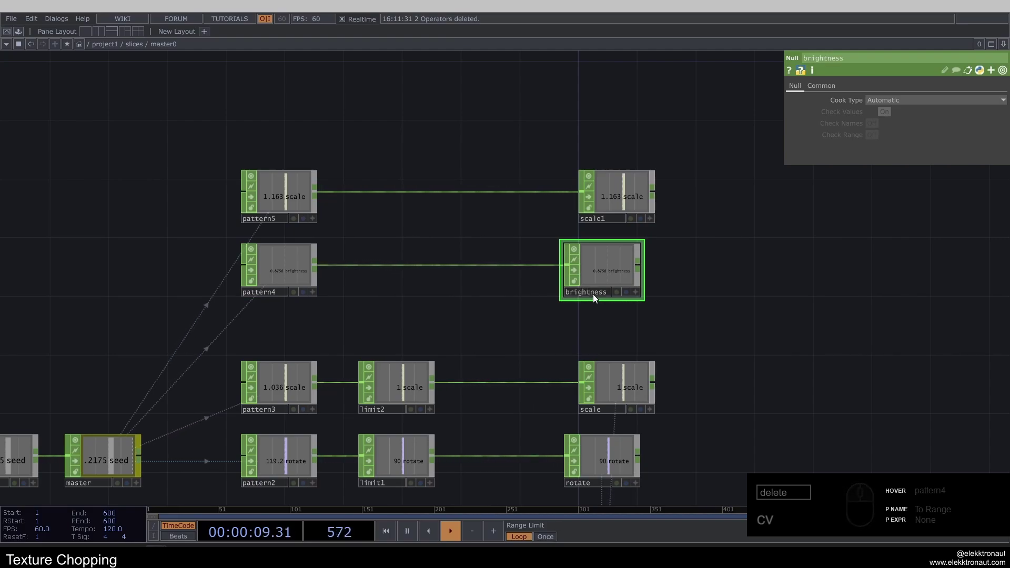
{"action": "left_click", "coordinate": [288, 273]}
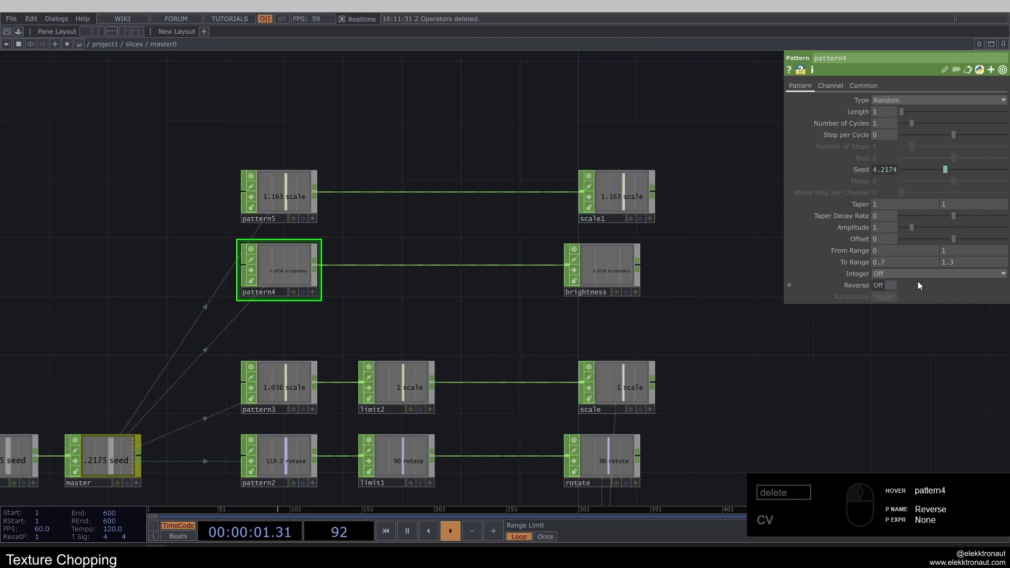
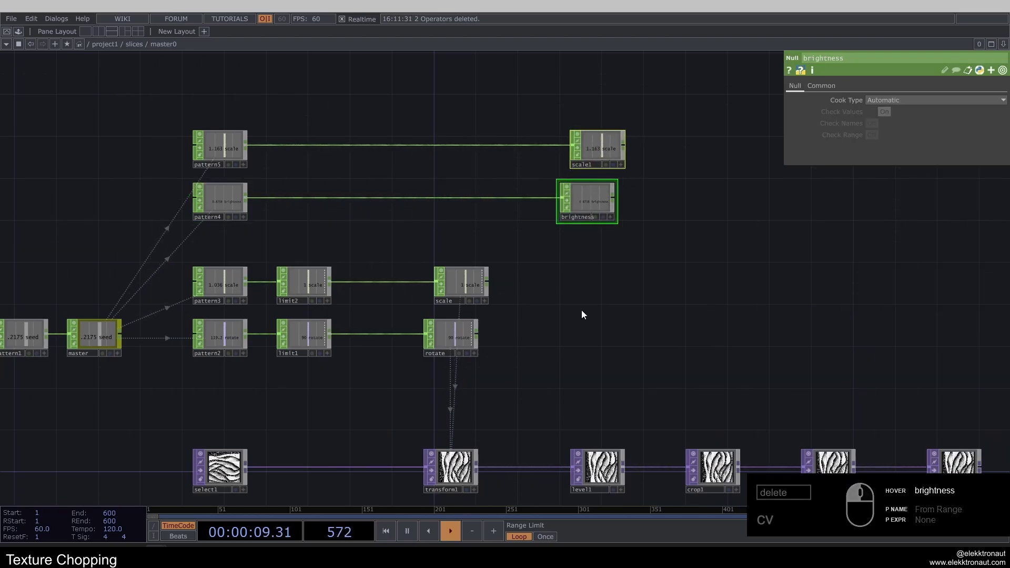
{"action": "left_click_drag", "start_coordinate": [599, 509], "coordinate": [557, 324]}
{"action": "type", "text": "cv"}
{"action": "left_click", "coordinate": [582, 322]}
{"action": "type", "text": "cv"}
- Give pattern5 a contrast channel ranging 0.4–1.3 and rename its null to contrast
{"action": "left_click", "coordinate": [292, 157]}
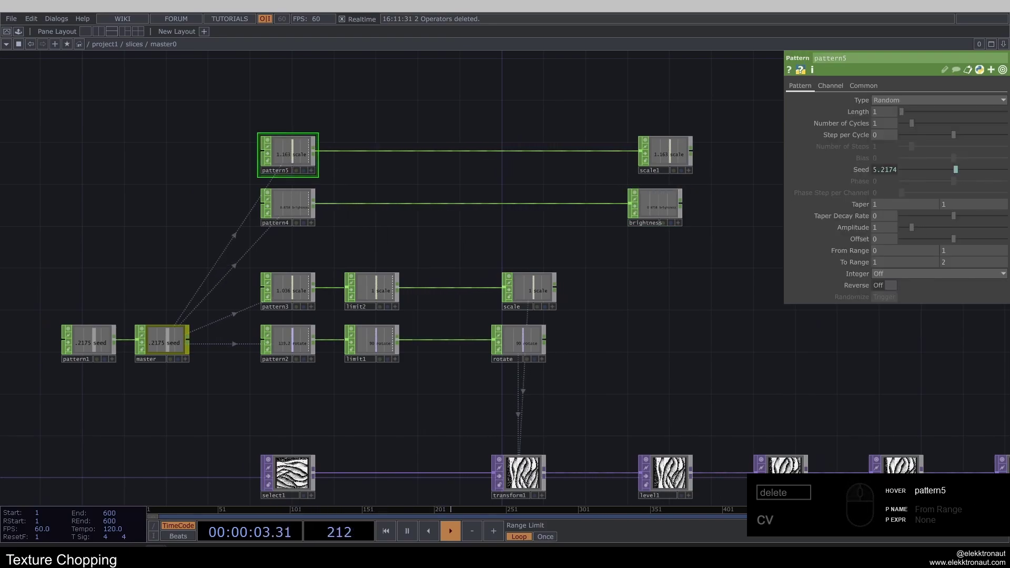
{"action": "left_click", "coordinate": [871, 263]}
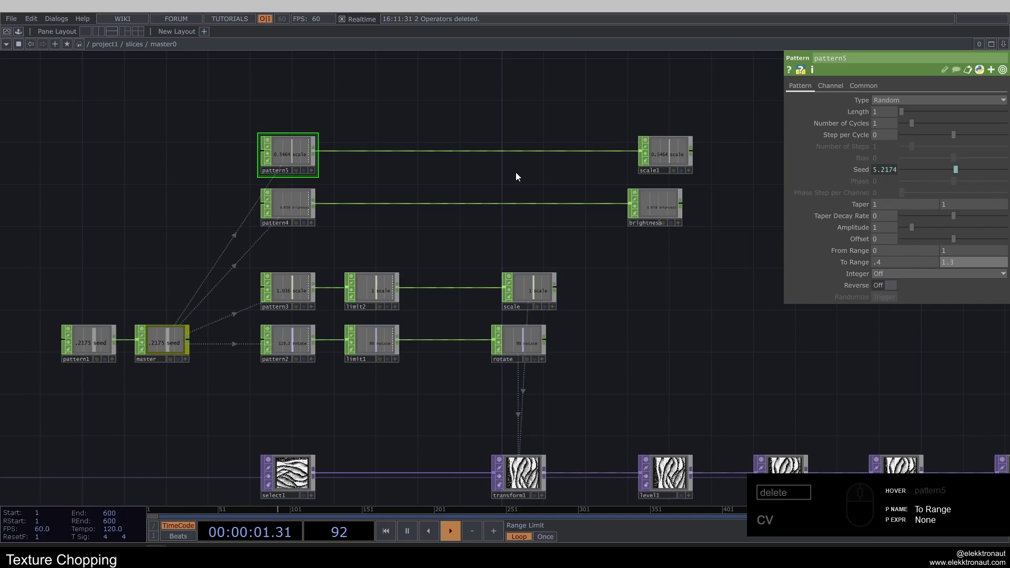
{"action": "left_click", "coordinate": [837, 86]}
{"action": "left_click", "coordinate": [907, 105]}
{"action": "left_click", "coordinate": [785, 89]}
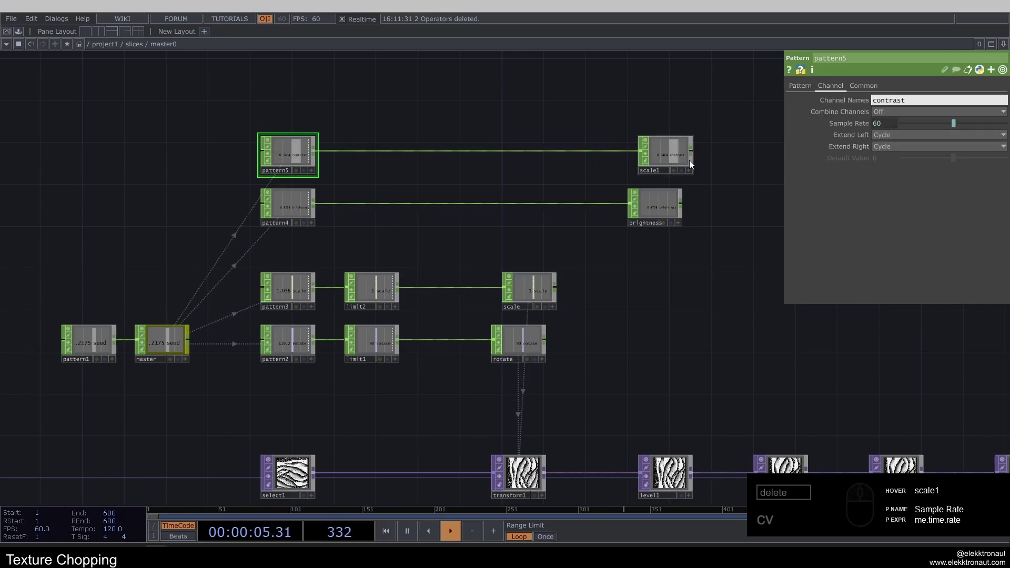
{"action": "left_click", "coordinate": [661, 174]}
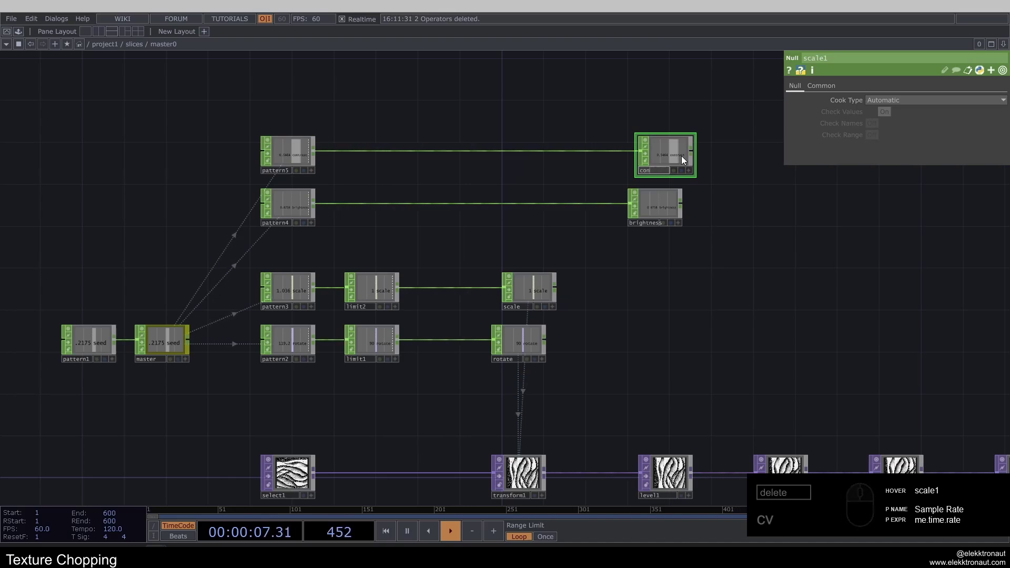
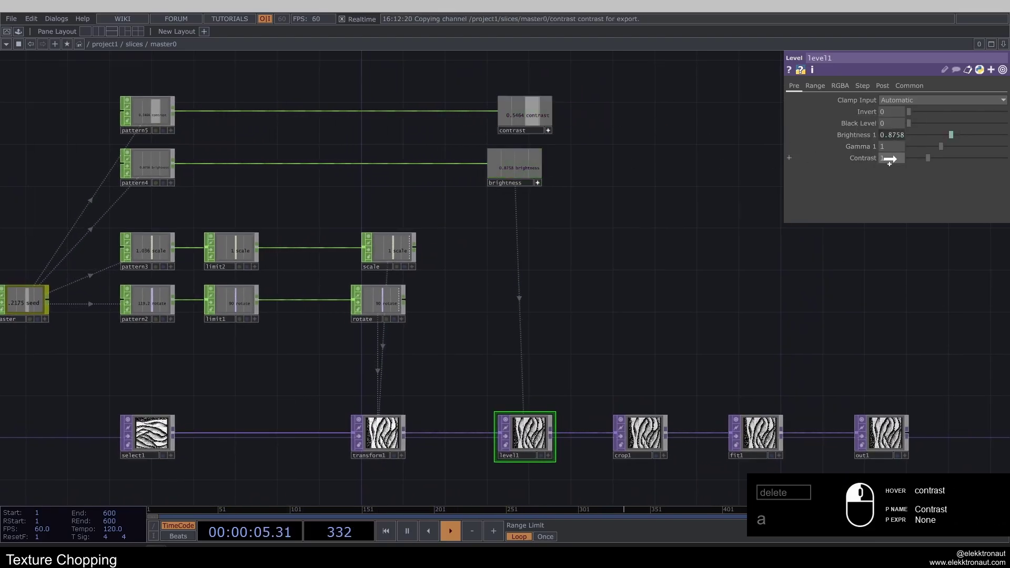
- Export the brightness and contrast nulls to level1's Brightness and Contrast
{"action": "right_click", "coordinate": [578, 205]}
{"action": "left_click", "coordinate": [555, 132]}
{"action": "type", "text": "a"}
{"action": "left_click", "coordinate": [655, 241]}
{"action": "left_click", "coordinate": [506, 202]}
{"action": "type", "text": "1"}
{"action": "left_click", "coordinate": [452, 295]}
- Dive into slice2 to check its copied texture chain, then go up to the slices network
{"action": "type", "text": "1111"}
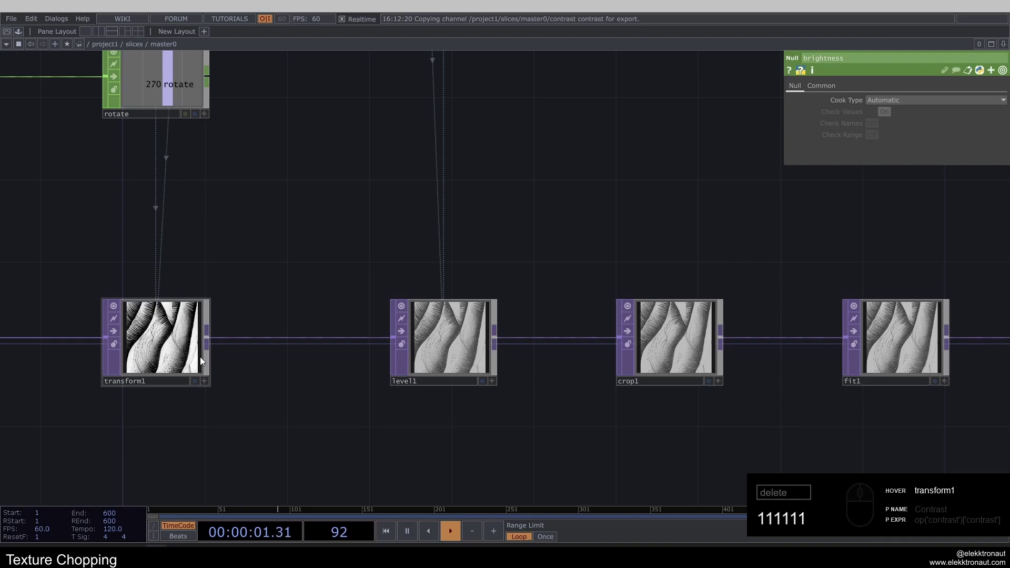
{"action": "type", "text": "11"}
{"action": "left_click", "coordinate": [353, 281]}
{"action": "left_click", "coordinate": [296, 312]}
{"action": "middle_click", "coordinate": [363, 268]}
{"action": "type", "text": "111"}
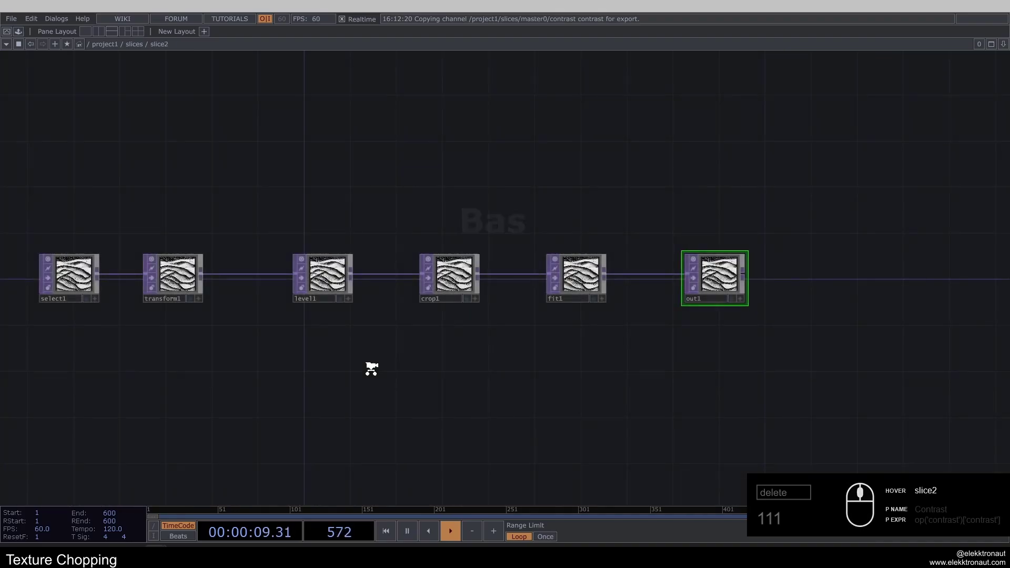
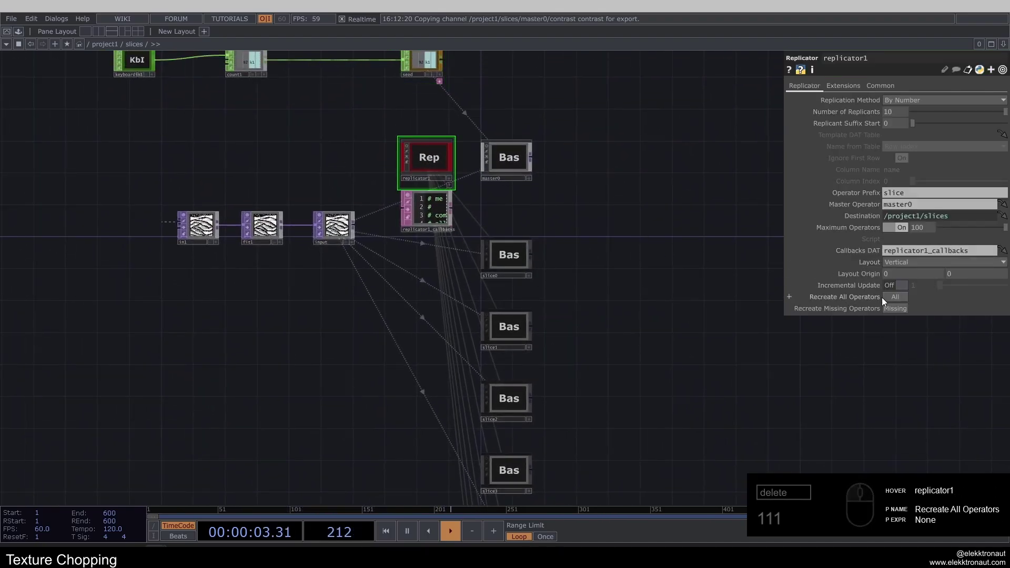
- Recreate all slice replicants from replicator1
{"action": "left_click", "coordinate": [893, 300]}
{"action": "left_click", "coordinate": [641, 251]}
{"action": "left_click", "coordinate": [256, 184]}
{"action": "left_click", "coordinate": [146, 196]}
{"action": "left_click_drag", "start_coordinate": [120, 179], "coordinate": [901, 297]}
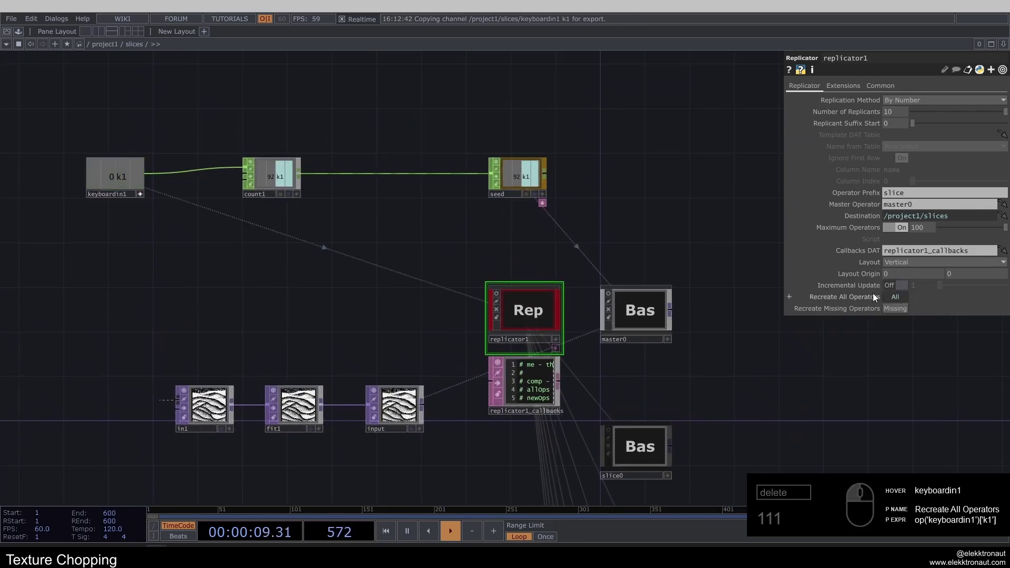
{"action": "type", "text": "111"}
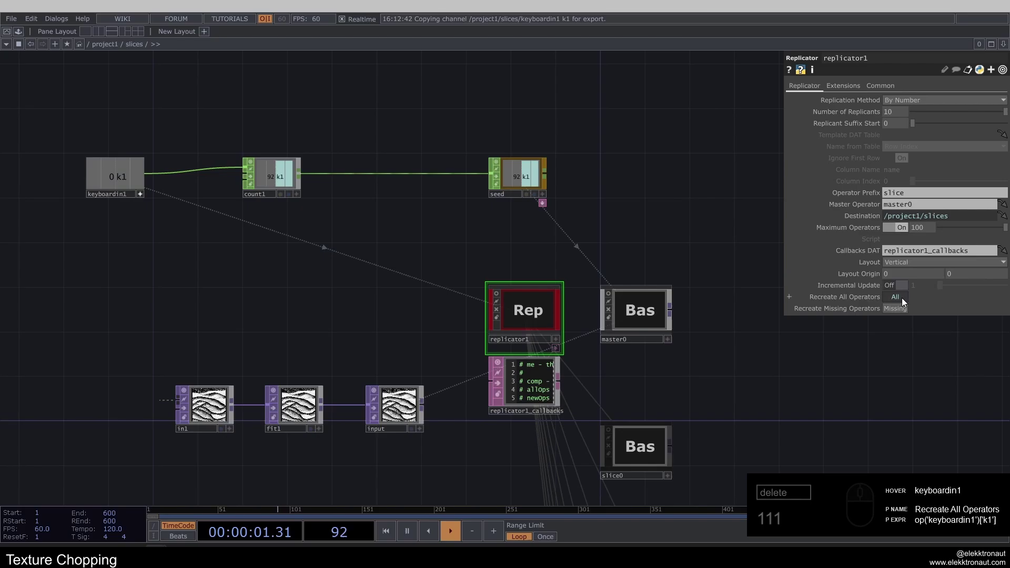
{"action": "left_click", "coordinate": [144, 197]}
- Look over slice3 and slice4, then enter the master0 network
{"action": "key", "text": "1"}
{"action": "left_click", "coordinate": [589, 358]}
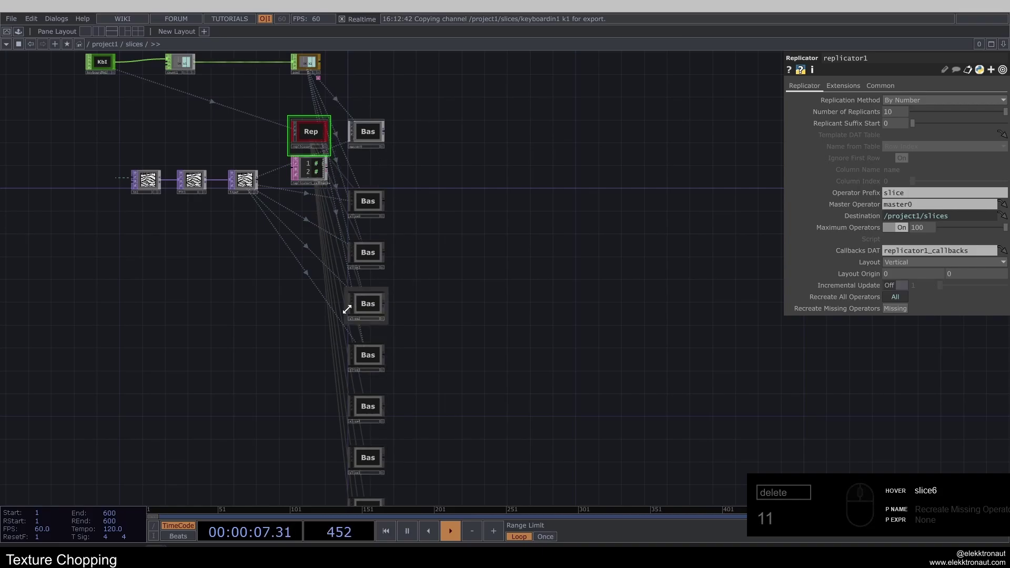
{"action": "middle_click", "coordinate": [371, 135]}
{"action": "type", "text": "11"}
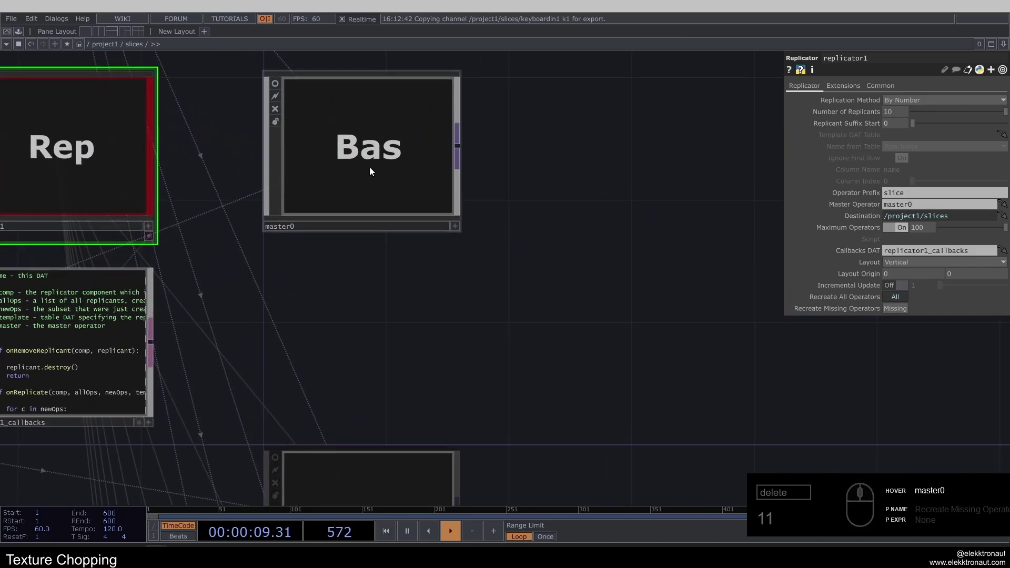
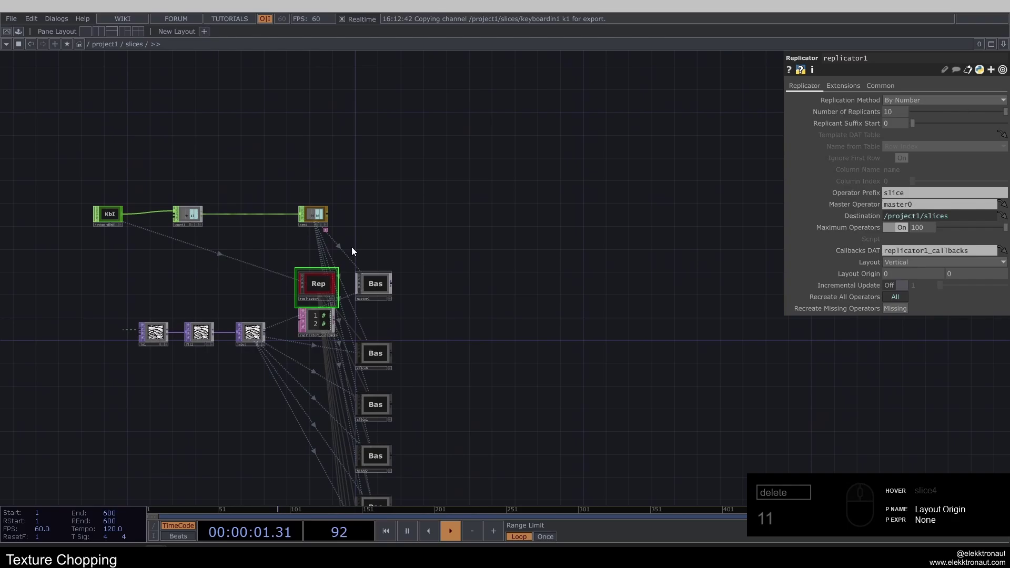
{"action": "left_click", "coordinate": [621, 333]}
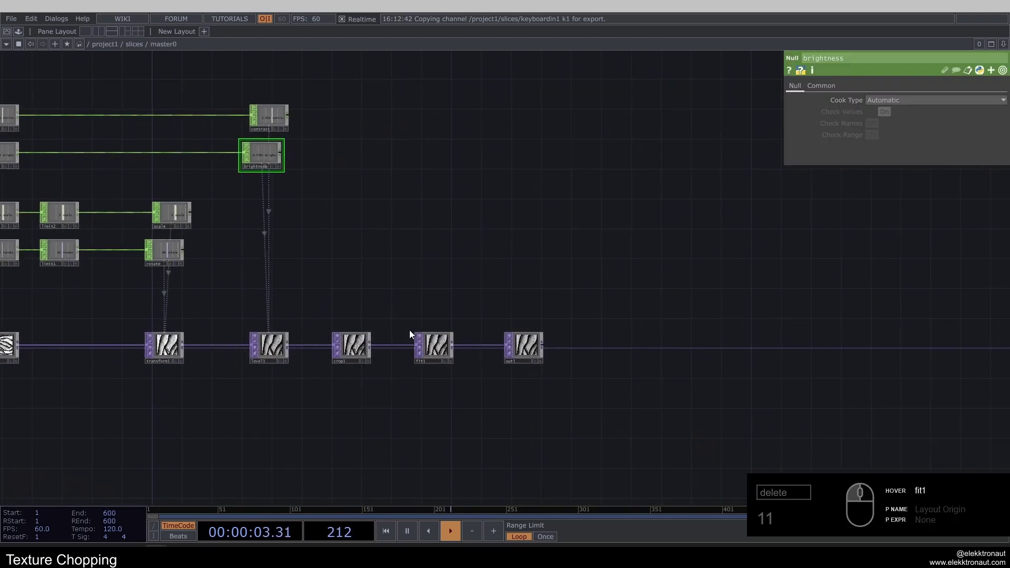
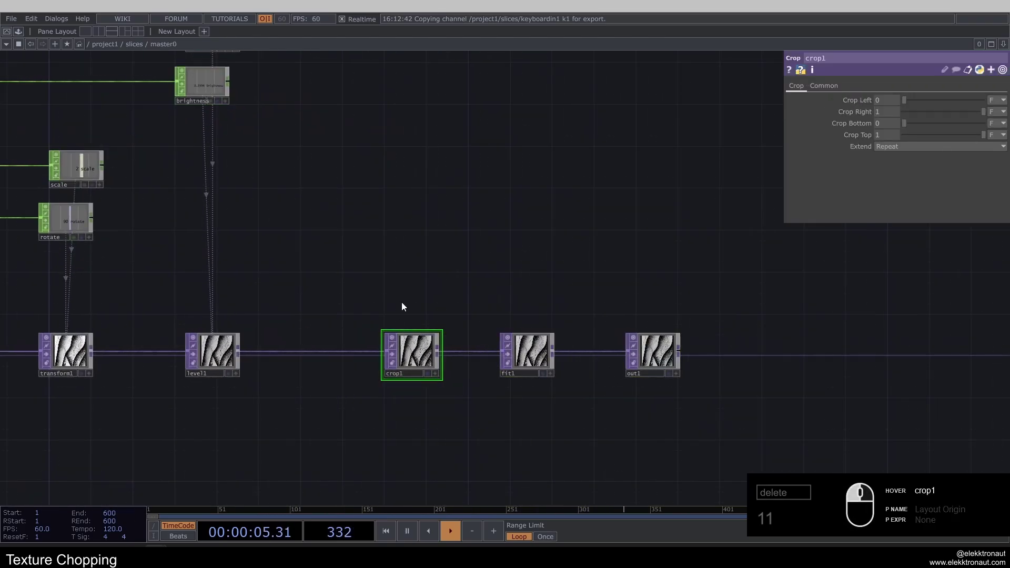
- Split the network editor left/right and select crop1
{"action": "type", "text": "11"}
{"action": "left_click", "coordinate": [411, 355]}
{"action": "left_click", "coordinate": [491, 292]}
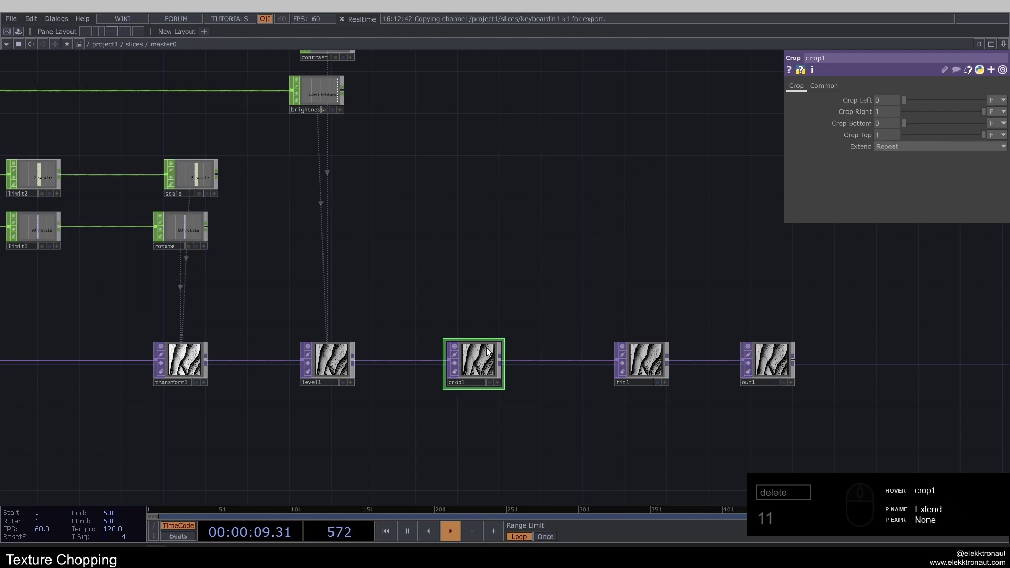
{"action": "left_click", "coordinate": [101, 39]}
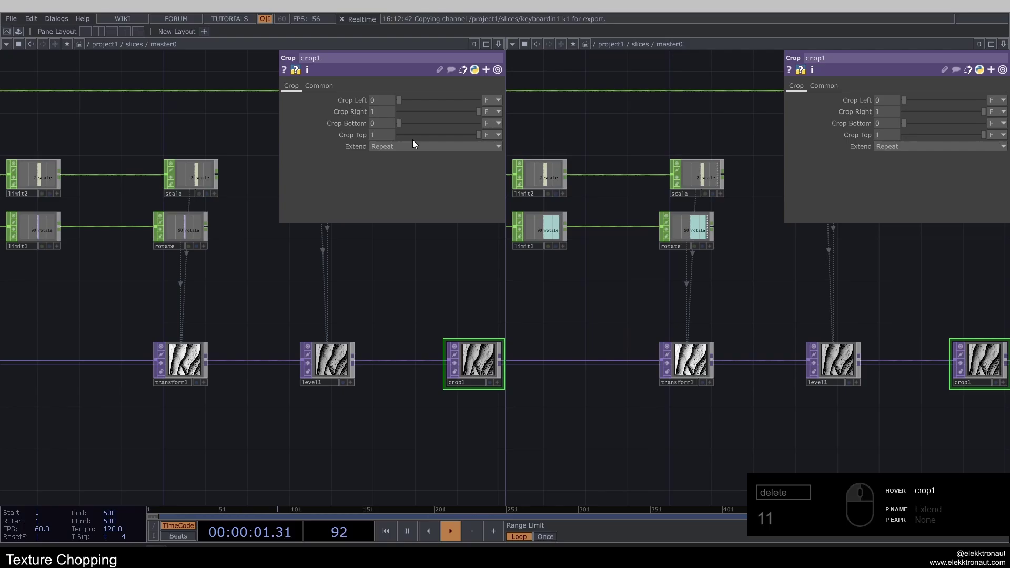
- Show the /project1/slices network in the second pane and select replicator1
{"action": "left_click_drag", "start_coordinate": [217, 266], "coordinate": [134, 242]}
{"action": "left_click", "coordinate": [134, 242]}
{"action": "left_click", "coordinate": [208, 290]}
{"action": "left_click", "coordinate": [207, 235]}
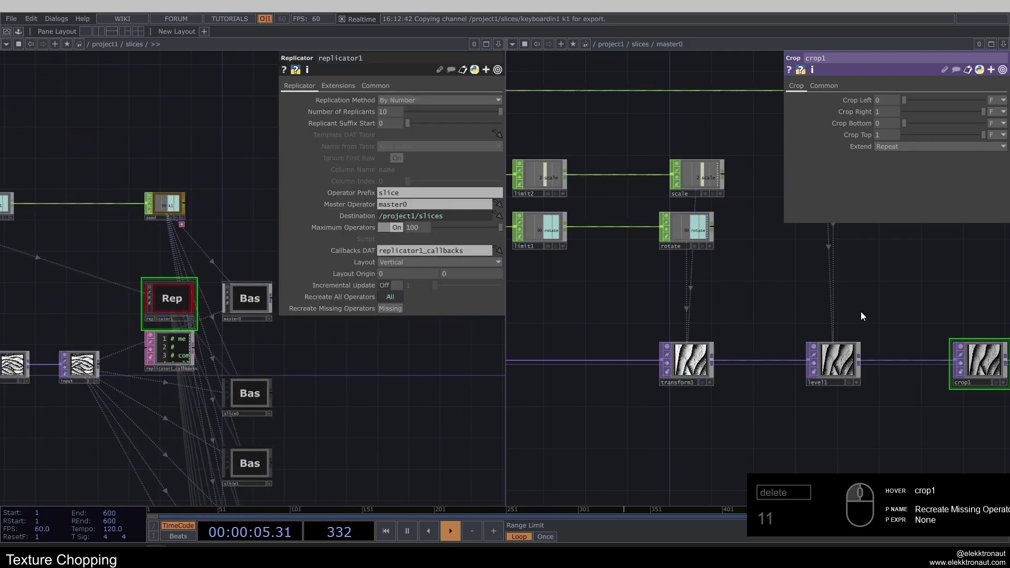
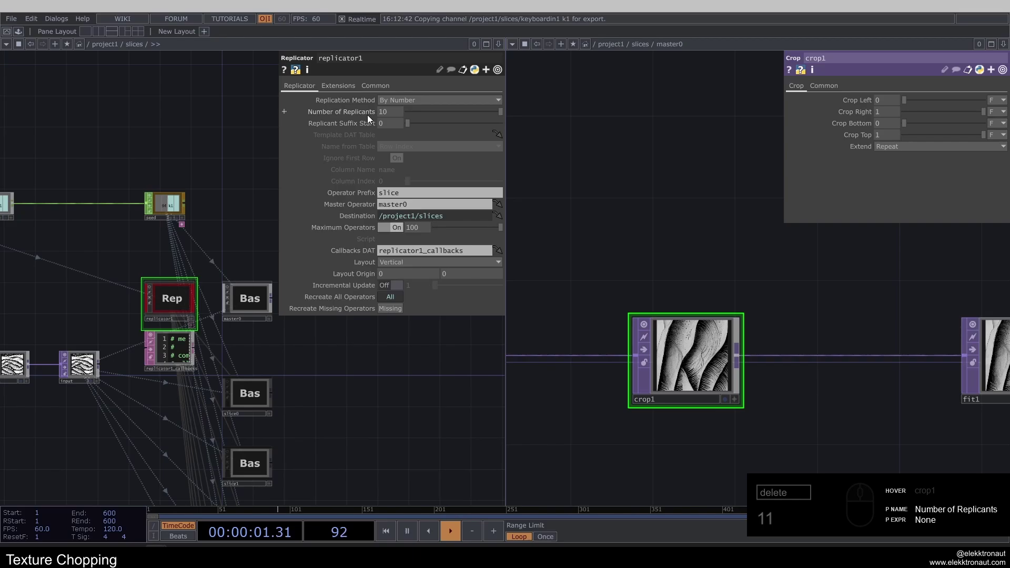
- Drive crop1 Crop Right with 1 / parent(2).op('replicator1').par.numreplicants, a one-tenth strip
{"action": "left_click_drag", "start_coordinate": [348, 113], "coordinate": [839, 112]}
{"action": "left_click", "coordinate": [835, 113]}
{"action": "left_click", "coordinate": [853, 114]}
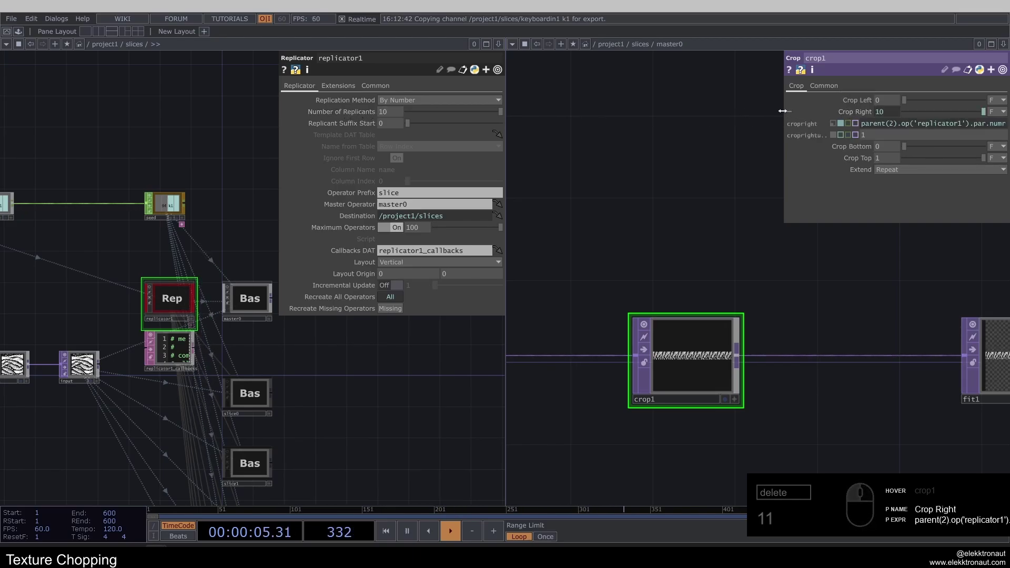
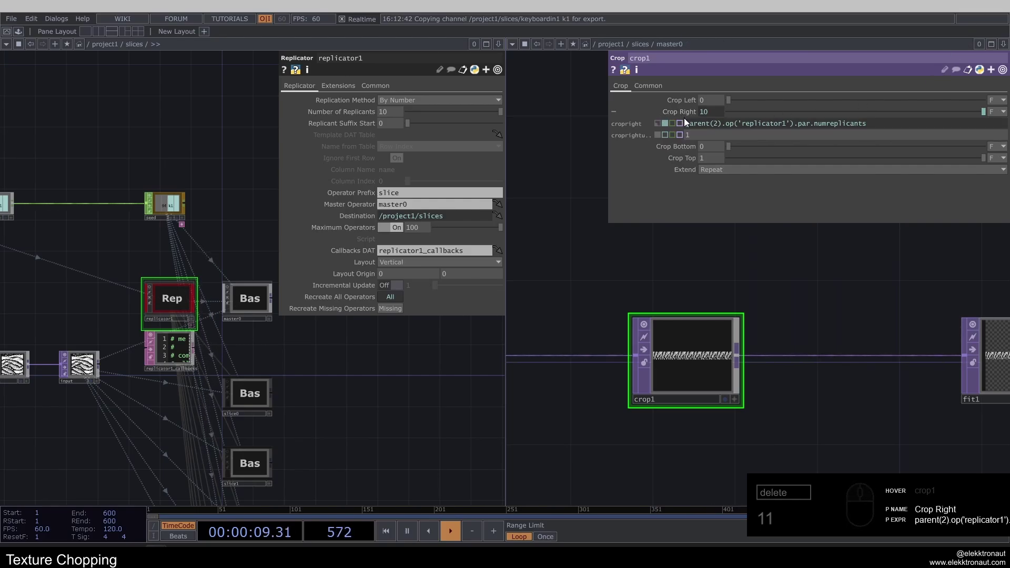
{"action": "left_click", "coordinate": [690, 126]}
{"action": "left_click", "coordinate": [603, 196]}
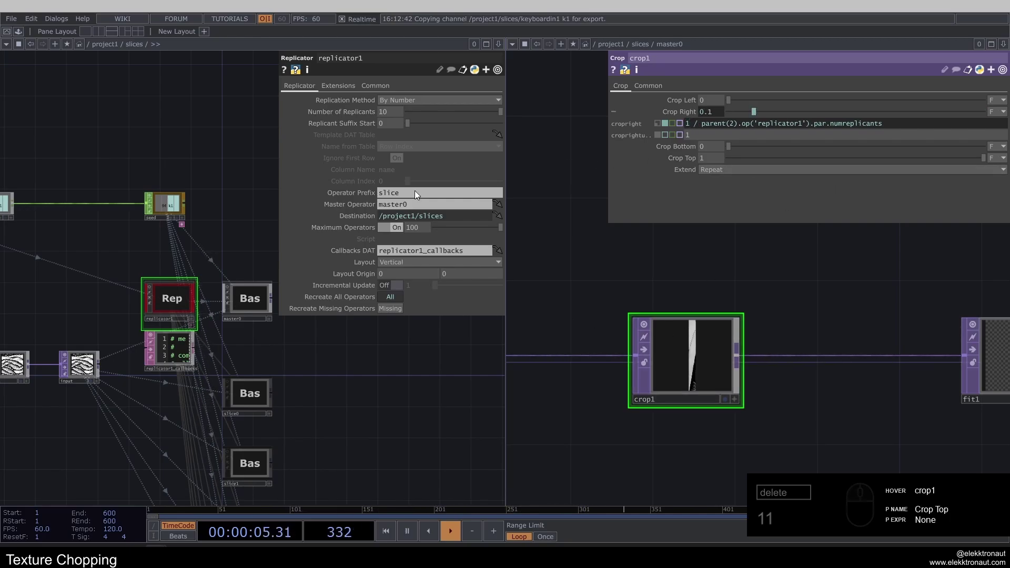
- Move through the master slice chain after the crop and select fit1, which uses Fit Best
{"action": "left_click_drag", "start_coordinate": [742, 320], "coordinate": [770, 277]}
{"action": "left_click", "coordinate": [743, 271]}
{"action": "left_click", "coordinate": [813, 389]}
{"action": "left_click", "coordinate": [699, 301]}
{"action": "type", "text": "11"}
{"action": "left_click", "coordinate": [784, 340]}
{"action": "middle_click", "coordinate": [706, 321]}
{"action": "left_click", "coordinate": [708, 222]}
{"action": "left_click", "coordinate": [699, 338]}
{"action": "left_click", "coordinate": [691, 235]}
{"action": "type", "text": "11"}
{"action": "middle_click", "coordinate": [643, 321]}
{"action": "left_click", "coordinate": [679, 252]}
{"action": "left_click", "coordinate": [694, 255]}
{"action": "middle_click", "coordinate": [742, 331]}
{"action": "left_click", "coordinate": [728, 303]}
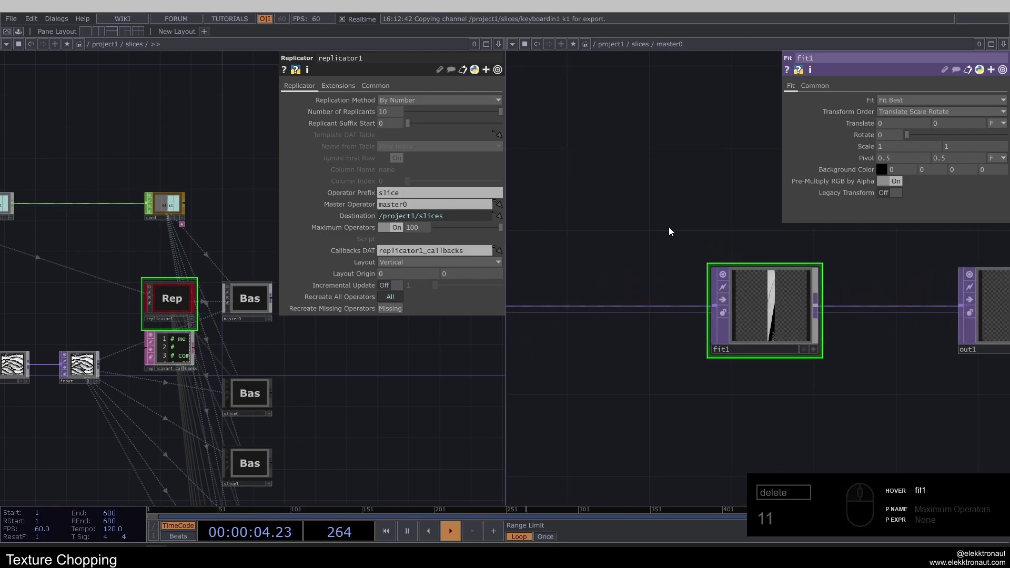
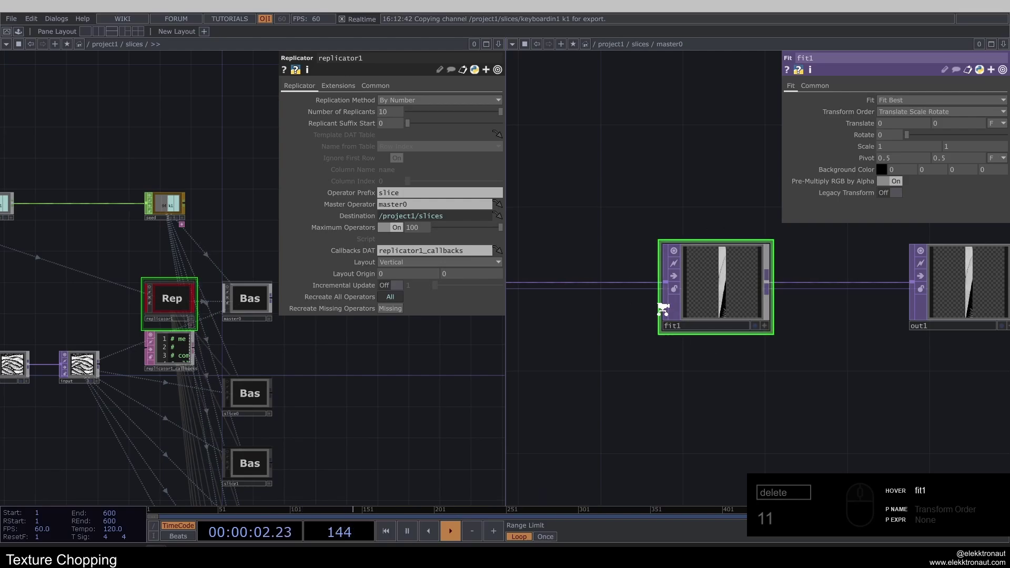
- Inspect fit1's parameters in the master slice chain
{"action": "left_click", "coordinate": [678, 360]}
{"action": "middle_click", "coordinate": [839, 340]}
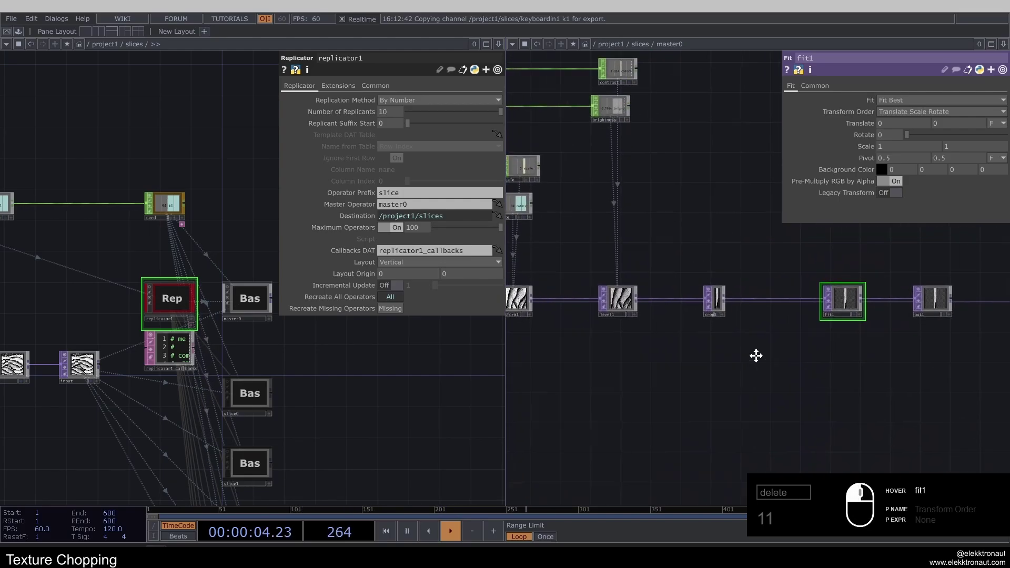
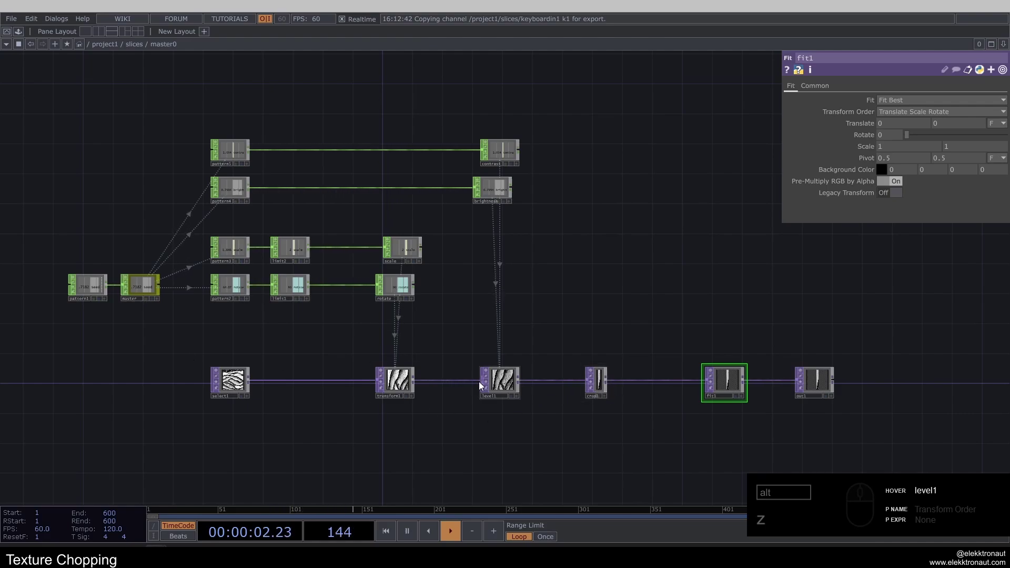
{"action": "left_click", "coordinate": [543, 304]}
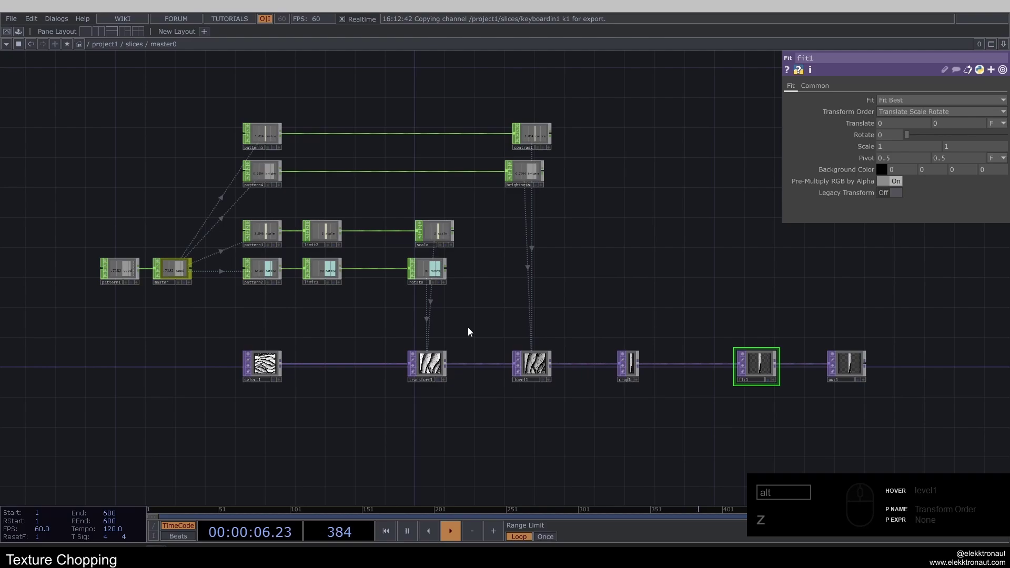
{"action": "left_click", "coordinate": [470, 300]}
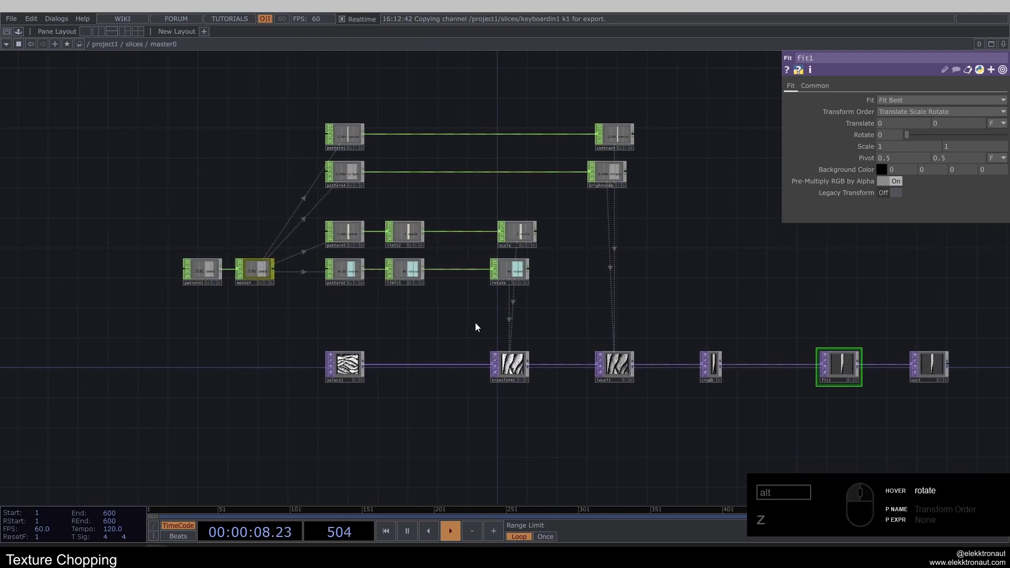
- Inspect transform1 that rotates the chunk, then go up to the slices network
{"action": "left_click_drag", "start_coordinate": [186, 104], "coordinate": [519, 367]}
{"action": "left_click", "coordinate": [508, 277]}
{"action": "left_click", "coordinate": [532, 287]}
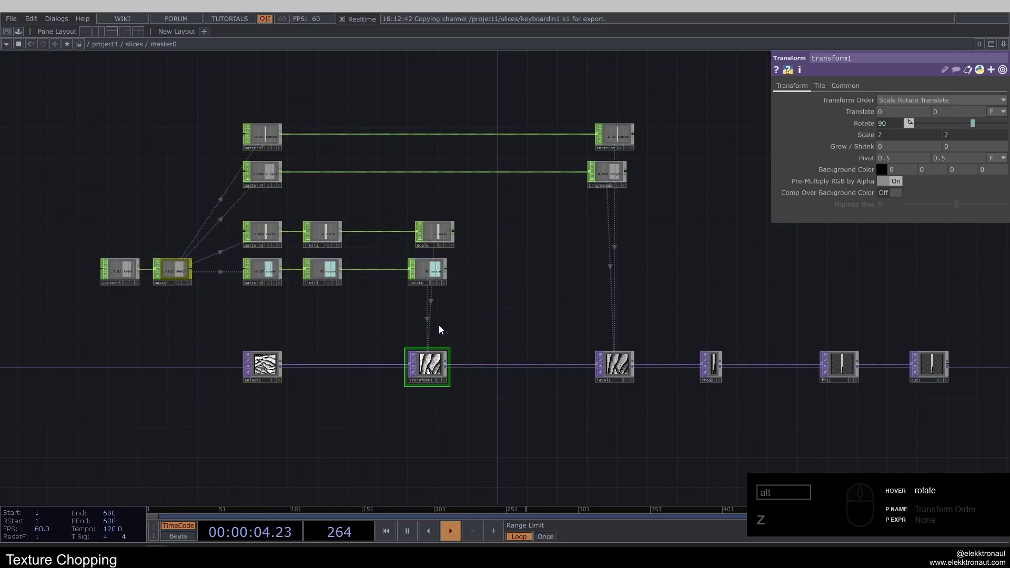
{"action": "middle_click", "coordinate": [470, 293]}
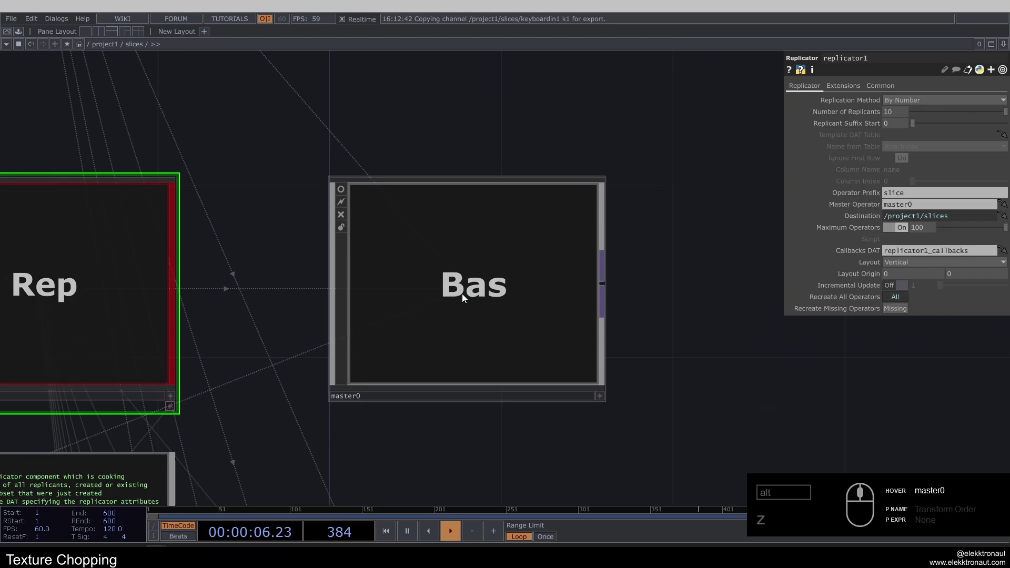
- Select replicator1 in the slices network and save the project
{"action": "left_click", "coordinate": [503, 218]}
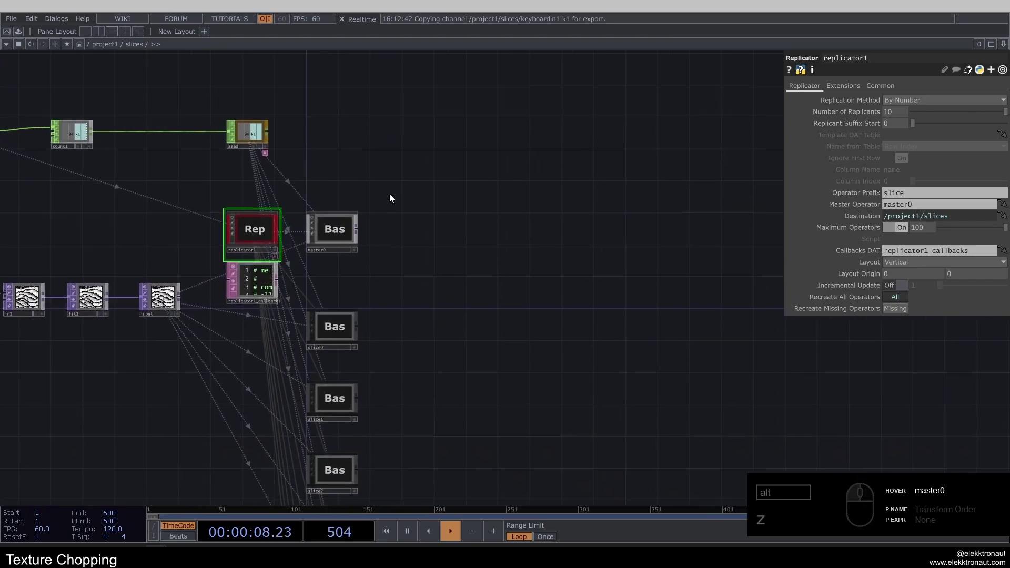
{"action": "left_click", "coordinate": [392, 198]}
{"action": "key", "text": "1"}
{"action": "left_click", "coordinate": [408, 199]}
{"action": "left_click", "coordinate": [341, 171]}
{"action": "middle_click", "coordinate": [347, 191]}
{"action": "key", "text": "ctrl+s"}
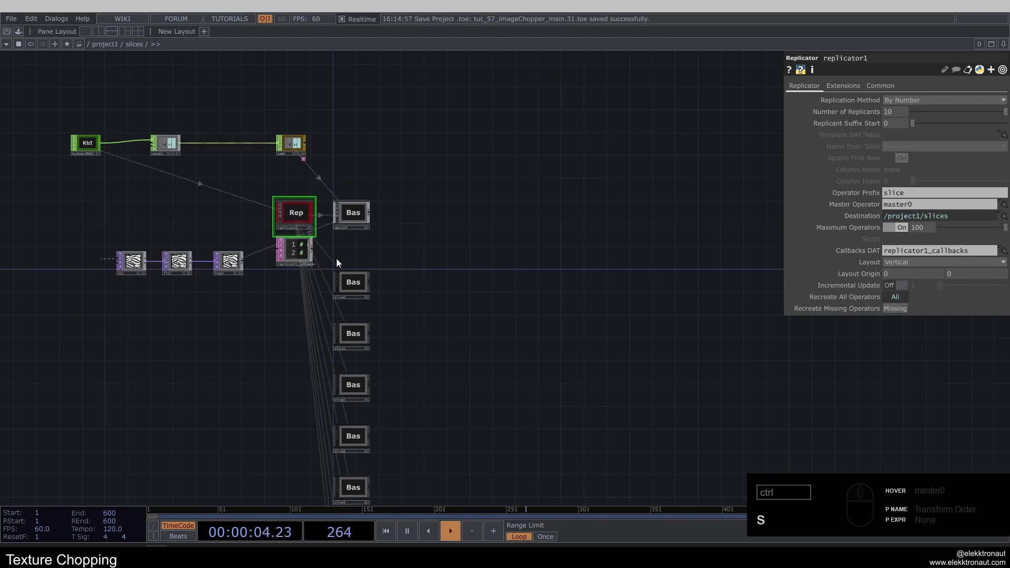
- Create a Switch TOP switch1 placed to the right of the replicated slices
{"action": "middle_click", "coordinate": [344, 290]}
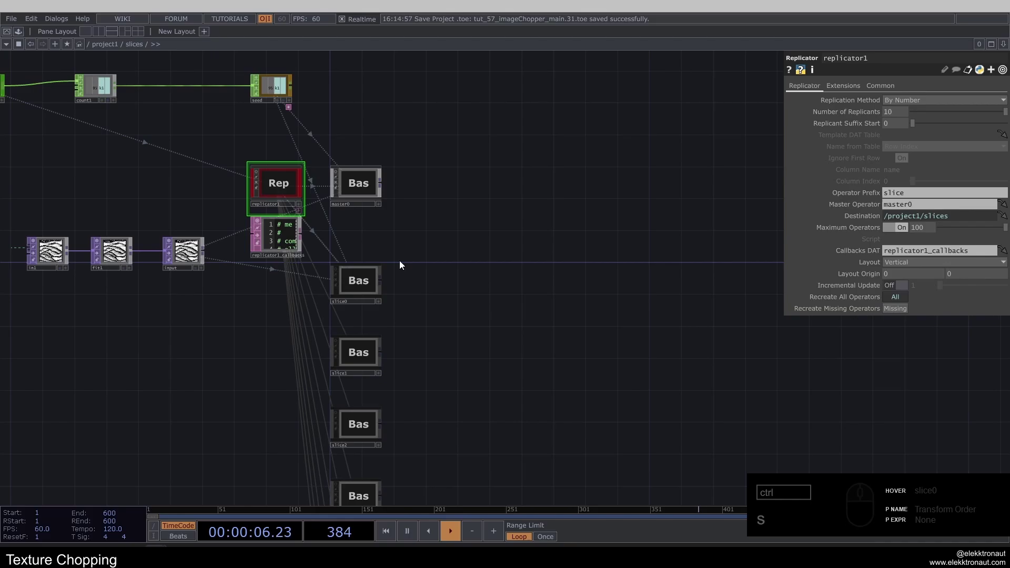
{"action": "type", "text": "s"}
{"action": "left_click", "coordinate": [478, 280]}
{"action": "type", "text": "w"}
{"action": "left_click", "coordinate": [331, 151]}
{"action": "left_click", "coordinate": [507, 407]}
{"action": "left_click", "coordinate": [588, 287]}
{"action": "type", "text": "sw"}
{"action": "left_click", "coordinate": [583, 282]}
{"action": "middle_click", "coordinate": [345, 268]}
{"action": "left_click", "coordinate": [339, 269]}
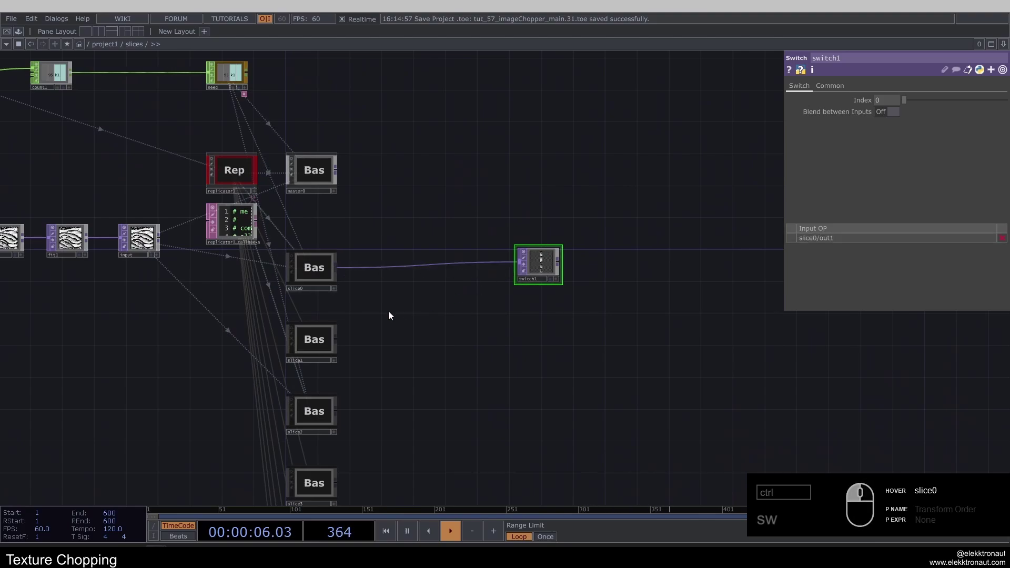
- Test-wire slice1 into switch1, then delete the manual connections
{"action": "type", "text": "sw"}
{"action": "left_click", "coordinate": [340, 343]}
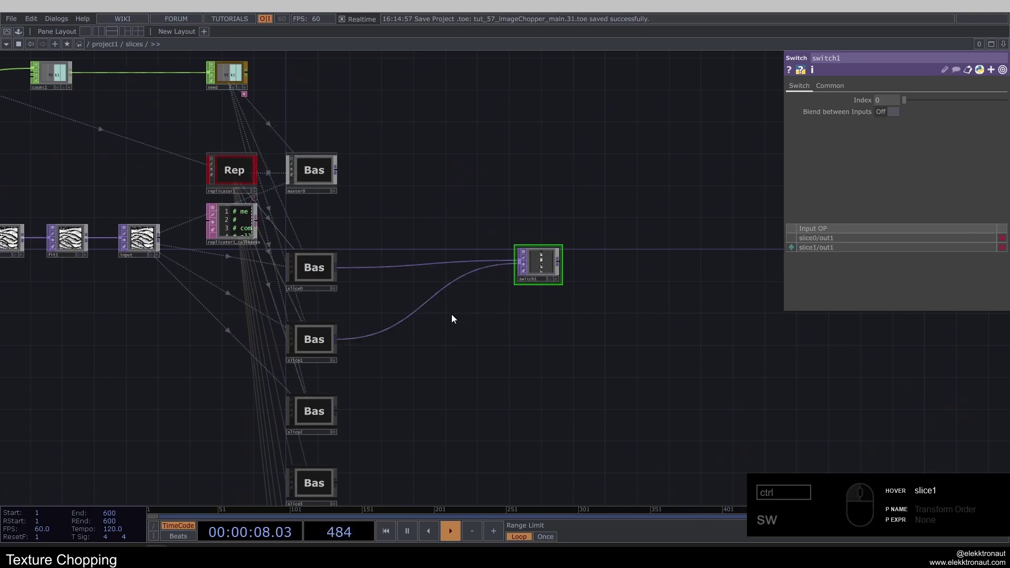
{"action": "left_click", "coordinate": [461, 313]}
{"action": "key", "text": "1"}
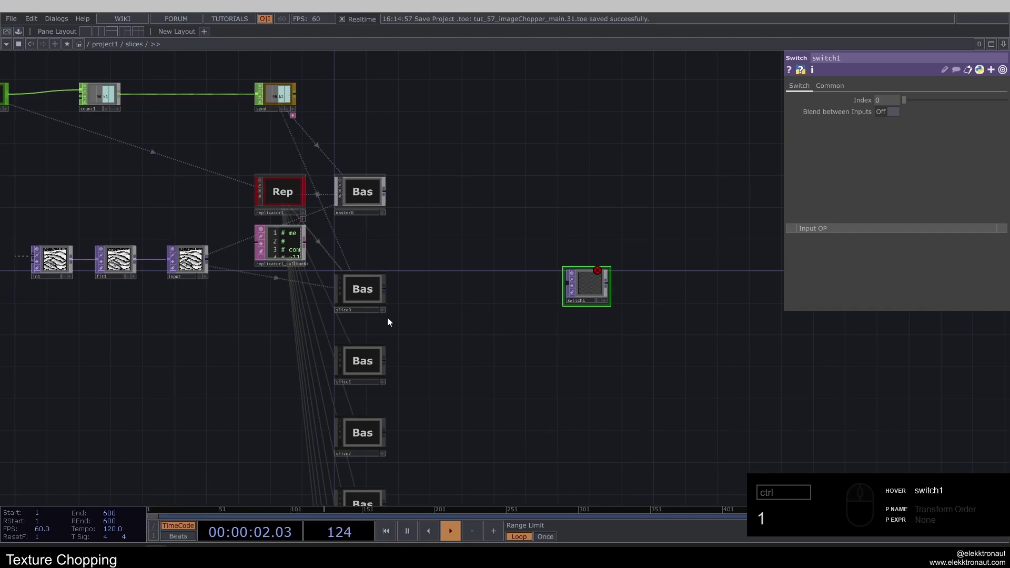
- Open replicator1_callbacks with its onReplicate loop for editing
{"action": "left_click", "coordinate": [354, 256]}
{"action": "key", "text": "a"}
{"action": "left_click", "coordinate": [190, 185]}
{"action": "middle_click", "coordinate": [208, 221]}
{"action": "left_click", "coordinate": [209, 199]}
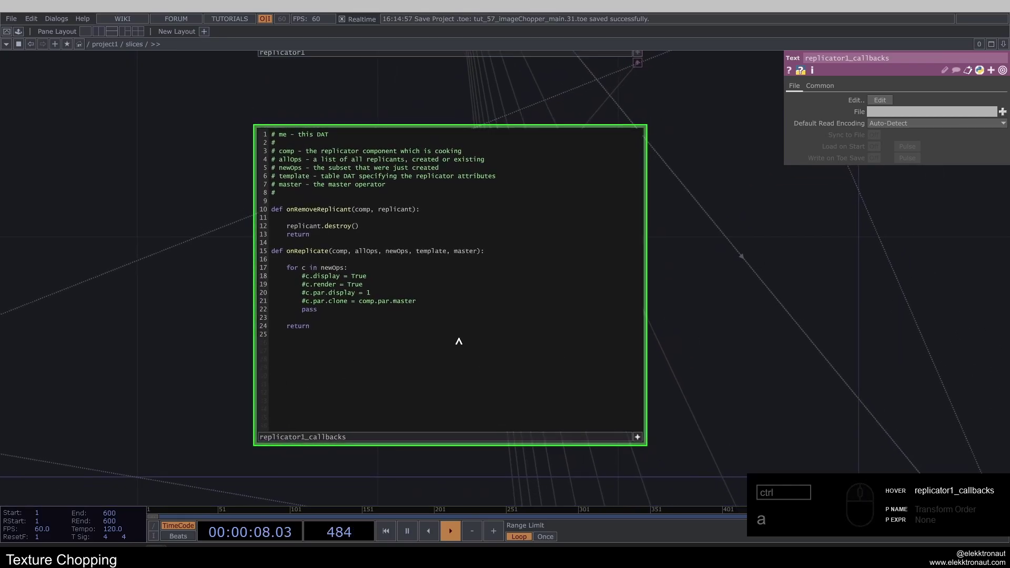
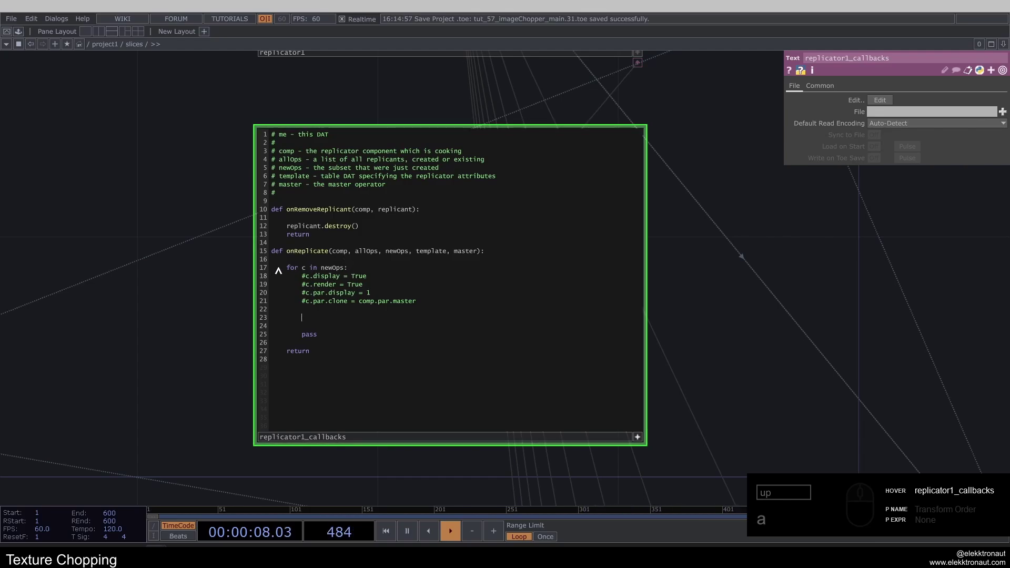
- Add a c.outputConnectors[0].connect() line in onReplicate, cursor left inside its parentheses
{"action": "type", "text": "a"}
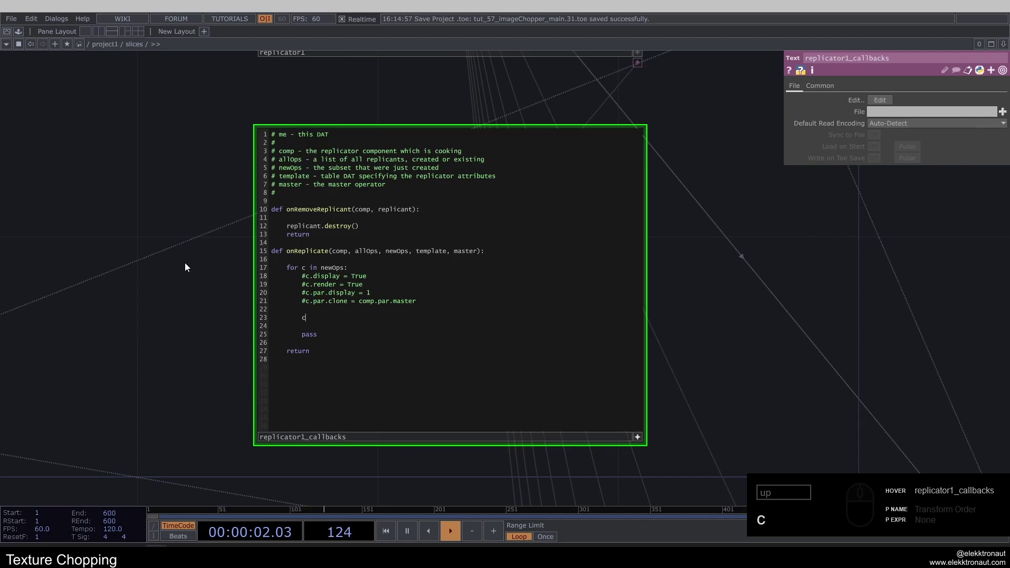
{"action": "type", "text": ".outputconnecto"}
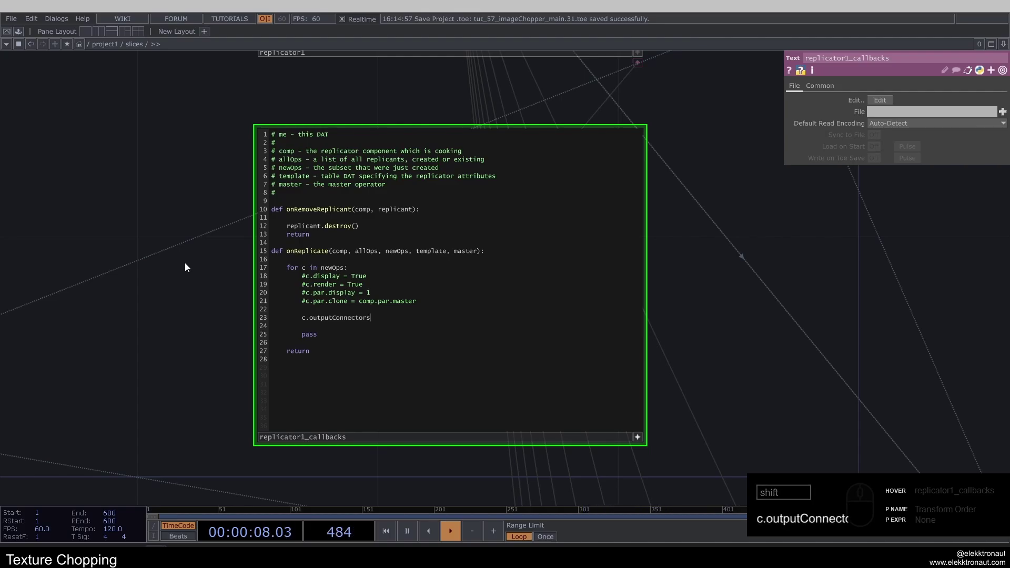
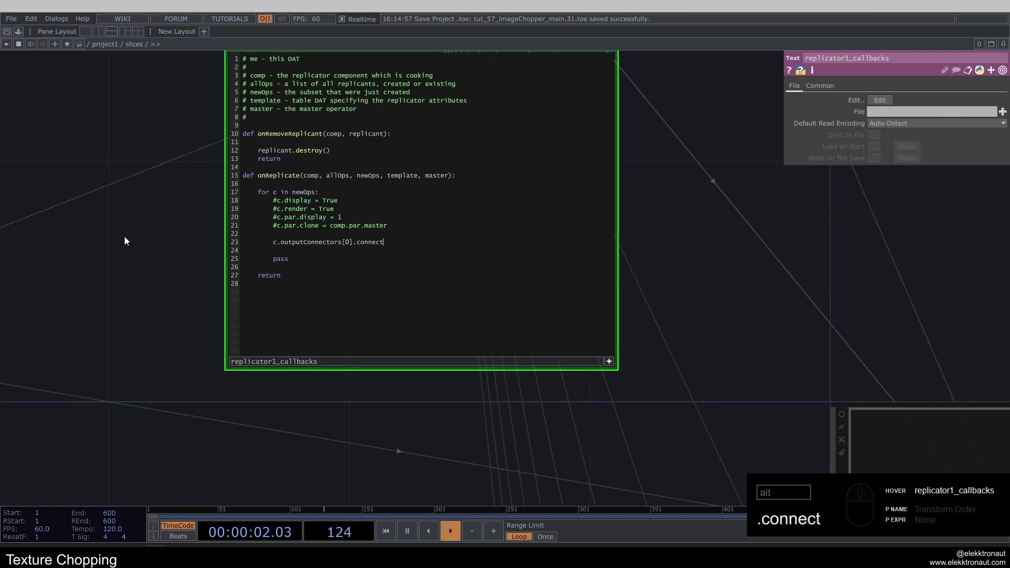
{"action": "type", "text": ")"}
{"action": "key", "text": "Left"}
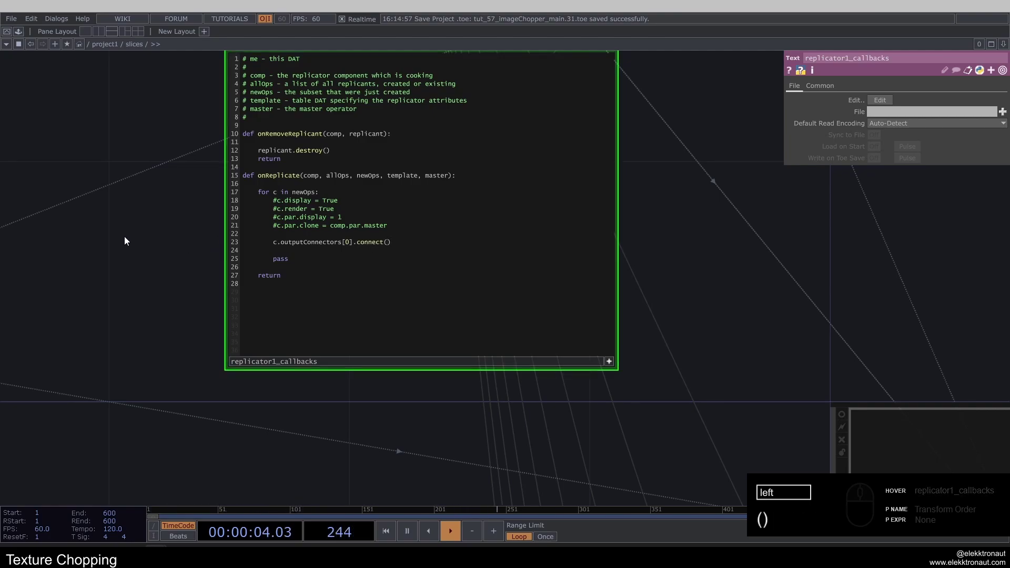
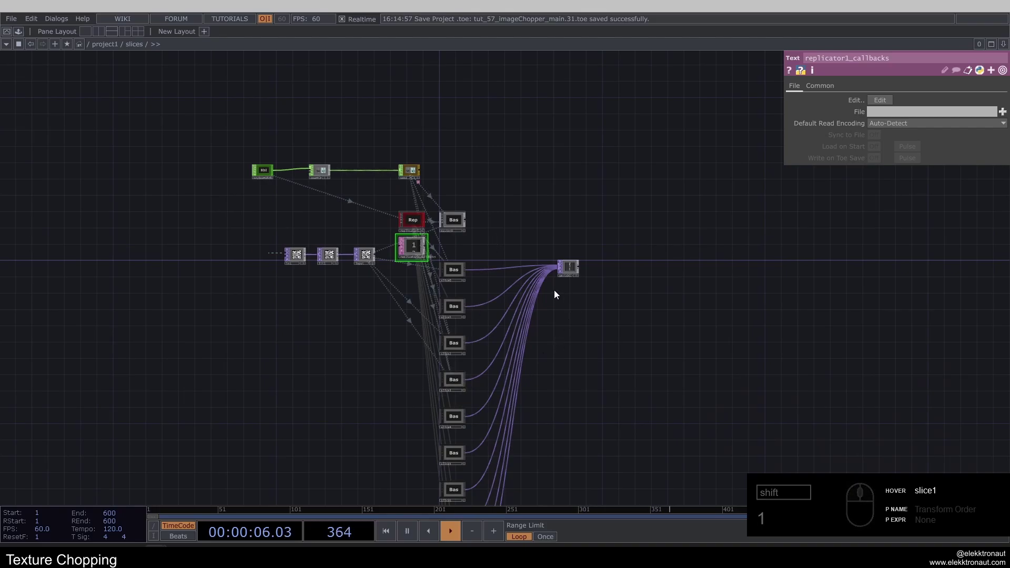
- Leave the script editor and preview switch1, now fed by slice0-slice9, showing a texture chunk
{"action": "left_click", "coordinate": [515, 324]}
{"action": "left_click", "coordinate": [477, 279]}
{"action": "left_click", "coordinate": [474, 286]}
{"action": "type", "text": "111"}
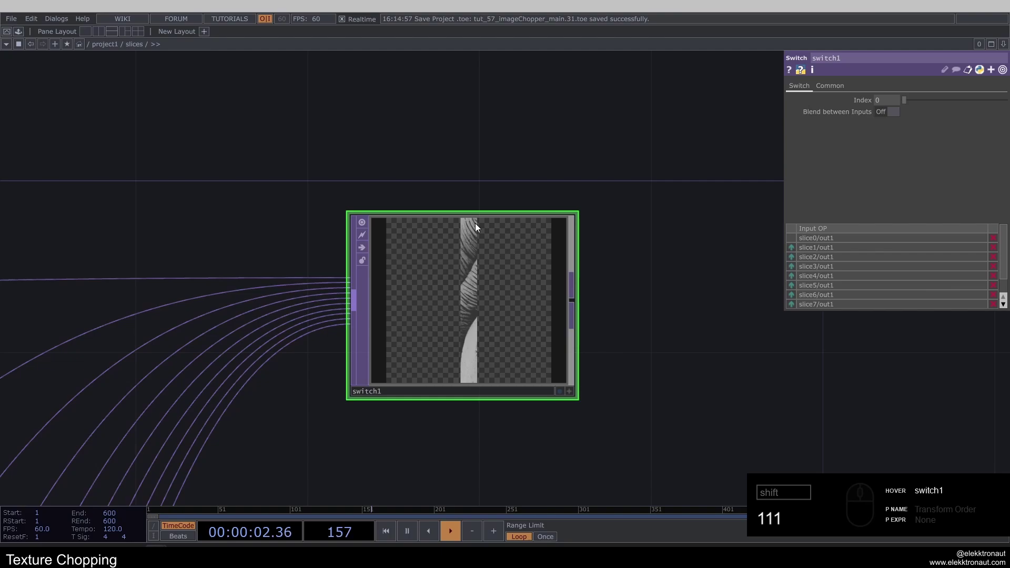
{"action": "type", "text": "11111"}
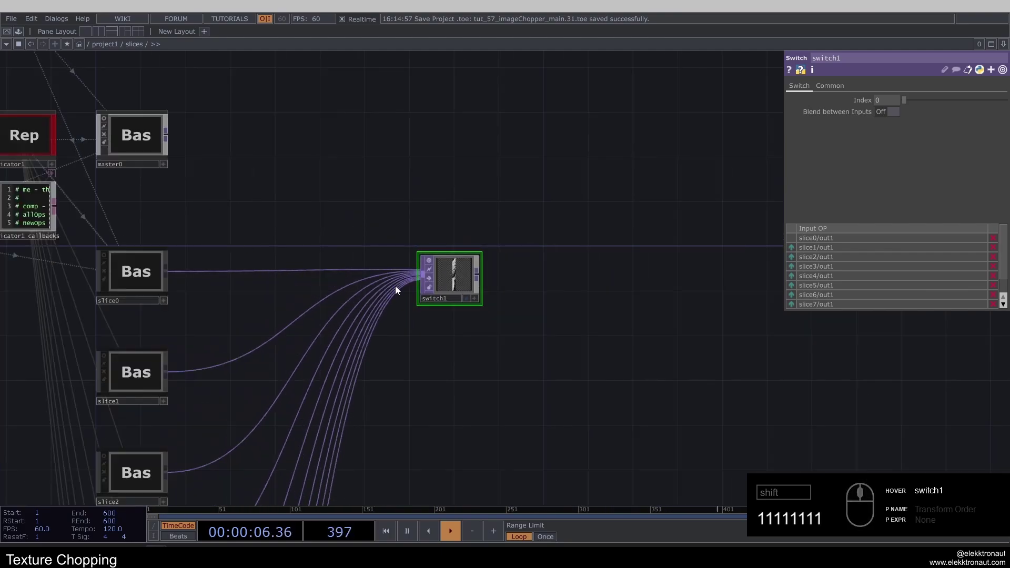
{"action": "left_click_drag", "start_coordinate": [390, 183], "coordinate": [413, 256]}
{"action": "left_click", "coordinate": [414, 256]}
{"action": "left_click", "coordinate": [421, 260]}
- Save the project and move to an empty area of the slices network
{"action": "key", "text": "ctrl+s"}
{"action": "left_click", "coordinate": [419, 259]}
{"action": "middle_click", "coordinate": [418, 260]}
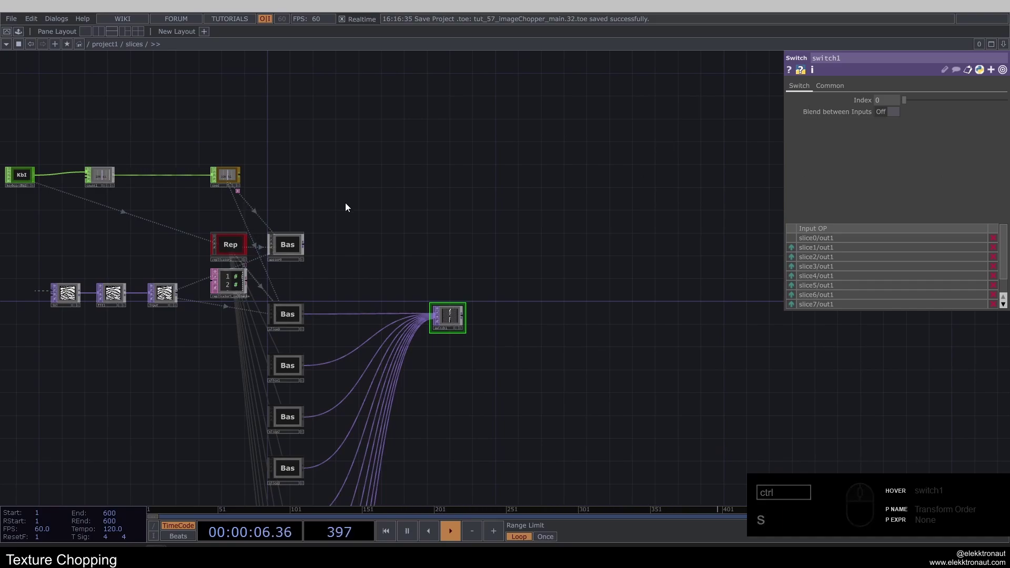
{"action": "left_click", "coordinate": [525, 214]}
{"action": "left_click", "coordinate": [343, 212]}
{"action": "left_click", "coordinate": [339, 212]}
- Create a Rectangle SOP rectangle1 there and start adding an operator from its output
{"action": "key", "text": "ctrl+r"}
{"action": "type", "text": "r"}
{"action": "left_click", "coordinate": [336, 199]}
{"action": "key", "text": "Escape"}
{"action": "left_click", "coordinate": [331, 218]}
{"action": "type", "text": "re"}
{"action": "left_click", "coordinate": [250, 85]}
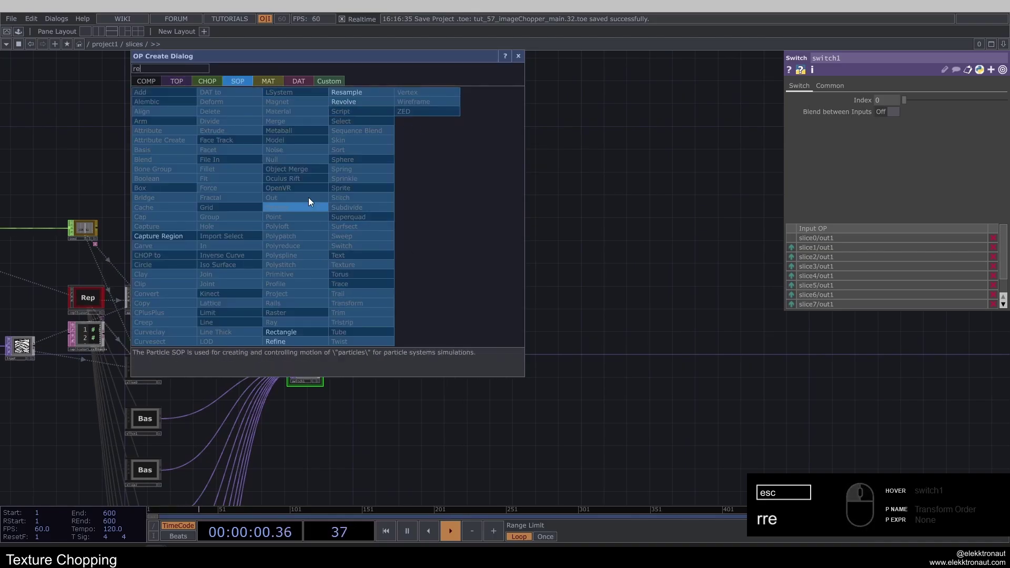
{"action": "left_click", "coordinate": [306, 334]}
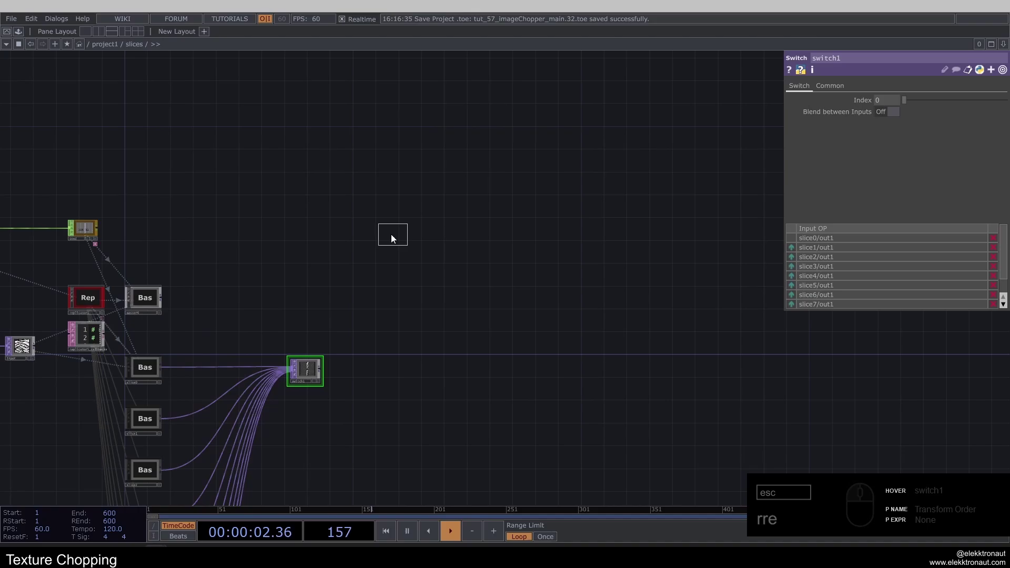
{"action": "left_click", "coordinate": [405, 231]}
{"action": "middle_click", "coordinate": [404, 232]}
{"action": "right_click", "coordinate": [433, 229]}
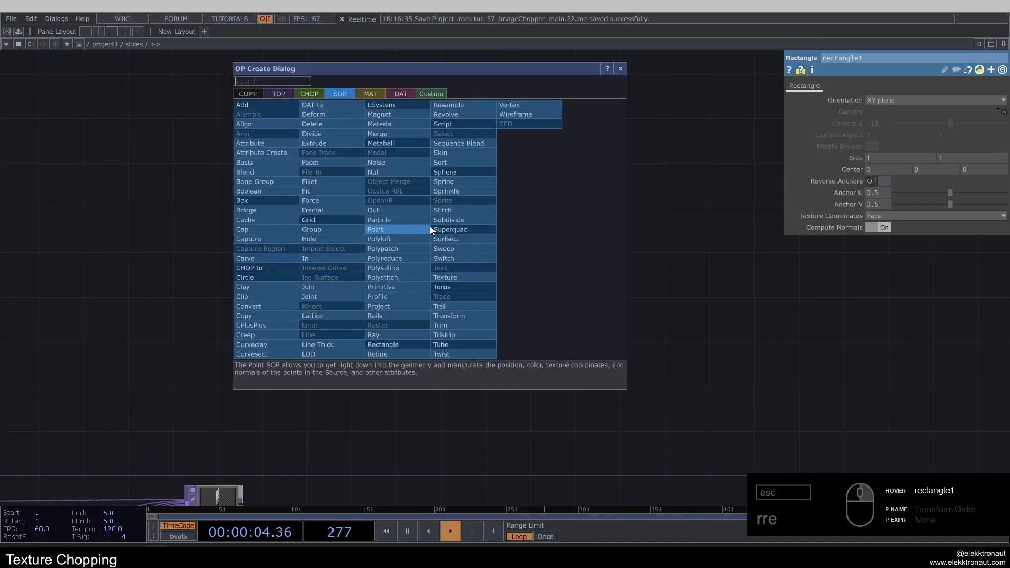
- Append a Transform SOP transform1 and a Geometry COMP geo1 after rectangle1
{"action": "type", "text": "r"}
{"action": "left_click", "coordinate": [476, 318]}
{"action": "double_click", "coordinate": [490, 237]}
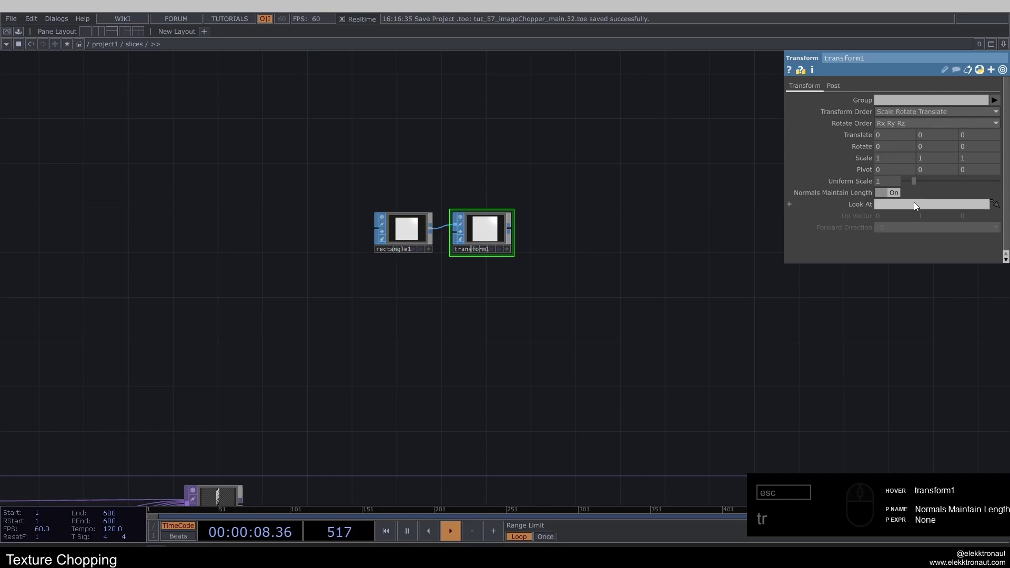
{"action": "right_click", "coordinate": [514, 231]}
{"action": "type", "text": "e"}
{"action": "left_click", "coordinate": [336, 102]}
{"action": "left_click", "coordinate": [353, 186]}
{"action": "left_click", "coordinate": [617, 293]}
{"action": "left_click", "coordinate": [601, 218]}
{"action": "left_click", "coordinate": [498, 222]}
- Add a Camera COMP cam1 above the geometry
{"action": "type", "text": "a"}
{"action": "left_click", "coordinate": [323, 137]}
{"action": "left_click", "coordinate": [531, 213]}
{"action": "left_click", "coordinate": [531, 283]}
- Check geo1's Instance page so instancing is turned on
{"action": "left_click", "coordinate": [845, 83]}
{"action": "middle_click", "coordinate": [856, 103]}
{"action": "left_click", "coordinate": [899, 105]}
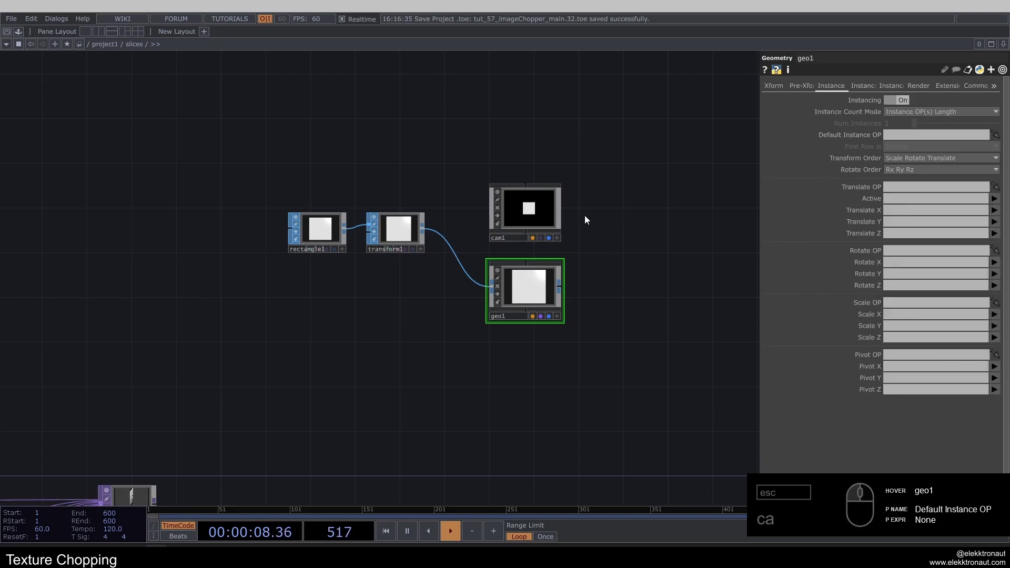
{"action": "left_click", "coordinate": [519, 207]}
{"action": "left_click", "coordinate": [858, 90]}
{"action": "left_click", "coordinate": [915, 104]}
- Set cam1 to Orthographic projection with an ortho width of 2
{"action": "left_click", "coordinate": [907, 114]}
{"action": "left_click", "coordinate": [911, 123]}
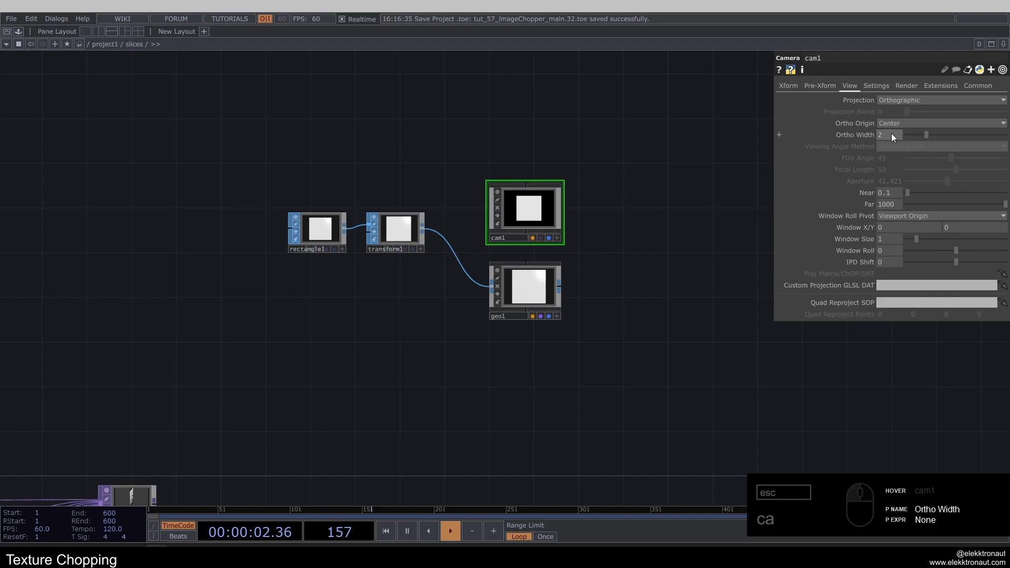
{"action": "left_click", "coordinate": [894, 136]}
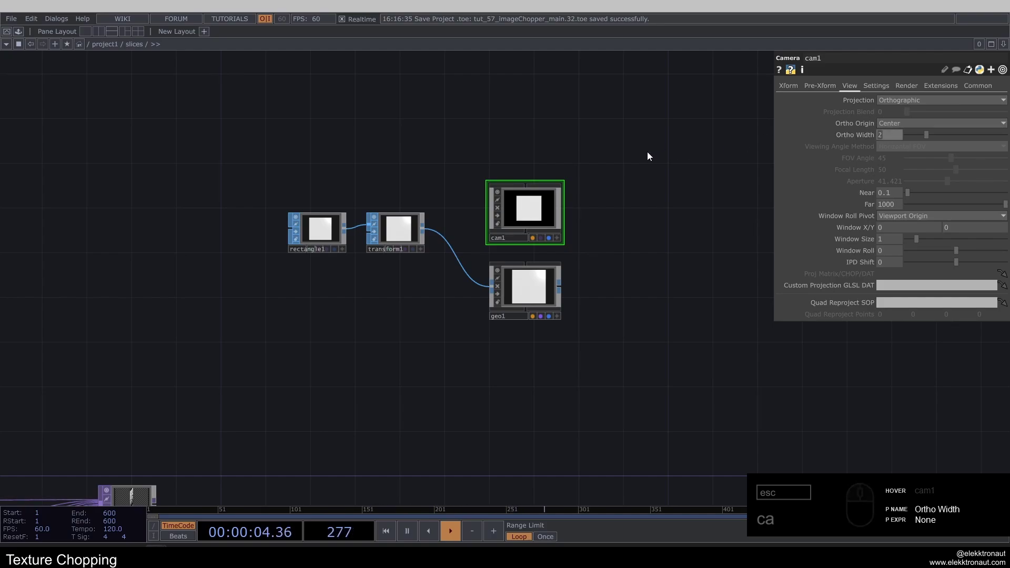
{"action": "left_click_drag", "start_coordinate": [646, 157], "coordinate": [381, 280]}
{"action": "left_click", "coordinate": [355, 312]}
- Add a Constant MAT constant1 under the geometry
{"action": "key", "text": "c"}
{"action": "left_click", "coordinate": [299, 181]}
{"action": "left_click", "coordinate": [191, 194]}
{"action": "double_click", "coordinate": [379, 317]}
- Add a Render TOP render1 right of geo1 and check it uses cam1
{"action": "type", "text": "c"}
{"action": "left_click", "coordinate": [452, 247]}
{"action": "type", "text": "e"}
{"action": "left_click", "coordinate": [302, 117]}
{"action": "left_click", "coordinate": [472, 171]}
{"action": "left_click", "coordinate": [799, 157]}
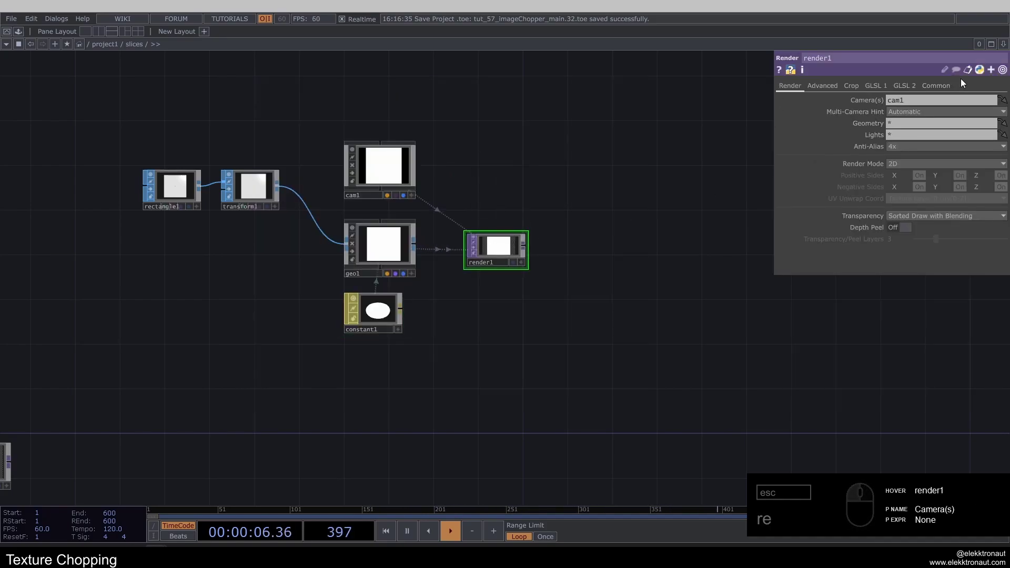
- Set render1's resolution on the Common page to 1280 by 1280
{"action": "left_click", "coordinate": [951, 86]}
{"action": "left_click", "coordinate": [957, 106]}
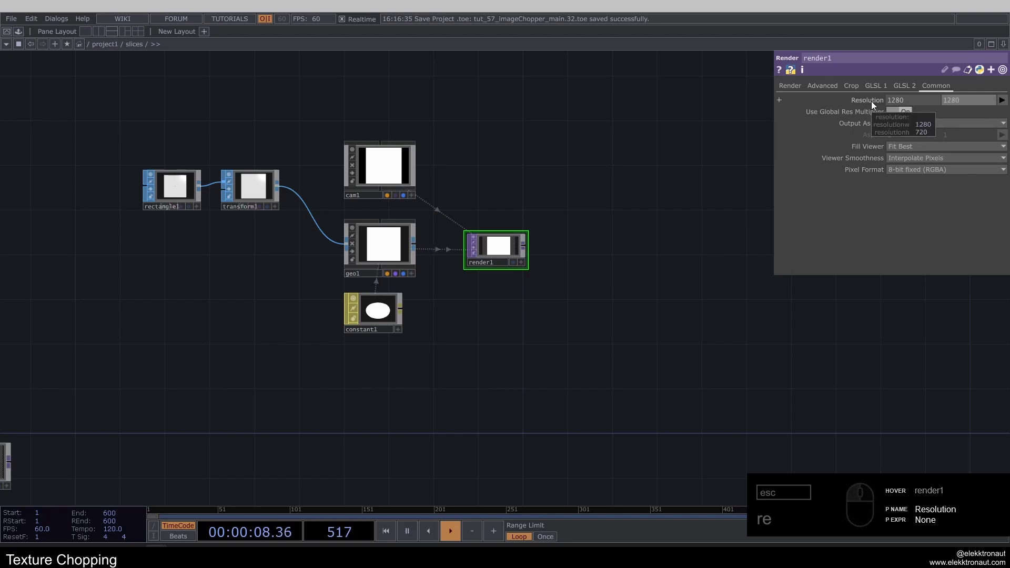
{"action": "left_click", "coordinate": [627, 158]}
{"action": "middle_click", "coordinate": [519, 252]}
{"action": "double_click", "coordinate": [508, 240]}
{"action": "left_click", "coordinate": [560, 169]}
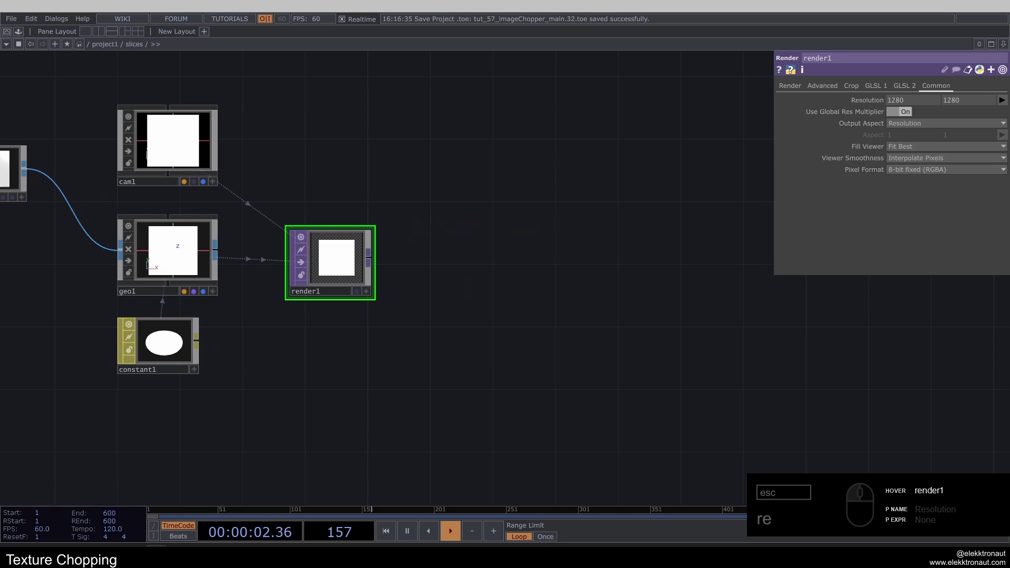
- Append a Level TOP level1 and a Transform TOP transform2 after render1
{"action": "right_click", "coordinate": [375, 264]}
{"action": "type", "text": "e"}
{"action": "left_click", "coordinate": [286, 297]}
{"action": "left_click", "coordinate": [500, 265]}
{"action": "right_click", "coordinate": [543, 258]}
{"action": "type", "text": "tr"}
{"action": "left_click", "coordinate": [629, 222]}
{"action": "left_click", "coordinate": [649, 271]}
{"action": "left_click", "coordinate": [985, 174]}
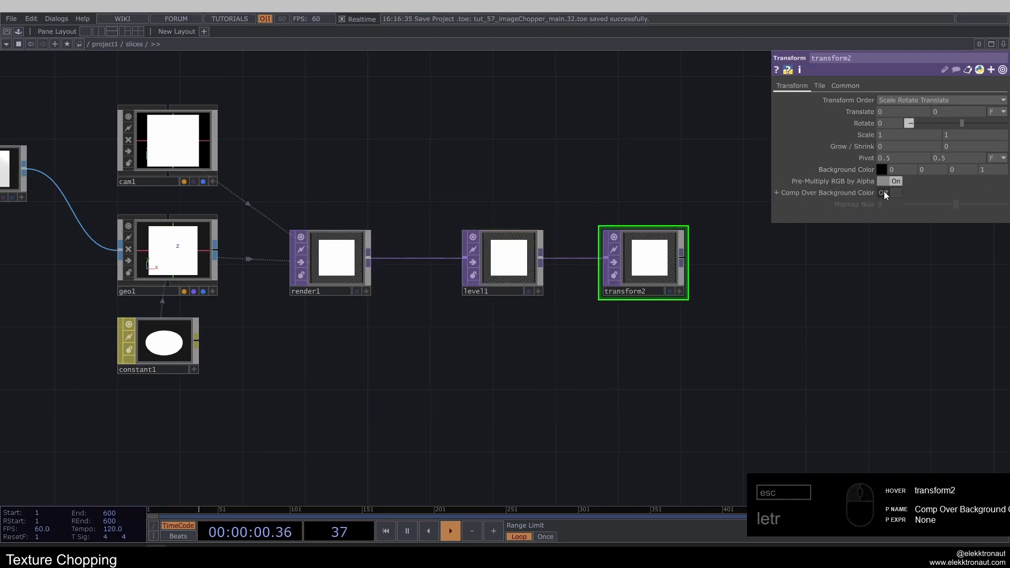
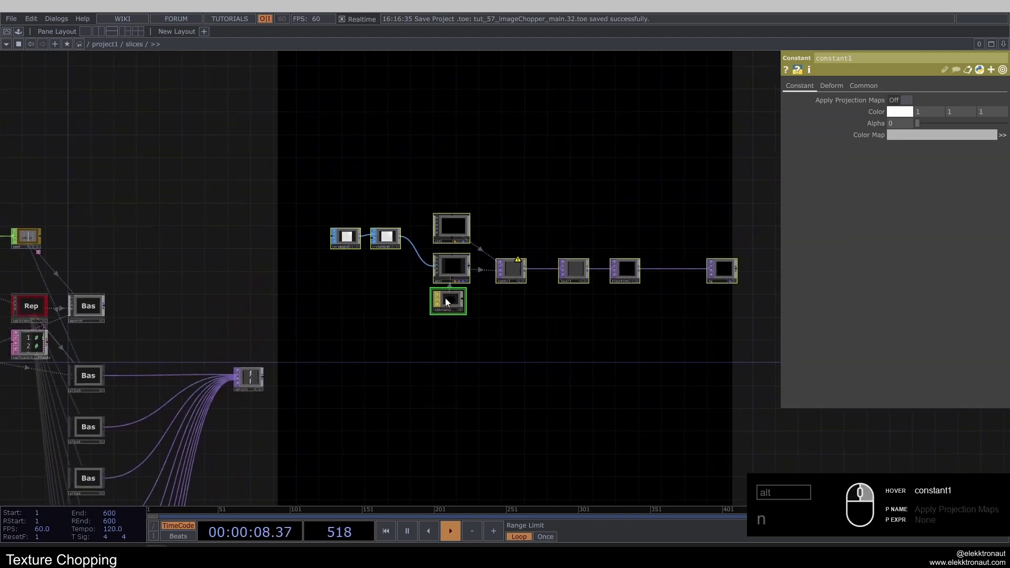
- Bring geo1's instancing settings into view and add a new Ramp TOP to the network
{"action": "left_click", "coordinate": [445, 309]}
{"action": "left_click_drag", "start_coordinate": [514, 288], "coordinate": [442, 306]}
{"action": "middle_click", "coordinate": [640, 301]}
{"action": "left_click", "coordinate": [713, 225]}
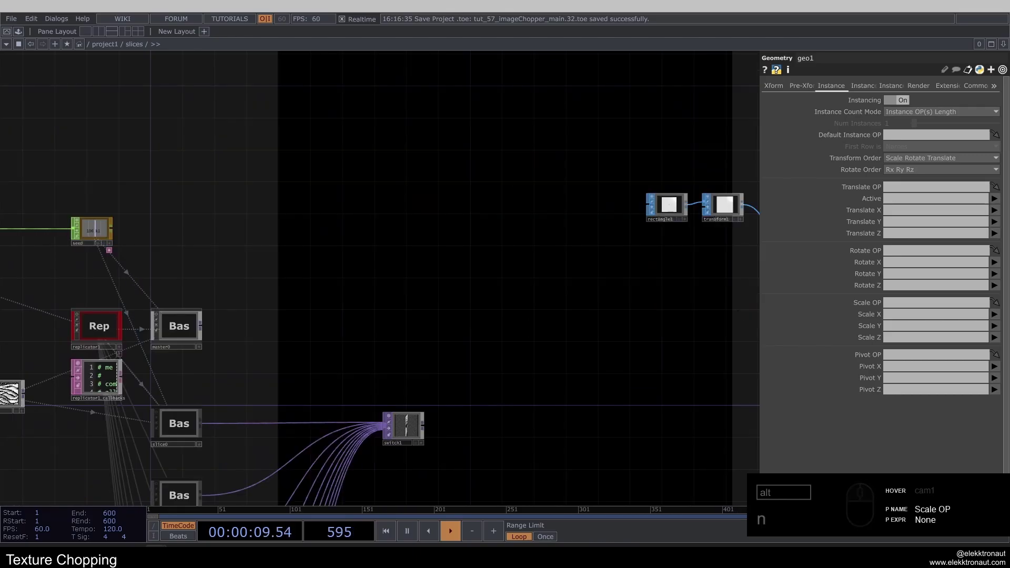
{"action": "double_click", "coordinate": [331, 279]}
{"action": "type", "text": "n"}
{"action": "type", "text": "a"}
{"action": "left_click", "coordinate": [355, 168]}
{"action": "left_click", "coordinate": [357, 285]}
- Set ramp1 to 32-bit float (RGBA) pixels at a 256 x 1 resolution
{"action": "left_click", "coordinate": [860, 89]}
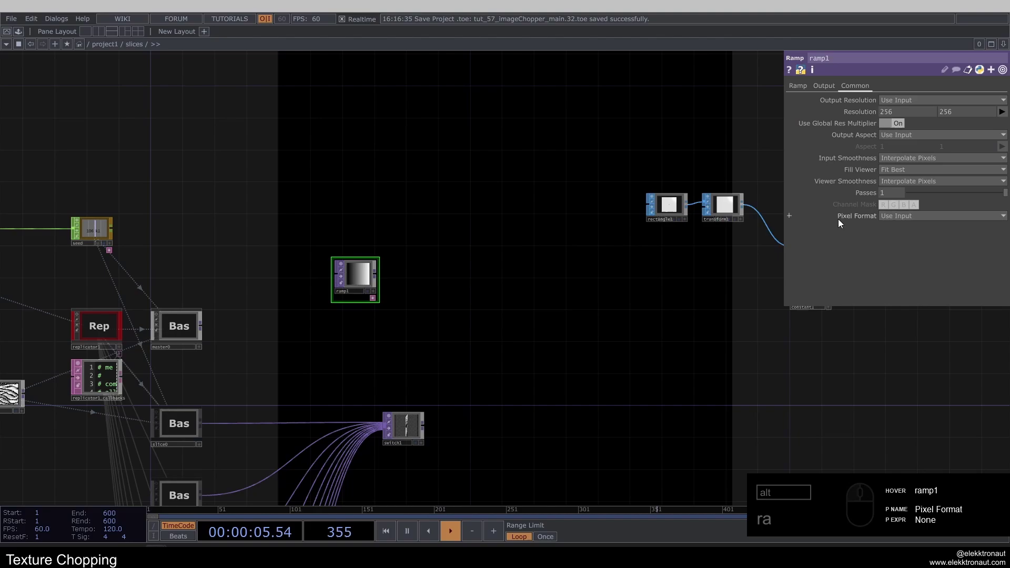
{"action": "left_click", "coordinate": [902, 218]}
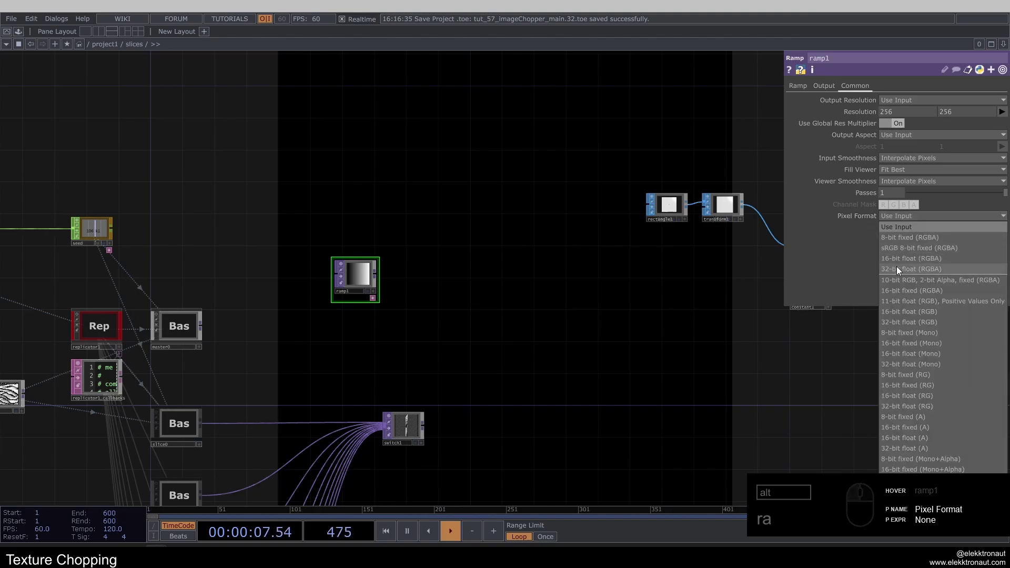
{"action": "left_click", "coordinate": [909, 270]}
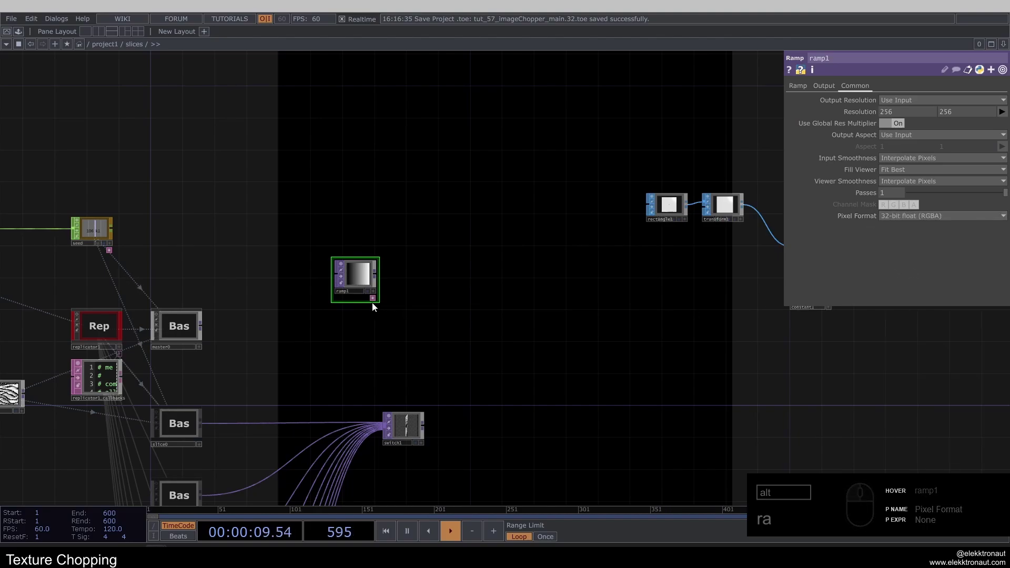
{"action": "middle_click", "coordinate": [341, 304]}
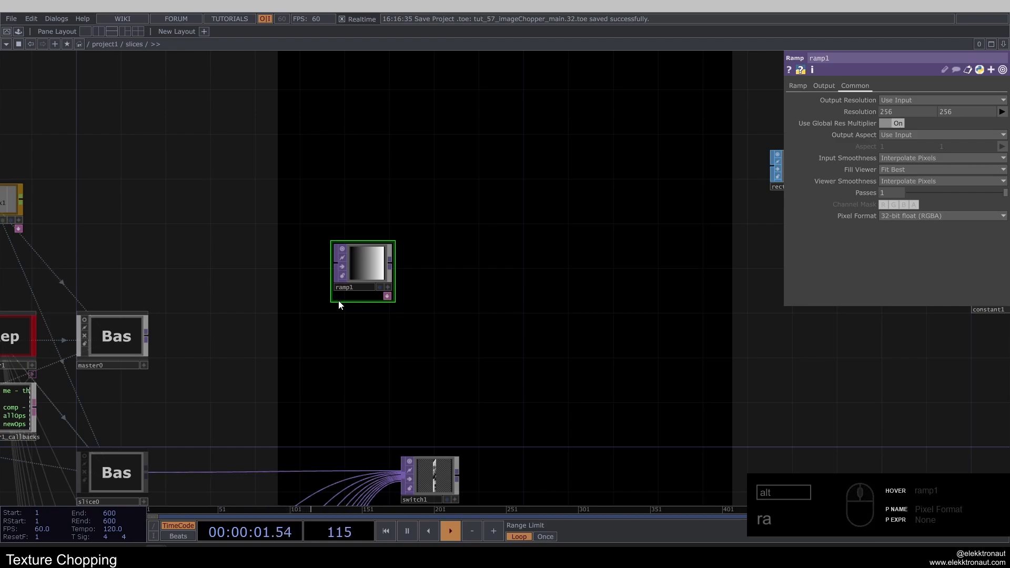
{"action": "left_click", "coordinate": [419, 225]}
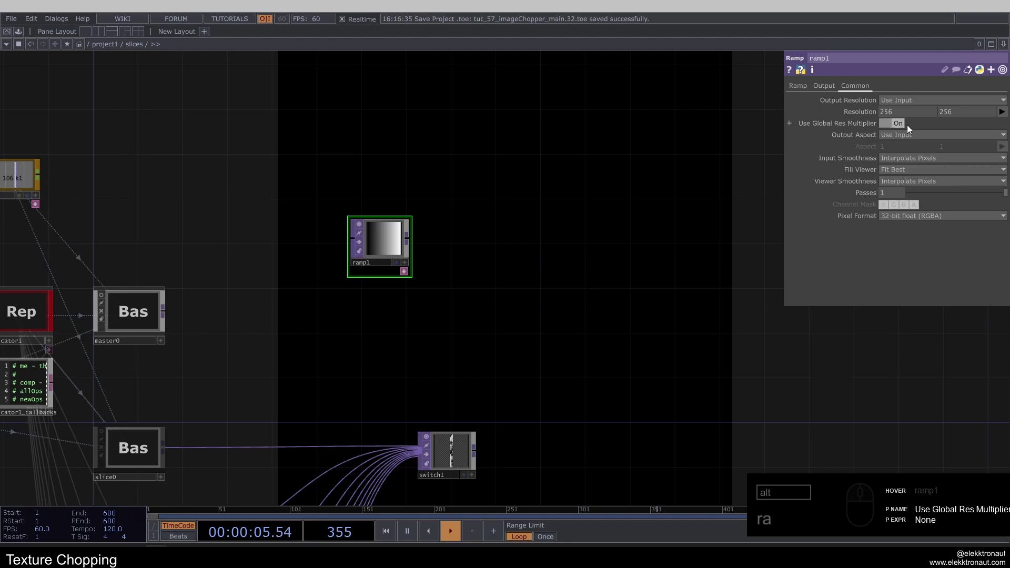
{"action": "left_click", "coordinate": [963, 118]}
{"action": "left_click", "coordinate": [692, 171]}
{"action": "middle_click", "coordinate": [393, 243]}
{"action": "middle_click", "coordinate": [370, 232]}
{"action": "left_click", "coordinate": [459, 189]}
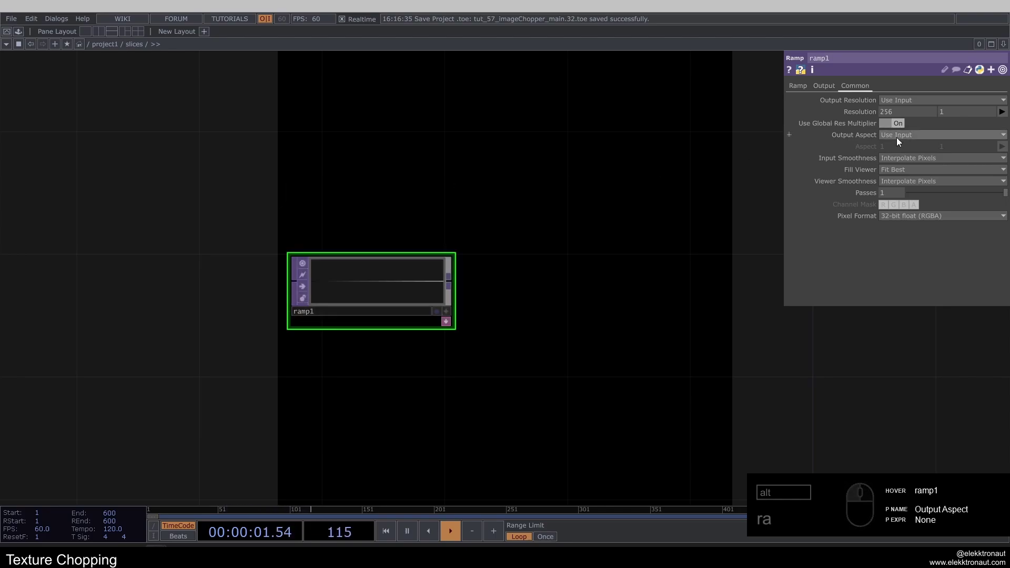
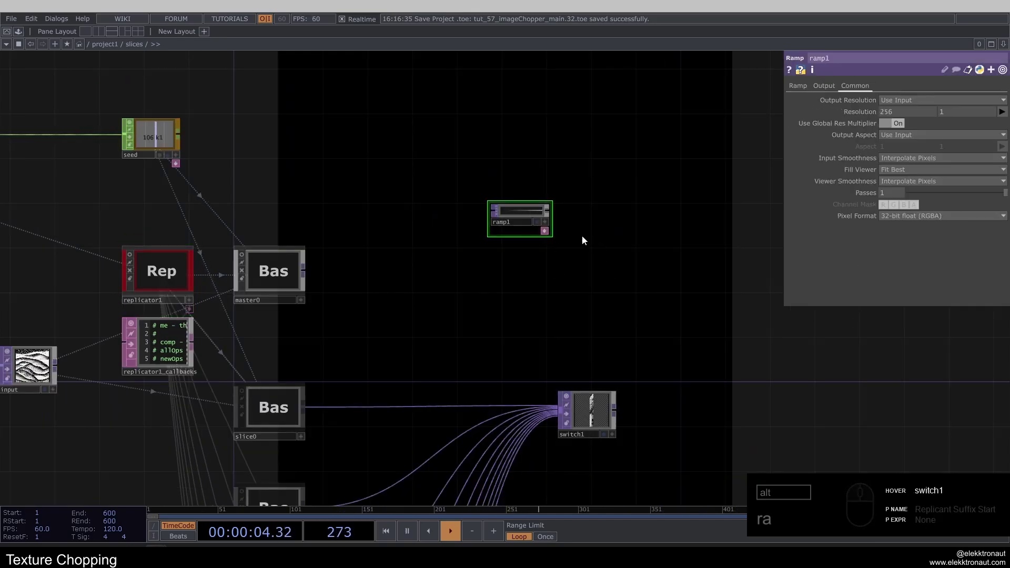
- Reduce ramp1's resolution to 10 pixels wide by 1 high
{"action": "left_click", "coordinate": [148, 277]}
{"action": "right_click", "coordinate": [859, 117]}
{"action": "right_click", "coordinate": [883, 106]}
{"action": "left_click", "coordinate": [889, 83]}
{"action": "left_click", "coordinate": [514, 215]}
{"action": "middle_click", "coordinate": [586, 193]}
{"action": "right_click", "coordinate": [894, 115]}
{"action": "left_click", "coordinate": [908, 118]}
{"action": "middle_click", "coordinate": [545, 217]}
{"action": "left_click", "coordinate": [483, 224]}
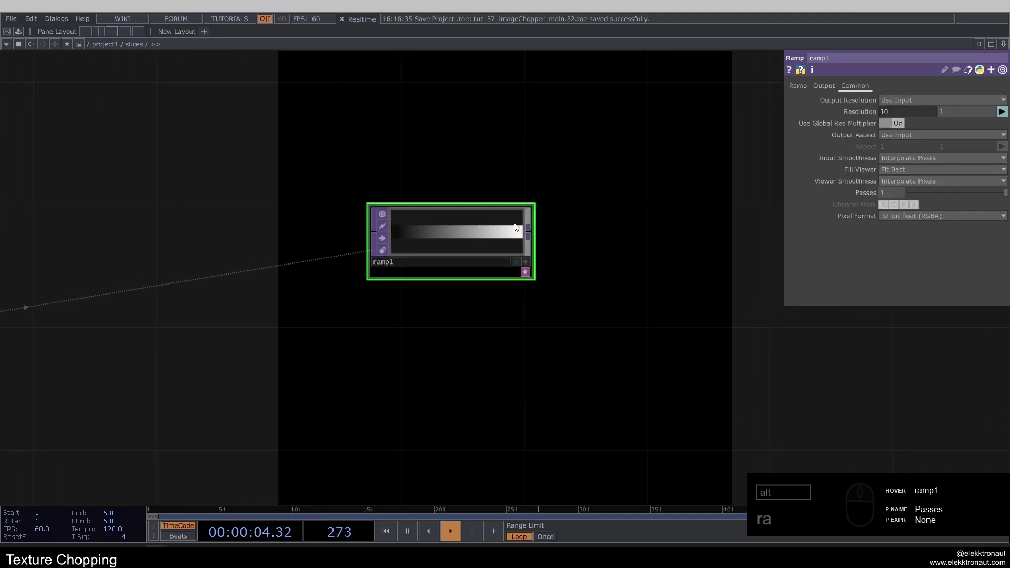
{"action": "left_click", "coordinate": [457, 230]}
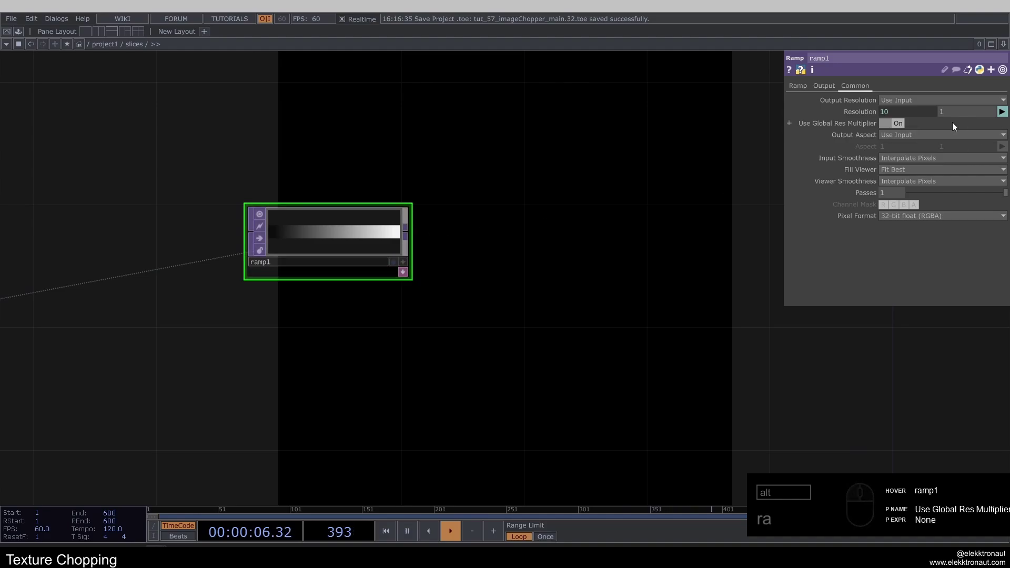
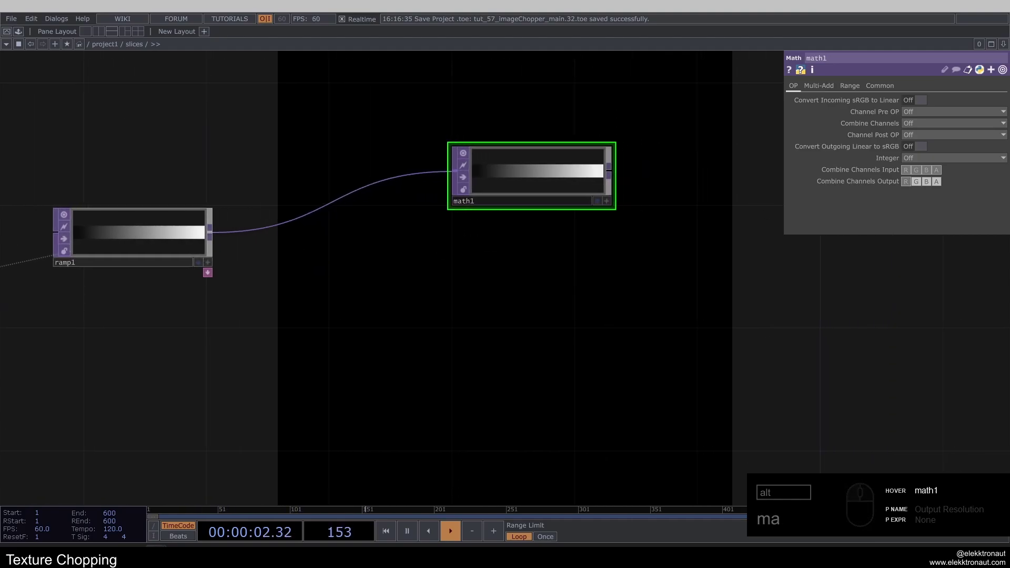
- Check math1's output range and link the pos null to geo1 as its instance source
{"action": "left_click", "coordinate": [849, 90]}
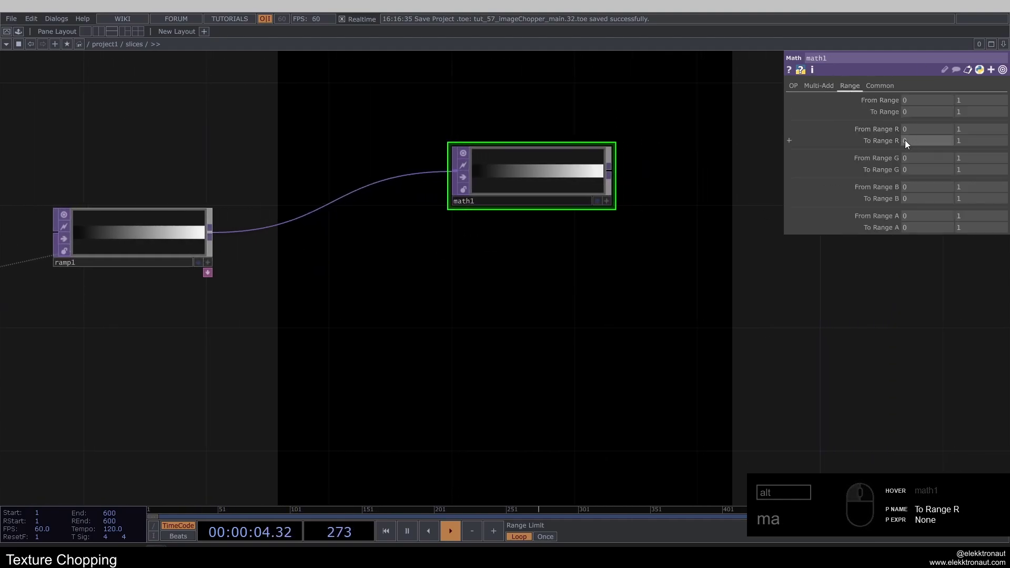
{"action": "left_click", "coordinate": [919, 144]}
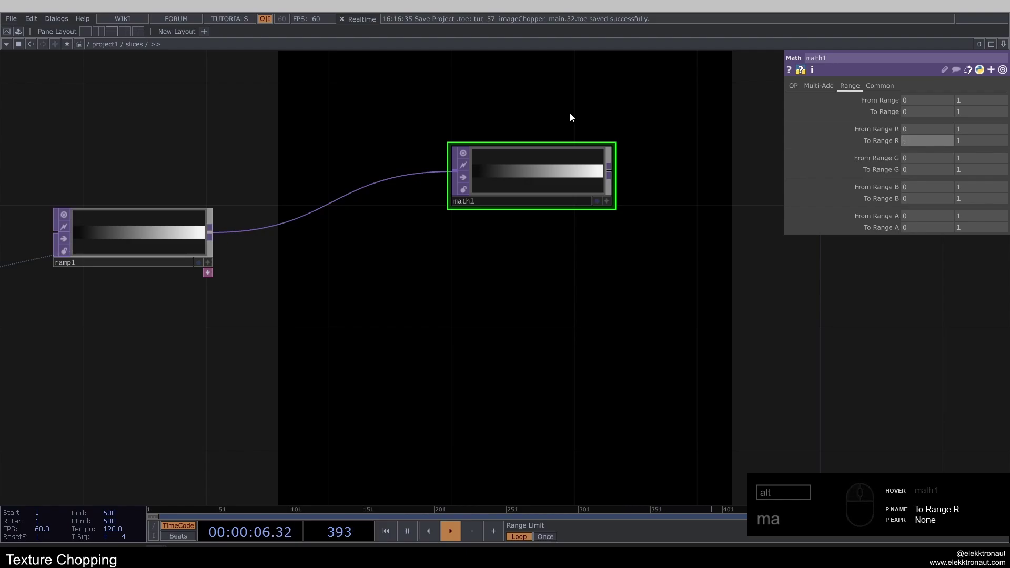
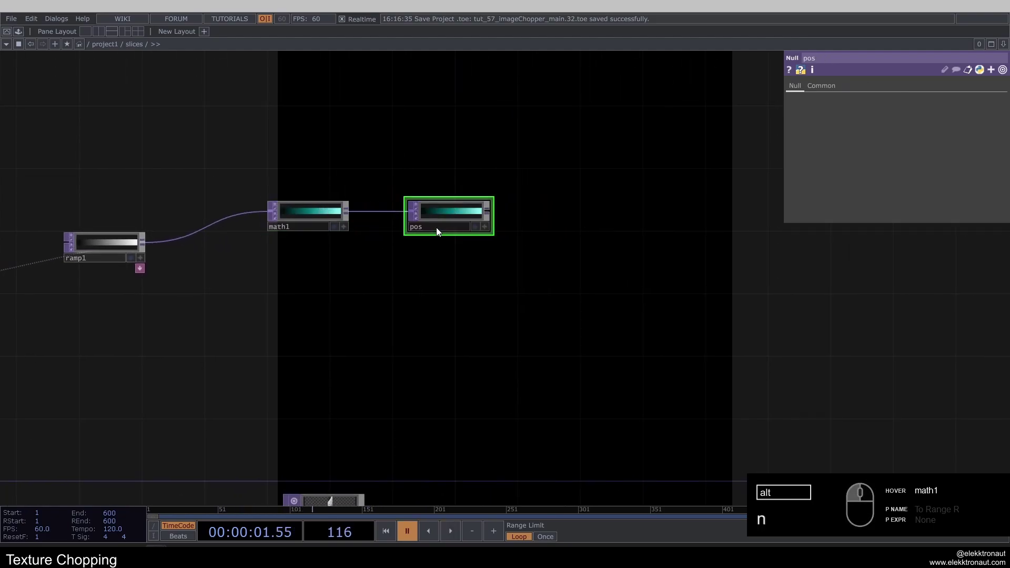
{"action": "left_click_drag", "start_coordinate": [481, 332], "coordinate": [446, 297]}
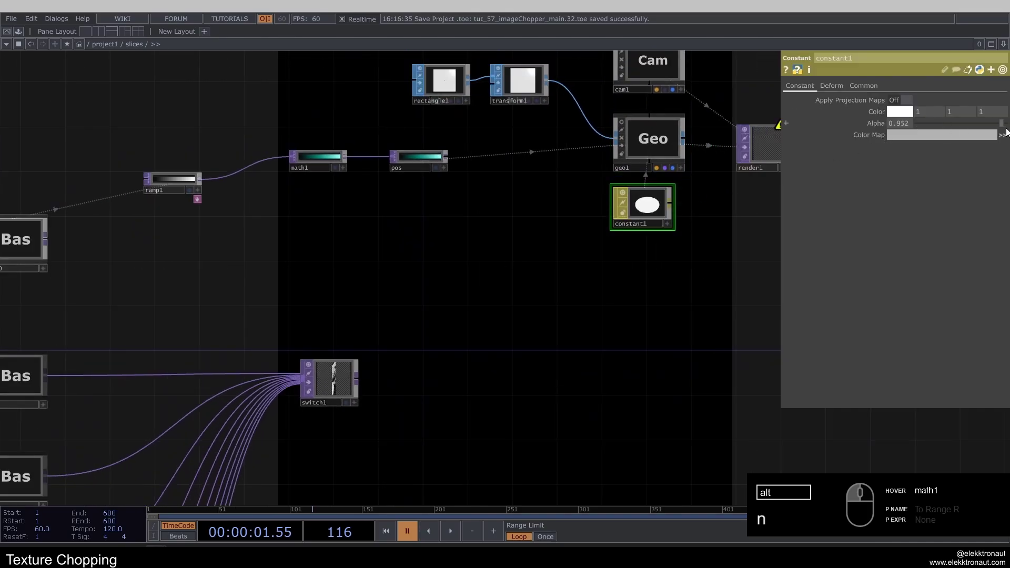
- Add a Null TOP named tex_array after switch1, fed by the switch output
{"action": "key", "text": "space"}
{"action": "type", "text": "n"}
{"action": "middle_click", "coordinate": [530, 288]}
{"action": "left_click", "coordinate": [264, 411]}
{"action": "key", "text": "alt+n"}
{"action": "left_click", "coordinate": [576, 408]}
{"action": "left_click", "coordinate": [568, 428]}
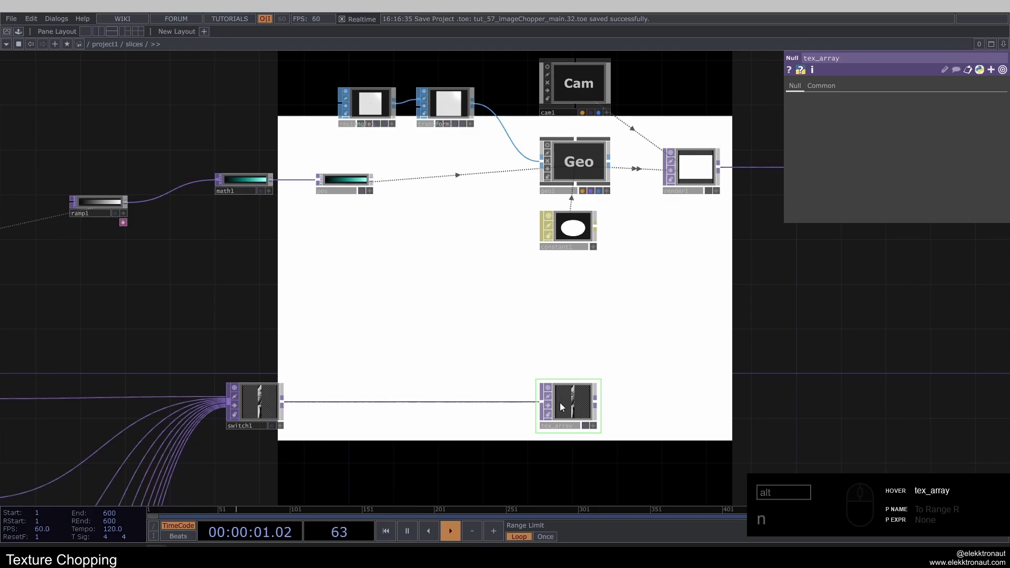
{"action": "left_click", "coordinate": [576, 399]}
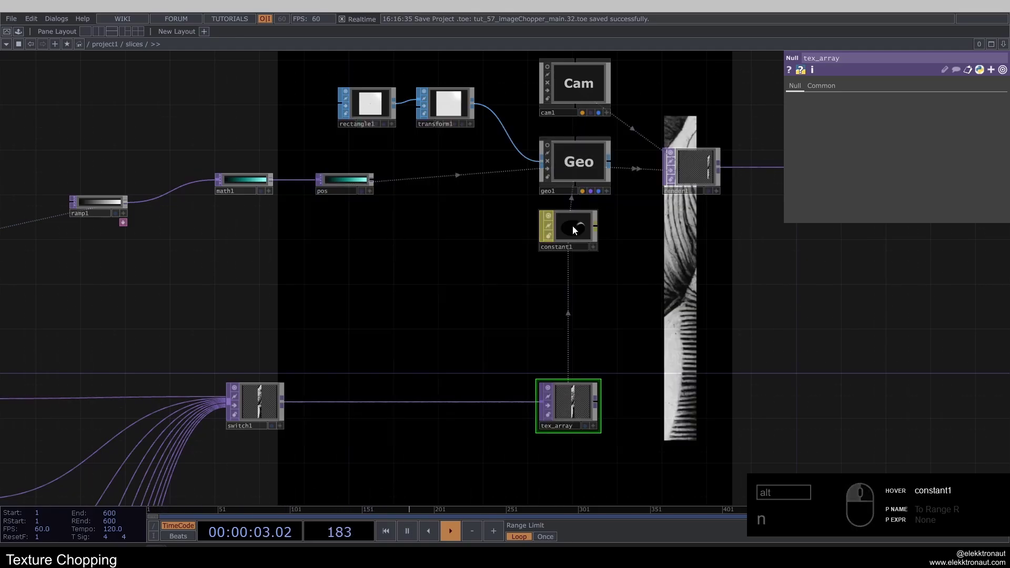
- Set constant1's Color Map to tex_array and enable Blending (Transparency) so the strips render
{"action": "left_click", "coordinate": [583, 286]}
{"action": "key", "text": "1"}
{"action": "left_click", "coordinate": [870, 88]}
{"action": "left_click", "coordinate": [909, 103]}
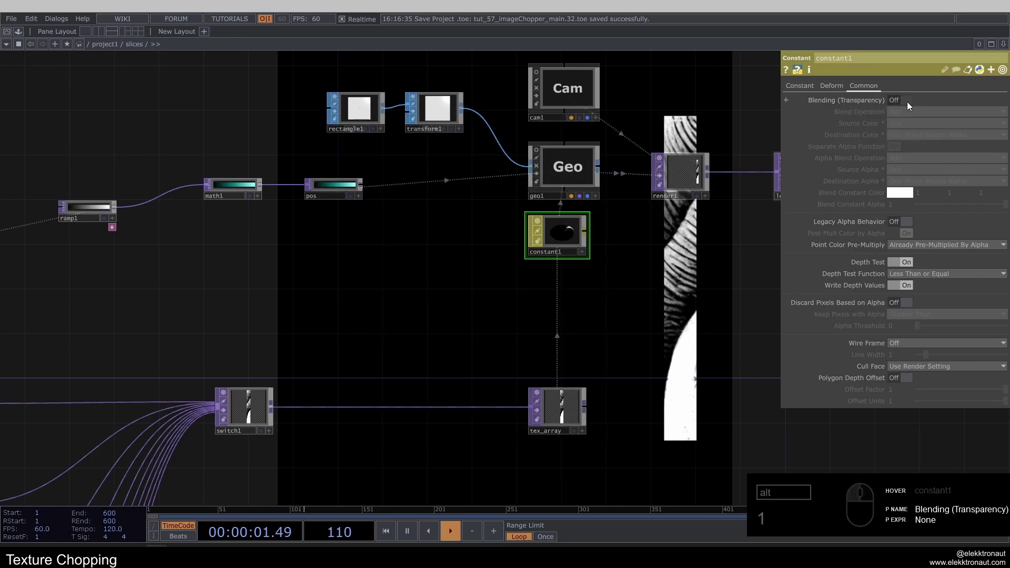
{"action": "left_click", "coordinate": [909, 104]}
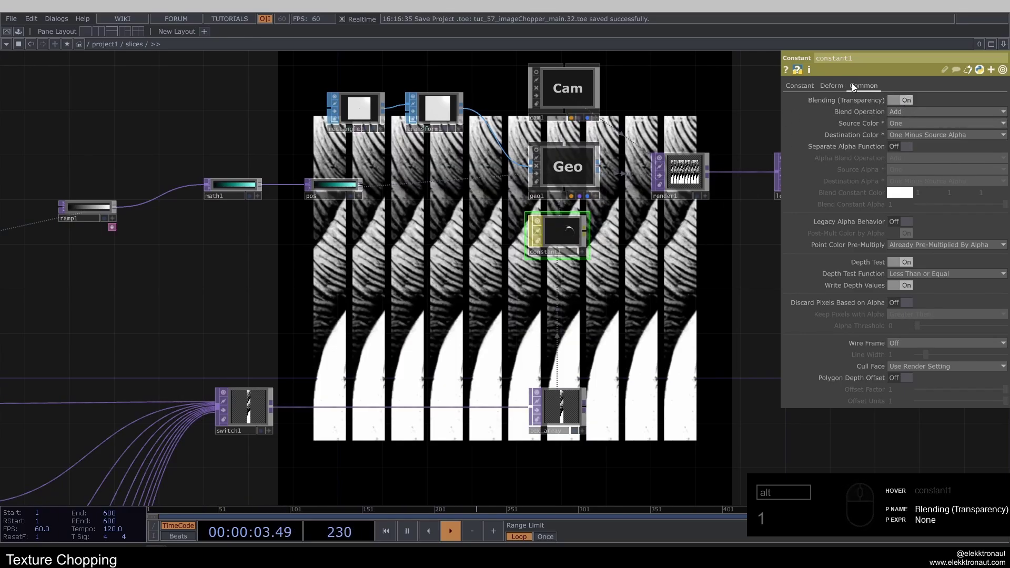
{"action": "left_click", "coordinate": [803, 91]}
{"action": "middle_click", "coordinate": [614, 244]}
{"action": "left_click", "coordinate": [487, 285]}
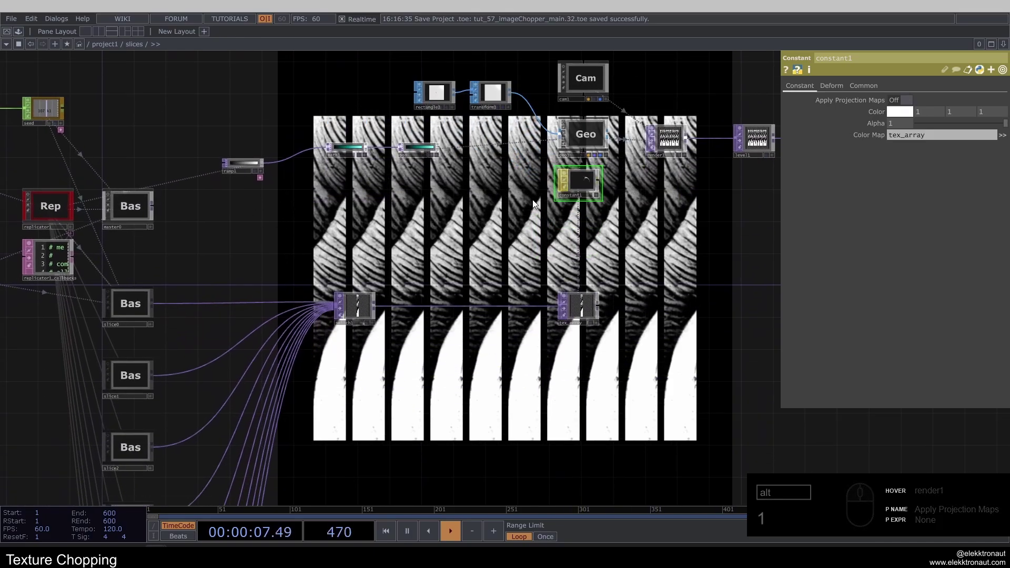
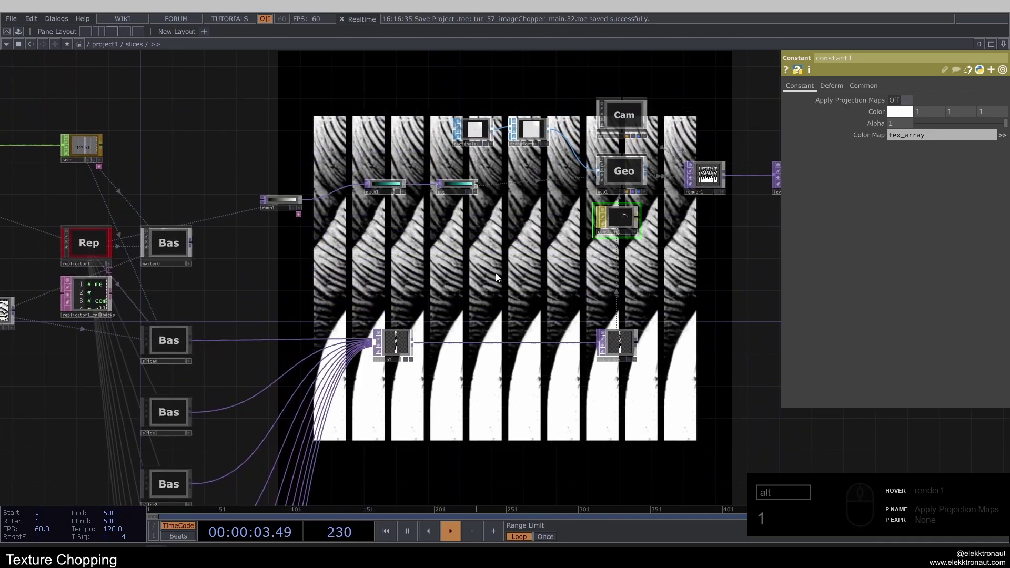
{"action": "left_click", "coordinate": [474, 304]}
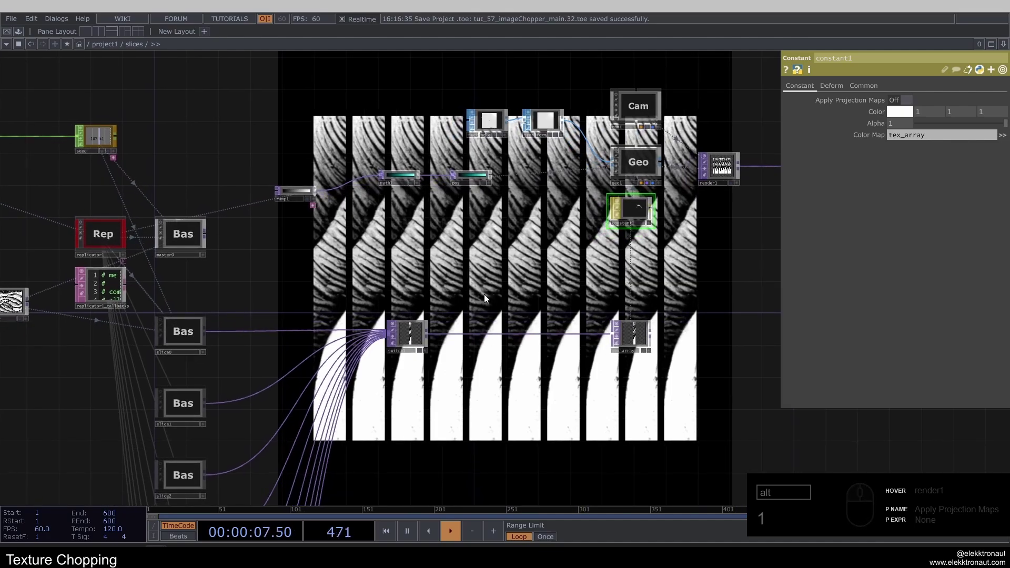
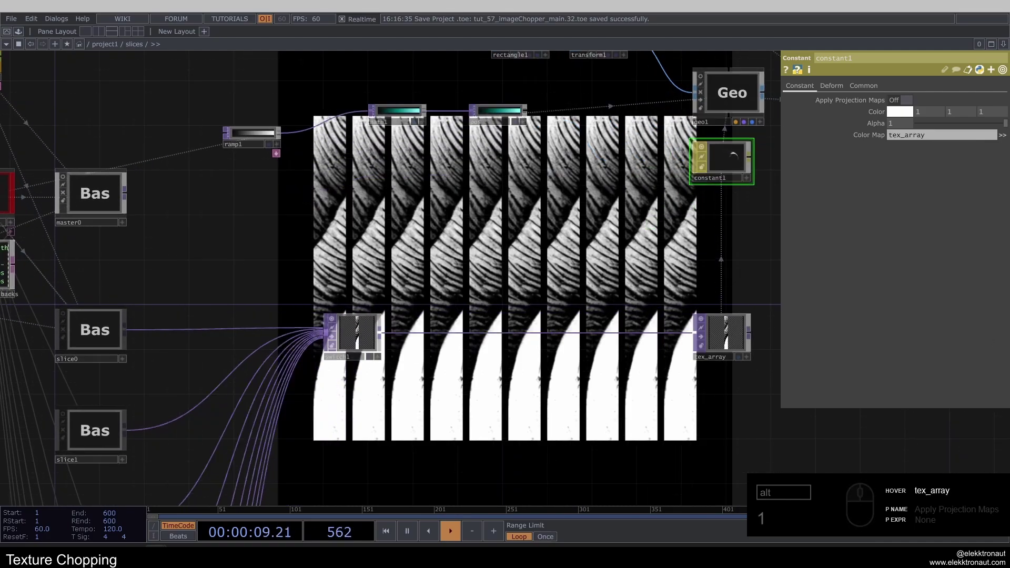
- Set switch1's Index to the expression me.time.frame - 1
{"action": "left_click", "coordinate": [843, 113]}
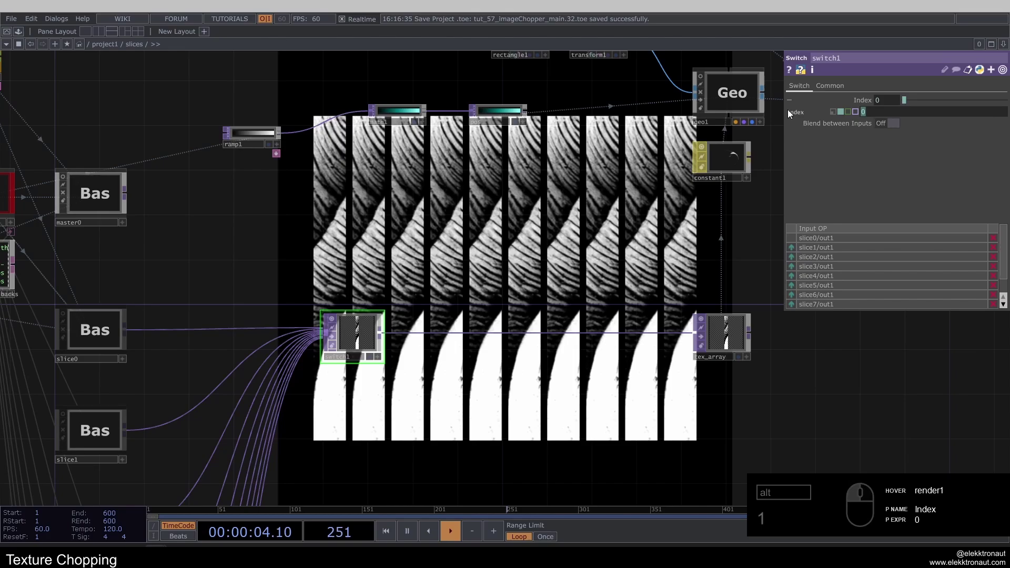
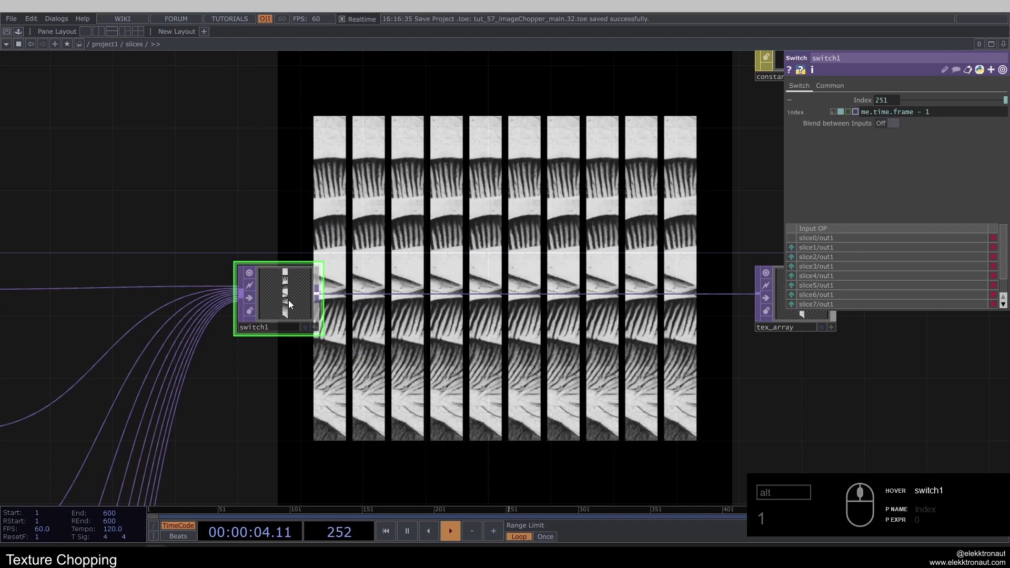
{"action": "type", "text": "1"}
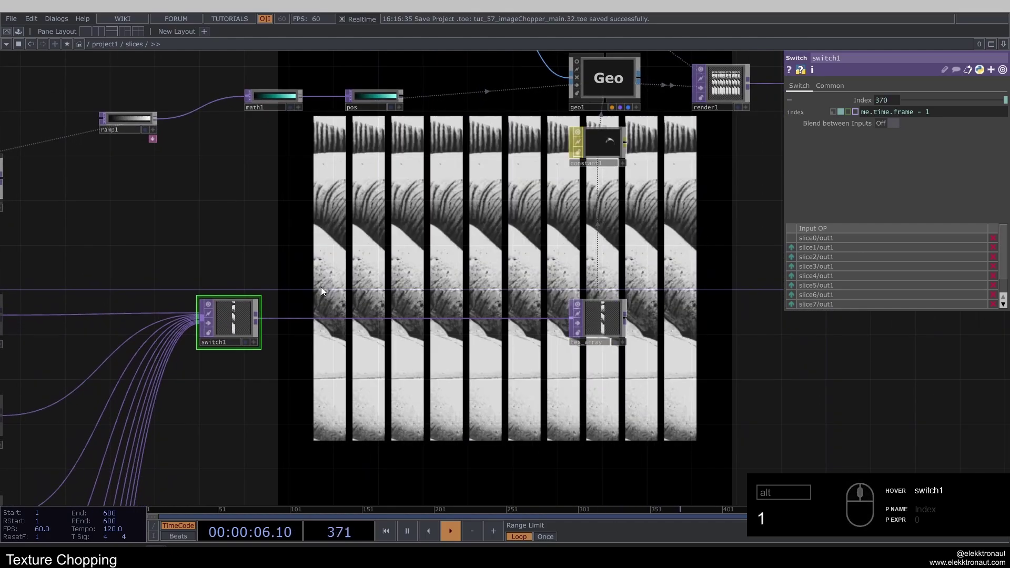
{"action": "type", "text": "11111"}
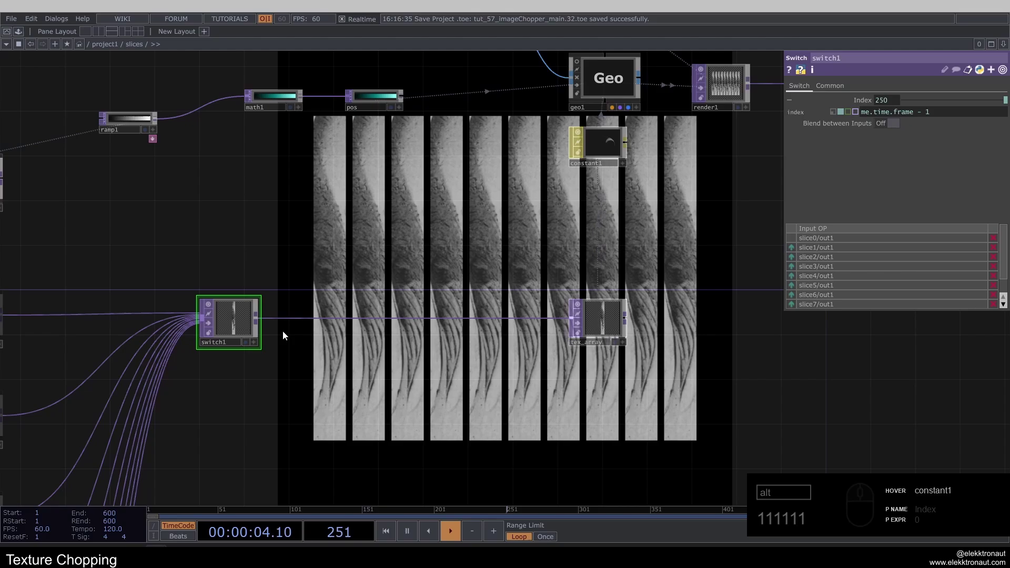
- Insert a Texture 3D TOP into the connection between switch1 and tex_array
{"action": "right_click", "coordinate": [308, 321]}
{"action": "left_click", "coordinate": [318, 314]}
{"action": "type", "text": "ex"}
{"action": "left_click", "coordinate": [392, 223]}
{"action": "left_click", "coordinate": [326, 318]}
{"action": "left_click", "coordinate": [898, 150]}
{"action": "left_click", "coordinate": [899, 105]}
{"action": "left_click", "coordinate": [902, 124]}
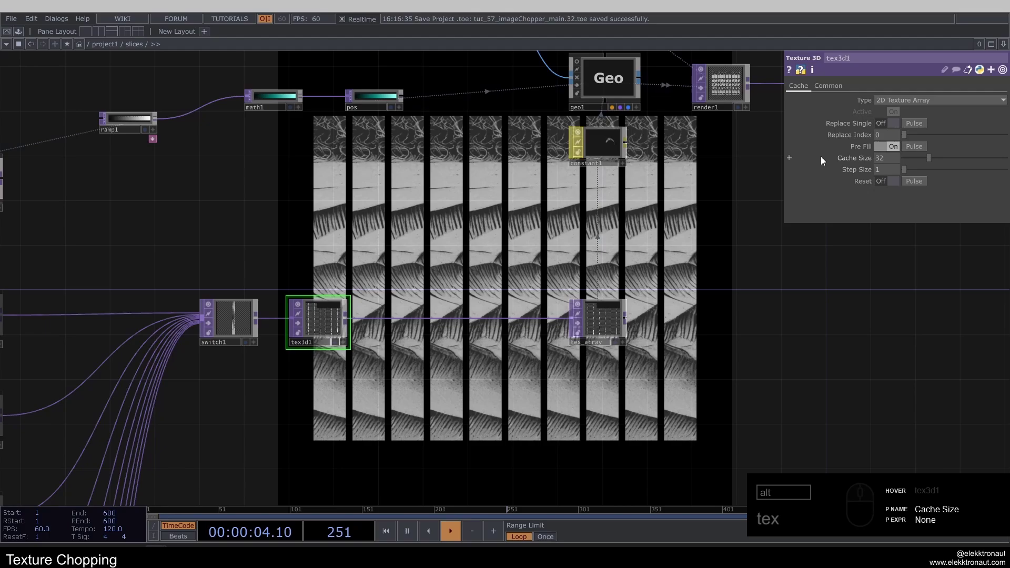
- Set the Texture 3D operator's cache size to 10 frames
{"action": "left_click", "coordinate": [449, 252]}
{"action": "left_click", "coordinate": [243, 255]}
{"action": "right_click", "coordinate": [836, 116]}
{"action": "left_click", "coordinate": [866, 89]}
{"action": "left_click", "coordinate": [844, 116]}
{"action": "middle_click", "coordinate": [497, 319]}
{"action": "left_click", "coordinate": [459, 320]}
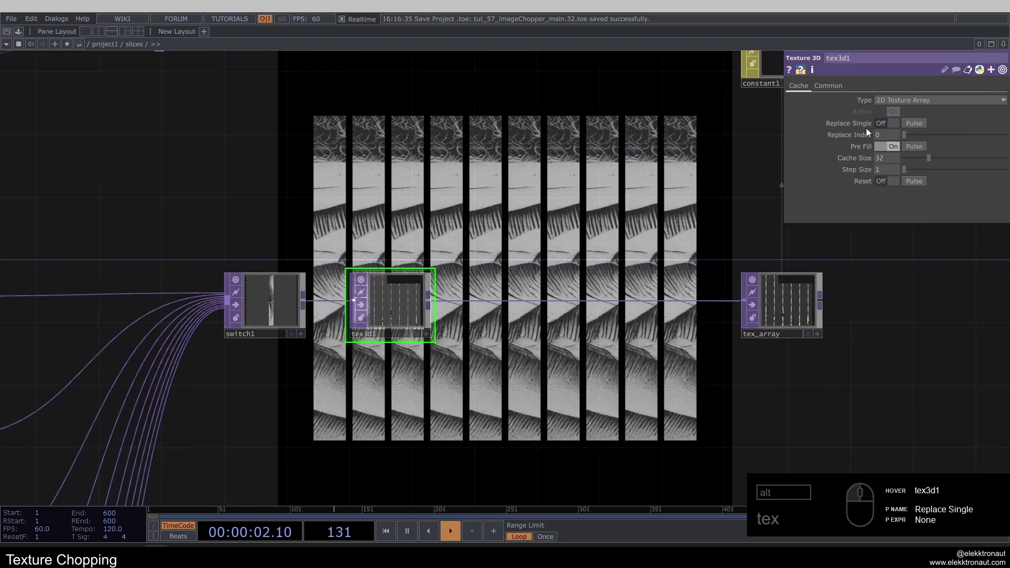
{"action": "right_click", "coordinate": [861, 162]}
{"action": "left_click", "coordinate": [874, 161]}
{"action": "left_click", "coordinate": [526, 195]}
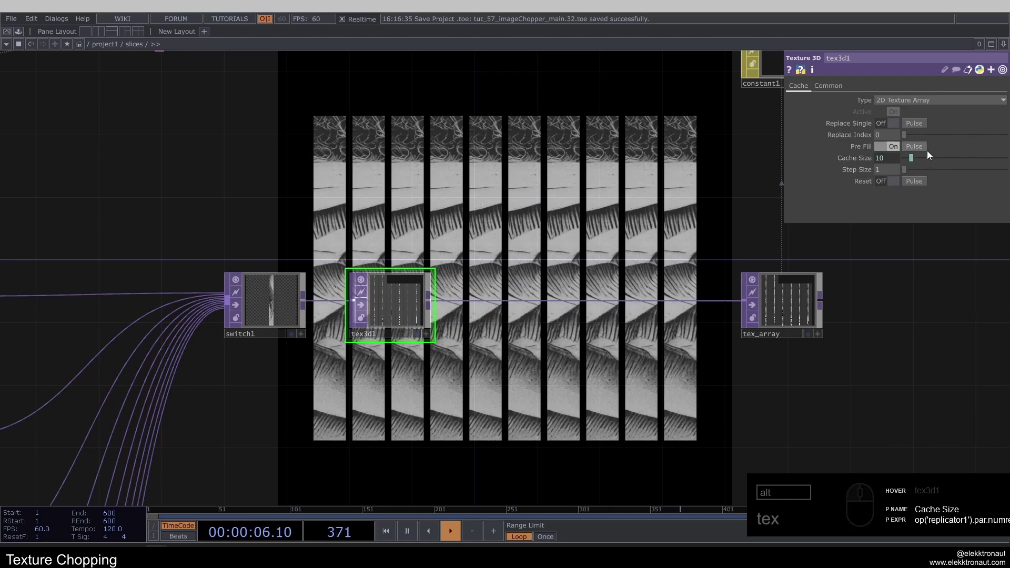
{"action": "left_click", "coordinate": [920, 150]}
{"action": "left_click", "coordinate": [533, 219]}
{"action": "key", "text": "1"}
- Inspect the Texture 3D preview and bring up the TOP create list narrowed to Math
{"action": "middle_click", "coordinate": [393, 327]}
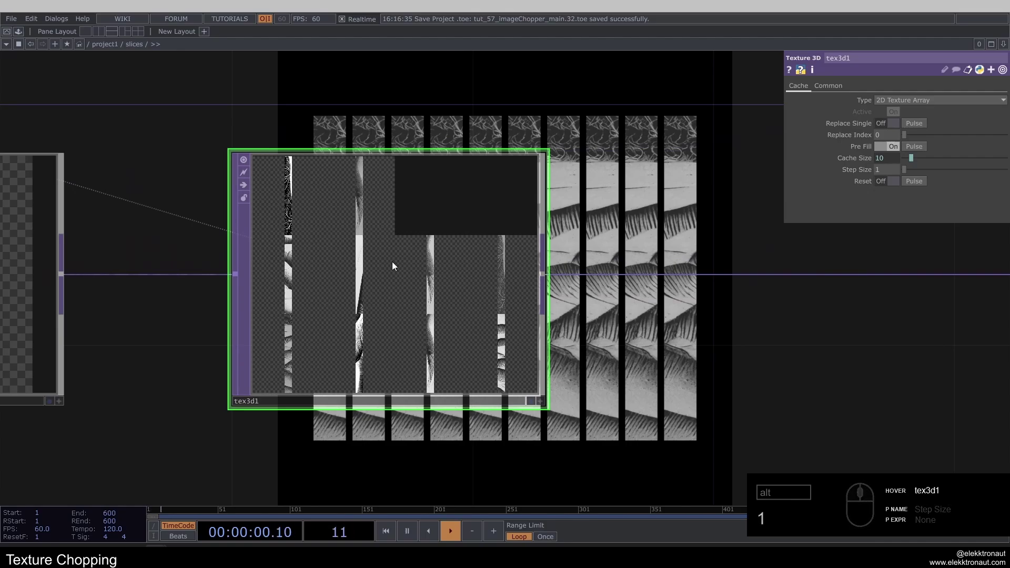
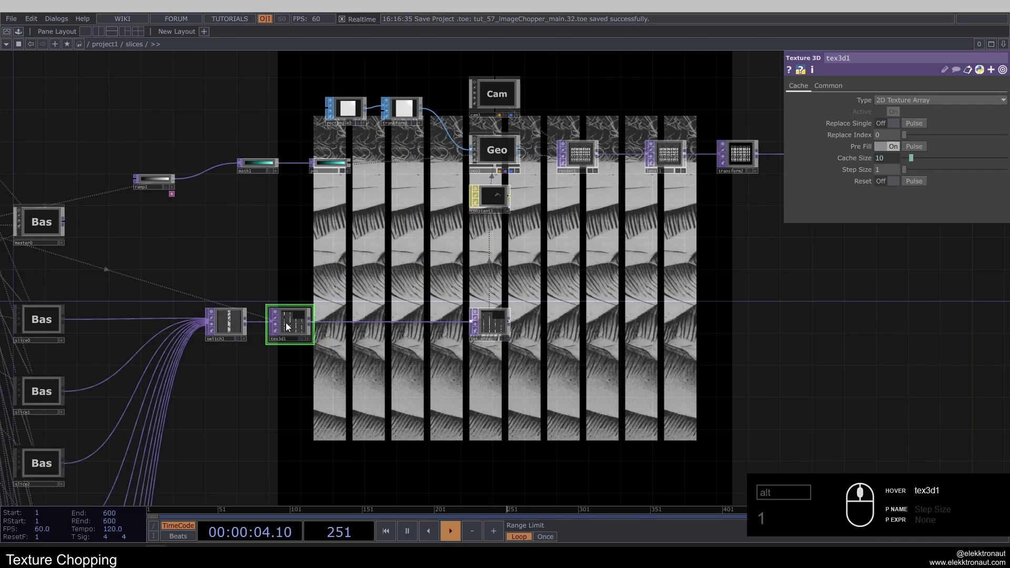
{"action": "left_click", "coordinate": [307, 238]}
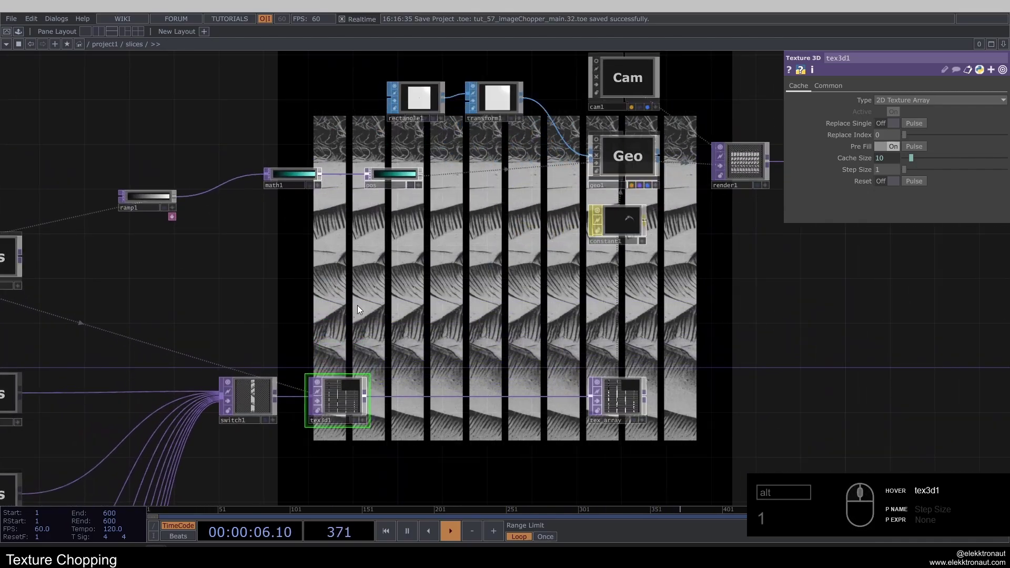
{"action": "left_click", "coordinate": [313, 275]}
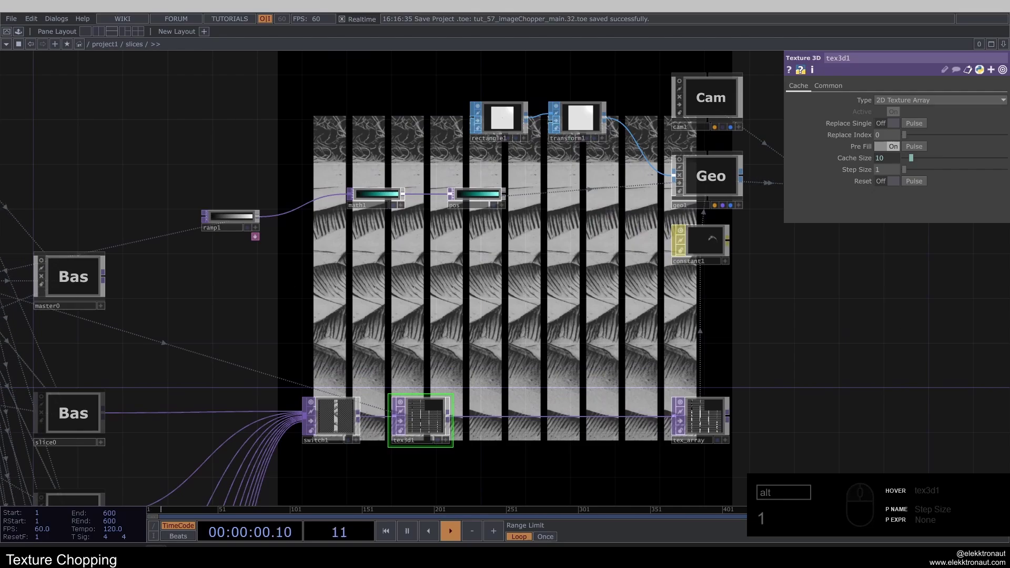
{"action": "middle_click", "coordinate": [267, 217]}
{"action": "middle_click", "coordinate": [259, 223]}
- Add math2 below ramp1, fed by the ramp
{"action": "type", "text": "1a"}
{"action": "left_click", "coordinate": [153, 303]}
{"action": "left_click", "coordinate": [425, 314]}
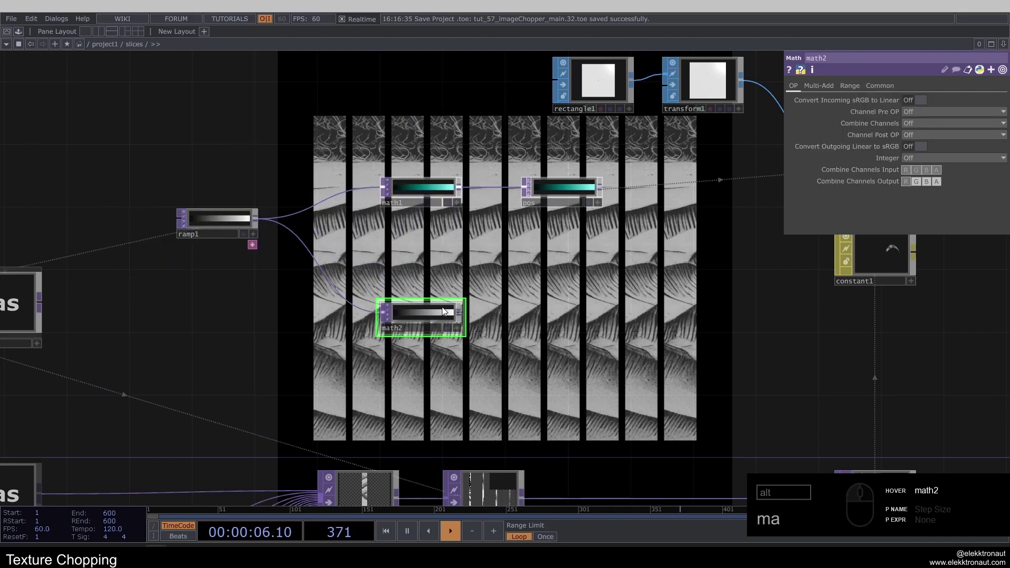
{"action": "left_click", "coordinate": [447, 325]}
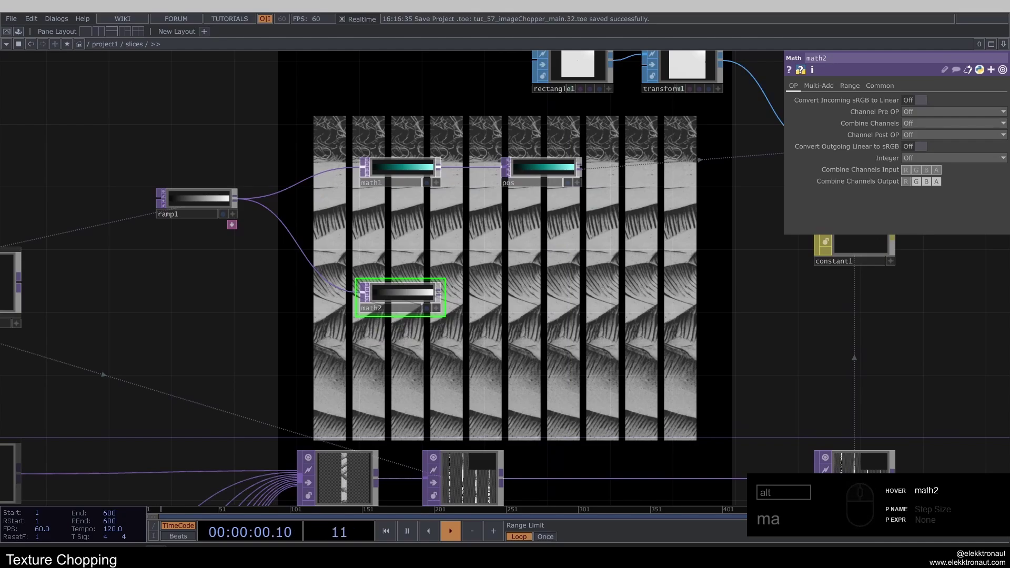
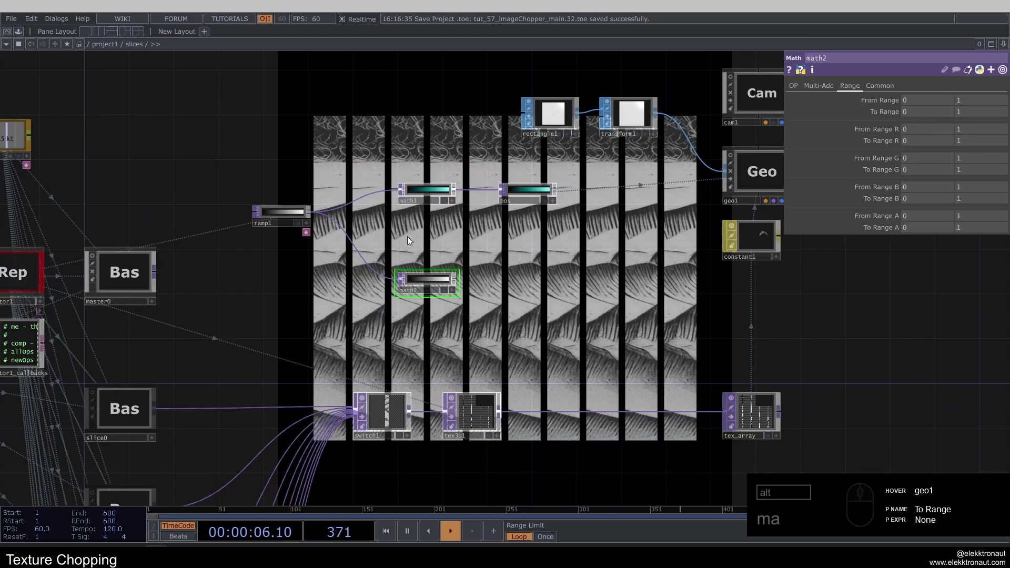
- Set math2's To Range to 0 through op('replicator1').par.numreplicants-1, giving 0 to 9
{"action": "right_click", "coordinate": [979, 117]}
{"action": "left_click", "coordinate": [930, 118]}
{"action": "left_click", "coordinate": [891, 114]}
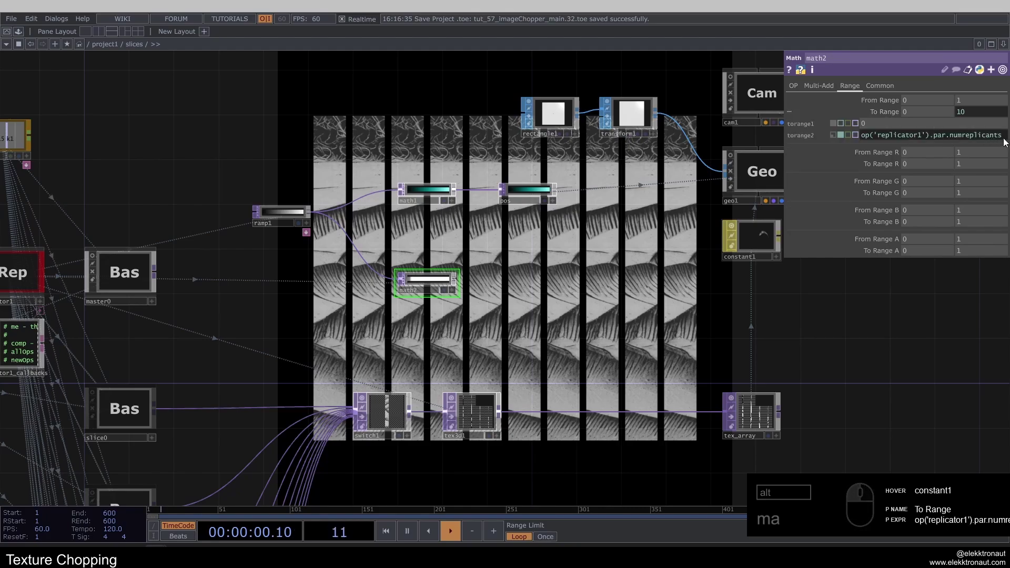
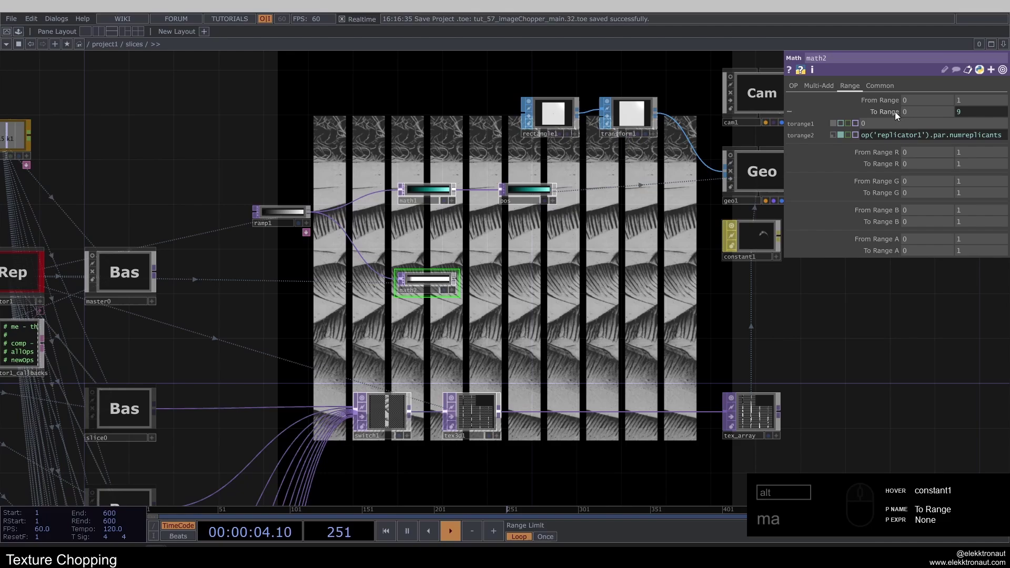
{"action": "left_click", "coordinate": [899, 115]}
{"action": "middle_click", "coordinate": [461, 281]}
{"action": "left_click", "coordinate": [871, 89]}
{"action": "left_click", "coordinate": [929, 180]}
{"action": "left_click", "coordinate": [931, 202]}
{"action": "middle_click", "coordinate": [366, 293]}
{"action": "left_click", "coordinate": [361, 290]}
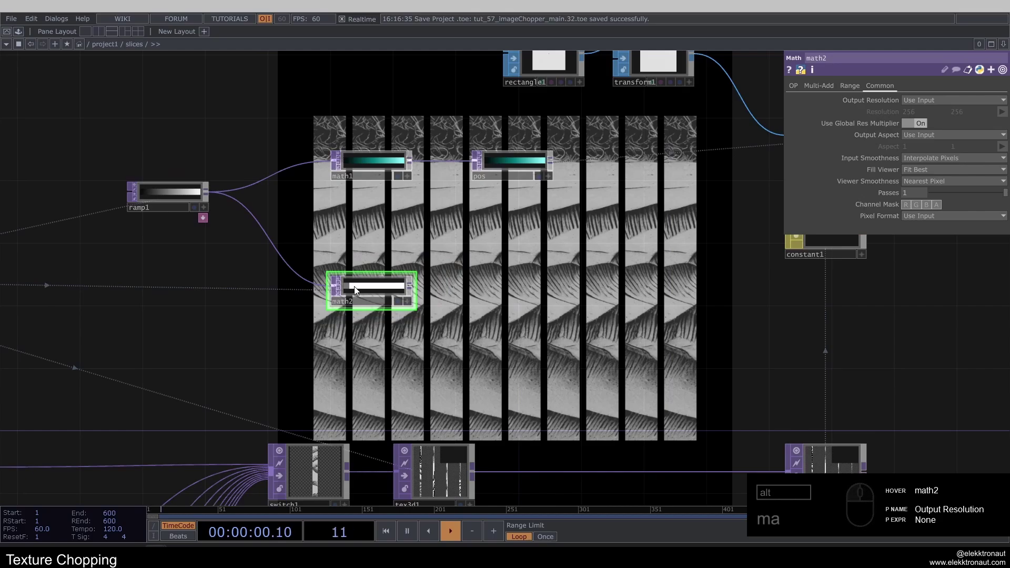
- Append a Null TOP after math2
{"action": "key", "text": "alt+n"}
{"action": "left_click", "coordinate": [528, 284]}
{"action": "double_click", "coordinate": [521, 305]}
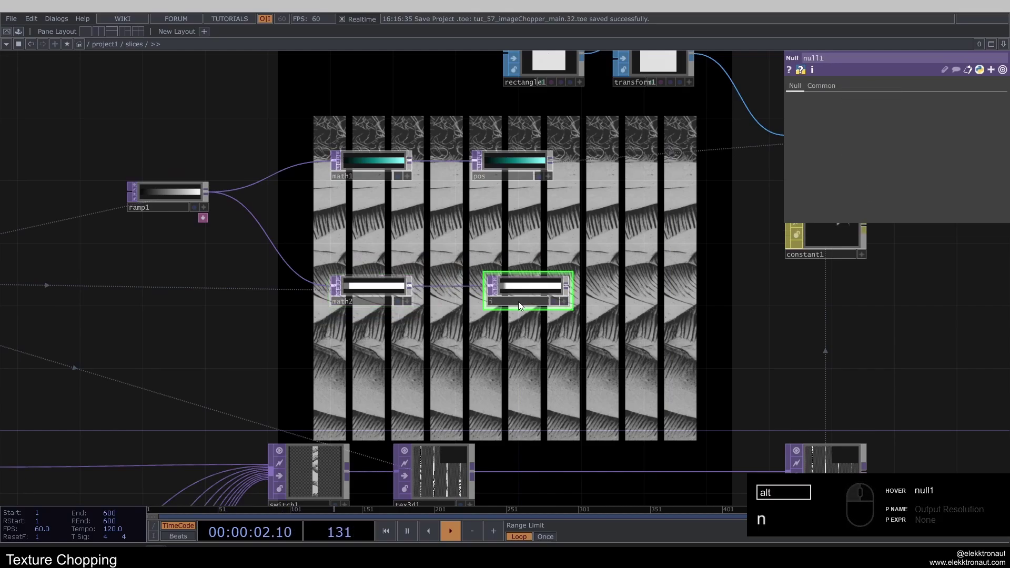
- Rename the null to index and set geo1's Texture Coord OP to index with W on the r channel
{"action": "left_click", "coordinate": [552, 288]}
{"action": "left_click", "coordinate": [684, 172]}
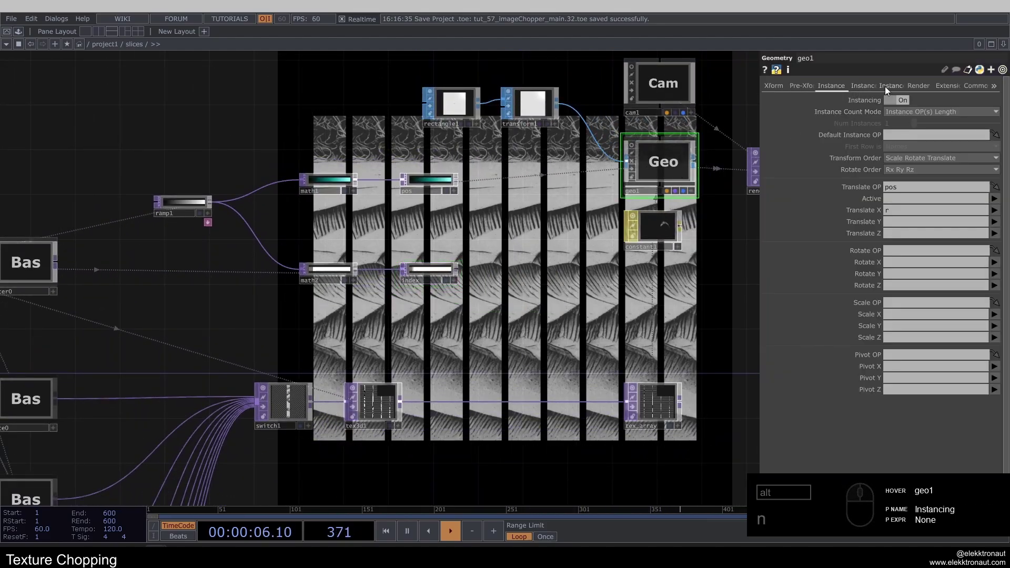
{"action": "left_click", "coordinate": [874, 88]}
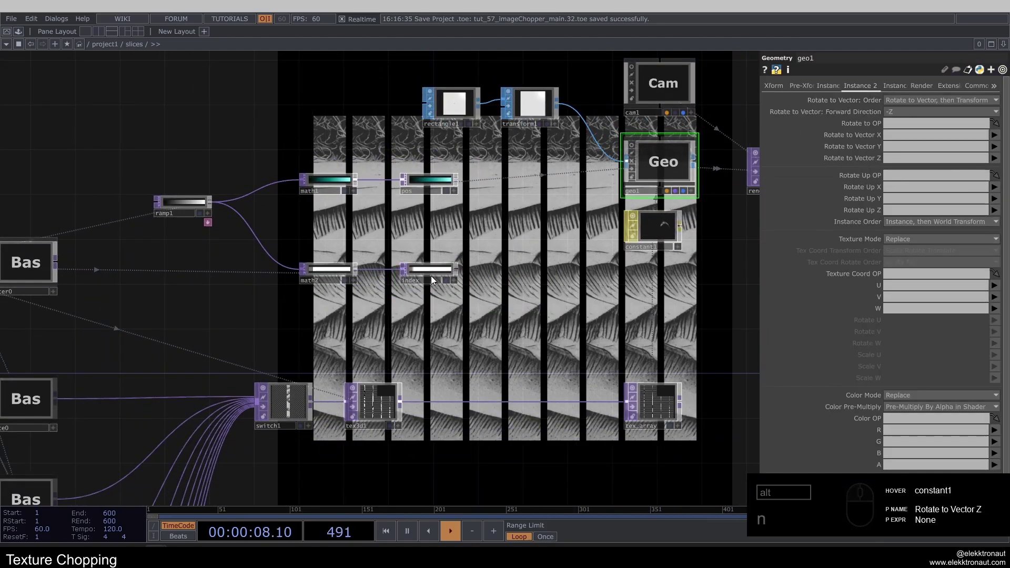
{"action": "left_click_drag", "start_coordinate": [442, 276], "coordinate": [850, 288]}
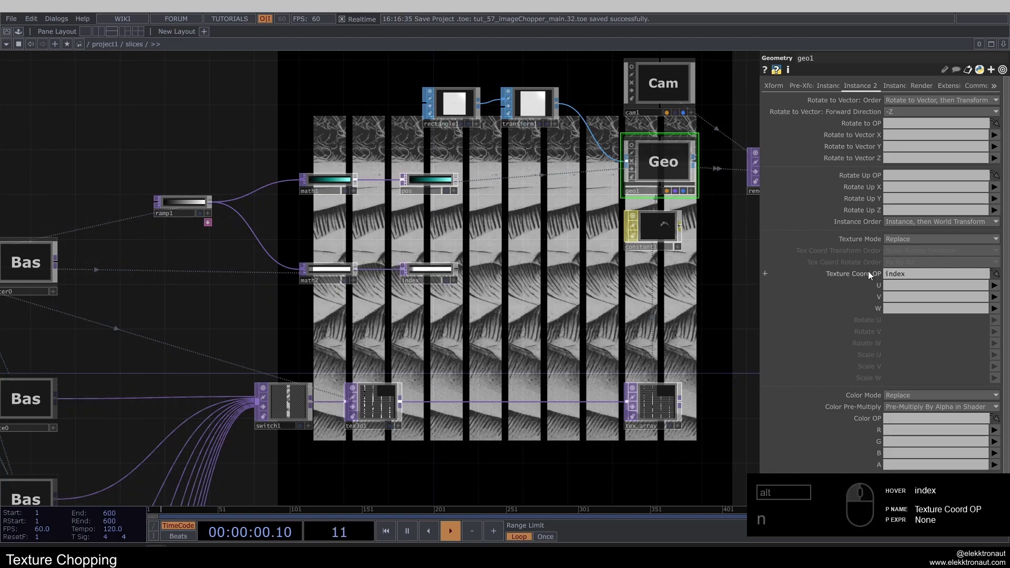
{"action": "left_click", "coordinate": [997, 309]}
{"action": "left_click", "coordinate": [996, 324]}
{"action": "left_click", "coordinate": [479, 302]}
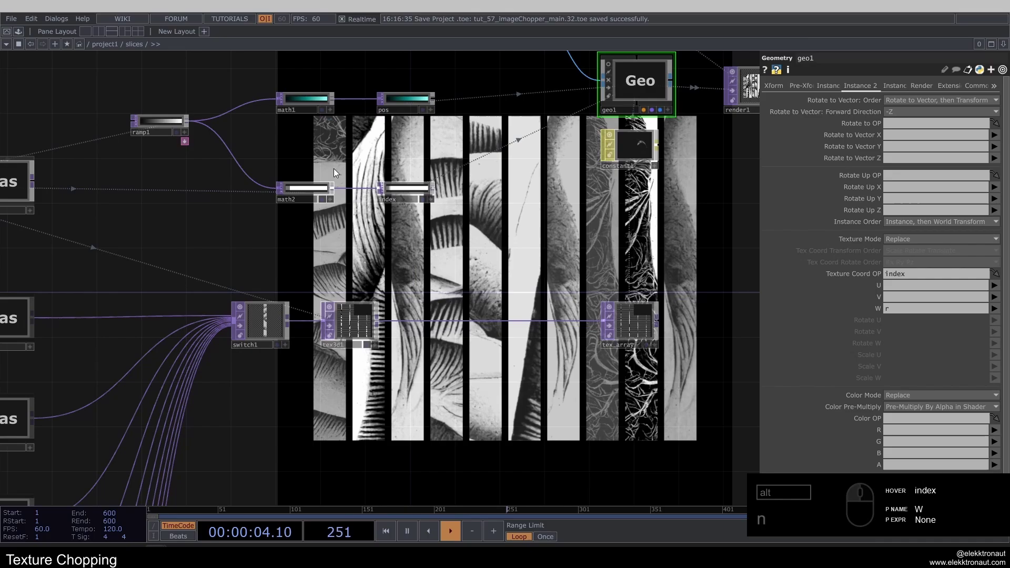
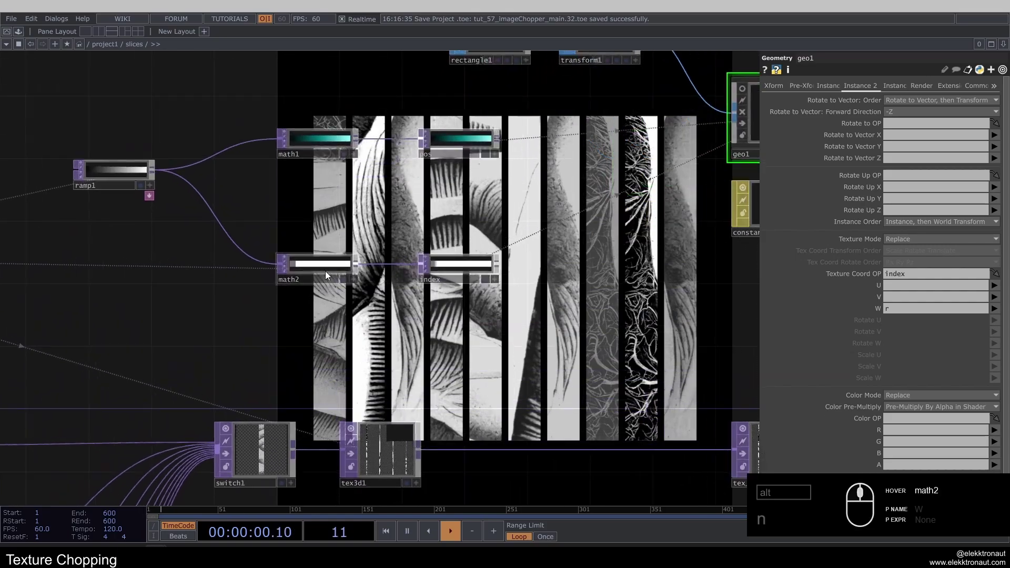
- Review the network and render to confirm the strips show different image chunks
{"action": "middle_click", "coordinate": [365, 324]}
{"action": "left_click", "coordinate": [464, 287]}
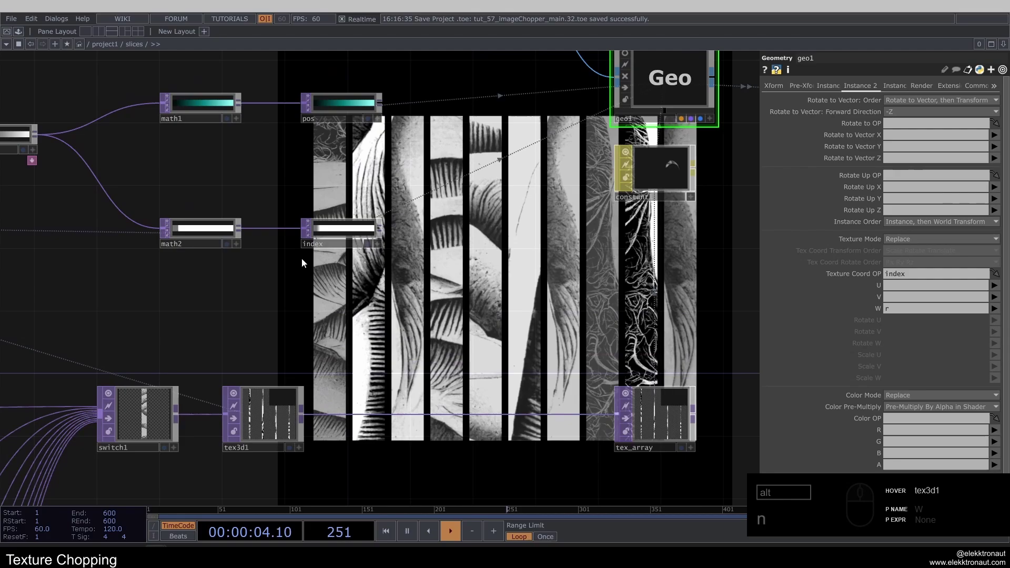
{"action": "middle_click", "coordinate": [403, 281]}
{"action": "middle_click", "coordinate": [430, 299]}
{"action": "left_click", "coordinate": [428, 299]}
{"action": "left_click", "coordinate": [535, 324]}
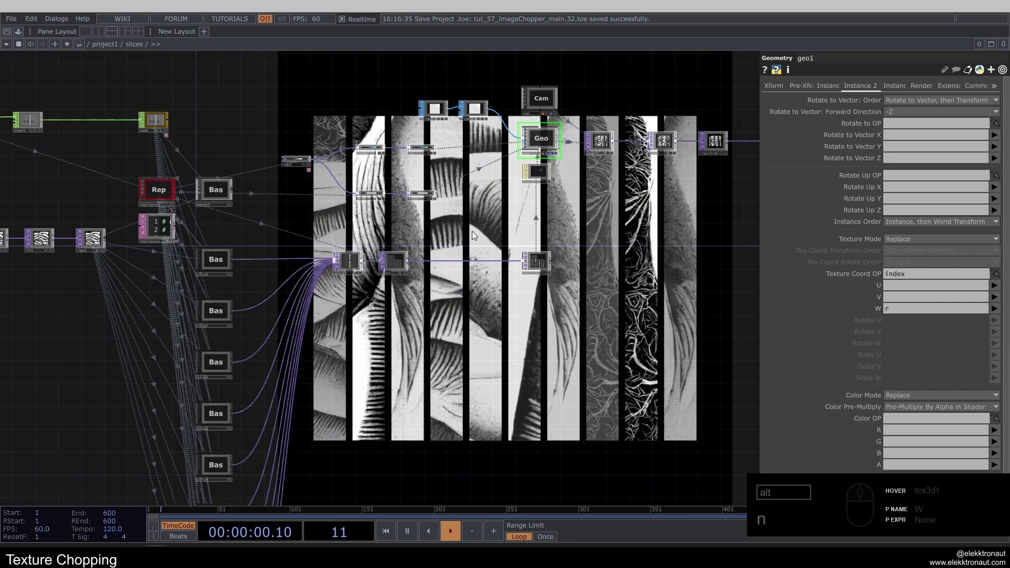
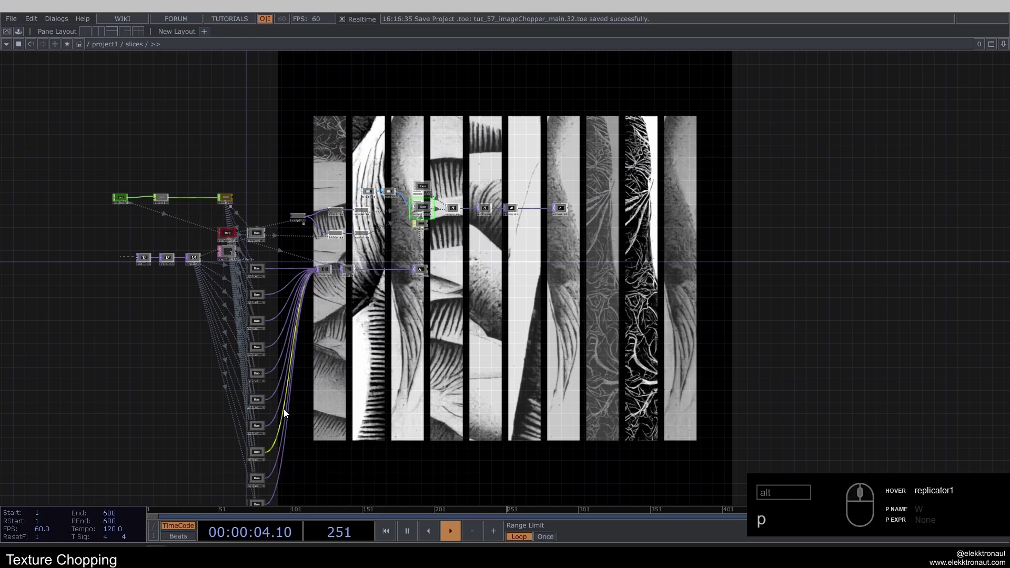
{"action": "left_click", "coordinate": [374, 412]}
{"action": "left_click", "coordinate": [336, 145]}
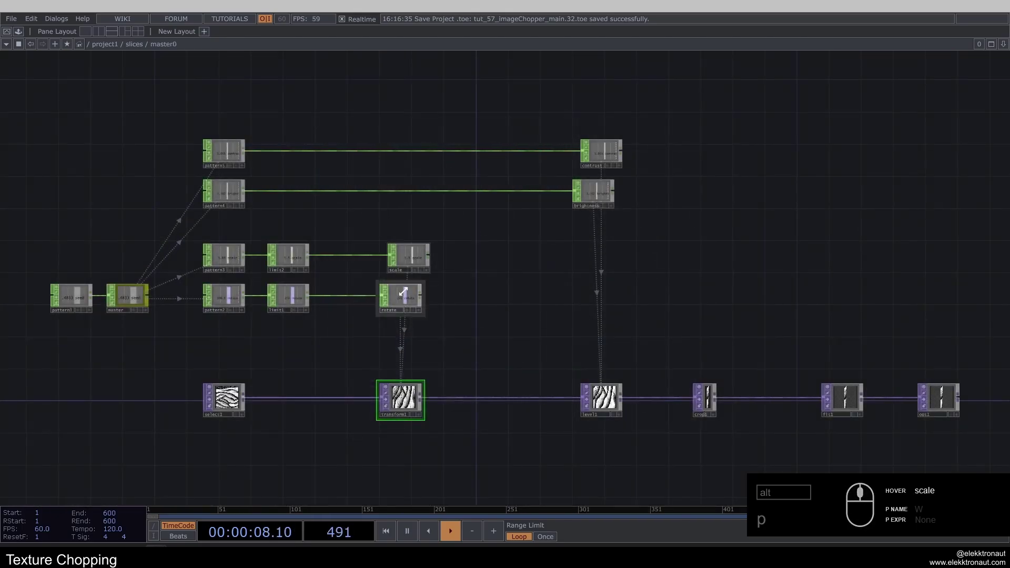
{"action": "left_click_drag", "start_coordinate": [240, 358], "coordinate": [582, 427]}
{"action": "left_click", "coordinate": [582, 426]}
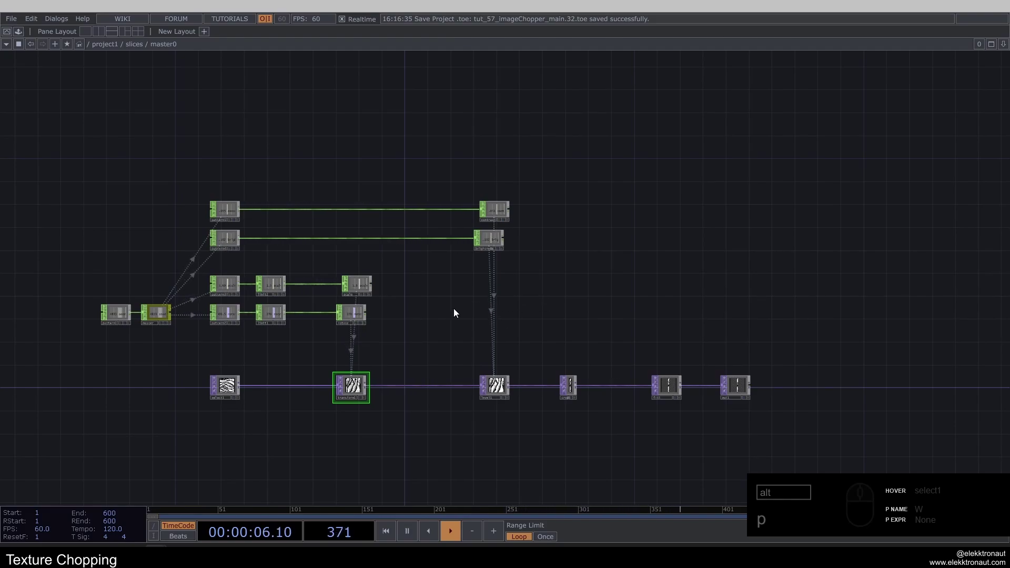
{"action": "left_click", "coordinate": [122, 319]}
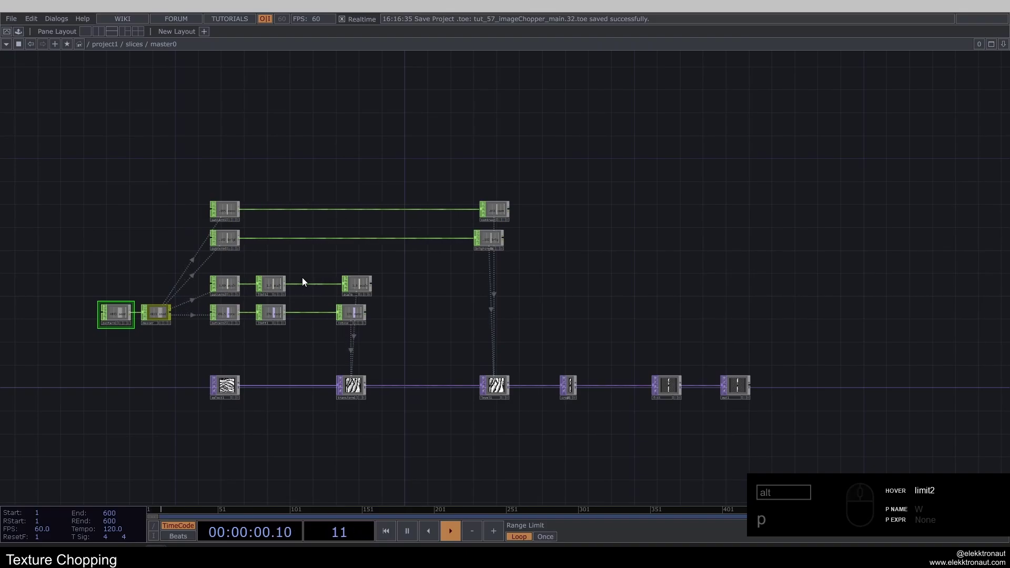
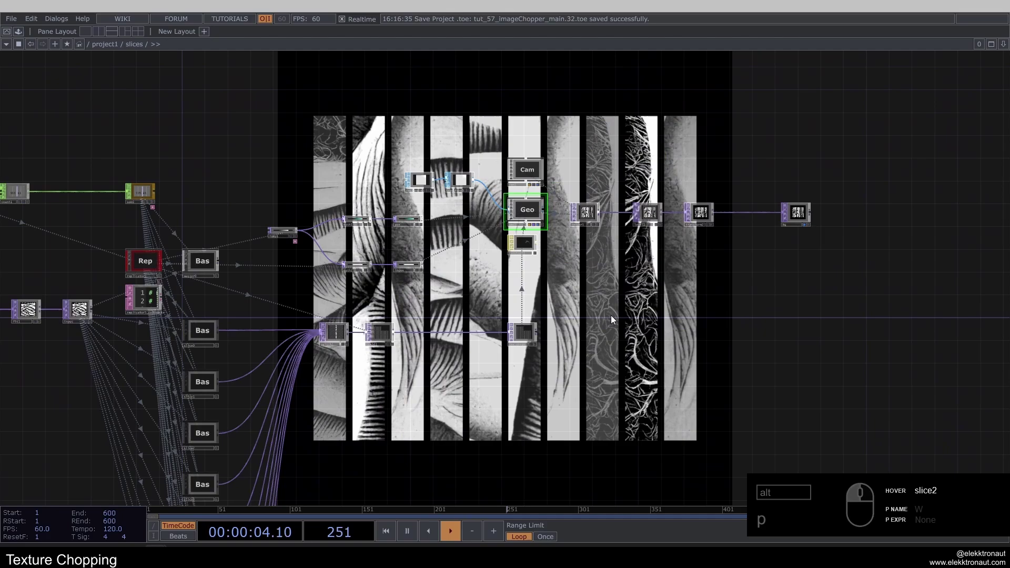
{"action": "middle_click", "coordinate": [785, 248]}
{"action": "left_click", "coordinate": [829, 207]}
{"action": "left_click", "coordinate": [655, 302]}
{"action": "right_click", "coordinate": [236, 129]}
{"action": "right_click", "coordinate": [558, 293]}
{"action": "left_click", "coordinate": [557, 292]}
{"action": "left_click", "coordinate": [740, 283]}
{"action": "middle_click", "coordinate": [846, 269]}
{"action": "left_click", "coordinate": [770, 263]}
{"action": "left_click", "coordinate": [531, 355]}
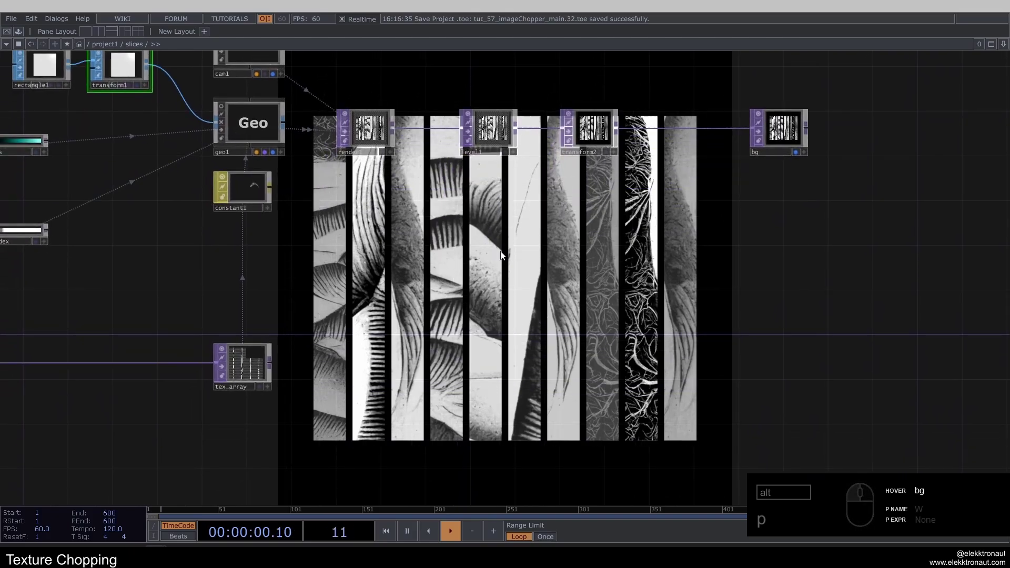
{"action": "key", "text": "1"}
{"action": "middle_click", "coordinate": [503, 252]}
{"action": "left_click", "coordinate": [444, 248]}
{"action": "left_click", "coordinate": [484, 256]}
{"action": "left_click_drag", "start_coordinate": [747, 306], "coordinate": [186, 162]}
{"action": "left_click_drag", "start_coordinate": [188, 163], "coordinate": [253, 143]}
{"action": "left_click", "coordinate": [247, 142]}
{"action": "left_click", "coordinate": [172, 195]}
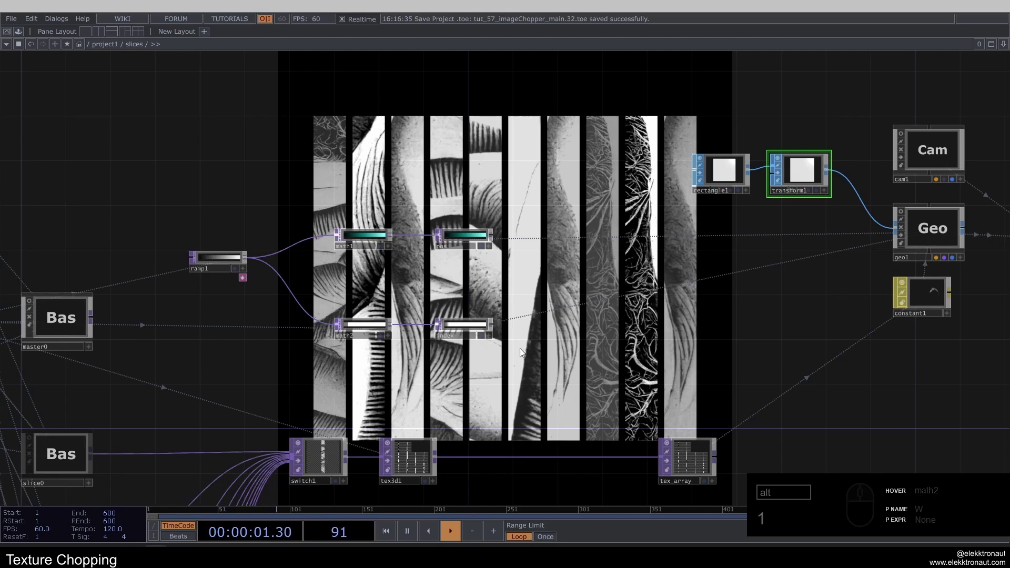
- Add math3 off the ramp chain with a following null renamed scale
{"action": "right_click", "coordinate": [535, 371]}
{"action": "left_click", "coordinate": [368, 330]}
{"action": "left_click", "coordinate": [373, 302]}
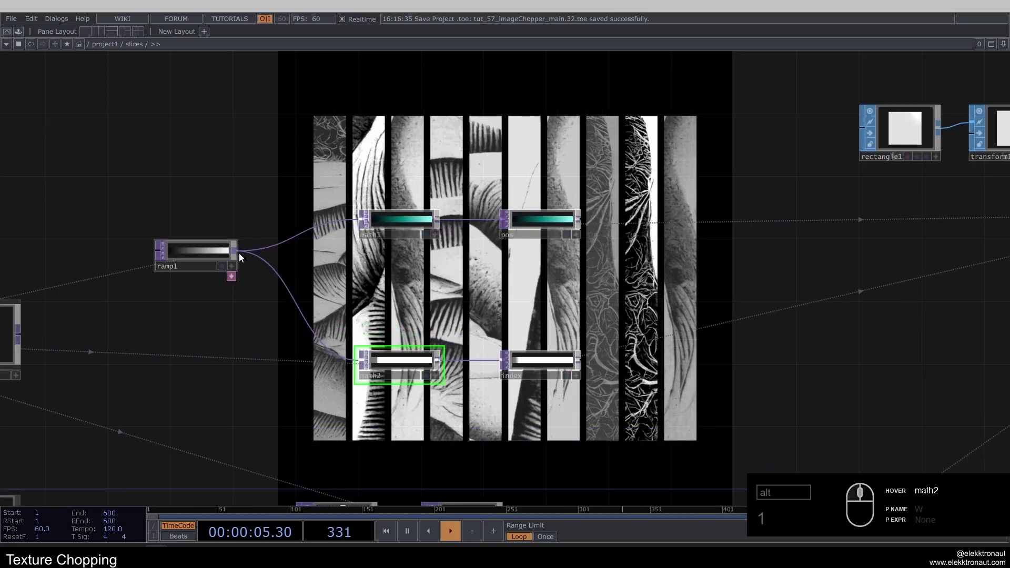
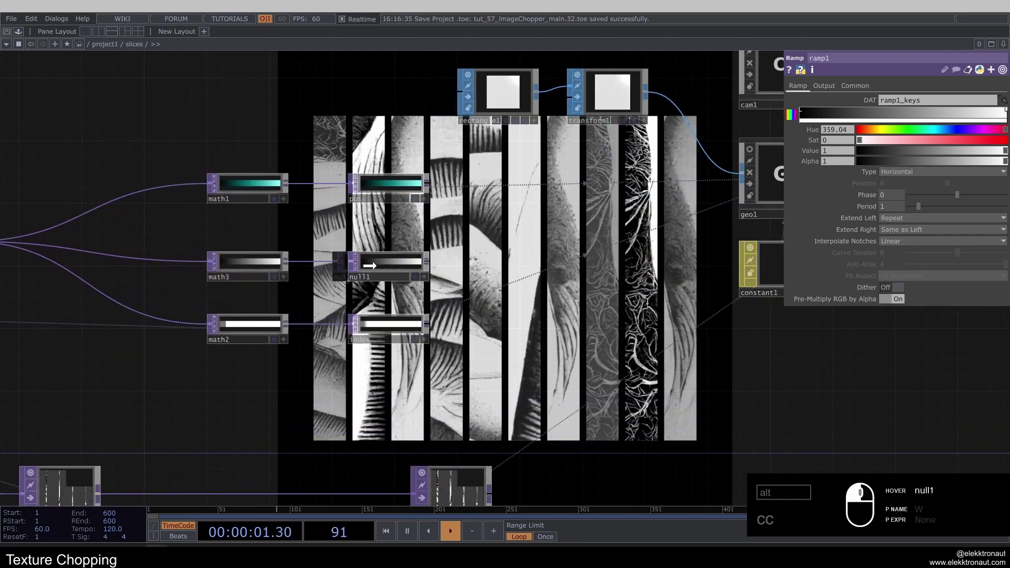
{"action": "left_click", "coordinate": [380, 282]}
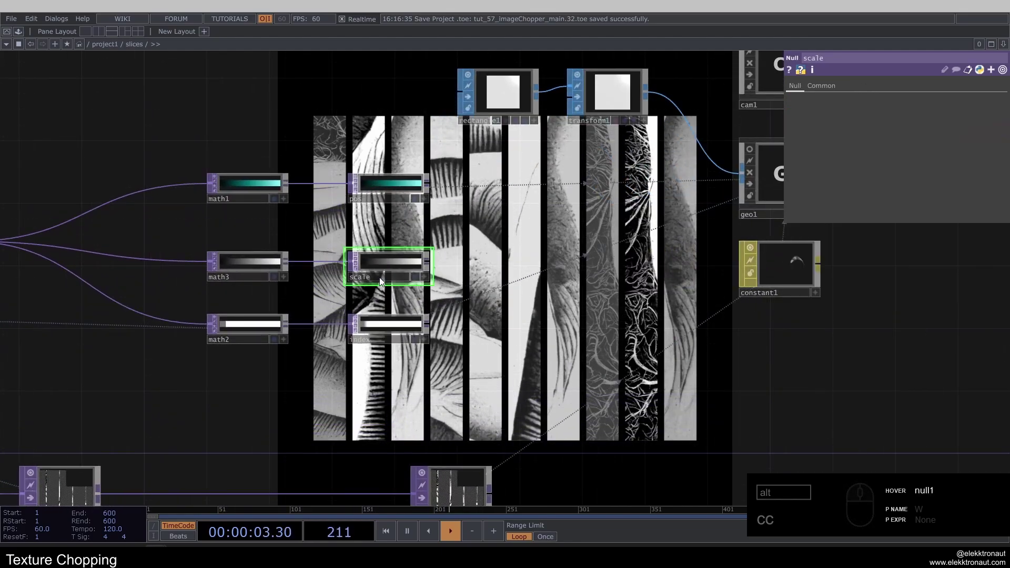
{"action": "left_click", "coordinate": [271, 265]}
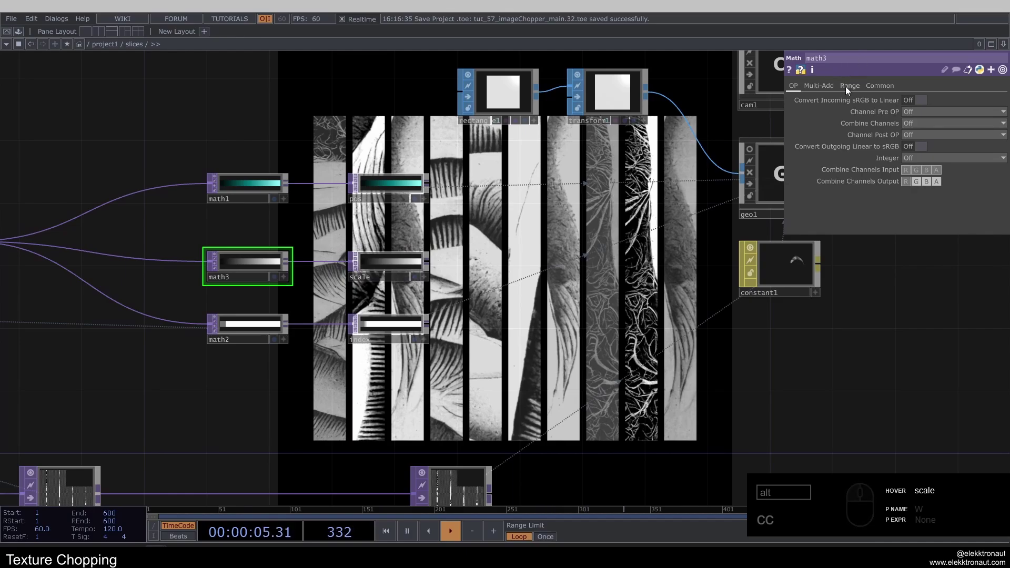
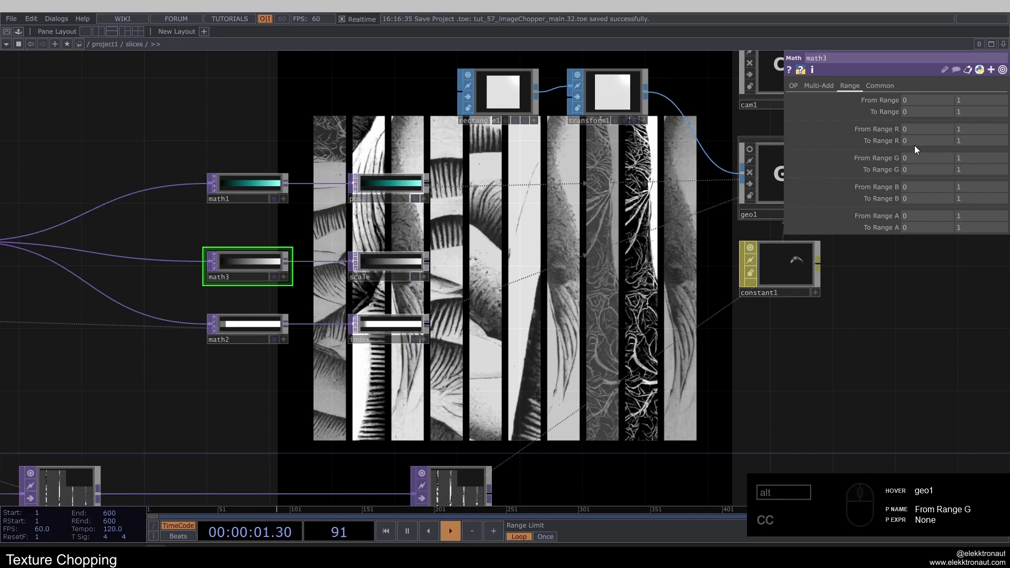
- Set math3's Range To Range R output to .01 through 1.2
{"action": "left_click", "coordinate": [921, 145]}
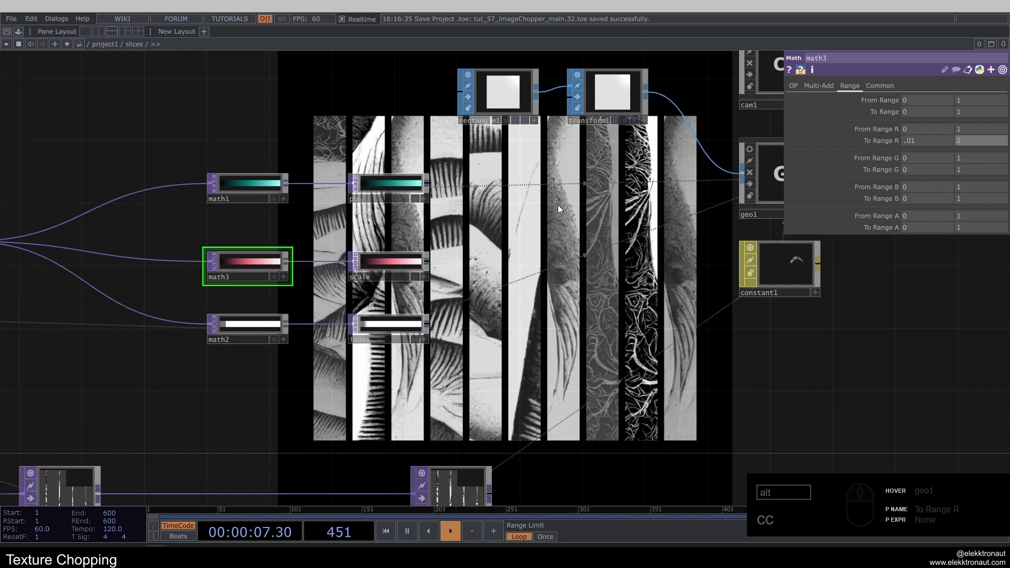
{"action": "left_click", "coordinate": [942, 145]}
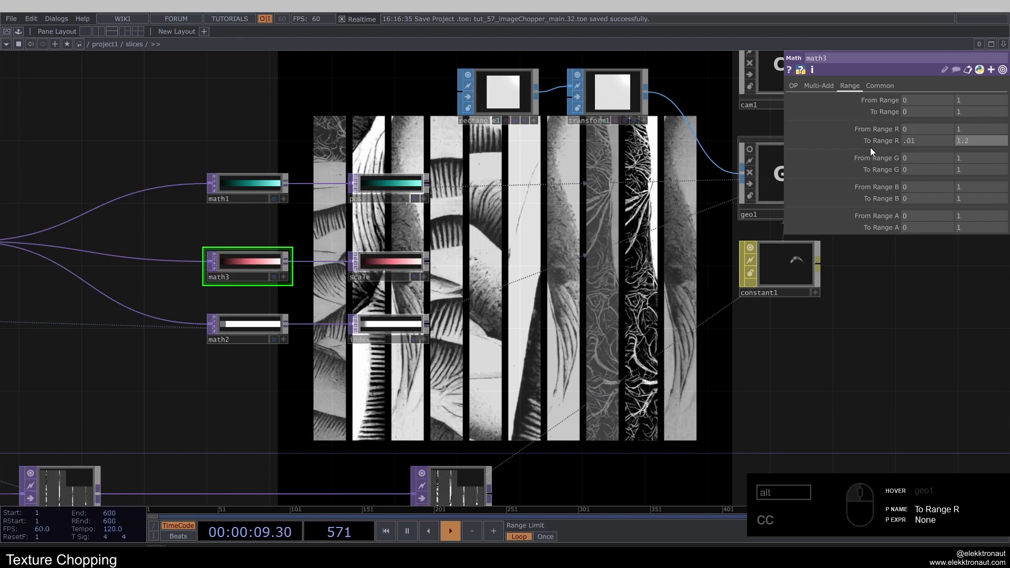
{"action": "left_click", "coordinate": [501, 212]}
{"action": "left_click", "coordinate": [704, 196]}
{"action": "type", "text": "cc"}
{"action": "left_click", "coordinate": [839, 90]}
{"action": "type", "text": "cc"}
- Set geo1's instance Scale OP to scale with Scale X on the r channel
{"action": "left_click_drag", "start_coordinate": [288, 215], "coordinate": [988, 337]}
{"action": "left_click", "coordinate": [999, 316]}
{"action": "left_click", "coordinate": [1001, 329]}
{"action": "left_click", "coordinate": [525, 359]}
- Adjust values in the scale chain while checking the progressively wider strips in the render
{"action": "middle_click", "coordinate": [561, 318]}
{"action": "type", "text": "cc"}
{"action": "left_click", "coordinate": [425, 296]}
{"action": "left_click", "coordinate": [427, 397]}
{"action": "type", "text": "1"}
{"action": "type", "text": "1"}
{"action": "middle_click", "coordinate": [315, 262]}
{"action": "left_click_drag", "start_coordinate": [305, 249], "coordinate": [339, 307]}
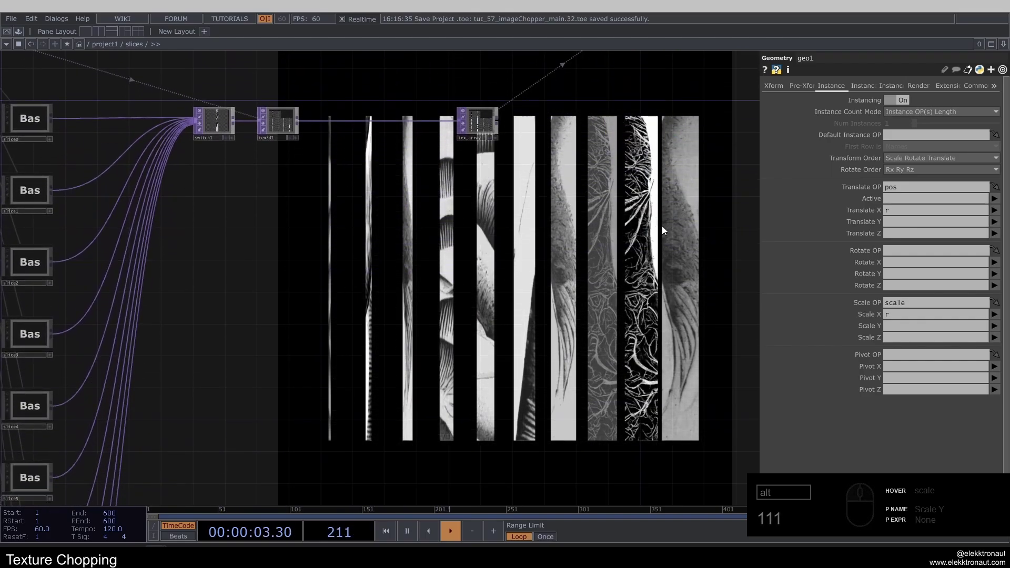
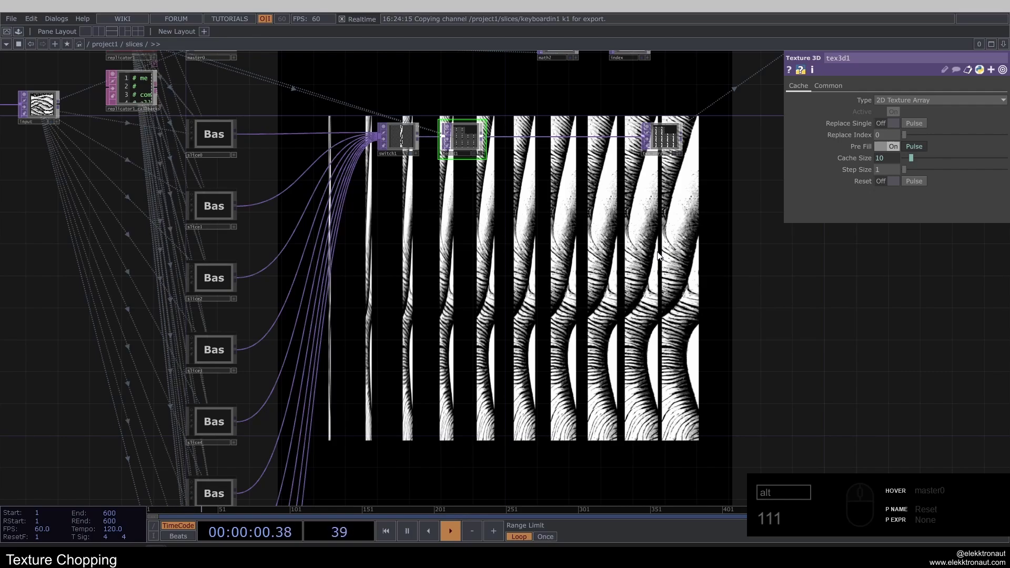
{"action": "left_click", "coordinate": [541, 252]}
{"action": "middle_click", "coordinate": [458, 271]}
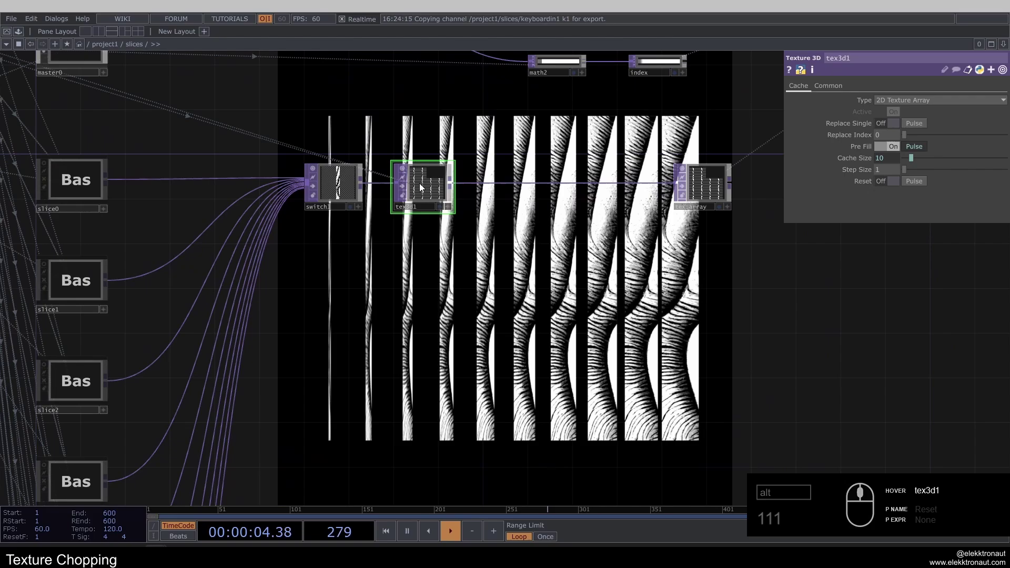
{"action": "left_click", "coordinate": [131, 108]}
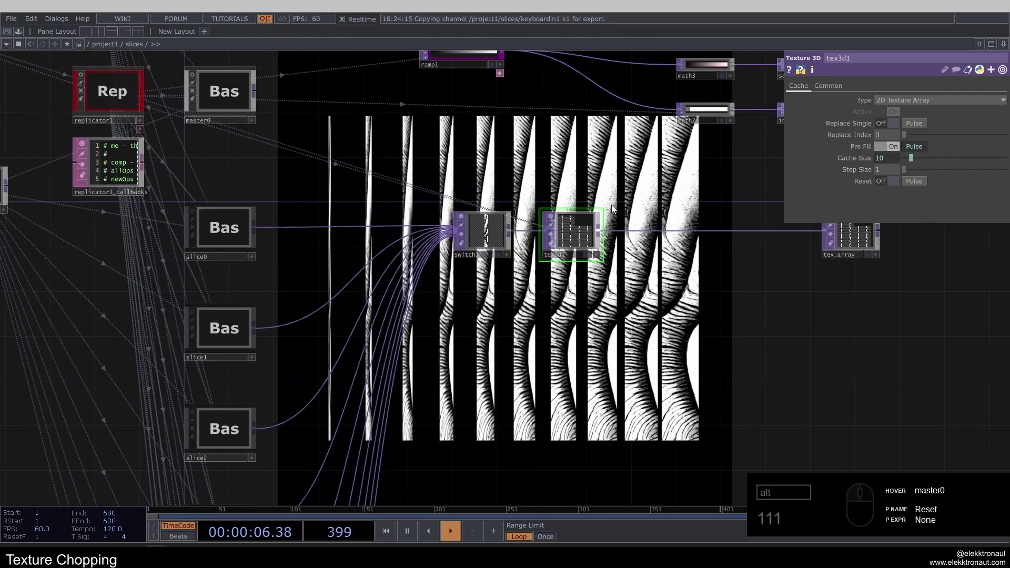
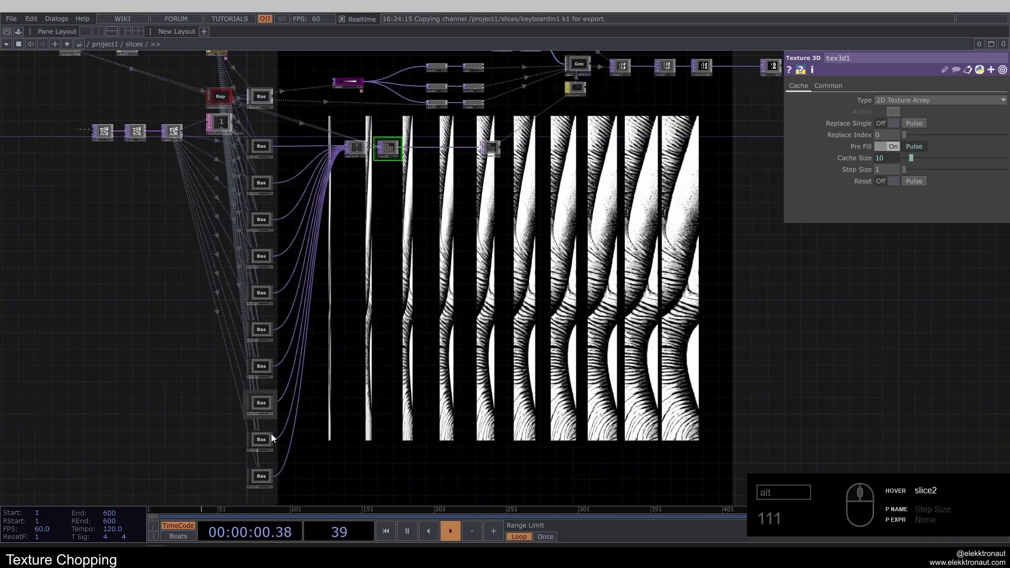
{"action": "left_click", "coordinate": [391, 223]}
{"action": "middle_click", "coordinate": [219, 270]}
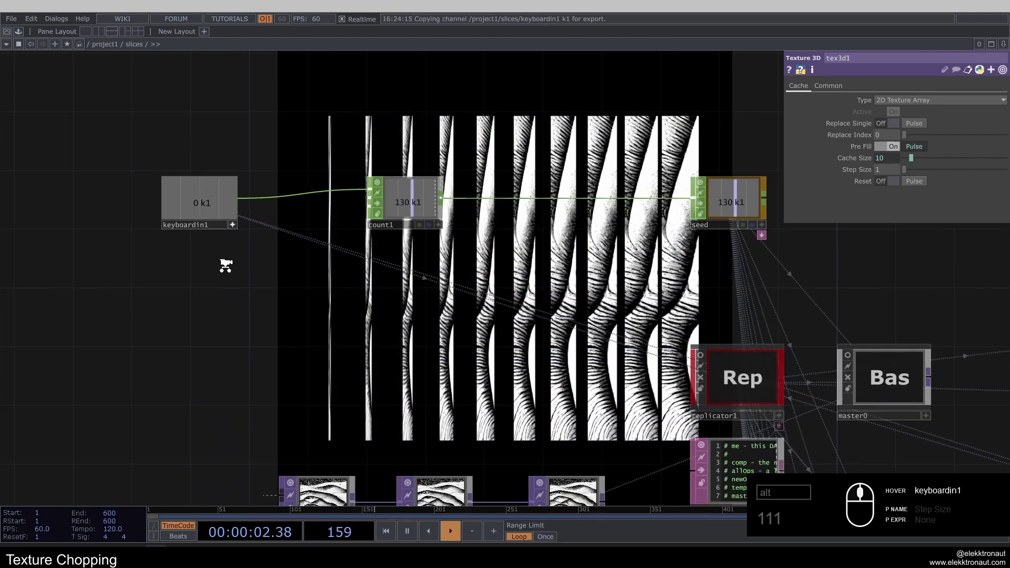
- Add a Timer CHOP to the network and wire keyboardin1 into it
{"action": "left_click", "coordinate": [236, 224]}
{"action": "middle_click", "coordinate": [239, 195]}
{"action": "type", "text": "111im"}
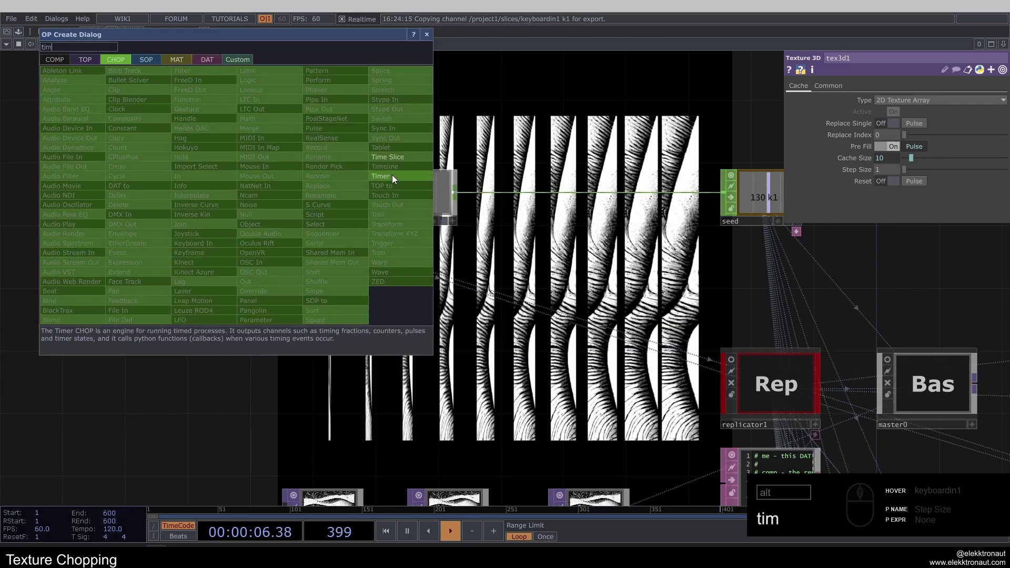
{"action": "left_click", "coordinate": [395, 178]}
{"action": "left_click", "coordinate": [346, 333]}
{"action": "double_click", "coordinate": [346, 338]}
{"action": "key", "text": "alt+n"}
{"action": "left_click_drag", "start_coordinate": [476, 339], "coordinate": [469, 368]}
{"action": "key", "text": "z"}
{"action": "left_click", "coordinate": [461, 368]}
{"action": "key", "text": "ctrl+z"}
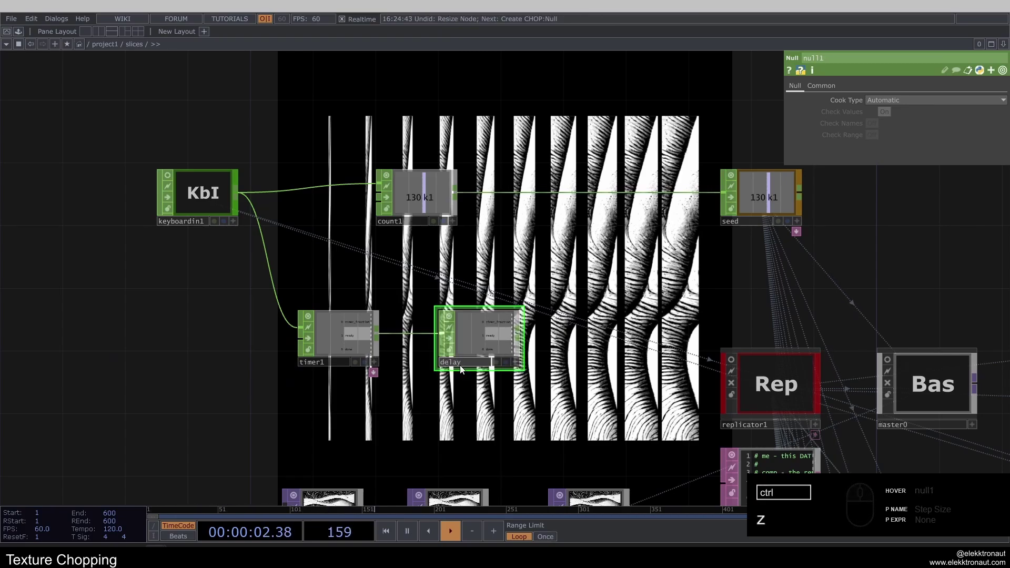
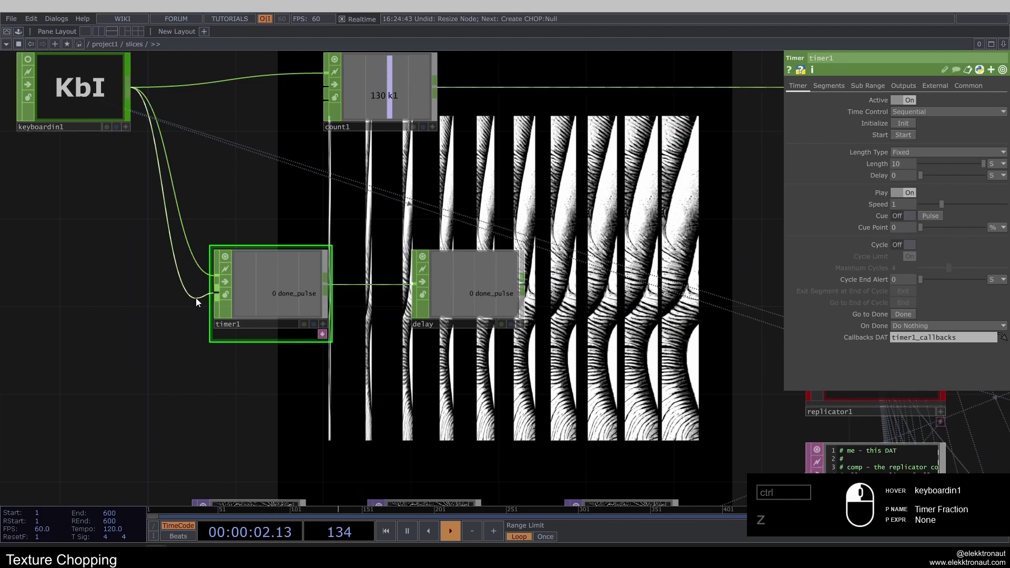
- Set the timer's Length to 2 seconds
{"action": "left_click", "coordinate": [246, 188]}
{"action": "left_click", "coordinate": [334, 294]}
{"action": "left_click", "coordinate": [904, 168]}
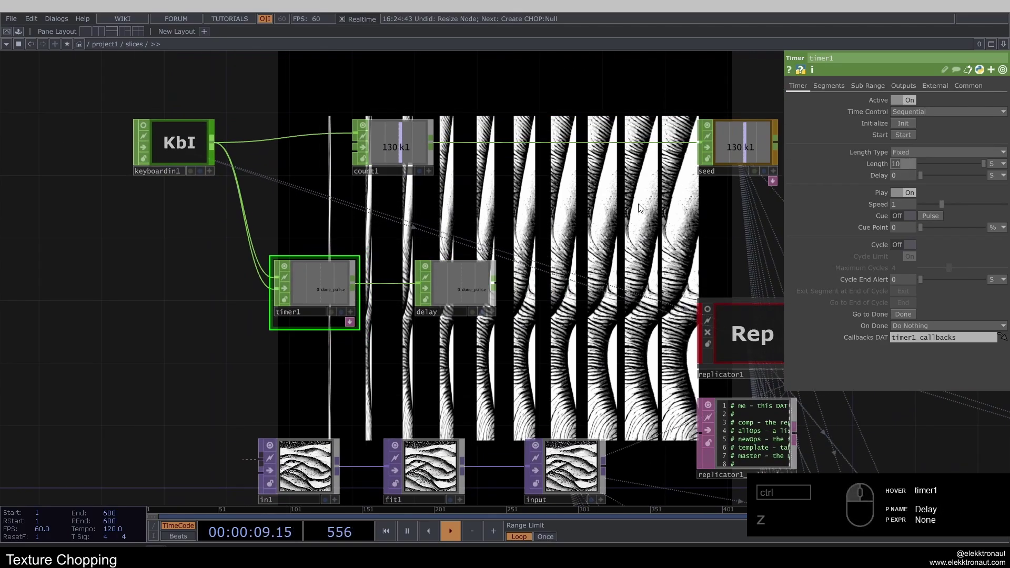
{"action": "left_click", "coordinate": [606, 237]}
{"action": "middle_click", "coordinate": [380, 274]}
{"action": "middle_click", "coordinate": [287, 314]}
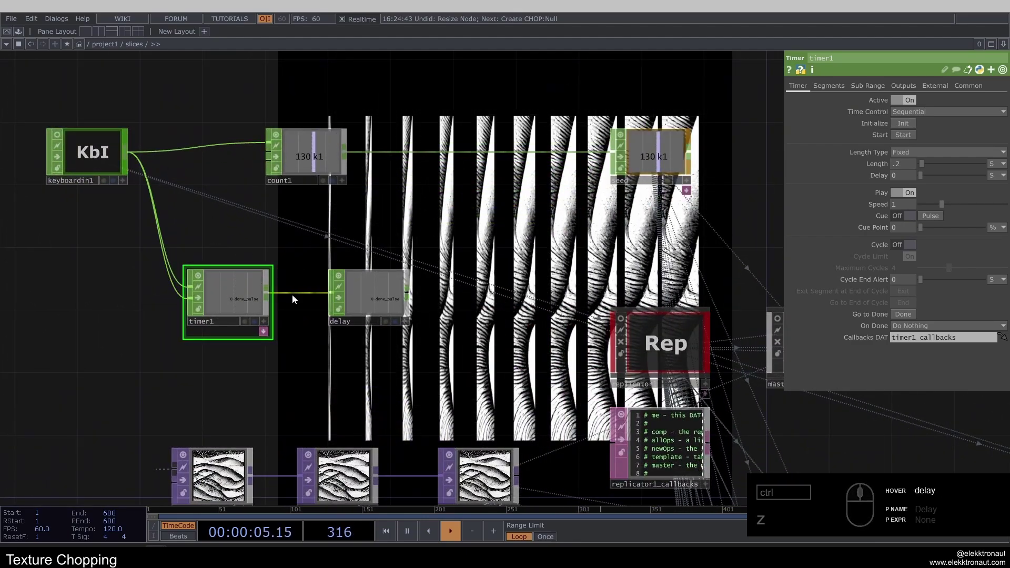
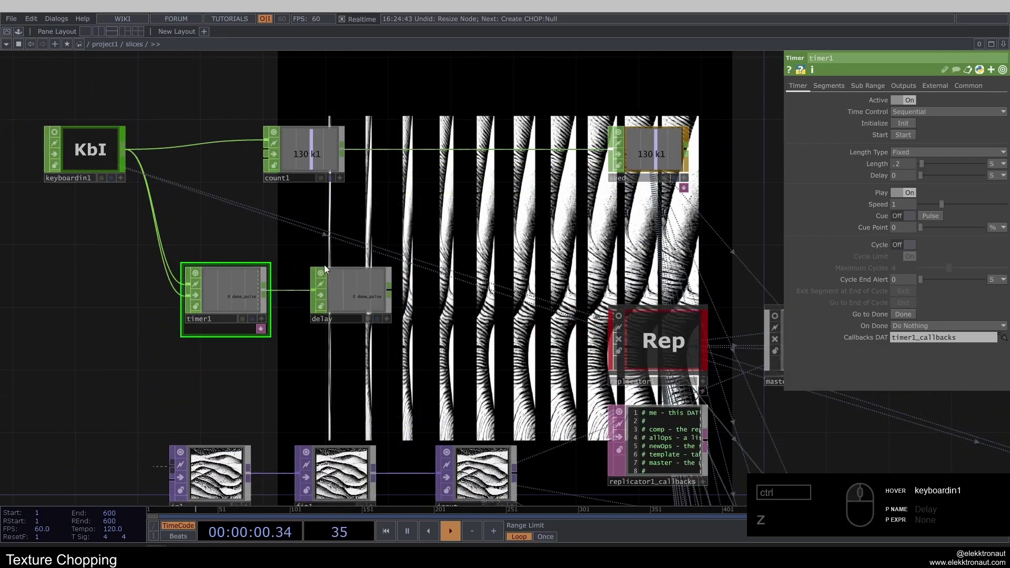
{"action": "middle_click", "coordinate": [321, 293]}
- Append a Null named delay after the timer, carrying its done_pulse channel
{"action": "left_click", "coordinate": [353, 254]}
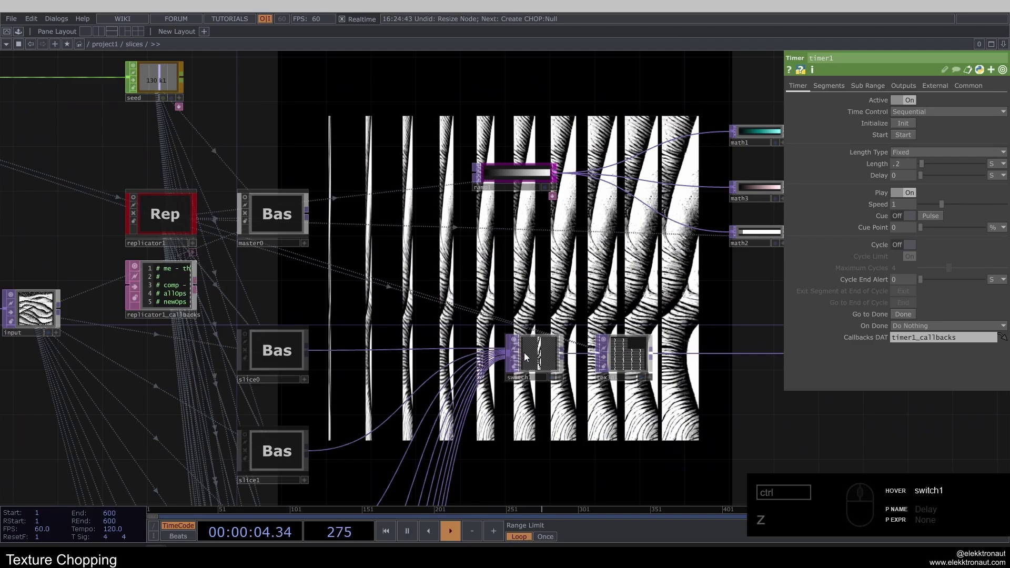
{"action": "left_click", "coordinate": [635, 366]}
{"action": "left_click", "coordinate": [487, 281]}
{"action": "middle_click", "coordinate": [196, 264]}
{"action": "left_click", "coordinate": [270, 300]}
{"action": "left_click", "coordinate": [267, 314]}
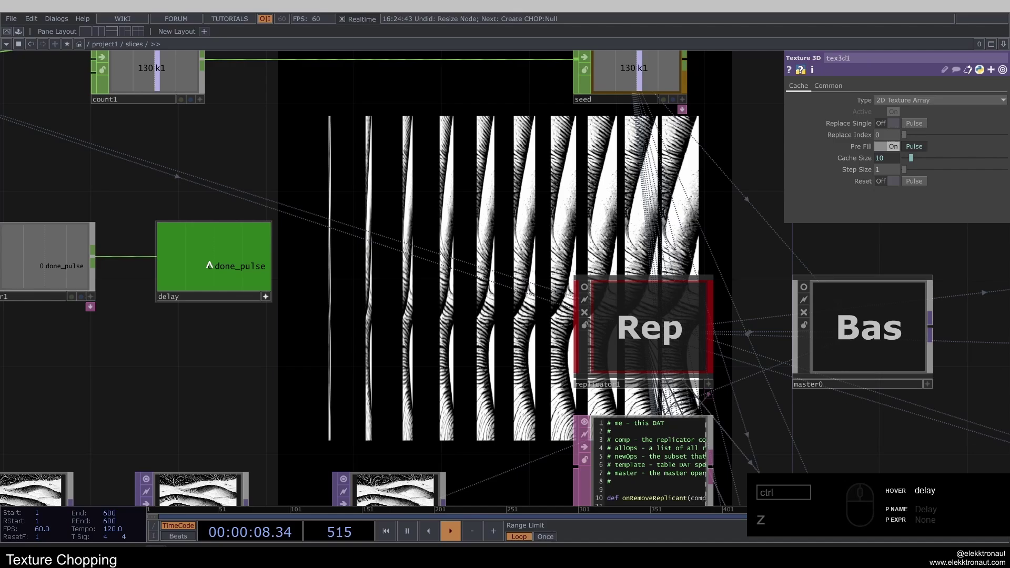
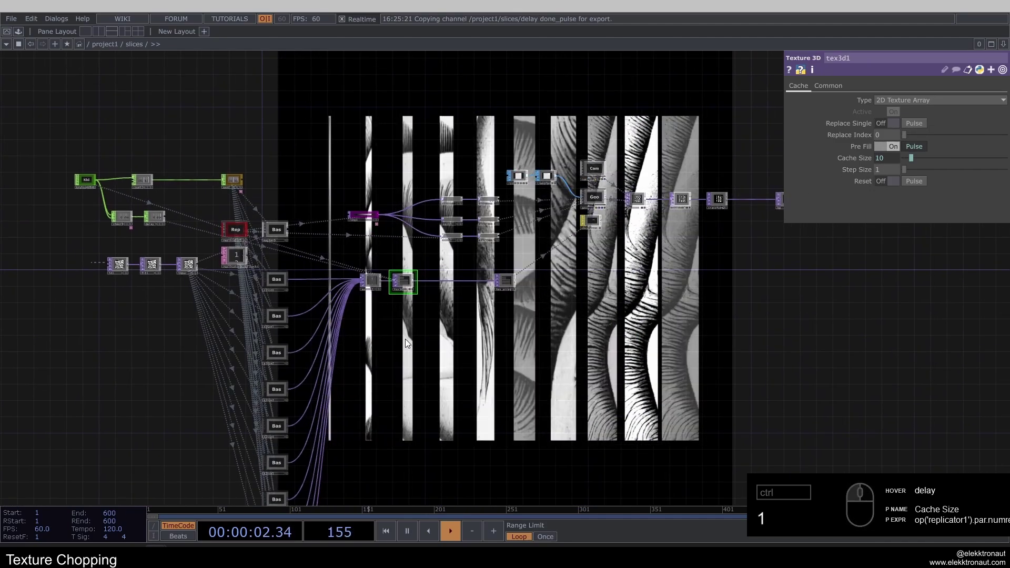
{"action": "left_click", "coordinate": [416, 361]}
{"action": "middle_click", "coordinate": [280, 263]}
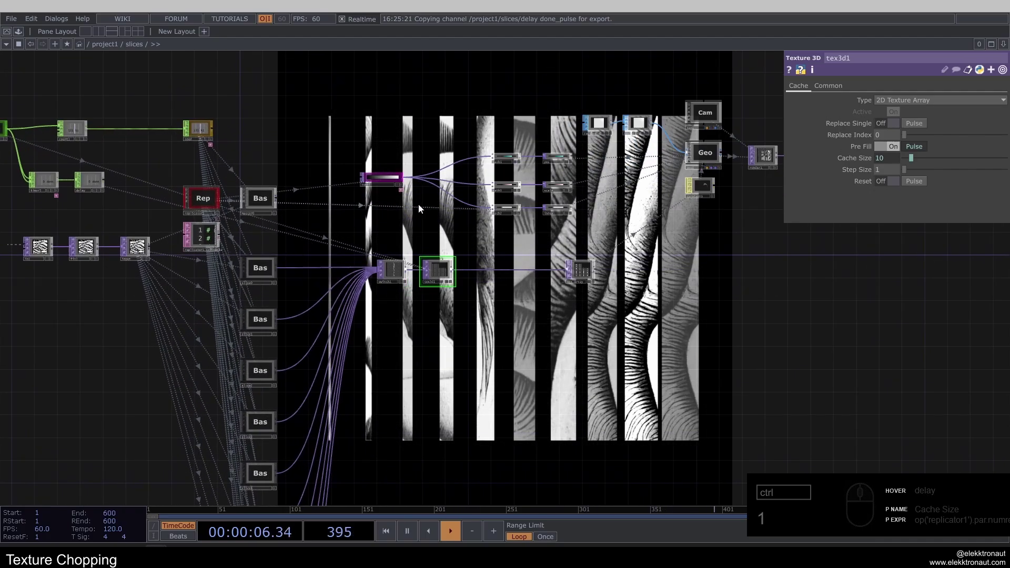
{"action": "key", "text": "1"}
{"action": "left_click", "coordinate": [460, 362]}
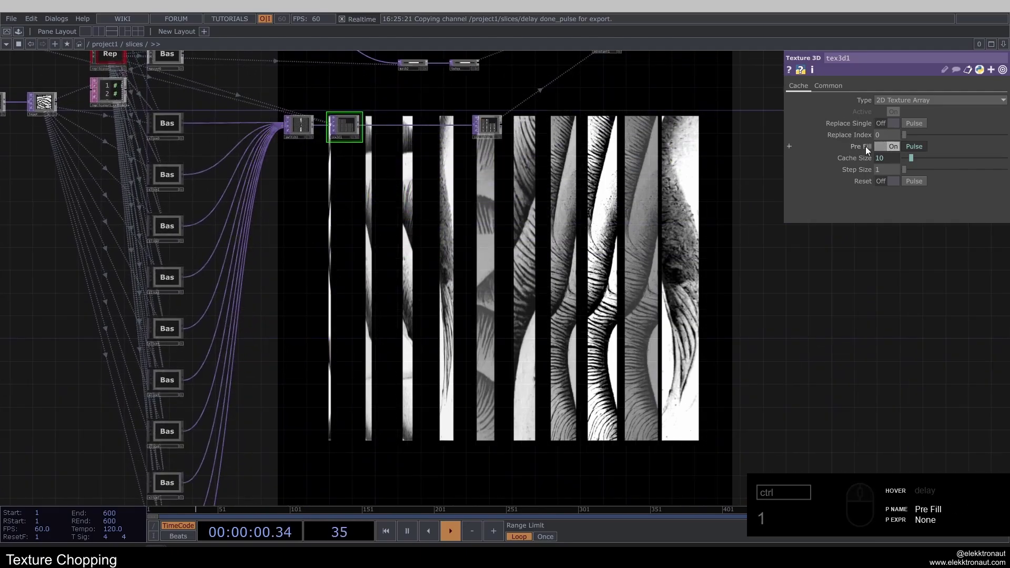
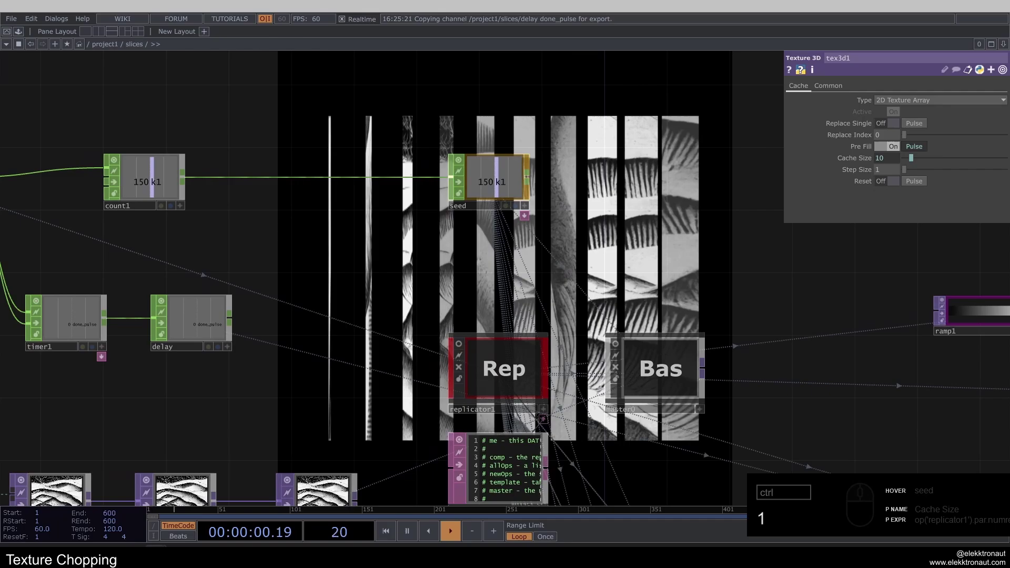
- Add a Pattern CHOP set to Constant type
{"action": "left_click", "coordinate": [445, 255]}
{"action": "type", "text": "1at"}
{"action": "left_click", "coordinate": [544, 136]}
{"action": "left_click", "coordinate": [410, 252]}
{"action": "key", "text": "1"}
{"action": "type", "text": "11111"}
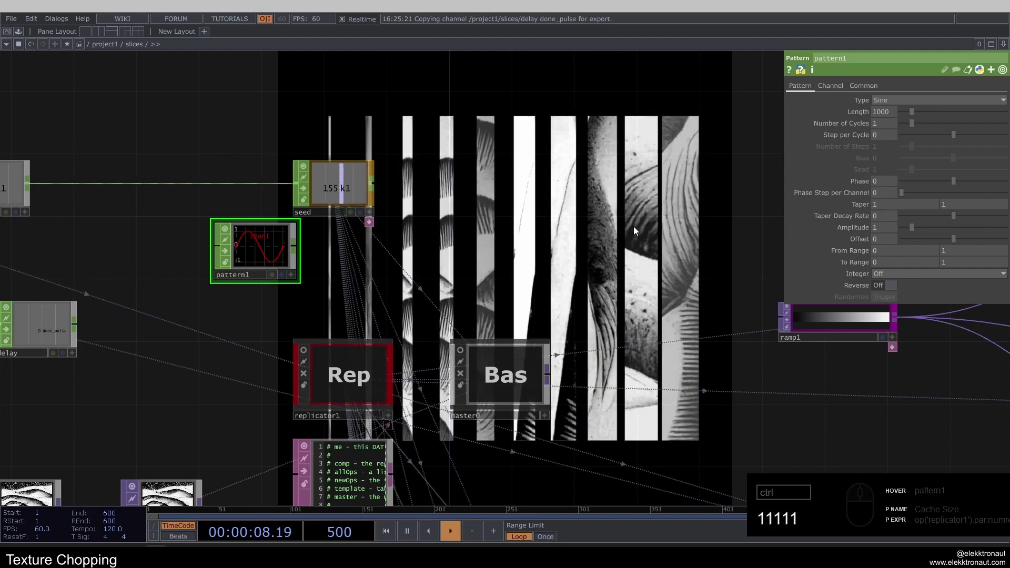
{"action": "type", "text": "111"}
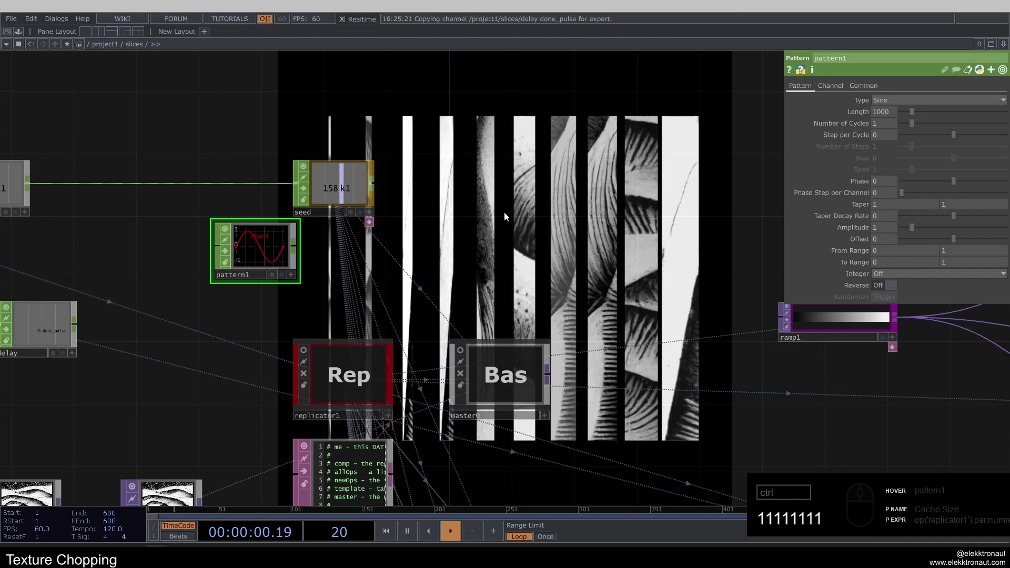
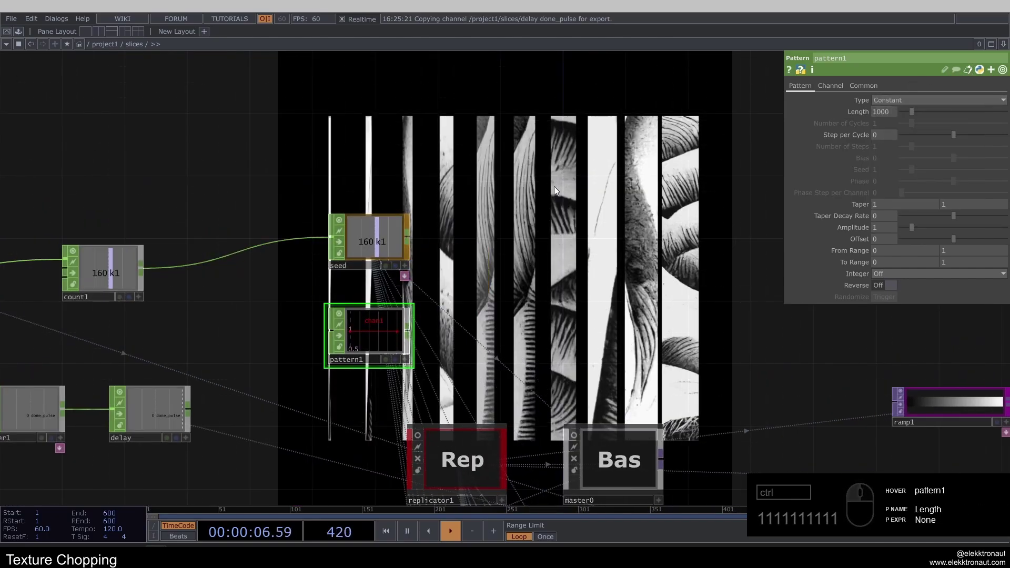
- Rename the old seed Null to base and append a new Null named seed after pattern1
{"action": "left_click", "coordinate": [347, 269]}
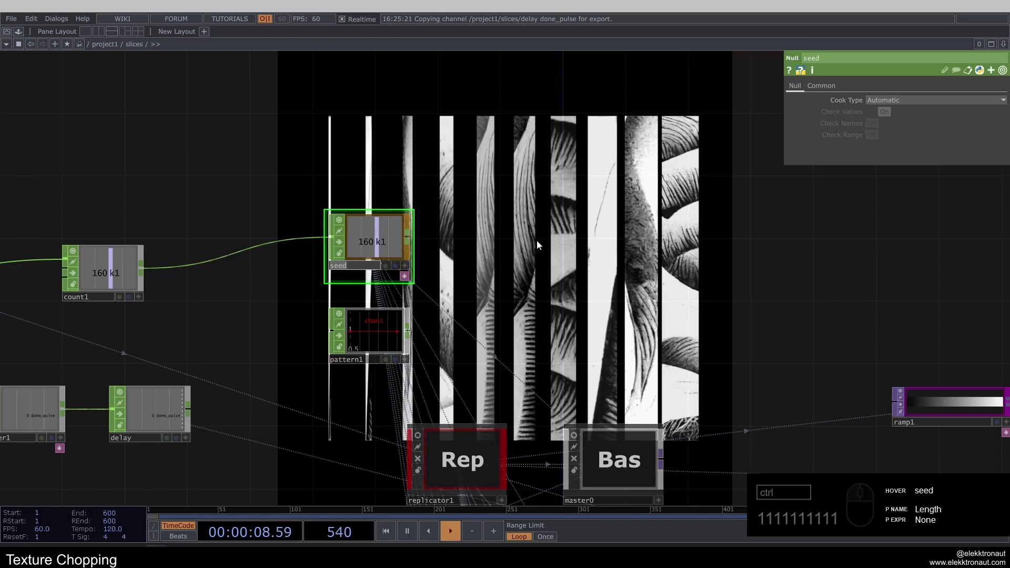
{"action": "left_click", "coordinate": [277, 357]}
{"action": "key", "text": "alt+n"}
{"action": "left_click", "coordinate": [427, 375]}
{"action": "left_click", "coordinate": [405, 408]}
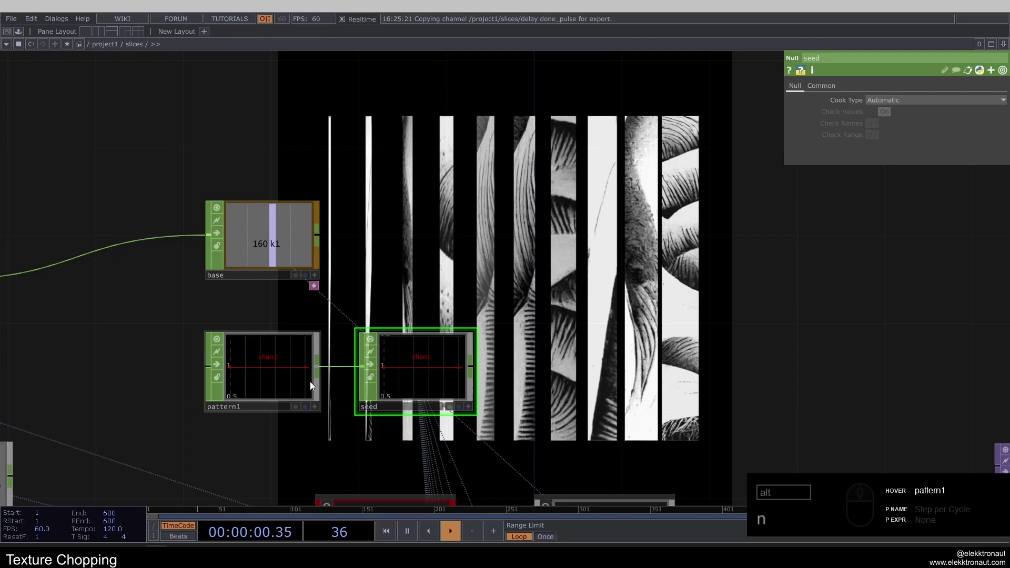
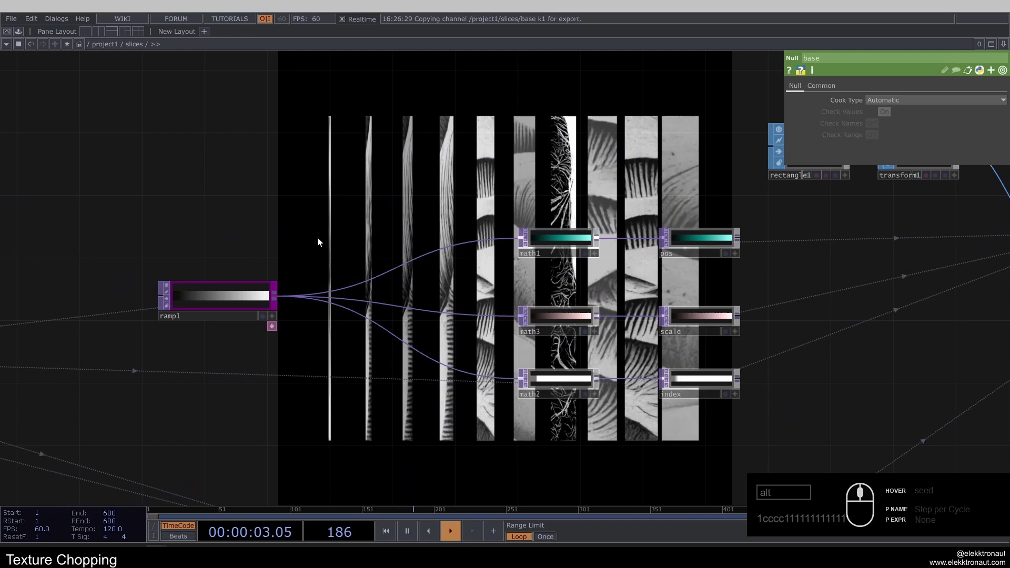
{"action": "left_click", "coordinate": [355, 190]}
{"action": "left_click", "coordinate": [228, 288]}
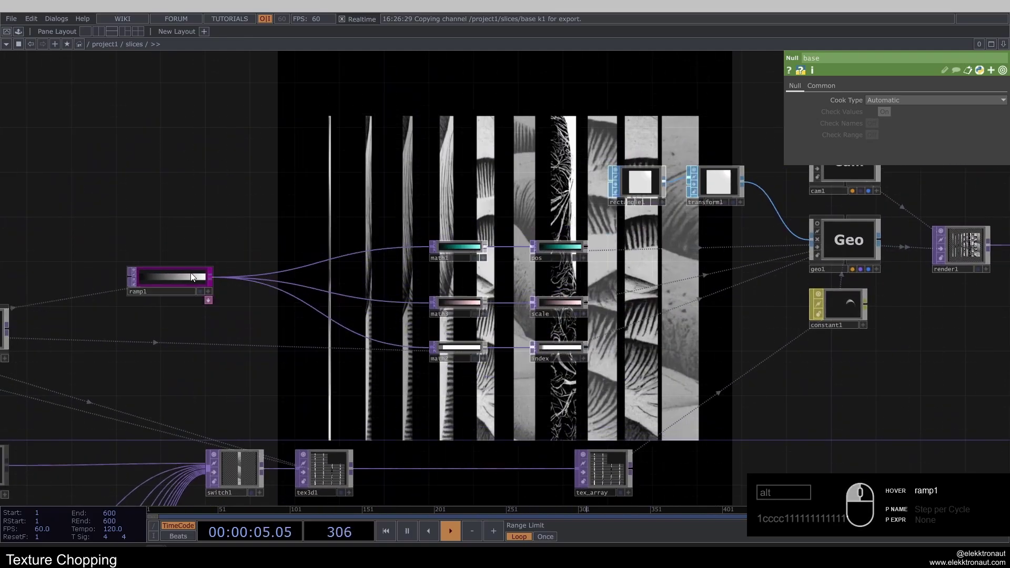
{"action": "left_click", "coordinate": [189, 276]}
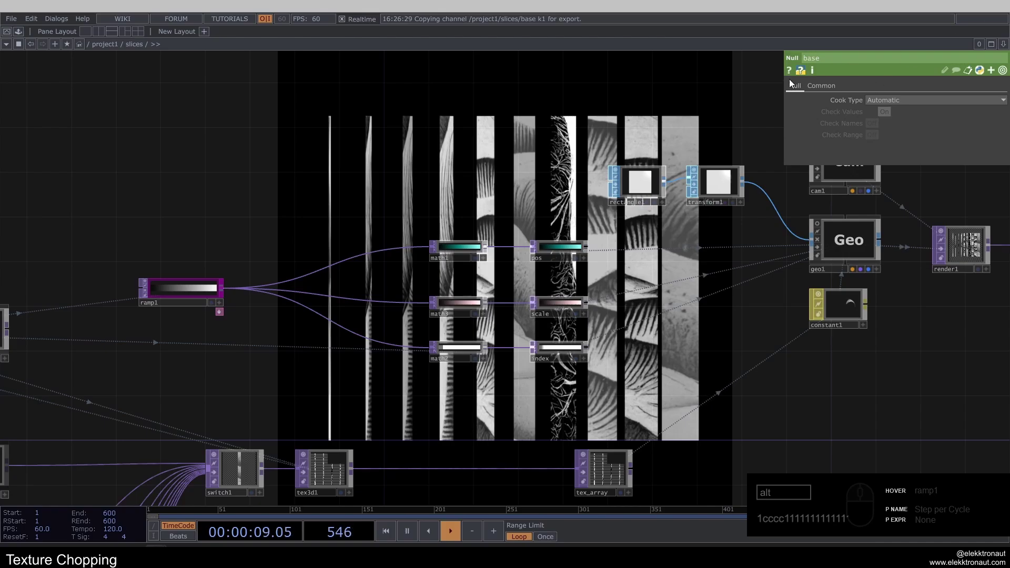
{"action": "left_click", "coordinate": [352, 182]}
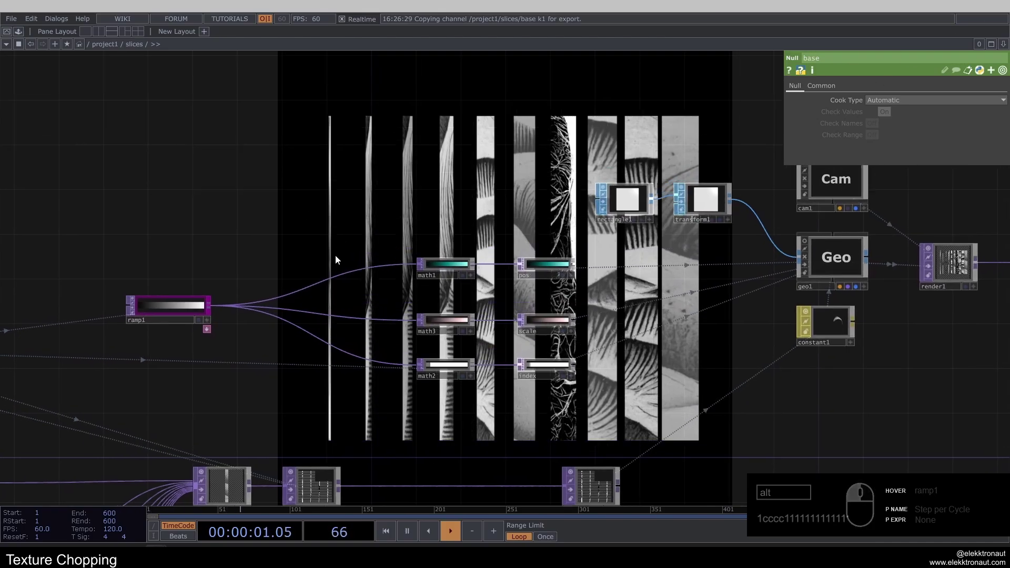
{"action": "left_click", "coordinate": [195, 314]}
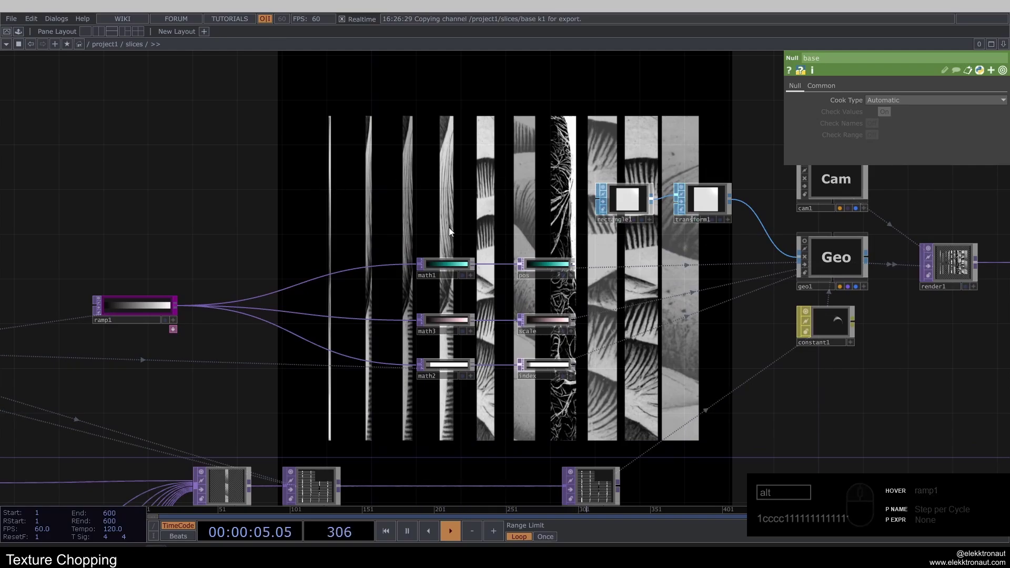
- Insert a Noise TOP on the ramp1→math3 wire
{"action": "right_click", "coordinate": [325, 319]}
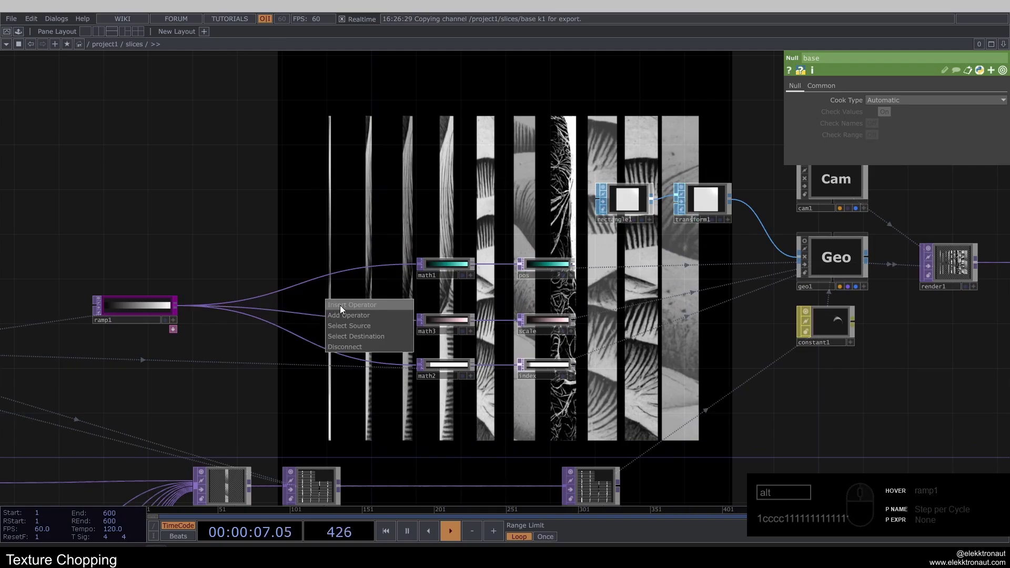
{"action": "left_click", "coordinate": [343, 308]}
{"action": "type", "text": "oi"}
{"action": "left_click", "coordinate": [310, 225]}
{"action": "left_click", "coordinate": [366, 316]}
{"action": "middle_click", "coordinate": [376, 328]}
{"action": "key", "text": "1"}
{"action": "key", "text": "1"}
- Set noise1's output to pure noise and turn Monochrome on
{"action": "left_click", "coordinate": [860, 92]}
{"action": "left_click", "coordinate": [891, 105]}
{"action": "left_click", "coordinate": [899, 116]}
{"action": "left_click", "coordinate": [799, 88]}
{"action": "left_click", "coordinate": [897, 223]}
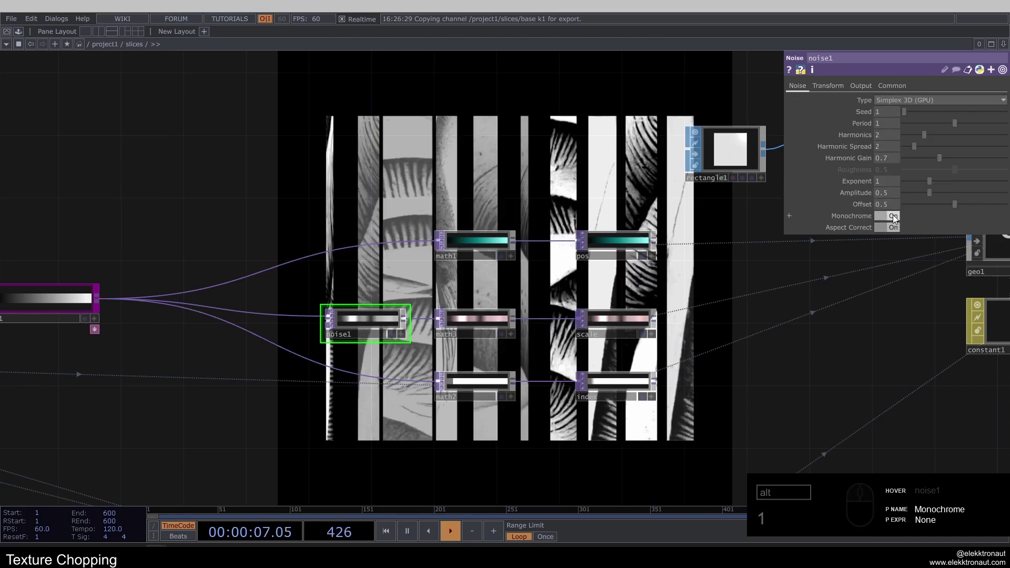
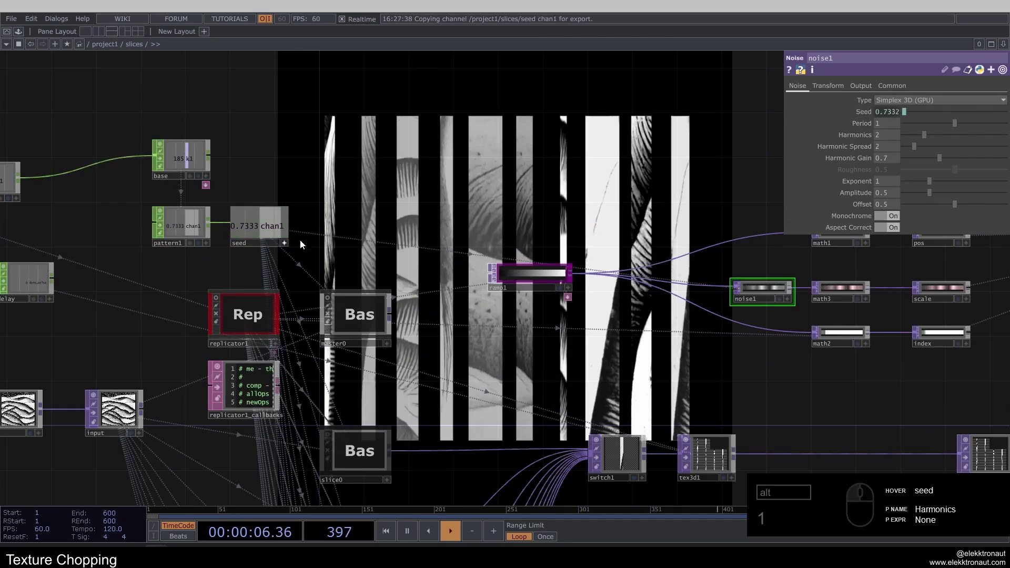
- Reference the seed channel in noise1's Seed parameter
{"action": "type", "text": "1"}
{"action": "left_click", "coordinate": [287, 248]}
{"action": "left_click", "coordinate": [860, 120]}
{"action": "left_click", "coordinate": [959, 126]}
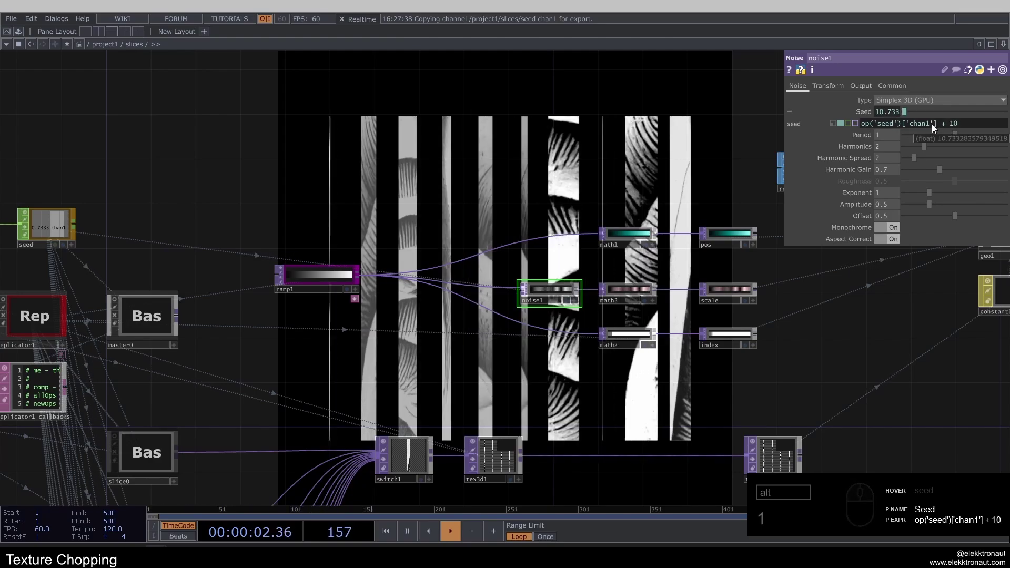
{"action": "left_click_drag", "start_coordinate": [935, 128], "coordinate": [679, 114]}
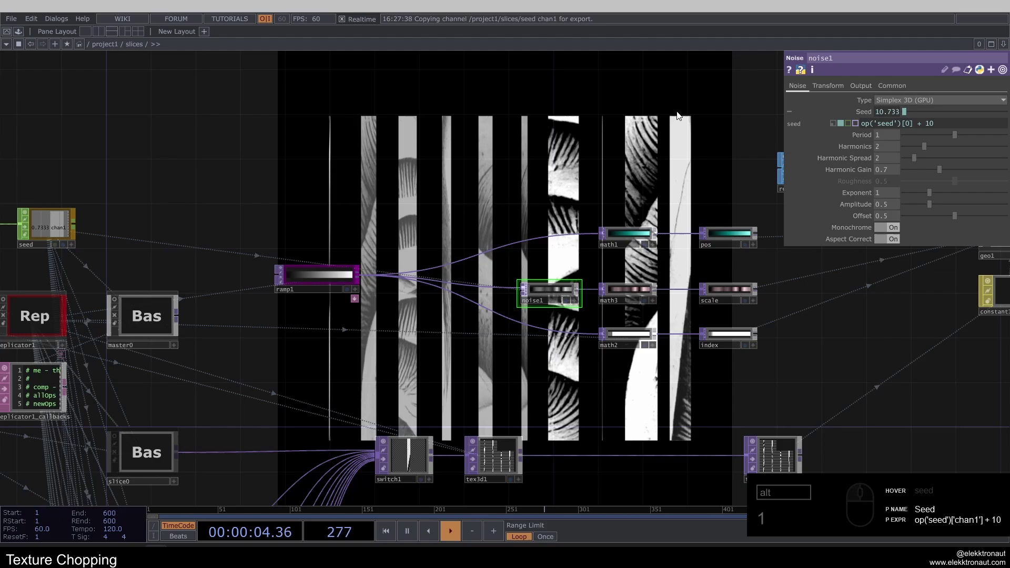
{"action": "left_click_drag", "start_coordinate": [620, 123], "coordinate": [465, 268]}
{"action": "middle_click", "coordinate": [465, 269]}
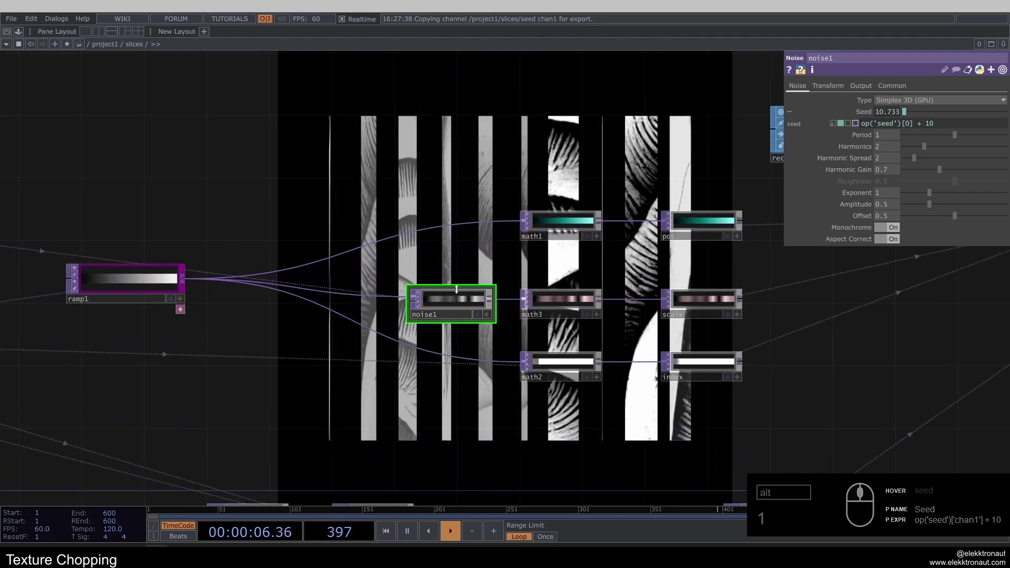
- Edit the Seed expression to op('seed')[0] + 10
{"action": "left_click", "coordinate": [855, 115]}
{"action": "left_click", "coordinate": [507, 150]}
{"action": "type", "text": "111111"}
{"action": "left_click", "coordinate": [392, 204]}
{"action": "middle_click", "coordinate": [240, 310]}
- Set replicator1's Number of Replicants to 40, then to 24
{"action": "left_click", "coordinate": [207, 210]}
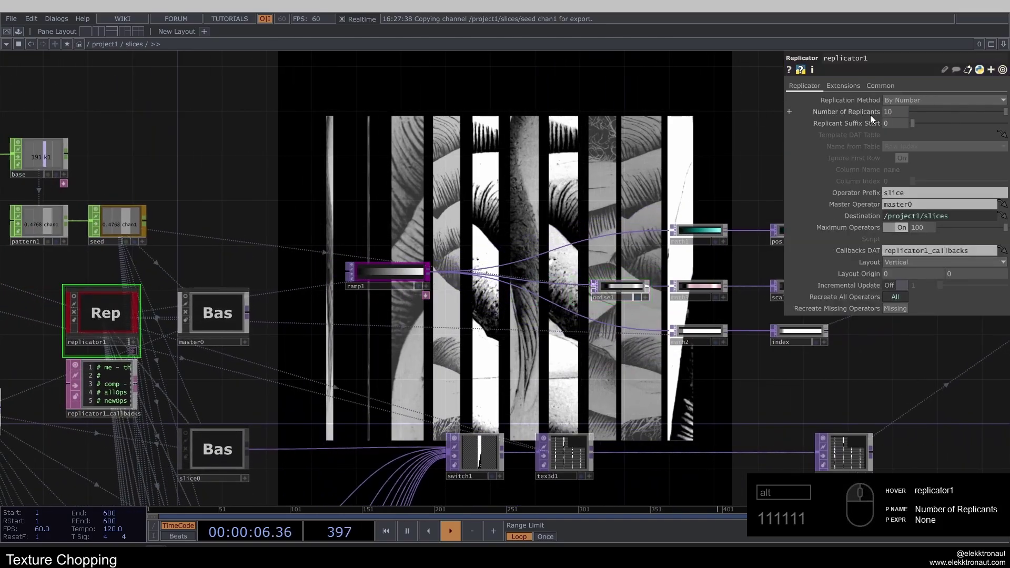
{"action": "left_click", "coordinate": [888, 117]}
{"action": "left_click", "coordinate": [846, 122]}
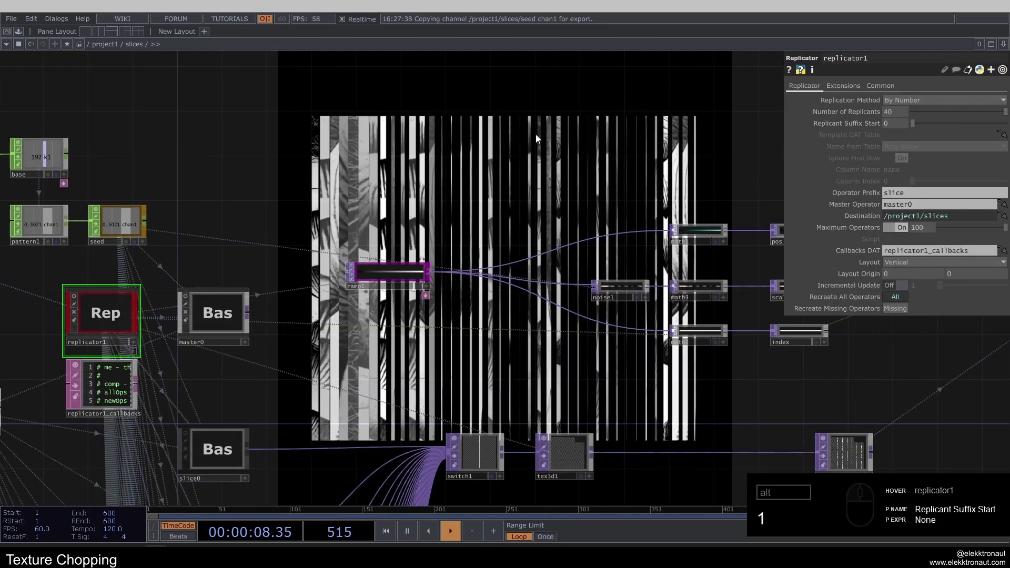
{"action": "type", "text": "111"}
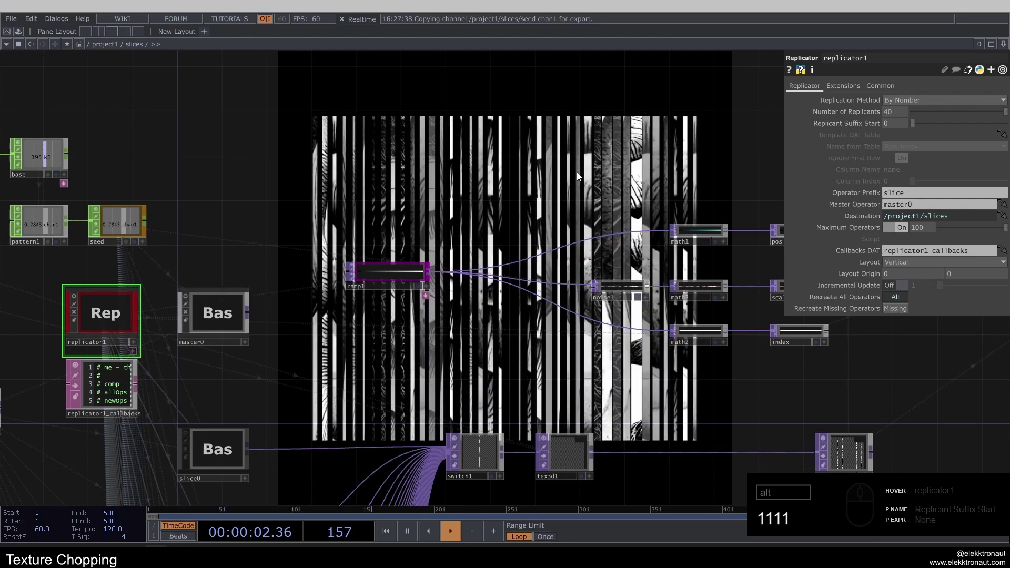
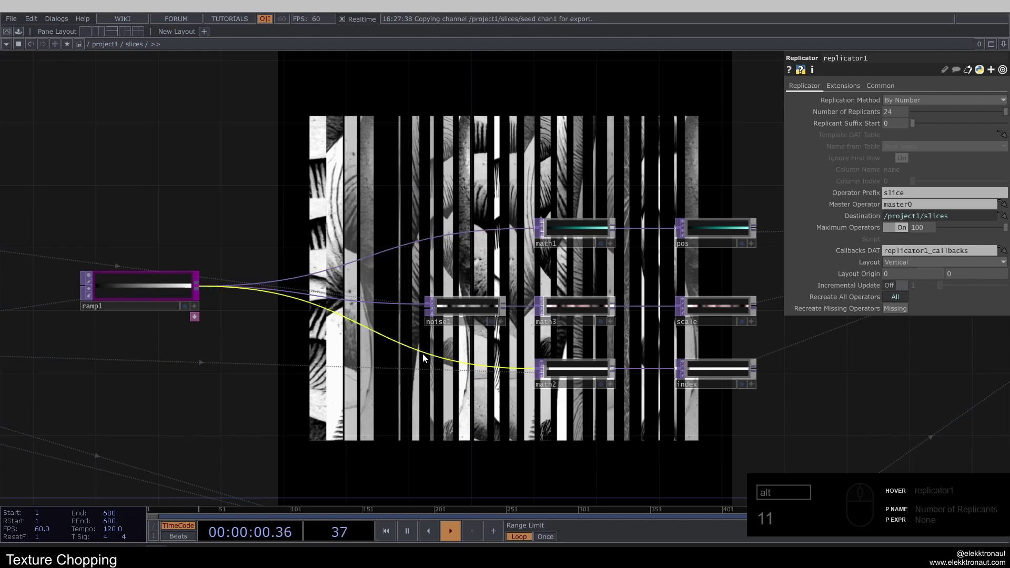
- Add a fresh Noise TOP beside math2, then delete it
{"action": "type", "text": "11"}
{"action": "right_click", "coordinate": [426, 358]}
{"action": "left_click", "coordinate": [438, 350]}
{"action": "type", "text": "oi"}
{"action": "left_click", "coordinate": [413, 265]}
{"action": "left_click_drag", "start_coordinate": [468, 373], "coordinate": [491, 384]}
{"action": "left_click", "coordinate": [651, 446]}
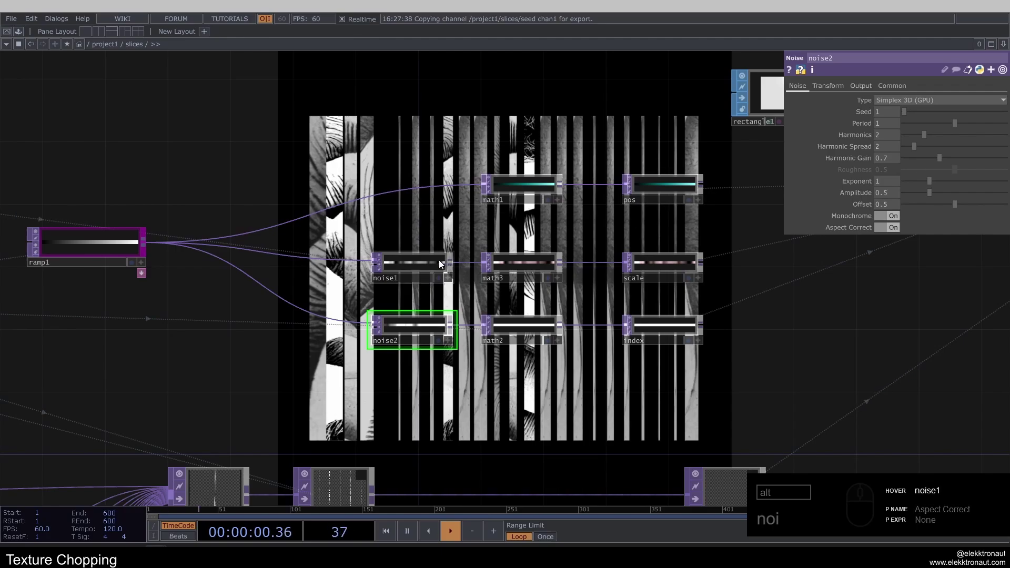
{"action": "double_click", "coordinate": [419, 322]}
{"action": "key", "text": "Delete"}
- Paste a copy of noise1 as noise2 between ramp1 and math2 with Seed op('seed')[0] + 5
{"action": "left_click", "coordinate": [416, 262]}
{"action": "key", "text": "ctrl+c"}
{"action": "type", "text": "cv"}
{"action": "left_click", "coordinate": [455, 309]}
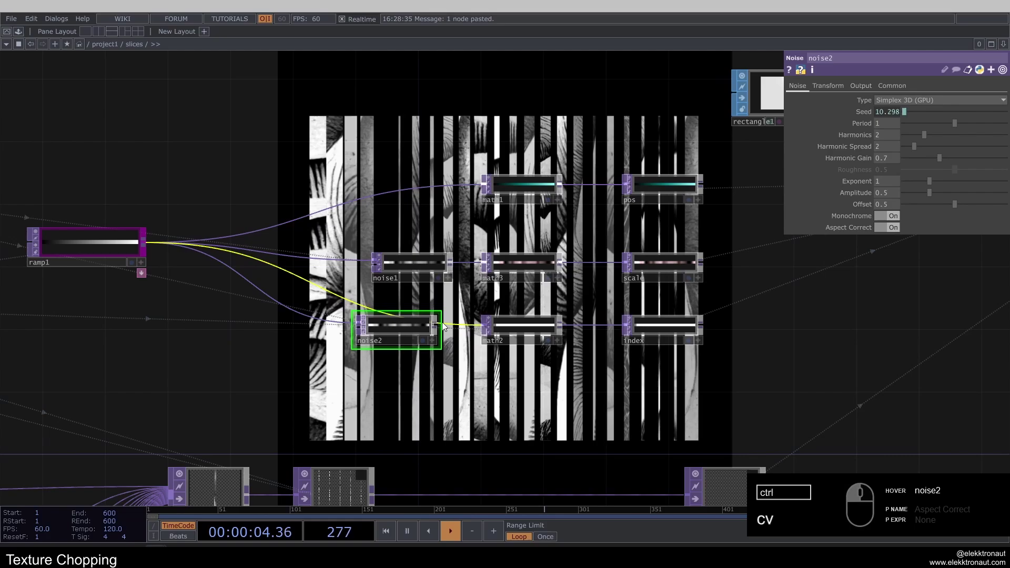
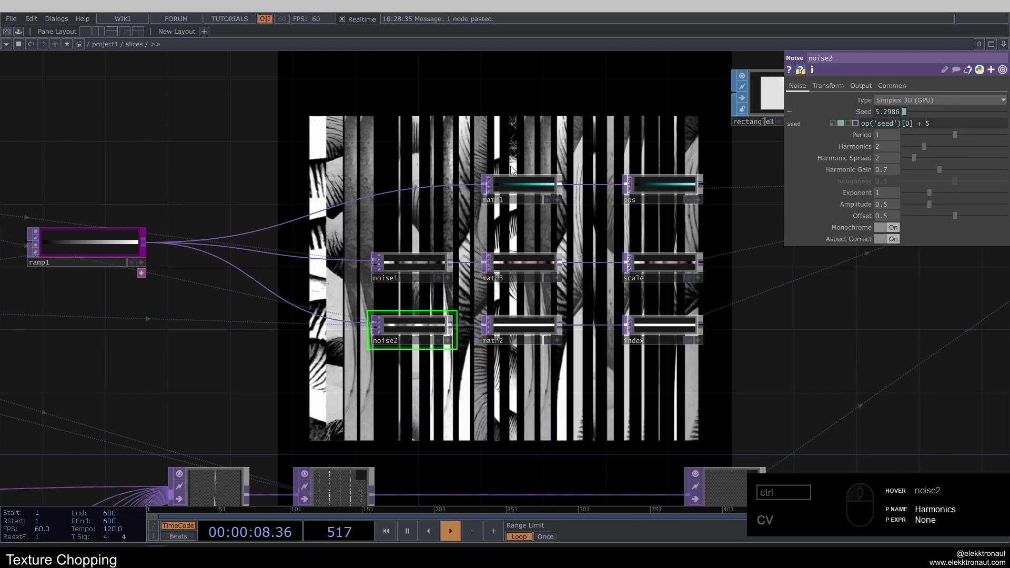
{"action": "left_click", "coordinate": [862, 116]}
{"action": "left_click", "coordinate": [557, 349]}
{"action": "left_click", "coordinate": [550, 341]}
{"action": "key", "text": "1"}
{"action": "type", "text": "1111"}
- Set noise2's Exponent to 0.1 for blocky index values and check its preview
{"action": "left_click", "coordinate": [493, 202]}
{"action": "left_click", "coordinate": [766, 174]}
{"action": "left_click", "coordinate": [876, 181]}
{"action": "left_click", "coordinate": [534, 170]}
{"action": "key", "text": "BackSpace"}
{"action": "type", "text": "1"}
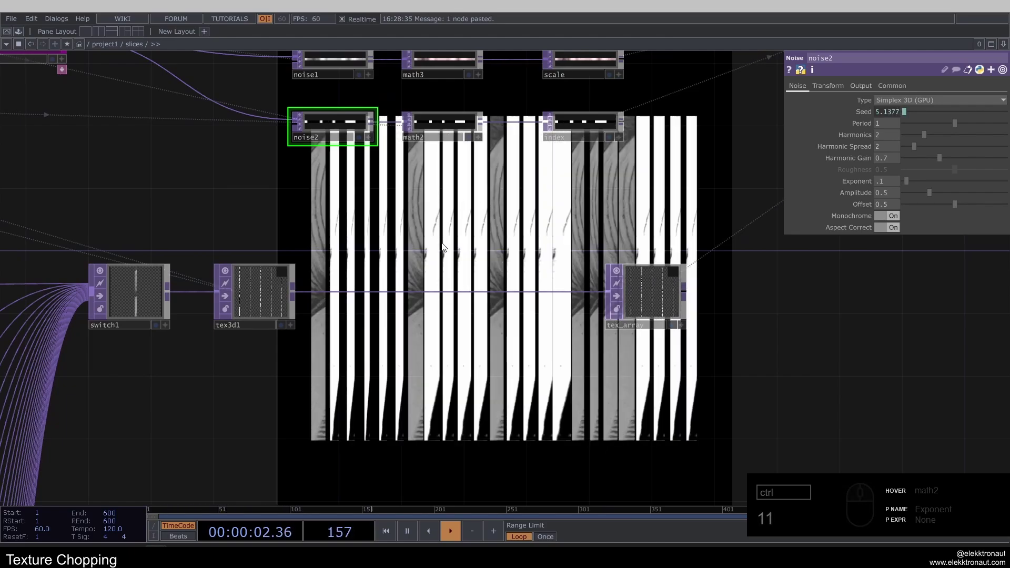
{"action": "left_click", "coordinate": [356, 176]}
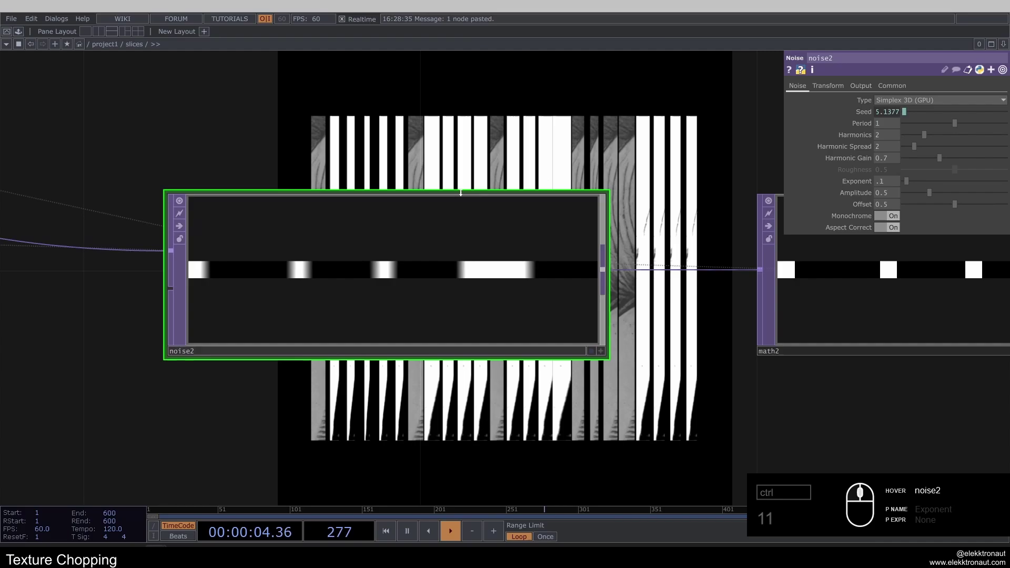
{"action": "left_click", "coordinate": [867, 184]}
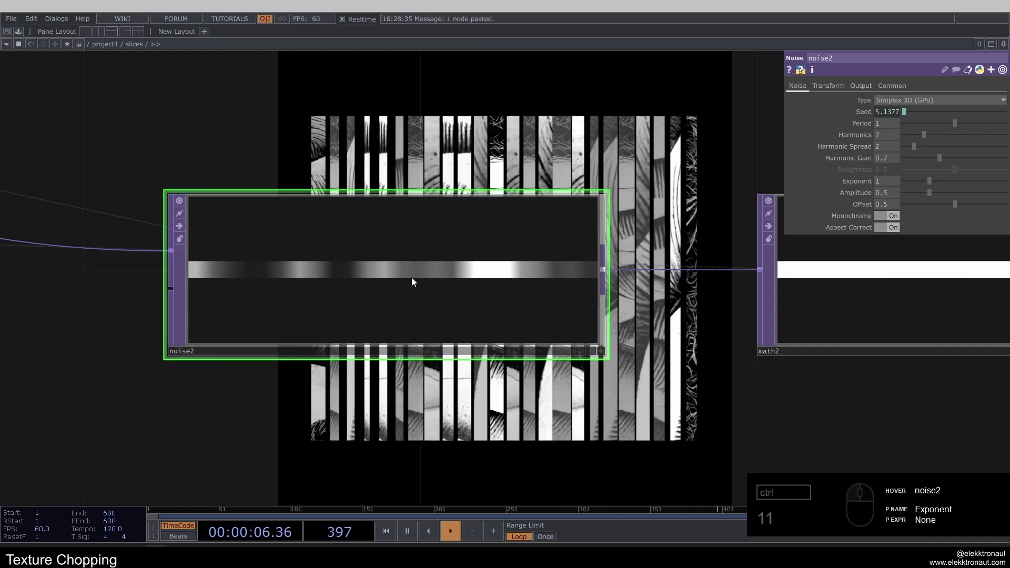
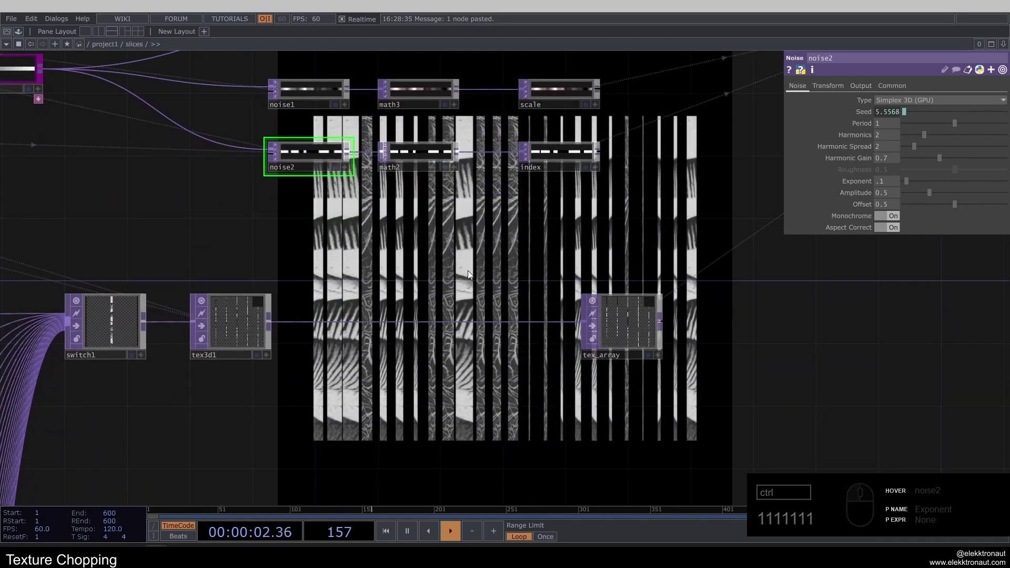
- Add a Noise TOP, noise3, wired into math1
{"action": "key", "text": "1"}
{"action": "left_click", "coordinate": [473, 243]}
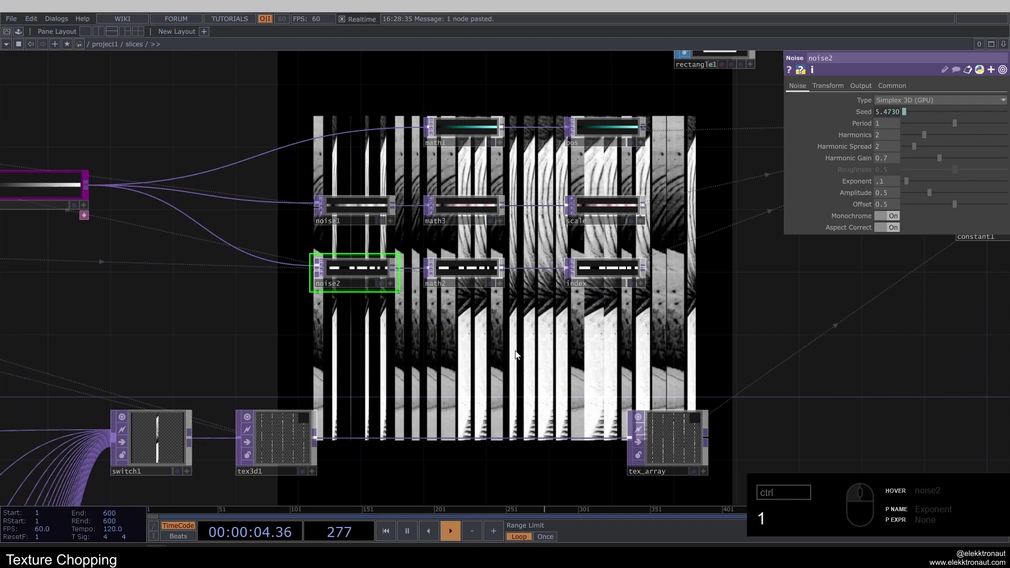
{"action": "left_click", "coordinate": [411, 225]}
{"action": "type", "text": "1"}
{"action": "right_click", "coordinate": [412, 233]}
{"action": "left_click", "coordinate": [425, 226]}
{"action": "type", "text": "noi"}
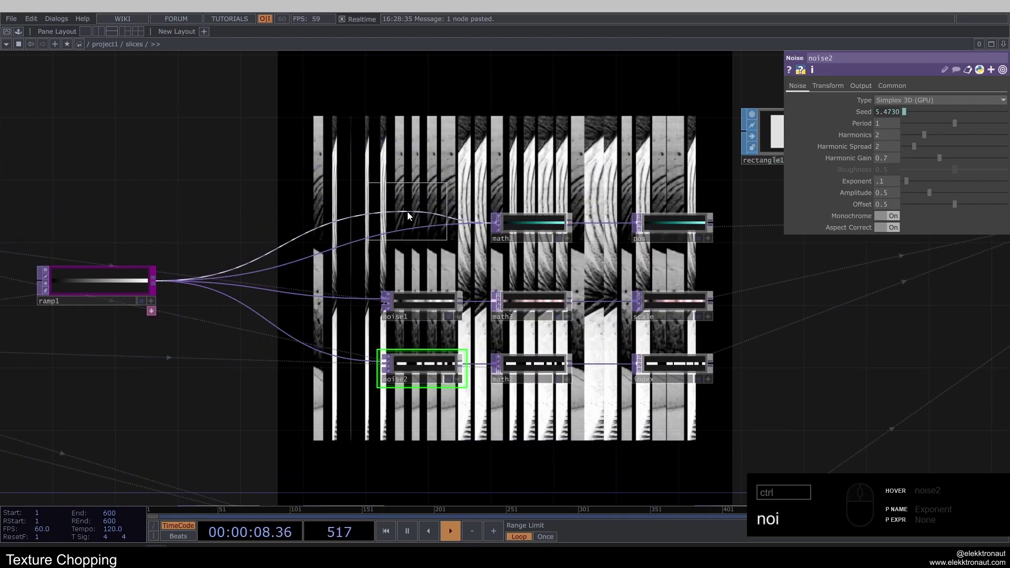
{"action": "left_click", "coordinate": [421, 227]}
{"action": "left_click", "coordinate": [426, 236]}
{"action": "key", "text": "1"}
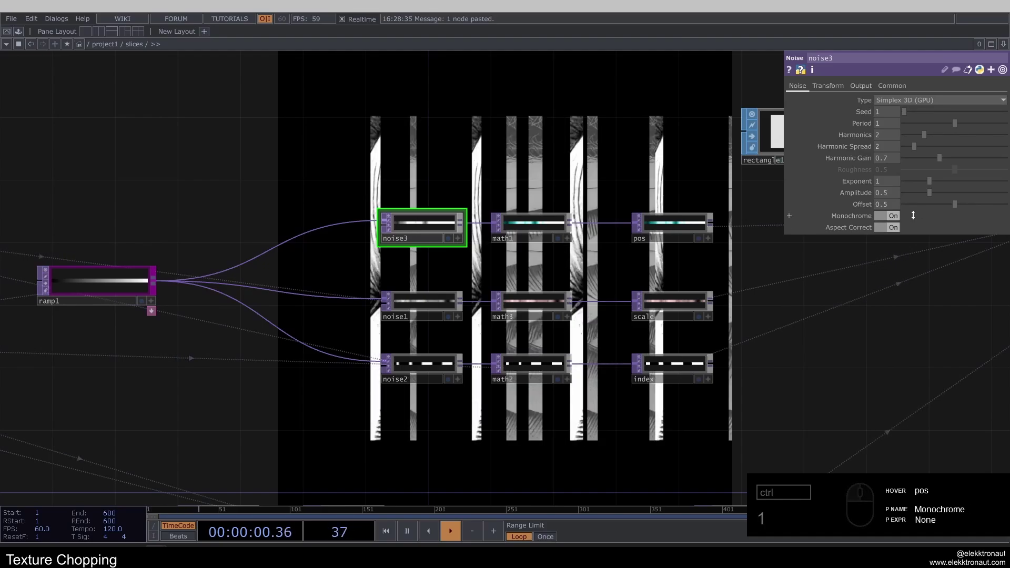
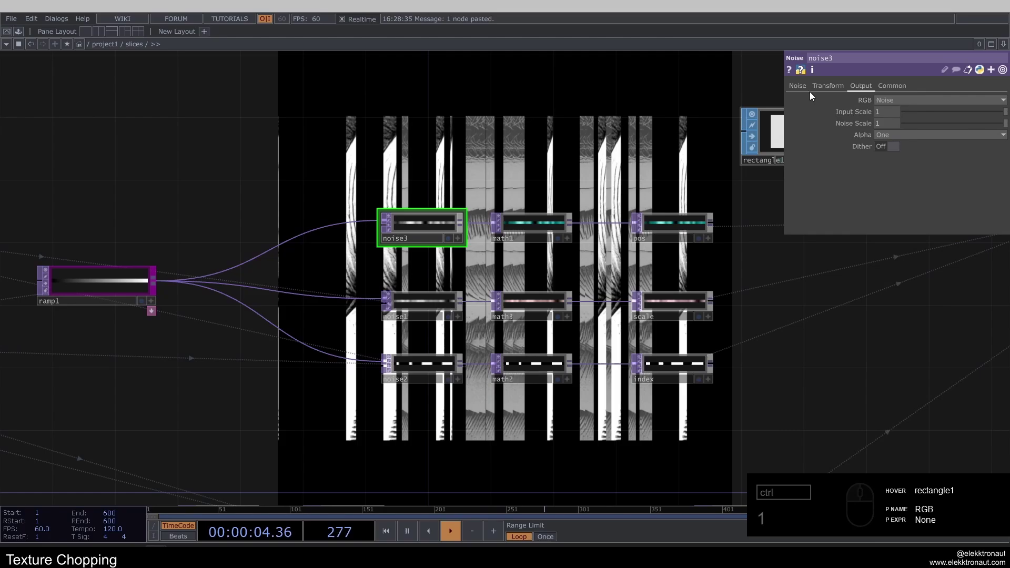
- Turn noise3's Monochrome off for distinct colour channels and bring up geo1's Instance page
{"action": "left_click", "coordinate": [806, 88]}
{"action": "left_click", "coordinate": [893, 219]}
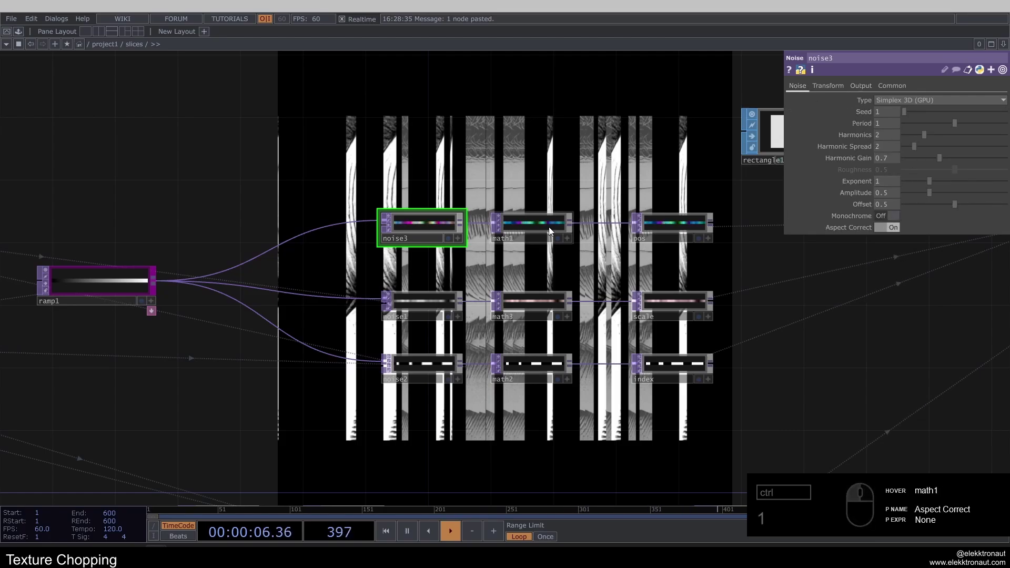
{"action": "type", "text": "1"}
{"action": "type", "text": "111"}
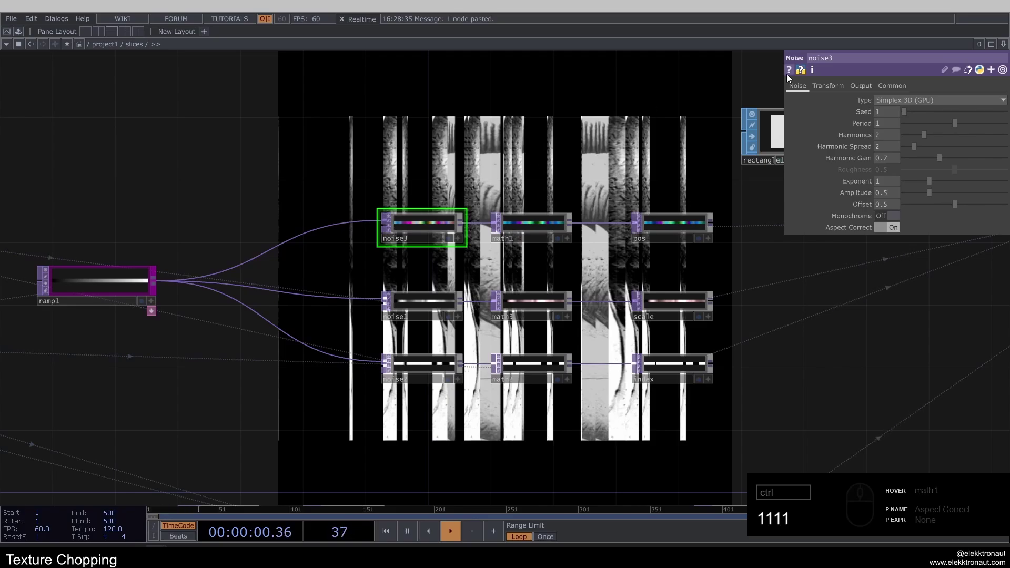
{"action": "left_click", "coordinate": [493, 135]}
{"action": "key", "text": "BackSpace"}
{"action": "type", "text": "111111"}
{"action": "left_click", "coordinate": [536, 221]}
{"action": "left_click", "coordinate": [685, 192]}
{"action": "left_click", "coordinate": [477, 301]}
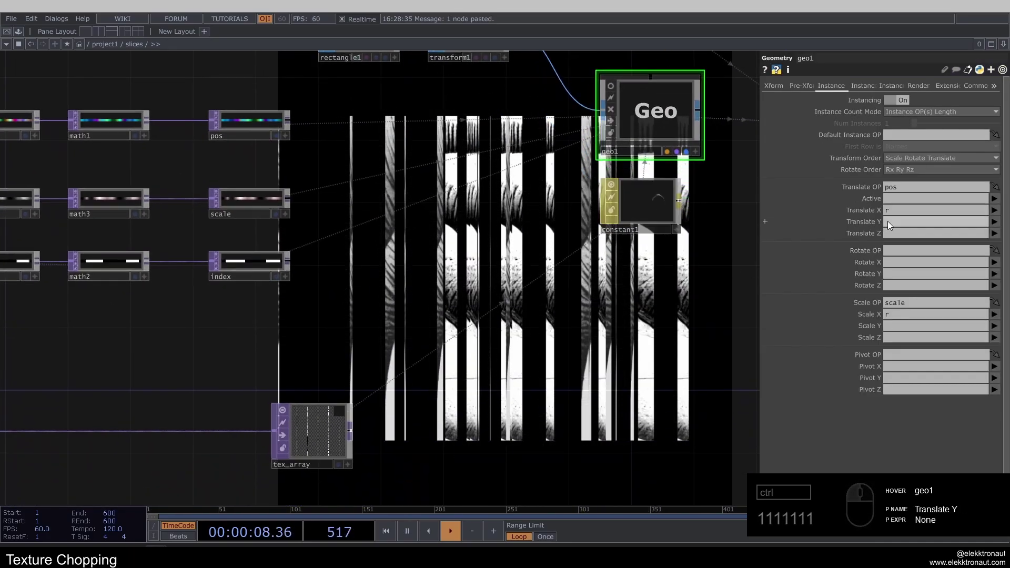
- Set geo1's instance Translate Y to g and math1's red To Range to -0.6/0.6
{"action": "left_click", "coordinate": [890, 224]}
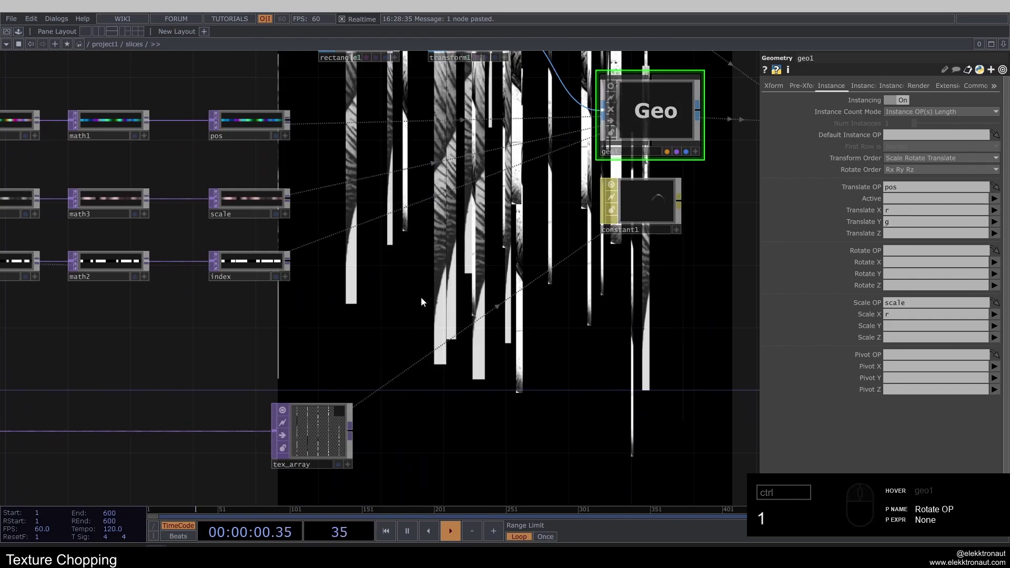
{"action": "left_click", "coordinate": [422, 306]}
{"action": "type", "text": "1"}
{"action": "left_click", "coordinate": [455, 199]}
{"action": "type", "text": "11"}
{"action": "left_click", "coordinate": [226, 143]}
{"action": "type", "text": "11"}
- Set math1's green To Range to -0.2/0.2
{"action": "left_click", "coordinate": [918, 176]}
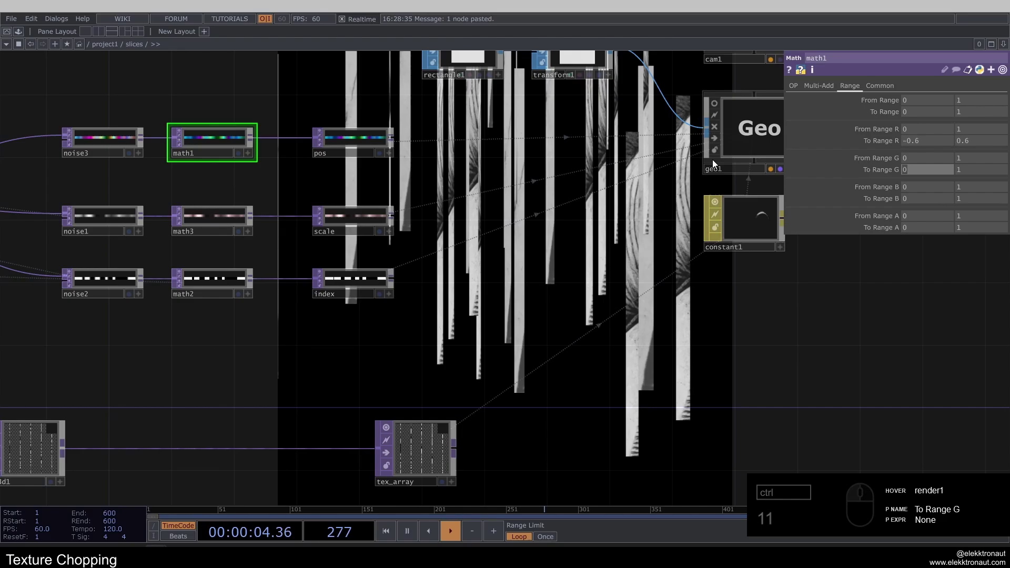
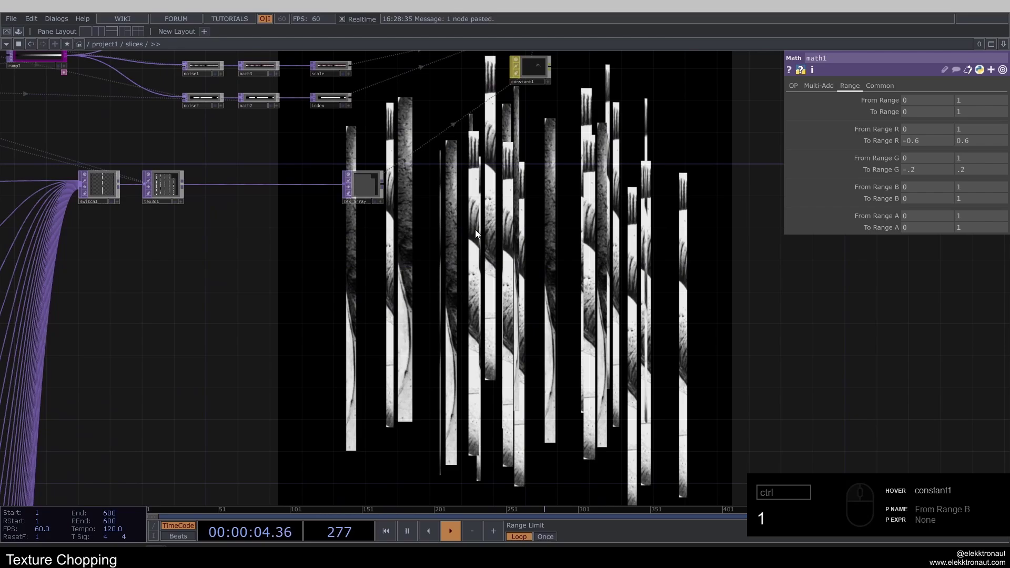
{"action": "left_click", "coordinate": [478, 236]}
{"action": "type", "text": "11111111"}
{"action": "left_click", "coordinate": [366, 183]}
{"action": "middle_click", "coordinate": [380, 176]}
{"action": "left_click", "coordinate": [450, 79]}
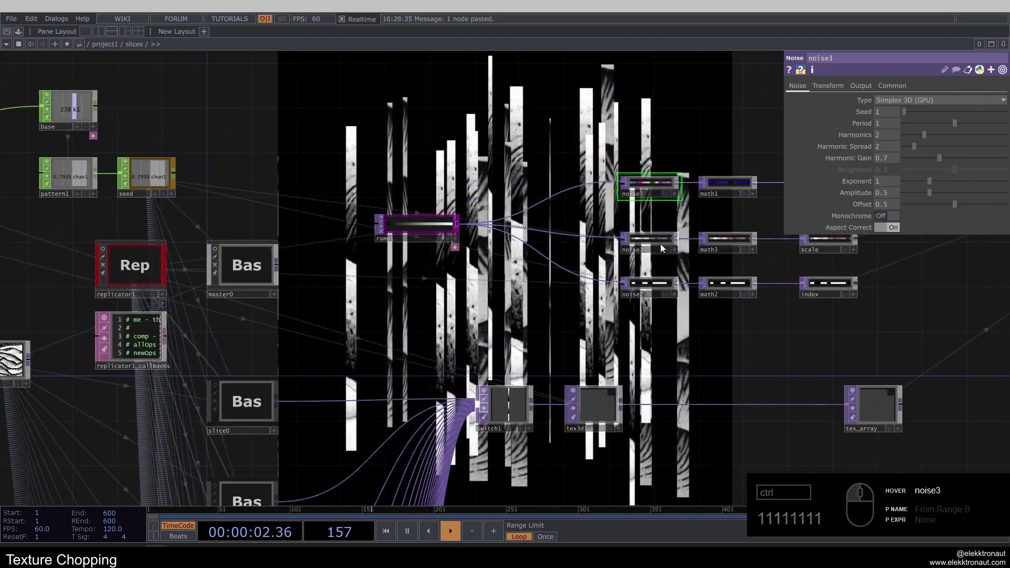
- Copy noise1's seed expression onto noise3 and change its offset to op('seed')[0] + 2
{"action": "left_click", "coordinate": [664, 243]}
{"action": "right_click", "coordinate": [859, 119]}
{"action": "left_click", "coordinate": [879, 90]}
{"action": "left_click", "coordinate": [673, 183]}
{"action": "right_click", "coordinate": [870, 115]}
{"action": "left_click", "coordinate": [889, 109]}
{"action": "left_click", "coordinate": [861, 116]}
{"action": "type", "text": "11111111"}
{"action": "left_click", "coordinate": [949, 128]}
- Clear geo1's Instance Translate Y so the slices line up vertically again
{"action": "left_click", "coordinate": [442, 133]}
{"action": "left_click", "coordinate": [486, 282]}
{"action": "type", "text": "1"}
{"action": "left_click", "coordinate": [549, 379]}
{"action": "type", "text": "111111"}
{"action": "left_click", "coordinate": [479, 270]}
{"action": "type", "text": "111"}
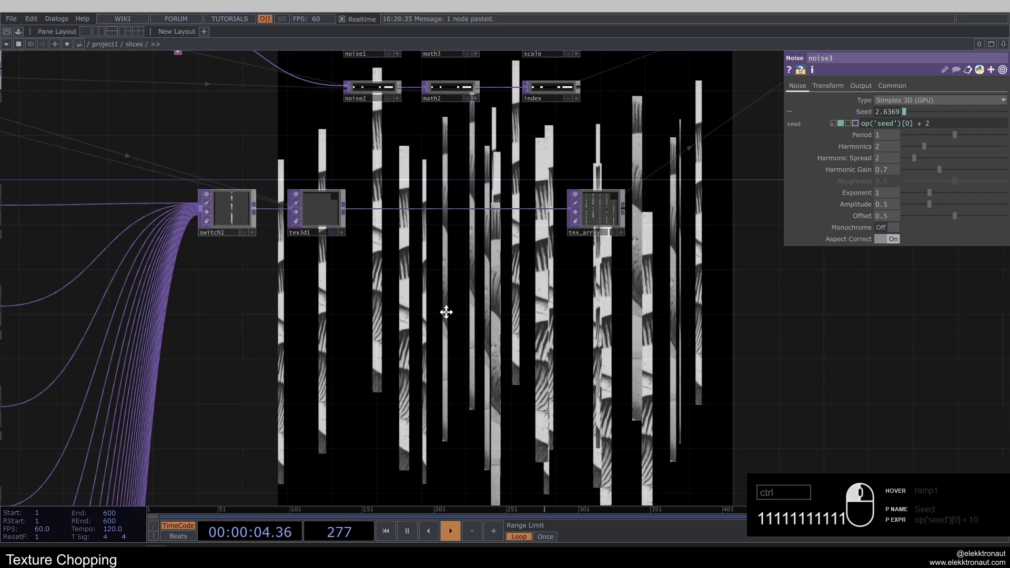
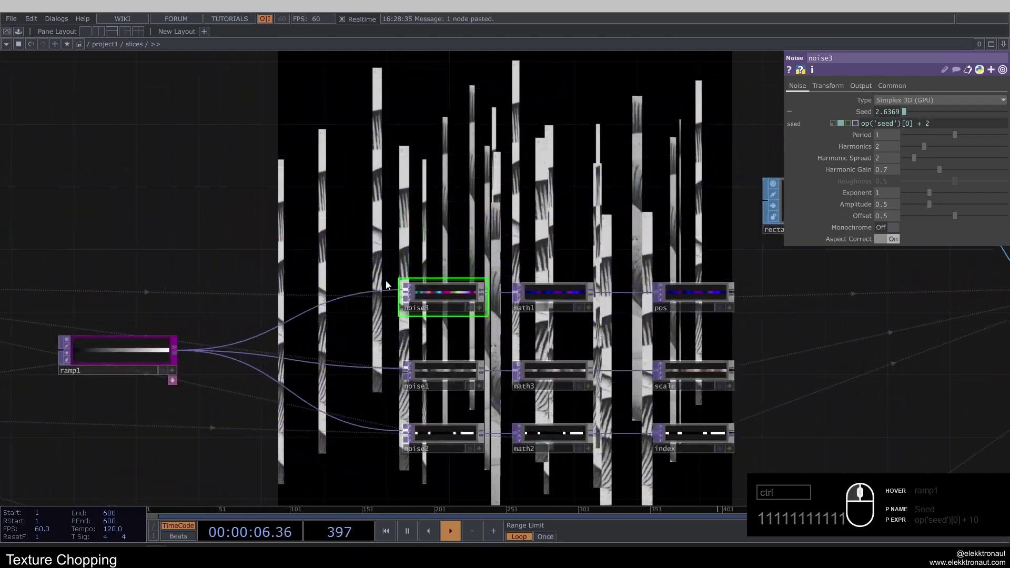
{"action": "middle_click", "coordinate": [406, 302]}
{"action": "left_click", "coordinate": [414, 295]}
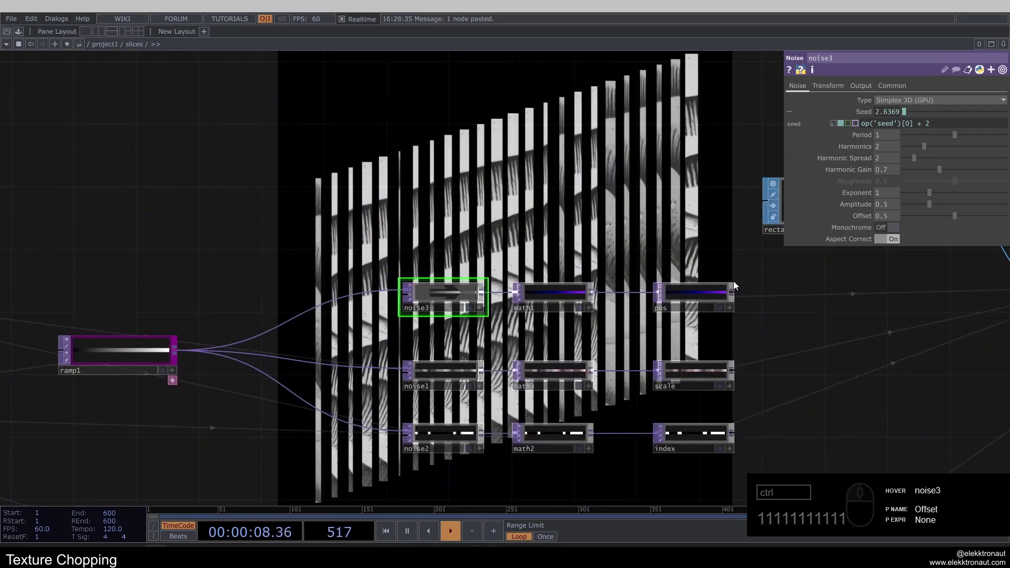
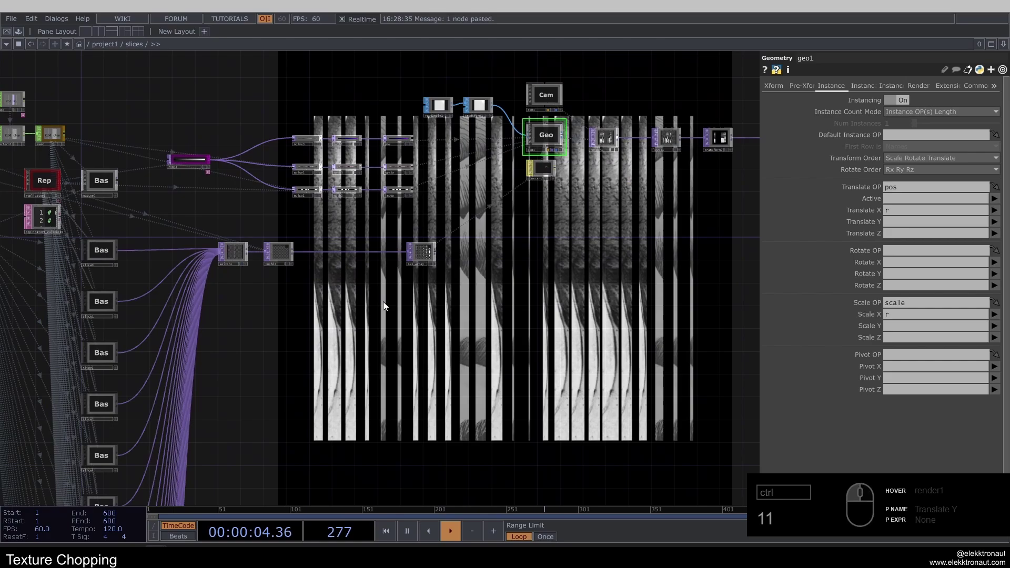
- Dive into master0 inside slices to view its pattern1 CHOP and texture TOP chain
{"action": "middle_click", "coordinate": [386, 305]}
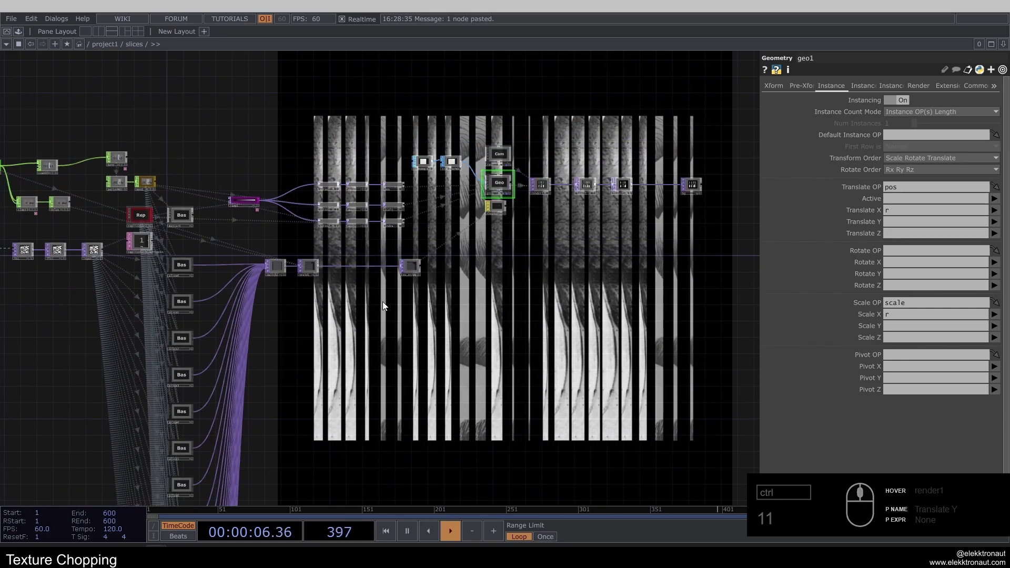
{"action": "left_click", "coordinate": [363, 307]}
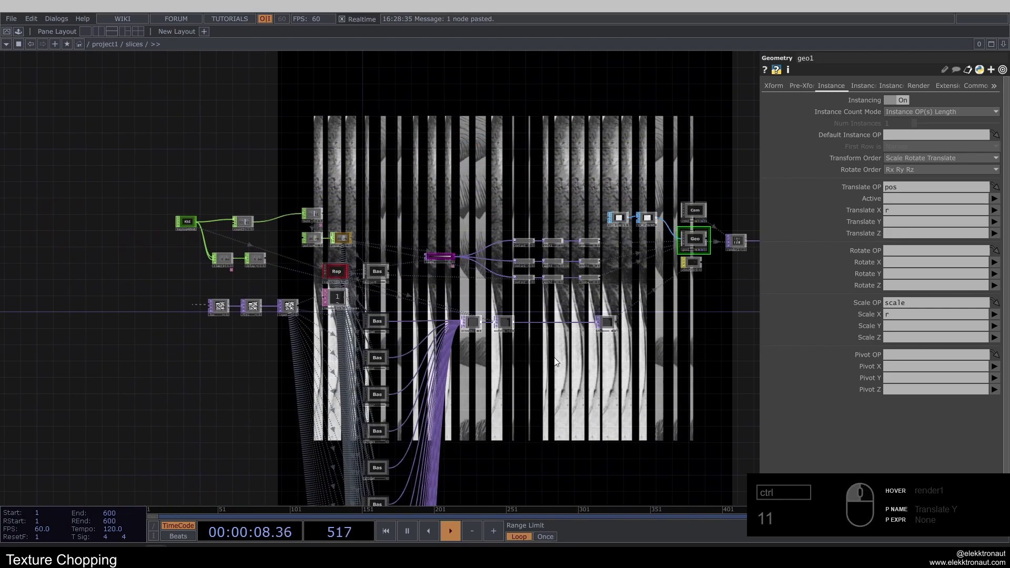
{"action": "middle_click", "coordinate": [569, 354]}
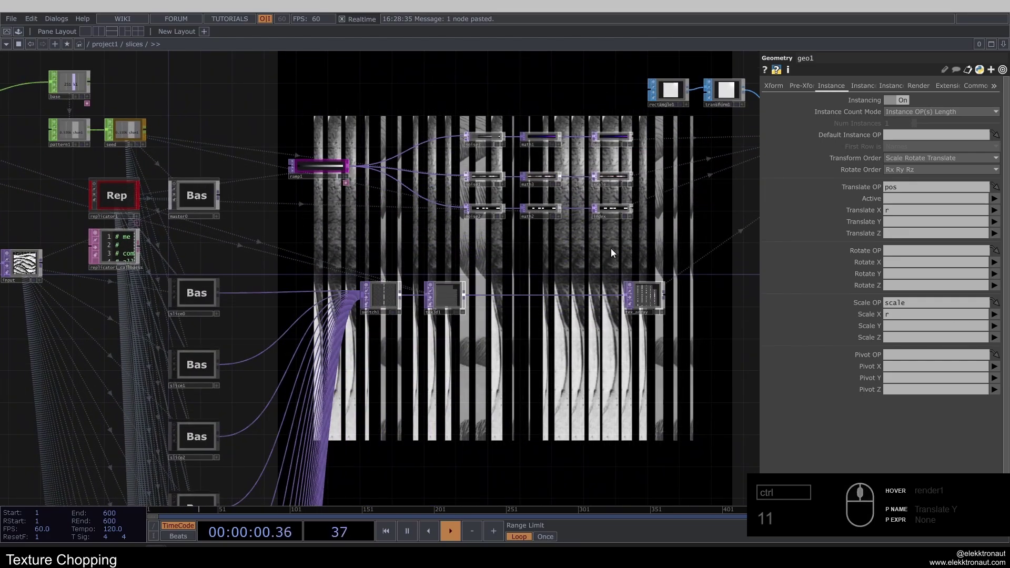
{"action": "left_click", "coordinate": [601, 251]}
{"action": "middle_click", "coordinate": [523, 328]}
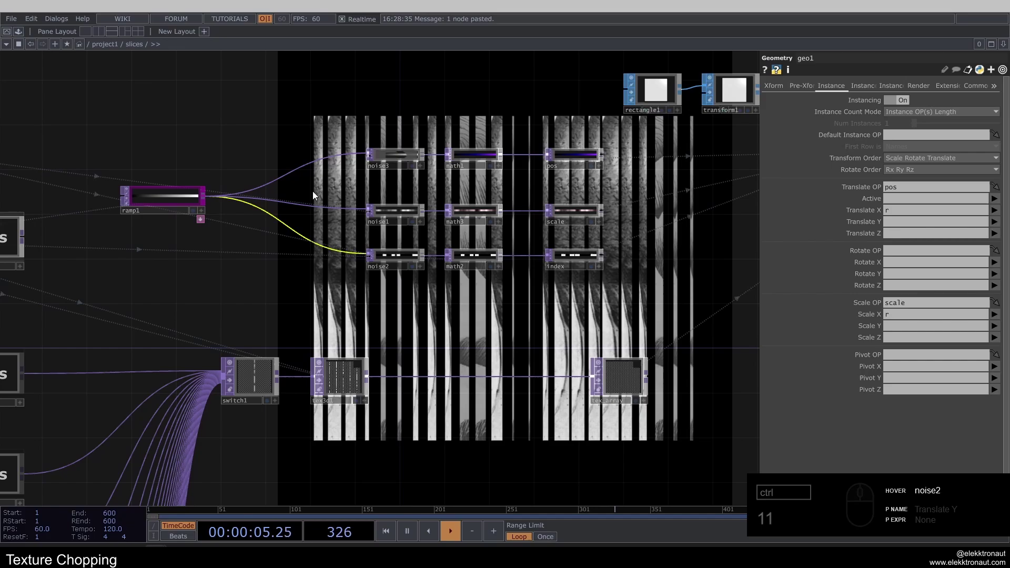
{"action": "middle_click", "coordinate": [389, 172]}
{"action": "left_click", "coordinate": [636, 162]}
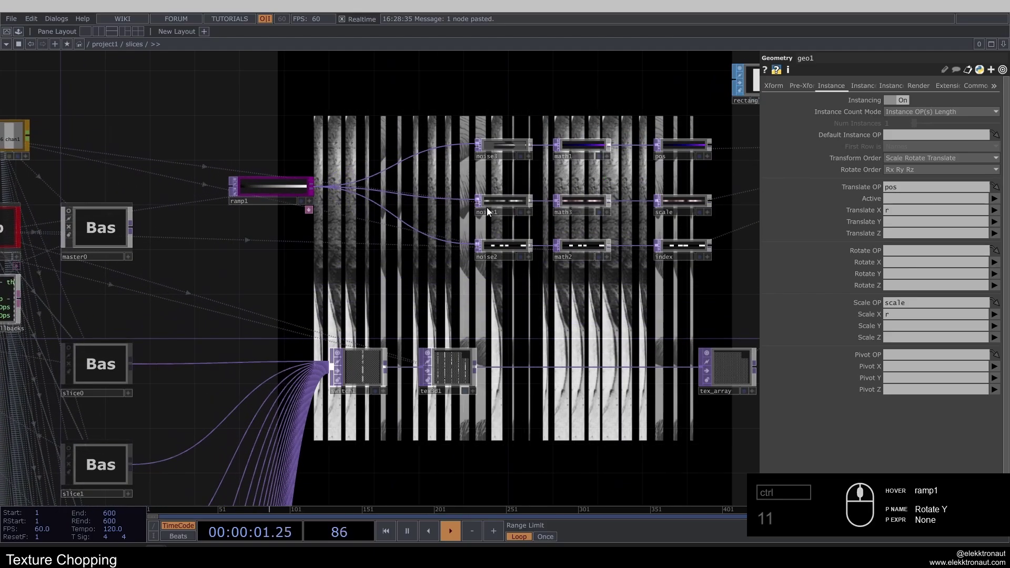
{"action": "left_click", "coordinate": [433, 250]}
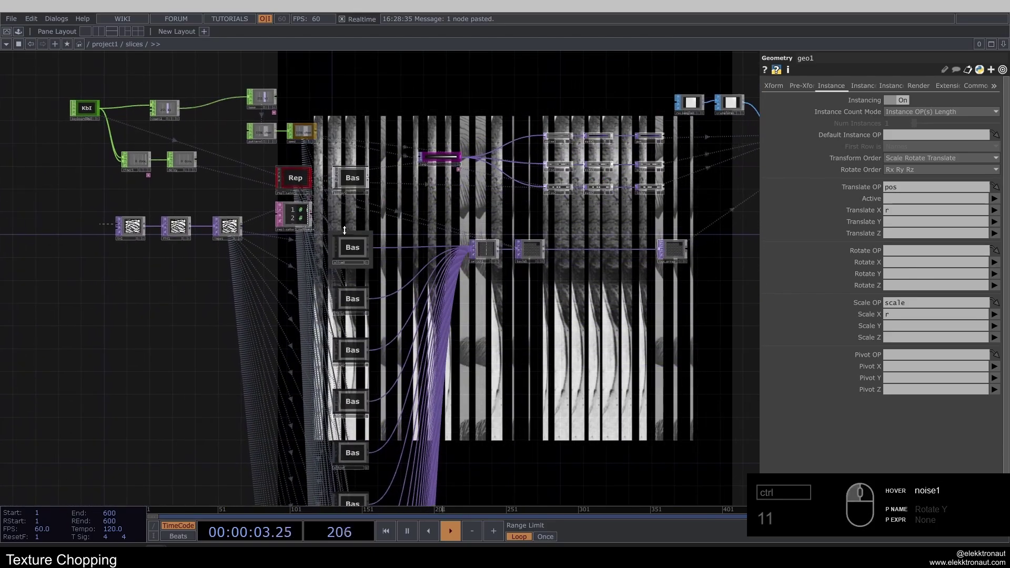
{"action": "type", "text": "11"}
{"action": "left_click", "coordinate": [344, 193]}
{"action": "left_click", "coordinate": [342, 242]}
{"action": "middle_click", "coordinate": [360, 234]}
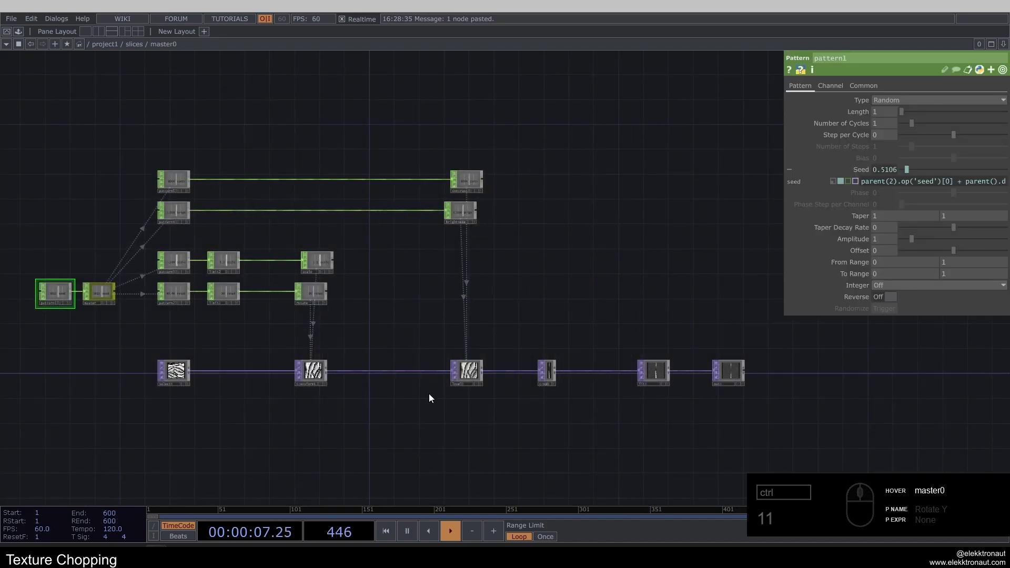
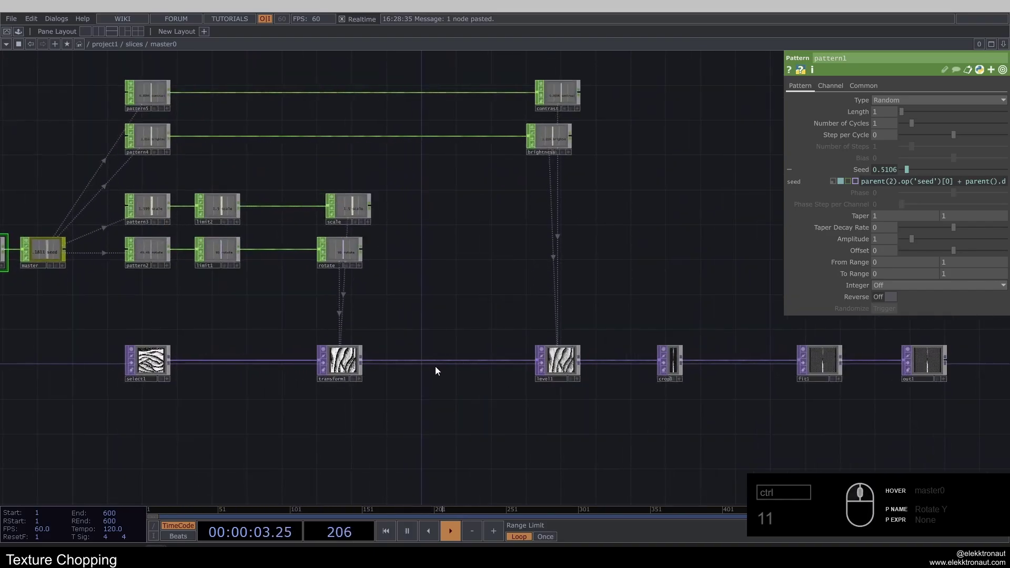
{"action": "left_click", "coordinate": [527, 291]}
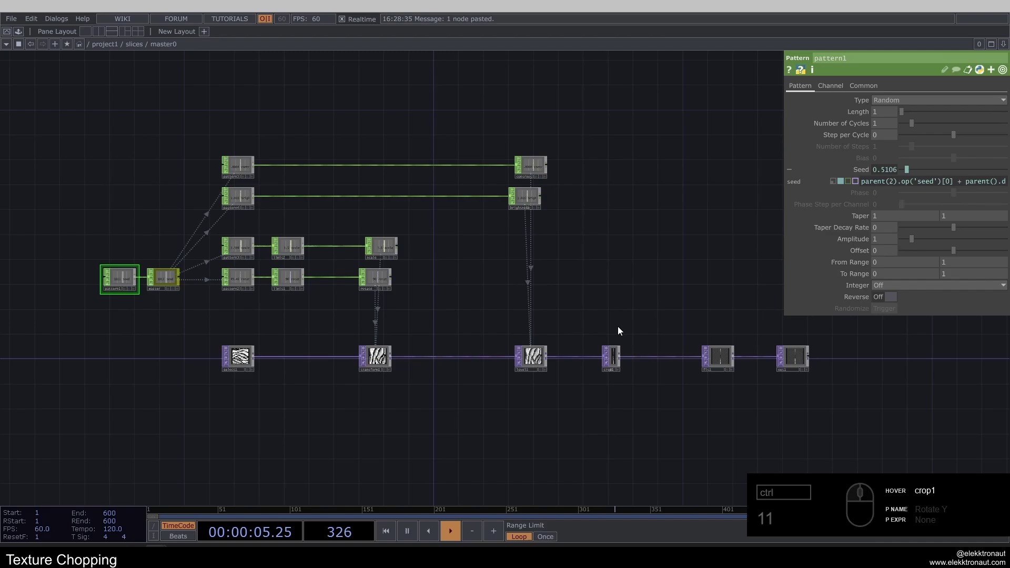
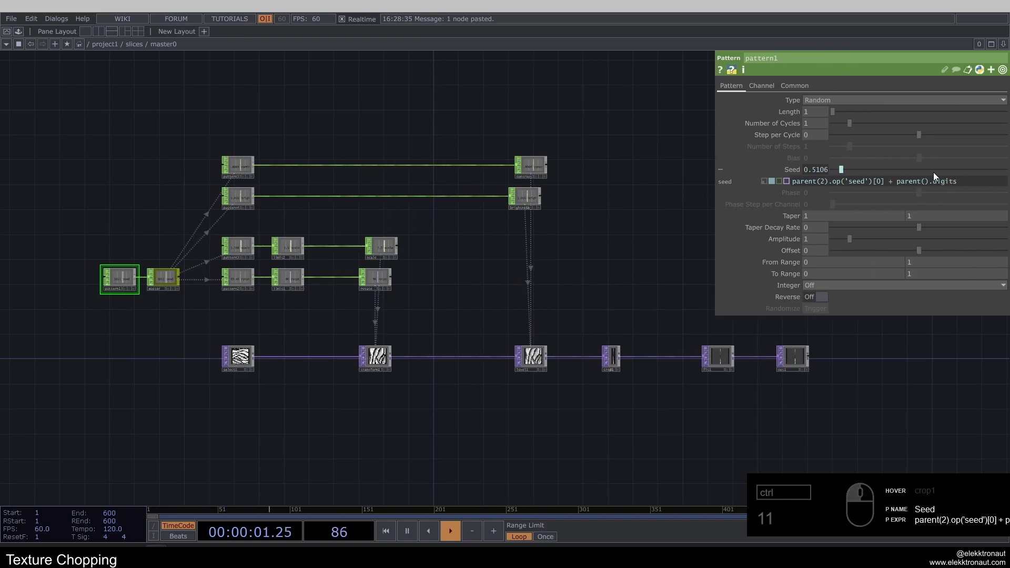
{"action": "left_click", "coordinate": [965, 187]}
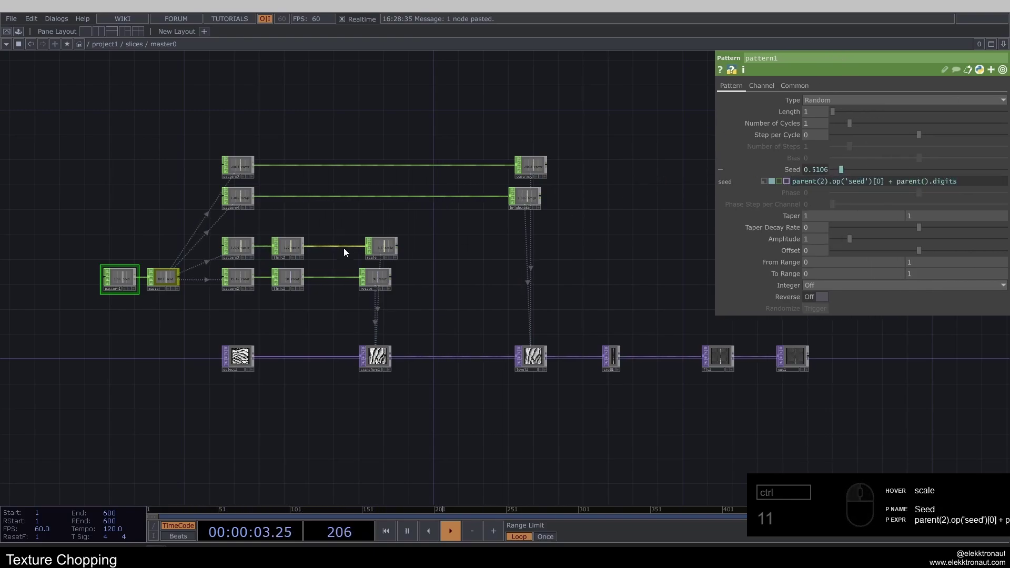
{"action": "left_click", "coordinate": [780, 171]}
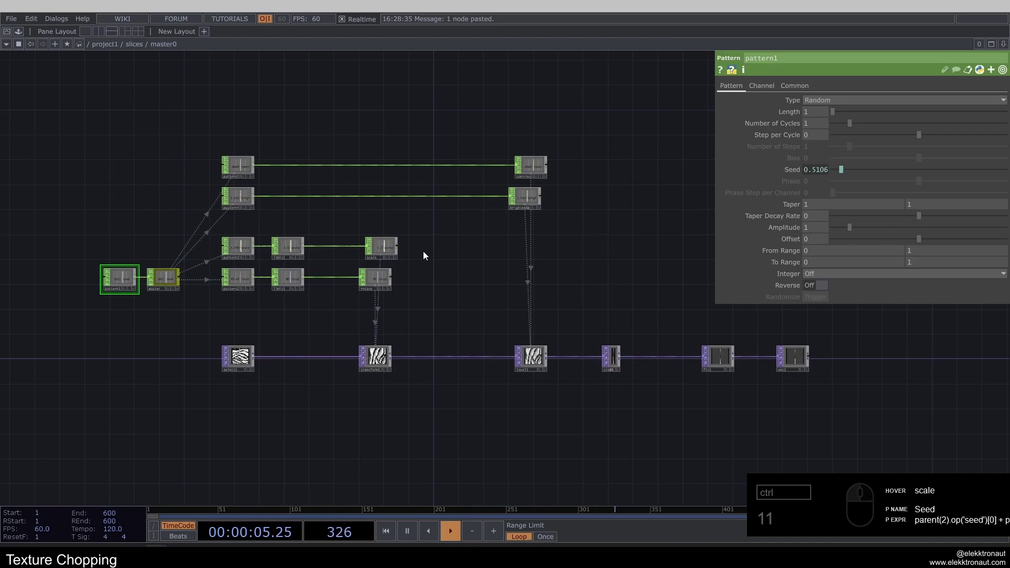
- Leave master0 and slices back to /project1 and save the project
{"action": "left_click", "coordinate": [440, 266]}
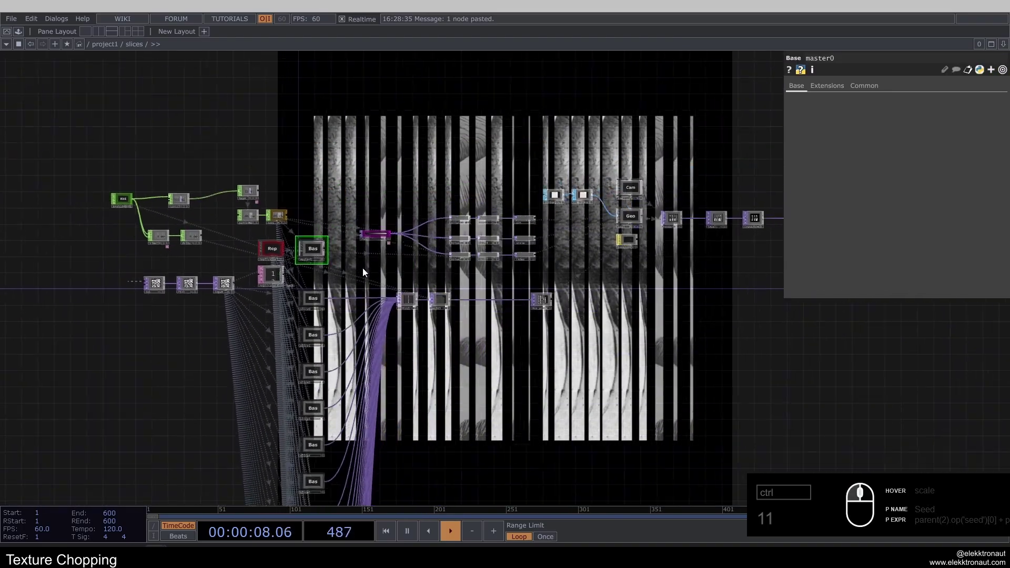
{"action": "left_click", "coordinate": [470, 330]}
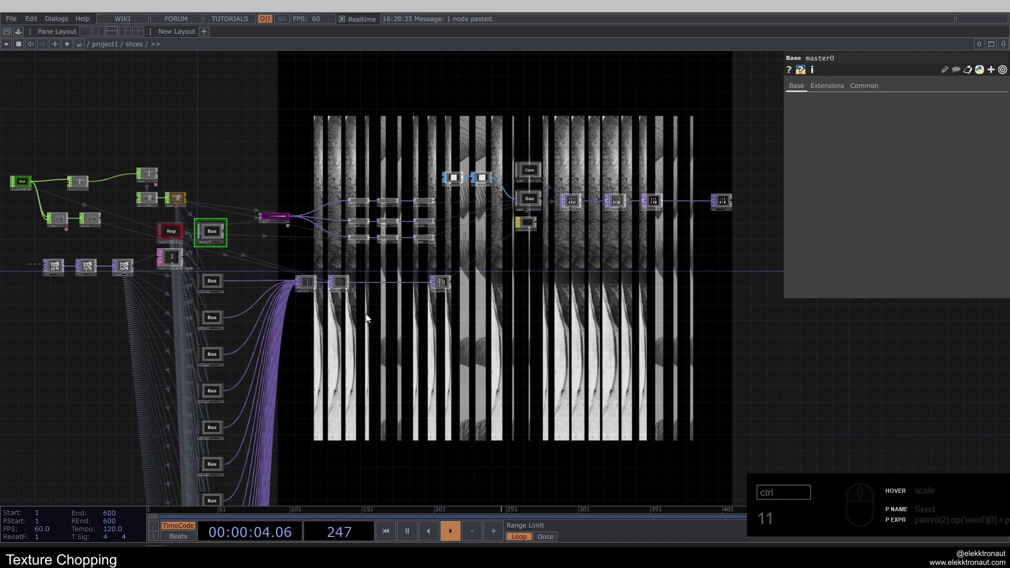
{"action": "key", "text": "s"}
{"action": "left_click", "coordinate": [728, 365]}
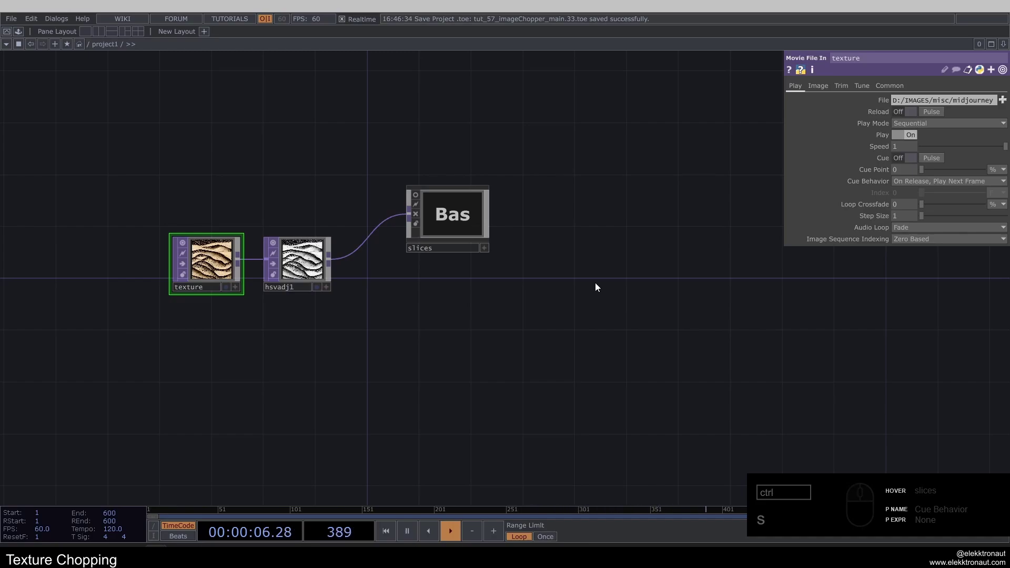
- Copy slices as a new component named chunks fed by hsvadj1 and dive inside it
{"action": "left_click", "coordinate": [466, 224]}
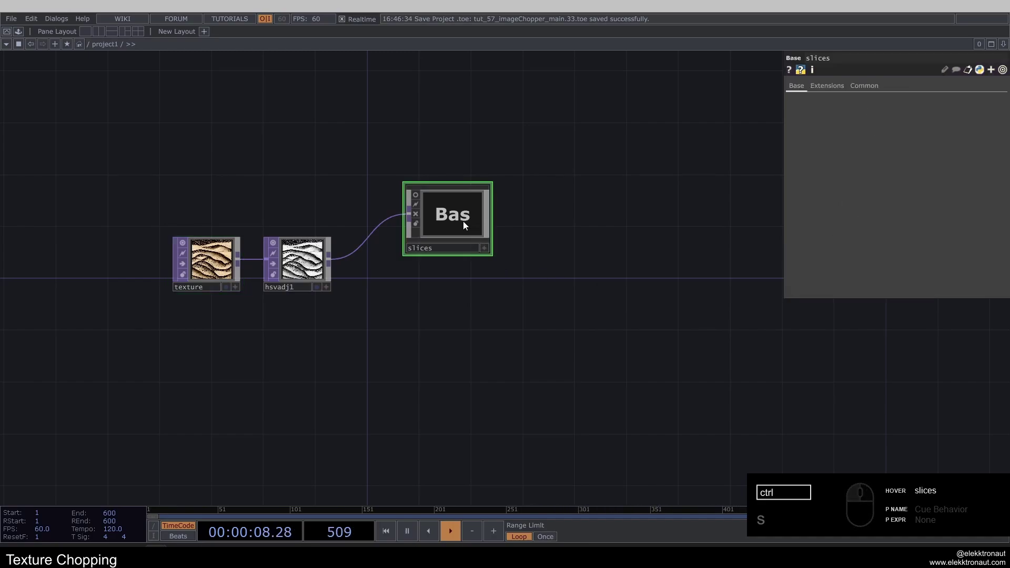
{"action": "key", "text": "ctrl+c"}
{"action": "type", "text": "cv"}
{"action": "left_click", "coordinate": [450, 327]}
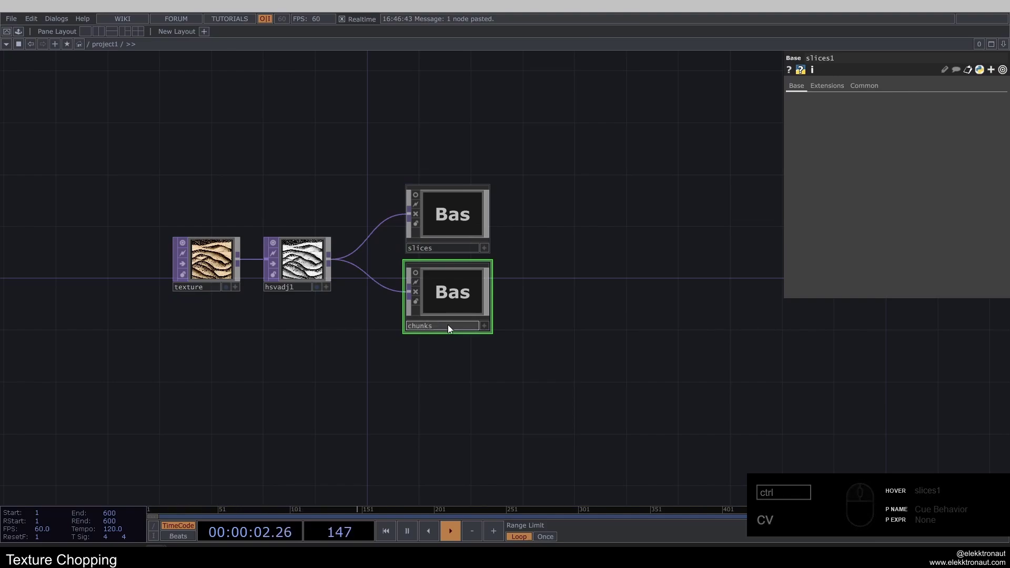
{"action": "left_click", "coordinate": [449, 308]}
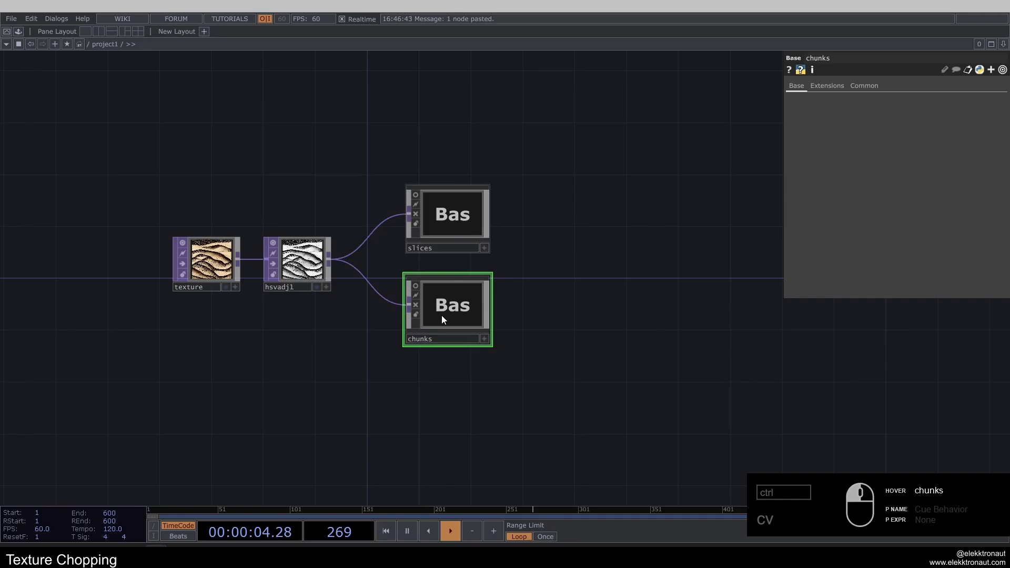
{"action": "middle_click", "coordinate": [441, 305]}
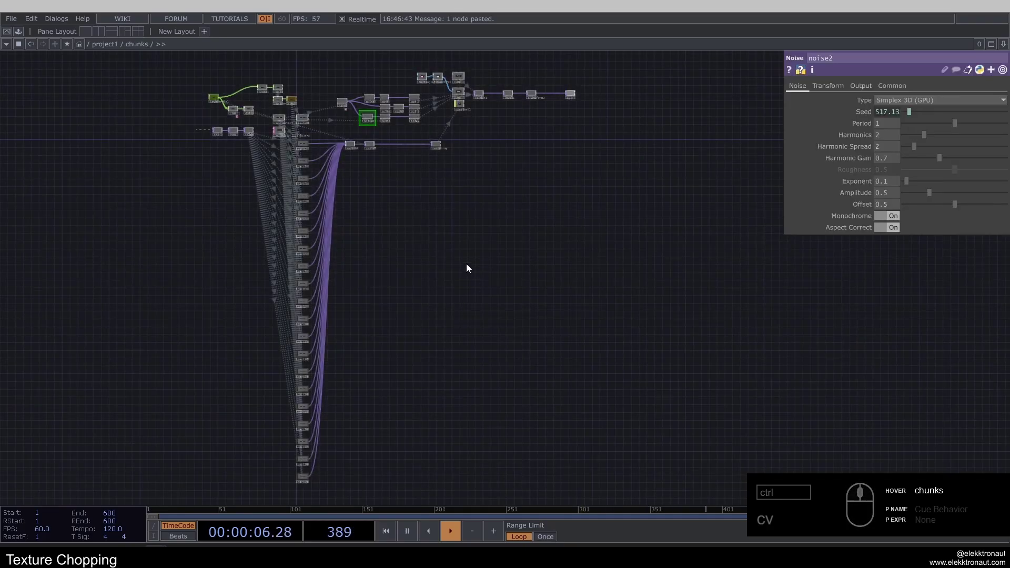
- Remove and re-copy operators around geo1 in chunks, then view geo1's Instance page
{"action": "left_click", "coordinate": [404, 238]}
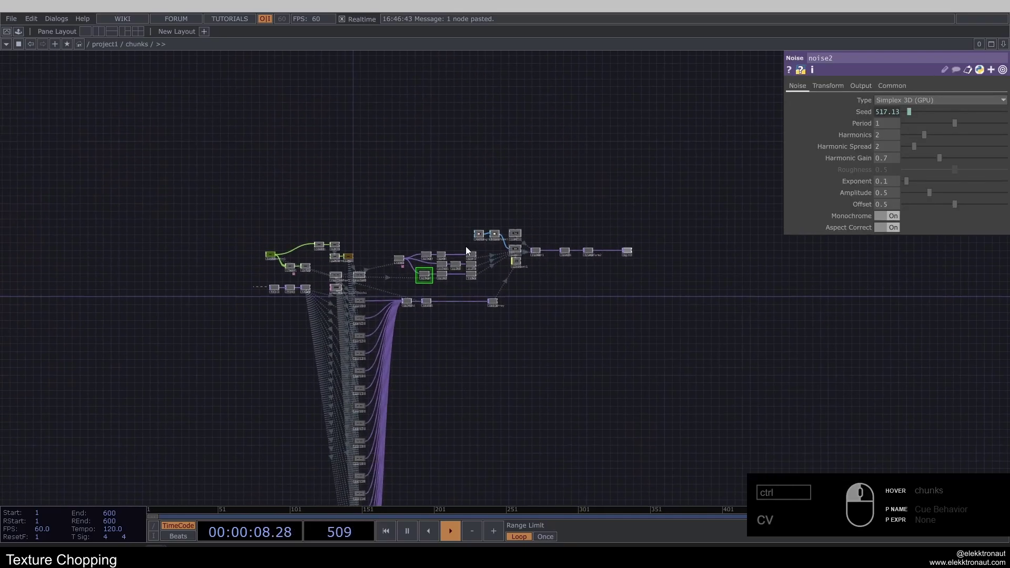
{"action": "left_click_drag", "start_coordinate": [497, 262], "coordinate": [532, 277]}
{"action": "left_click", "coordinate": [531, 277]}
{"action": "left_click", "coordinate": [608, 248]}
{"action": "key", "text": "Delete"}
{"action": "type", "text": "cv"}
{"action": "right_click", "coordinate": [514, 169]}
{"action": "type", "text": "e"}
{"action": "left_click", "coordinate": [329, 39]}
{"action": "left_click", "coordinate": [356, 127]}
{"action": "left_click", "coordinate": [597, 242]}
{"action": "left_click", "coordinate": [834, 88]}
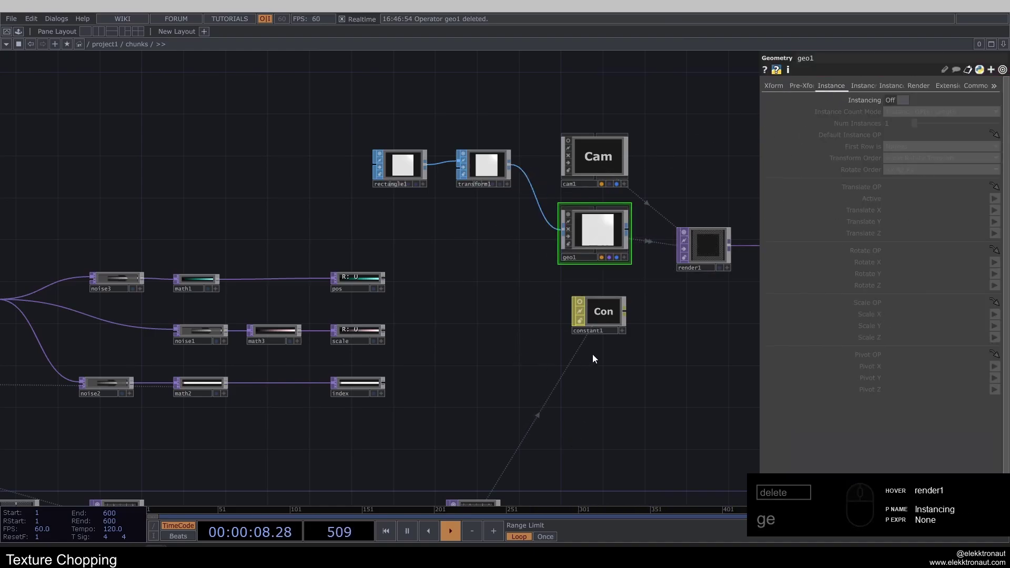
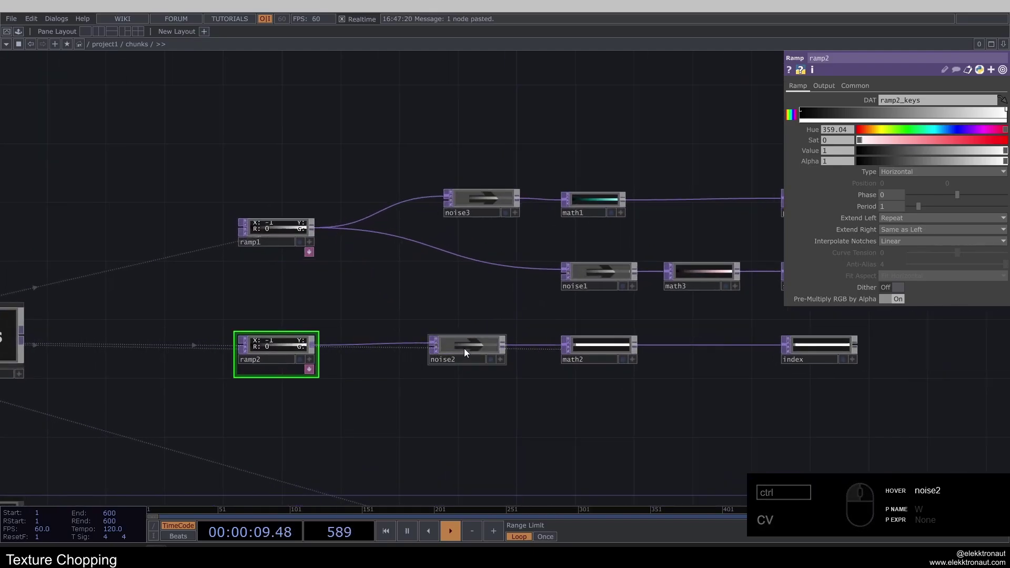
- Copy ramp2's chain into pos, scale and index channels and set geo1's Texture Coord OP index
{"action": "left_click", "coordinate": [398, 379]}
{"action": "double_click", "coordinate": [550, 345]}
{"action": "type", "text": "cv"}
{"action": "left_click", "coordinate": [747, 104]}
{"action": "type", "text": "cv"}
{"action": "left_click", "coordinate": [312, 305]}
{"action": "left_click", "coordinate": [1004, 312]}
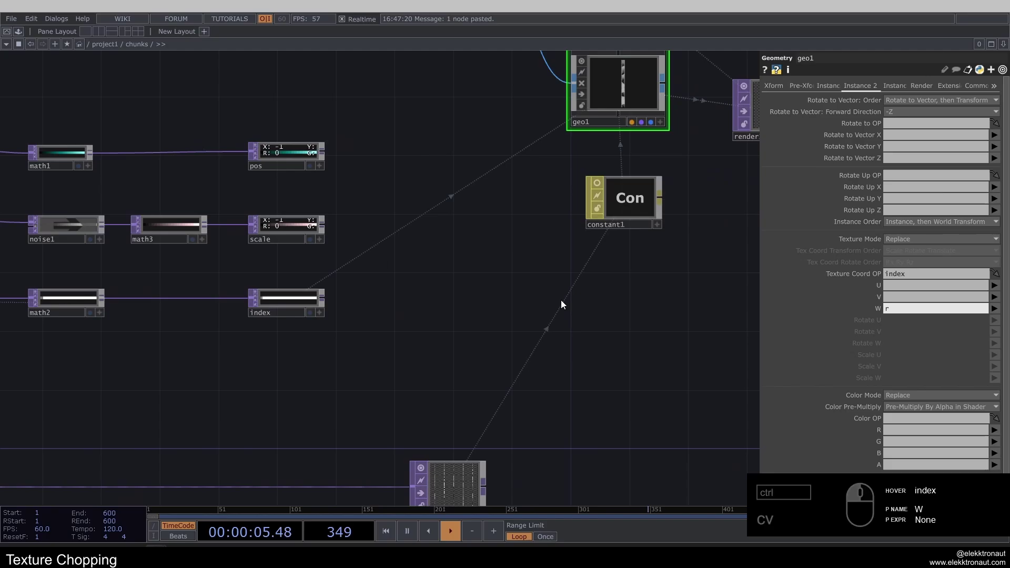
{"action": "type", "text": "cv"}
{"action": "left_click", "coordinate": [536, 318]}
{"action": "middle_click", "coordinate": [405, 342]}
{"action": "left_click", "coordinate": [507, 335]}
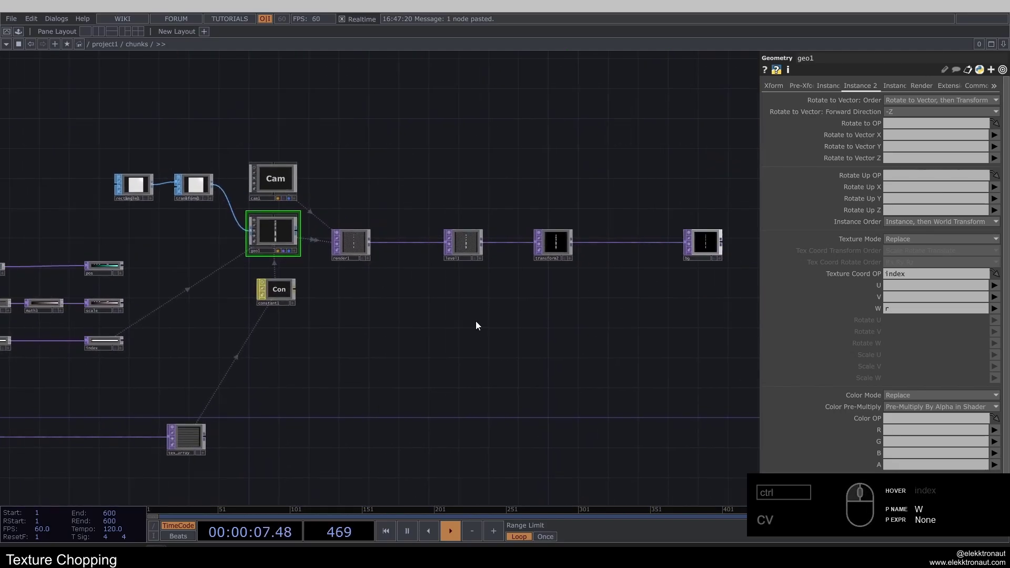
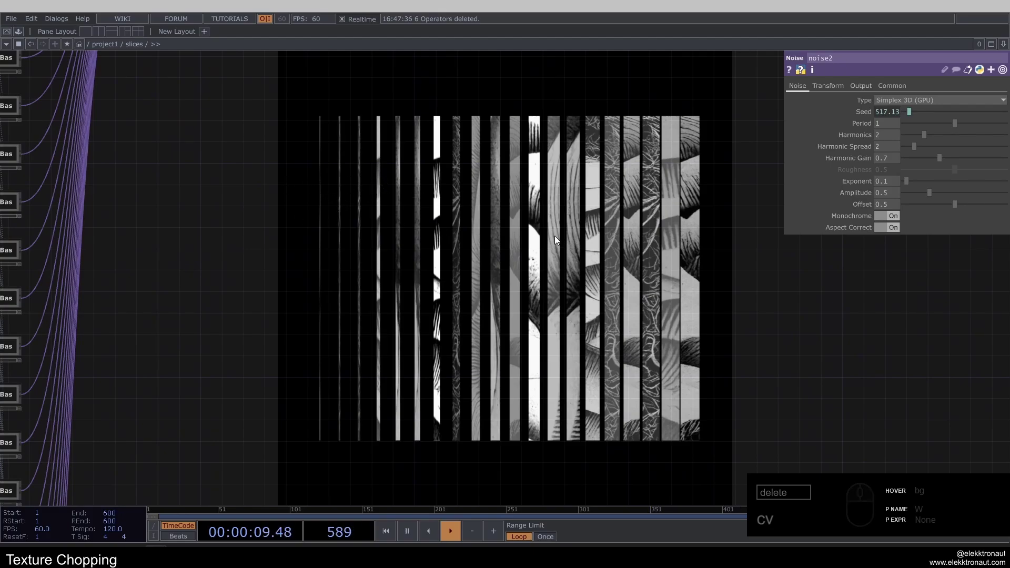
- Go back up from chunks to the project network
{"action": "left_click", "coordinate": [541, 193]}
{"action": "middle_click", "coordinate": [582, 111]}
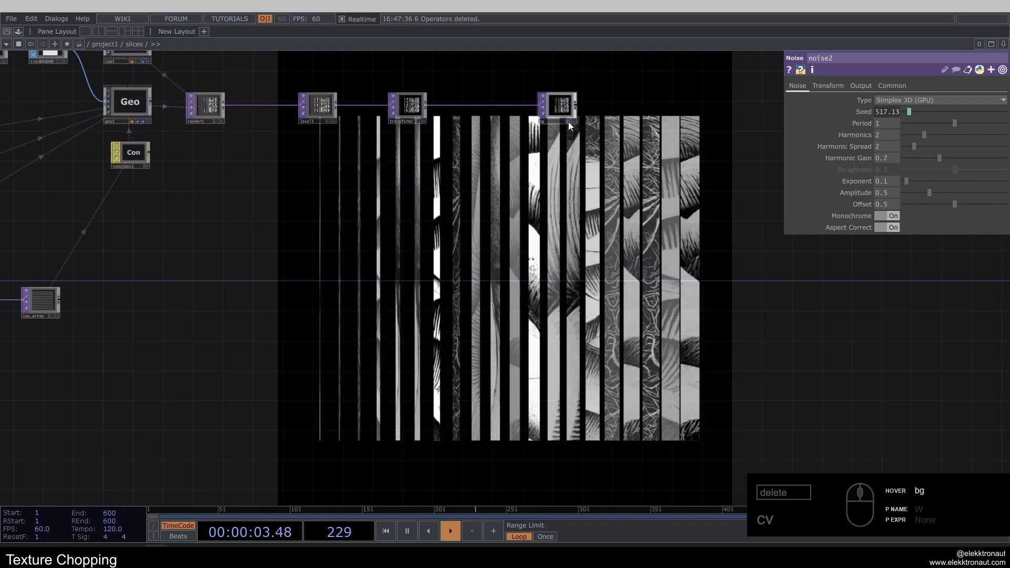
{"action": "left_click", "coordinate": [571, 125]}
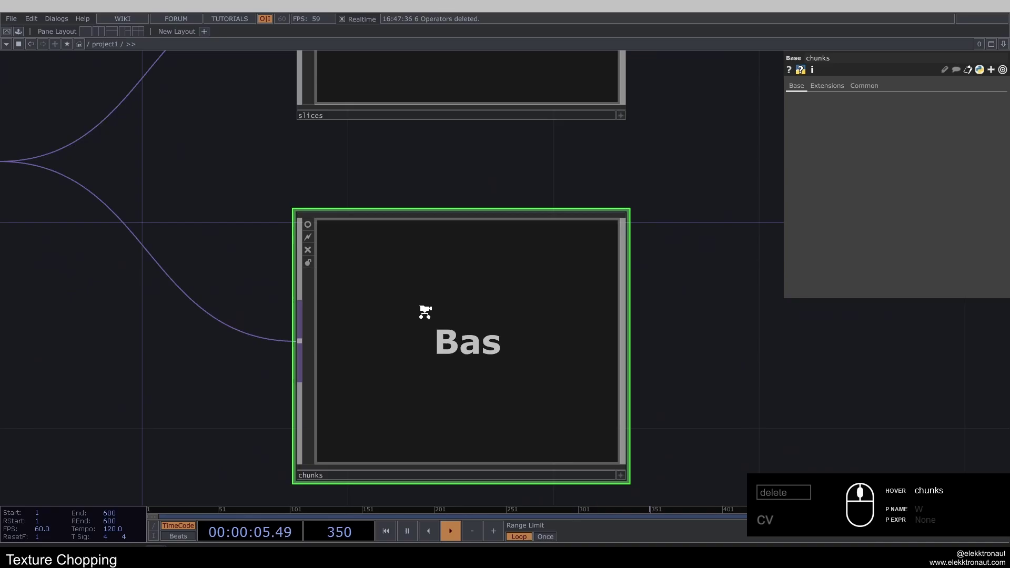
- Inside chunks, set ramp1's width to op('replicator1').par.numreplicants with 10 replicants
{"action": "left_click", "coordinate": [439, 234]}
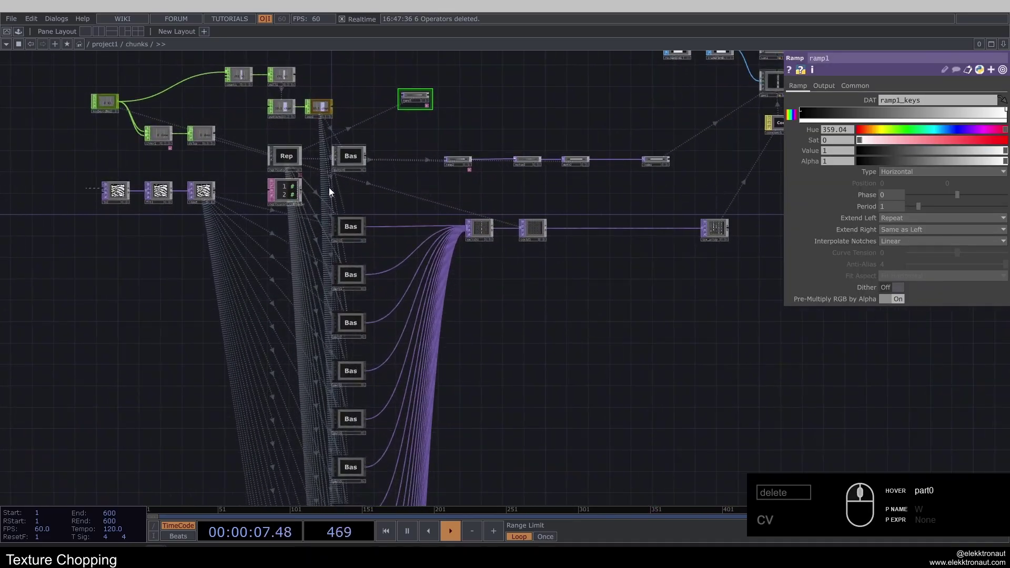
{"action": "left_click", "coordinate": [579, 292]}
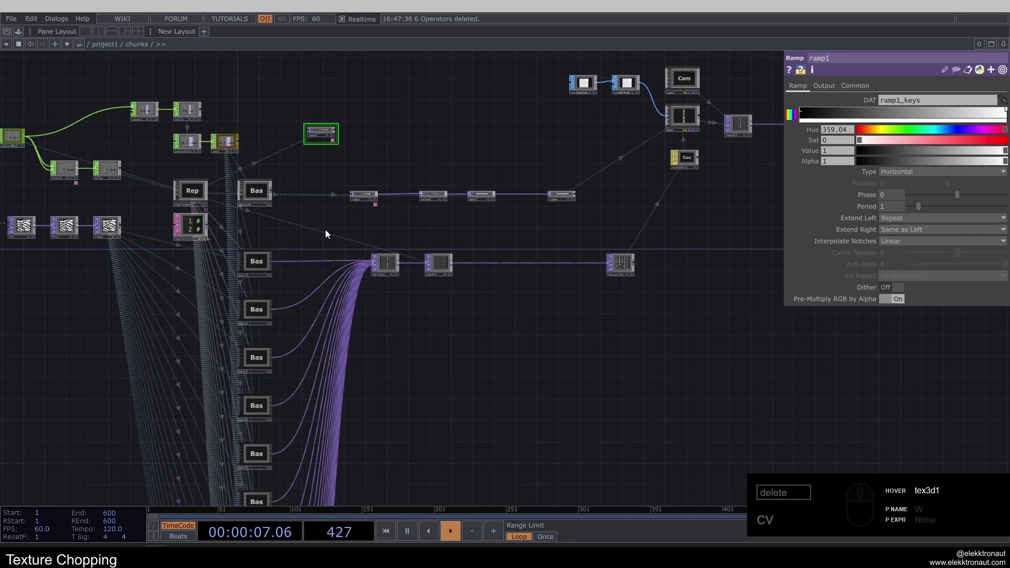
{"action": "left_click", "coordinate": [185, 193]}
{"action": "left_click", "coordinate": [894, 116]}
{"action": "type", "text": "cv"}
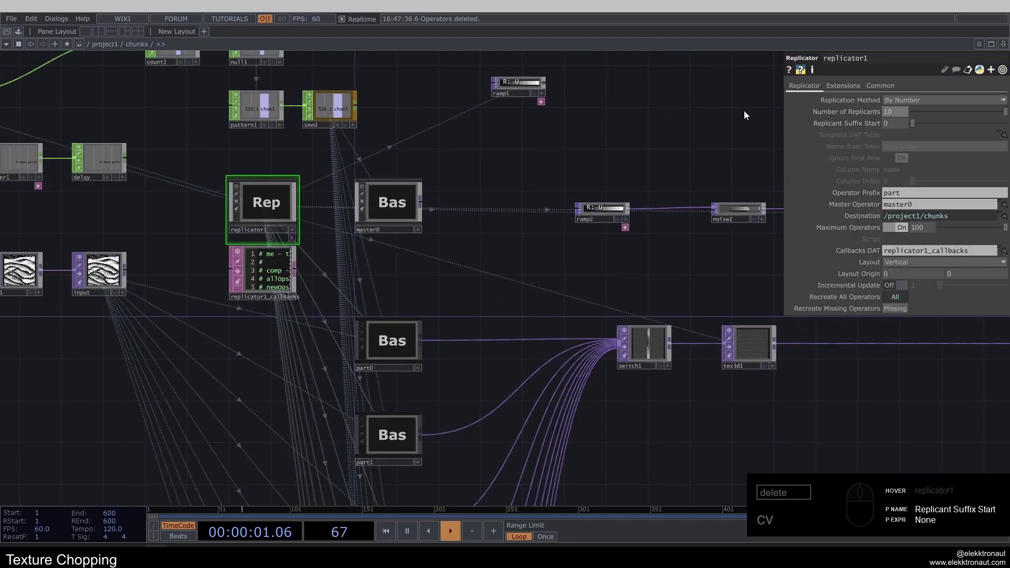
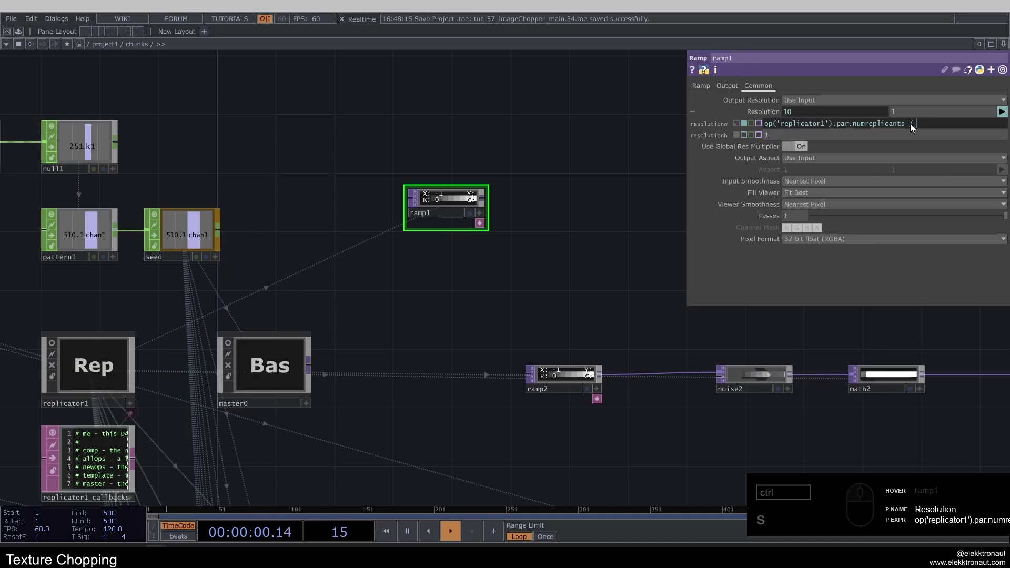
- Make ramp1 a numreplicants / 2 by 2 image and check its resolution
{"action": "left_click", "coordinate": [780, 137]}
{"action": "middle_click", "coordinate": [425, 209]}
{"action": "left_click", "coordinate": [388, 262]}
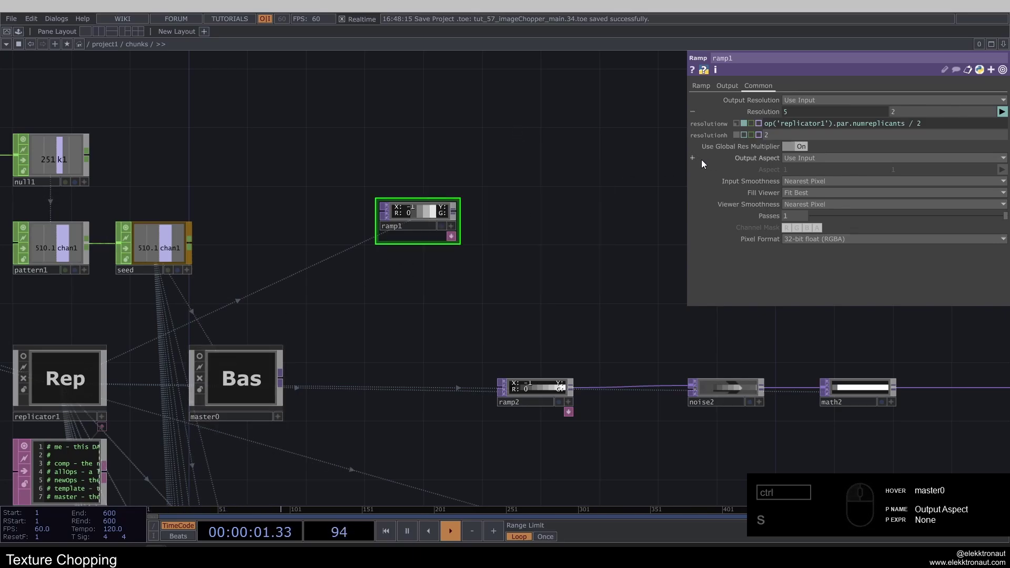
{"action": "scroll", "scroll_direction": "down", "scroll_amount": 3}
{"action": "middle_click", "coordinate": [404, 190]}
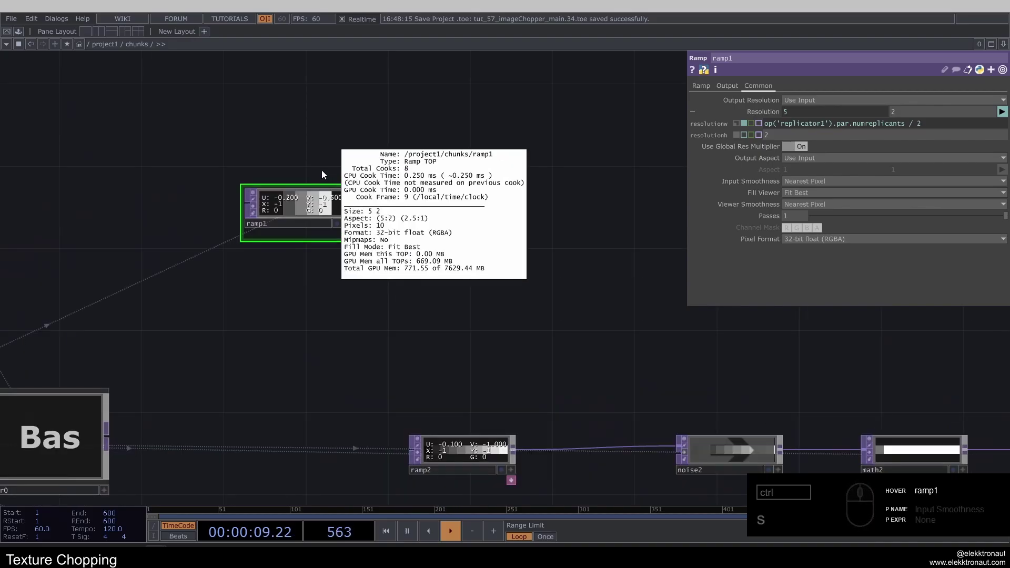
{"action": "left_click", "coordinate": [305, 207]}
{"action": "left_click", "coordinate": [306, 200]}
{"action": "middle_click", "coordinate": [273, 174]}
{"action": "left_click", "coordinate": [290, 122]}
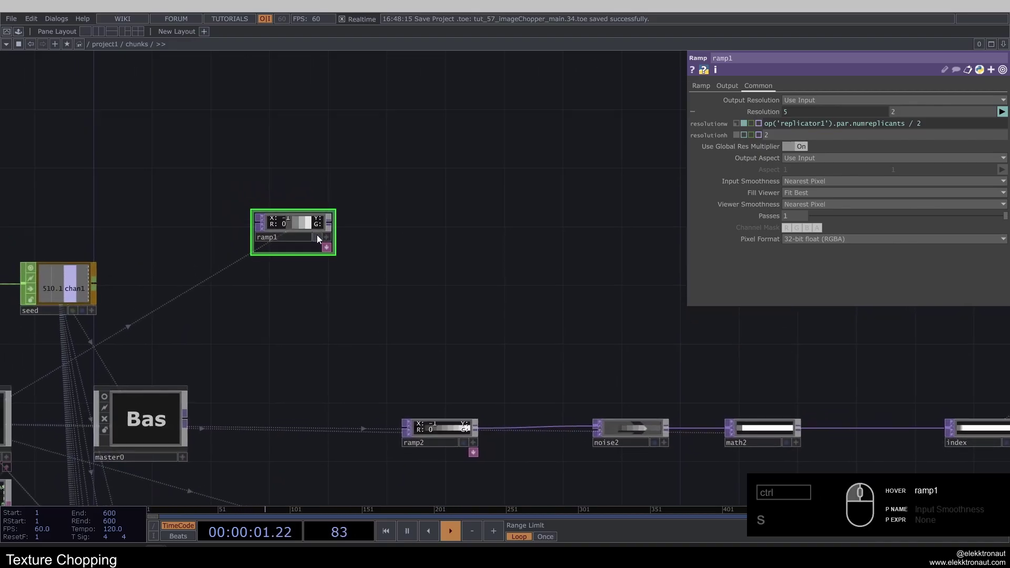
- Copy ramp1 as ramp3 below it, set Type Vertical and Interpolate Ease-in Ease-out
{"action": "left_click", "coordinate": [300, 226]}
{"action": "left_click", "coordinate": [291, 195]}
{"action": "key", "text": "ctrl+c"}
{"action": "type", "text": "cv"}
{"action": "left_click", "coordinate": [288, 303]}
{"action": "left_click", "coordinate": [710, 89]}
{"action": "right_click", "coordinate": [254, 135]}
{"action": "left_click", "coordinate": [798, 242]}
{"action": "left_click", "coordinate": [827, 277]}
{"action": "middle_click", "coordinate": [374, 241]}
{"action": "left_click", "coordinate": [370, 213]}
- Wire ramp1's output into ramp3 and adjust ramp3's parameters
{"action": "left_click", "coordinate": [821, 176]}
{"action": "left_click", "coordinate": [808, 189]}
{"action": "left_click_drag", "start_coordinate": [297, 179], "coordinate": [407, 287]}
{"action": "left_click", "coordinate": [421, 282]}
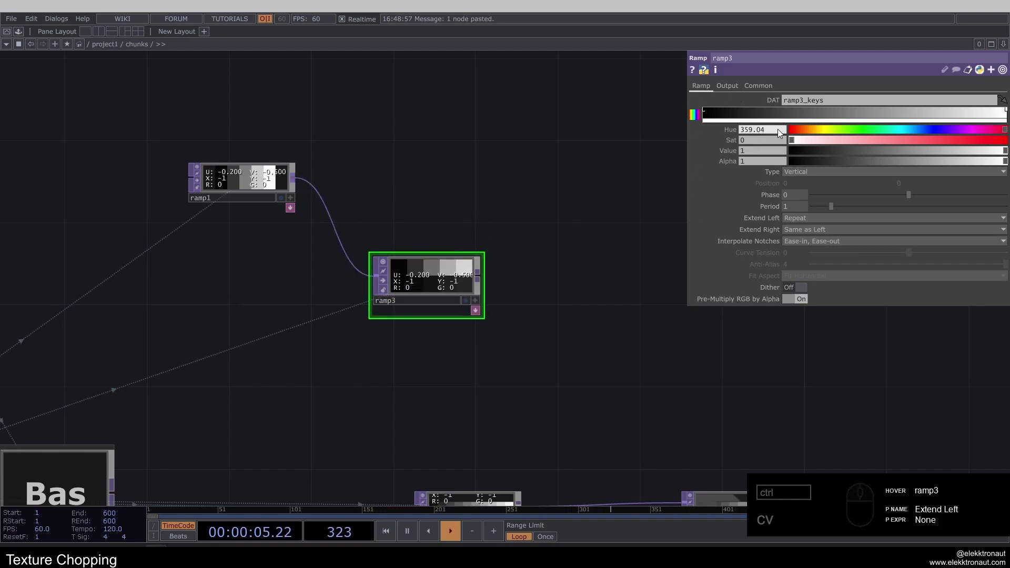
{"action": "left_click", "coordinate": [732, 88]}
{"action": "left_click", "coordinate": [811, 104]}
{"action": "left_click", "coordinate": [807, 114]}
{"action": "left_click", "coordinate": [708, 88]}
{"action": "left_click", "coordinate": [404, 222]}
{"action": "left_click", "coordinate": [265, 262]}
{"action": "left_click_drag", "start_coordinate": [209, 262], "coordinate": [250, 258]}
{"action": "type", "text": "cv"}
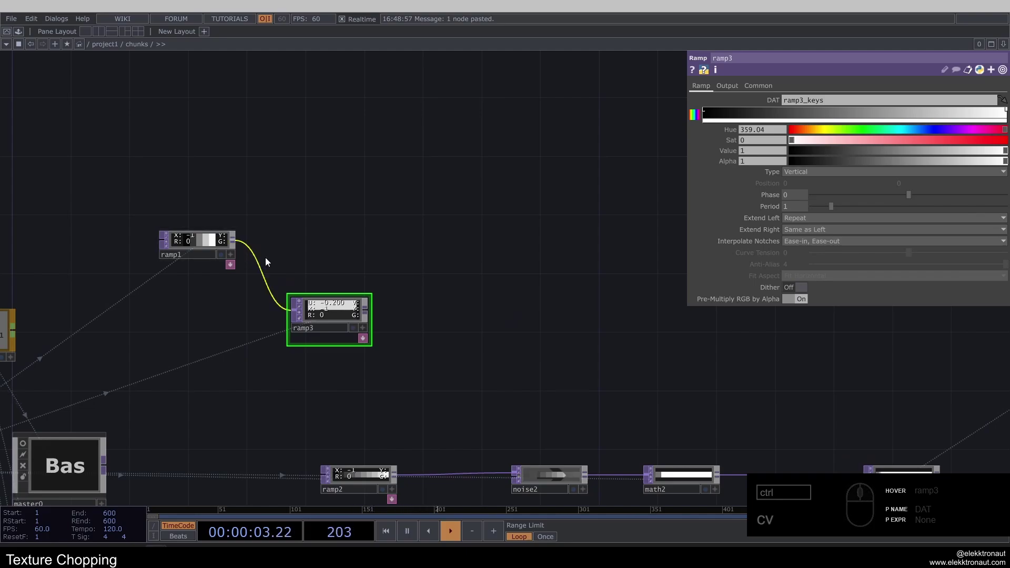
- Add a Noise TOP noise1 after ramp3 and place it beside the ramp
{"action": "right_click", "coordinate": [369, 315]}
{"action": "type", "text": "oi"}
{"action": "left_click", "coordinate": [329, 229]}
{"action": "left_click_drag", "start_coordinate": [448, 342], "coordinate": [218, 228]}
{"action": "key", "text": "ctrl+z"}
{"action": "left_click_drag", "start_coordinate": [194, 236], "coordinate": [240, 223]}
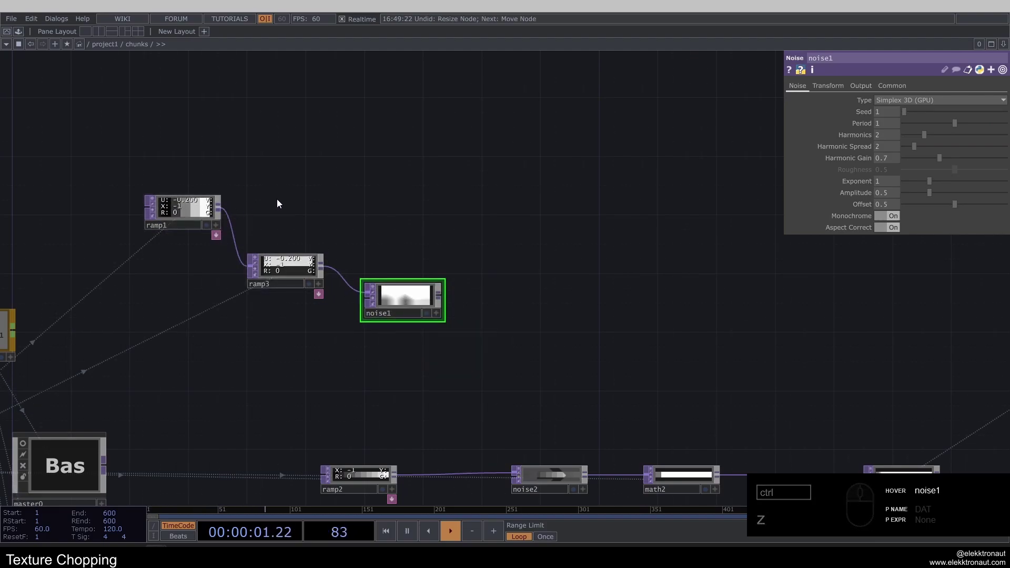
- Set noise1's Viewer Smoothness to Nearest Pixel for blocky cells and ready its Seed for an expression
{"action": "middle_click", "coordinate": [286, 284]}
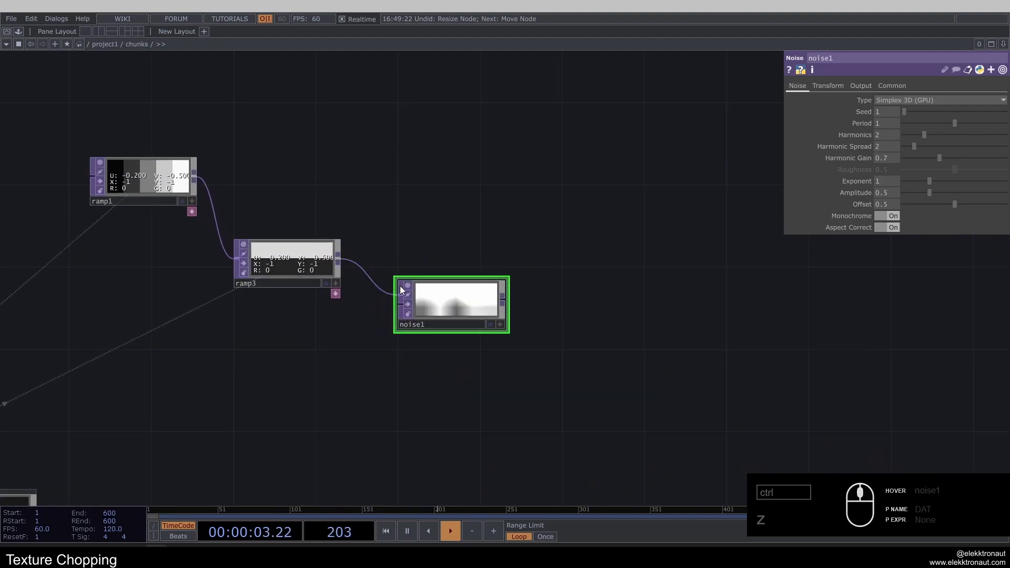
{"action": "left_click", "coordinate": [861, 85]}
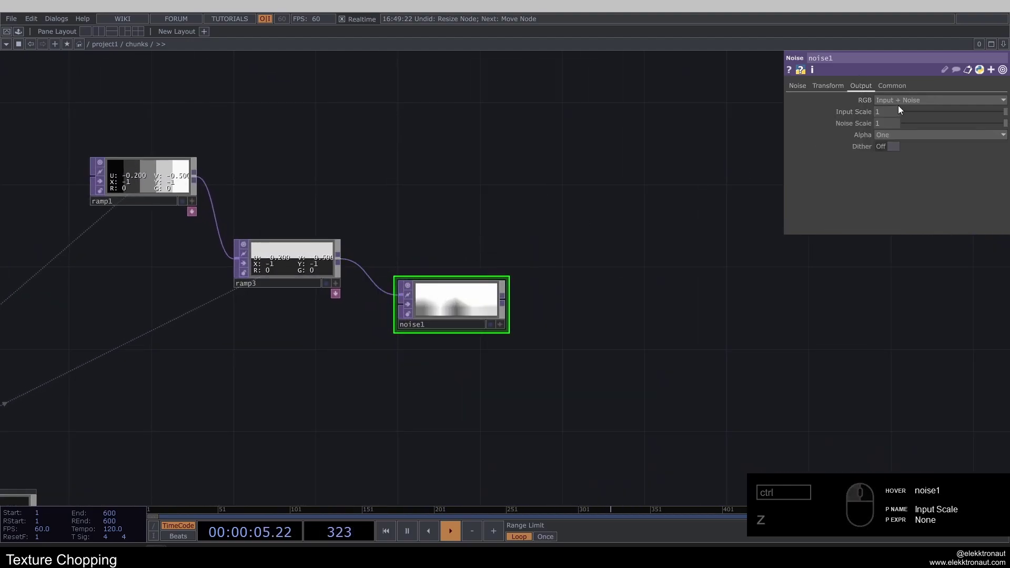
{"action": "left_click", "coordinate": [896, 104]}
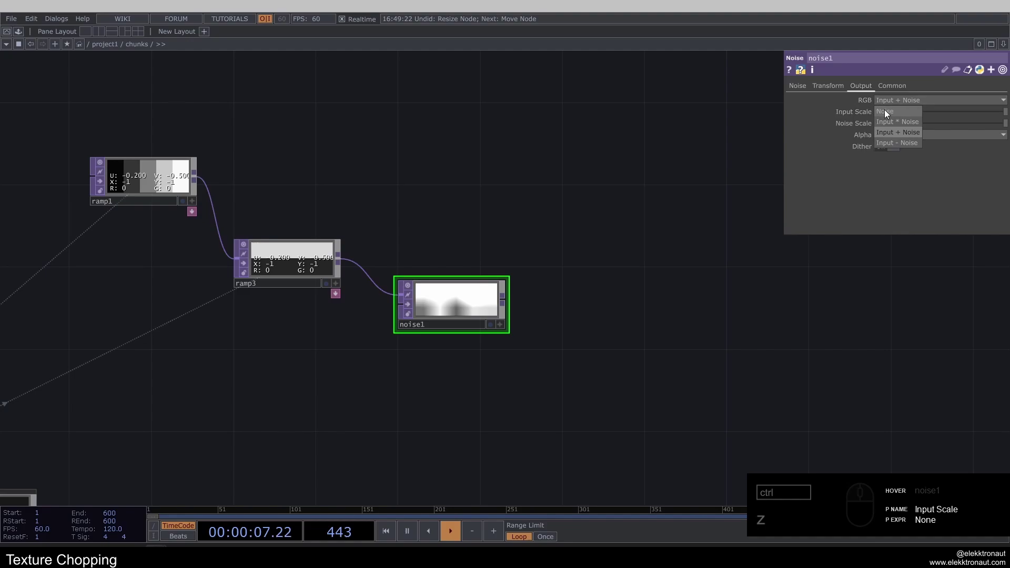
{"action": "left_click", "coordinate": [887, 113]}
{"action": "left_click", "coordinate": [907, 88]}
{"action": "left_click", "coordinate": [919, 185]}
{"action": "left_click", "coordinate": [915, 201]}
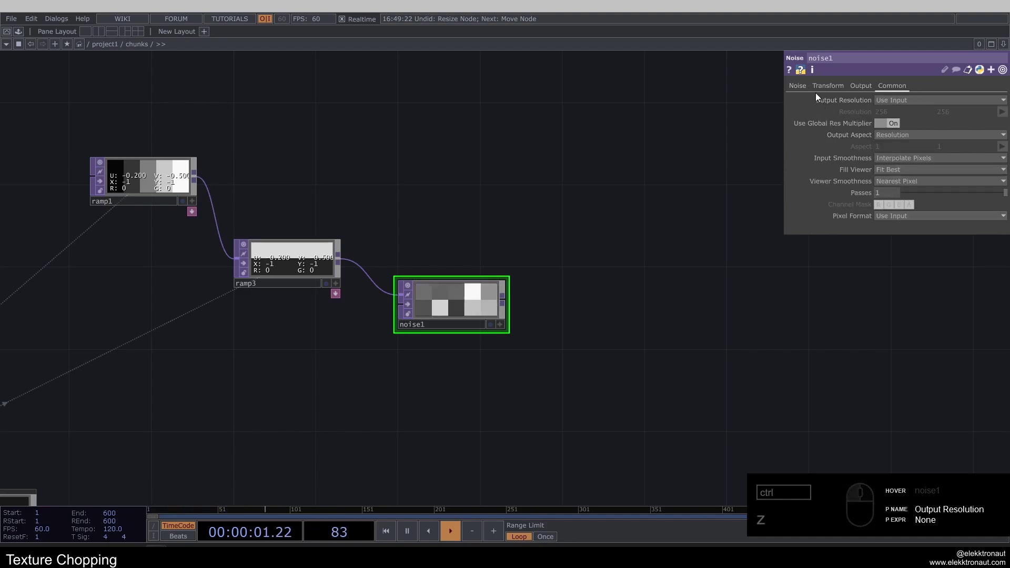
{"action": "left_click", "coordinate": [809, 91]}
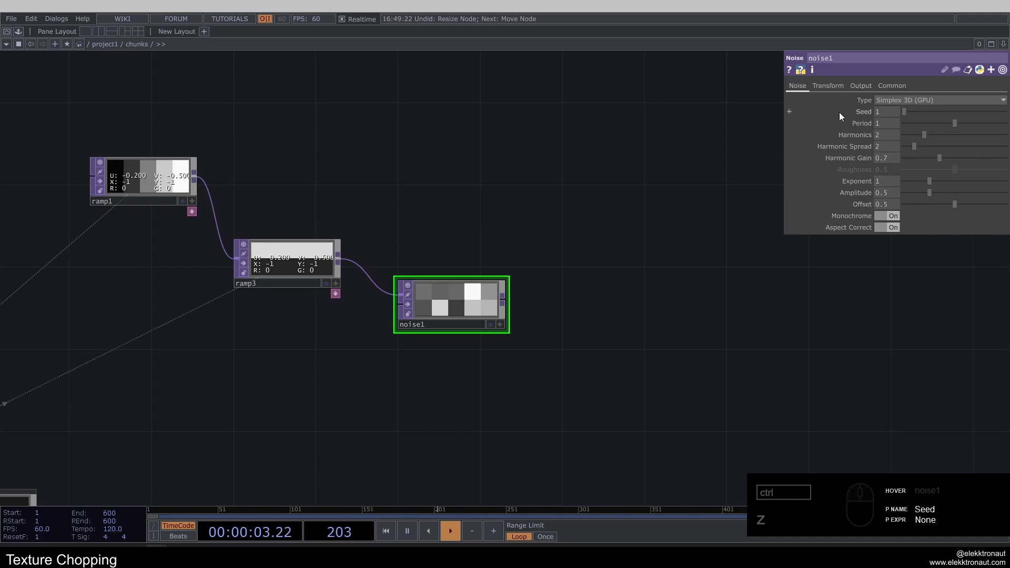
{"action": "left_click", "coordinate": [593, 186]}
- Edit noise1's Seed expression to op('seed')[0] + 2
{"action": "left_click_drag", "start_coordinate": [341, 309], "coordinate": [911, 127]}
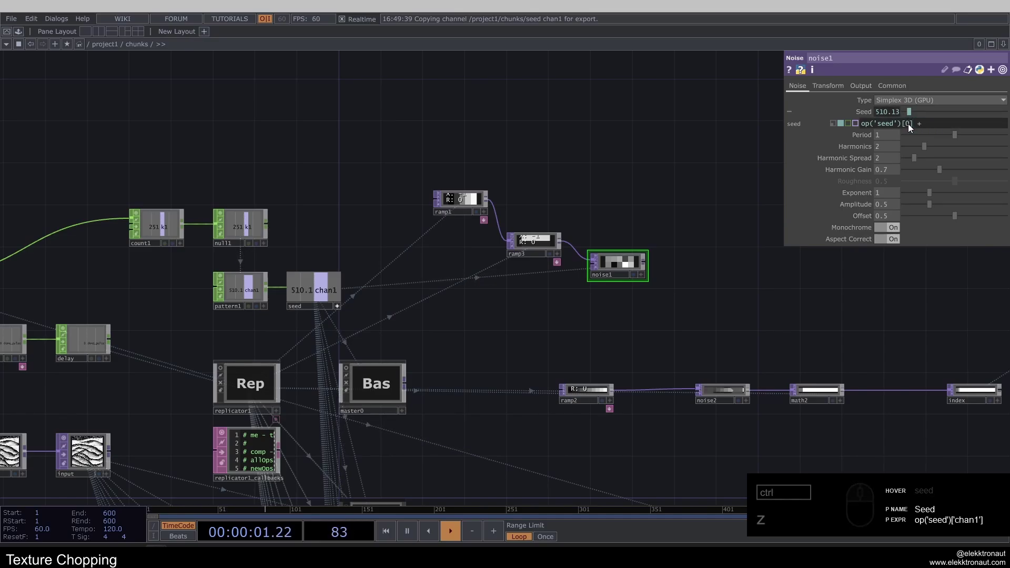
{"action": "left_click", "coordinate": [566, 202]}
{"action": "middle_click", "coordinate": [494, 232]}
{"action": "middle_click", "coordinate": [526, 231]}
{"action": "type", "text": "11"}
{"action": "left_click", "coordinate": [482, 239]}
- Add a reorder1 TOP taking ramp1 and ramp3 and start a wire from ramp1
{"action": "left_click", "coordinate": [346, 344]}
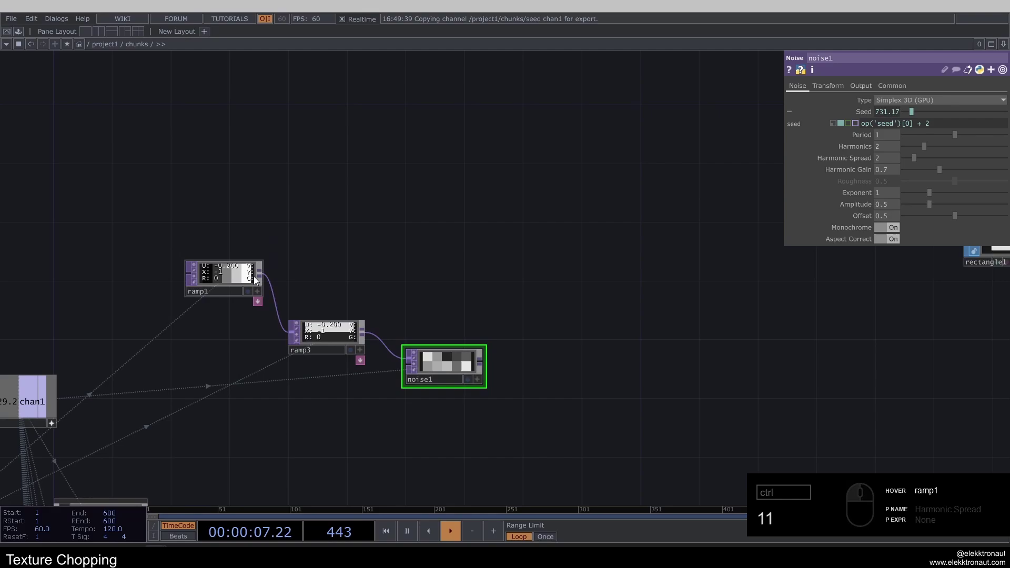
{"action": "middle_click", "coordinate": [264, 279]}
{"action": "type", "text": "11e"}
{"action": "left_click", "coordinate": [293, 232]}
{"action": "left_click", "coordinate": [543, 247]}
- Create a Reorder TOP from ramp1's output and wire ramp3 and noise1 into its other inputs
{"action": "left_click_drag", "start_coordinate": [371, 331], "coordinate": [462, 281]}
{"action": "middle_click", "coordinate": [362, 326]}
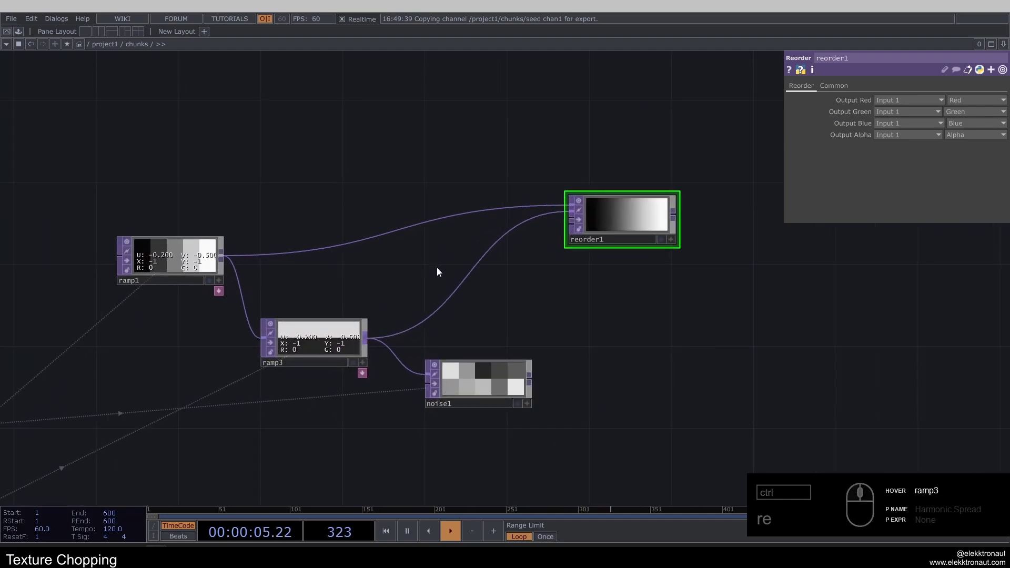
{"action": "left_click", "coordinate": [427, 261]}
{"action": "left_click", "coordinate": [488, 327]}
{"action": "middle_click", "coordinate": [505, 382]}
{"action": "left_click_drag", "start_coordinate": [491, 405], "coordinate": [532, 236]}
{"action": "left_click", "coordinate": [532, 237]}
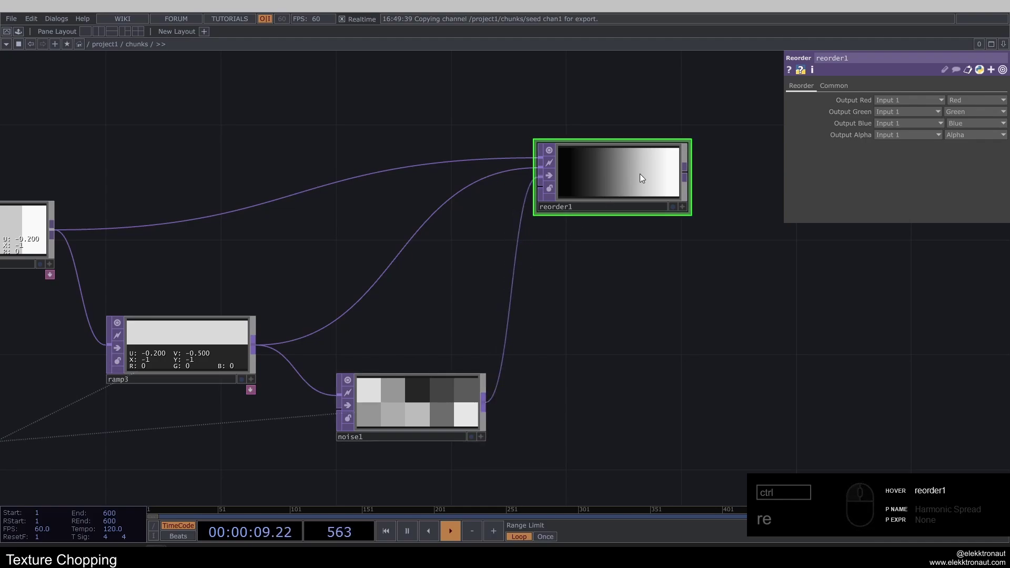
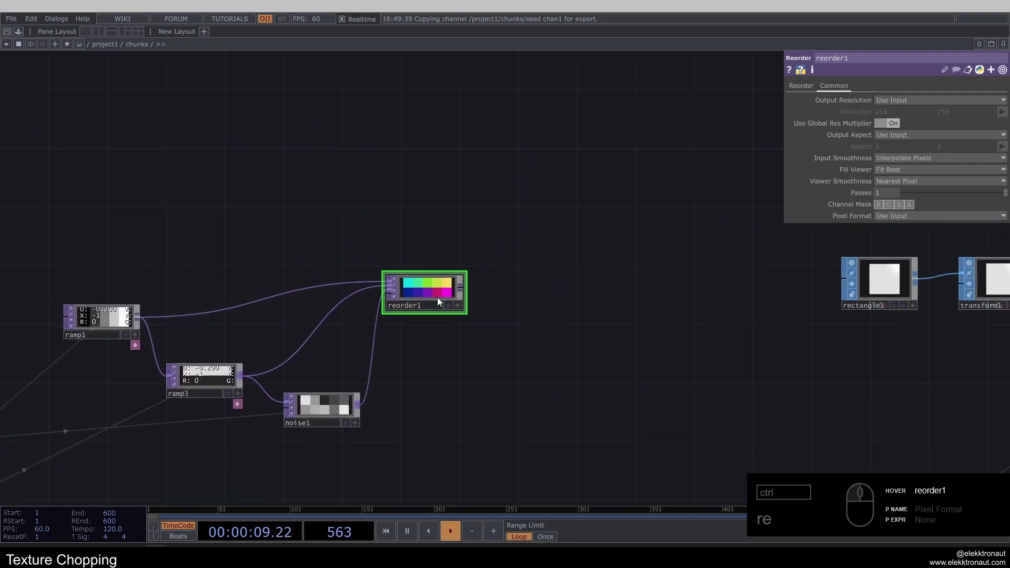
- Review reorder1's Reorder and Common pages so blue comes from noise1, giving coloured blocky cells
{"action": "left_click", "coordinate": [440, 293]}
{"action": "left_click", "coordinate": [454, 341]}
{"action": "left_click", "coordinate": [488, 272]}
{"action": "left_click_drag", "start_coordinate": [345, 272], "coordinate": [403, 290]}
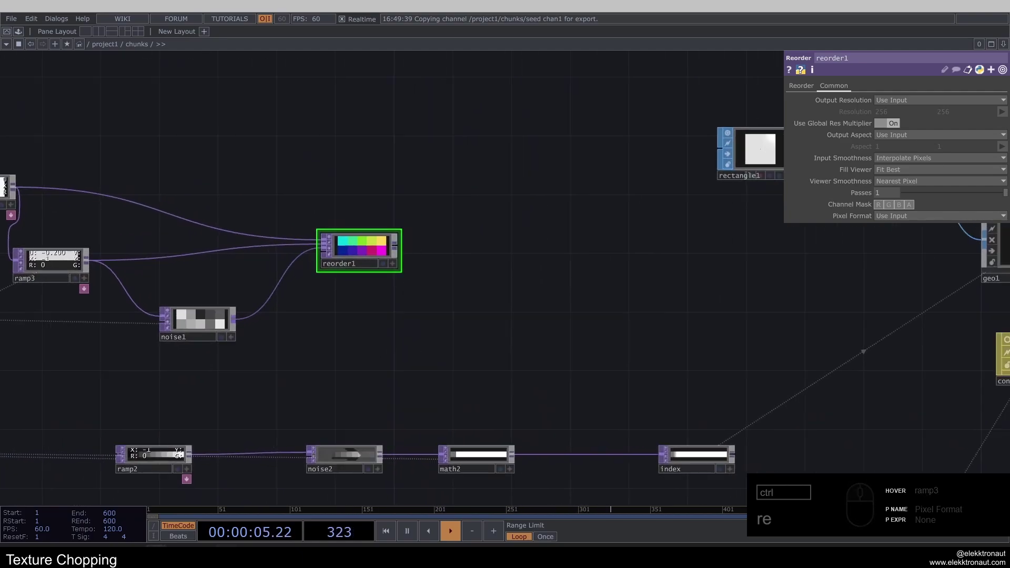
- Append a Math TOP (math1) fed by reorder1's output
{"action": "right_click", "coordinate": [399, 249]}
{"action": "type", "text": "a"}
{"action": "left_click", "coordinate": [294, 331]}
{"action": "left_click", "coordinate": [518, 249]}
- Set math1's To Range for R and G to -0.5/0.5 and Viewer Smoothness to Nearest Pixel
{"action": "left_click", "coordinate": [606, 184]}
{"action": "left_click", "coordinate": [862, 81]}
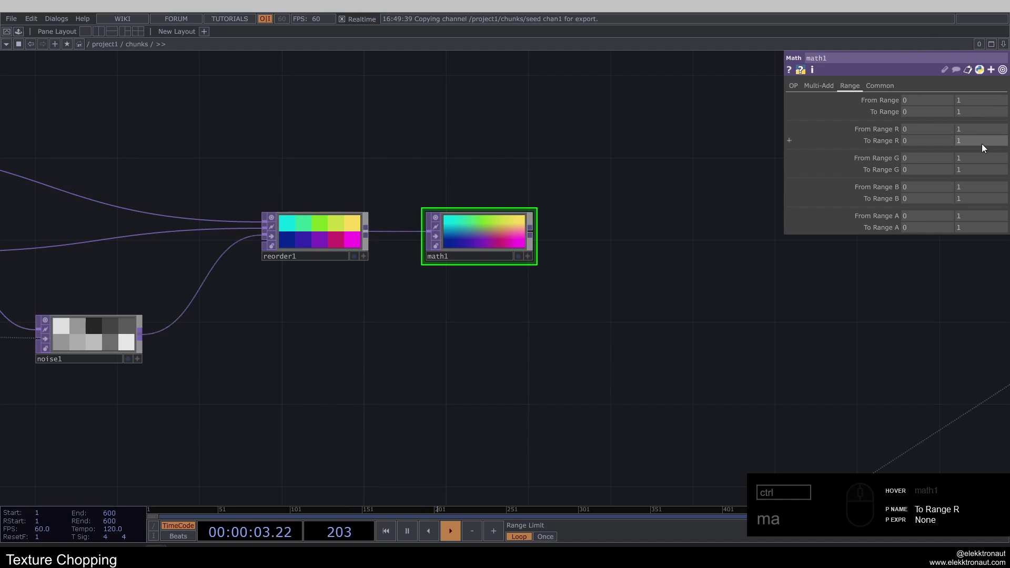
{"action": "left_click", "coordinate": [941, 146]}
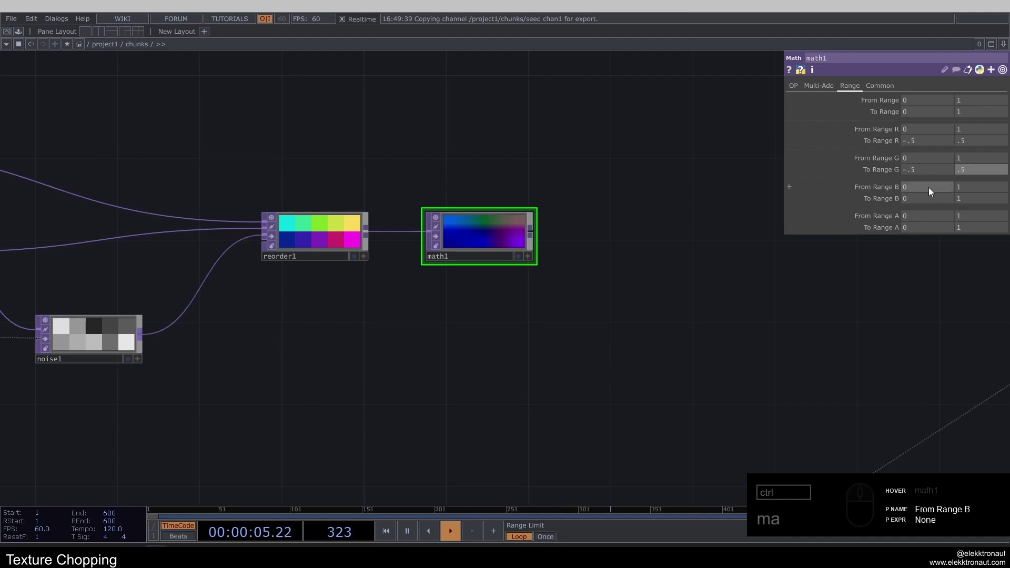
{"action": "left_click", "coordinate": [889, 87]}
{"action": "left_click", "coordinate": [929, 184]}
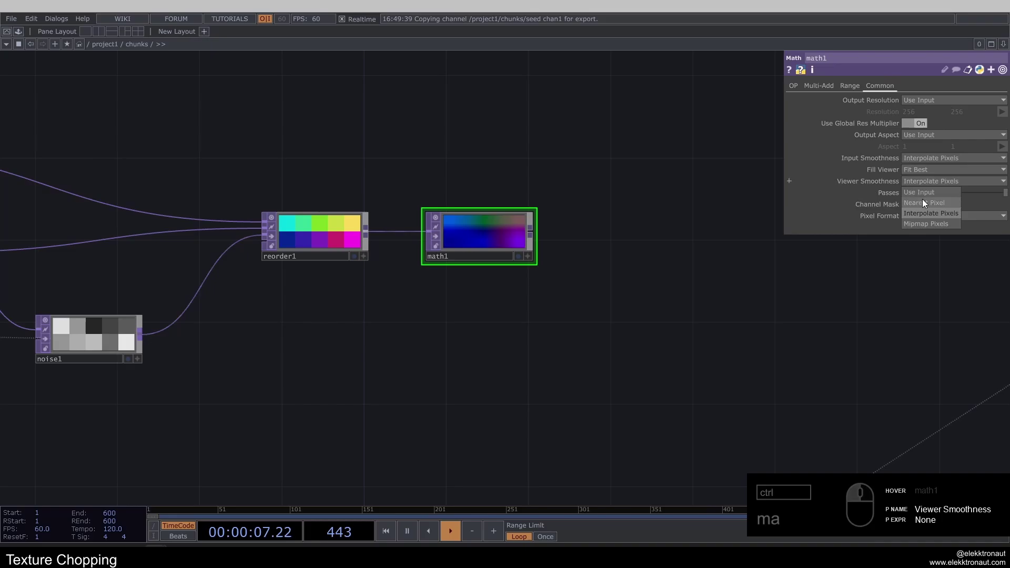
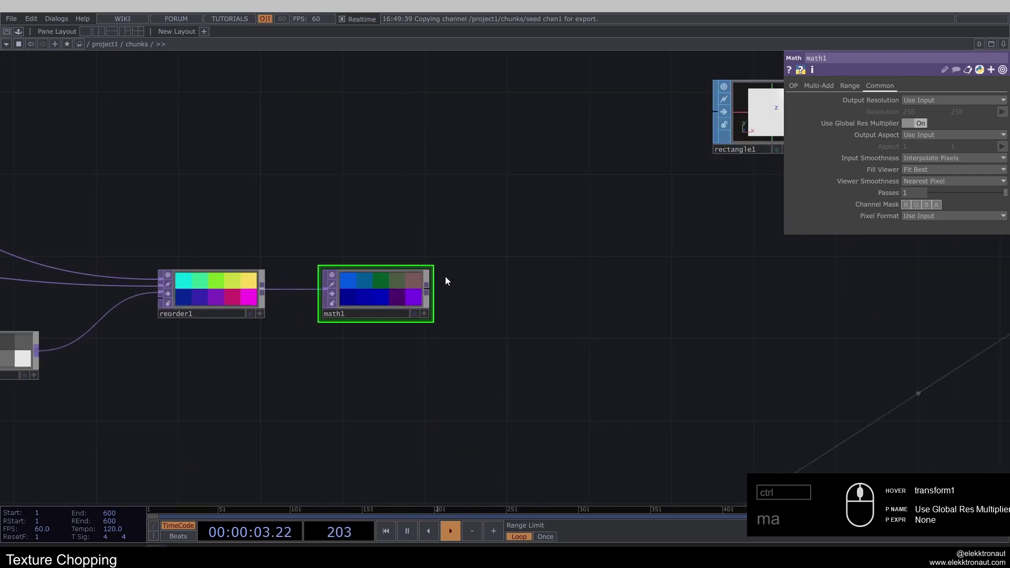
- End the chain in a Null TOP after math1 and rename it pos
{"action": "right_click", "coordinate": [435, 291]}
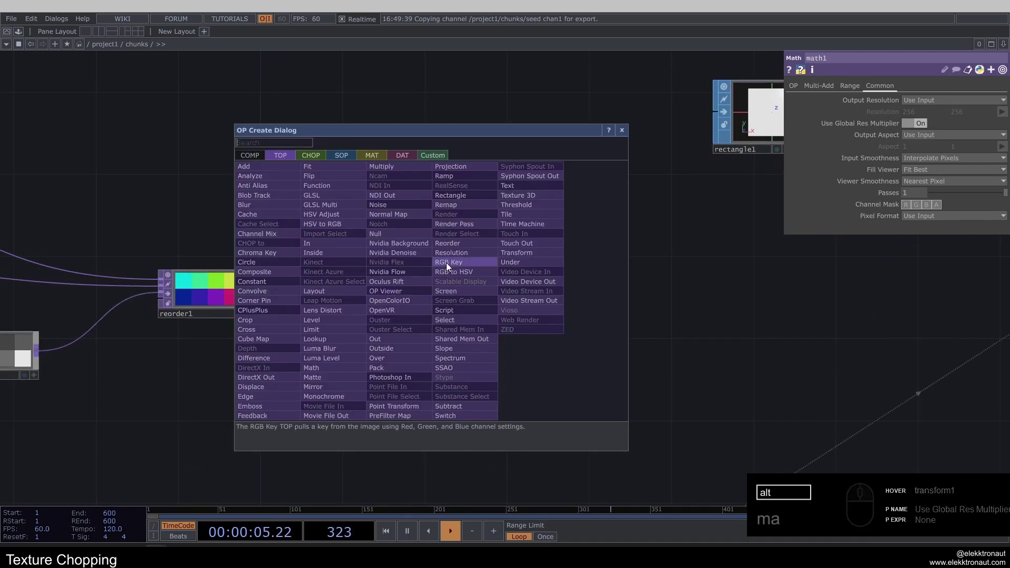
{"action": "left_click", "coordinate": [394, 238]}
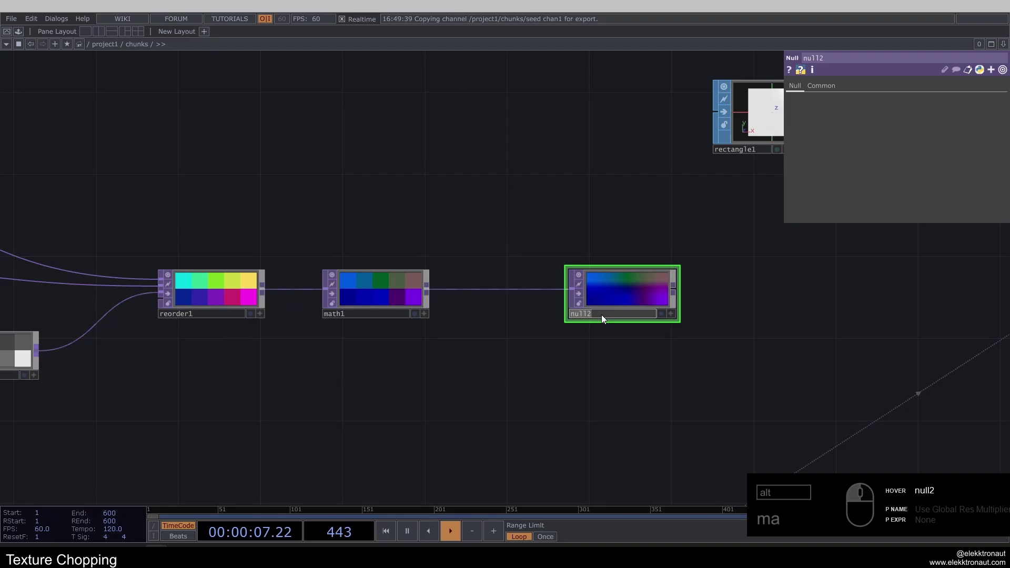
{"action": "middle_click", "coordinate": [604, 318]}
{"action": "left_click", "coordinate": [540, 276]}
{"action": "left_click", "coordinate": [682, 238]}
{"action": "left_click", "coordinate": [833, 92]}
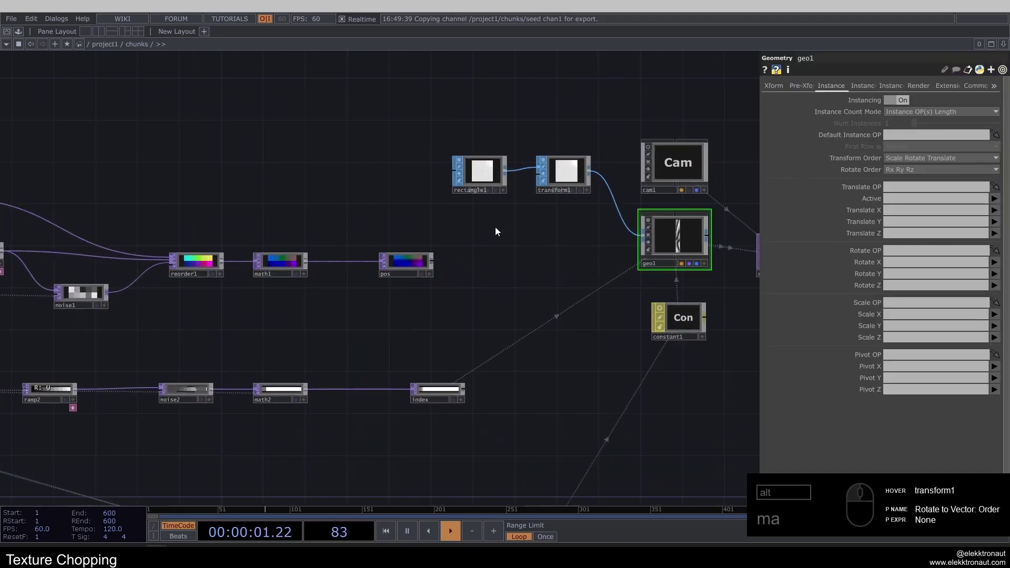
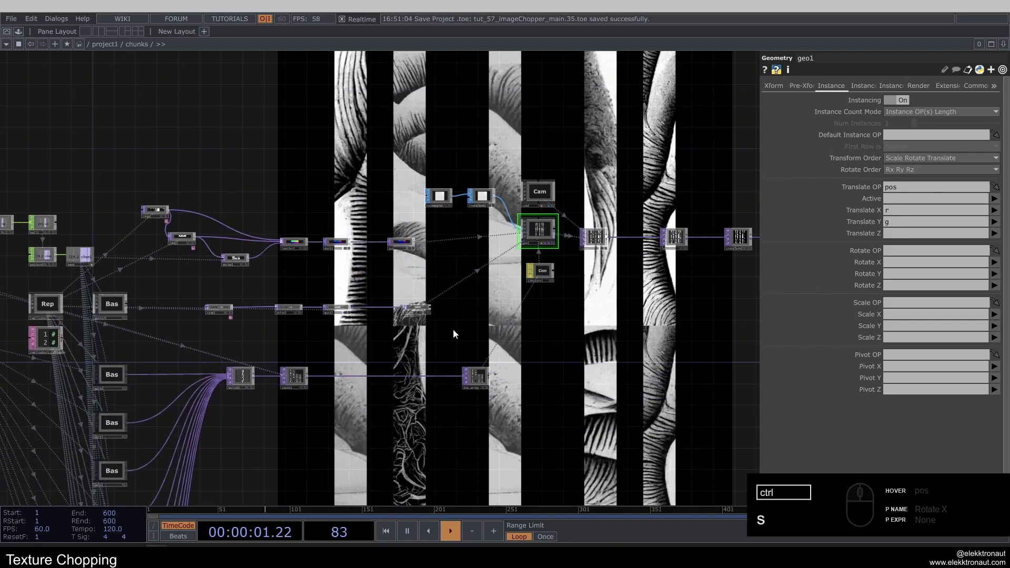
- Point geo1's instance Translate OP at pos, driving Translate X from r and Y from g
{"action": "left_click", "coordinate": [398, 346]}
{"action": "middle_click", "coordinate": [404, 268]}
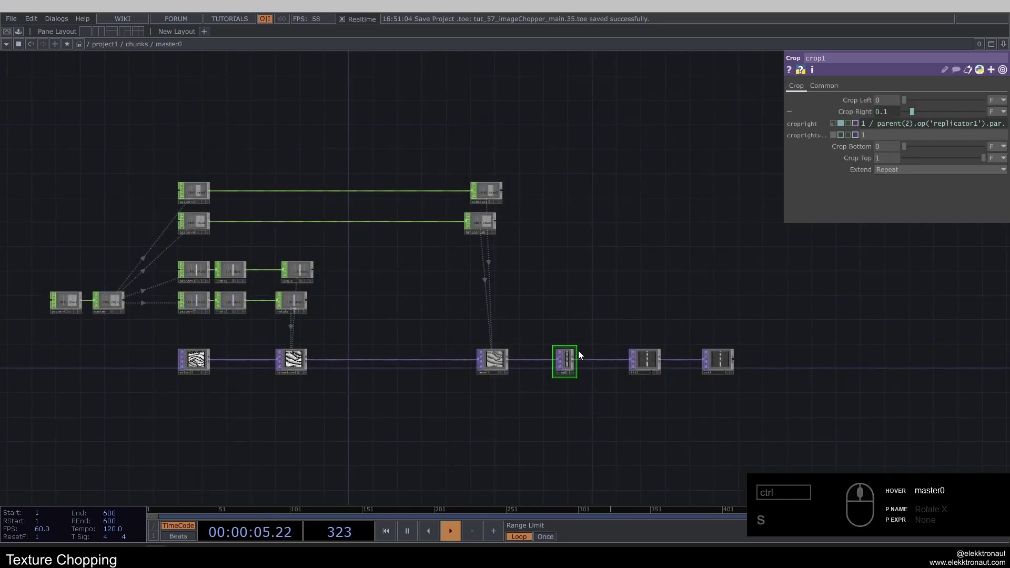
{"action": "left_click", "coordinate": [502, 288]}
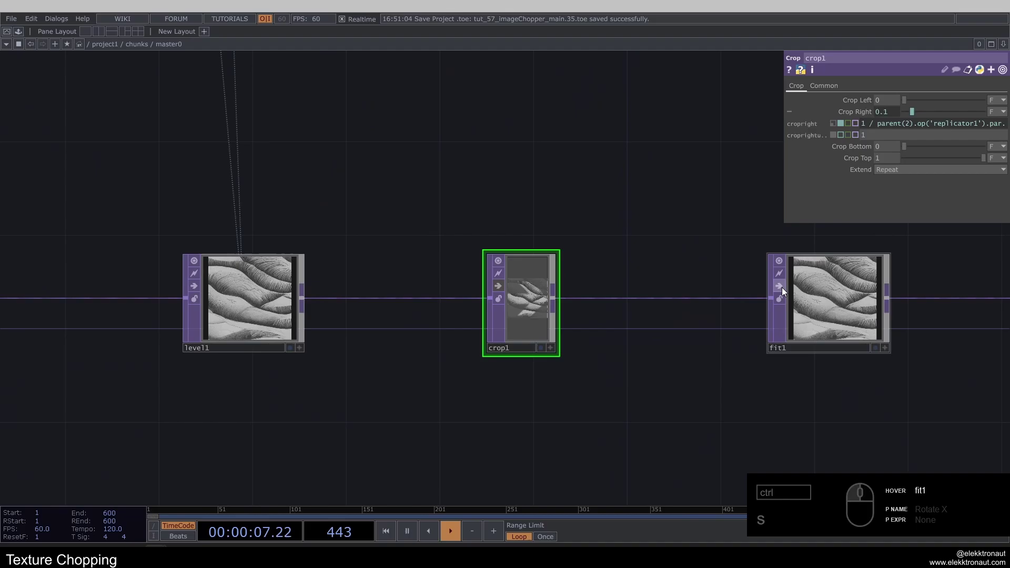
{"action": "left_click_drag", "start_coordinate": [784, 292], "coordinate": [321, 289]}
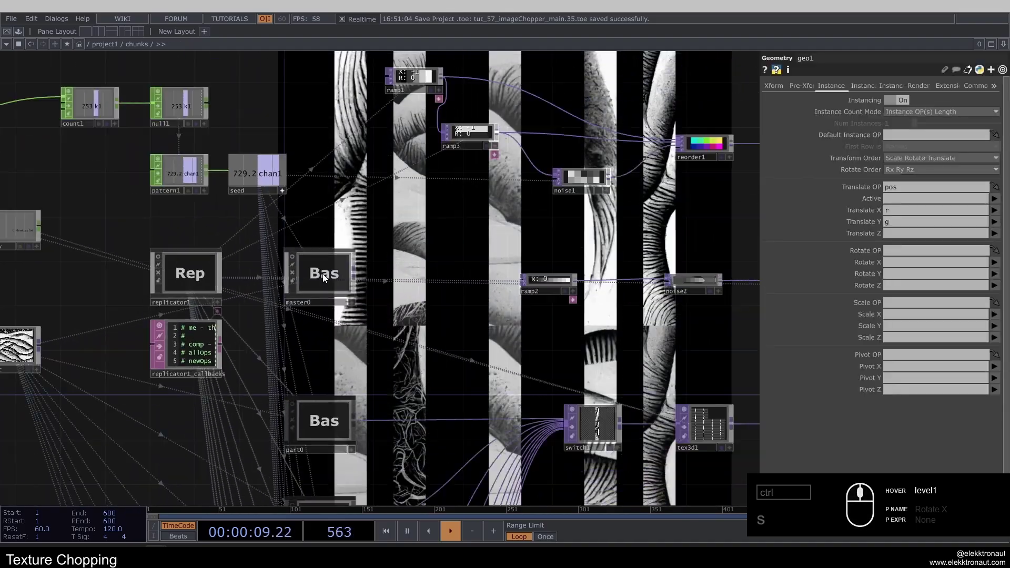
{"action": "key", "text": "1"}
{"action": "left_click", "coordinate": [523, 345]}
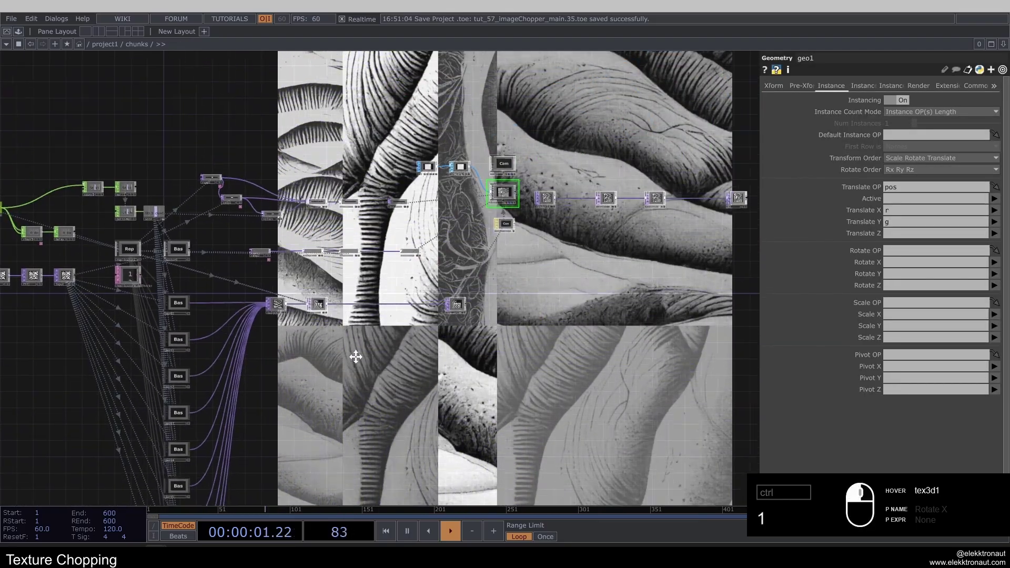
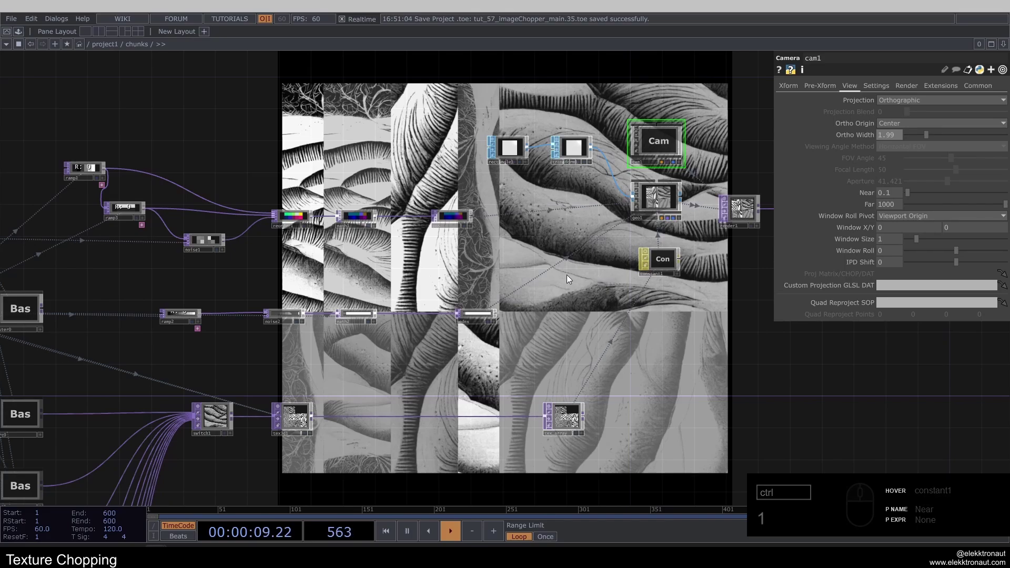
- Narrow cam1's Ortho Width to 1.3 so the chunks fill the frame, and save the project
{"action": "left_click", "coordinate": [900, 140]}
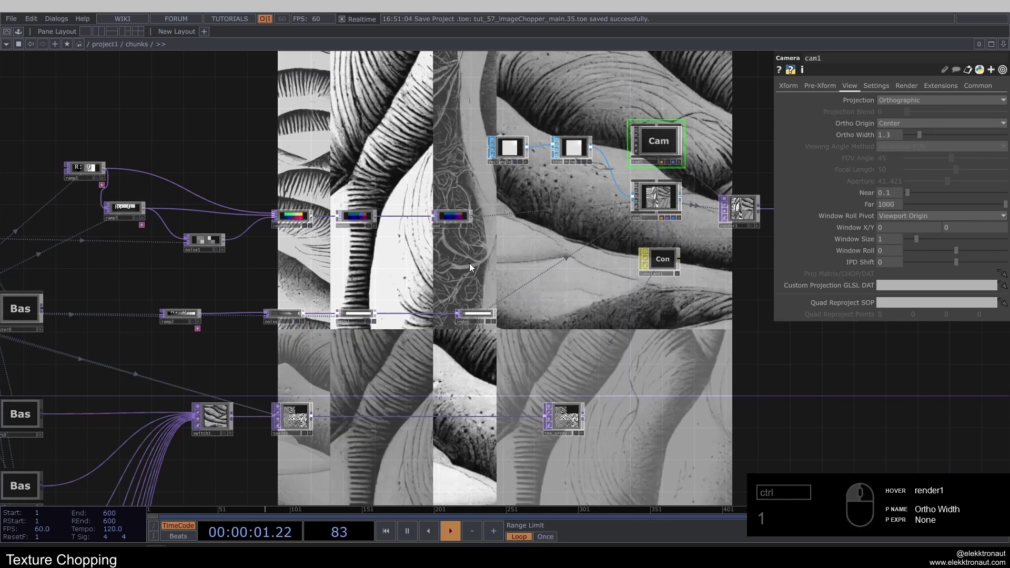
{"action": "key", "text": "ctrl+s"}
{"action": "middle_click", "coordinate": [474, 267]}
{"action": "left_click", "coordinate": [440, 258]}
{"action": "left_click", "coordinate": [475, 264]}
{"action": "middle_click", "coordinate": [396, 245]}
{"action": "left_click", "coordinate": [446, 250]}
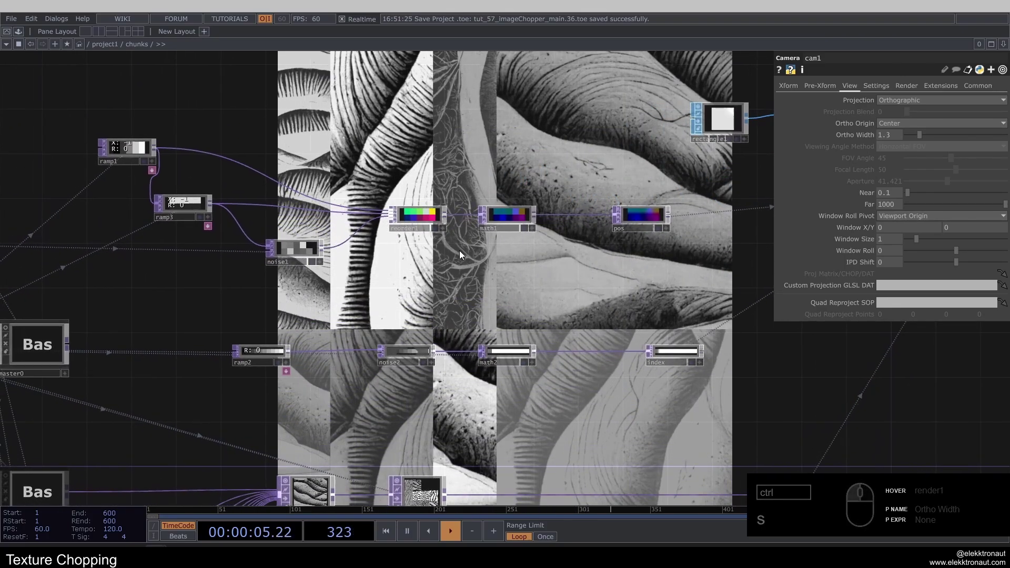
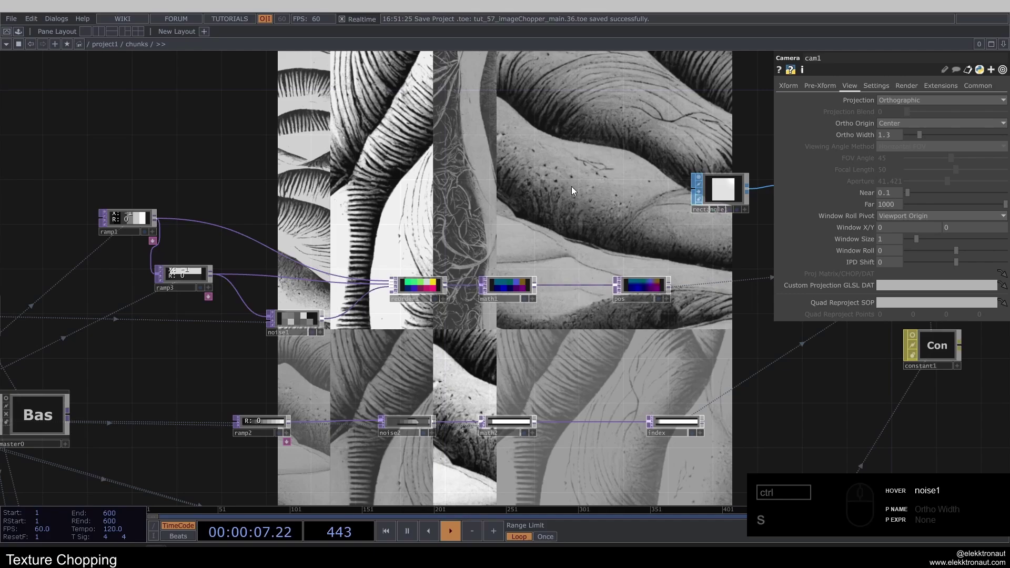
- Remap math1's blue To Range to a tiny 0–0.01 depth offset
{"action": "left_click", "coordinate": [452, 344]}
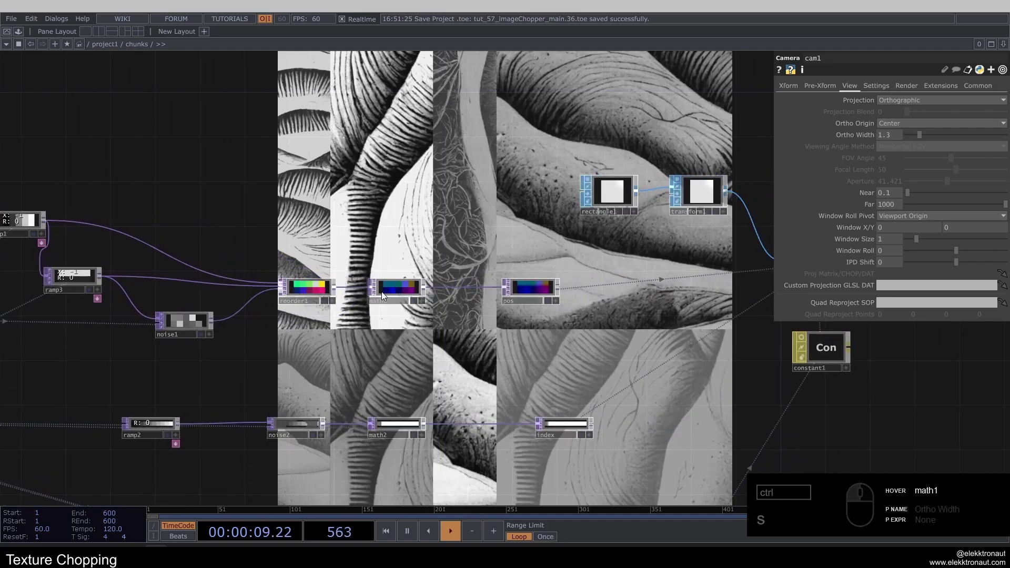
{"action": "left_click", "coordinate": [212, 322]}
{"action": "left_click", "coordinate": [196, 325]}
{"action": "left_click", "coordinate": [402, 289]}
{"action": "left_click", "coordinate": [761, 242]}
{"action": "left_click", "coordinate": [859, 92]}
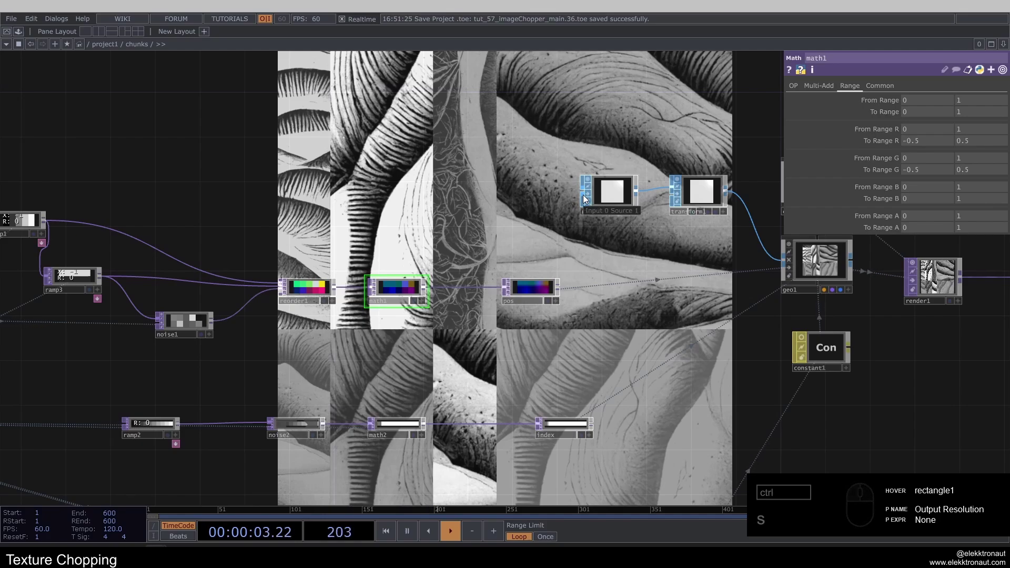
{"action": "scroll", "scroll_direction": "up", "scroll_amount": 3}
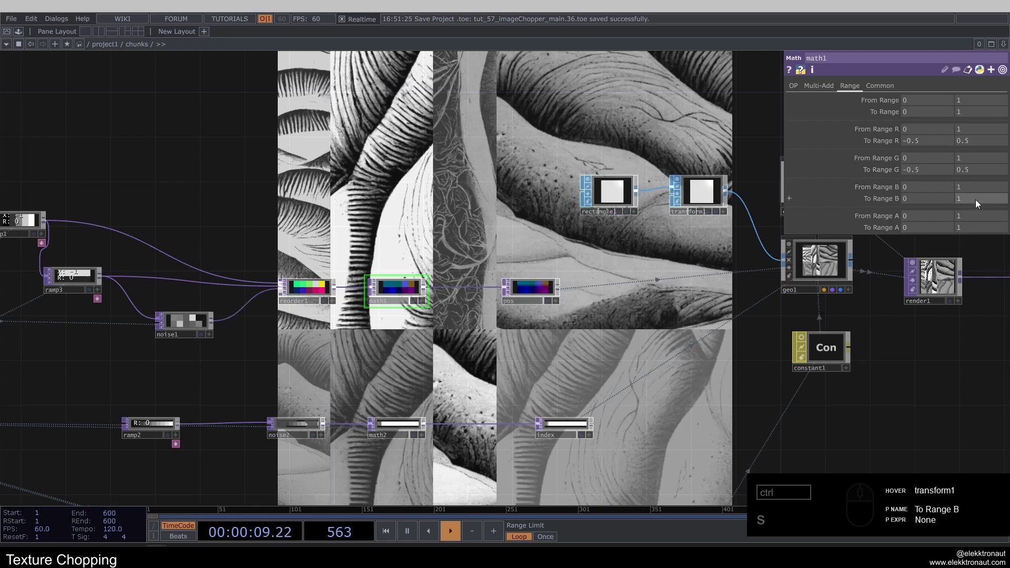
{"action": "left_click", "coordinate": [979, 203]}
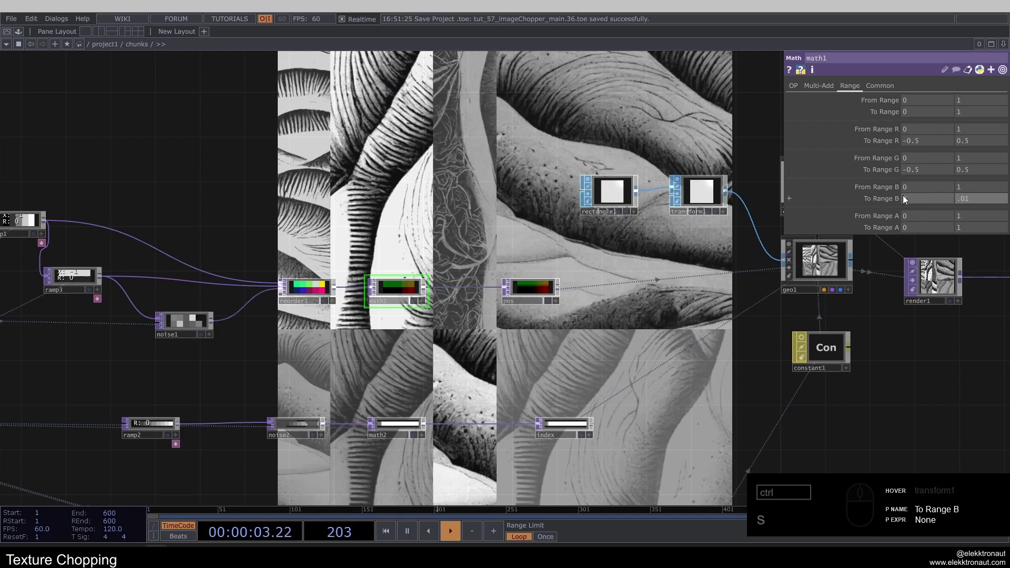
{"action": "left_click", "coordinate": [466, 227]}
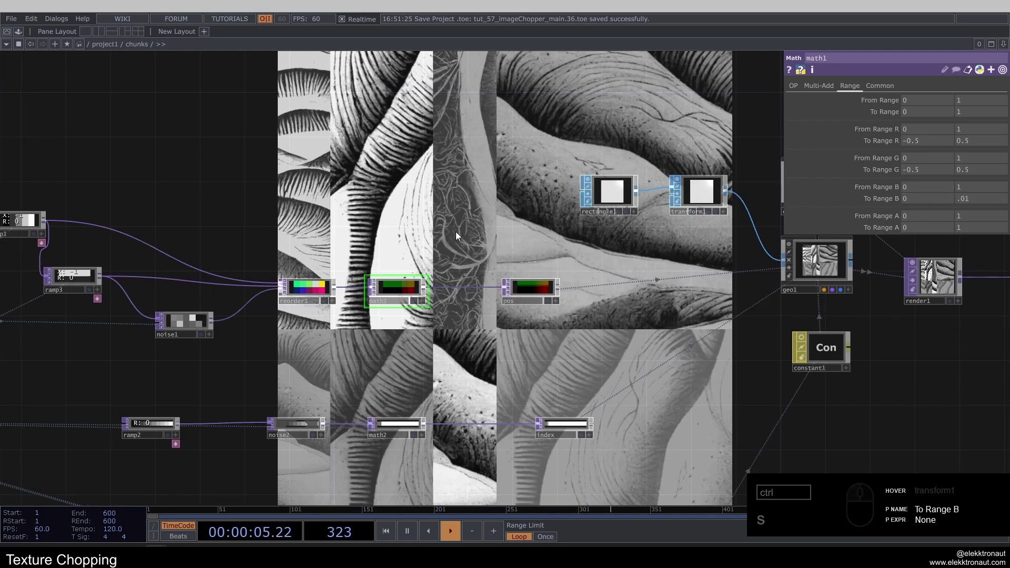
- Set geo1's instance Translate Z to the b channel of pos
{"action": "left_click", "coordinate": [420, 252]}
{"action": "left_click", "coordinate": [720, 264]}
{"action": "left_click", "coordinate": [576, 305]}
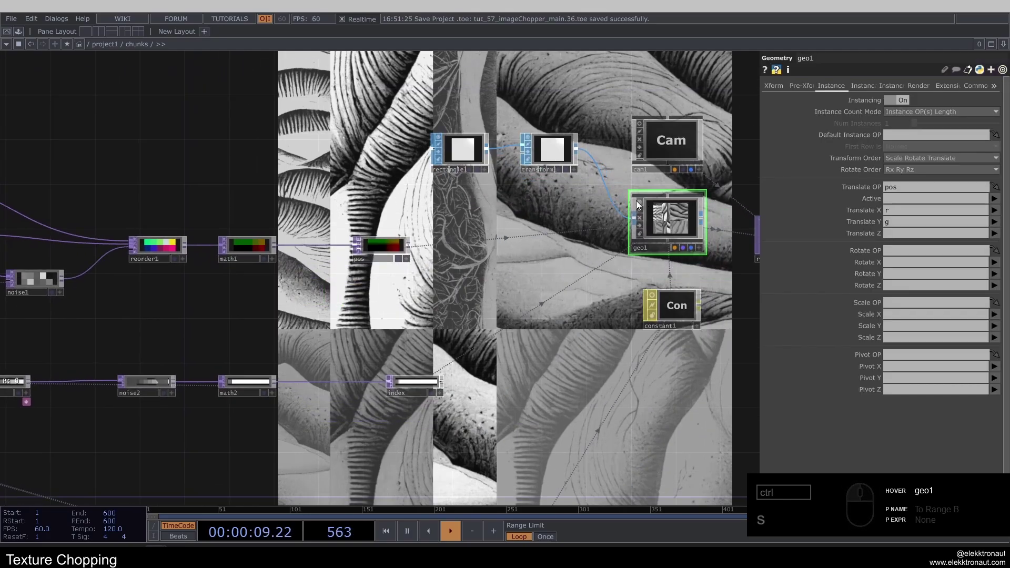
{"action": "left_click", "coordinate": [640, 203]}
{"action": "left_click", "coordinate": [999, 238]}
{"action": "left_click", "coordinate": [996, 267]}
{"action": "left_click", "coordinate": [540, 300]}
{"action": "key", "text": "1"}
{"action": "type", "text": "111"}
{"action": "left_click", "coordinate": [401, 306]}
{"action": "type", "text": "1"}
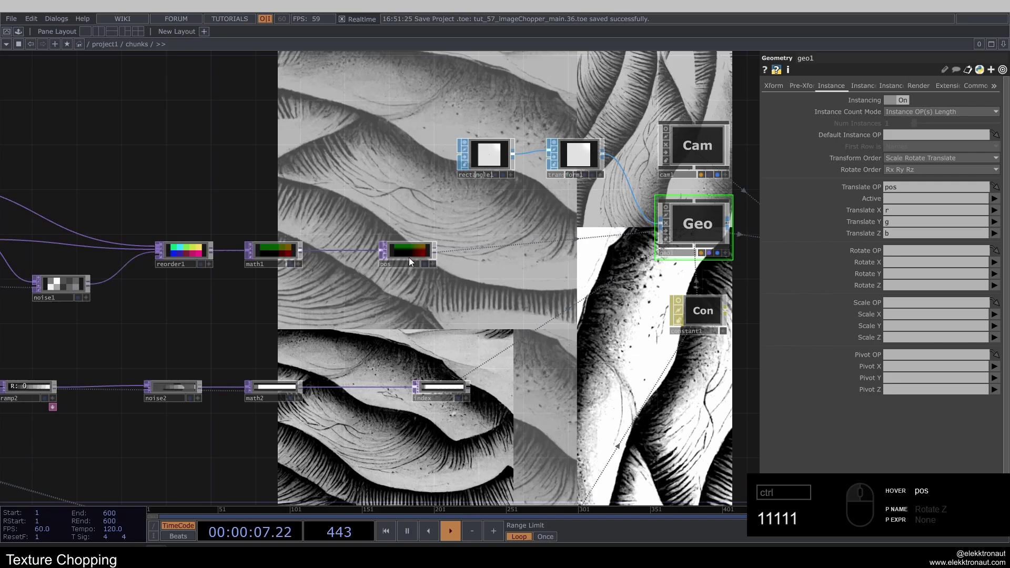
{"action": "left_click_drag", "start_coordinate": [421, 257], "coordinate": [118, 153]}
{"action": "left_click", "coordinate": [545, 288]}
- Step through the reorder1 chain's node viewers to review the position texture
{"action": "key", "text": "1"}
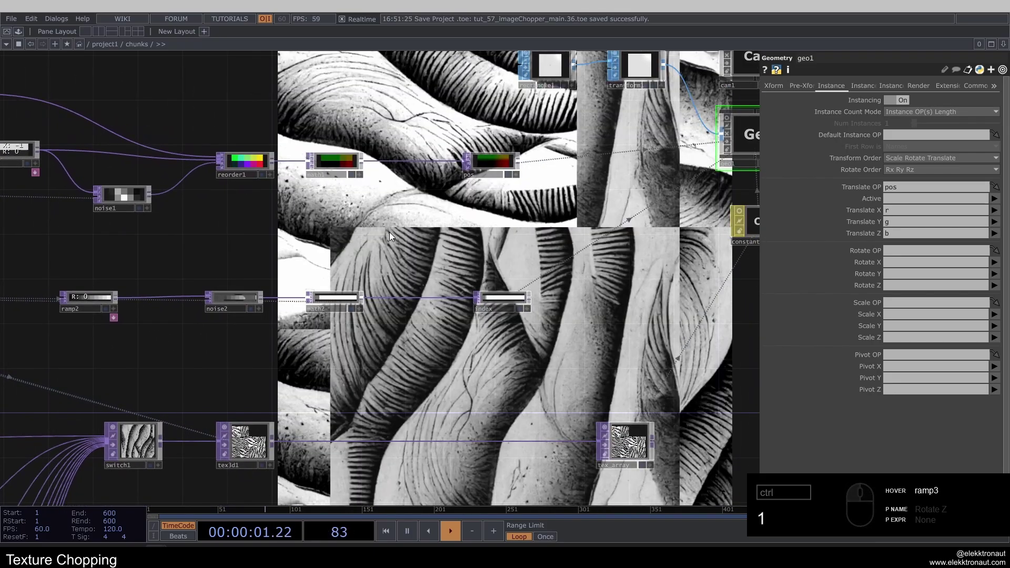
{"action": "left_click", "coordinate": [396, 238]}
{"action": "type", "text": "111"}
{"action": "left_click", "coordinate": [424, 242]}
{"action": "left_click", "coordinate": [422, 219]}
{"action": "left_click", "coordinate": [576, 215]}
{"action": "left_click", "coordinate": [471, 212]}
{"action": "left_click", "coordinate": [402, 264]}
{"action": "type", "text": "1111"}
{"action": "middle_click", "coordinate": [315, 258]}
{"action": "left_click", "coordinate": [320, 258]}
{"action": "left_click", "coordinate": [159, 301]}
- Insert a Noise TOP (noise3) between reorder1 and math1 with Monochrome off for colour output
{"action": "right_click", "coordinate": [383, 261]}
{"action": "left_click", "coordinate": [395, 250]}
{"action": "type", "text": "oi"}
{"action": "left_click", "coordinate": [350, 168]}
{"action": "left_click", "coordinate": [402, 252]}
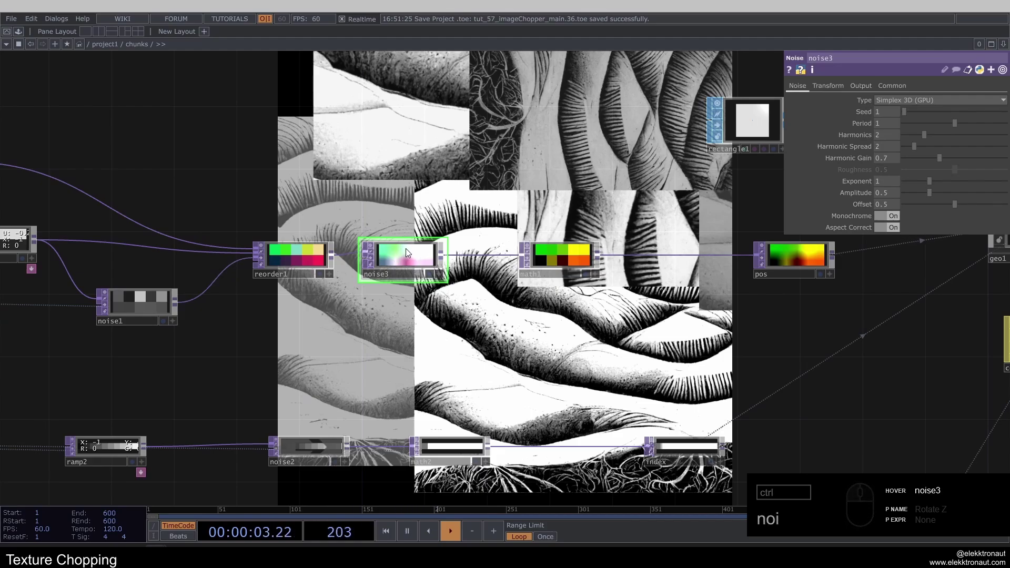
{"action": "left_click", "coordinate": [414, 260]}
{"action": "left_click", "coordinate": [860, 89]}
{"action": "left_click", "coordinate": [890, 98]}
{"action": "left_click", "coordinate": [890, 116]}
{"action": "left_click", "coordinate": [804, 92]}
{"action": "left_click", "coordinate": [869, 225]}
{"action": "left_click", "coordinate": [890, 220]}
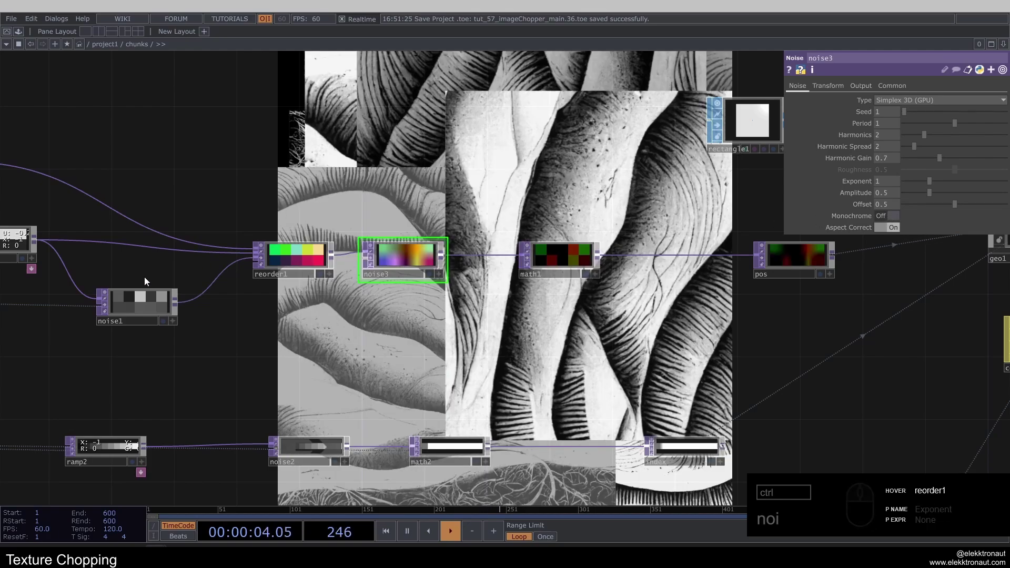
- Check noise1's seed, then insert a Limit TOP between math1 and pos
{"action": "left_click", "coordinate": [144, 305]}
{"action": "right_click", "coordinate": [852, 114]}
{"action": "right_click", "coordinate": [853, 113]}
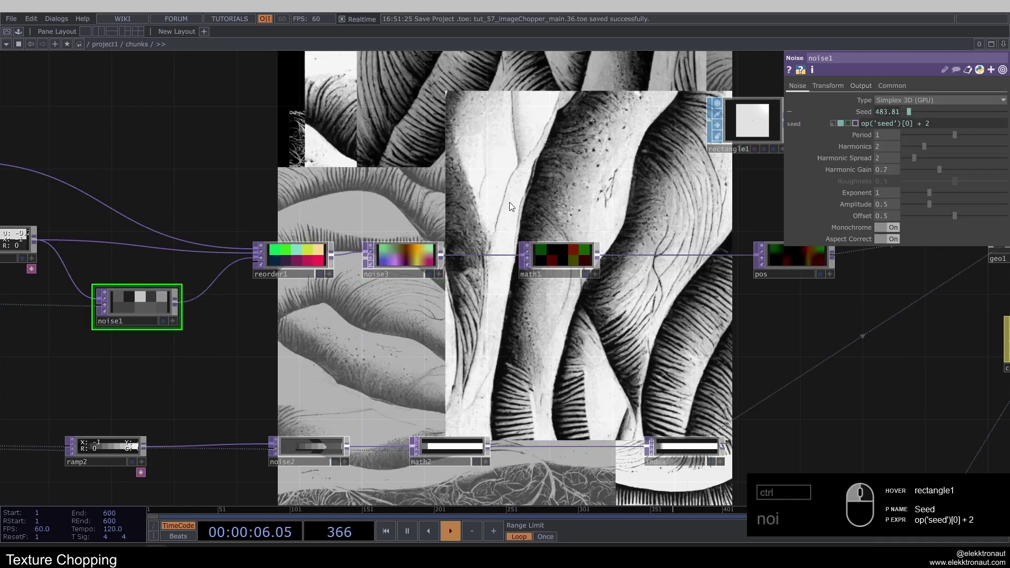
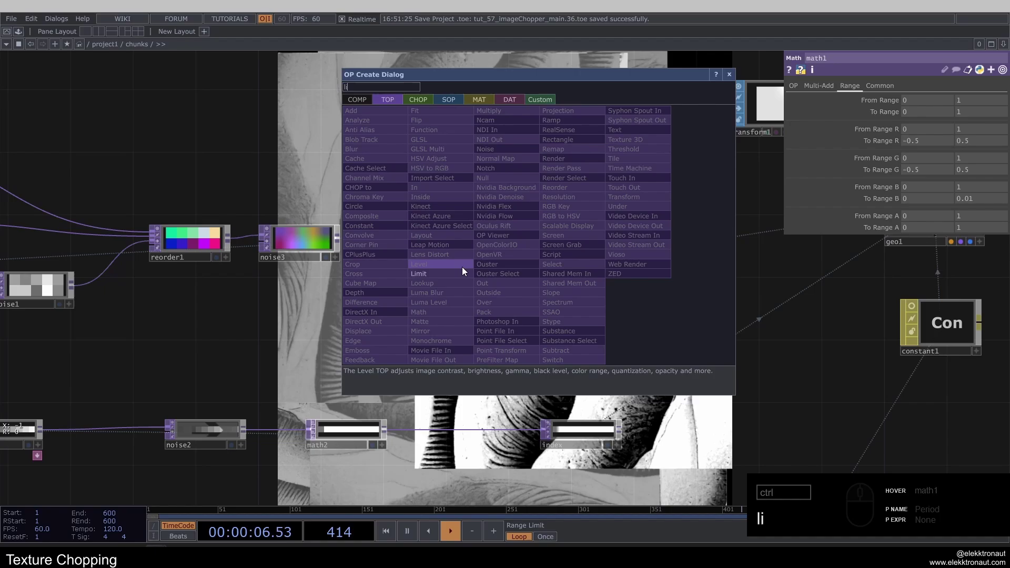
{"action": "left_click", "coordinate": [439, 276]}
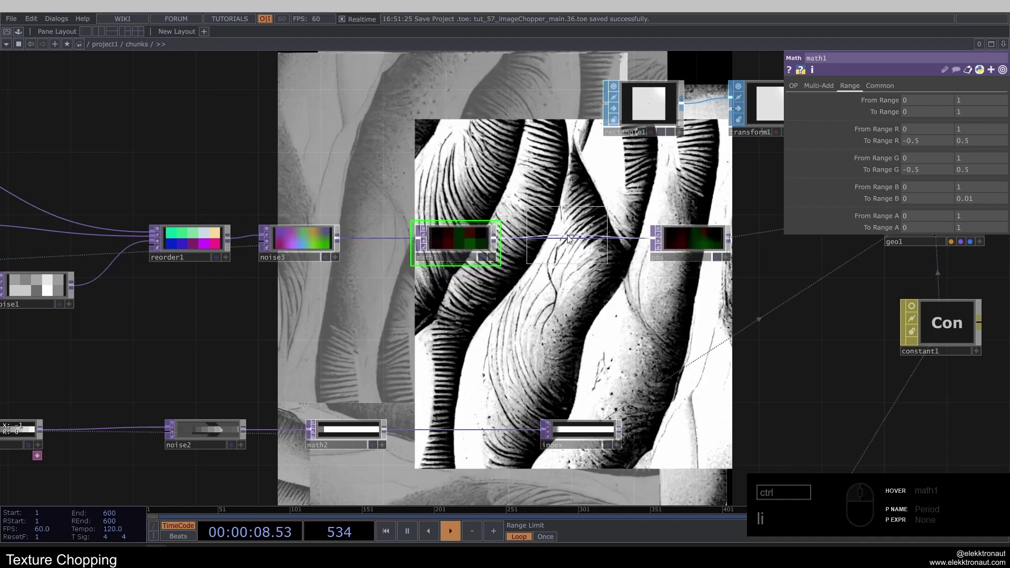
{"action": "left_click", "coordinate": [573, 242]}
{"action": "left_click", "coordinate": [485, 253]}
{"action": "left_click", "coordinate": [476, 307]}
{"action": "left_click", "coordinate": [827, 93]}
{"action": "left_click", "coordinate": [892, 104]}
{"action": "left_click", "coordinate": [896, 145]}
{"action": "type", "text": "li"}
{"action": "left_click", "coordinate": [891, 113]}
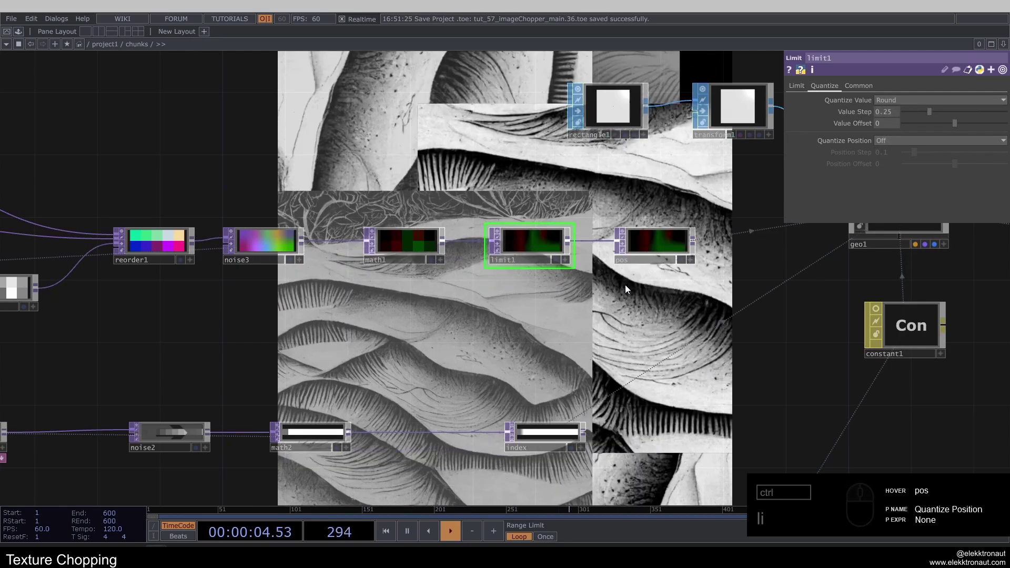
- Set limit1's Quantize Value to Round with step 0.25, then raise the step to 0.5
{"action": "left_click", "coordinate": [576, 325]}
{"action": "type", "text": "1"}
{"action": "left_click", "coordinate": [577, 361]}
{"action": "type", "text": "1"}
{"action": "left_click", "coordinate": [530, 275]}
{"action": "type", "text": "1"}
{"action": "left_click_drag", "start_coordinate": [897, 115], "coordinate": [581, 223]}
{"action": "type", "text": "11"}
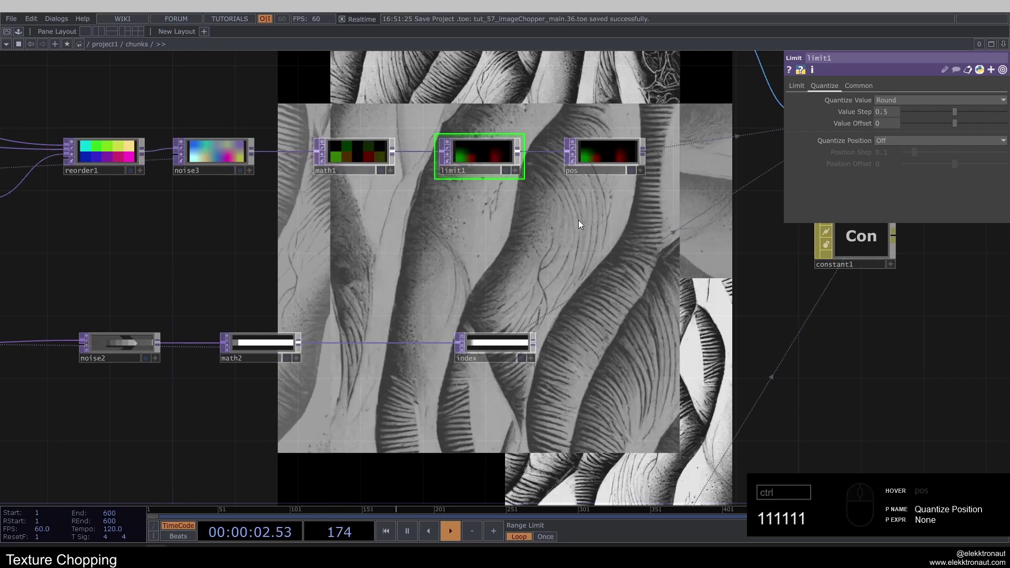
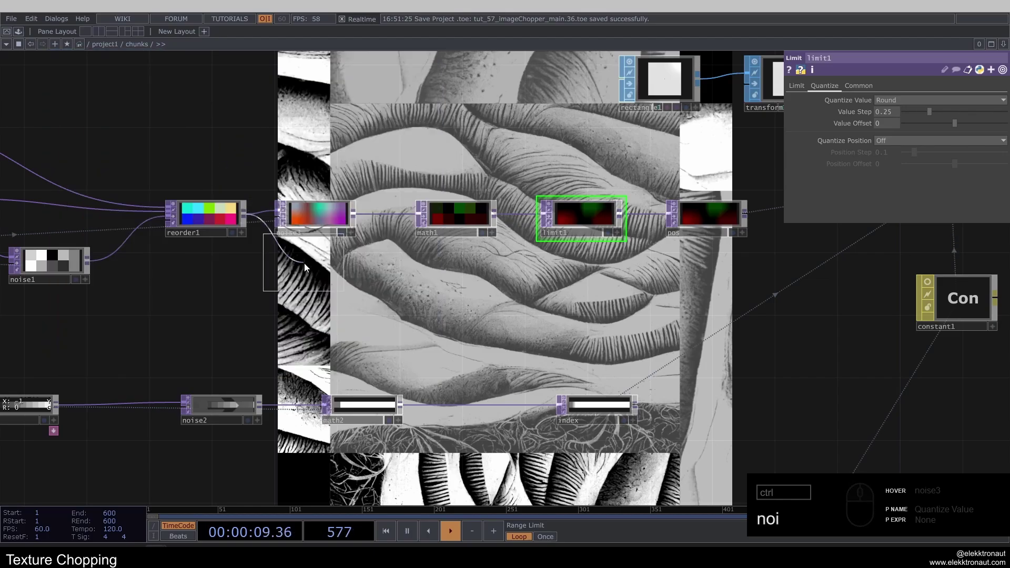
- Duplicate noise3 into a second noise4 and adjust its noise settings for per-instance sizes
{"action": "left_click", "coordinate": [312, 289]}
{"action": "left_click", "coordinate": [802, 106]}
{"action": "left_click", "coordinate": [869, 89]}
{"action": "left_click", "coordinate": [899, 113]}
{"action": "left_click", "coordinate": [804, 92]}
{"action": "left_click", "coordinate": [885, 220]}
{"action": "left_click", "coordinate": [892, 220]}
{"action": "right_click", "coordinate": [303, 135]}
{"action": "left_click", "coordinate": [904, 91]}
{"action": "left_click", "coordinate": [912, 187]}
{"action": "left_click", "coordinate": [902, 203]}
{"action": "double_click", "coordinate": [342, 297]}
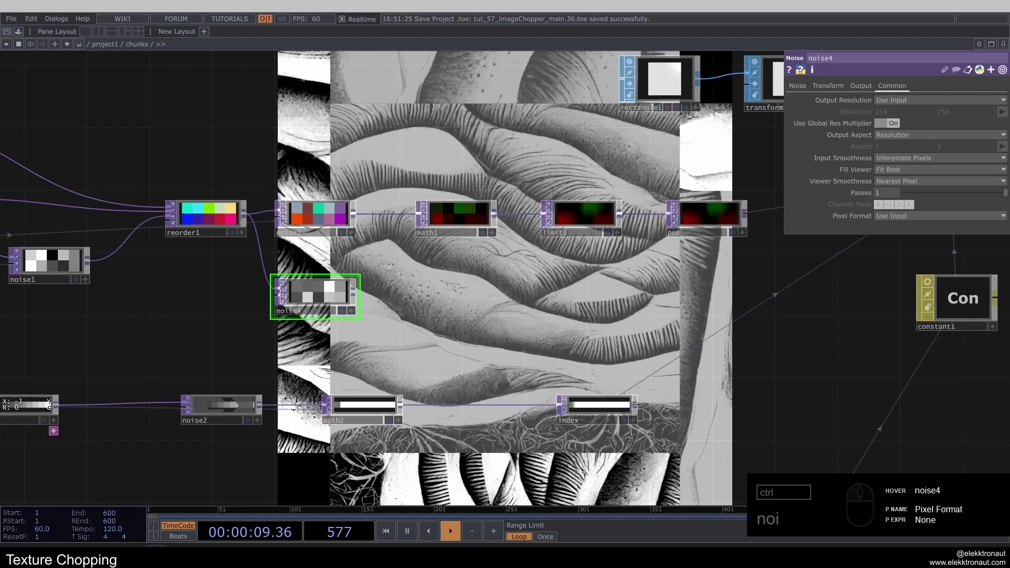
- Add math3 after noise4 remapping the noise To Range 0.5–1
{"action": "right_click", "coordinate": [360, 296]}
{"action": "type", "text": "a"}
{"action": "left_click", "coordinate": [247, 377]}
{"action": "left_click", "coordinate": [454, 302]}
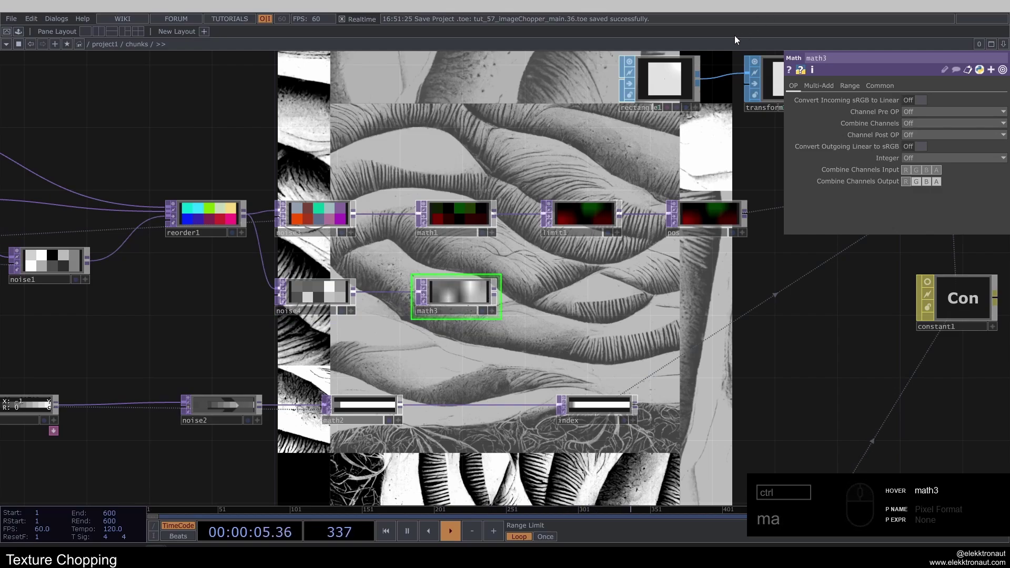
{"action": "left_click", "coordinate": [866, 87]}
{"action": "left_click", "coordinate": [912, 115]}
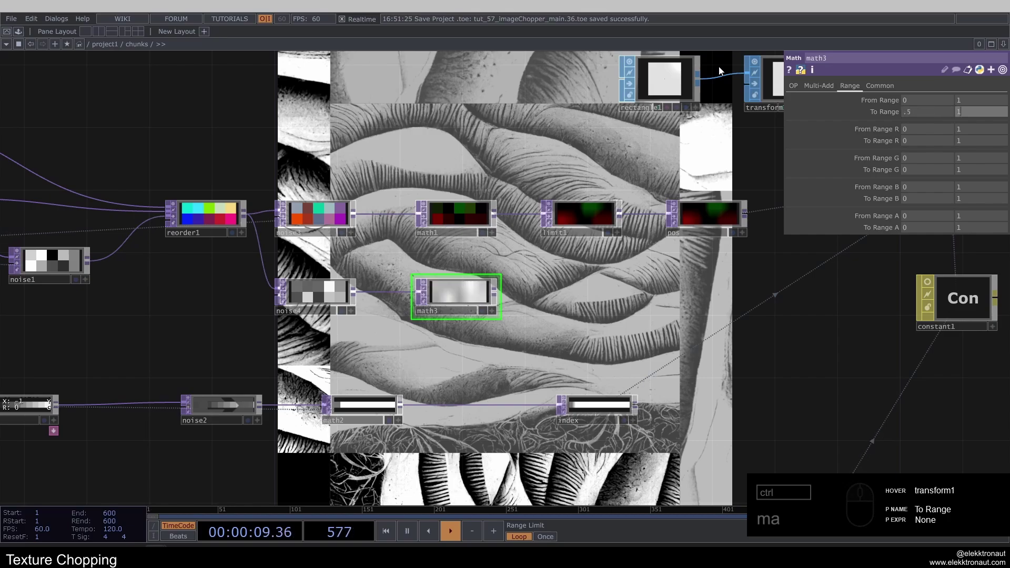
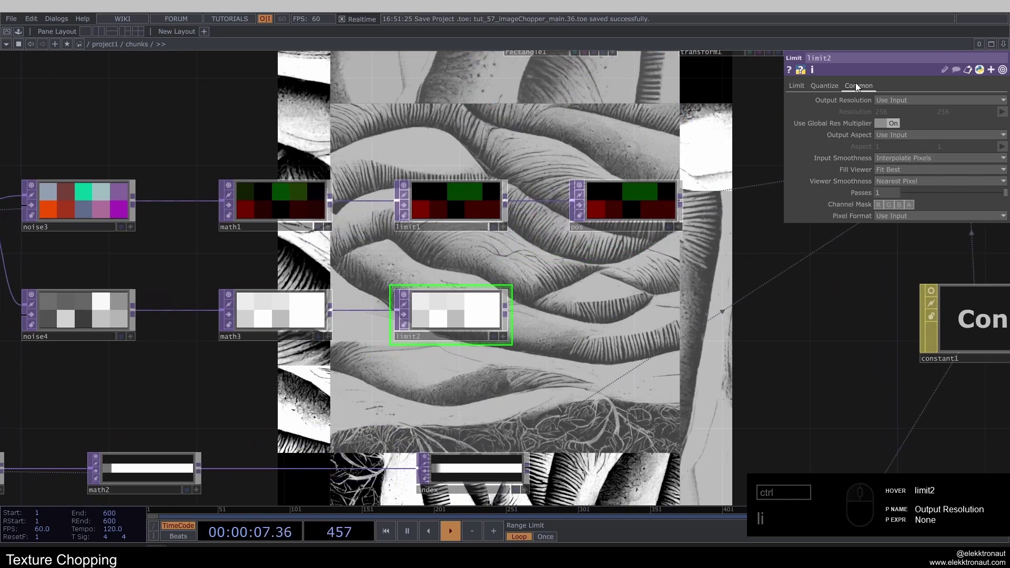
- Set limit2 to quantize values with Round at step 0.5
{"action": "left_click", "coordinate": [836, 90]}
{"action": "left_click", "coordinate": [890, 105]}
{"action": "left_click", "coordinate": [893, 144]}
{"action": "left_click", "coordinate": [892, 117]}
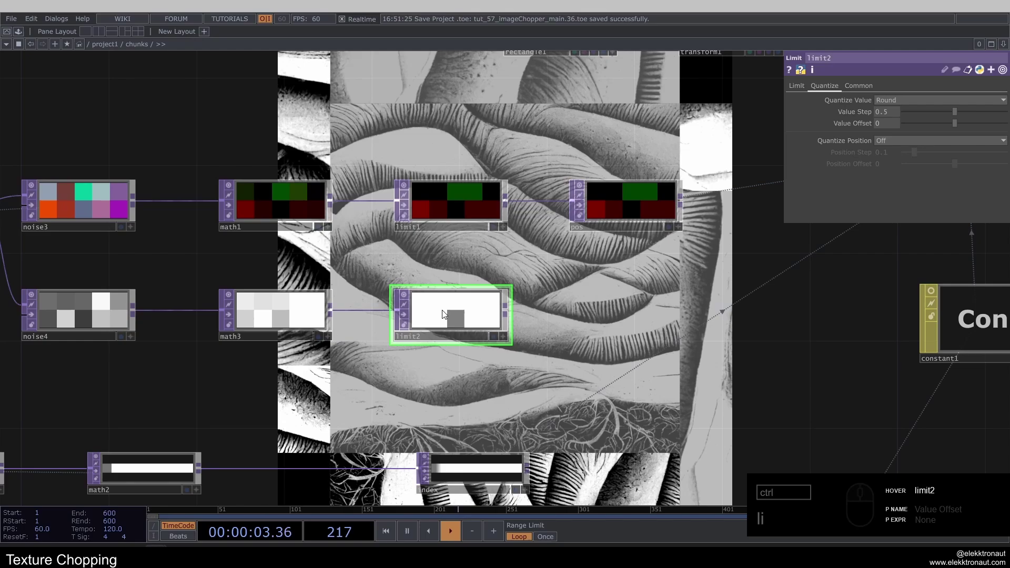
- Paste a copy of an existing null as 'scale' and wire limit2 into it
{"action": "left_click", "coordinate": [474, 320]}
{"action": "left_click", "coordinate": [637, 205]}
{"action": "key", "text": "ctrl+c"}
{"action": "type", "text": "c"}
{"action": "left_click", "coordinate": [636, 204]}
{"action": "type", "text": "v"}
{"action": "left_click_drag", "start_coordinate": [509, 317], "coordinate": [598, 339]}
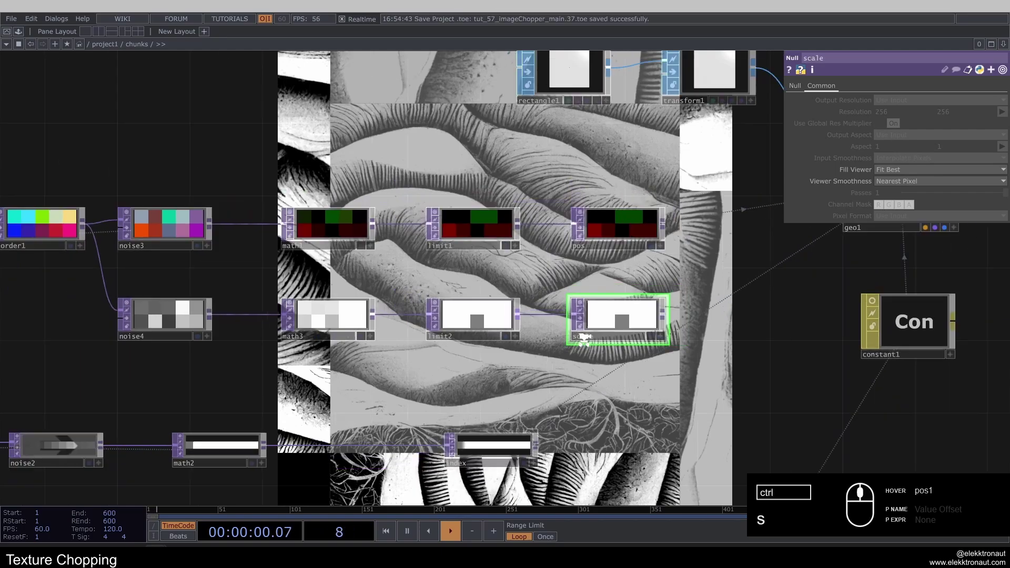
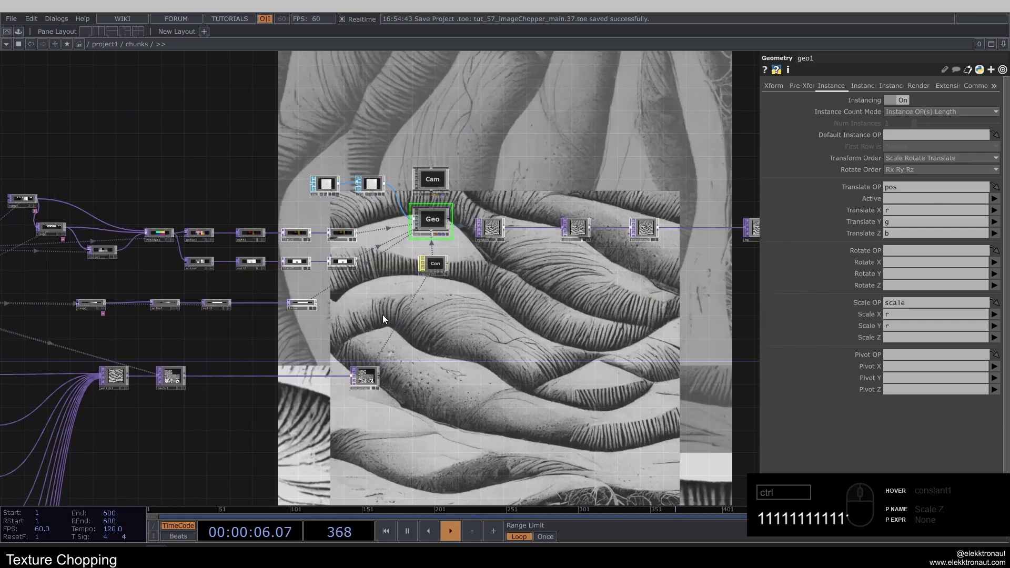
- Point geo1's Scale OP to scale with Scale X and Y reading channel r, then head into master0
{"action": "type", "text": "11"}
{"action": "left_click", "coordinate": [385, 317]}
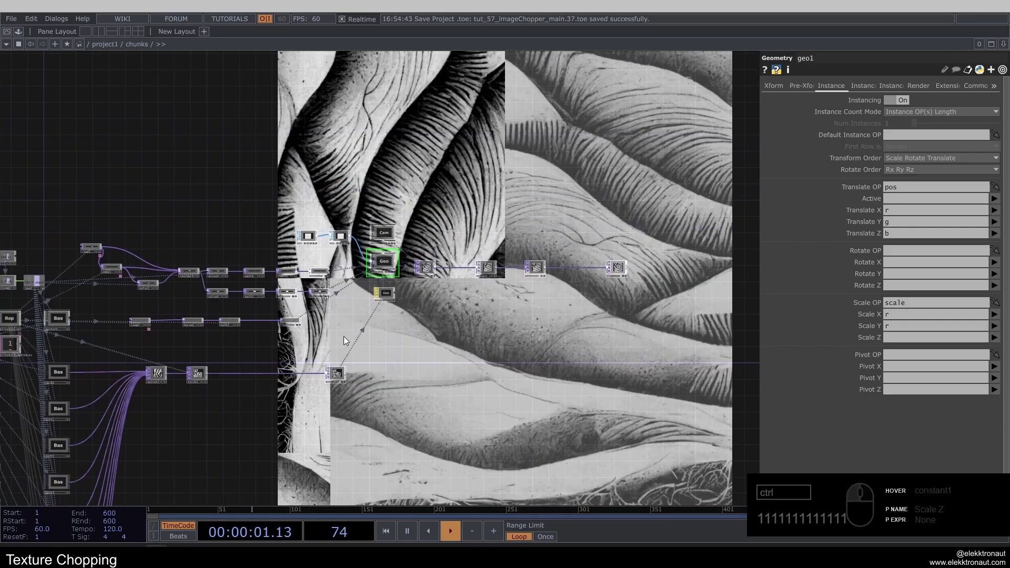
{"action": "left_click", "coordinate": [334, 348]}
{"action": "middle_click", "coordinate": [272, 312]}
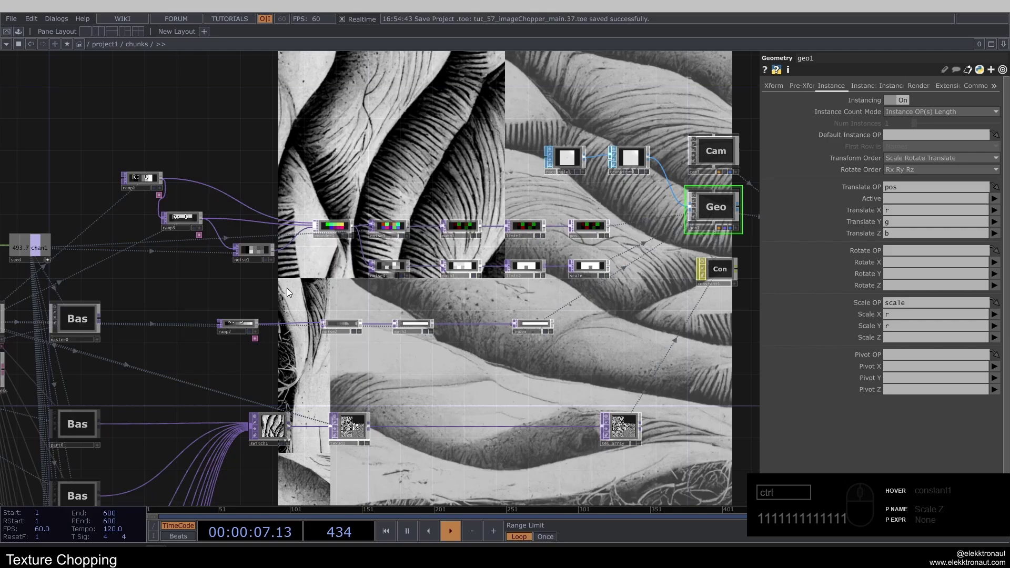
{"action": "left_click", "coordinate": [239, 302]}
{"action": "middle_click", "coordinate": [338, 289]}
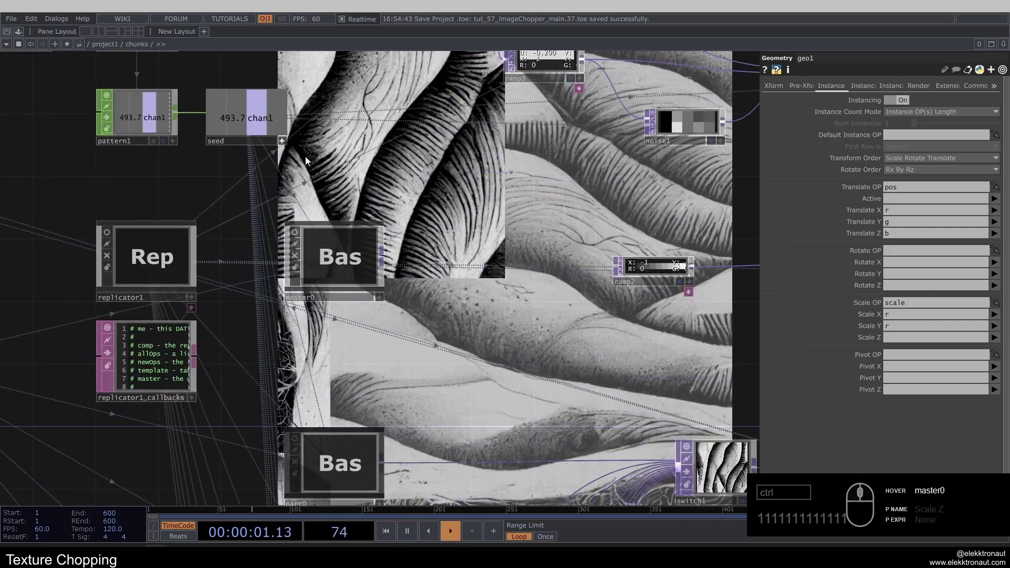
{"action": "left_click", "coordinate": [288, 147]}
- Enter master0 and select level1 as the insertion point
{"action": "left_click", "coordinate": [364, 147]}
{"action": "left_click", "coordinate": [410, 221]}
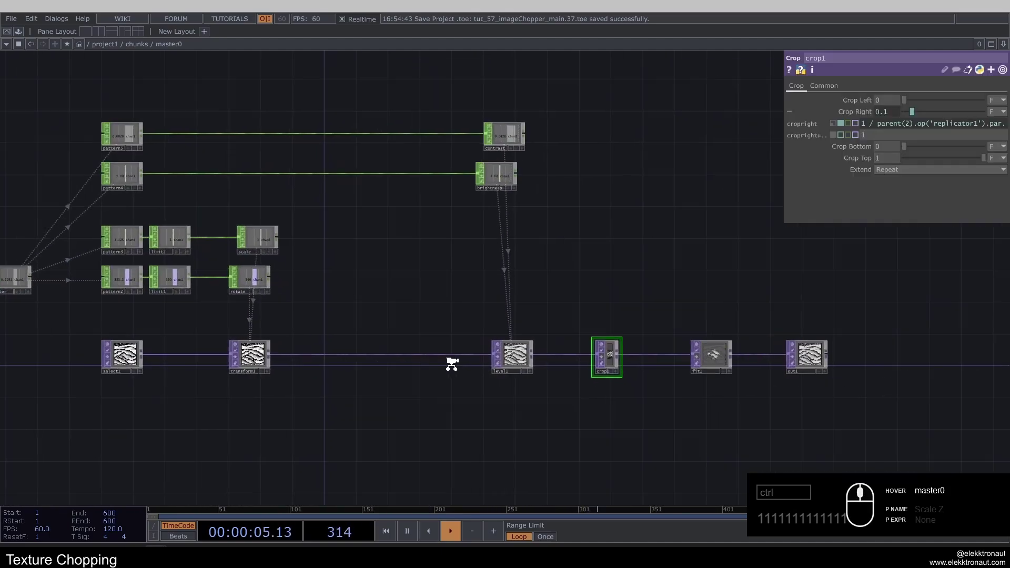
{"action": "left_click", "coordinate": [528, 351]}
{"action": "left_click", "coordinate": [524, 351]}
{"action": "left_click", "coordinate": [452, 285]}
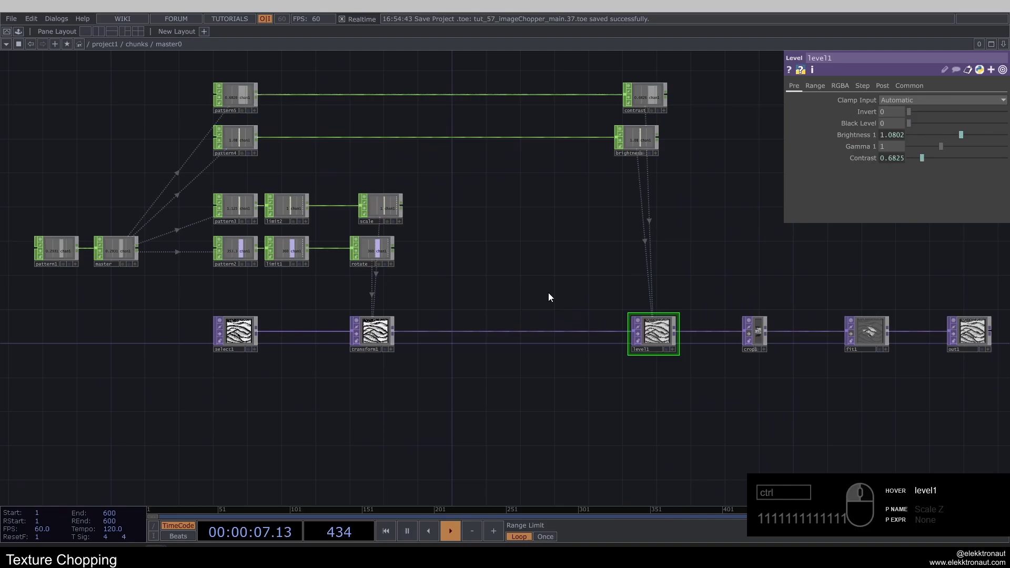
{"action": "middle_click", "coordinate": [481, 354]}
- Insert a Multiply Composite comp1 between transform1 and level1
{"action": "right_click", "coordinate": [523, 327]}
{"action": "left_click", "coordinate": [535, 318]}
{"action": "type", "text": "omp"}
{"action": "left_click", "coordinate": [391, 302]}
{"action": "left_click", "coordinate": [553, 323]}
{"action": "left_click", "coordinate": [630, 332]}
{"action": "left_click", "coordinate": [540, 263]}
{"action": "left_click", "coordinate": [226, 320]}
{"action": "middle_click", "coordinate": [358, 302]}
{"action": "type", "text": "compoi"}
{"action": "left_click", "coordinate": [302, 215]}
{"action": "left_click", "coordinate": [422, 373]}
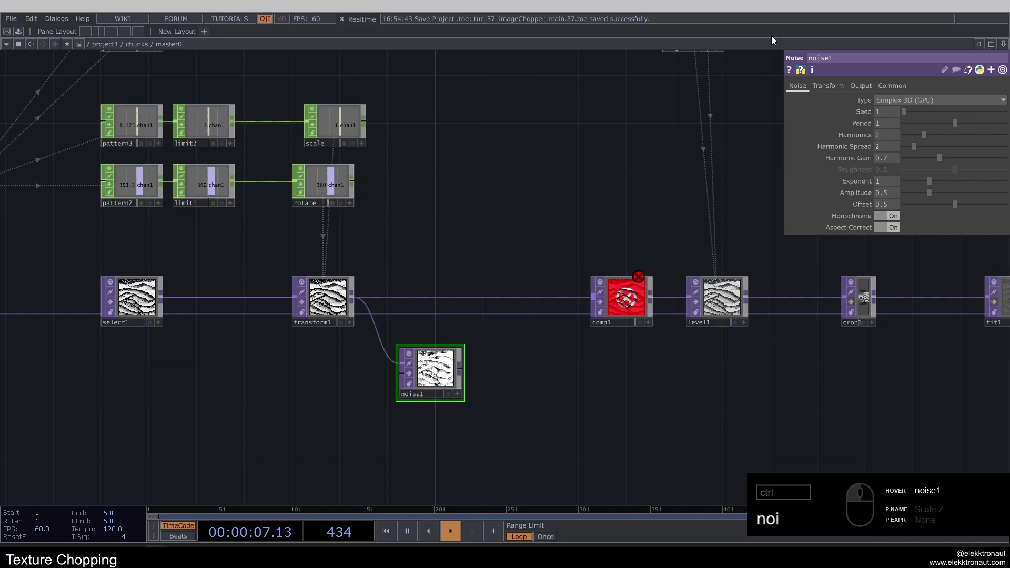
- Give noise1 off transform1 Period 6 and Seed op('master')[0] + 999
{"action": "left_click", "coordinate": [863, 92]}
{"action": "left_click", "coordinate": [900, 104]}
{"action": "left_click", "coordinate": [900, 111]}
{"action": "left_click", "coordinate": [806, 86]}
{"action": "left_click", "coordinate": [883, 126]}
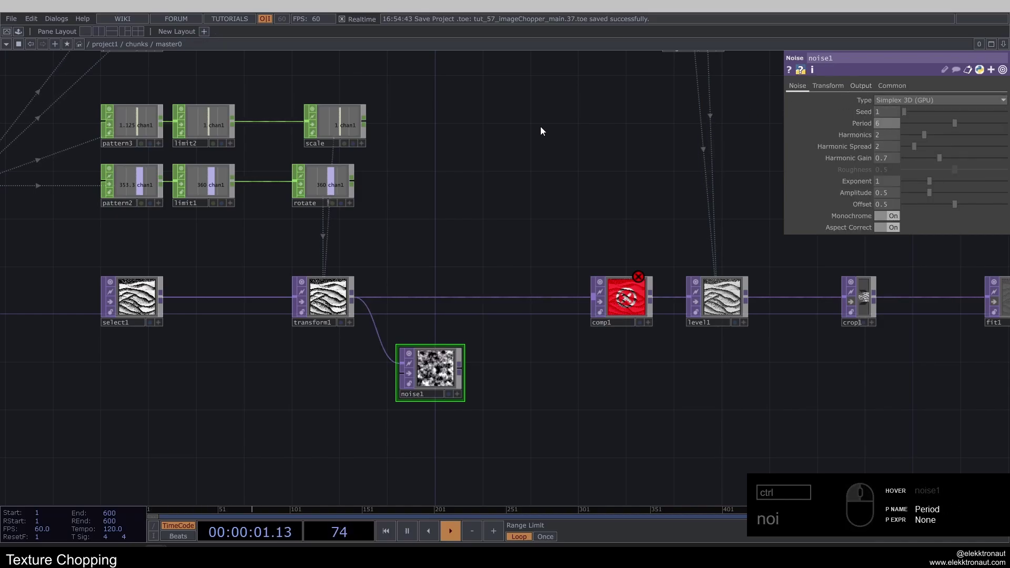
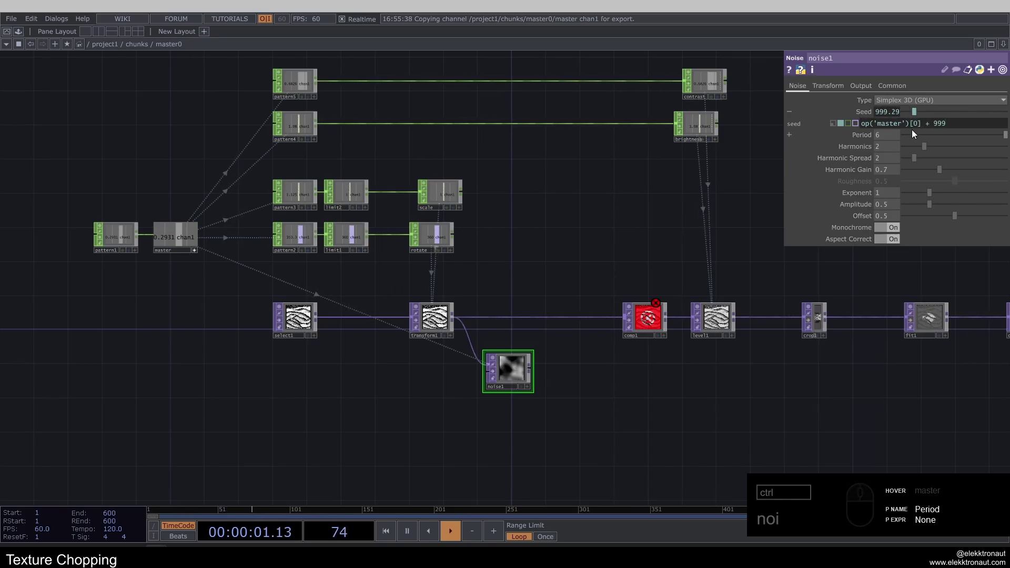
- Add a Limit TOP limit3 after noise1
{"action": "left_click", "coordinate": [864, 117]}
{"action": "middle_click", "coordinate": [488, 250]}
{"action": "left_click", "coordinate": [888, 183]}
{"action": "left_click", "coordinate": [483, 197]}
{"action": "right_click", "coordinate": [407, 380]}
{"action": "type", "text": "i"}
{"action": "left_click", "coordinate": [314, 427]}
{"action": "left_click", "coordinate": [488, 398]}
{"action": "middle_click", "coordinate": [478, 403]}
{"action": "left_click", "coordinate": [497, 389]}
{"action": "left_click", "coordinate": [594, 363]}
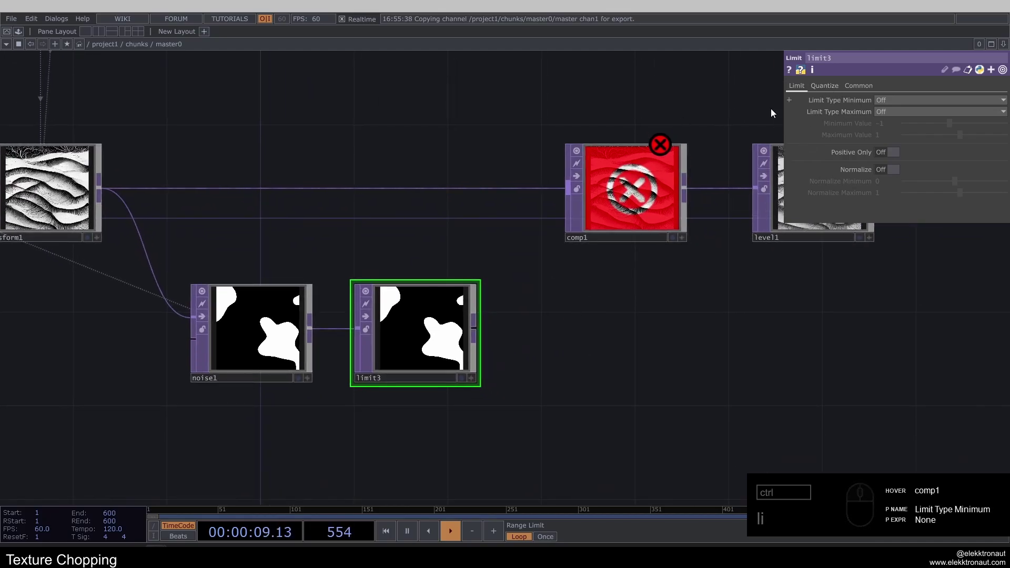
- Set limit3 to Quantize Value Round step 1 and Quantize Position Round step 0.25
{"action": "left_click", "coordinate": [833, 90]}
{"action": "left_click", "coordinate": [891, 101]}
{"action": "left_click", "coordinate": [897, 143]}
{"action": "left_click", "coordinate": [898, 117]}
{"action": "left_click", "coordinate": [891, 143]}
{"action": "left_click", "coordinate": [893, 188]}
{"action": "left_click", "coordinate": [888, 155]}
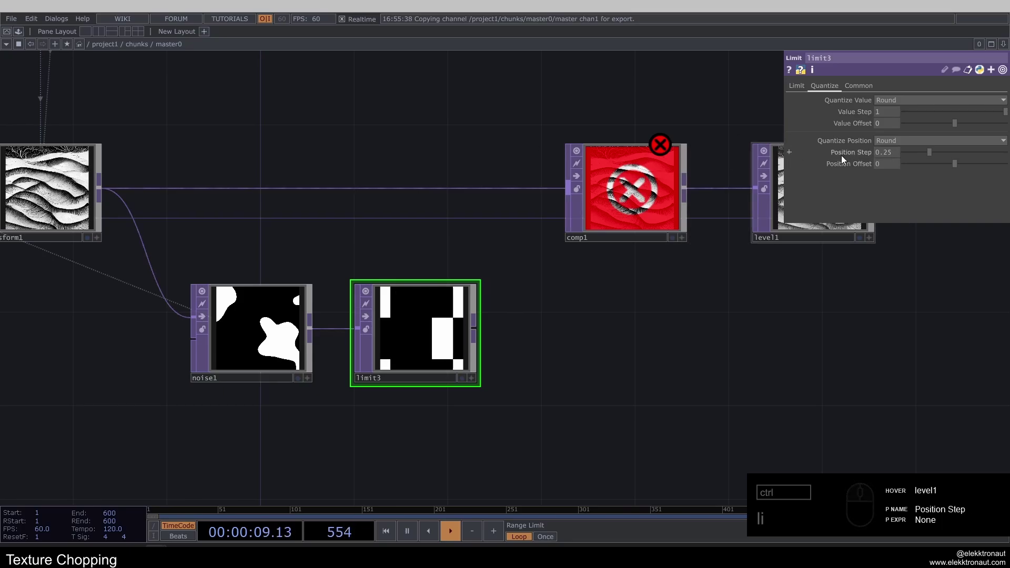
- Offset the position blocks by me.par.posstep/2 and feed limit3 into comp1 as the Multiply mask
{"action": "right_click", "coordinate": [847, 156]}
{"action": "type", "text": "li"}
{"action": "left_click", "coordinate": [885, 129]}
{"action": "right_click", "coordinate": [852, 165]}
{"action": "right_click", "coordinate": [871, 161]}
{"action": "left_click", "coordinate": [874, 166]}
{"action": "left_click", "coordinate": [940, 175]}
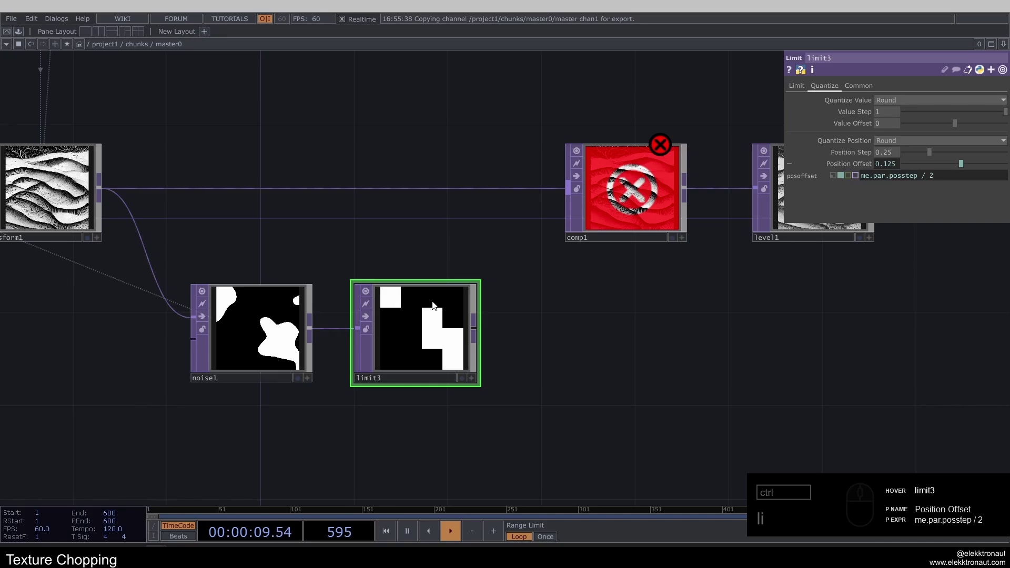
{"action": "left_click", "coordinate": [499, 332]}
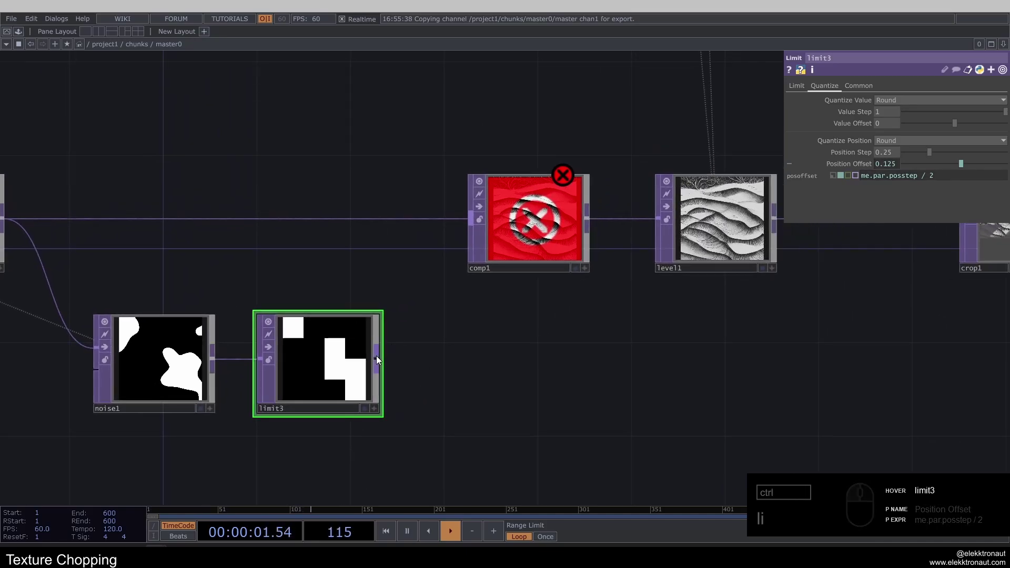
{"action": "left_click_drag", "start_coordinate": [381, 362], "coordinate": [496, 282]}
{"action": "left_click", "coordinate": [531, 237]}
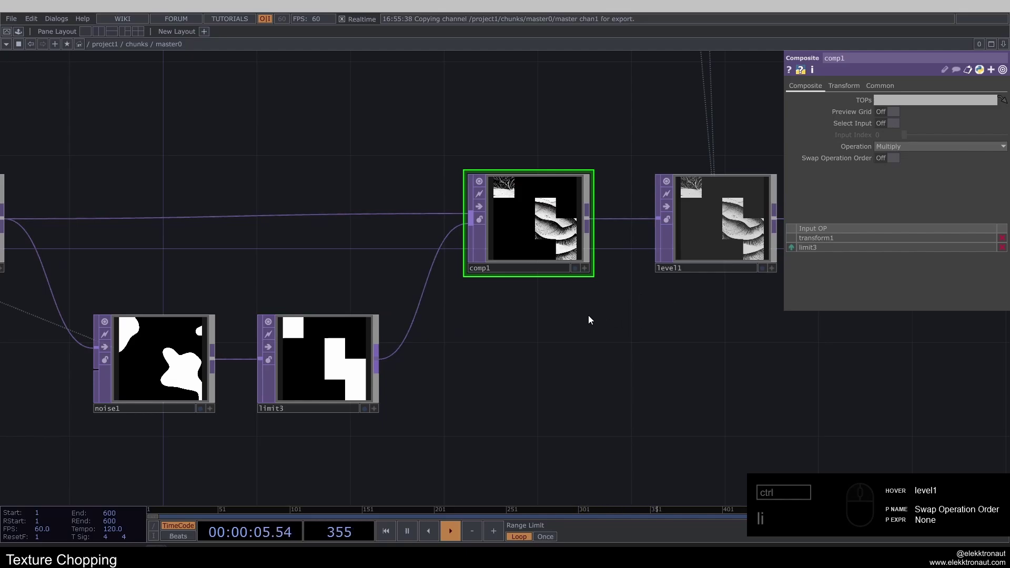
- Review the render and chunk outputs in the chunks network viewers
{"action": "type", "text": "11111111"}
{"action": "middle_click", "coordinate": [431, 174]}
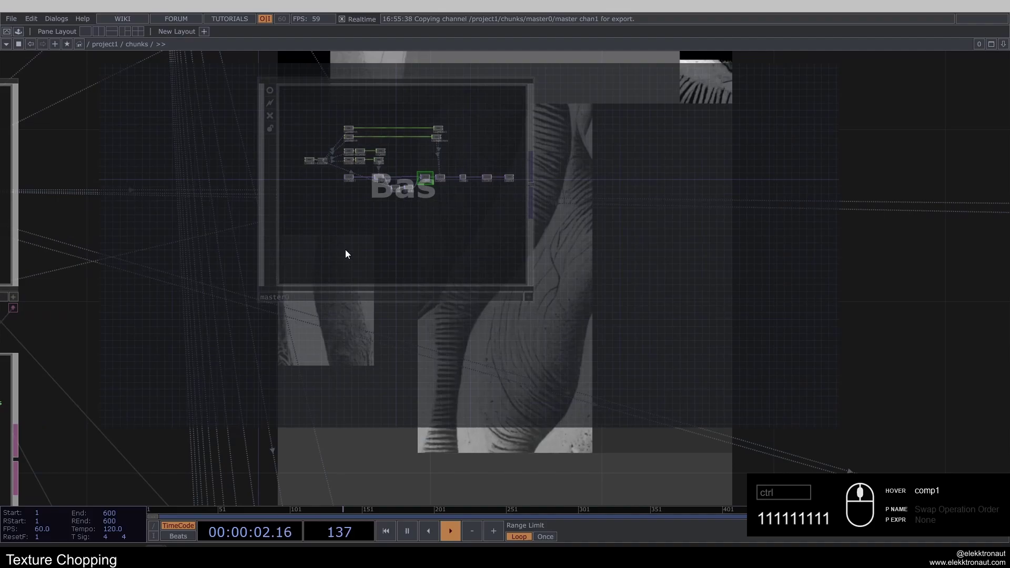
{"action": "left_click", "coordinate": [482, 290]}
{"action": "type", "text": "111111"}
{"action": "left_click", "coordinate": [397, 305]}
{"action": "type", "text": "1"}
{"action": "left_click", "coordinate": [496, 299]}
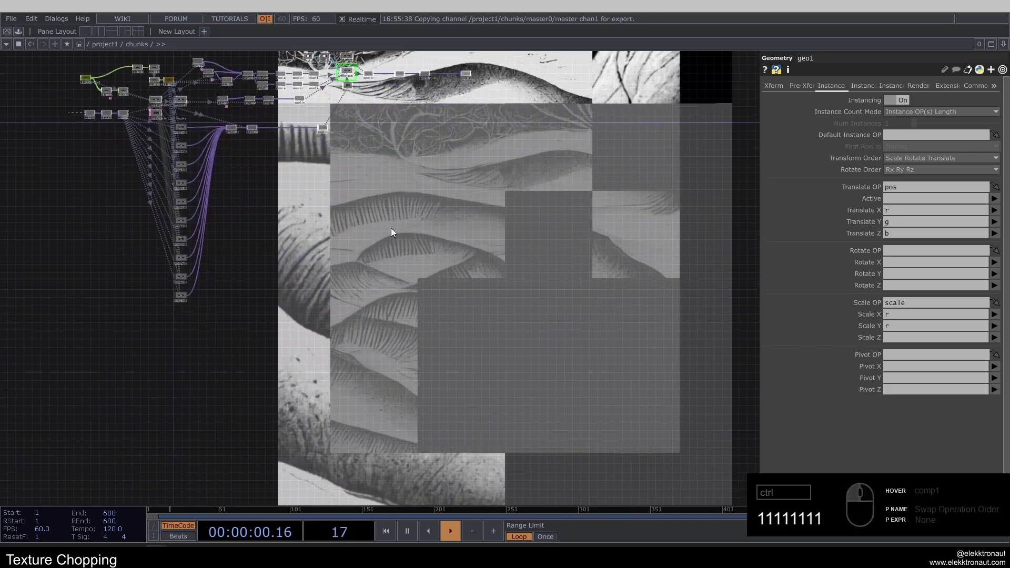
- Inside master0, tune level1 brightness and contrast so chunks read crisp black and white
{"action": "left_click", "coordinate": [365, 182]}
{"action": "left_click", "coordinate": [279, 229]}
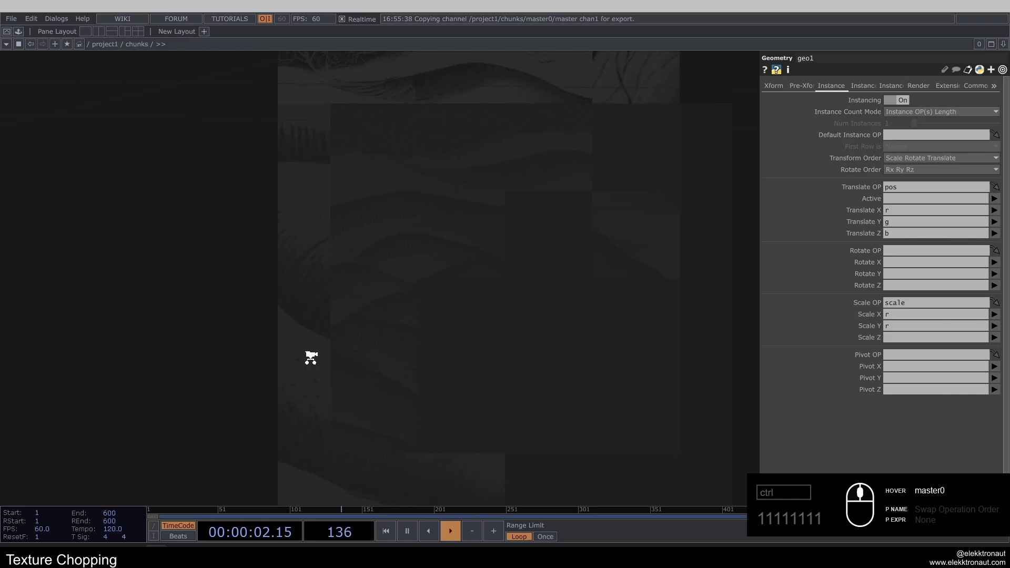
{"action": "left_click", "coordinate": [488, 332]}
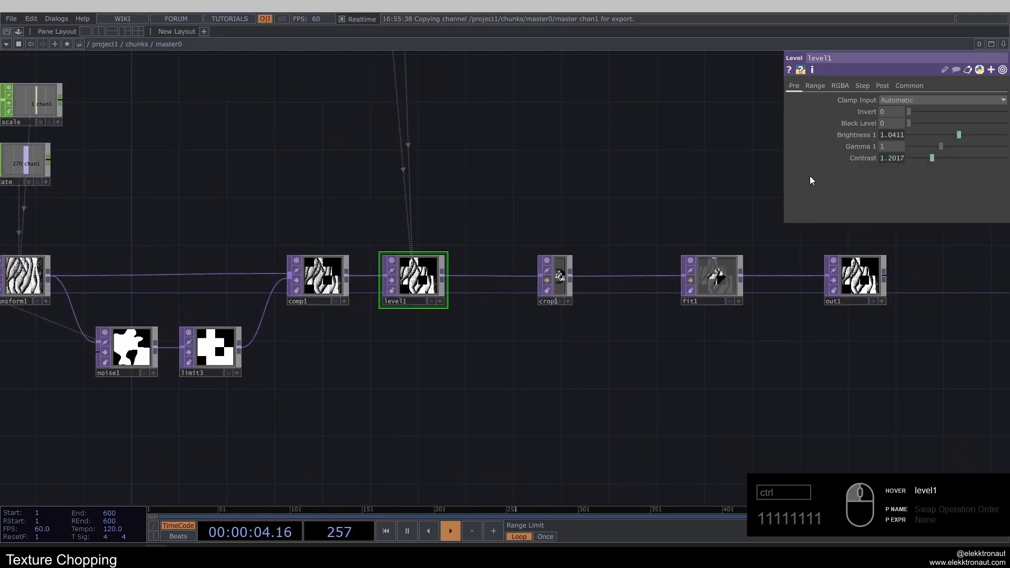
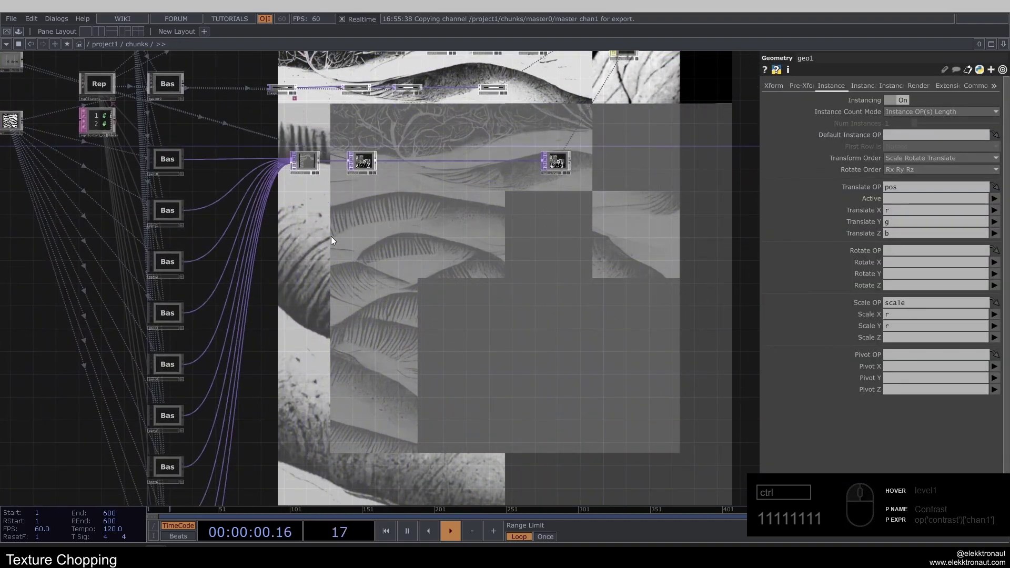
{"action": "type", "text": "11"}
{"action": "left_click", "coordinate": [469, 264]}
{"action": "left_click", "coordinate": [446, 254]}
{"action": "type", "text": "1"}
{"action": "left_click", "coordinate": [464, 307]}
{"action": "type", "text": "11111111"}
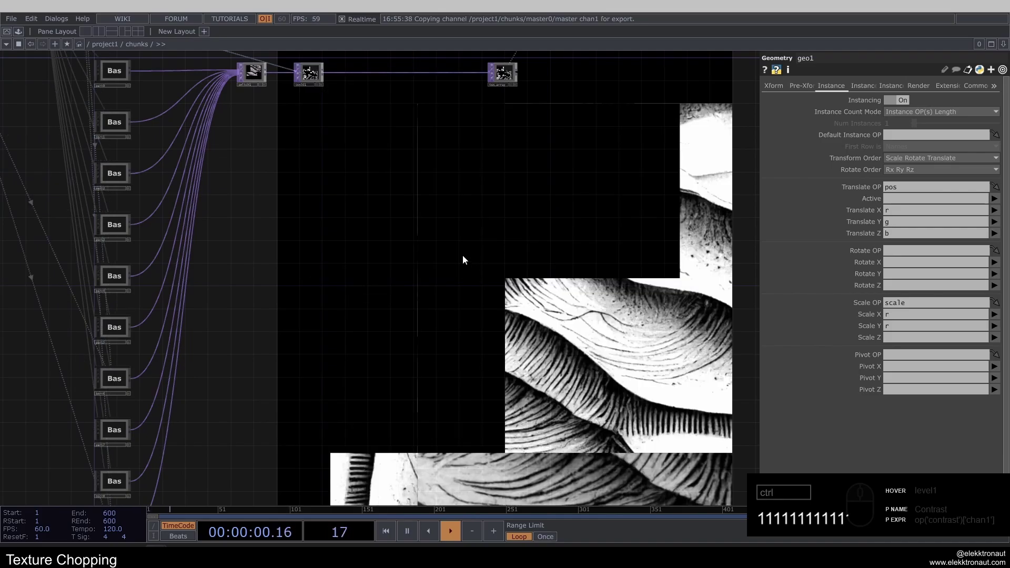
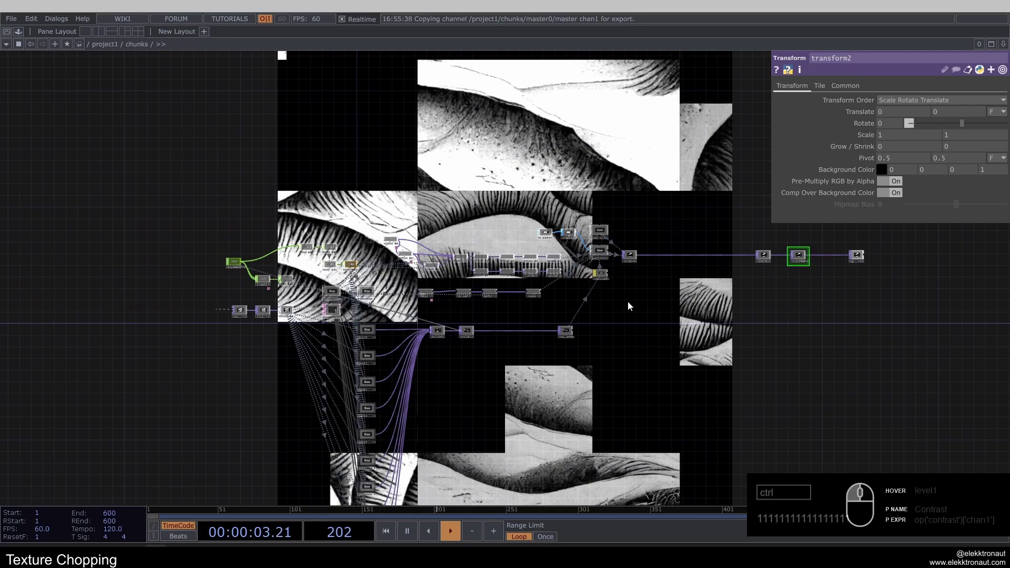
- Add a Multiply Composite comp1 between render1 and level1
{"action": "left_click", "coordinate": [582, 289]}
{"action": "right_click", "coordinate": [511, 252]}
{"action": "right_click", "coordinate": [517, 246]}
{"action": "left_click", "coordinate": [524, 245]}
{"action": "type", "text": "o"}
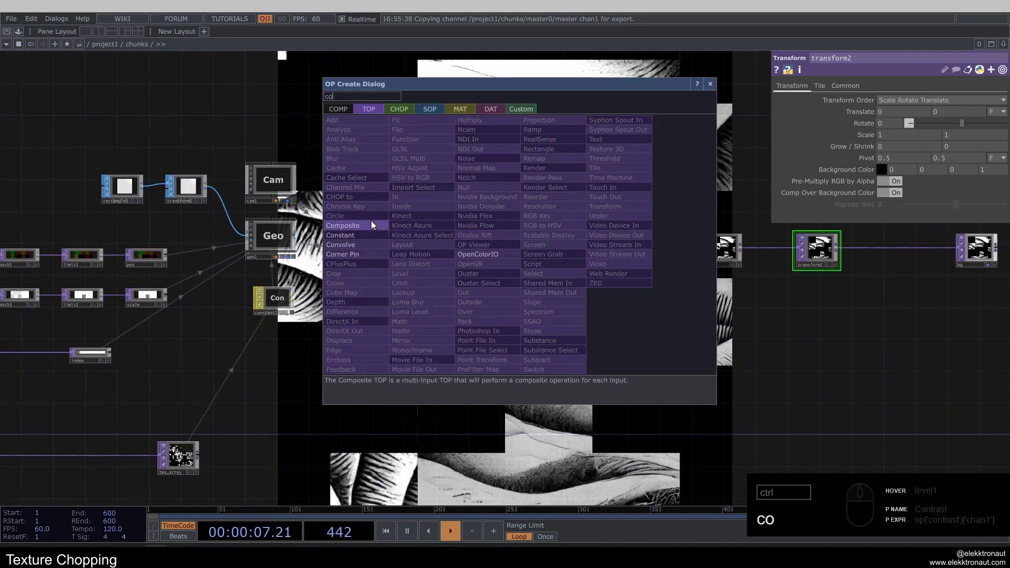
{"action": "left_click", "coordinate": [561, 251]}
{"action": "left_click", "coordinate": [565, 247]}
- Add a Select TOP select1 to bring the full texture toward transform3 and comp1
{"action": "key", "text": "s"}
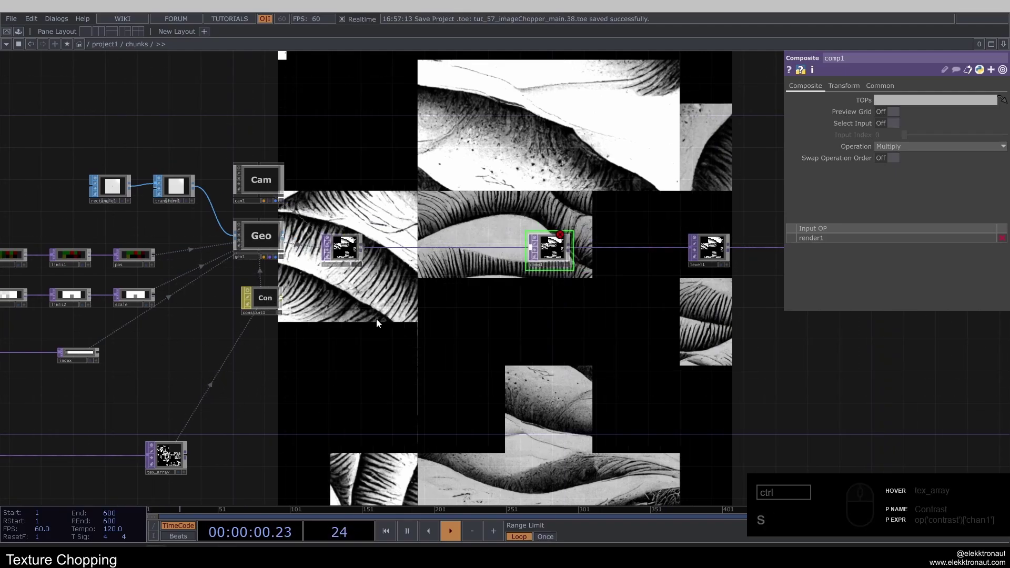
{"action": "type", "text": "s"}
{"action": "left_click", "coordinate": [392, 310]}
{"action": "type", "text": "e"}
{"action": "left_click", "coordinate": [401, 339]}
{"action": "left_click", "coordinate": [401, 317]}
{"action": "left_click", "coordinate": [417, 360]}
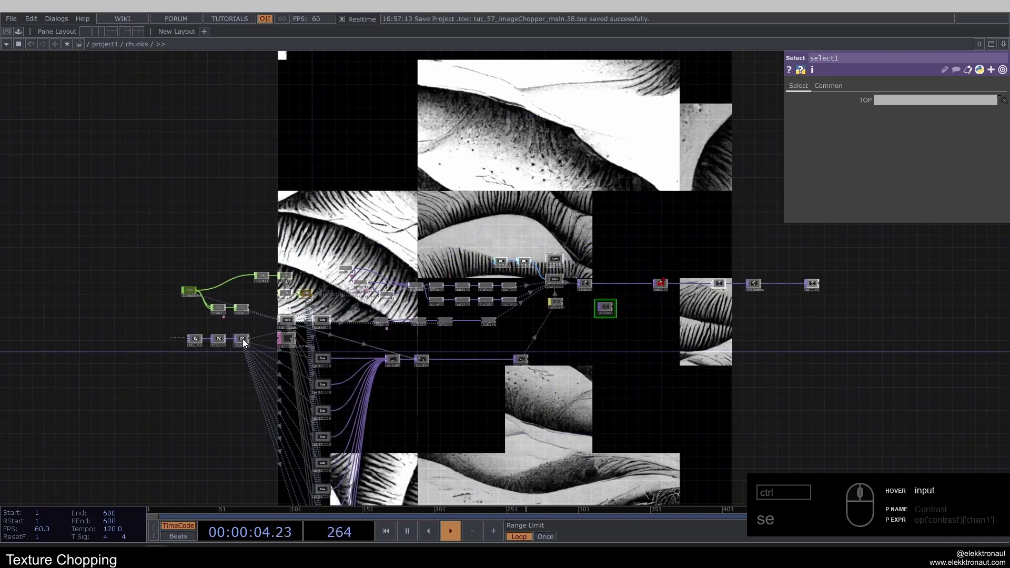
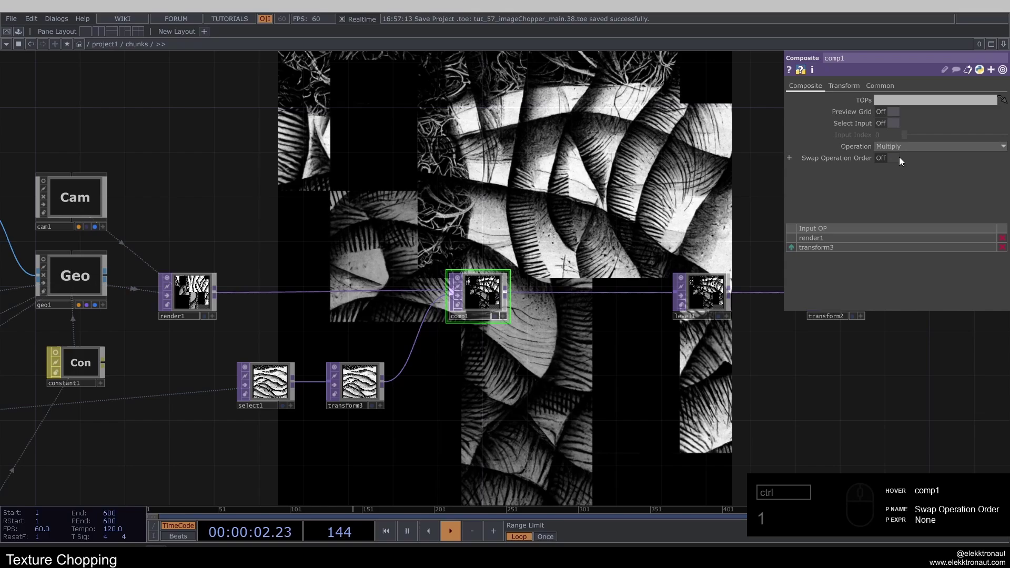
- Try comp1's Difference and Screen operations while watching the output
{"action": "left_click", "coordinate": [910, 152]}
{"action": "left_click", "coordinate": [911, 259]}
{"action": "key", "text": "1"}
{"action": "type", "text": "1"}
{"action": "left_click", "coordinate": [948, 152]}
{"action": "left_click", "coordinate": [968, 284]}
{"action": "type", "text": "1"}
{"action": "left_click", "coordinate": [953, 155]}
- After trying Add, settle comp1's Operation on Over so chunks lay over the full texture
{"action": "left_click", "coordinate": [937, 146]}
{"action": "left_click", "coordinate": [905, 164]}
{"action": "key", "text": "1"}
{"action": "left_click", "coordinate": [935, 151]}
{"action": "left_click", "coordinate": [962, 246]}
{"action": "key", "text": "1"}
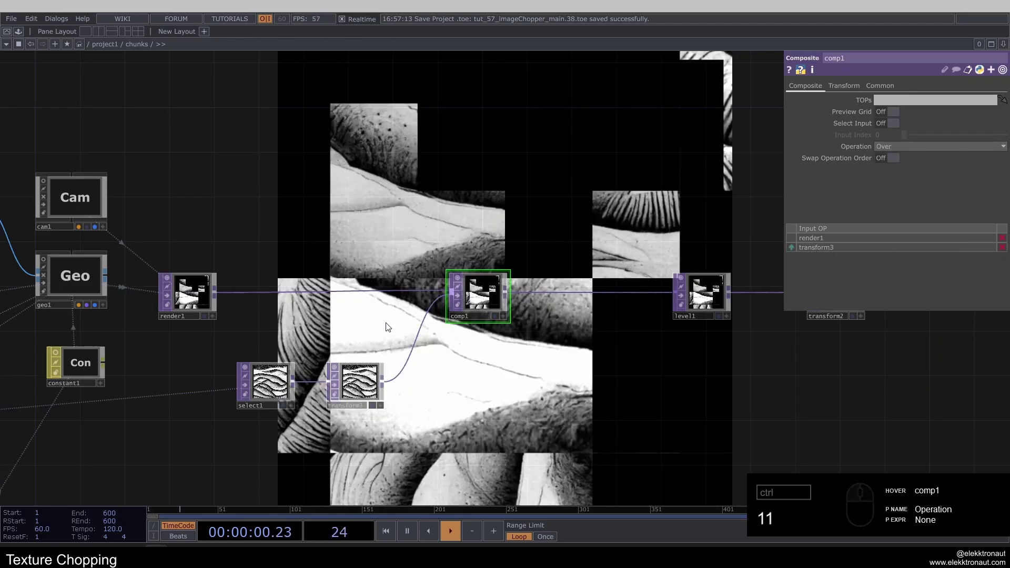
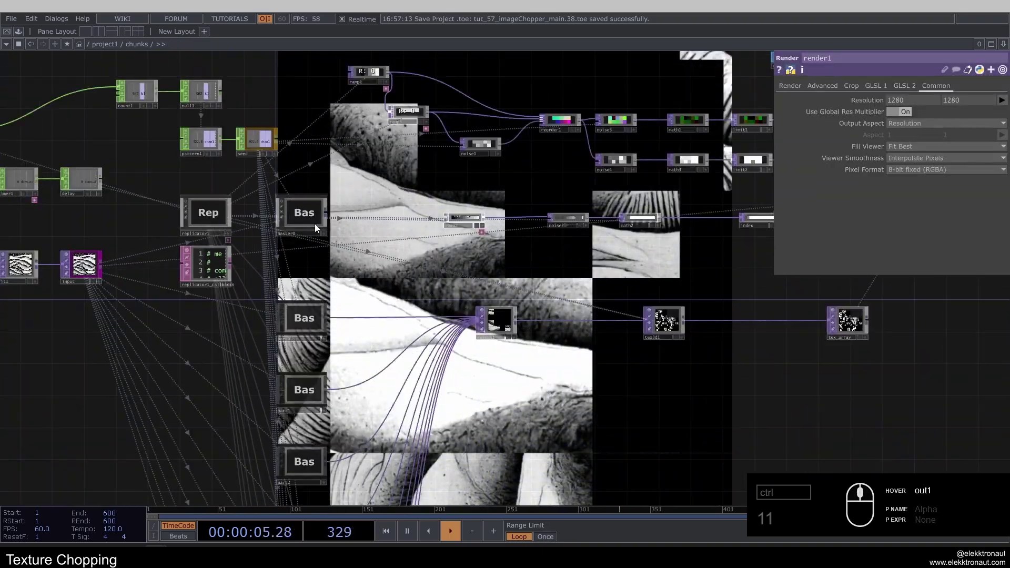
- Rearrange select1 and transform3 beside comp1 and adjust values in the chunks network
{"action": "key", "text": "1"}
{"action": "left_click", "coordinate": [674, 417]}
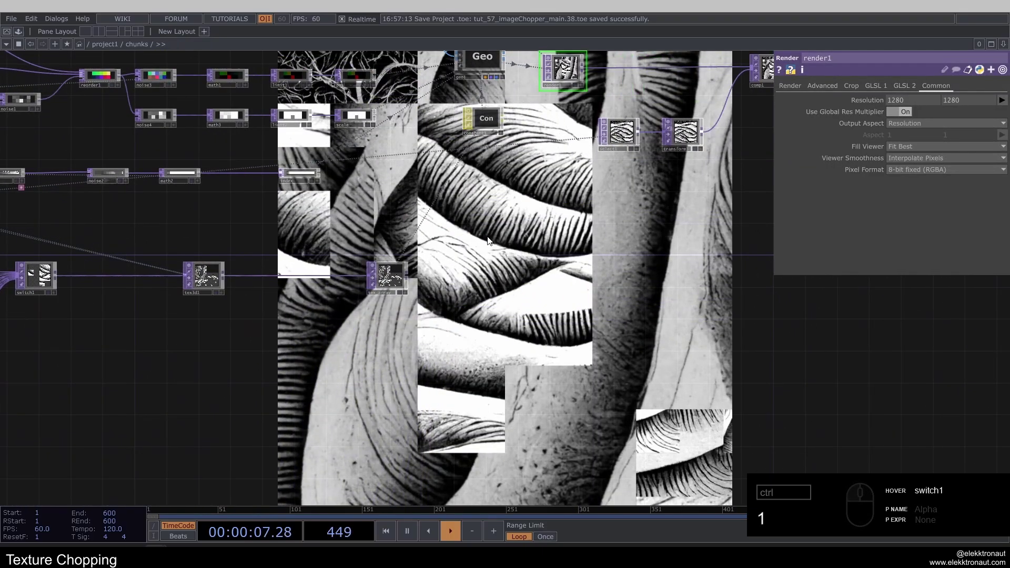
{"action": "left_click", "coordinate": [314, 423]}
{"action": "left_click", "coordinate": [412, 371]}
{"action": "type", "text": "11111"}
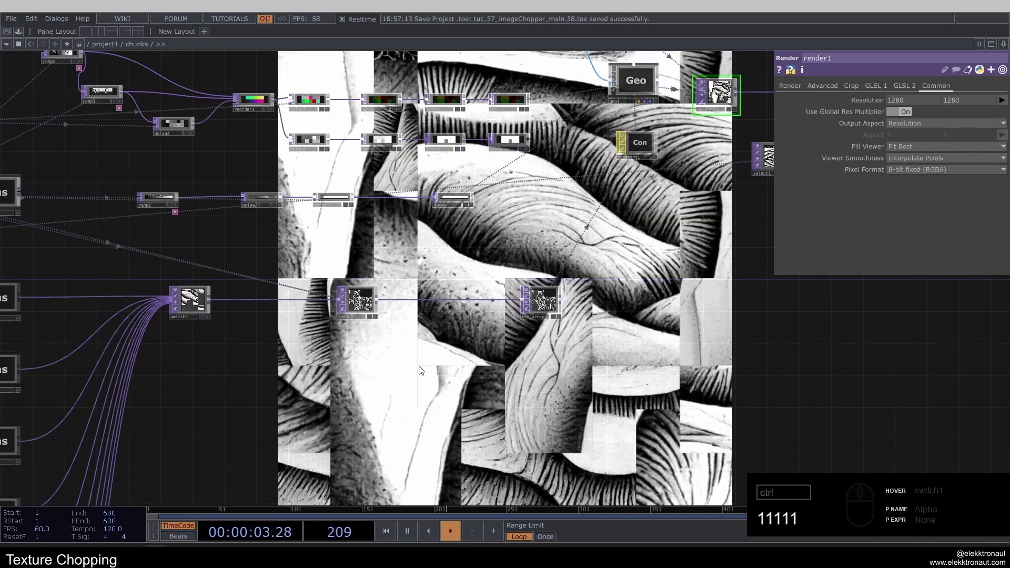
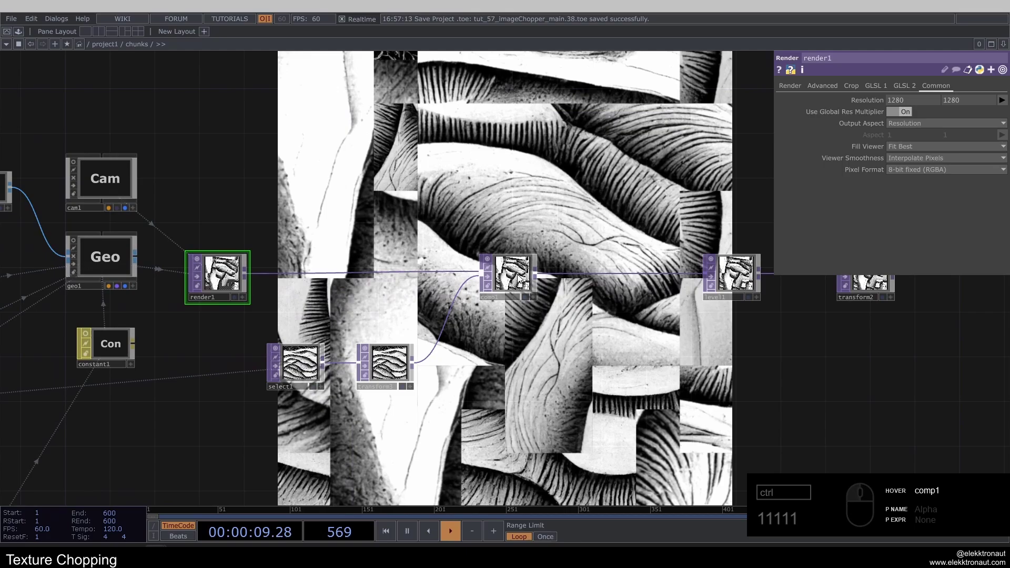
- Add a Pattern CHOP of type Random with To Range 0 to 360 as a rotation angle
{"action": "left_click", "coordinate": [534, 278]}
{"action": "left_click", "coordinate": [391, 377]}
{"action": "left_click", "coordinate": [297, 368]}
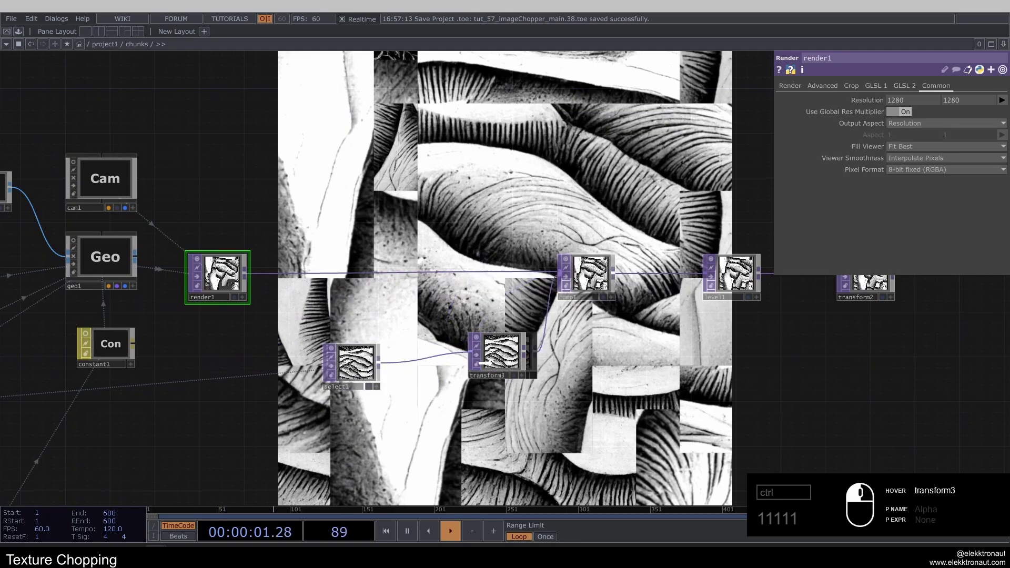
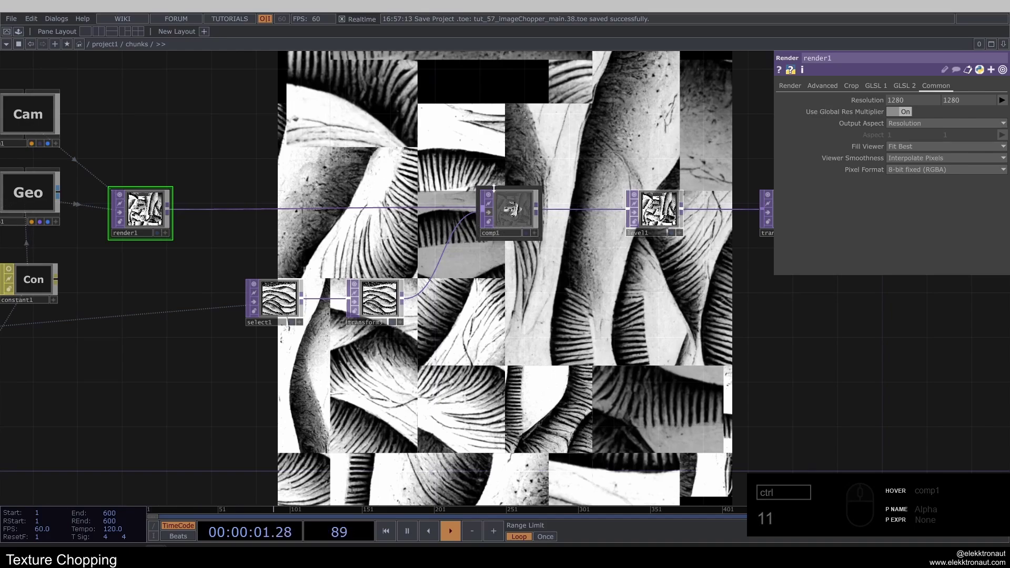
{"action": "middle_click", "coordinate": [527, 111]}
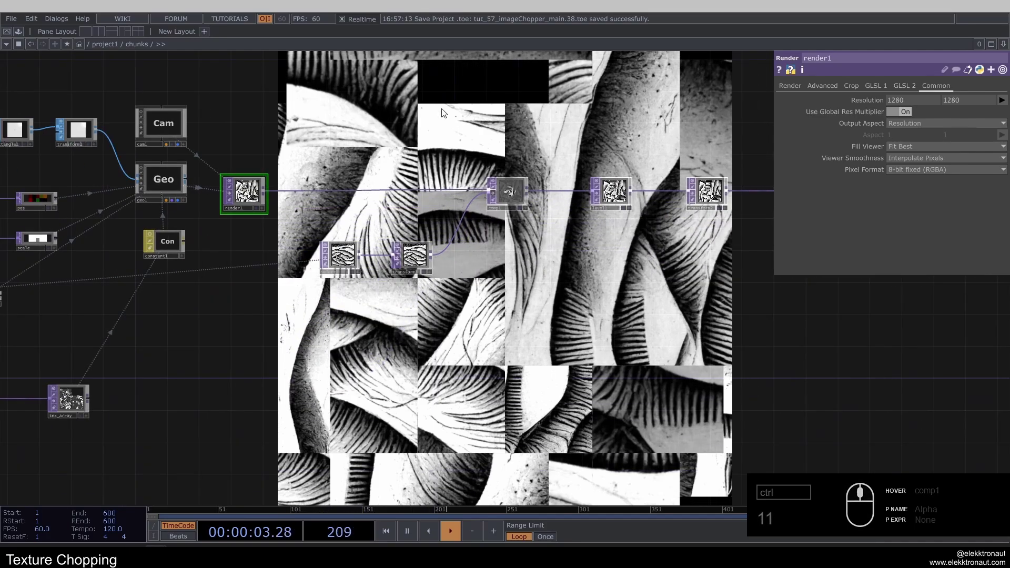
{"action": "type", "text": "11"}
{"action": "left_click", "coordinate": [496, 197]}
{"action": "key", "text": "BackSpace"}
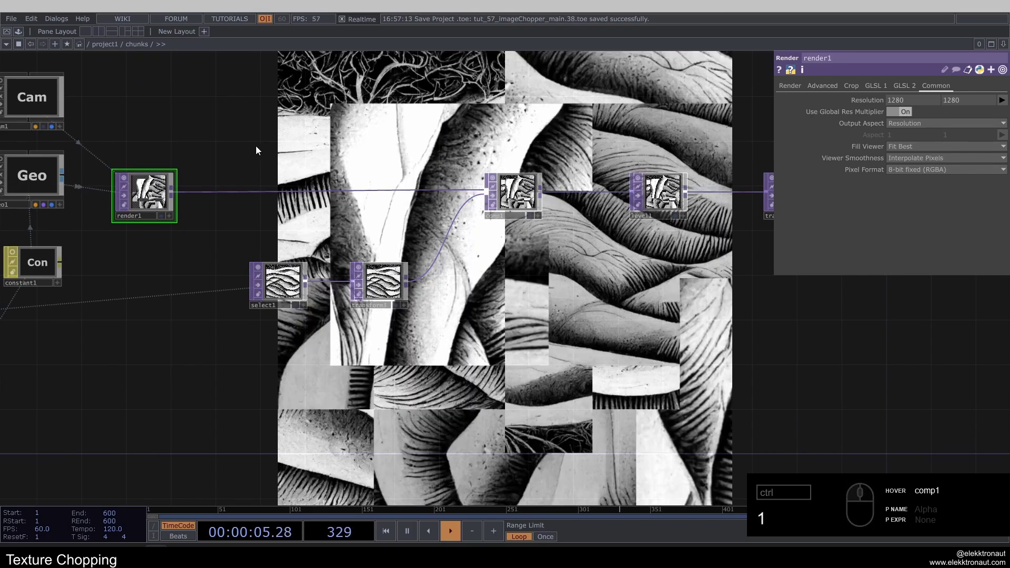
{"action": "type", "text": "11"}
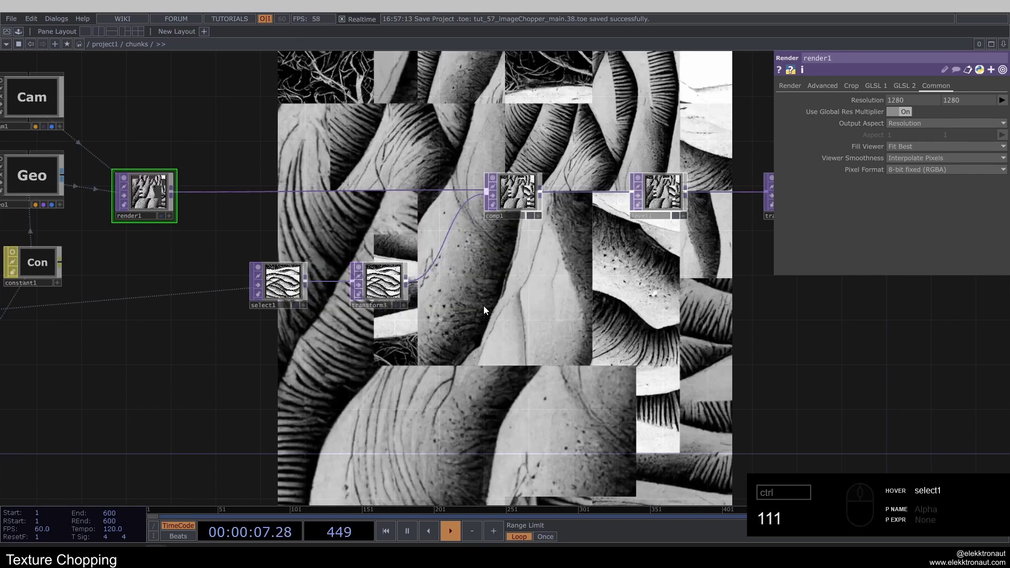
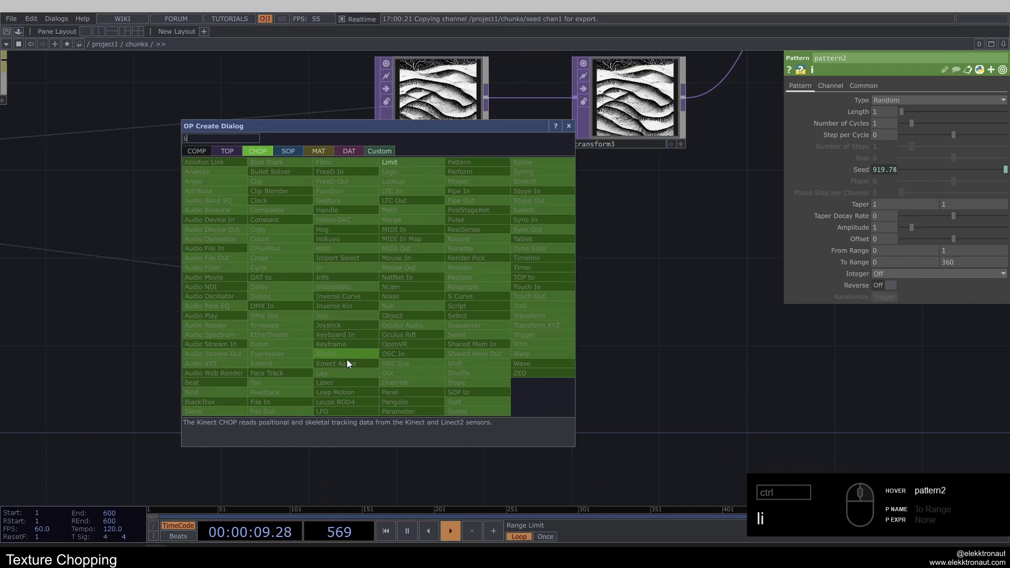
- Add a Limit CHOP after the random pattern, quantizing by rounding to 90-degree steps
{"action": "left_click", "coordinate": [405, 169]}
{"action": "left_click", "coordinate": [460, 289]}
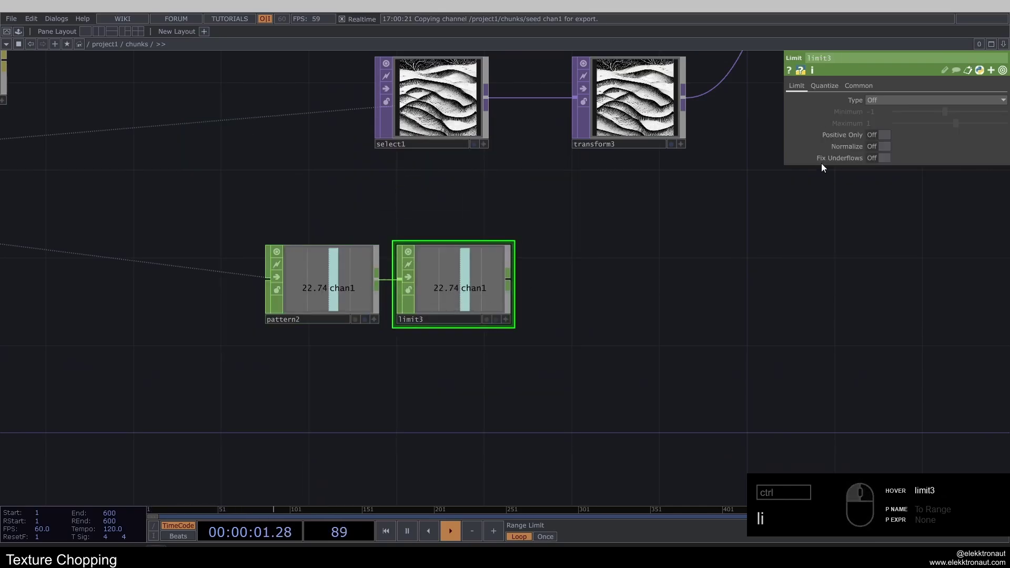
{"action": "left_click", "coordinate": [837, 92]}
{"action": "left_click", "coordinate": [882, 101]}
{"action": "left_click", "coordinate": [884, 147]}
{"action": "left_click", "coordinate": [875, 114]}
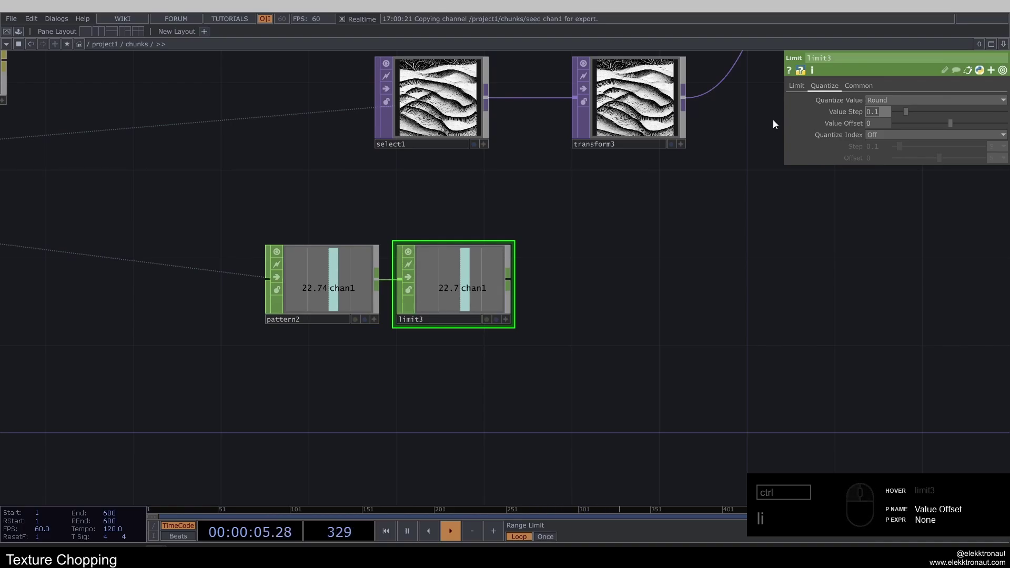
{"action": "left_click", "coordinate": [525, 241]}
{"action": "type", "text": "1111111"}
- Add a Null named rotate after the limit and reference it in transform3's Rotate
{"action": "left_click", "coordinate": [289, 335]}
{"action": "type", "text": "n"}
{"action": "left_click", "coordinate": [433, 347]}
{"action": "left_click", "coordinate": [447, 340]}
{"action": "left_click", "coordinate": [412, 375]}
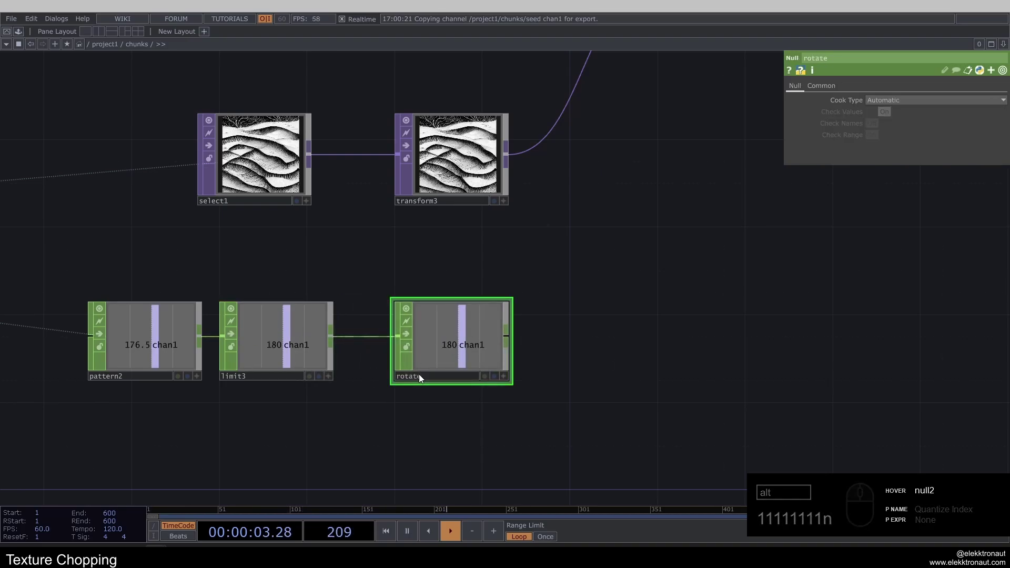
{"action": "left_click", "coordinate": [470, 163]}
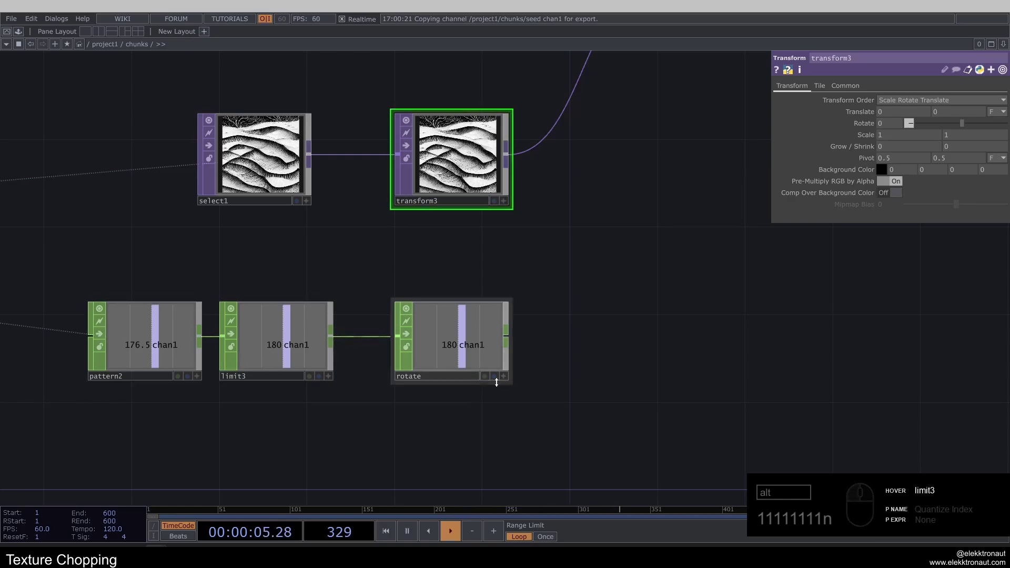
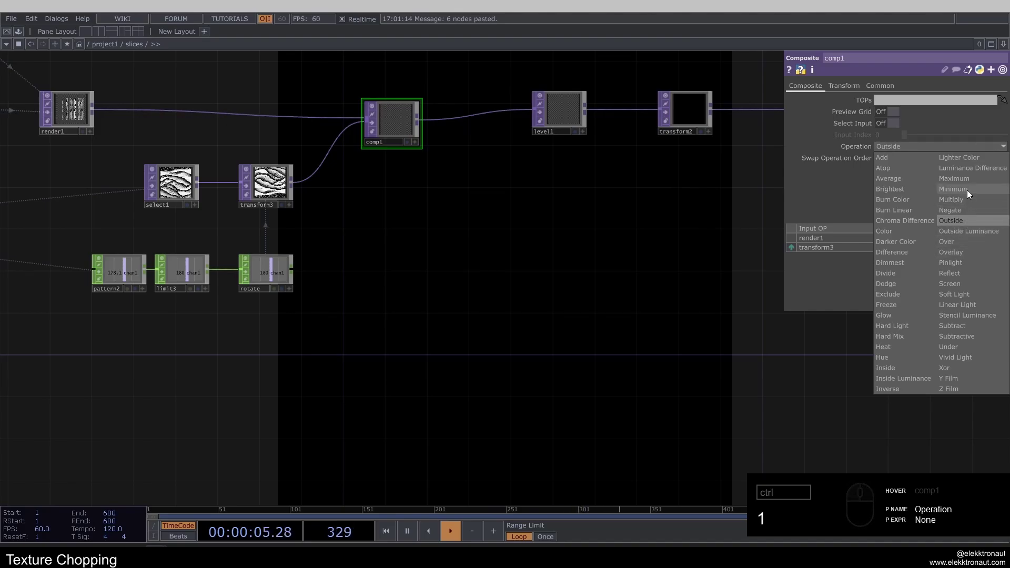
- Set the slices comp1 Operation to Multiply after trying Pinlight, Outside and Negate
{"action": "left_click", "coordinate": [969, 212]}
{"action": "left_click", "coordinate": [779, 260]}
{"action": "type", "text": "11"}
{"action": "left_click", "coordinate": [958, 149]}
{"action": "left_click", "coordinate": [962, 200]}
{"action": "type", "text": "11"}
{"action": "left_click", "coordinate": [419, 375]}
{"action": "type", "text": "11"}
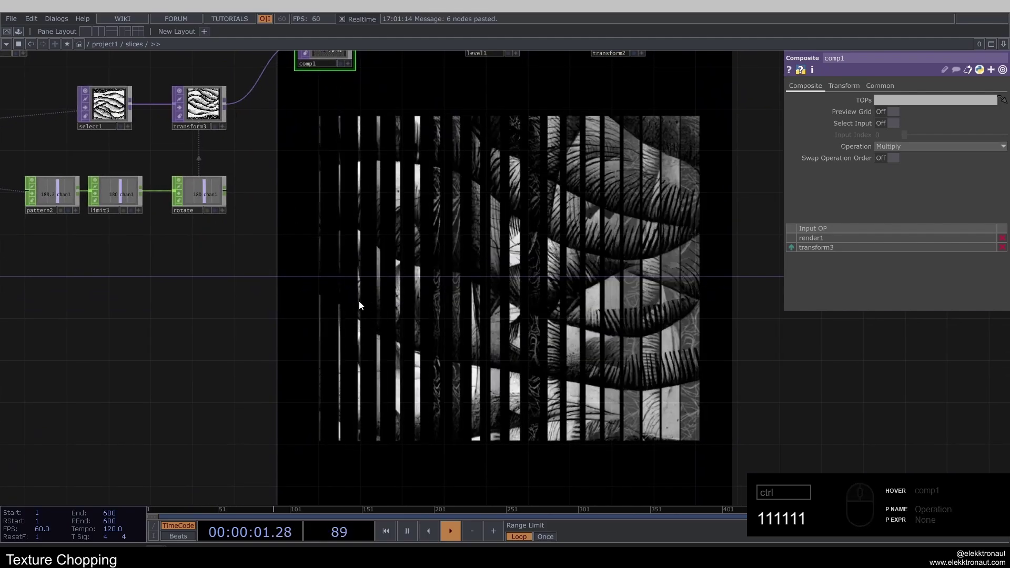
- Navigate up to /project1 and back into the chunks network
{"action": "left_click", "coordinate": [294, 284]}
{"action": "left_click", "coordinate": [368, 159]}
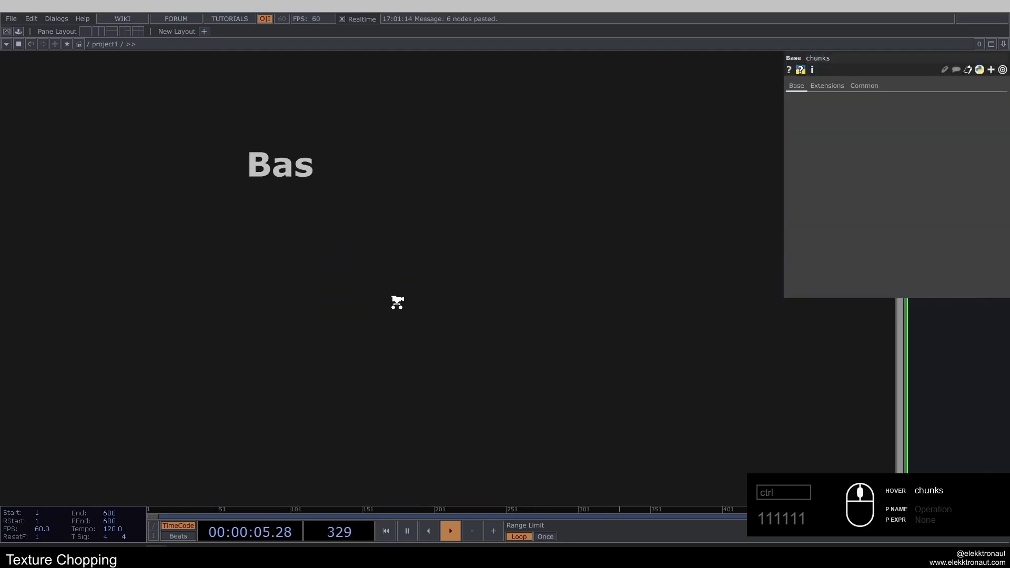
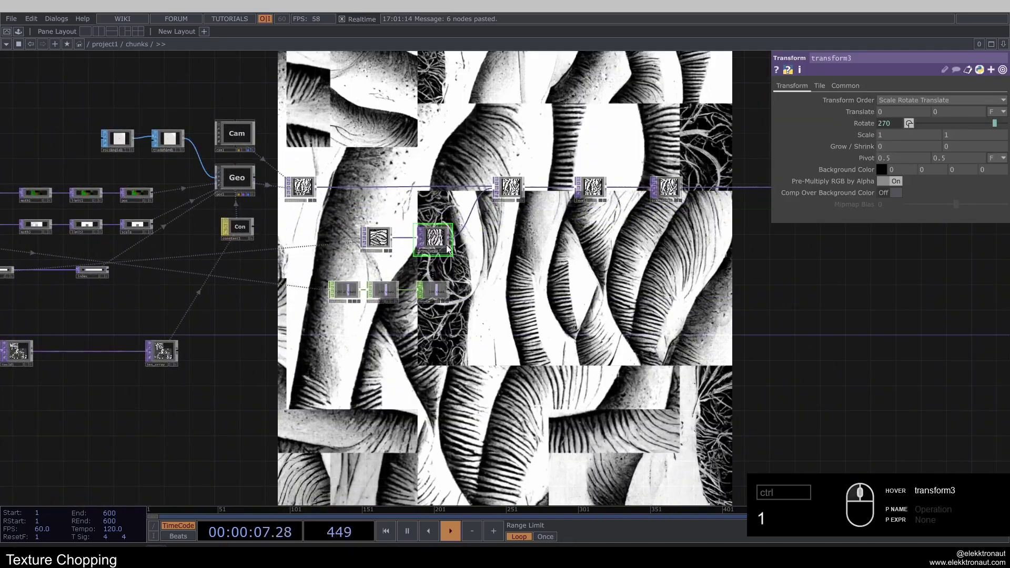
- Confirm transform3 rotates 270 degrees, view the whole chunks network and save with Ctrl+S
{"action": "type", "text": "1s"}
{"action": "left_click", "coordinate": [445, 330]}
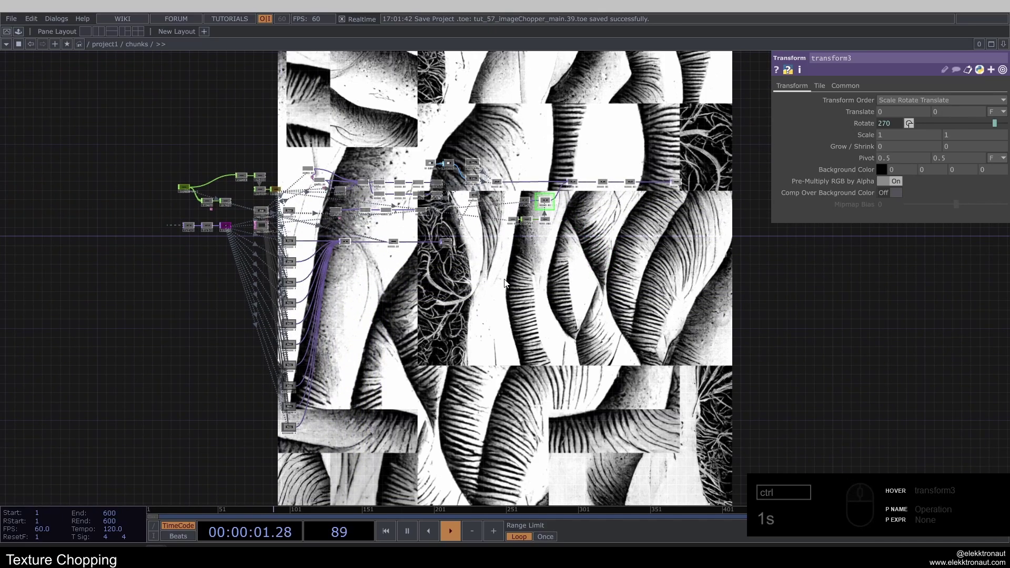
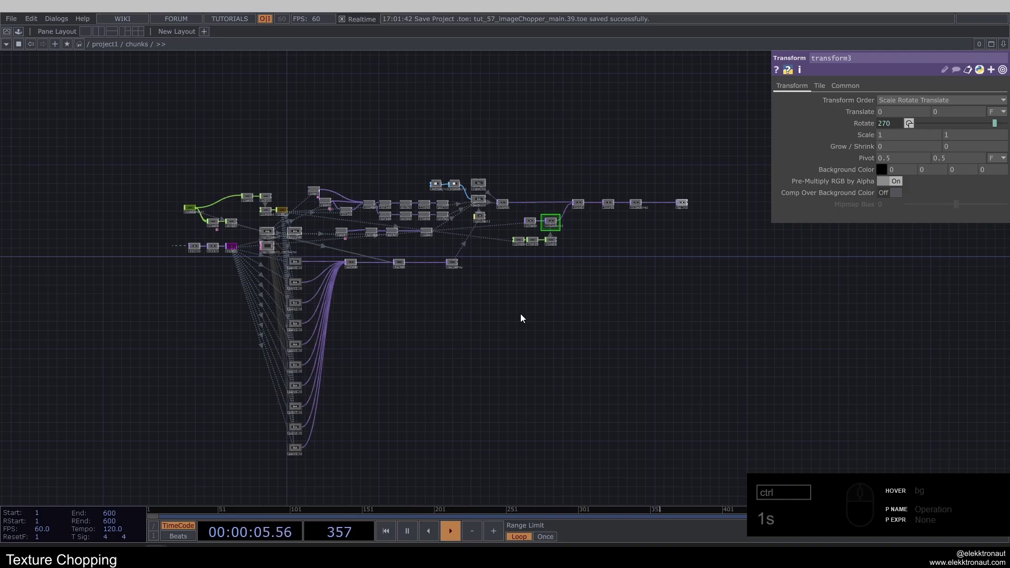
{"action": "type", "text": "1s"}
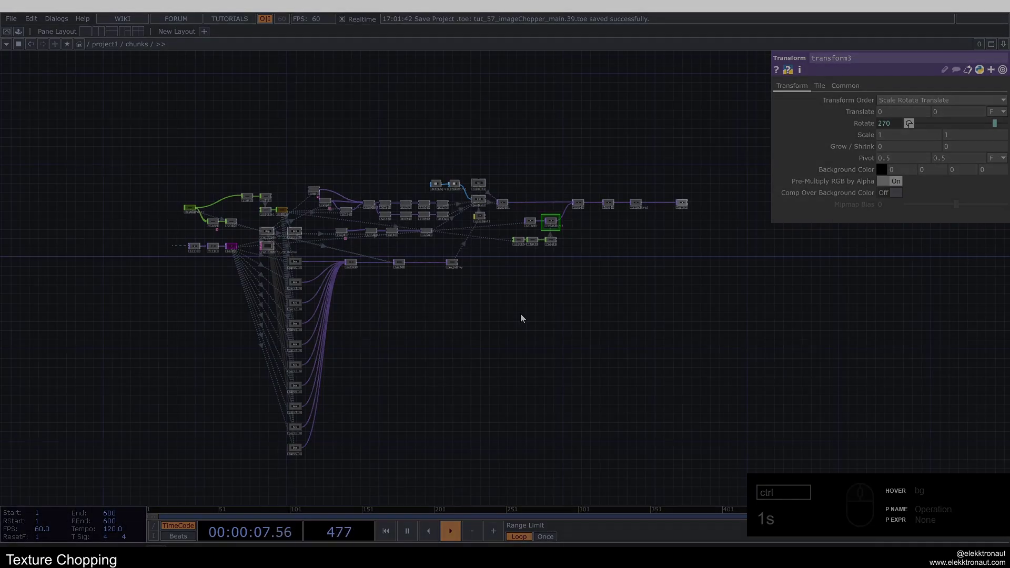